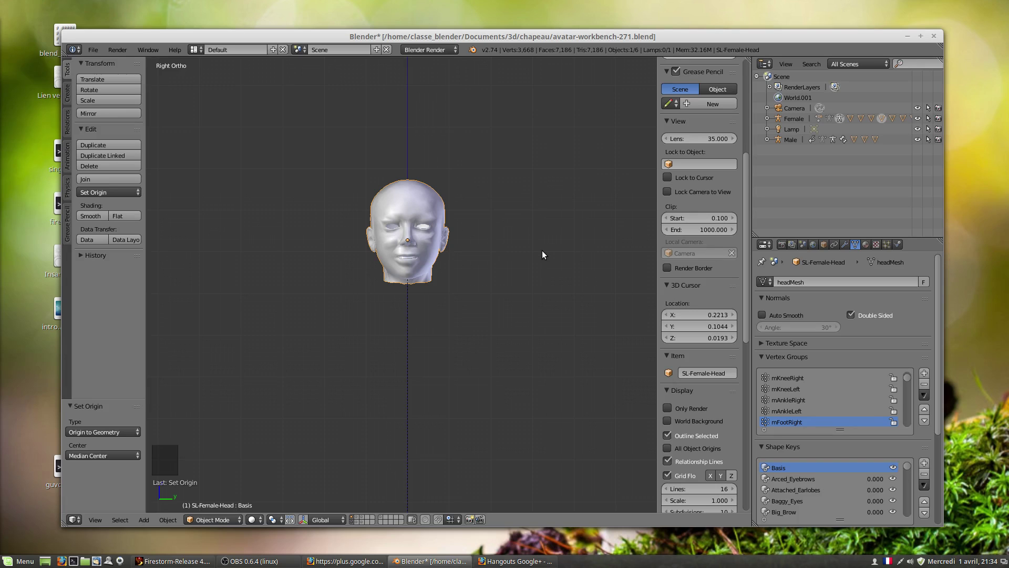
Switch between right-side and front orthographic views of the head.
key("KP_3")
key("KP_1")
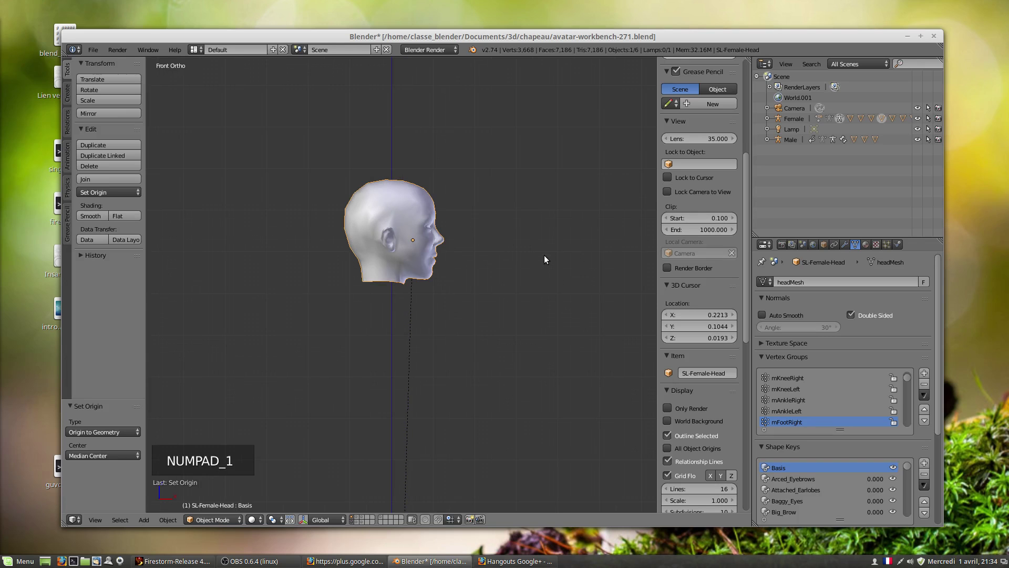
key("r")
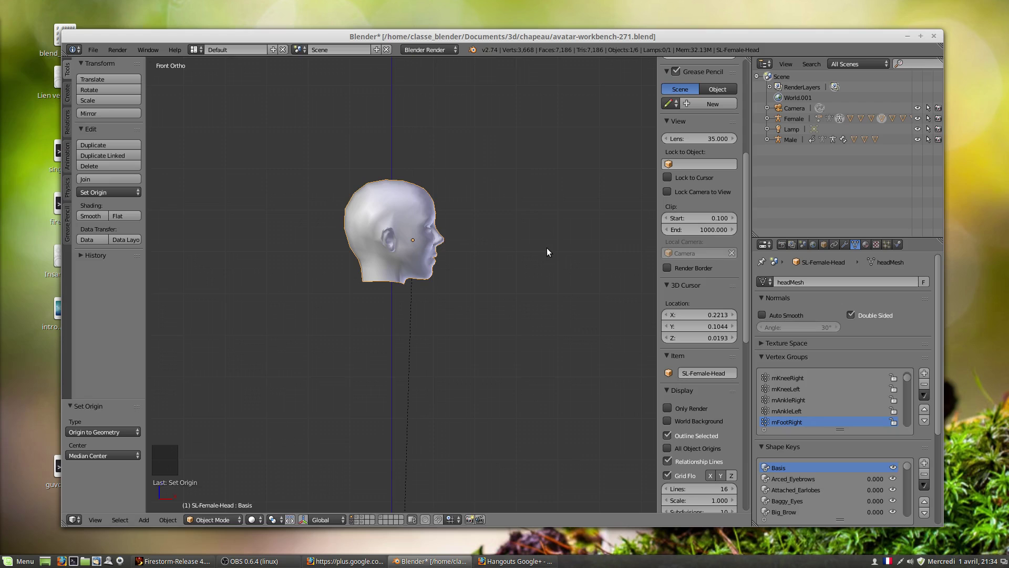
key("r")
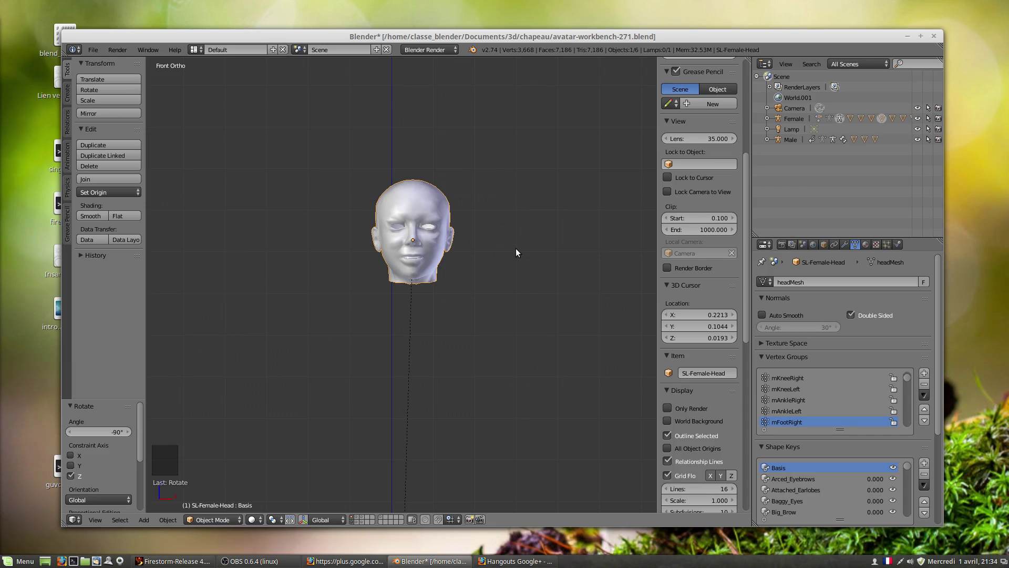
Pan and zoom the front view to frame the head.
key("alt+g")
scroll("down", 3)
middle_click(460, 291)
scroll("down", 3)
Pan and zoom the front view, returning to front orthographic.
middle_click(425, 308)
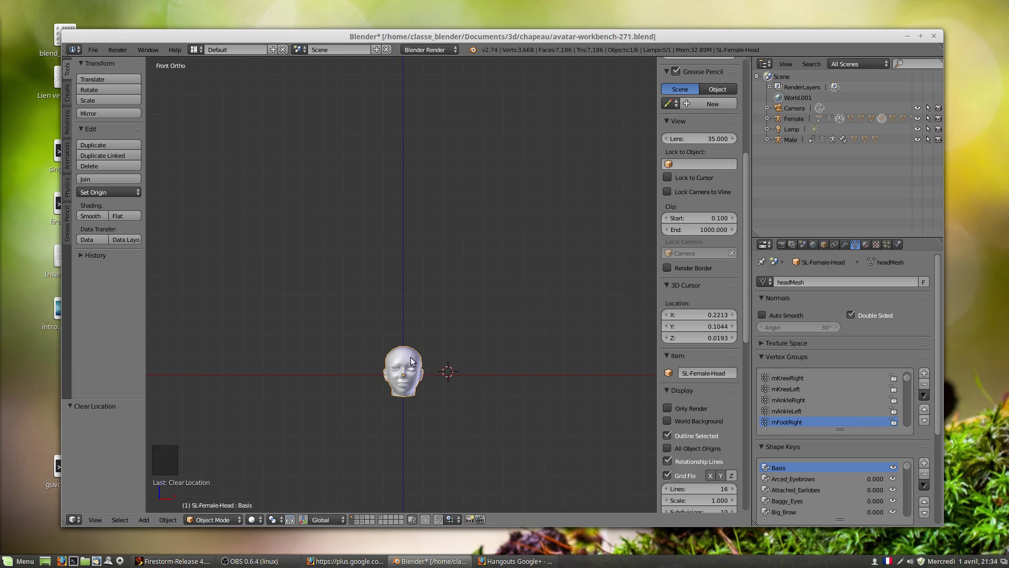
left_click(120, 191)
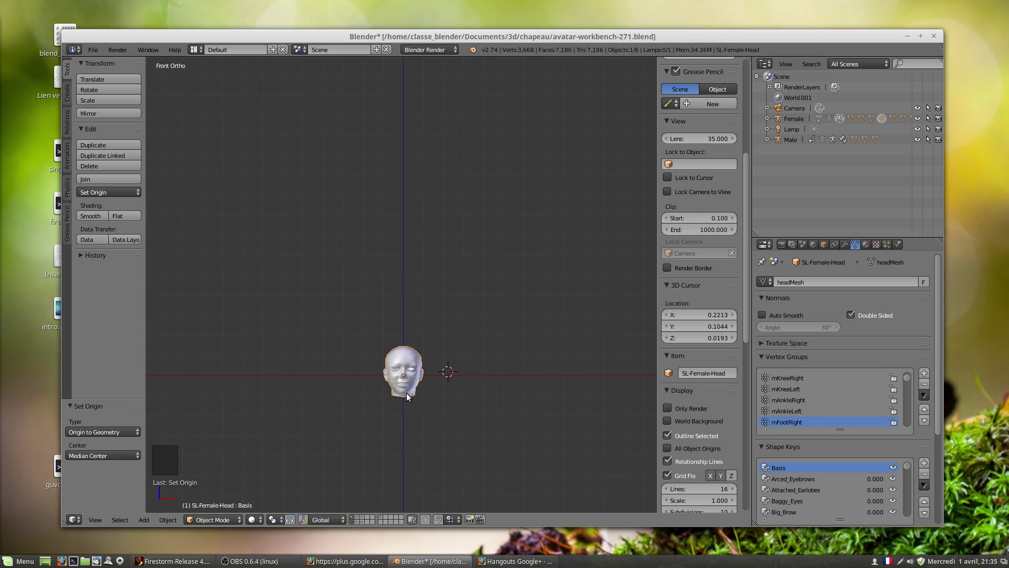
scroll("up", 3)
key("KP_1")
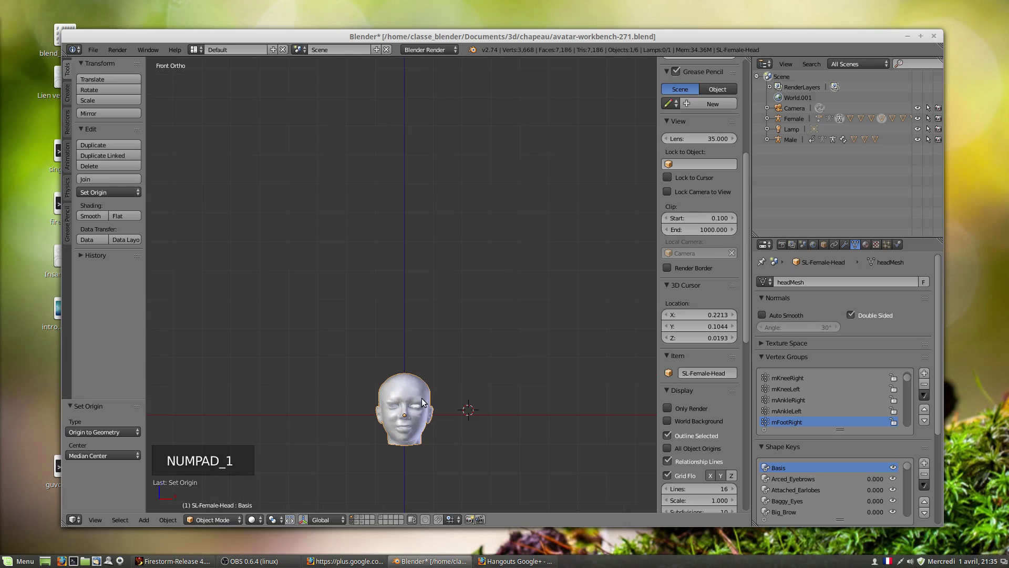
middle_click(428, 350)
Pan the view back onto the head and settle the zoom level.
scroll("up", 3)
middle_click(444, 244)
scroll("up", 3)
scroll("down", 3)
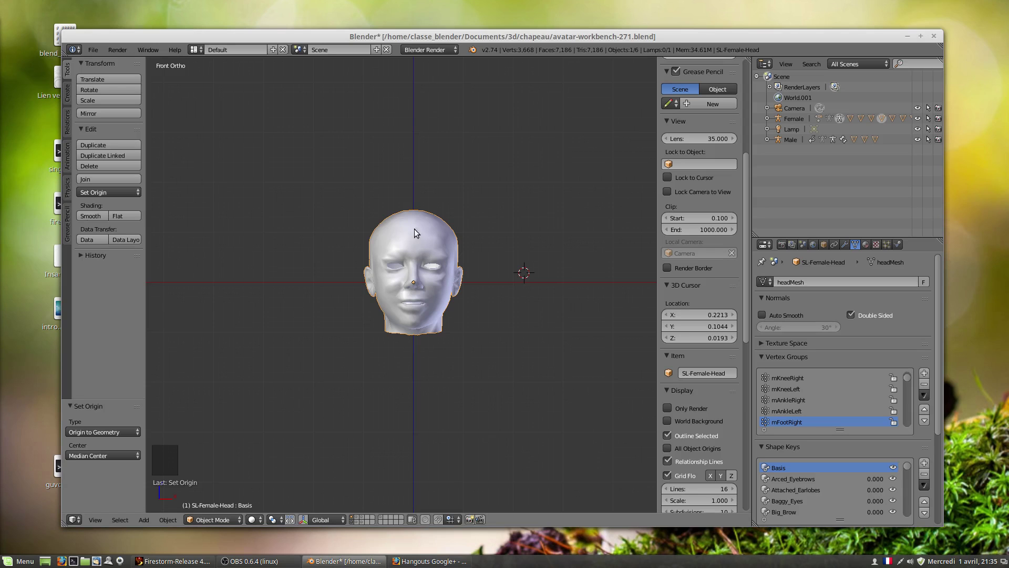
Select the head model and clear its location to the origin.
right_click(417, 236)
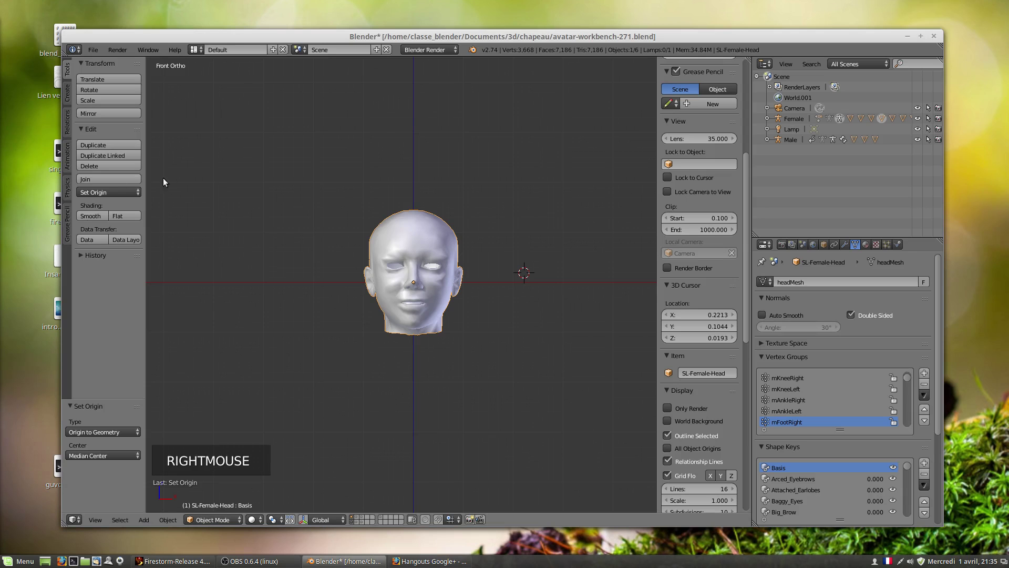
left_click(93, 195)
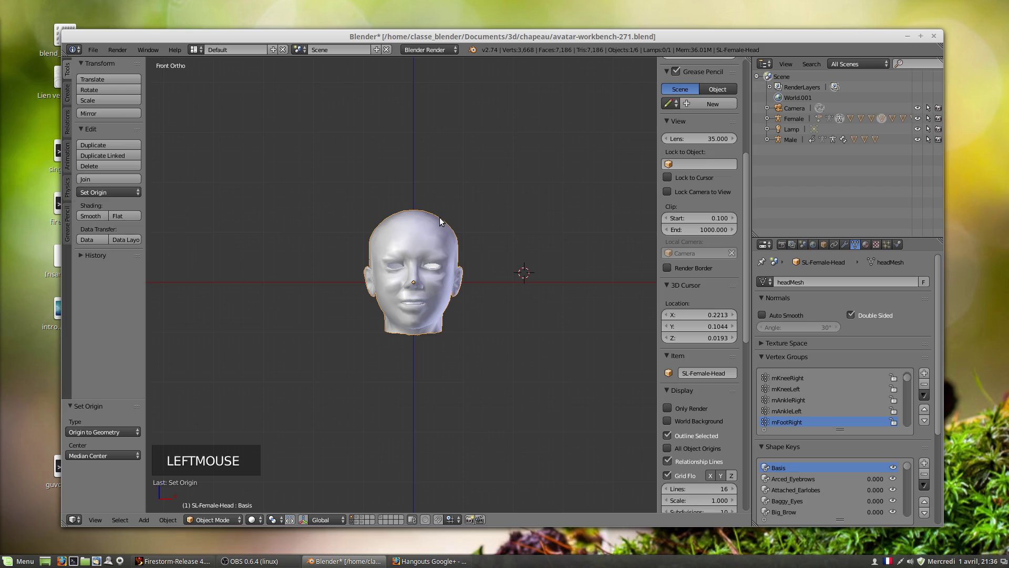
key("alt+g")
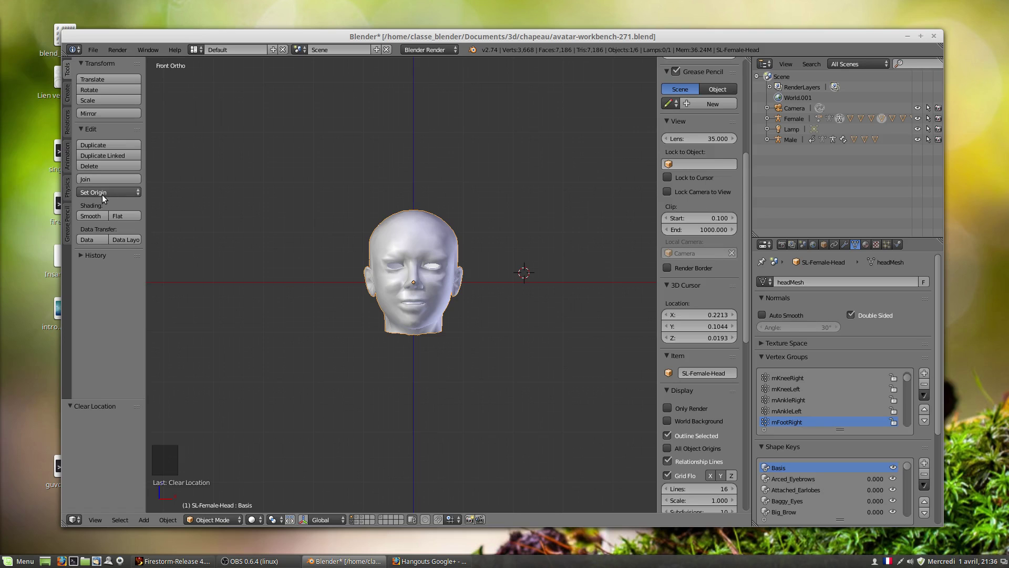
Reselect the head and adjust settings in the Tools panel.
left_click(106, 196)
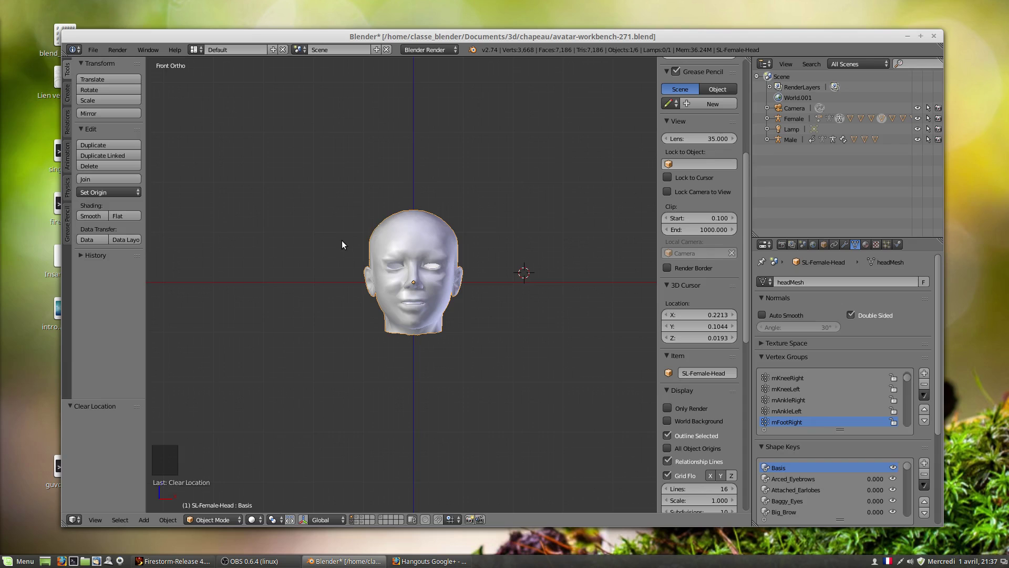
right_click(442, 252)
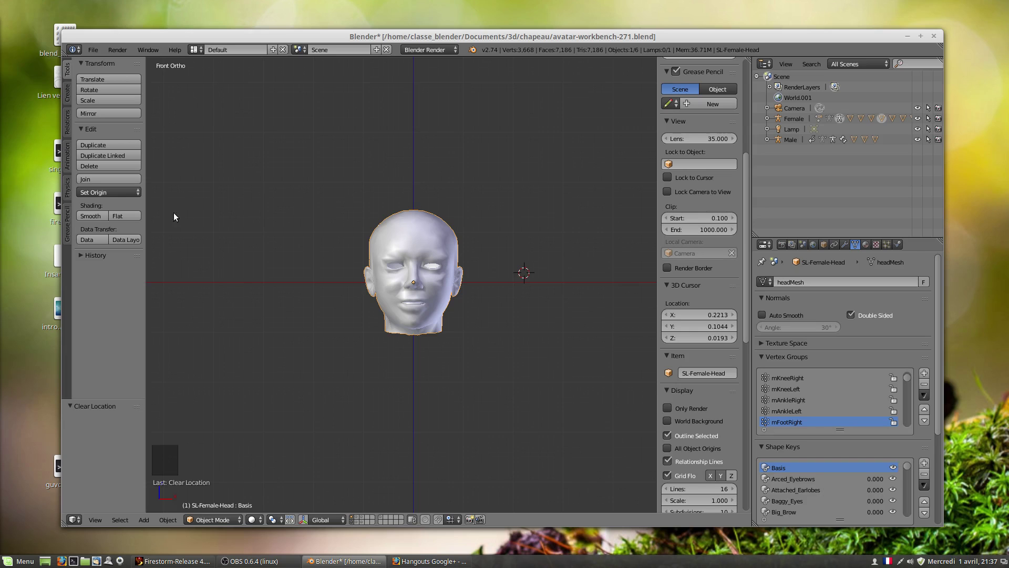
left_click(105, 195)
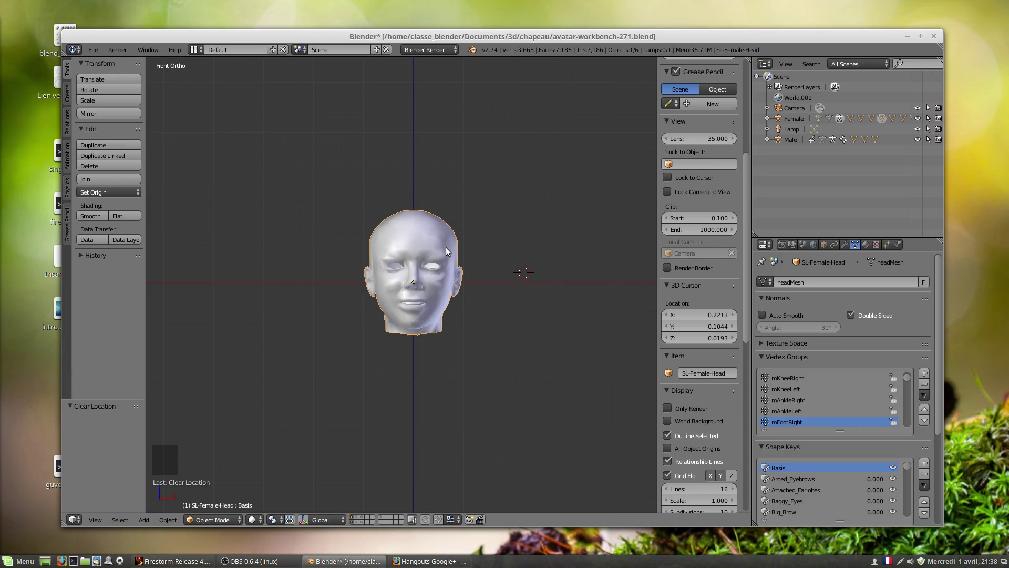
Add a cube mesh to the scene from the Add menu.
key("shift+a")
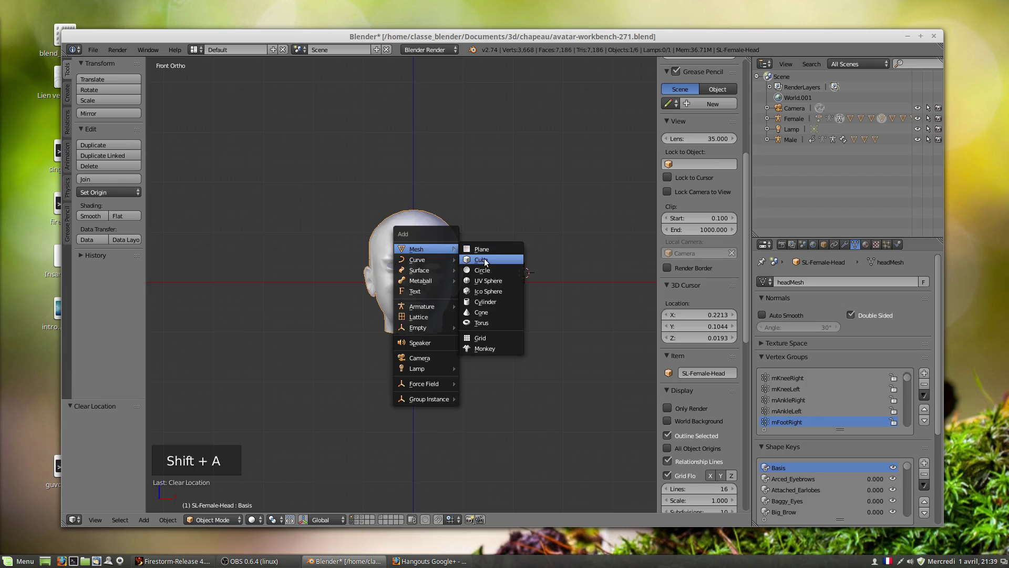
scroll("down", 3)
key("Tab")
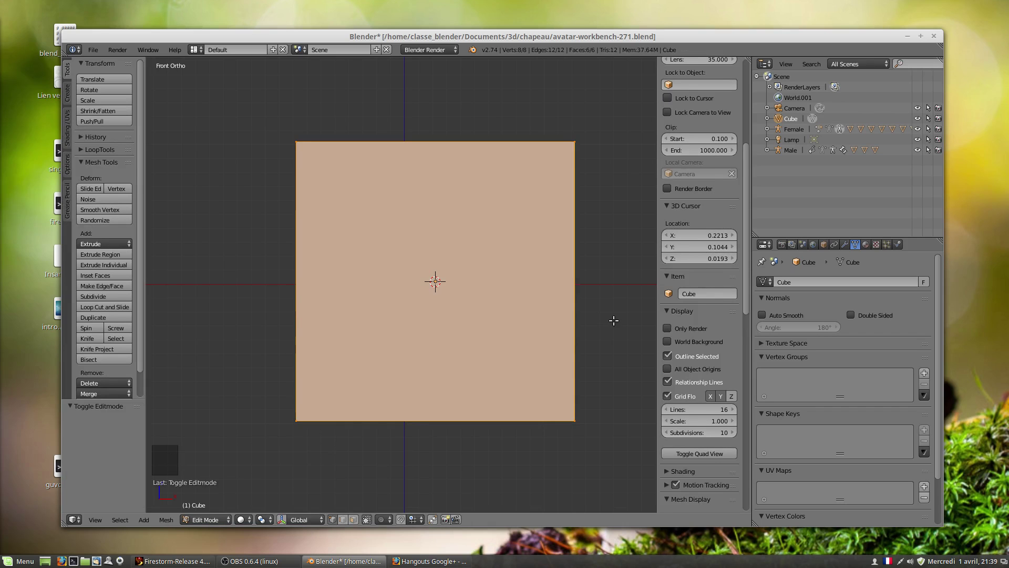
Zoom out and back in to see the cube beside the head.
key("s")
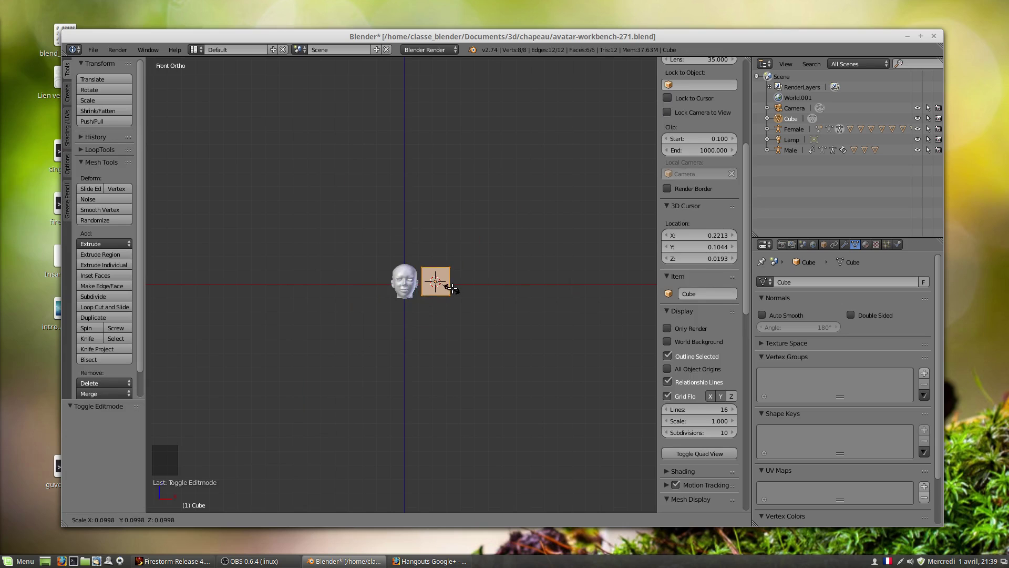
scroll("up", 3)
scroll("up", 3)
middle_click(475, 289)
scroll("down", 3)
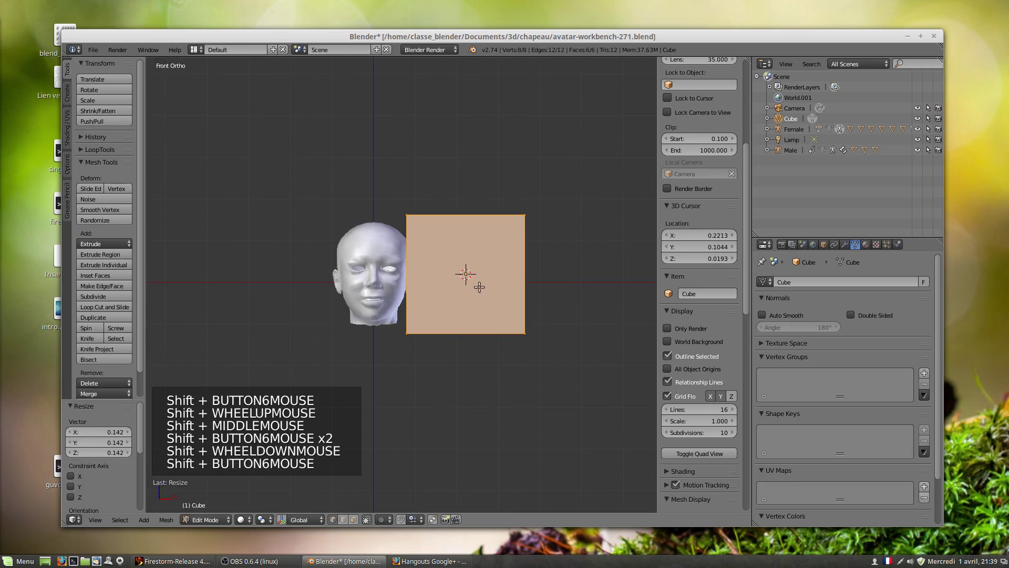
Nudge the cube away from the head and orbit above it.
key("g")
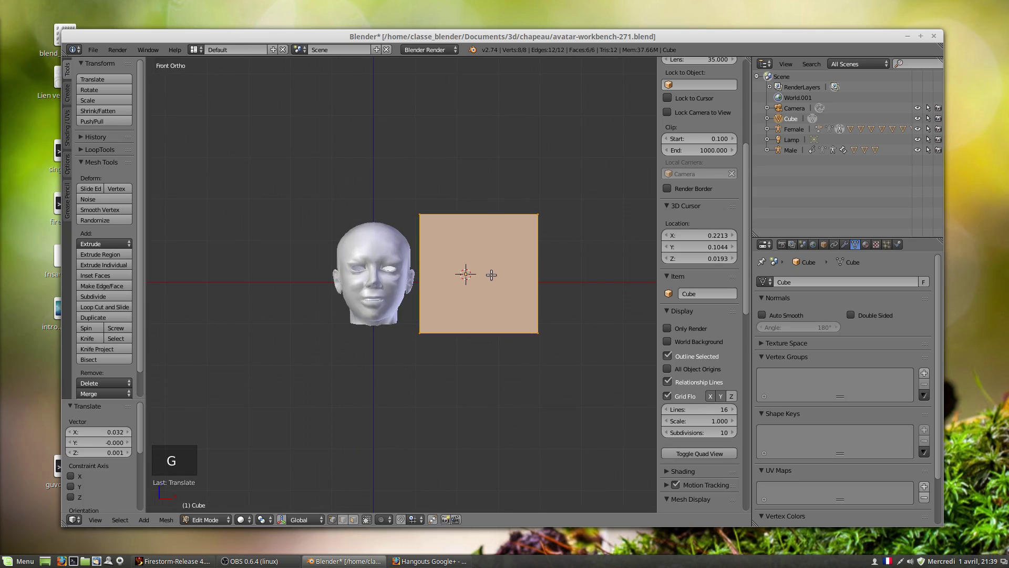
middle_click(509, 263)
scroll("up", 3)
scroll("down", 3)
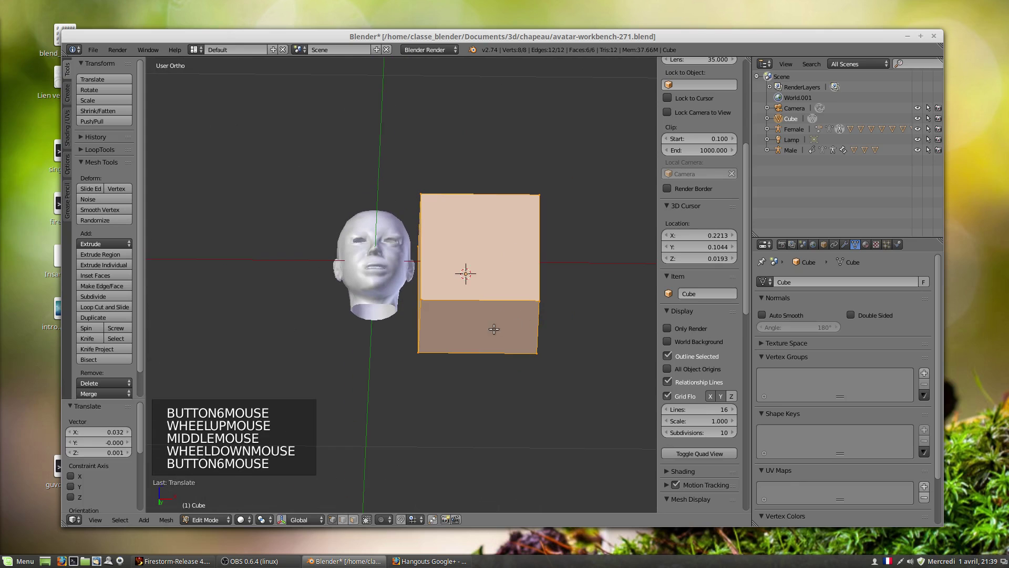
left_click(356, 522)
Select one face of the cube while orbiting around it.
right_click(466, 323)
middle_click(456, 305)
scroll("up", 3)
scroll("down", 3)
scroll("up", 3)
middle_click(483, 328)
scroll("down", 3)
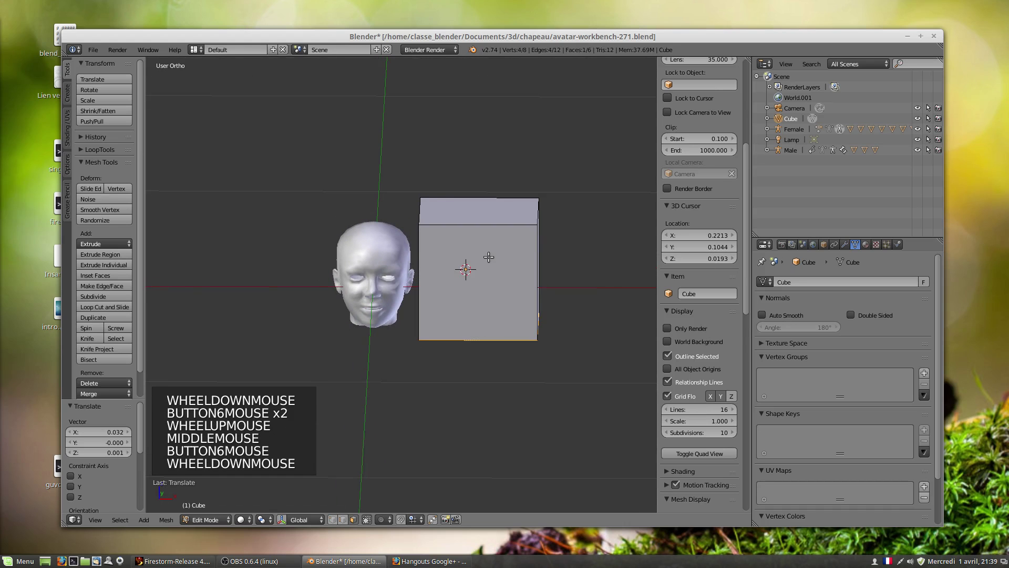
Subdivide the selected face into four smaller faces.
key("w")
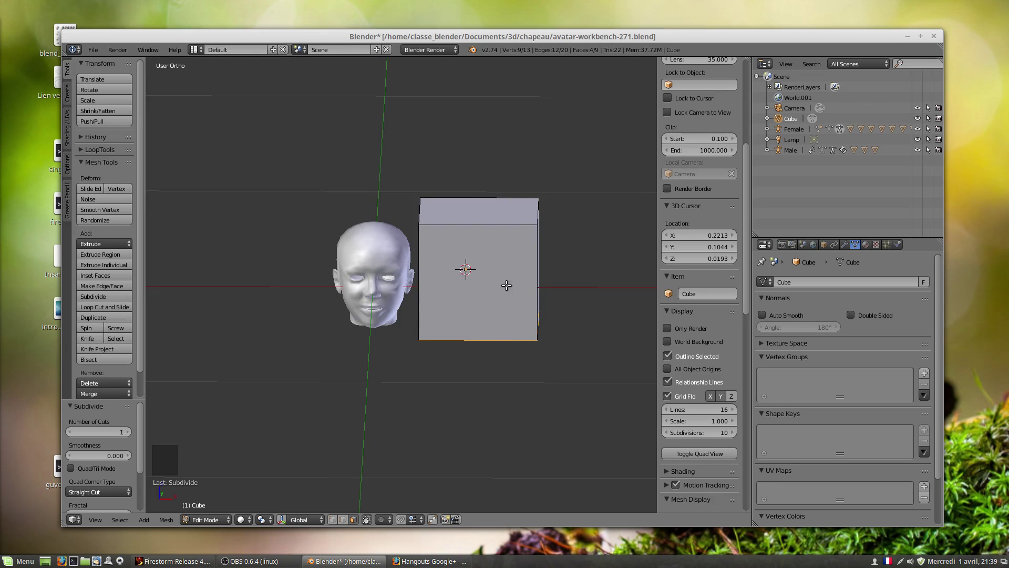
scroll("up", 3)
middle_click(509, 260)
Undo and select the whole cube mesh.
scroll("down", 3)
key("ctrl+z")
key("a")
key("a")
middle_click(495, 267)
scroll("up", 3)
scroll("down", 3)
Smooth the cube toward a rounded ball shape via the Specials menu.
key("w")
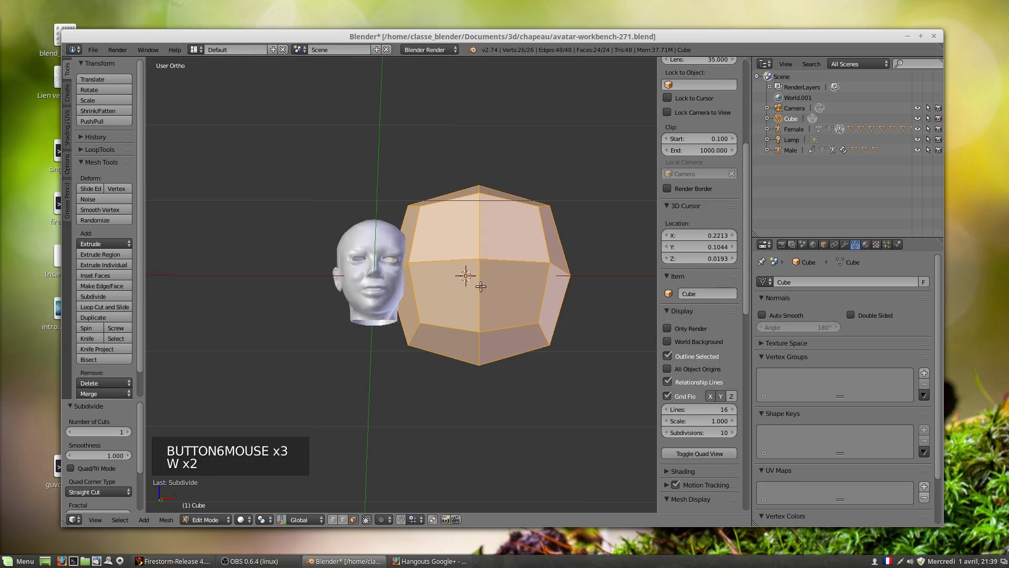
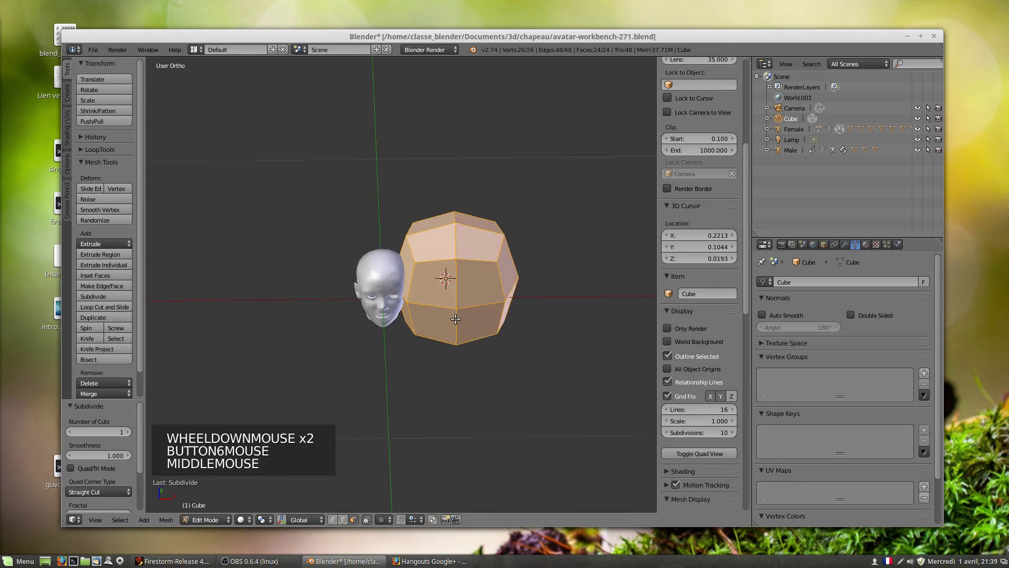
scroll("down", 3)
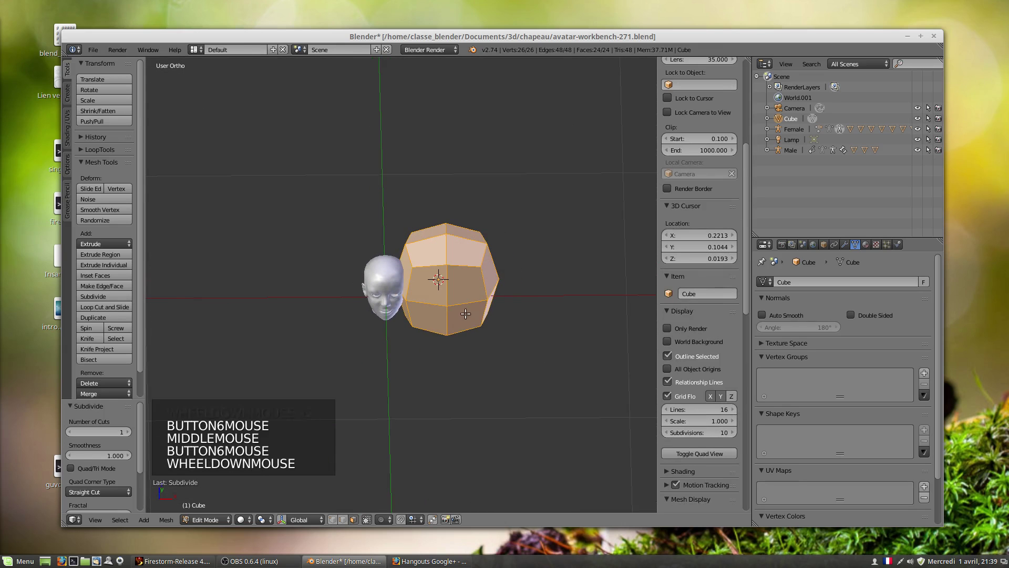
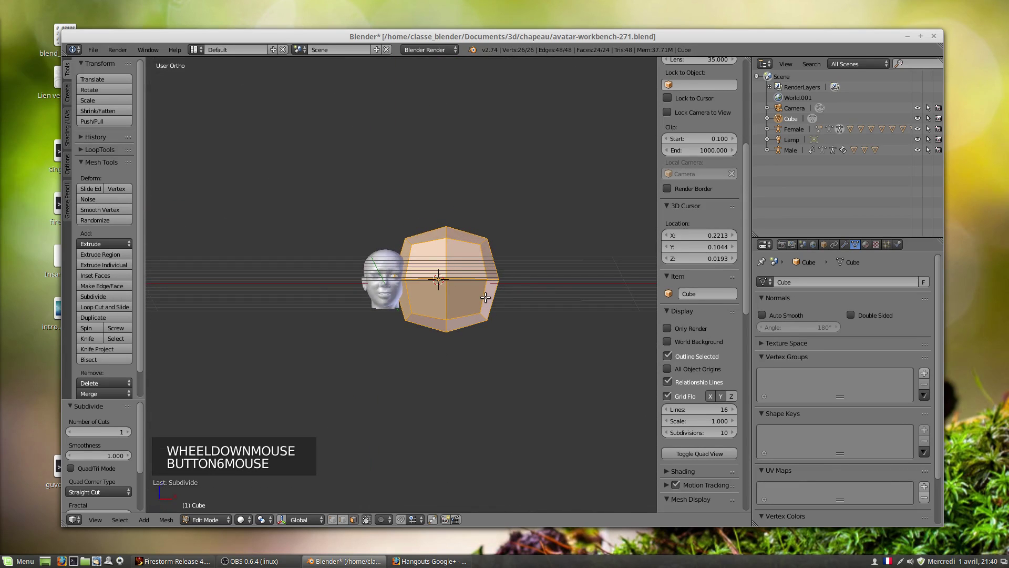
key("w")
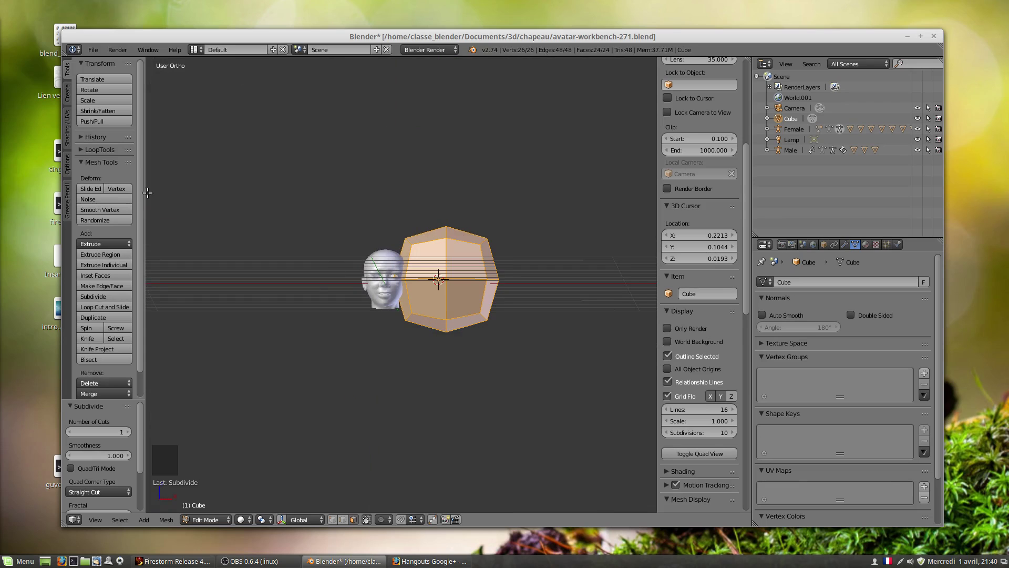
left_click(85, 164)
left_click(84, 163)
left_click(79, 152)
left_click(83, 150)
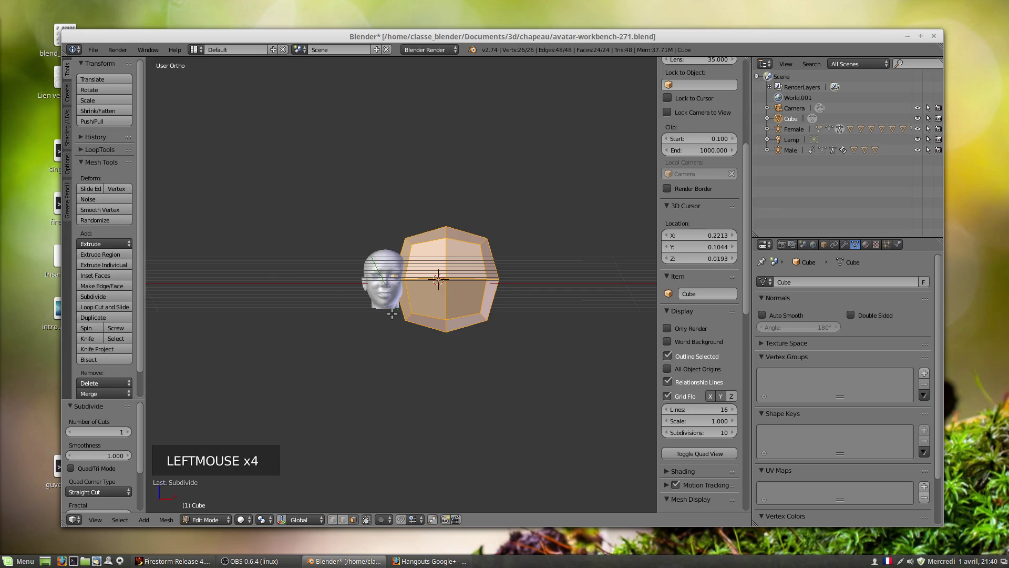
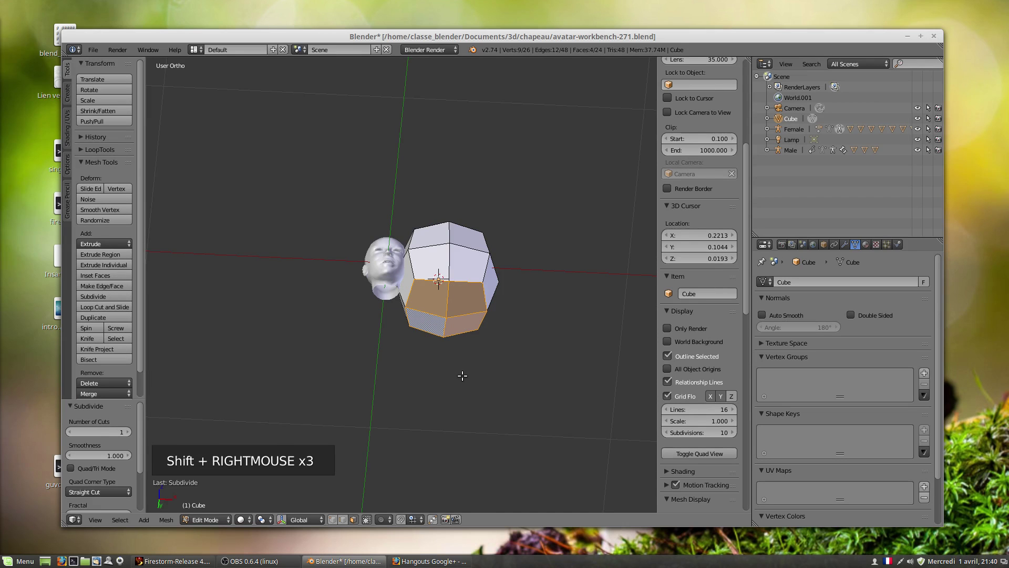
Delete the four bottom faces so the hat's underside is open, then inspect it.
key("x")
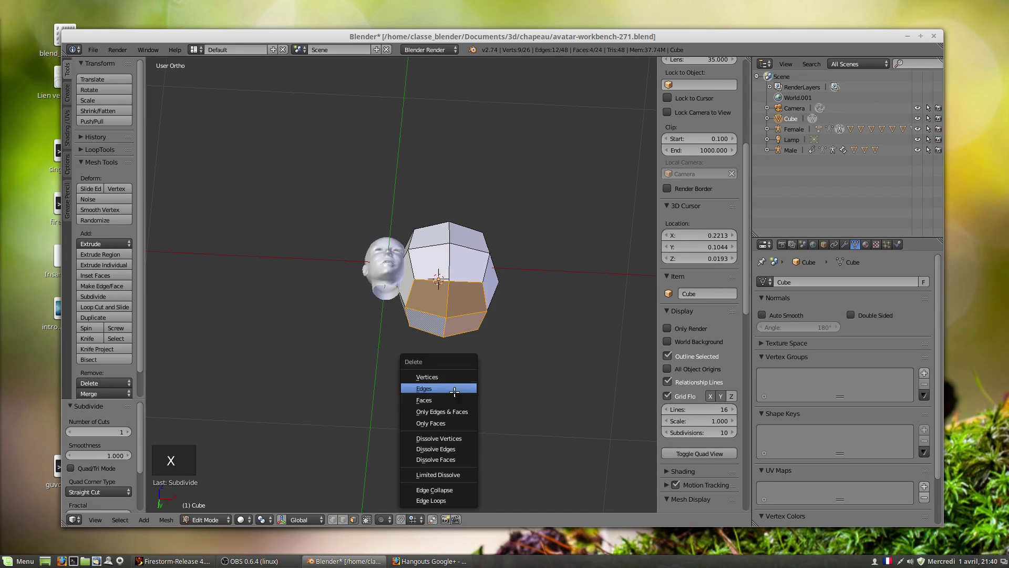
scroll("up", 3)
middle_click(468, 287)
scroll("down", 3)
middle_click(452, 277)
scroll("up", 3)
scroll("down", 3)
middle_click(462, 263)
scroll("up", 3)
scroll("down", 3)
scroll("up", 3)
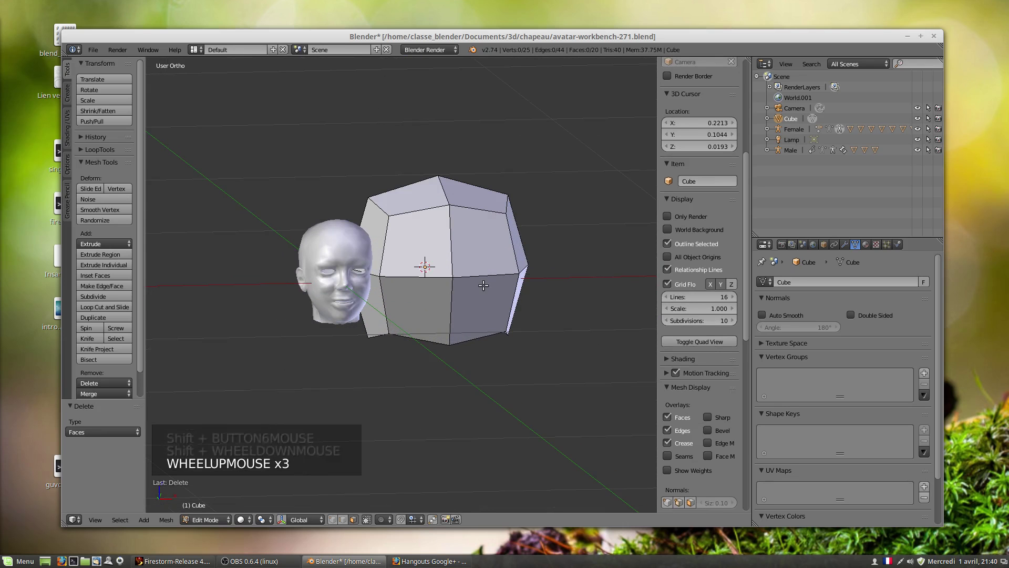
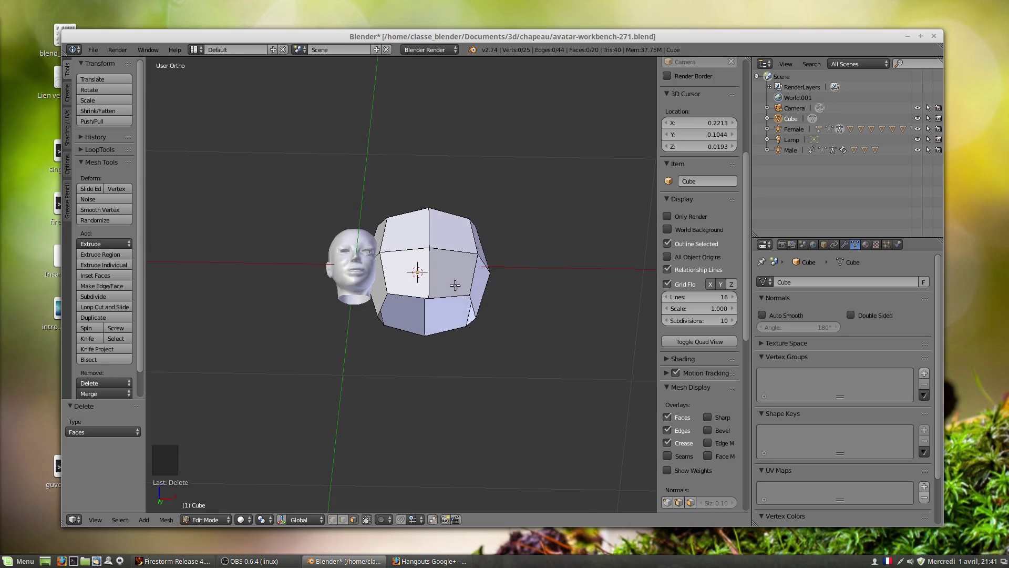
middle_click(449, 259)
scroll("down", 3)
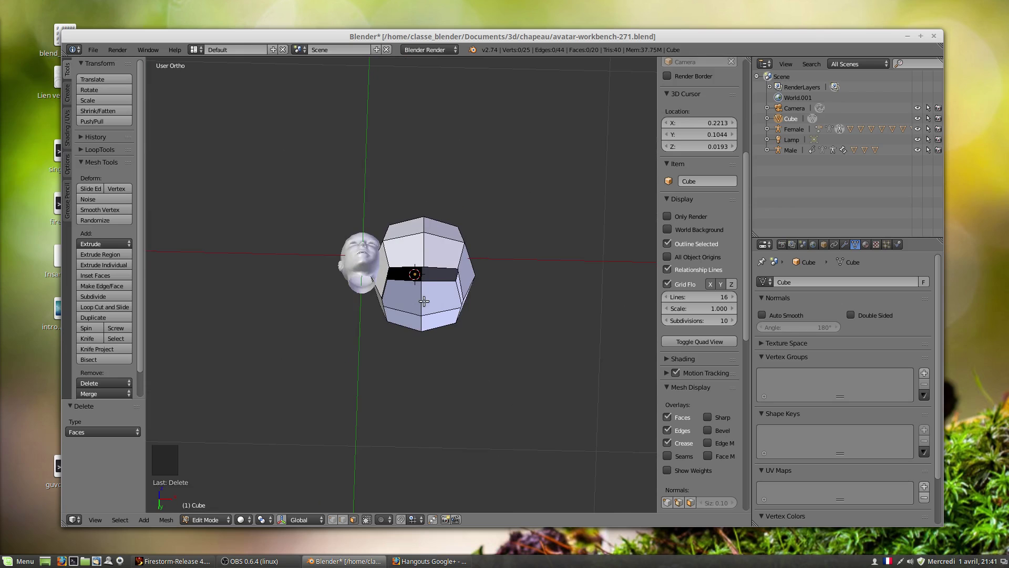
middle_click(440, 290)
scroll("up", 3)
scroll("down", 3)
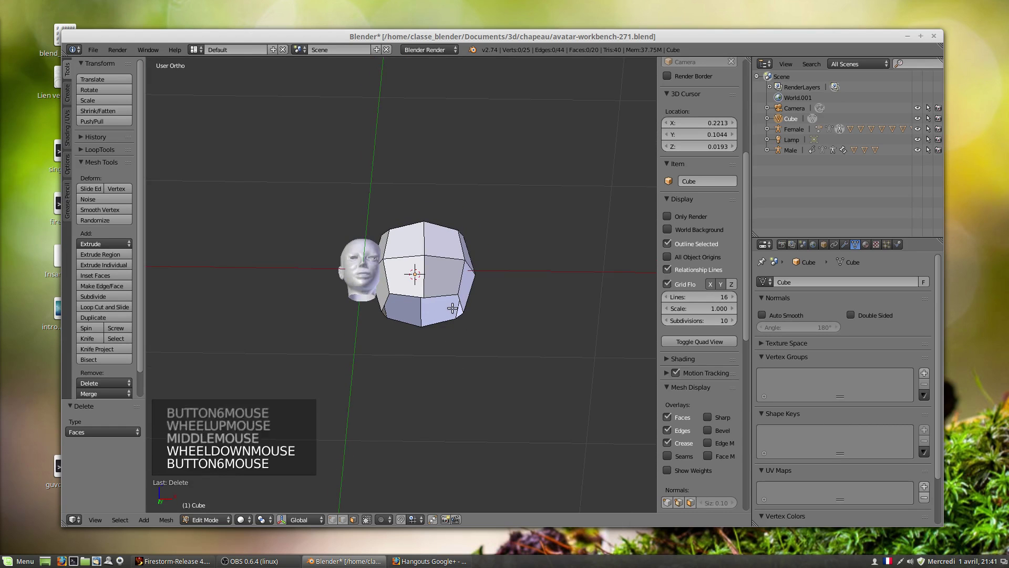
scroll("up", 3)
middle_click(421, 276)
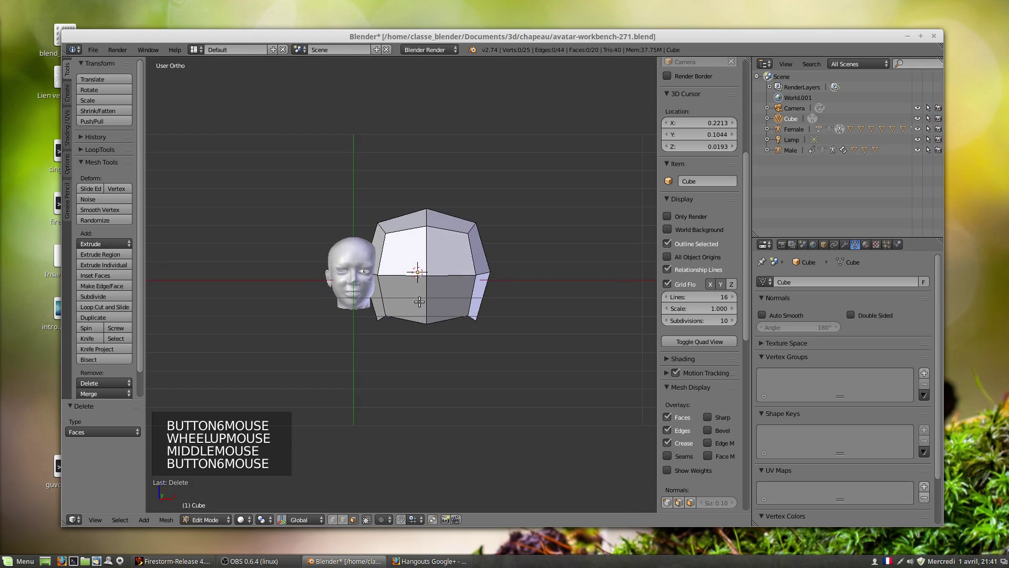
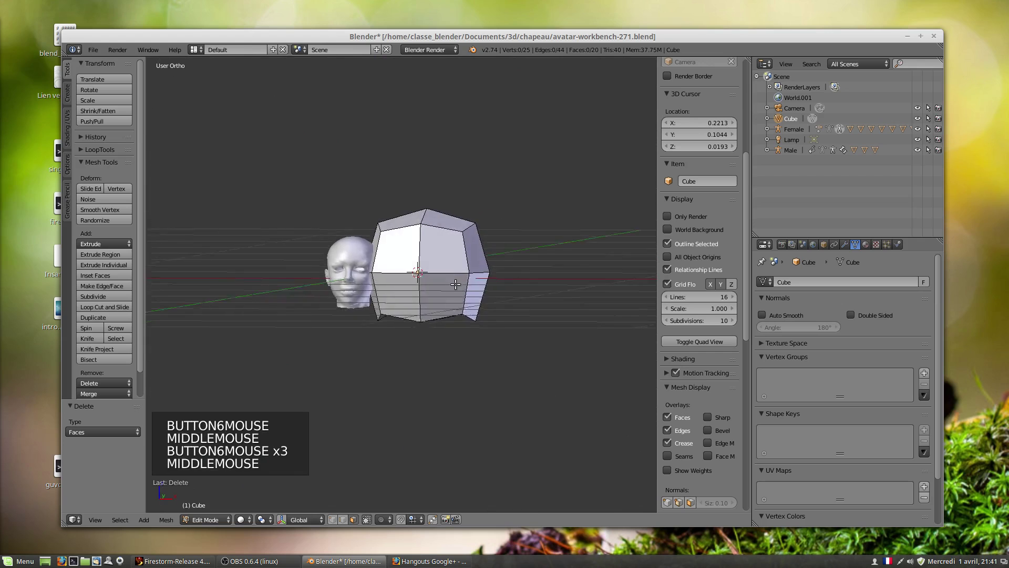
scroll("down", 3)
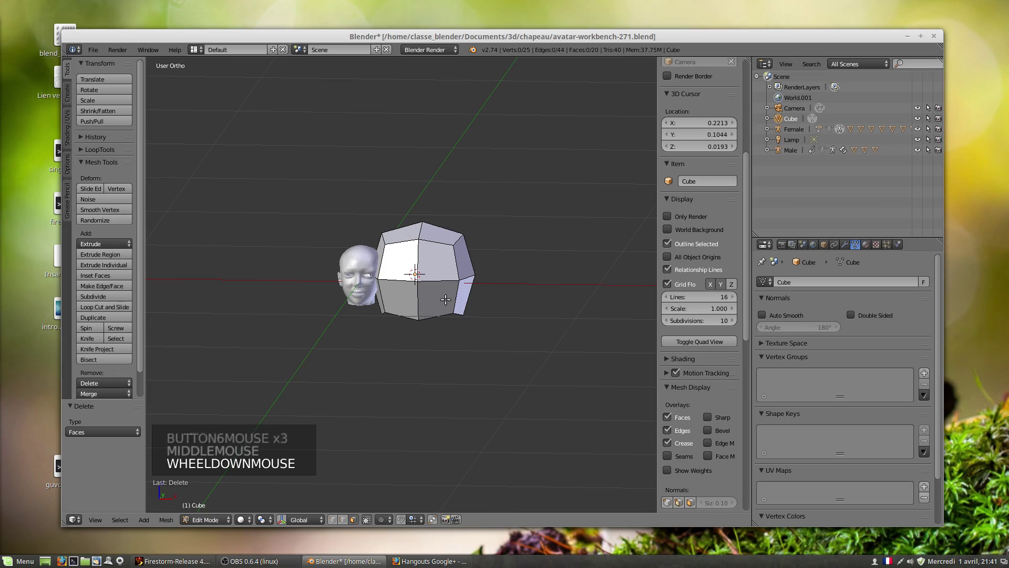
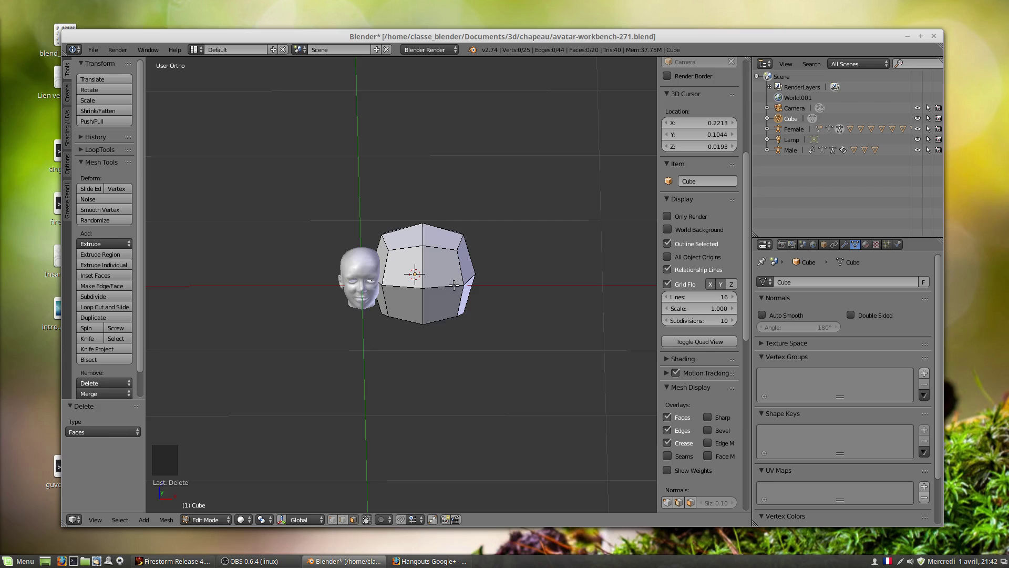
In object mode, reset the hat's origin and clear its location onto the head.
key("Tab")
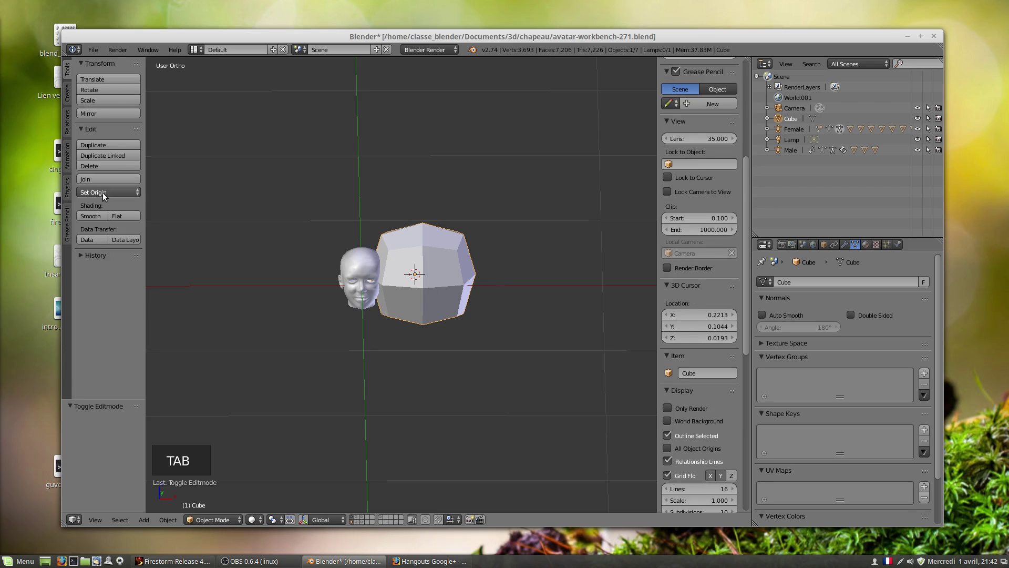
left_click(104, 199)
left_click(117, 222)
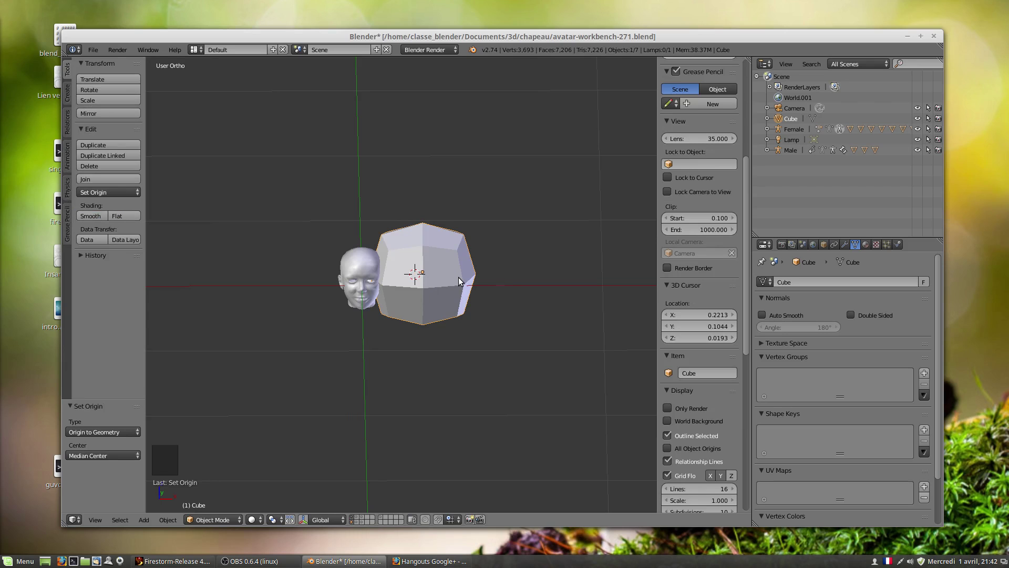
key("alt+g")
Orbit under the hat to check placement, then return to front view.
middle_click(366, 289)
scroll("up", 3)
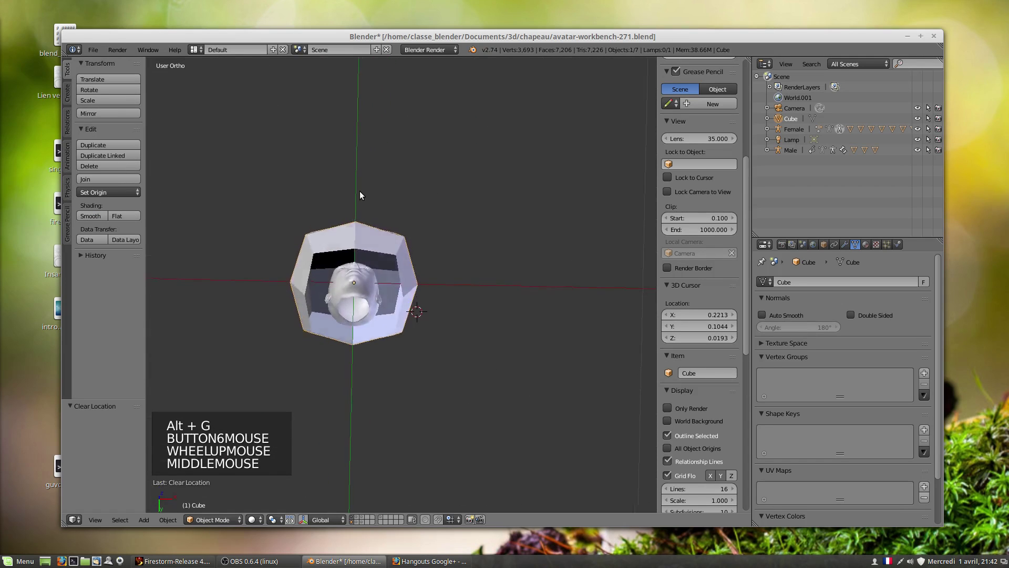
scroll("down", 3)
key("KP_1")
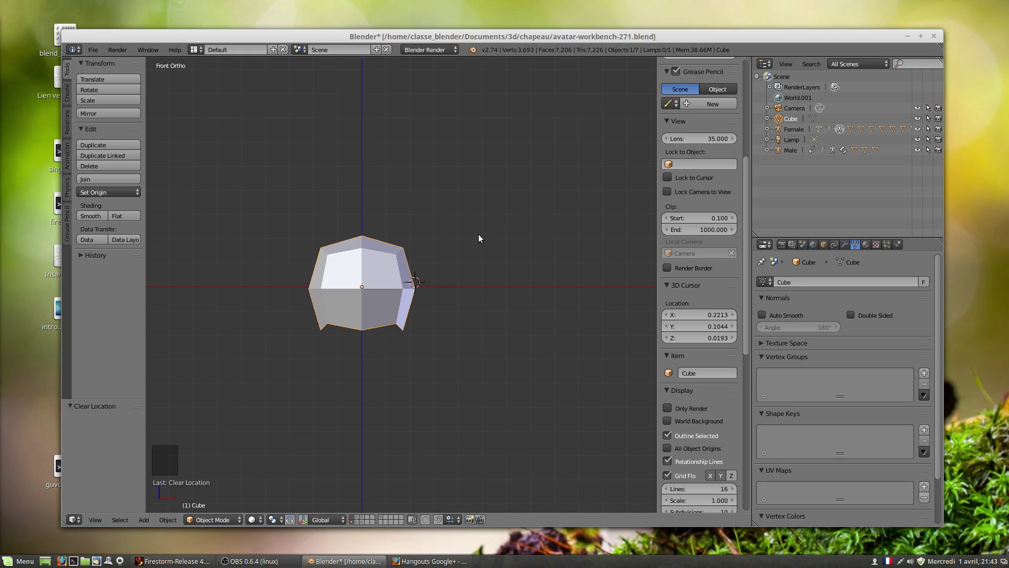
Add a Subdivision Surface modifier to the hat with View level 2.
left_click(847, 247)
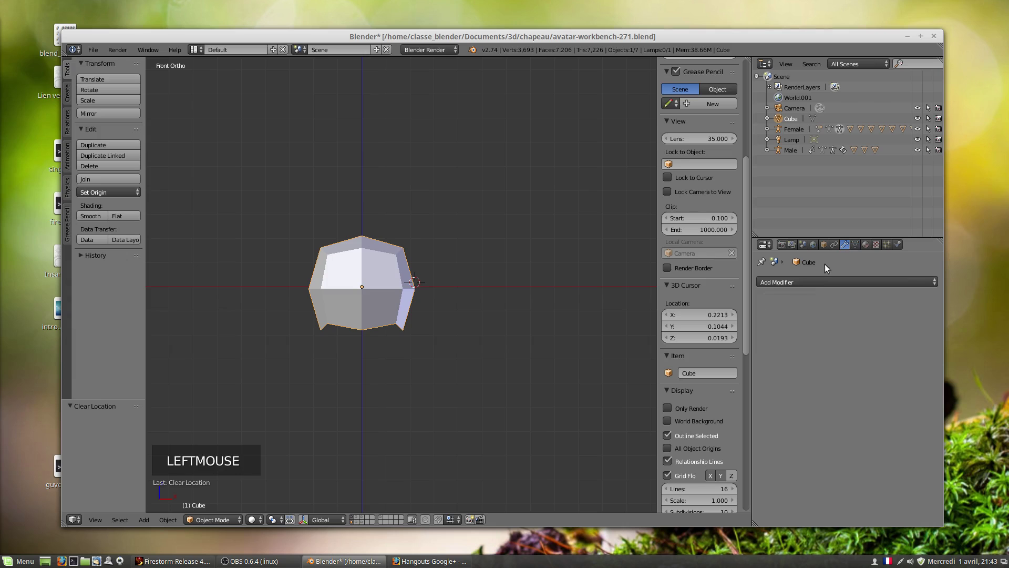
left_click(813, 284)
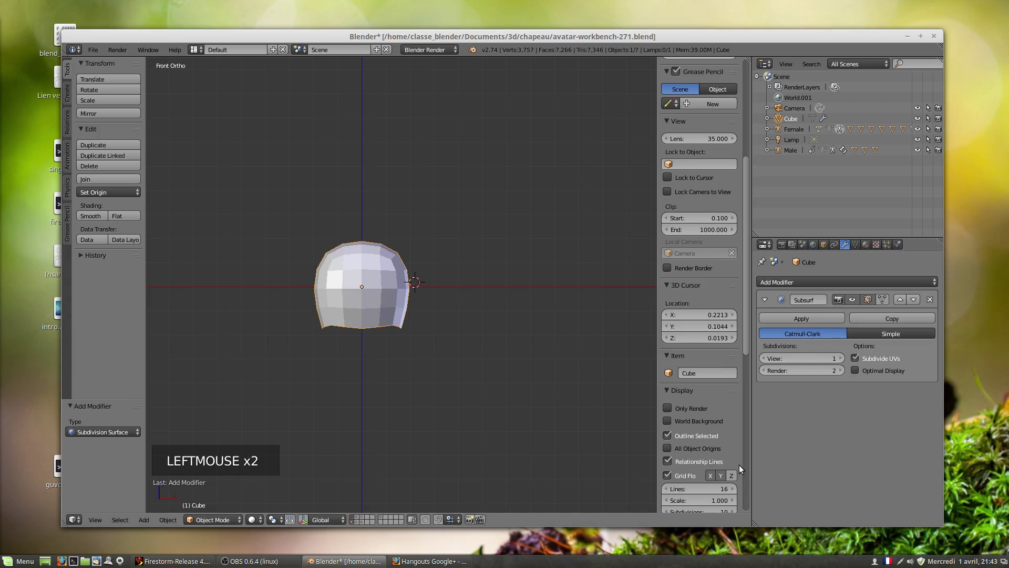
left_click(841, 365)
scroll("up", 3)
left_click(94, 220)
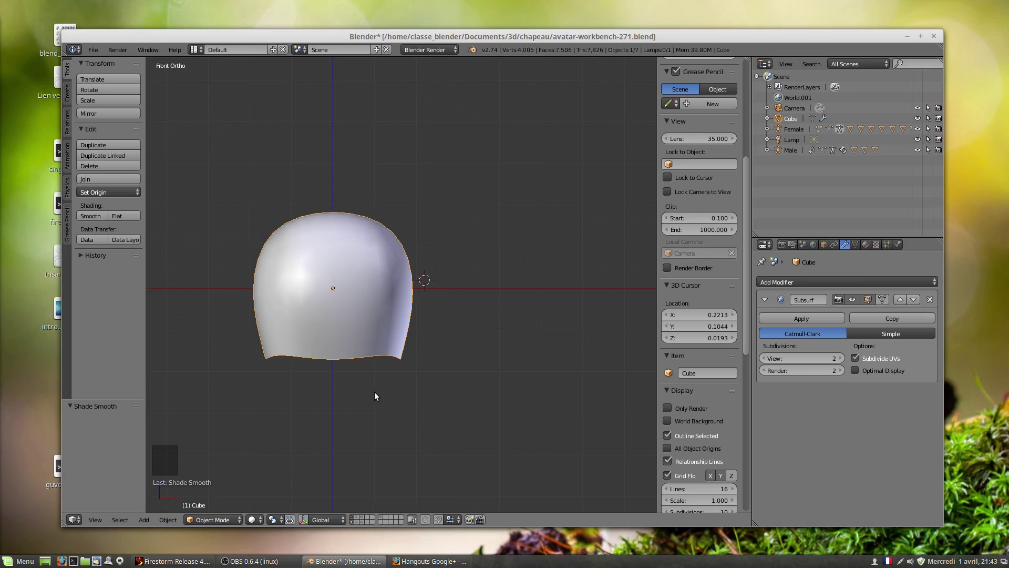
scroll("down", 3)
Enter edit mode and show the edit cage on the smoothed surface.
key("Tab")
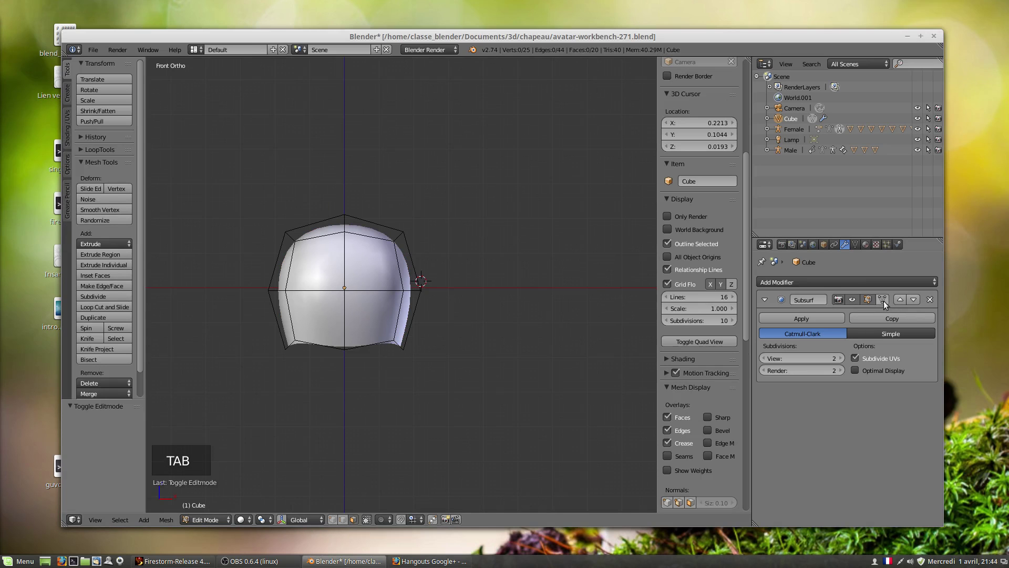
left_click(884, 302)
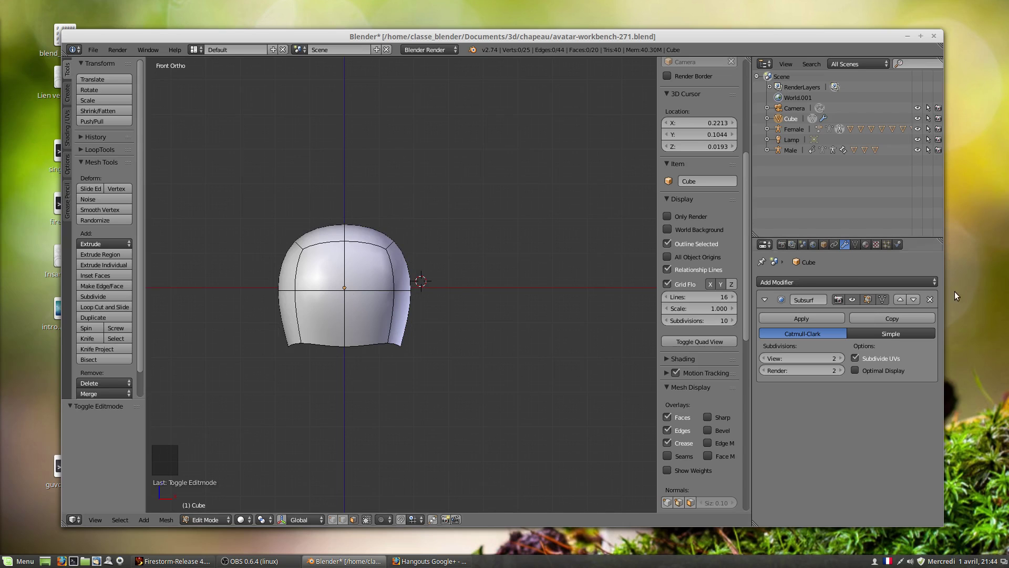
left_click(884, 303)
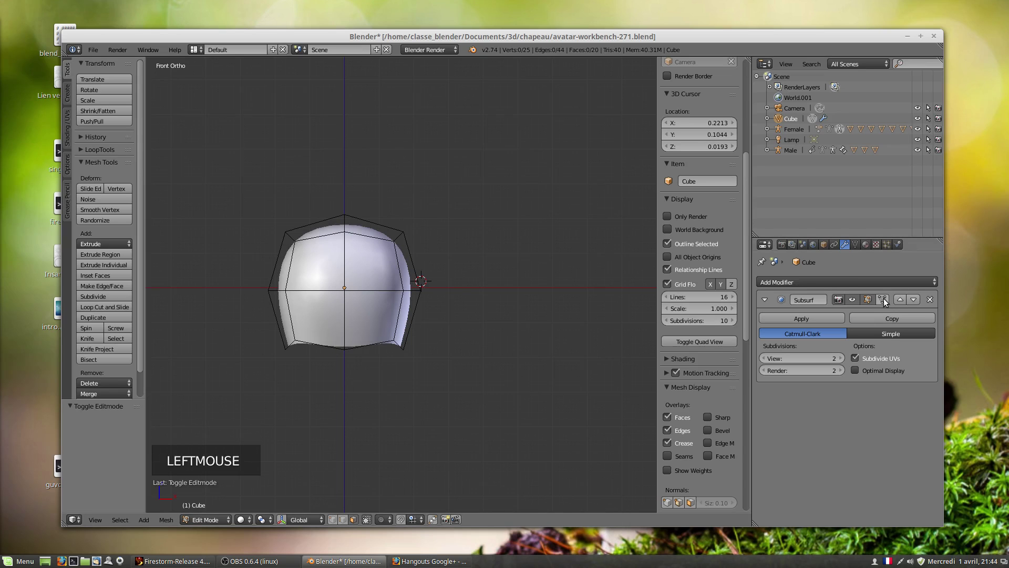
left_click(887, 303)
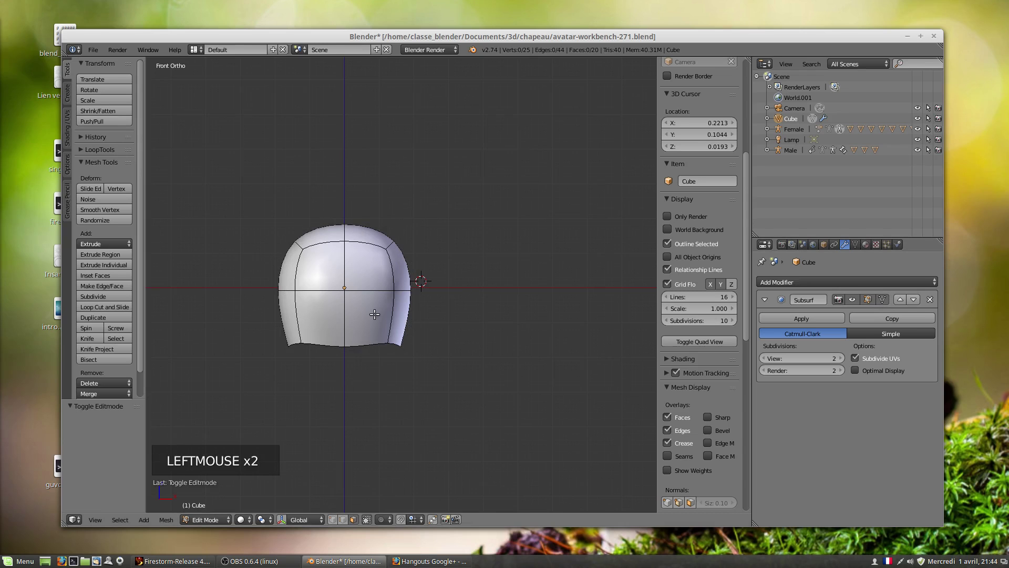
View the hat as a see-through wireframe around the head in front view.
middle_click(361, 295)
scroll("up", 3)
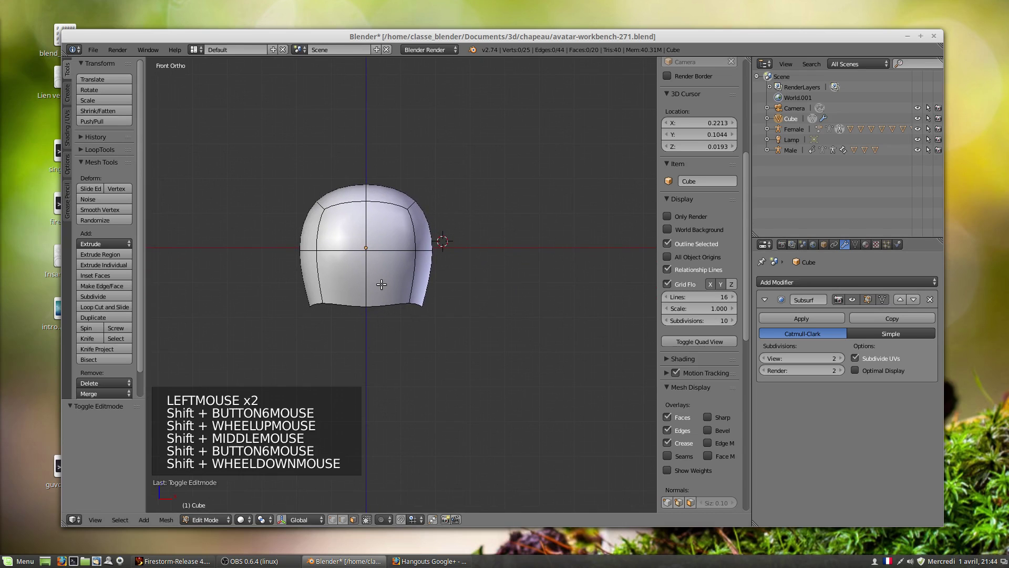
key("z")
scroll("down", 3)
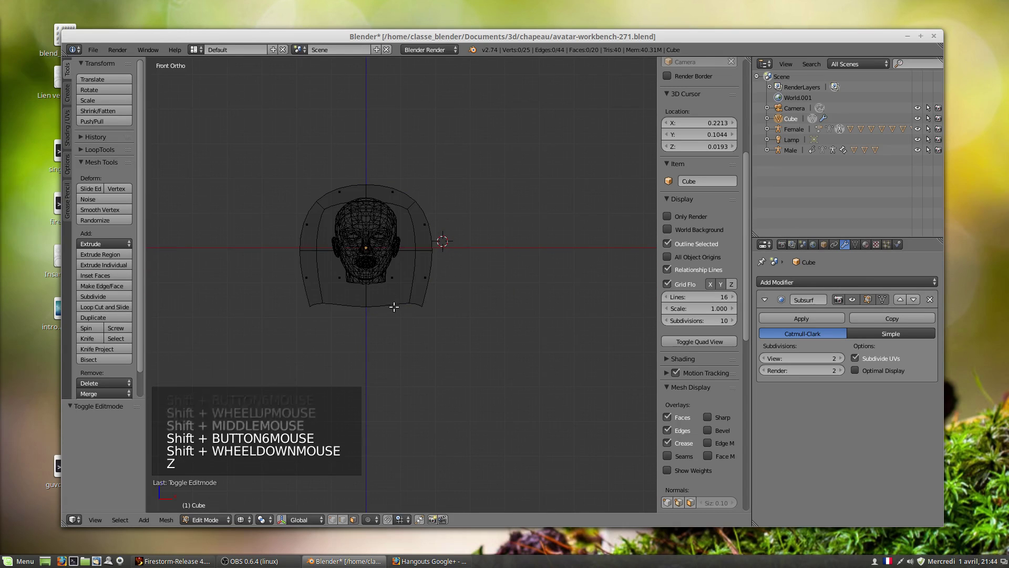
scroll("up", 3)
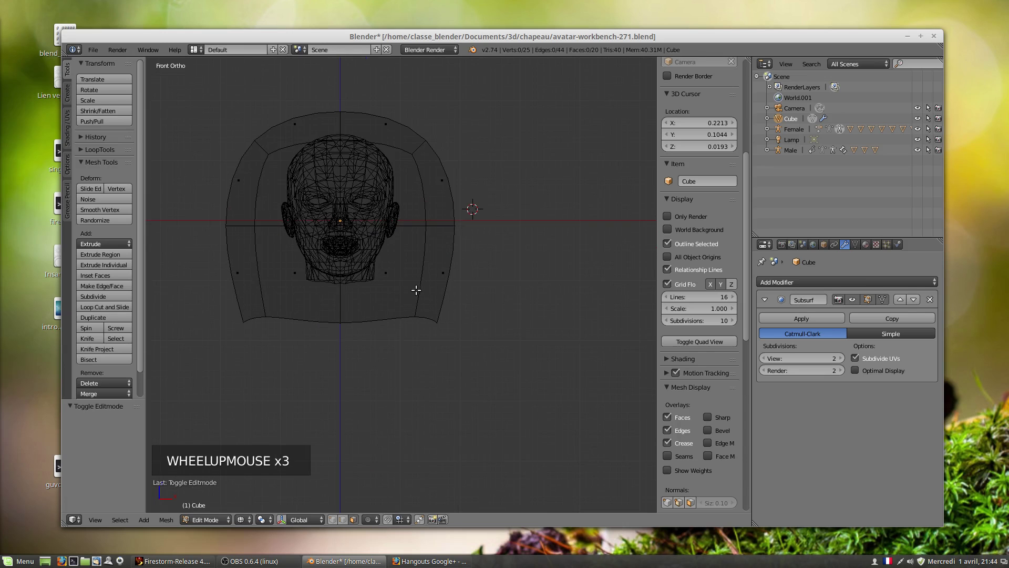
key("KP_1")
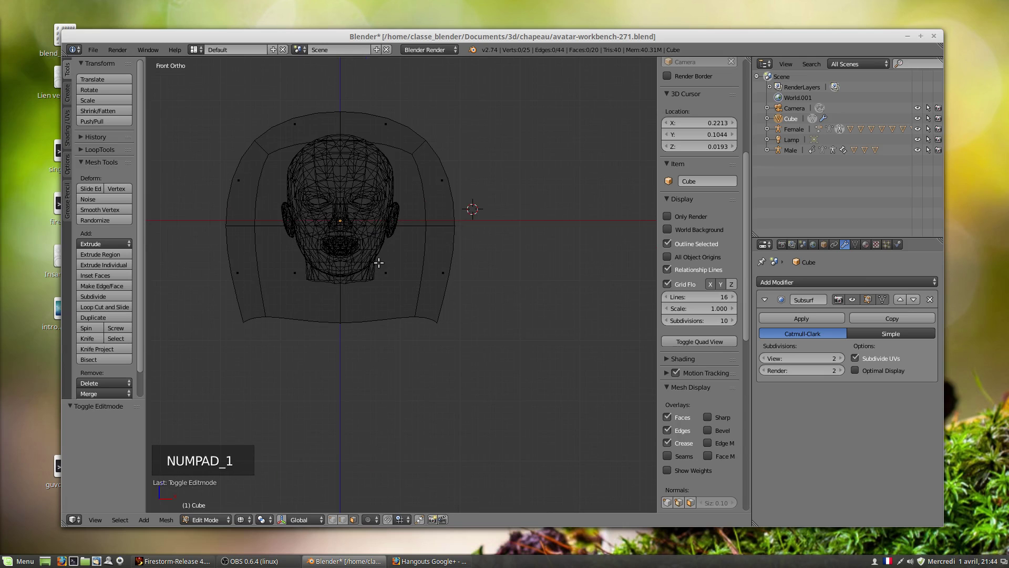
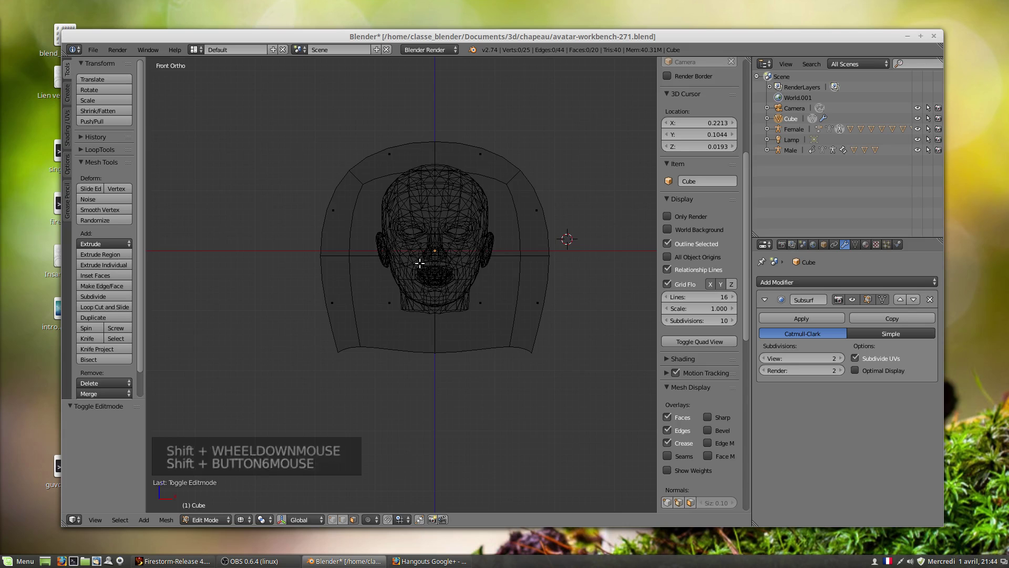
key("KP_5")
key("KP_5")
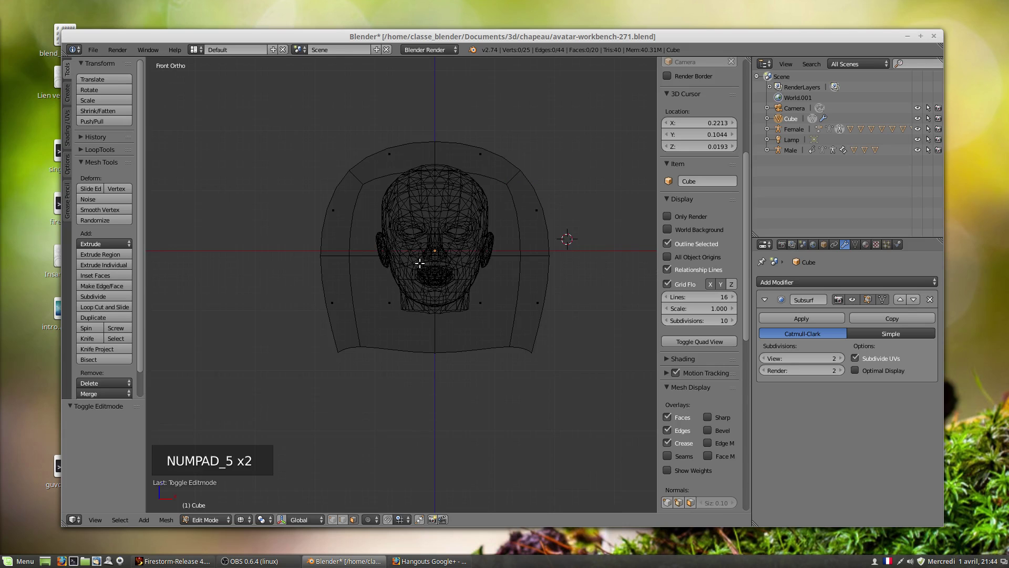
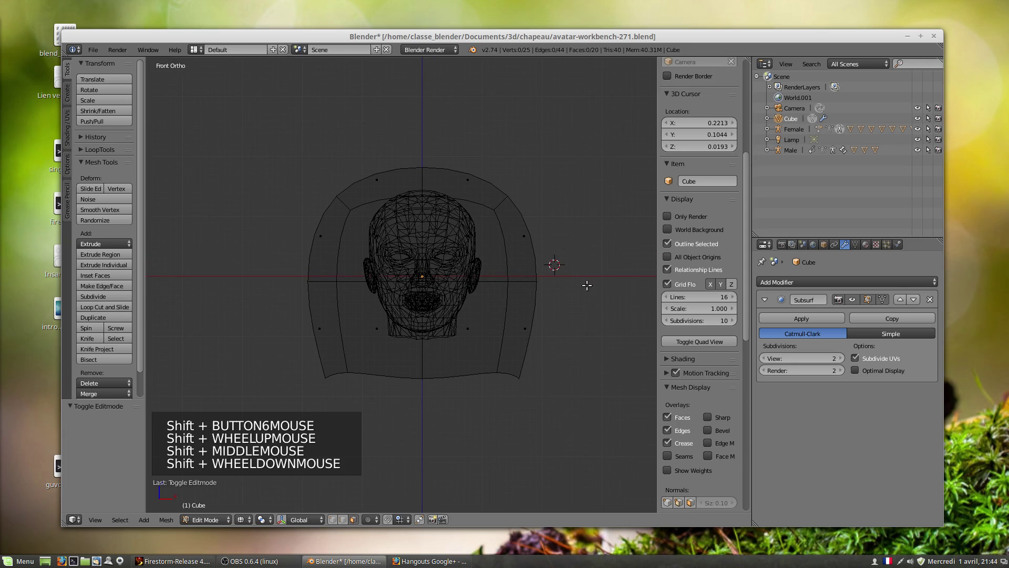
Select all crown vertices and scale and move them down to head size.
key("l")
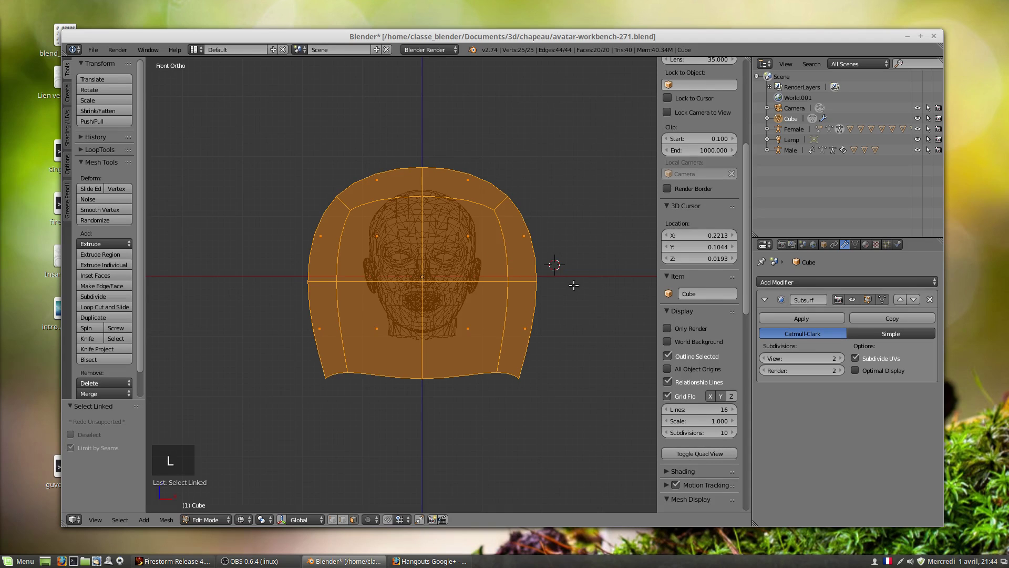
key("s")
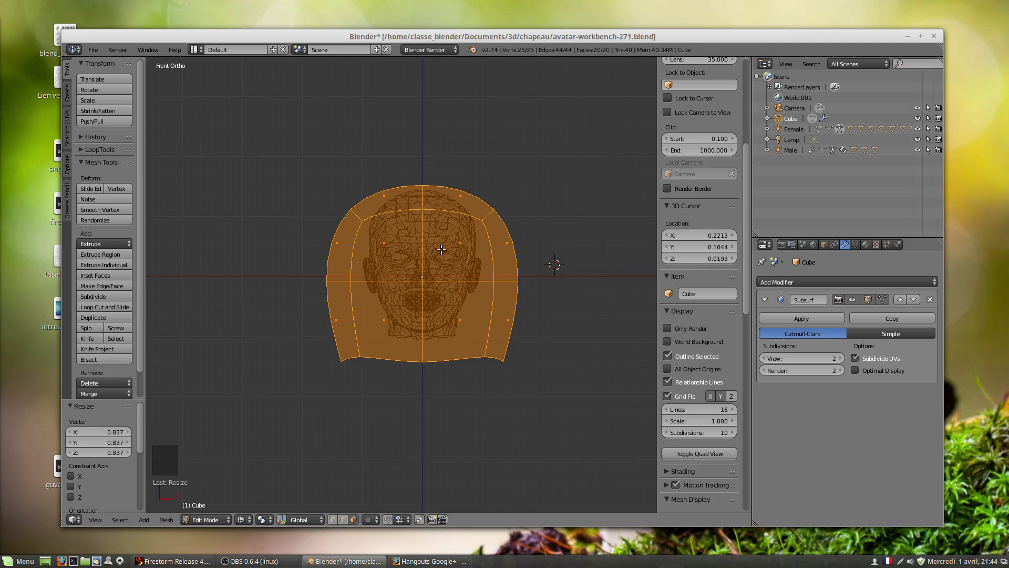
key("g")
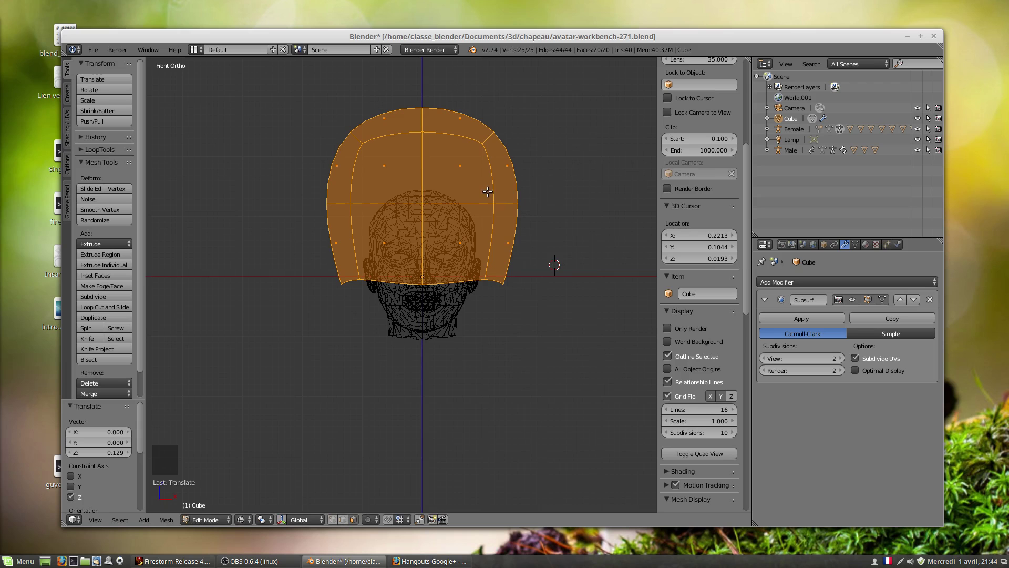
key("s")
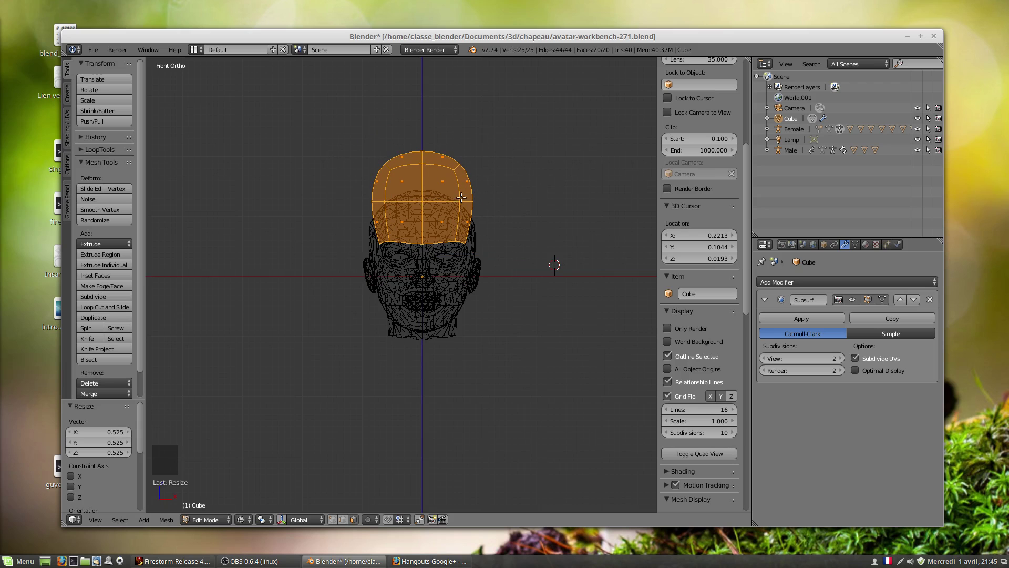
key("g")
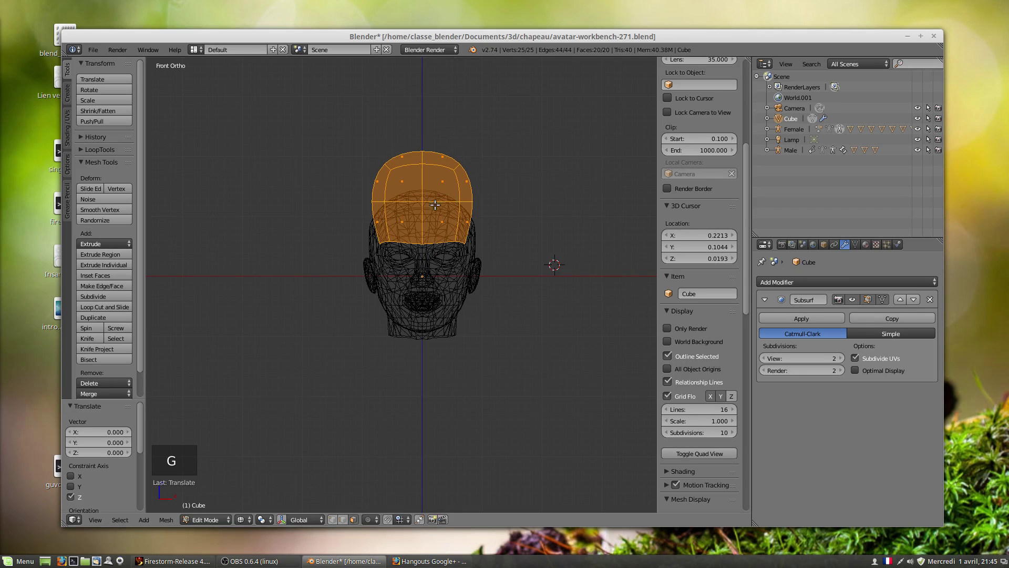
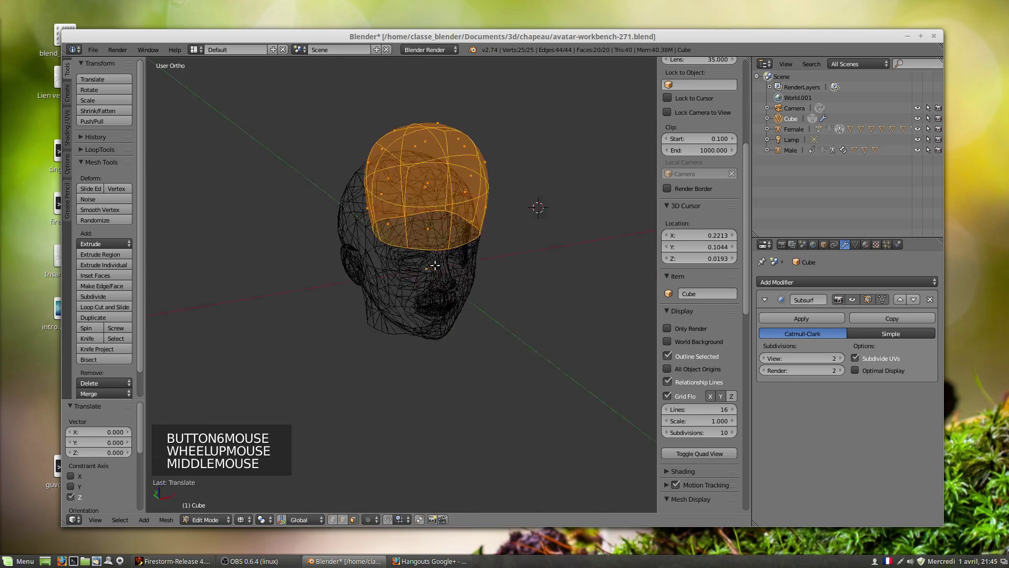
scroll("down", 3)
From the side view, stretch and lower the crown to cover the skull.
key("KP_3")
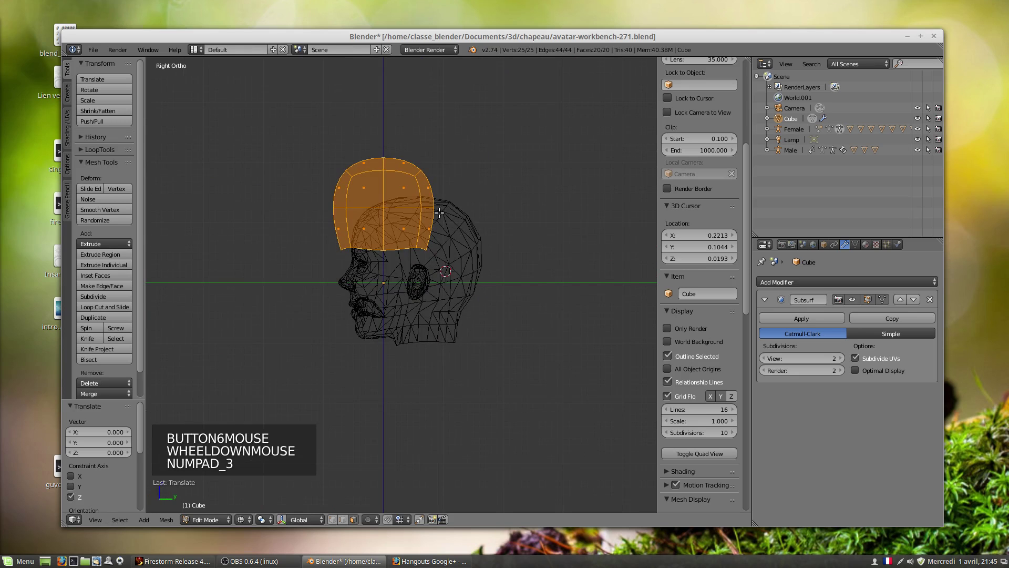
key("g")
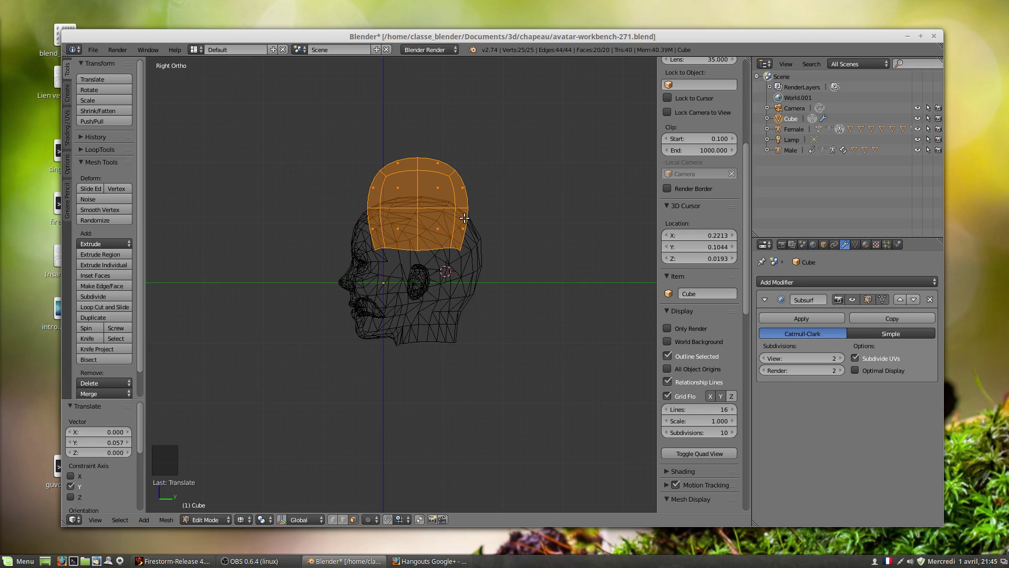
key("s")
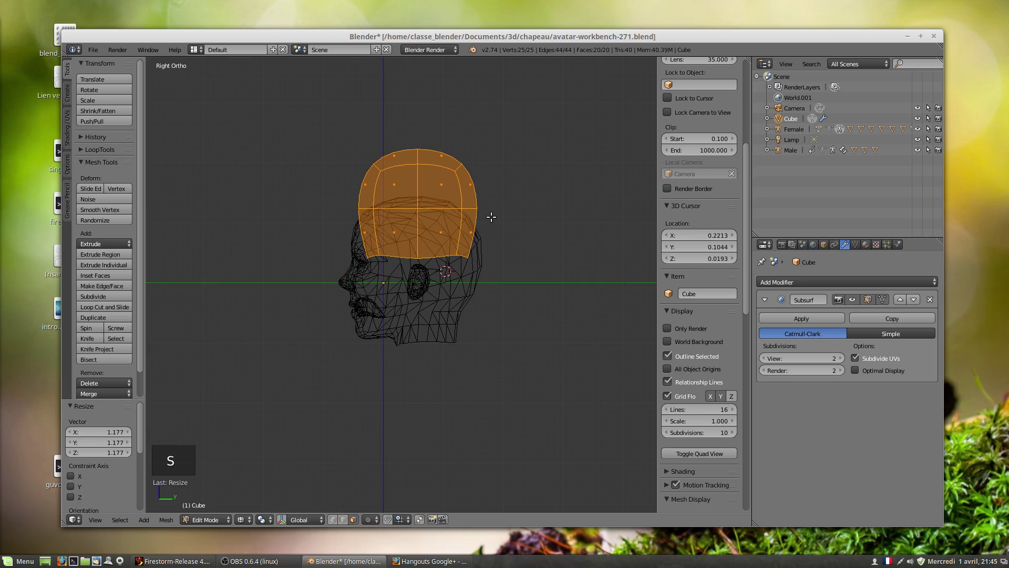
key("g")
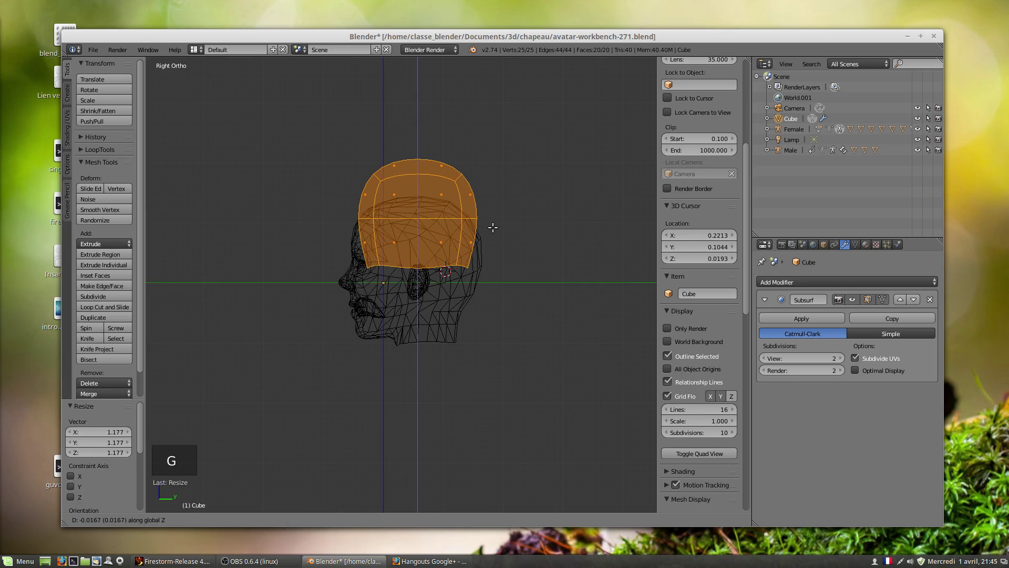
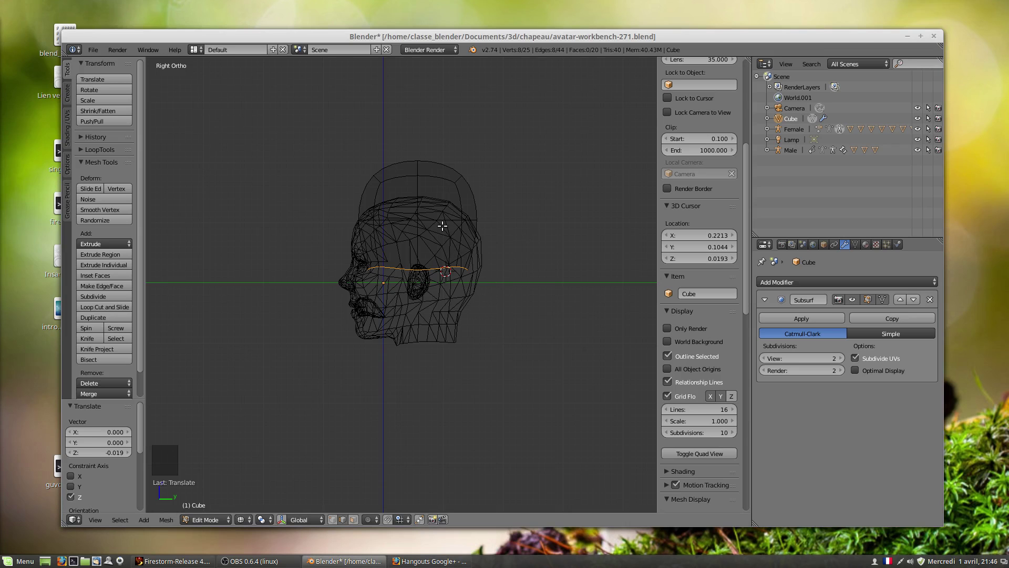
Select the crown mesh and scale its bottom ring outward into a flared brim from front view.
key("a")
key("a")
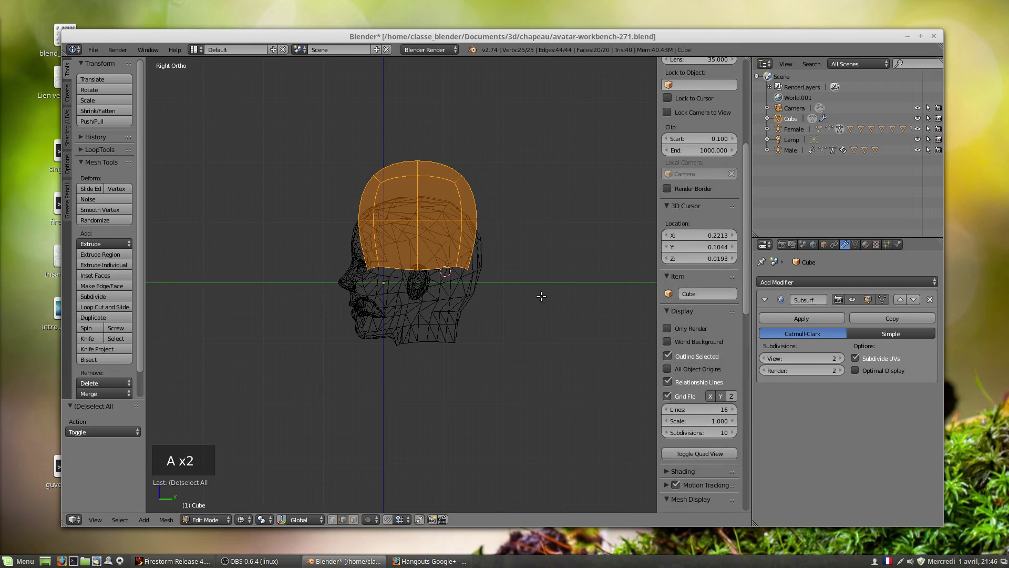
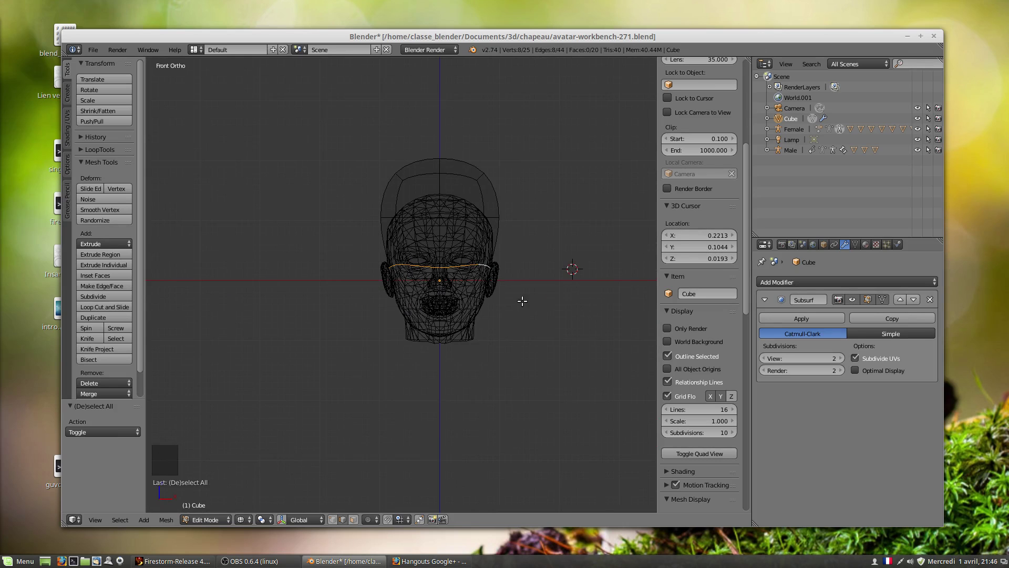
key("s")
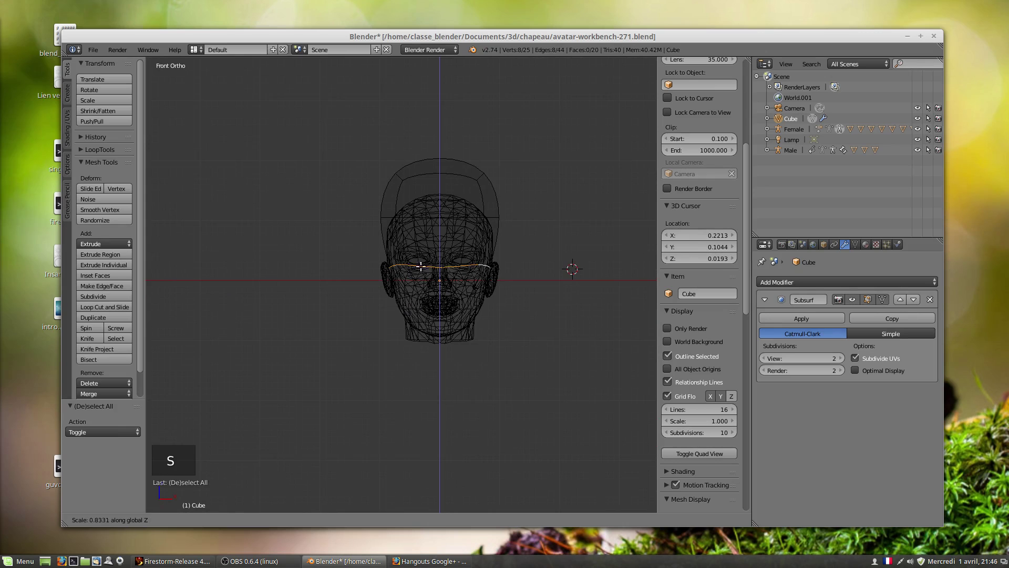
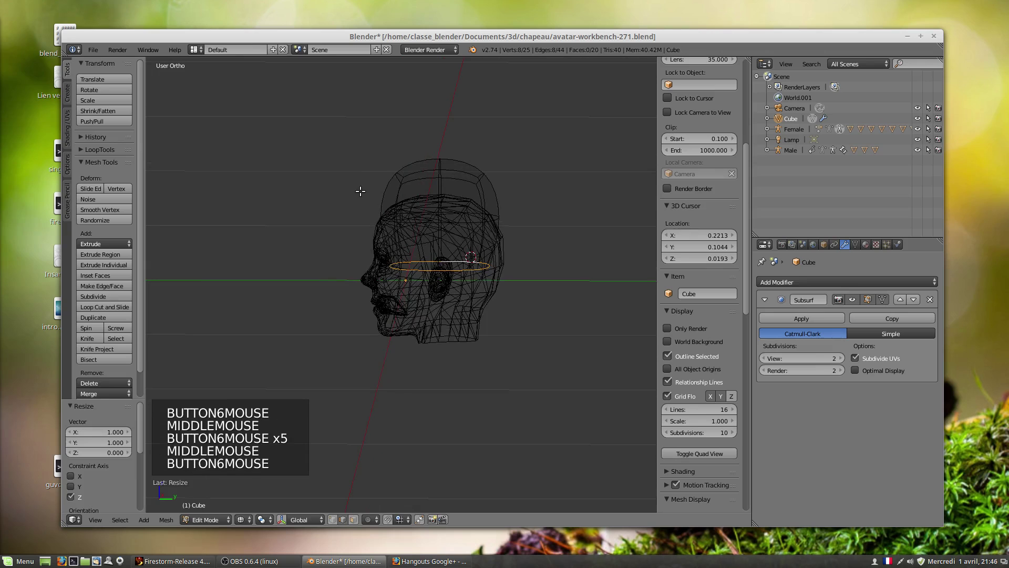
key("KP_1")
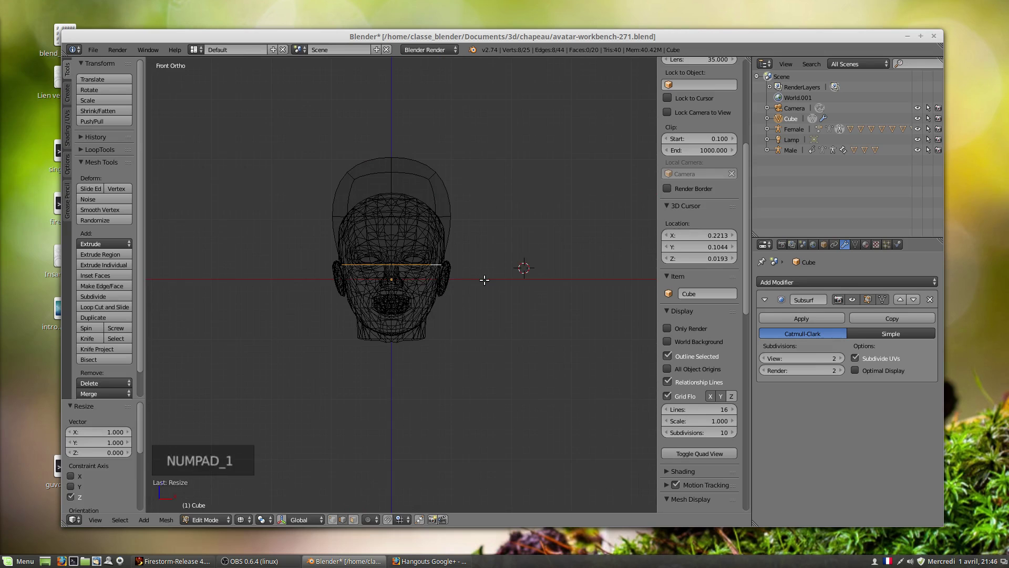
key("s")
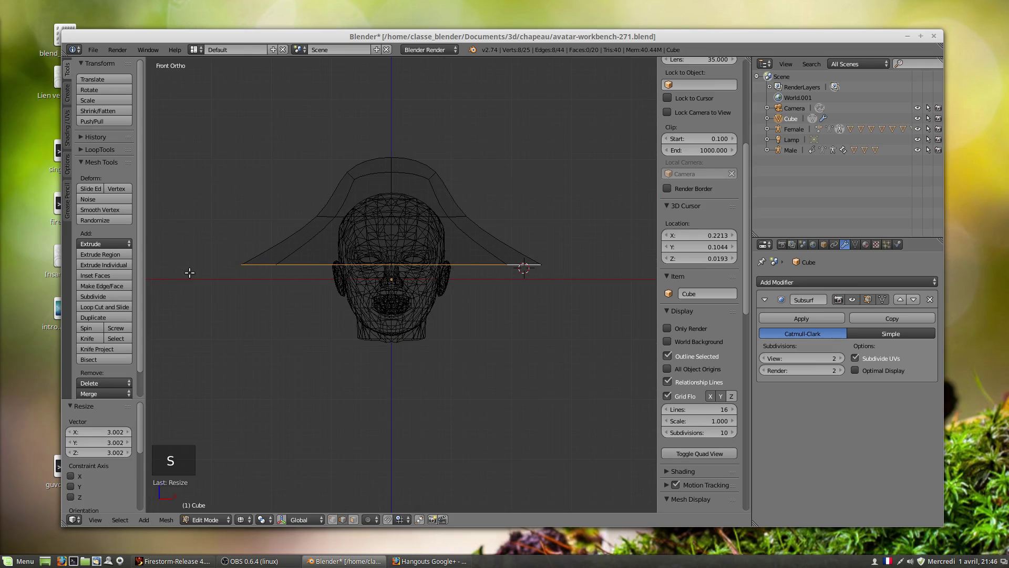
Switch to solid shading and orbit to check the new brim in 3D.
key("z")
scroll("up", 3)
middle_click(443, 318)
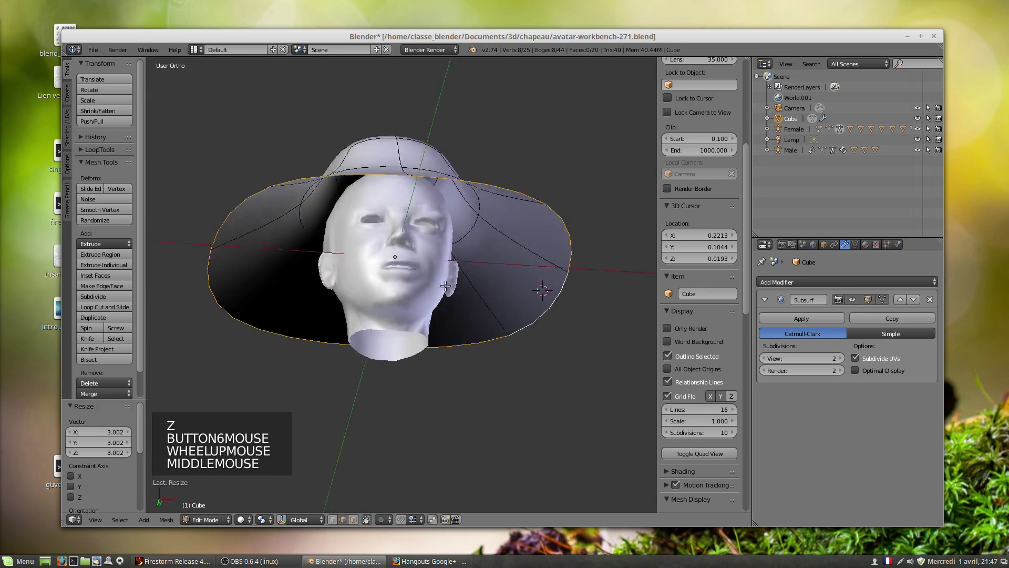
scroll("down", 3)
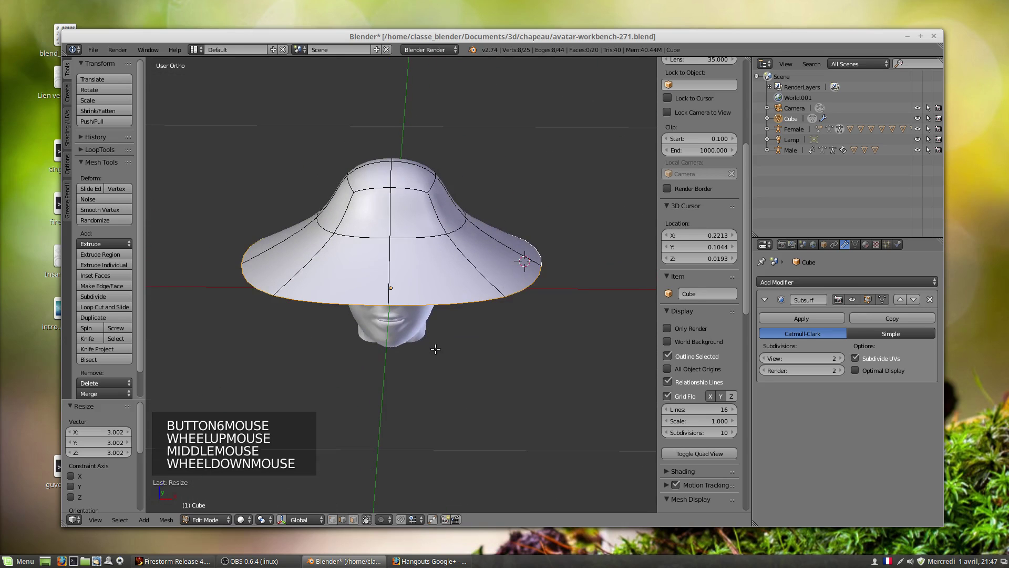
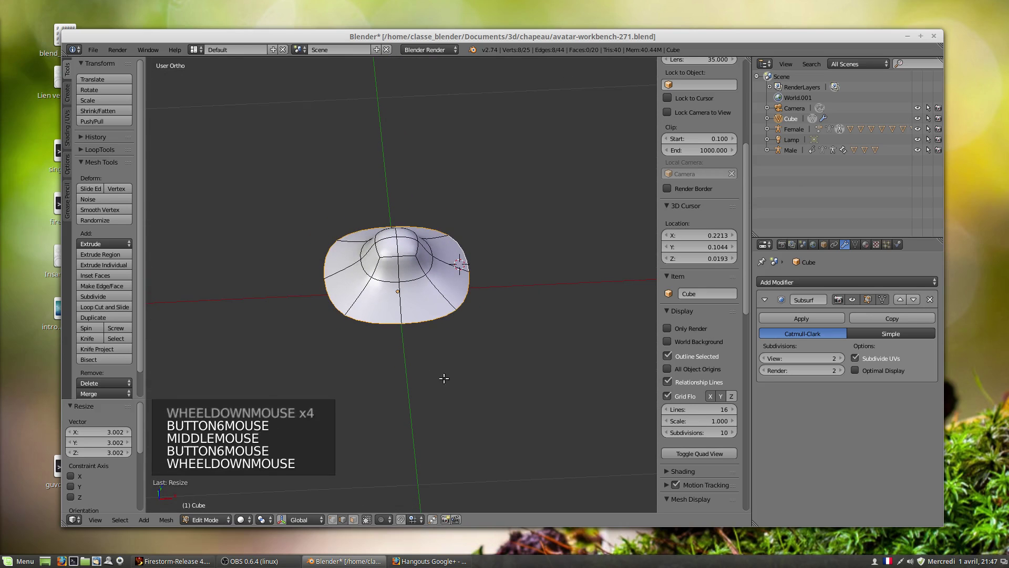
scroll("down", 3)
Adjust the brim scale, look it over, and expand the LoopTools panel in the Tool Shelf.
key("s")
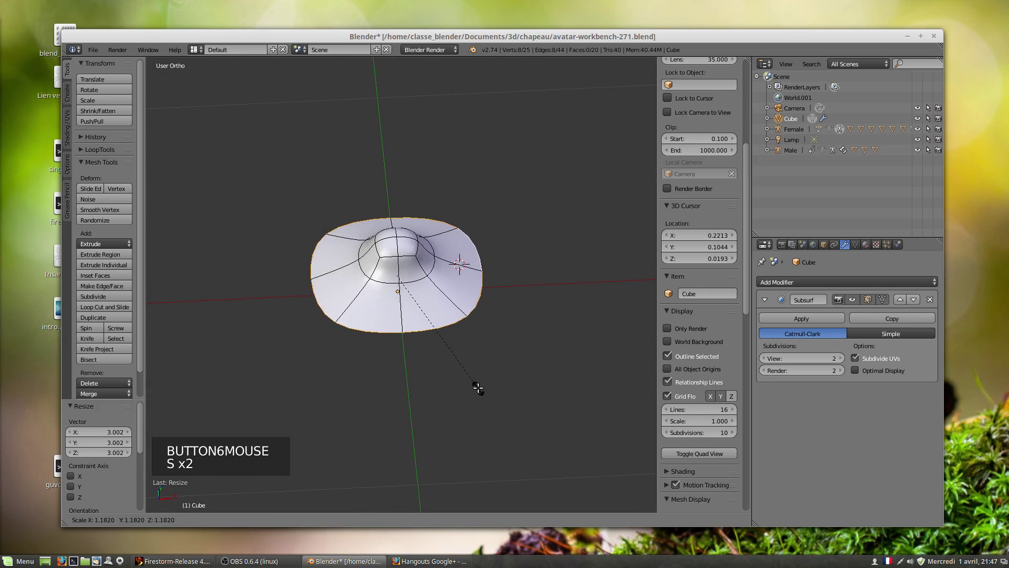
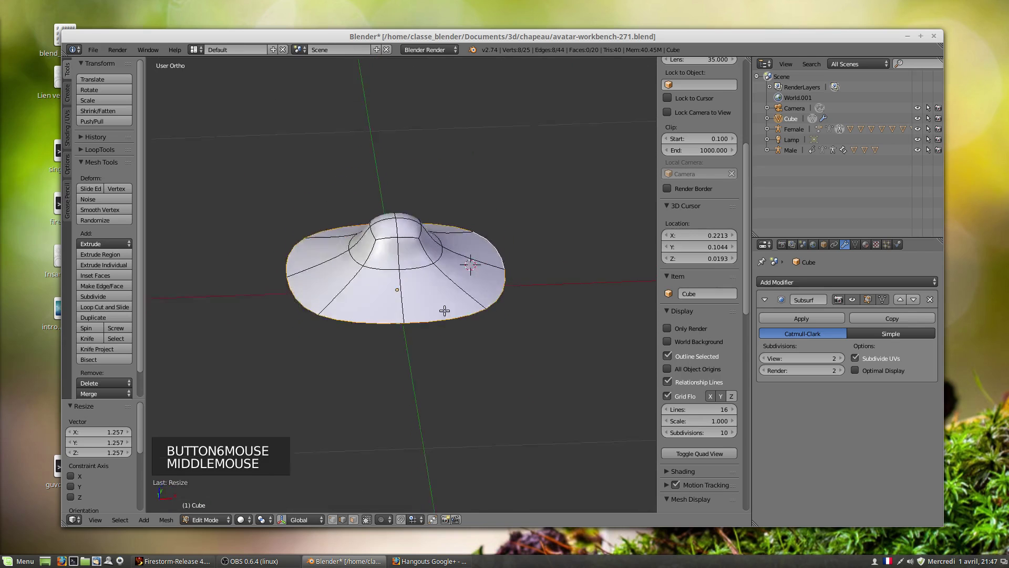
scroll("down", 3)
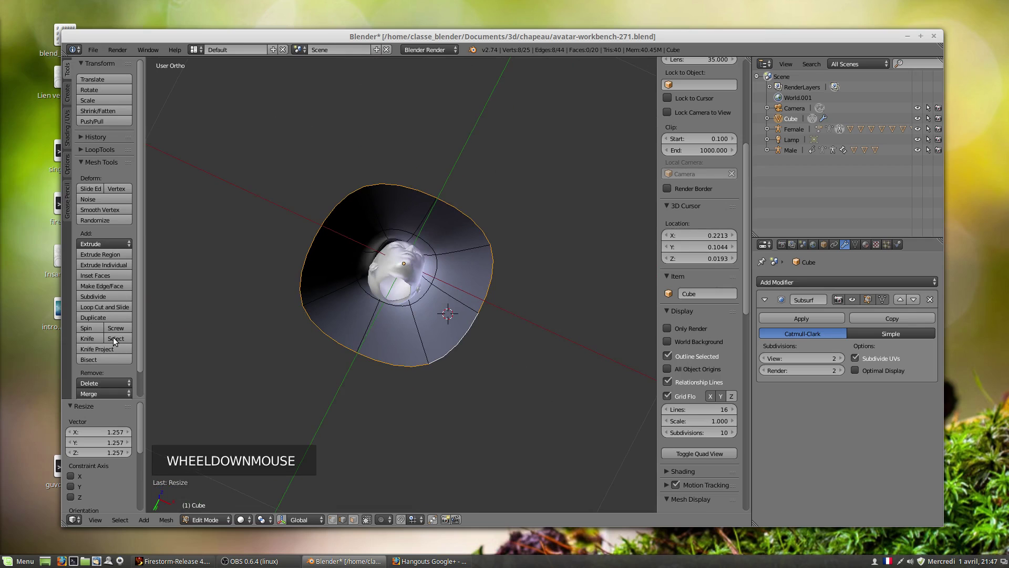
scroll("down", 3)
left_click(83, 126)
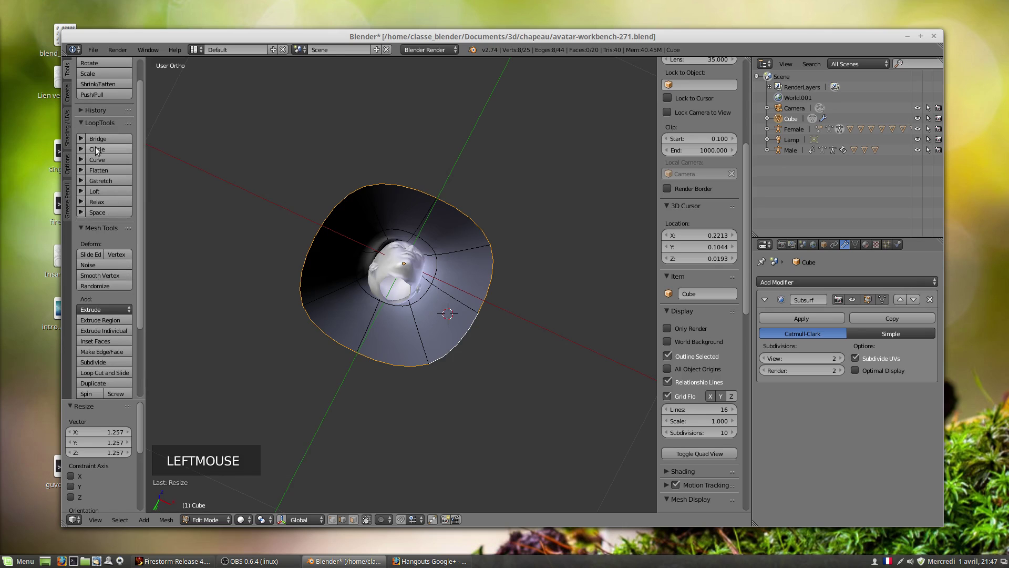
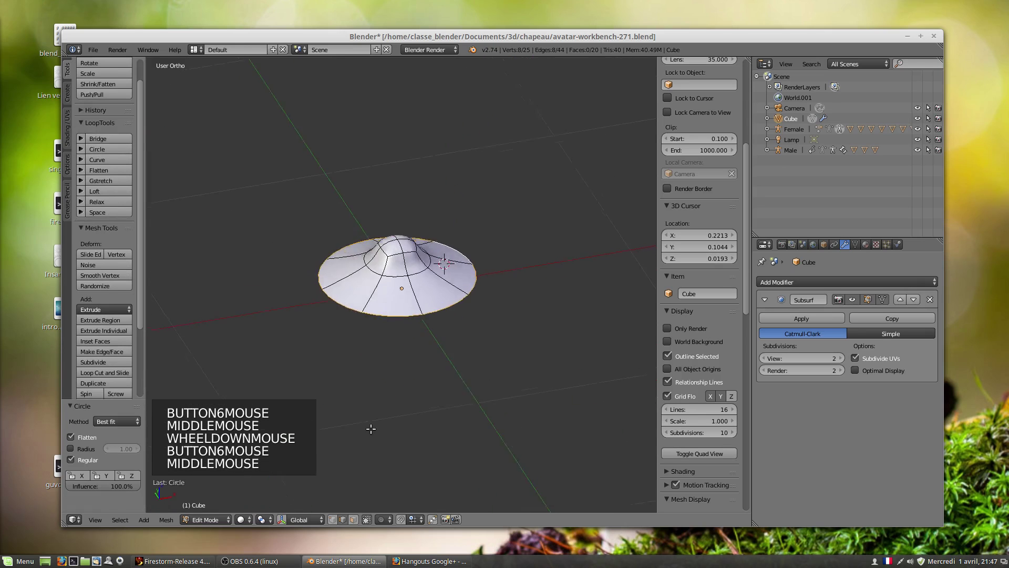
scroll("up", 3)
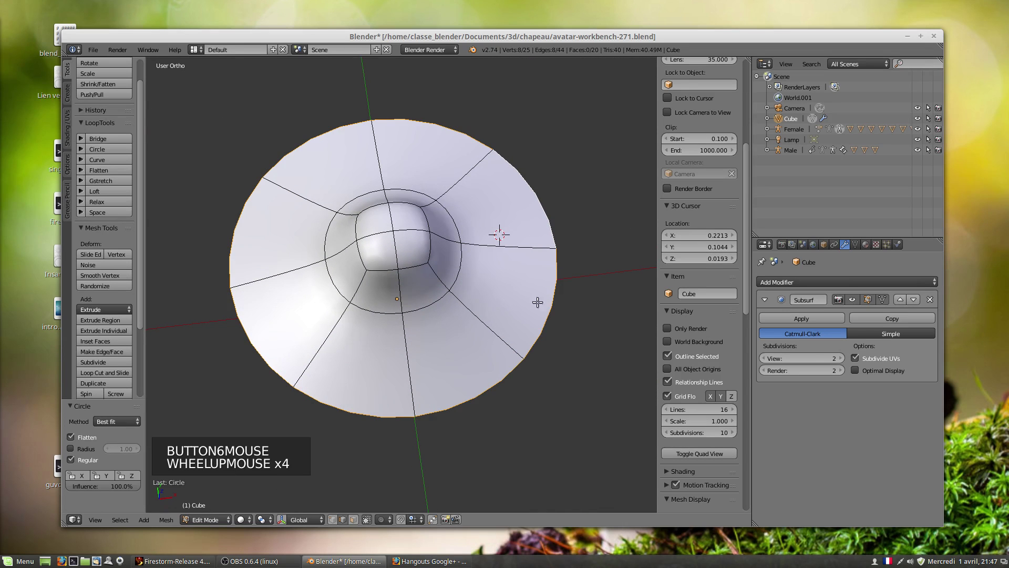
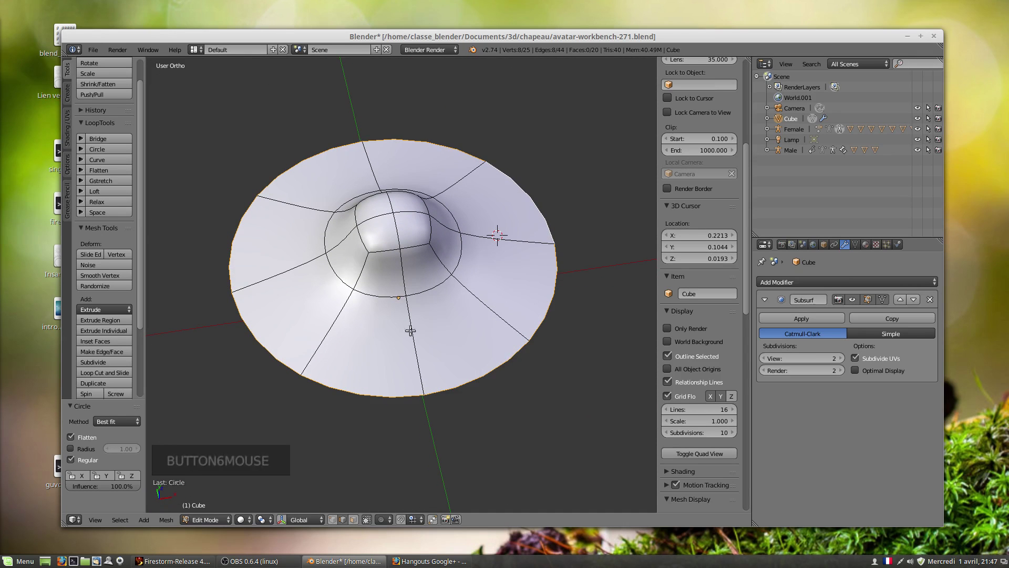
Orbit and zoom around the hat to inspect the brim from the side and above.
middle_click(481, 310)
scroll("up", 3)
scroll("down", 3)
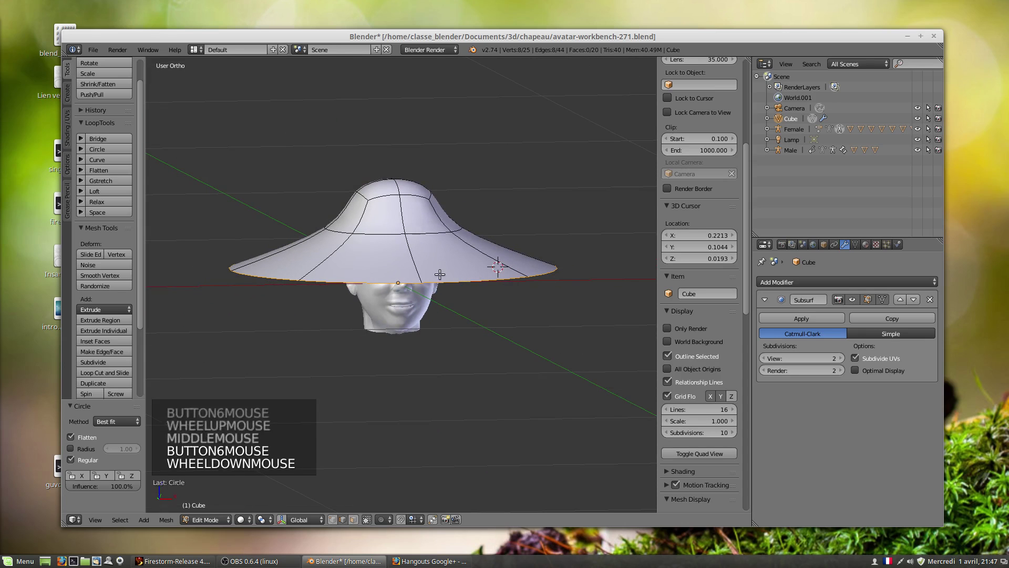
middle_click(453, 274)
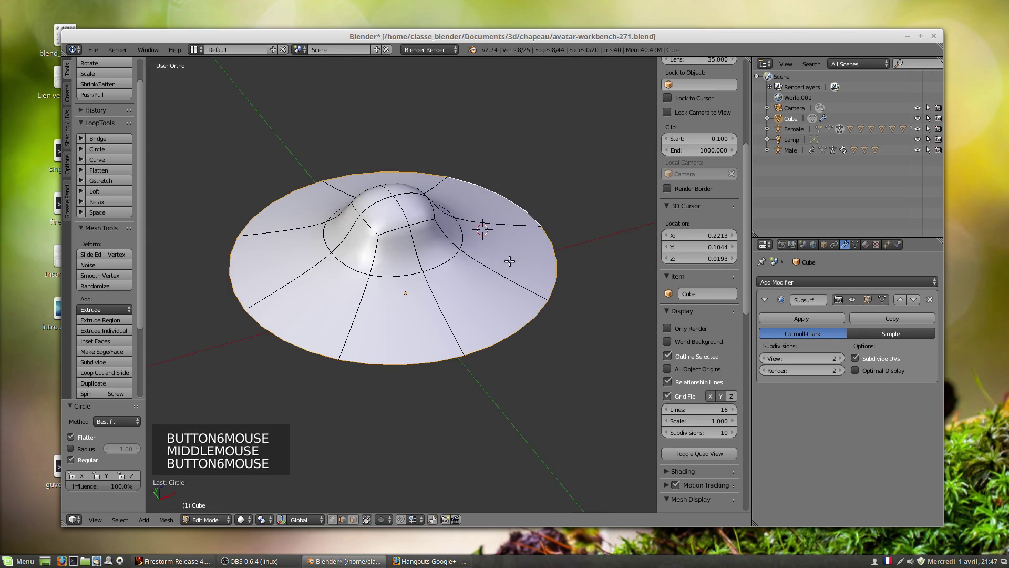
middle_click(469, 312)
scroll("up", 3)
middle_click(407, 243)
scroll("down", 3)
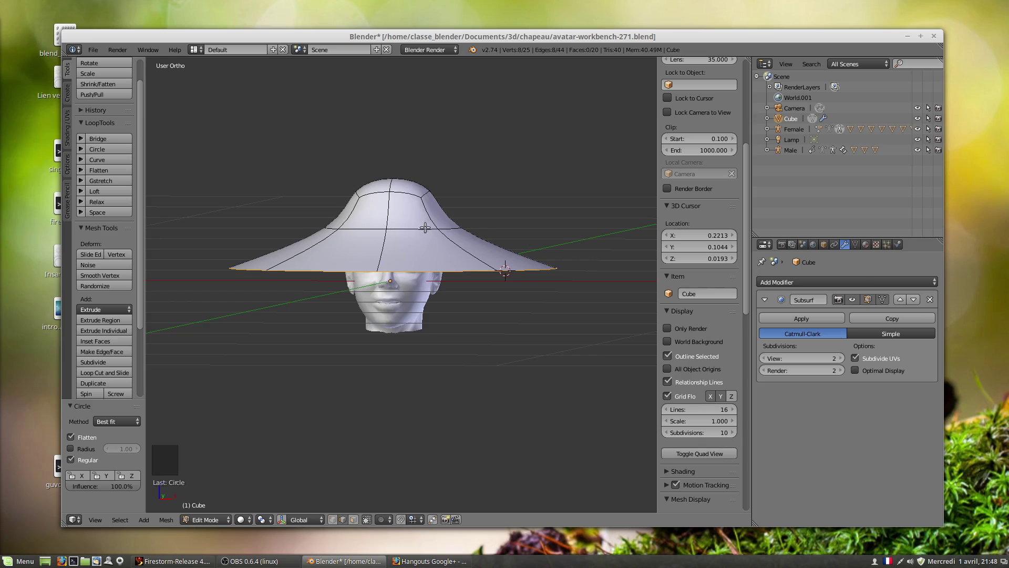
middle_click(410, 235)
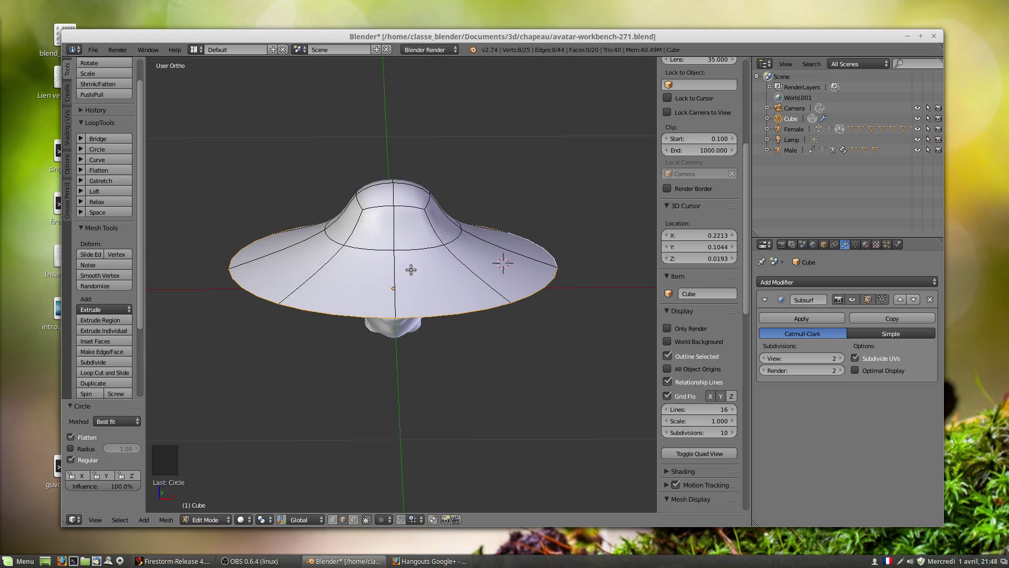
key("ctrl+r")
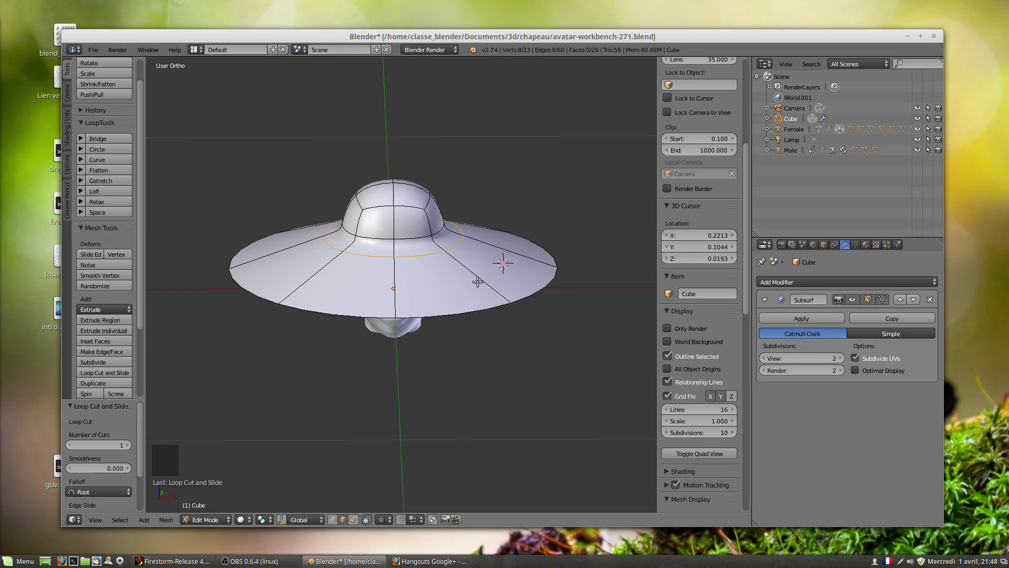
middle_click(443, 253)
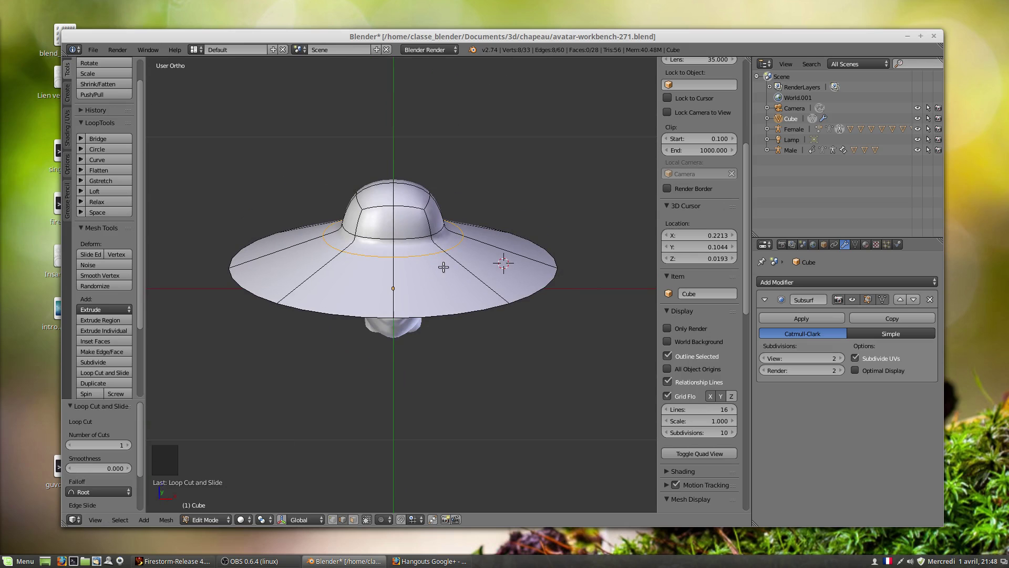
scroll("up", 3)
middle_click(429, 223)
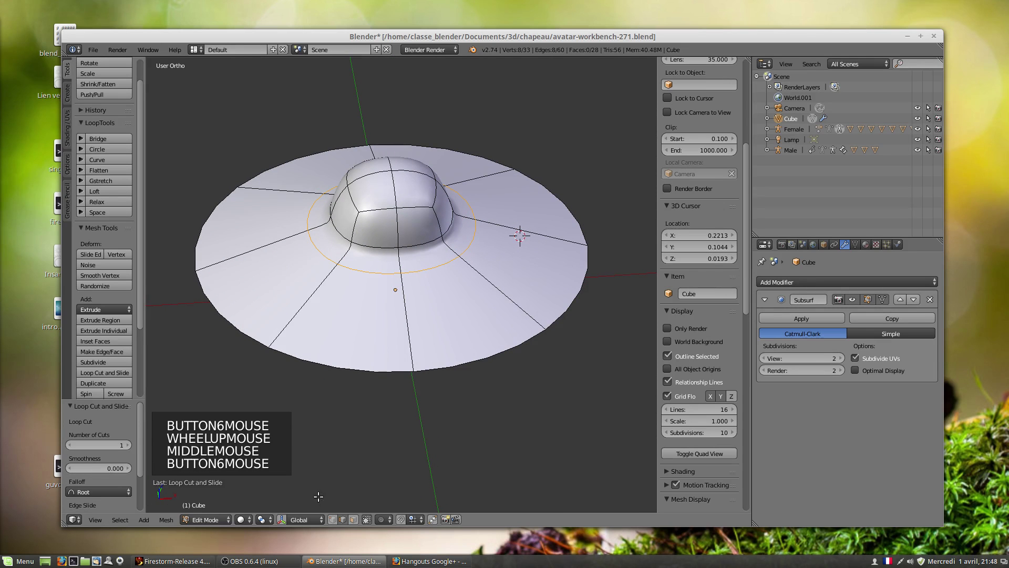
Select the four top faces of the crown and orbit to a side view.
left_click(404, 335)
right_click(415, 186)
right_click(384, 181)
right_click(380, 162)
right_click(397, 161)
middle_click(417, 232)
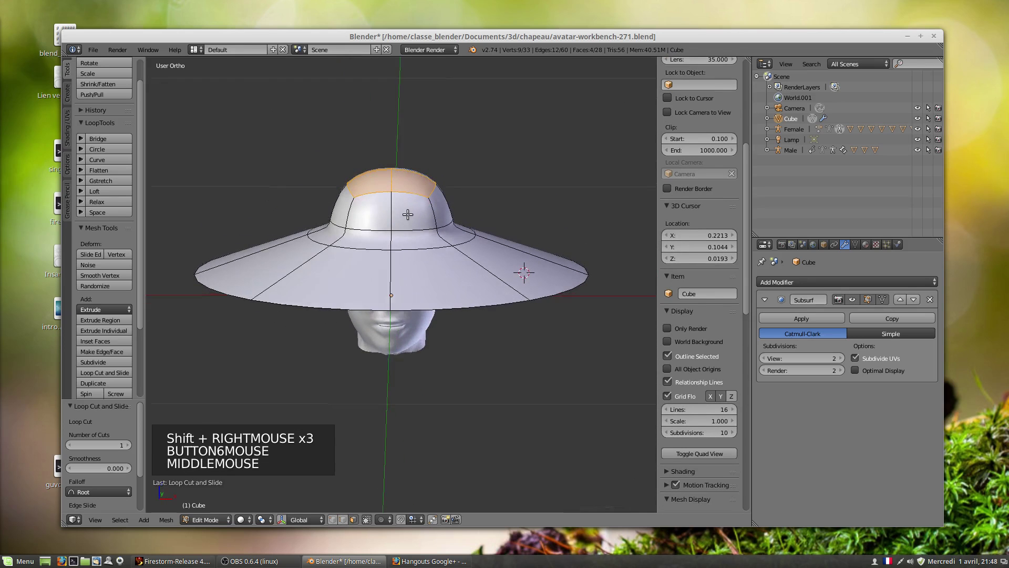
scroll("down", 3)
Pull the crown's top faces upward and scale them to set the crown height, checking from several angles.
key("g")
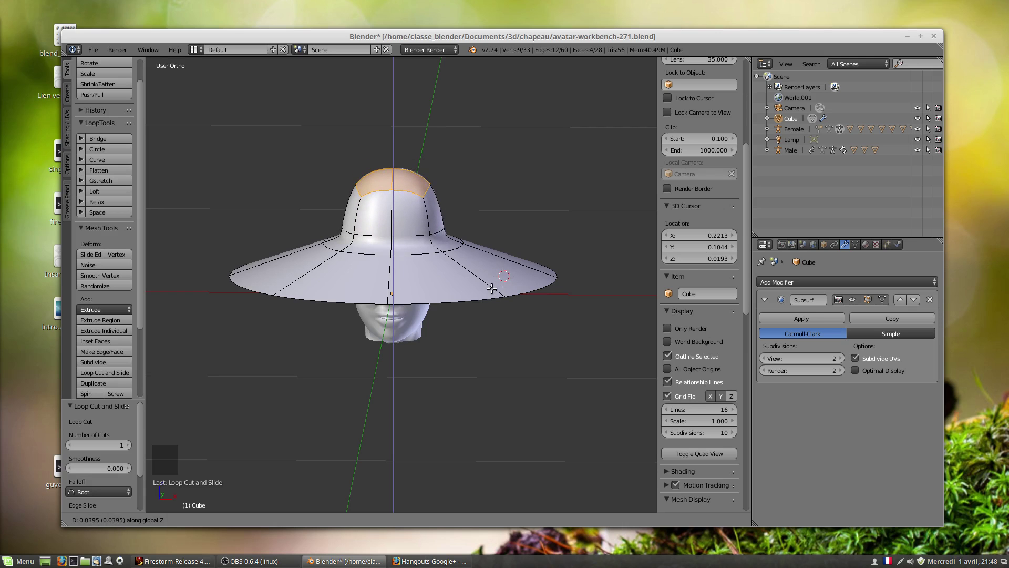
middle_click(409, 218)
scroll("up", 3)
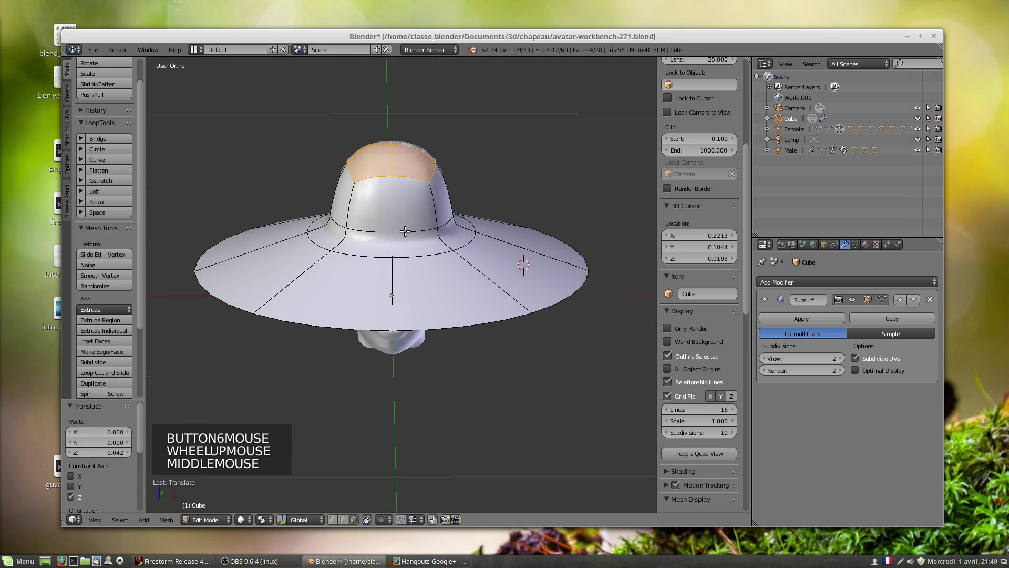
scroll("down", 3)
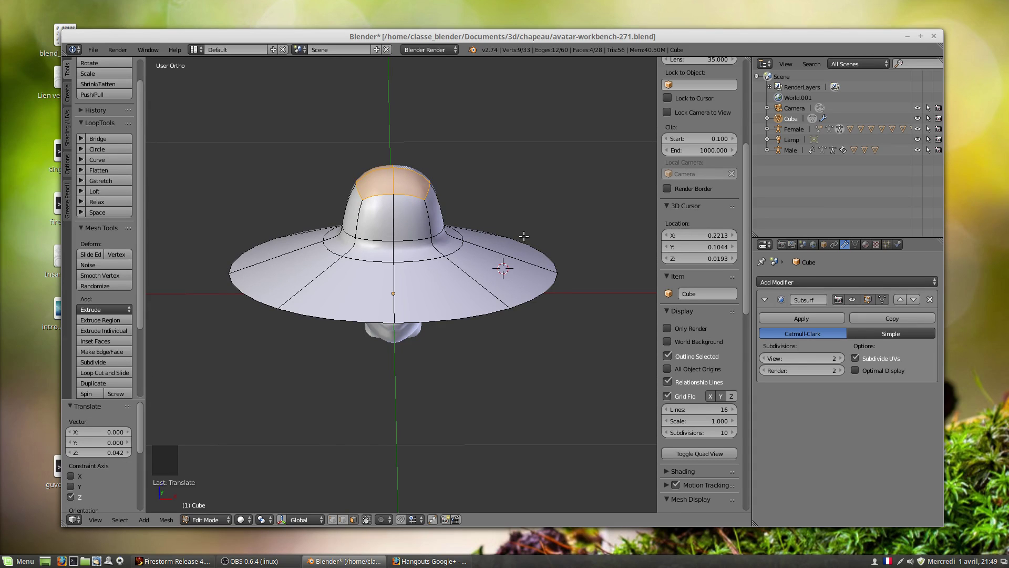
key("s")
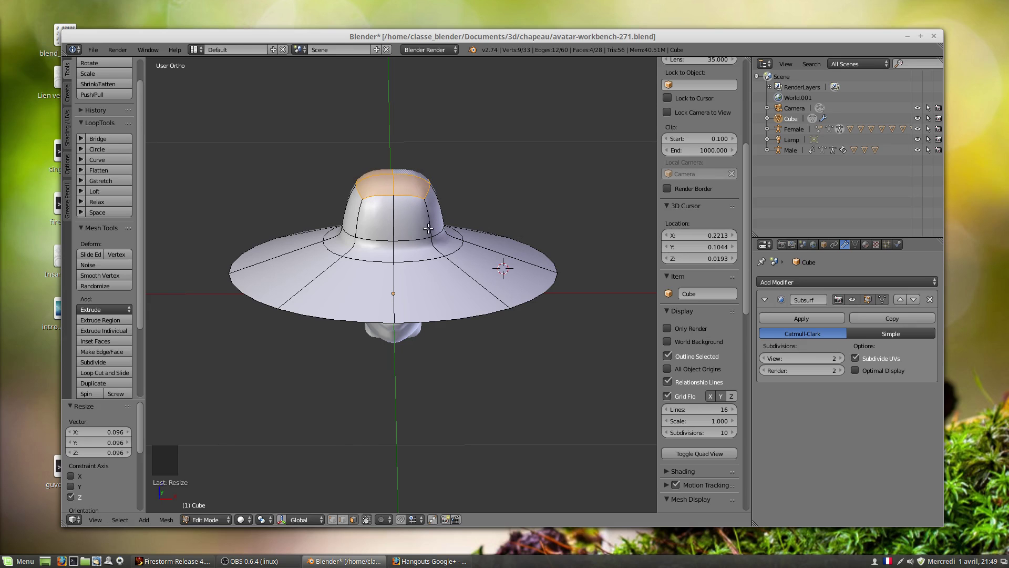
middle_click(416, 210)
scroll("up", 3)
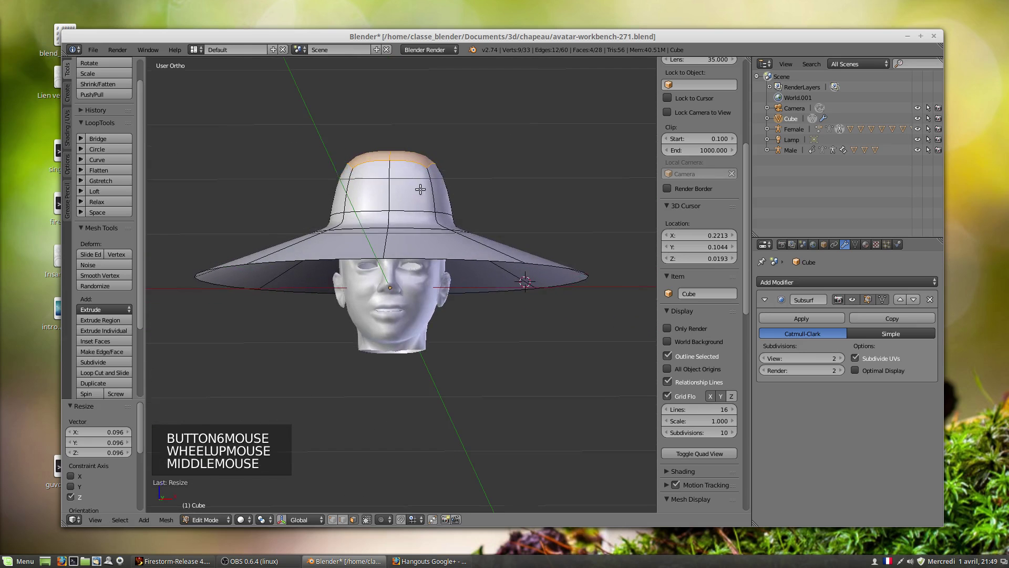
scroll("down", 3)
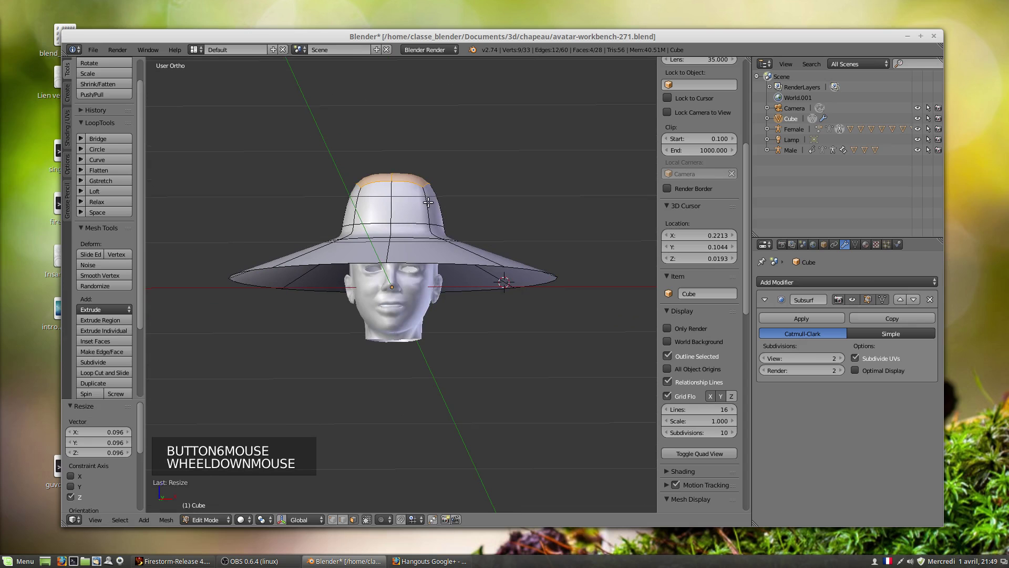
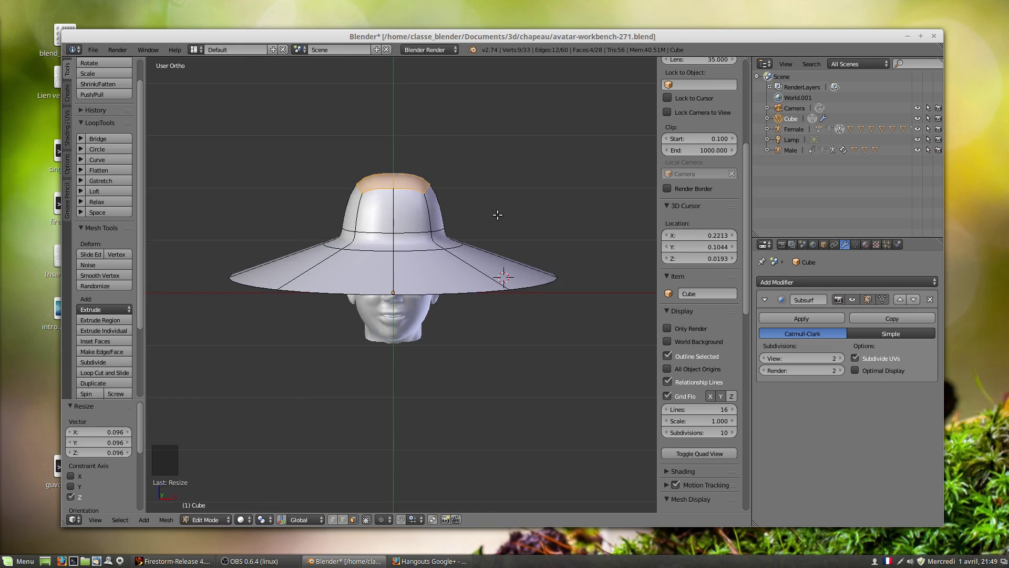
middle_click(395, 223)
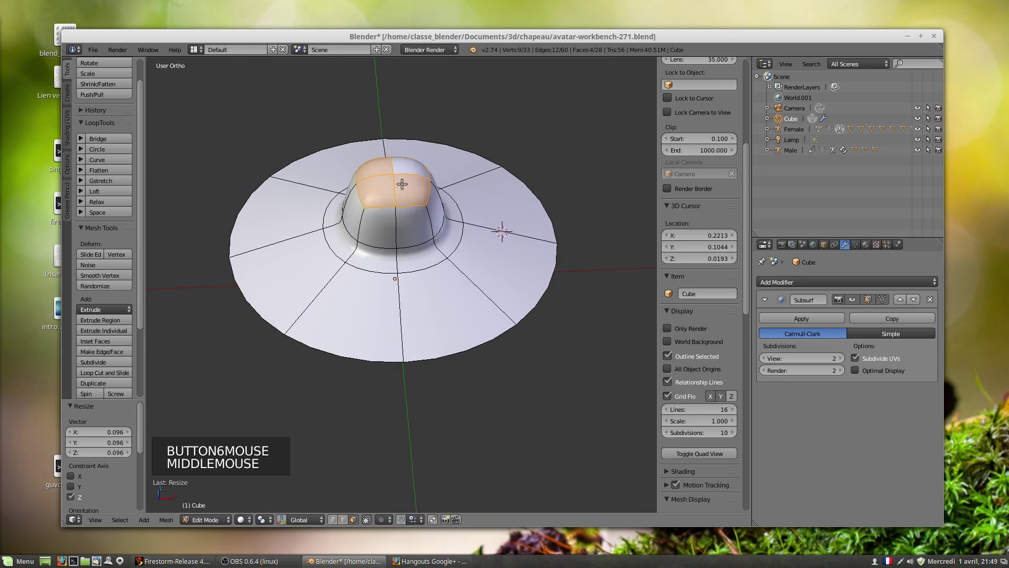
Scale the crown's top faces outward to widen it, then orbit back to the side.
key("s")
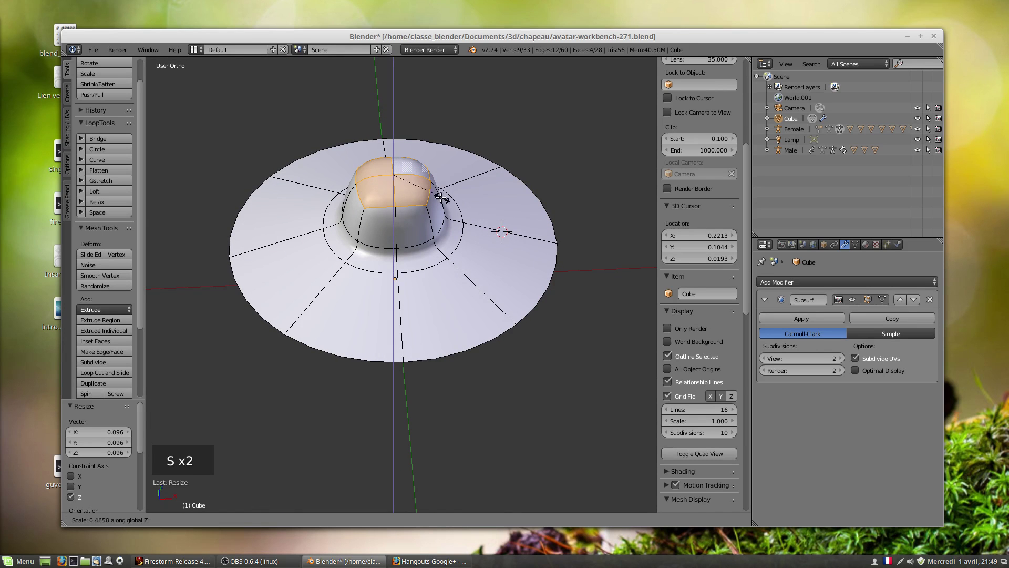
scroll("up", 3)
middle_click(433, 182)
scroll("down", 3)
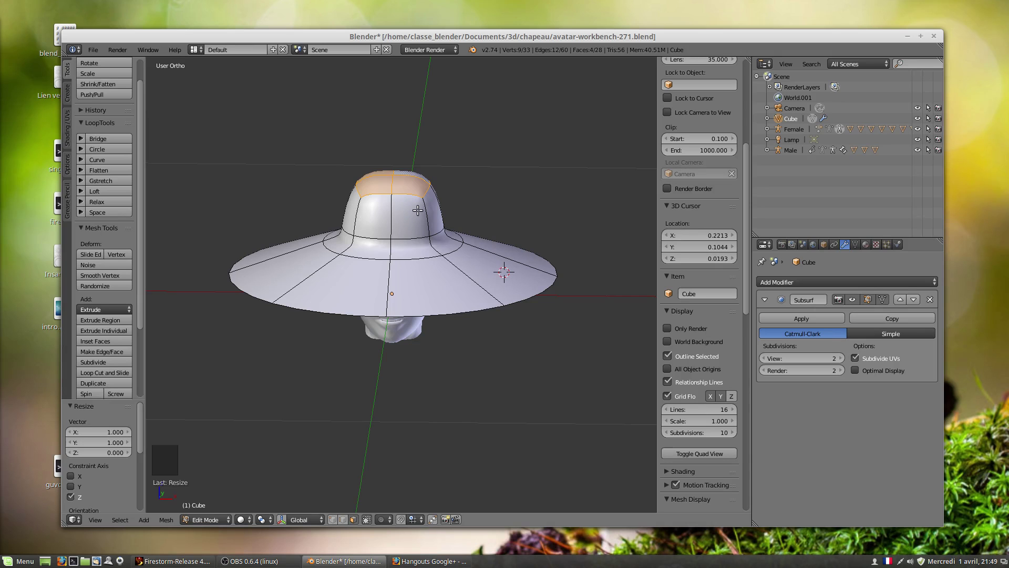
key("ctrl+r")
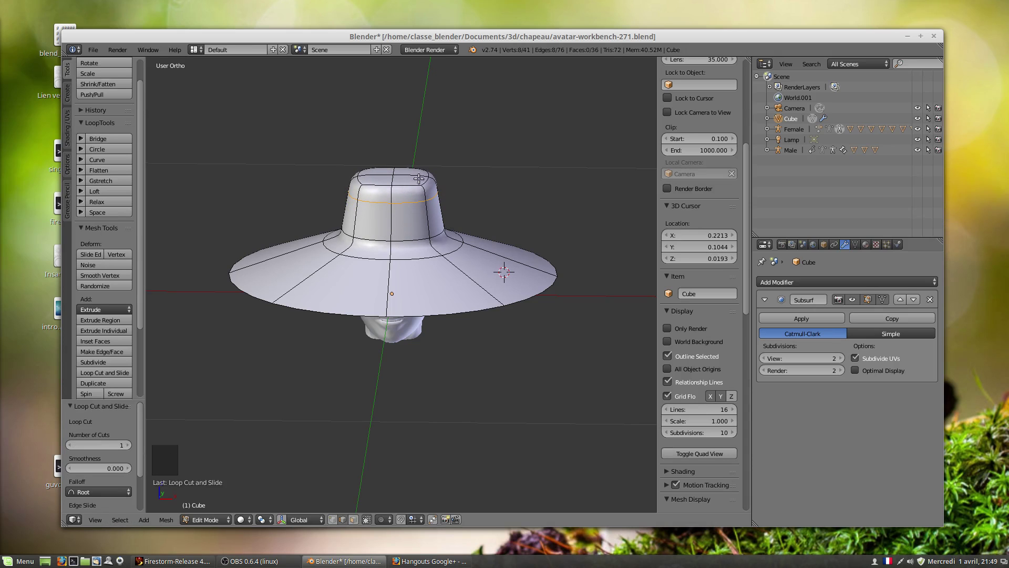
middle_click(387, 223)
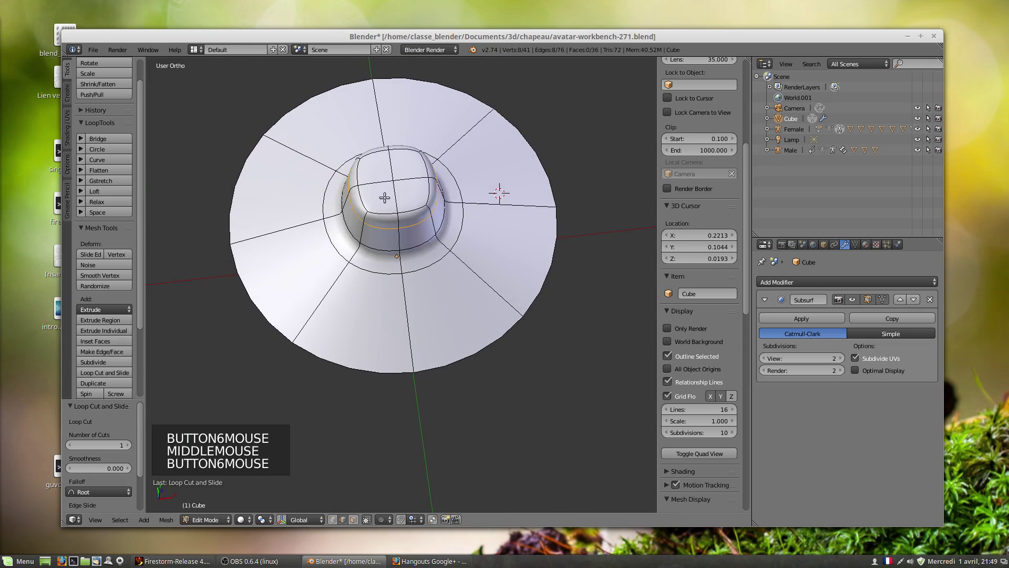
middle_click(484, 276)
scroll("up", 3)
scroll("down", 3)
middle_click(426, 276)
middle_click(407, 272)
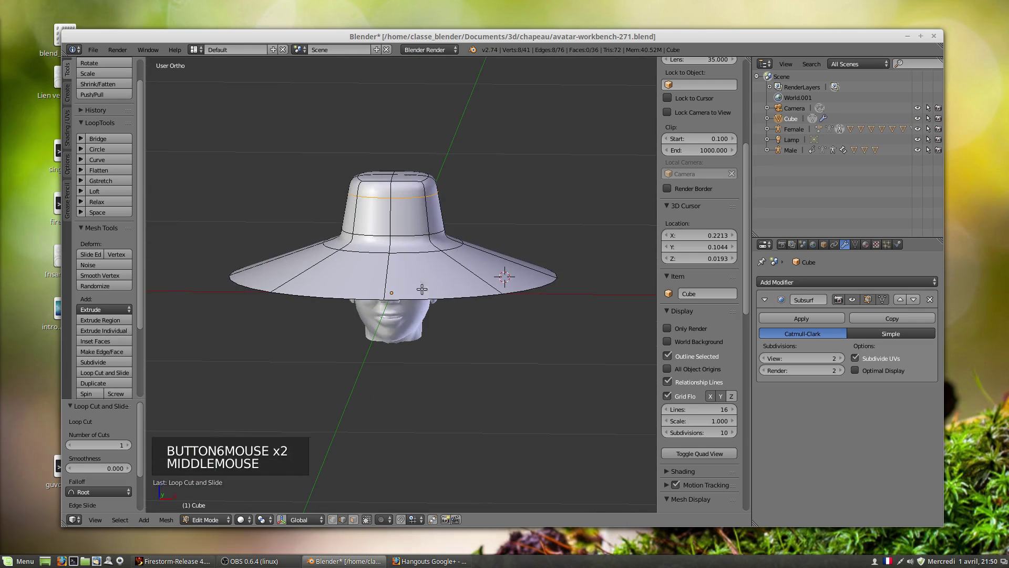
scroll("down", 3)
middle_click(415, 292)
middle_click(440, 263)
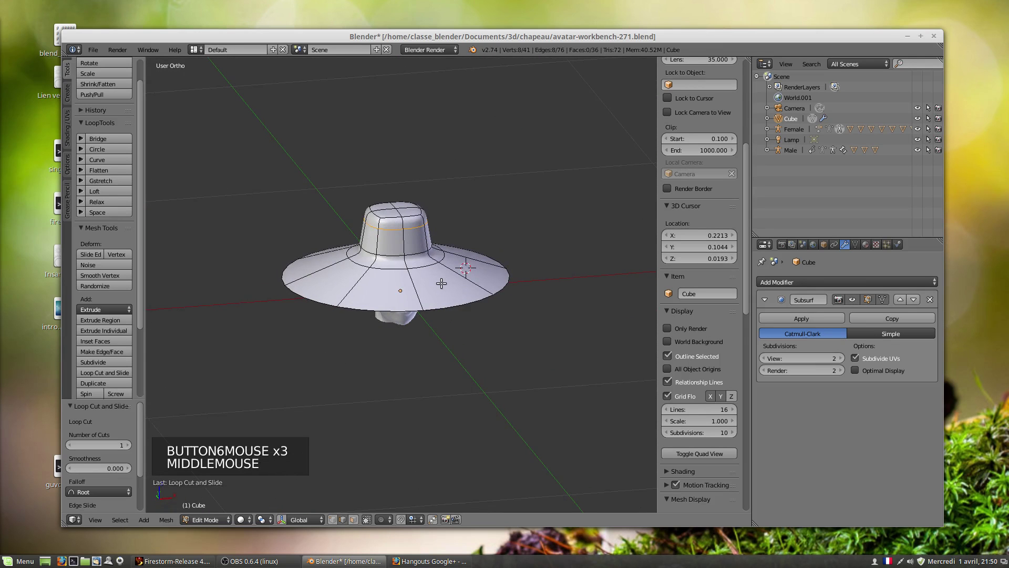
Select the whole hat mesh and grab it to start reshaping the brim.
key("a")
key("a")
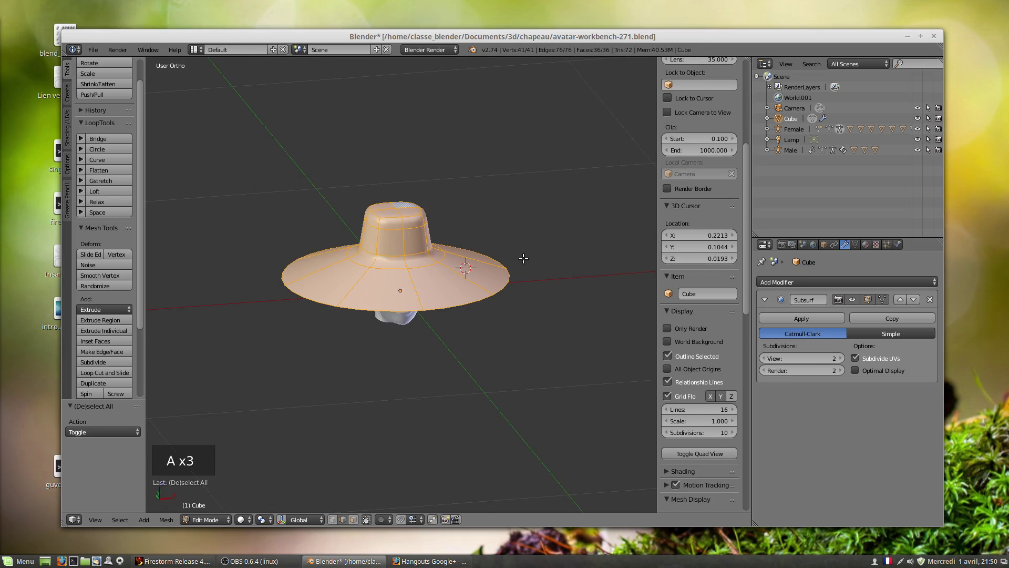
key("g")
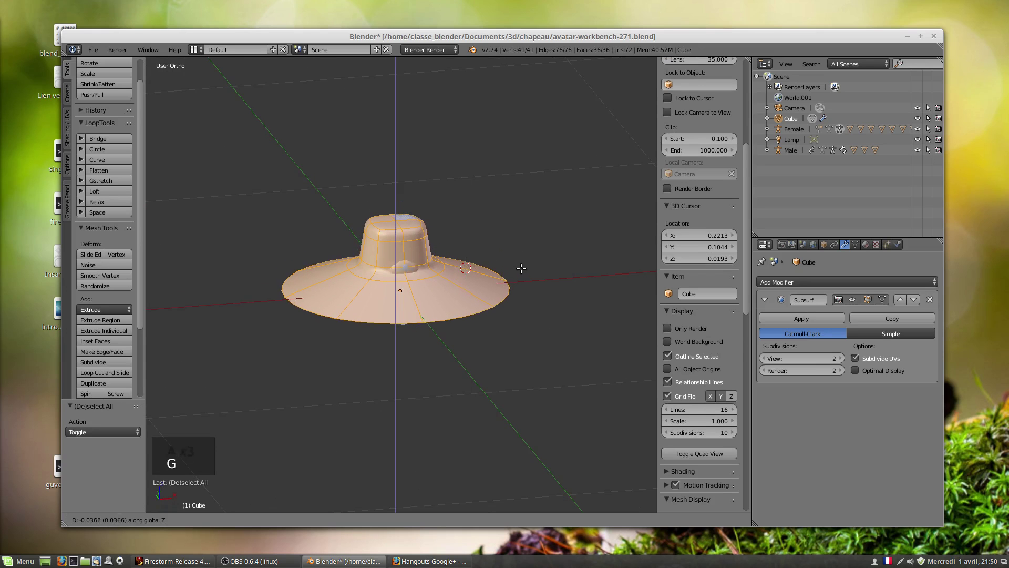
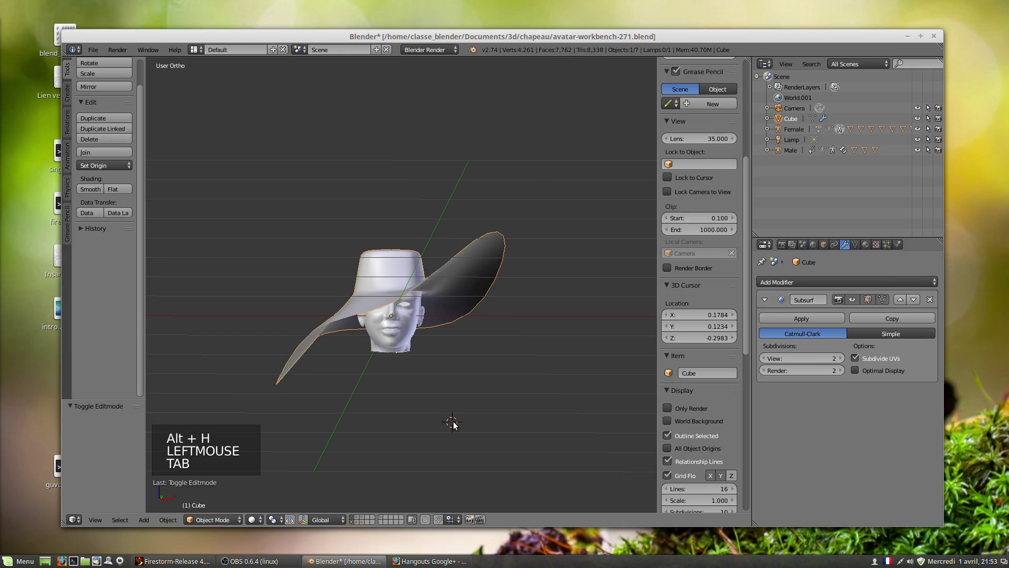
Unhide the scene, select the female figure's body parts and reposition and rotate them.
key("alt+h")
scroll("down", 3)
scroll("down", 3)
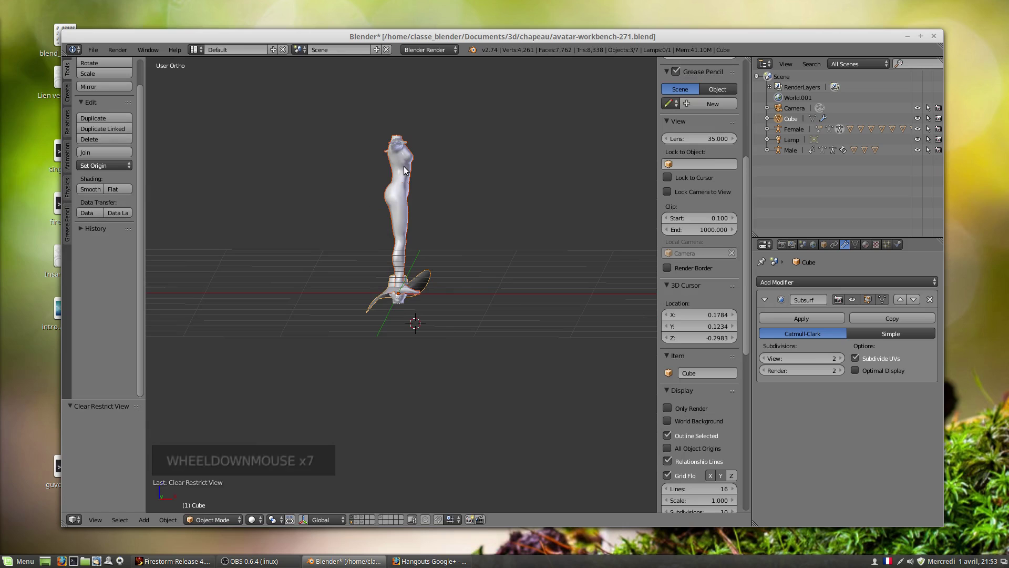
right_click(405, 170)
right_click(402, 201)
key("g")
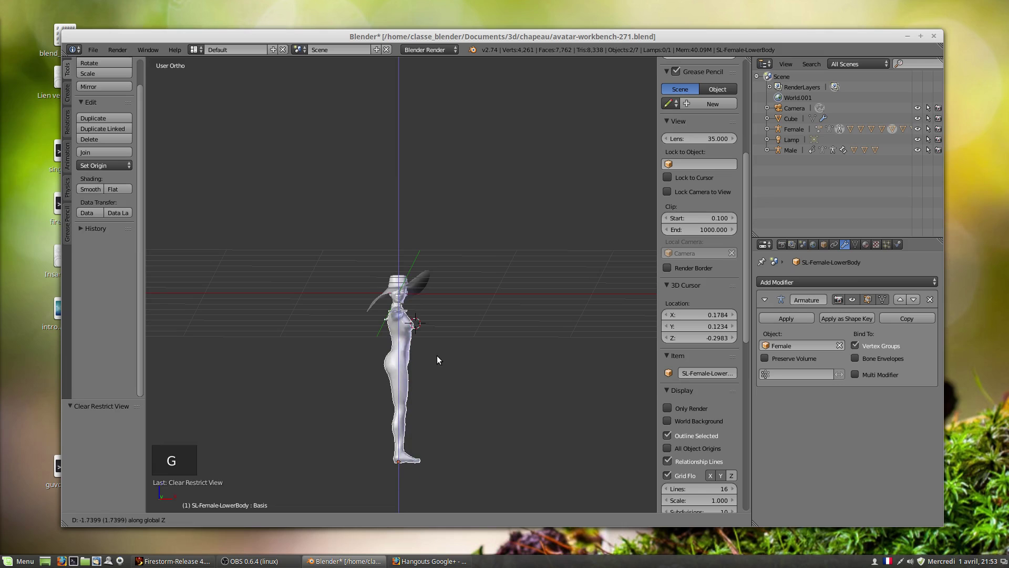
key("r")
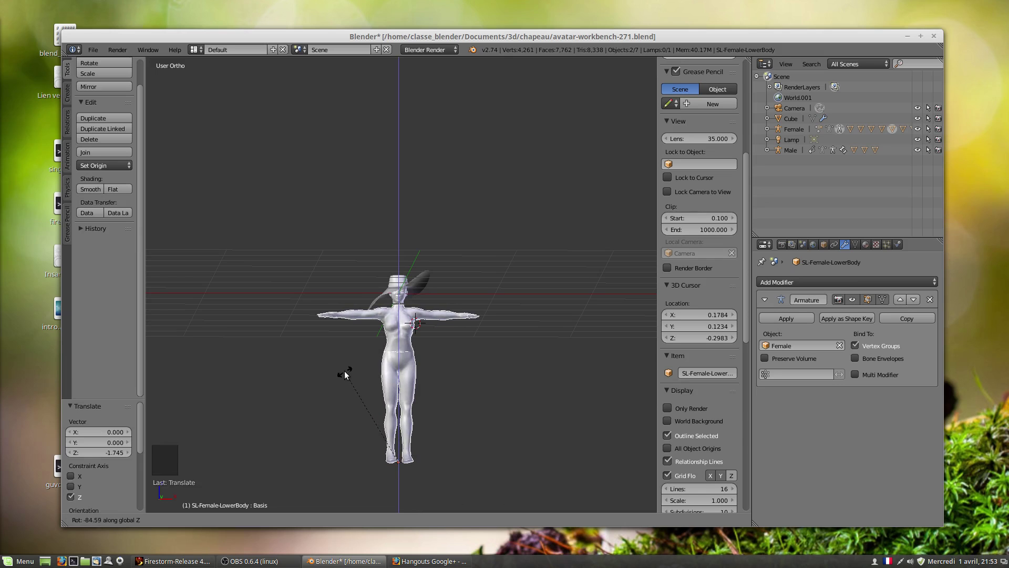
scroll("up", 3)
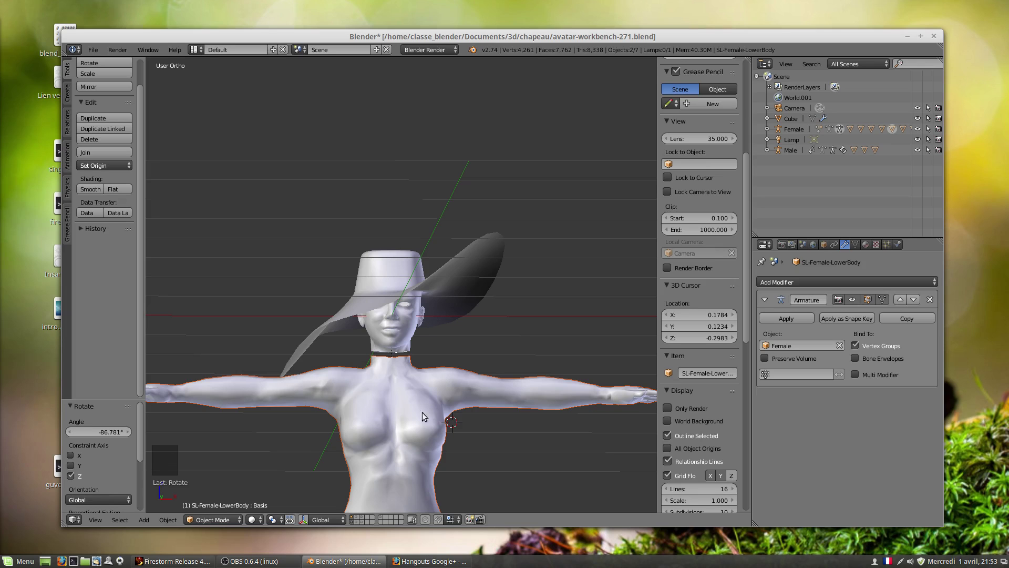
Unhide everything, then select and hide the remaining female body parts.
key("alt+h")
right_click(433, 400)
right_click(428, 406)
right_click(423, 421)
key("h")
scroll("down", 3)
right_click(409, 461)
key("h")
Orbit and zoom around the reshaped hat worn on the head.
middle_click(383, 308)
scroll("down", 3)
scroll("up", 3)
scroll("up", 3)
middle_click(377, 344)
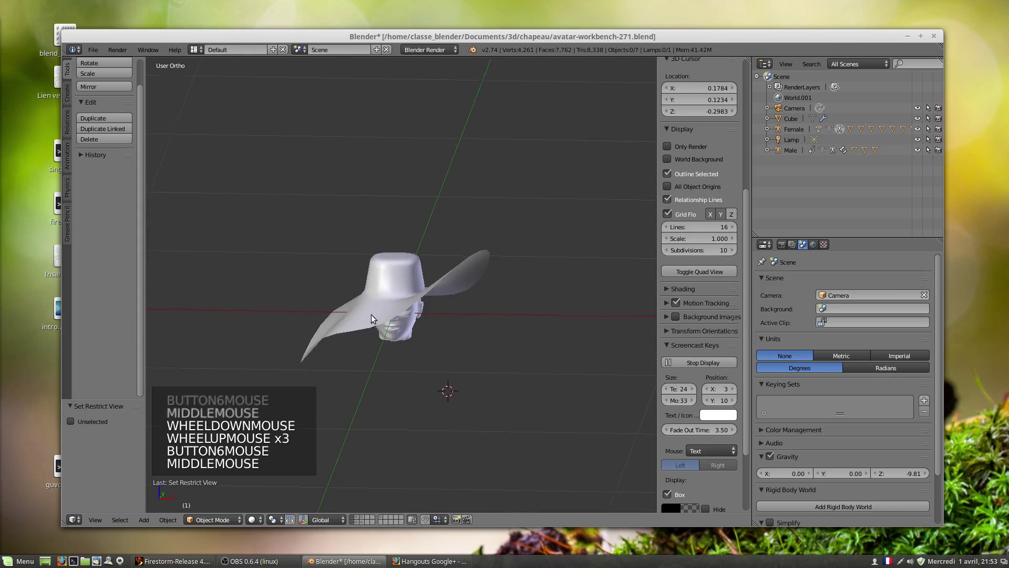
middle_click(423, 353)
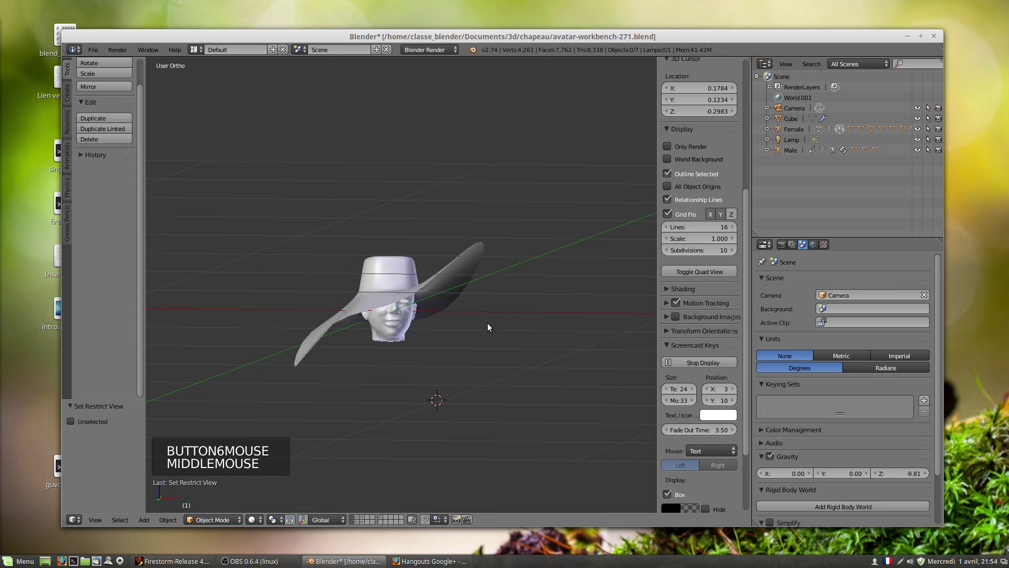
Select the hat, enter Edit Mode and insert a new edge loop around the brim.
middle_click(425, 306)
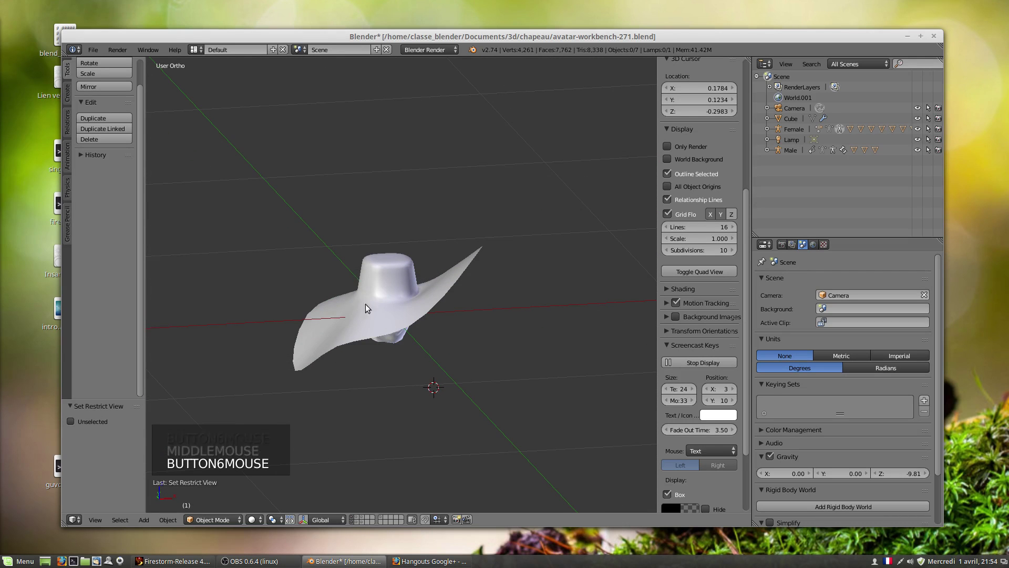
middle_click(372, 319)
middle_click(460, 313)
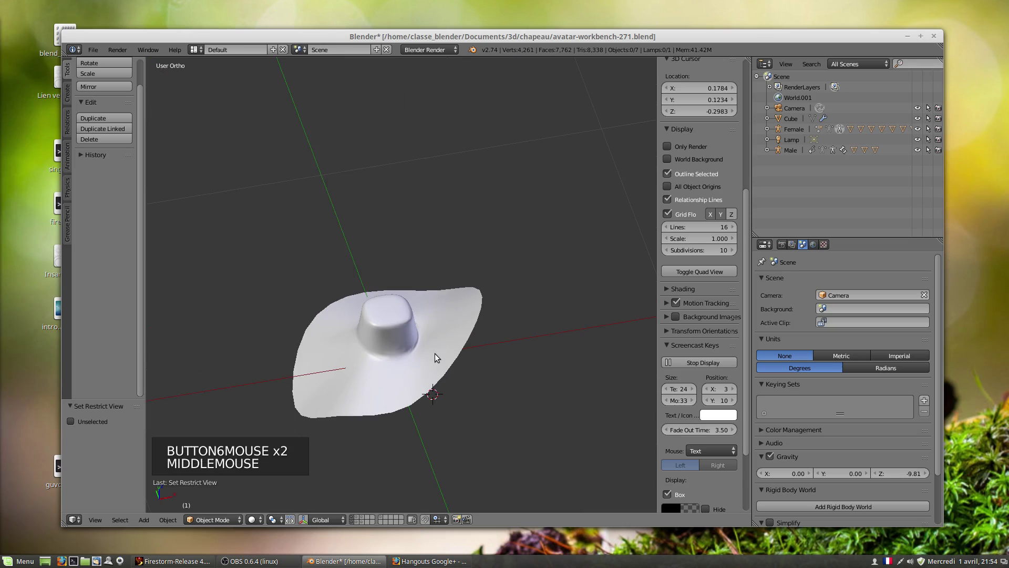
key("Tab")
right_click(437, 362)
key("Tab")
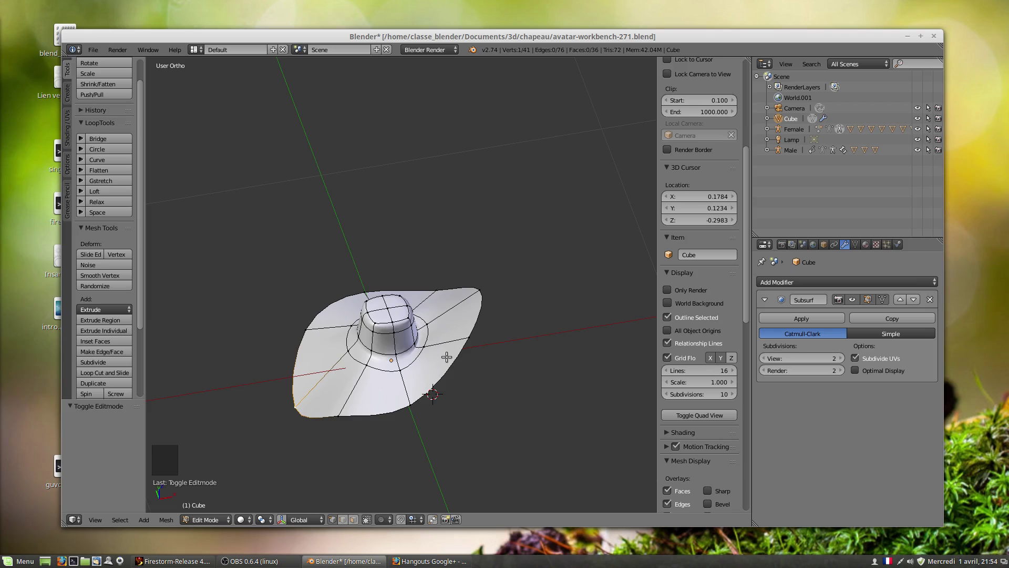
key("ctrl+r")
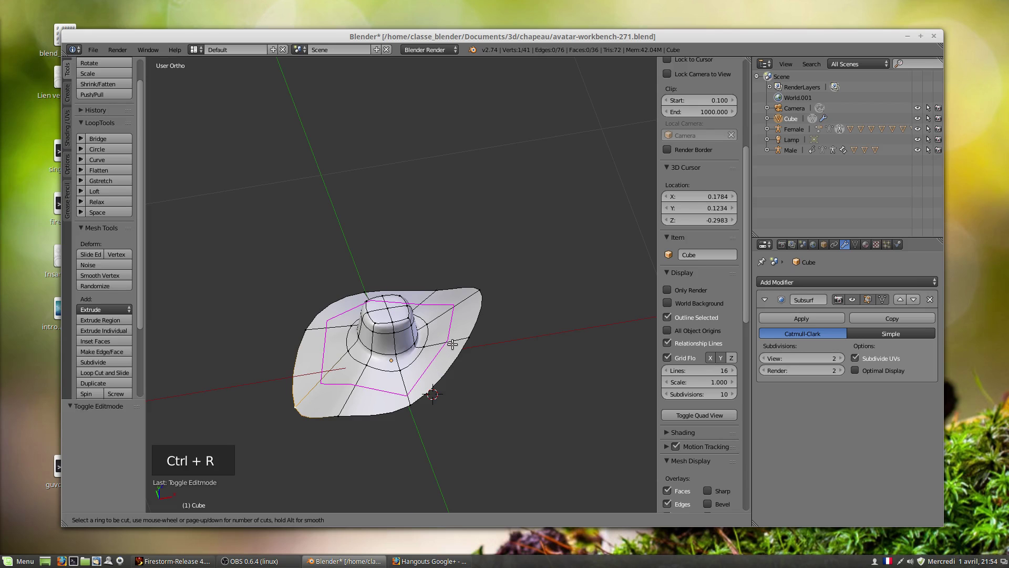
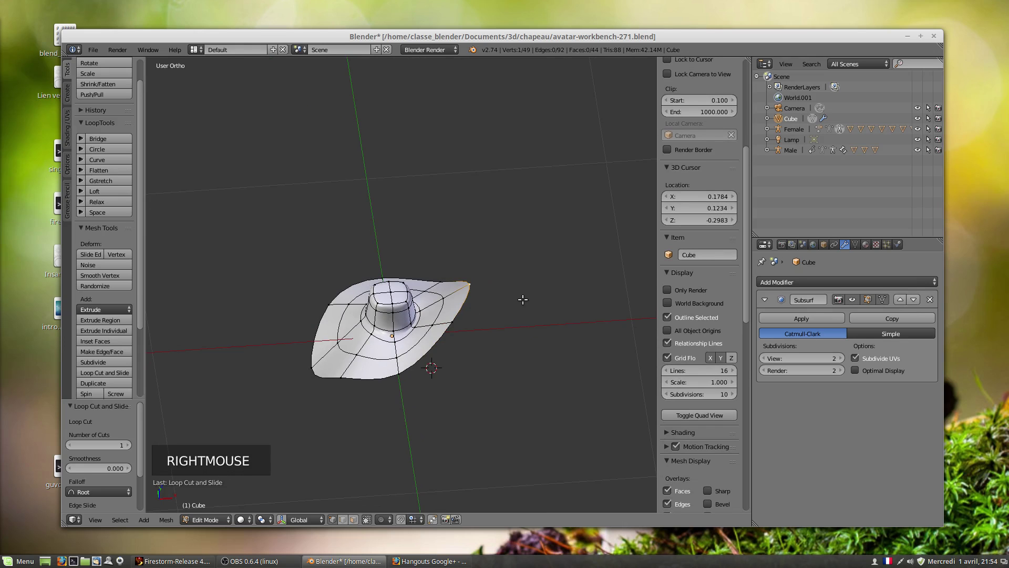
Move the brim tip vertex along the X axis to lower it.
key("g")
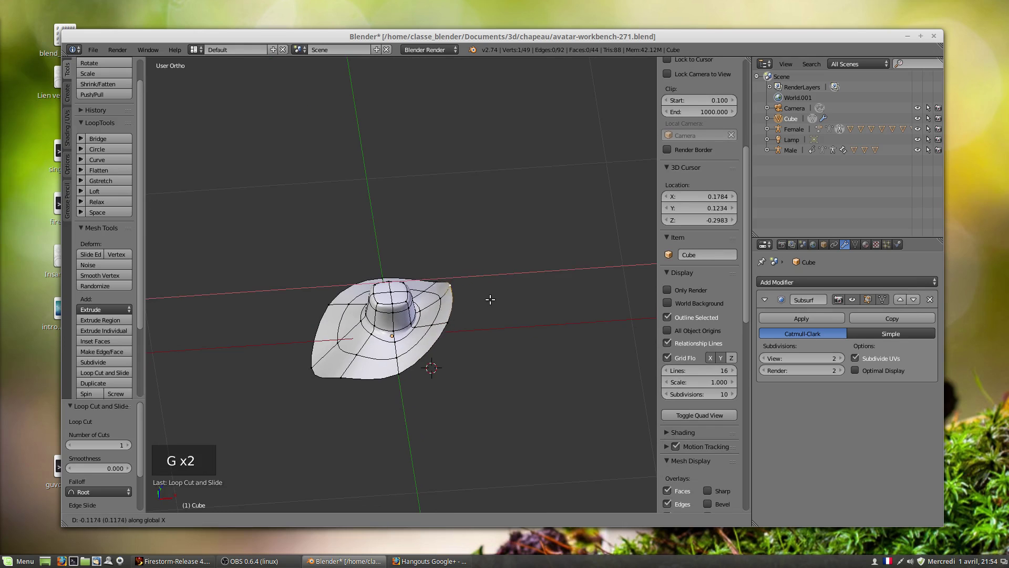
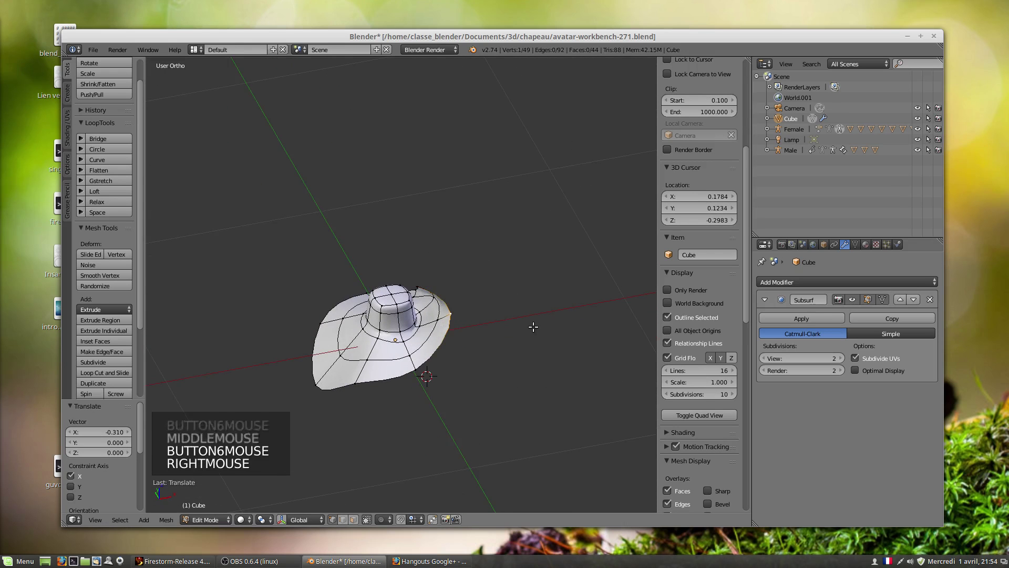
key("g")
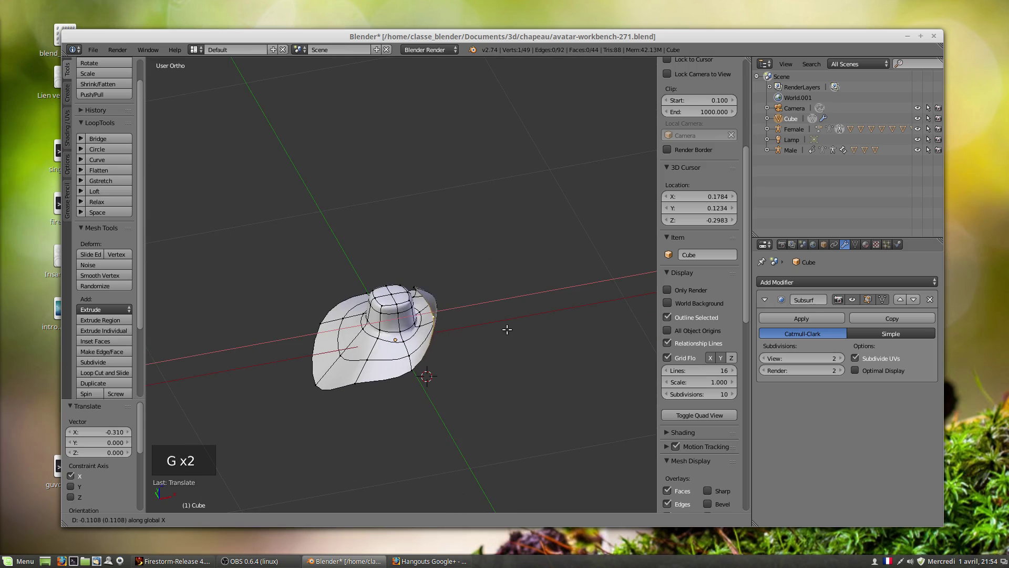
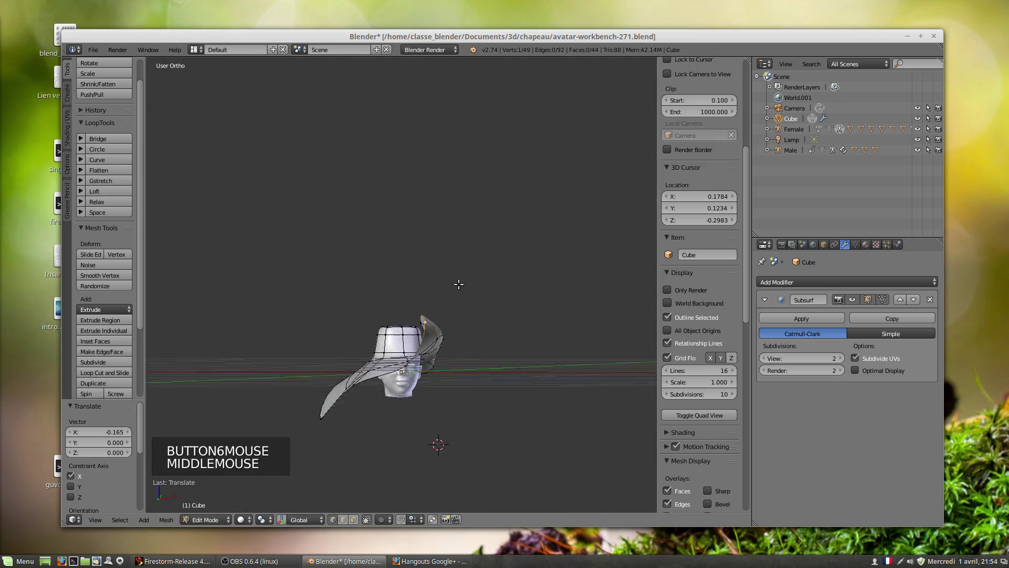
From front view, move the brim flap vertex along X so it rises beside the crown.
key("KP_1")
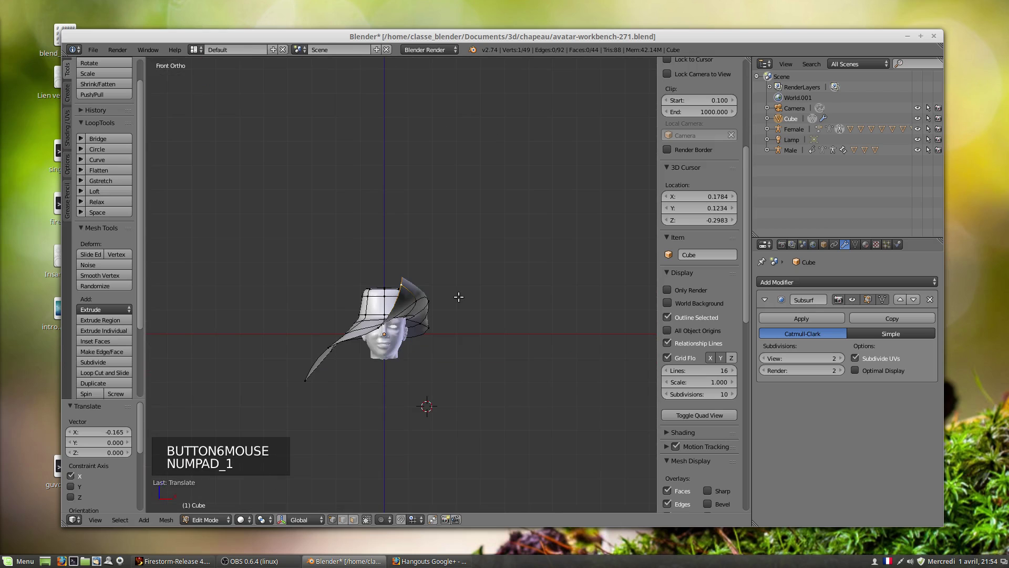
scroll("up", 3)
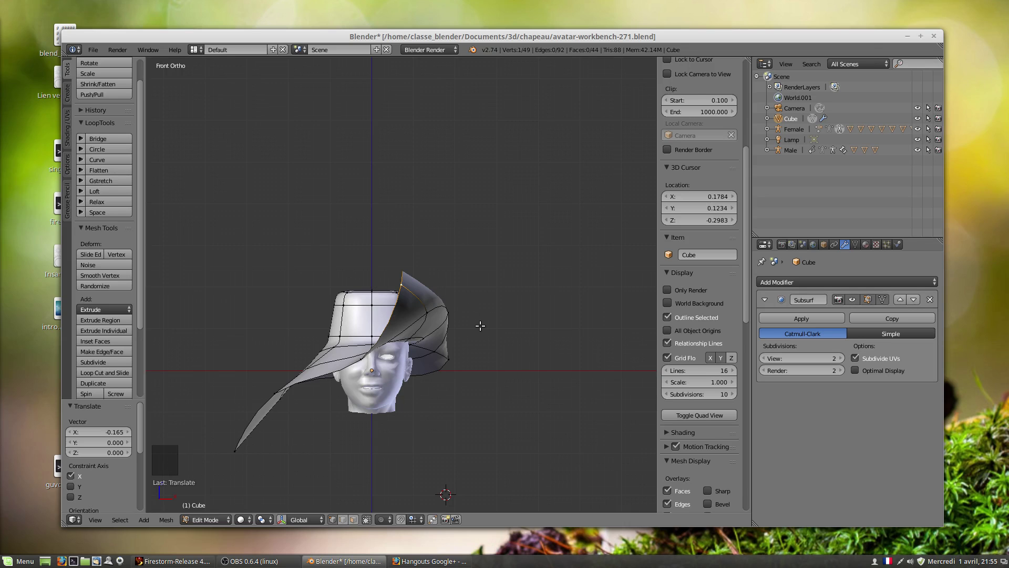
key("g")
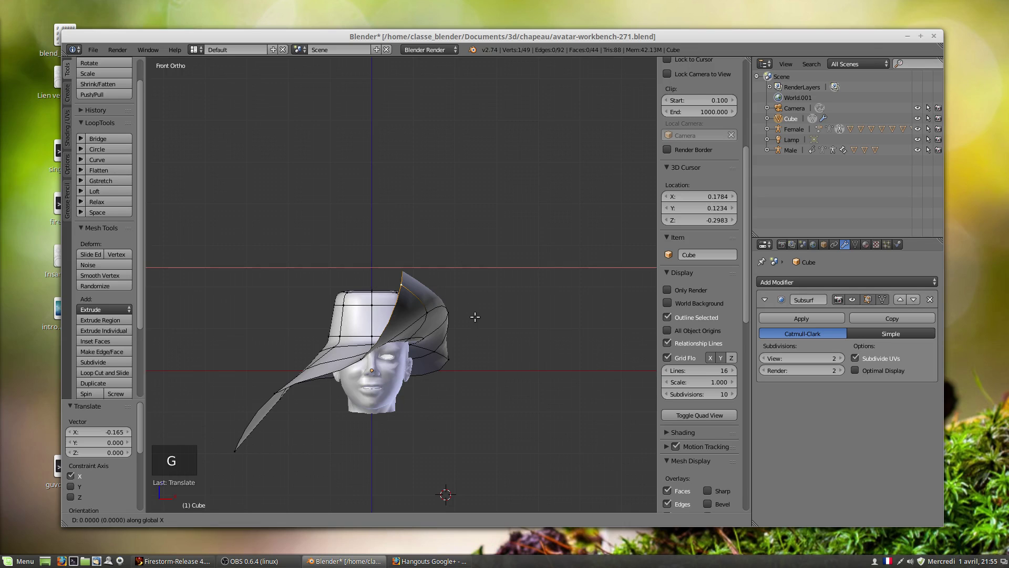
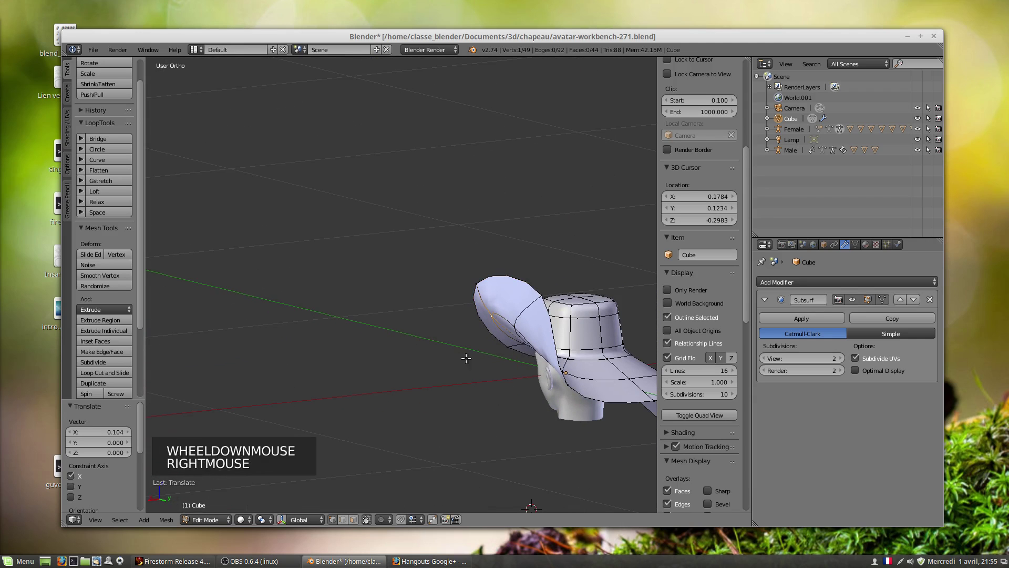
Move the brim flap point along X once more to curl it up beside the crown.
key("g")
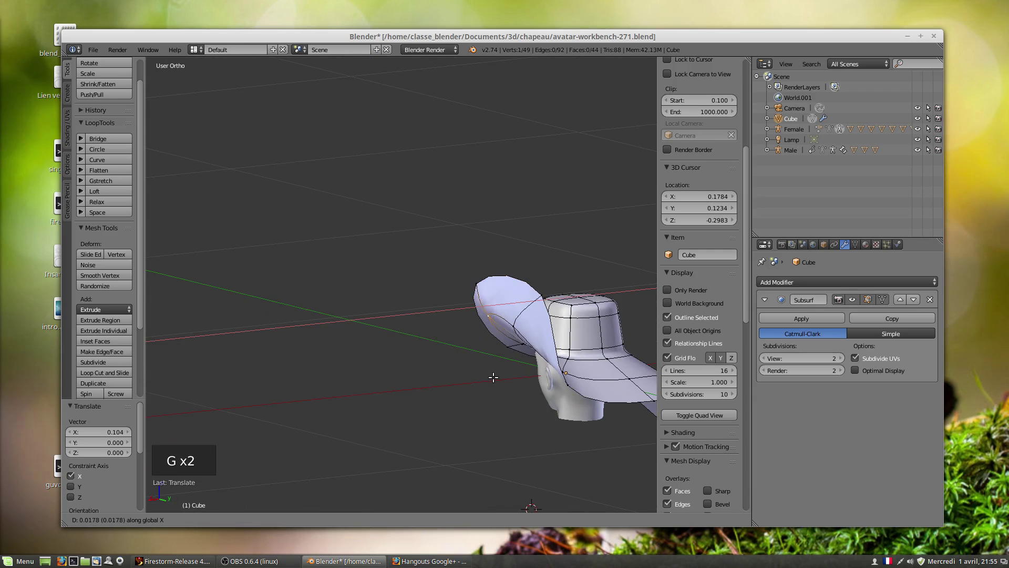
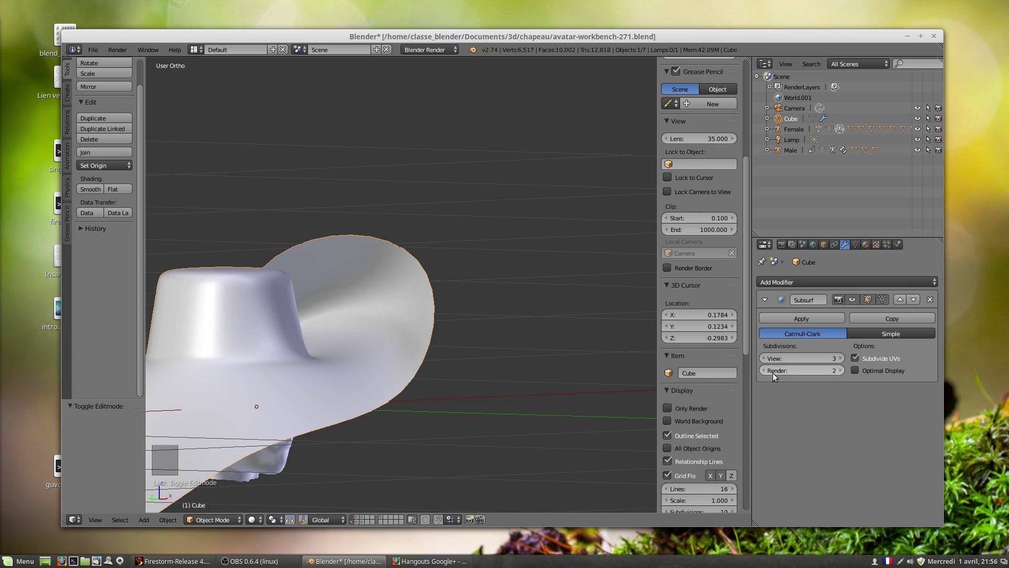
Lower the hat's viewport subdivision to 2 and orbit around the smoothed hat, brim flap and crown.
left_click(766, 361)
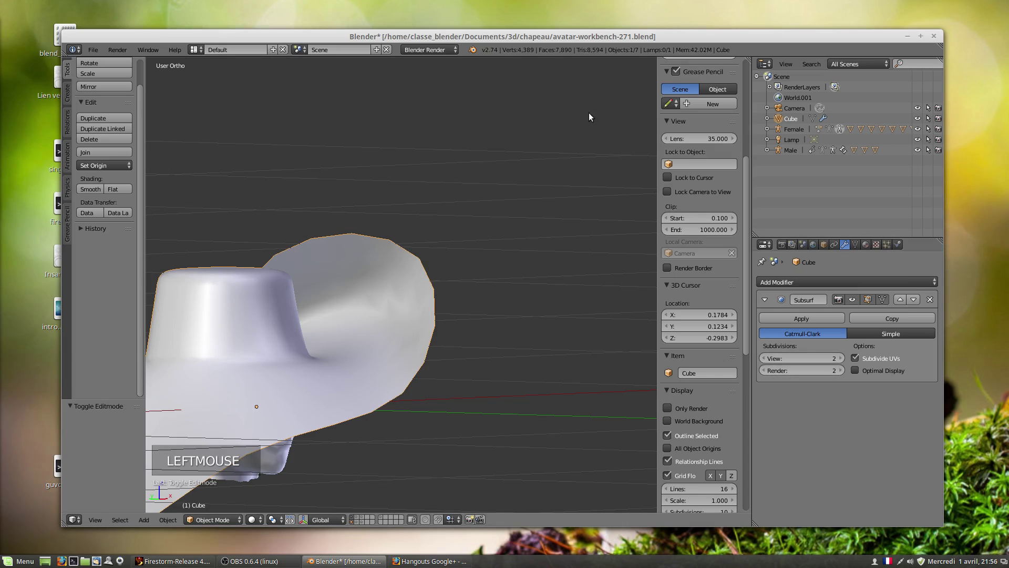
middle_click(377, 296)
scroll("down", 3)
middle_click(462, 347)
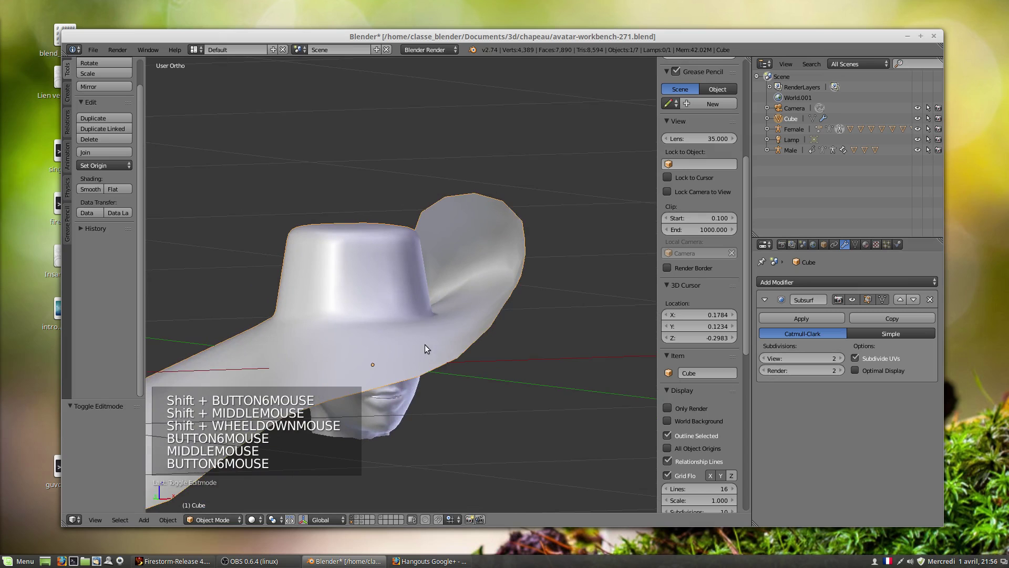
scroll("down", 3)
middle_click(409, 329)
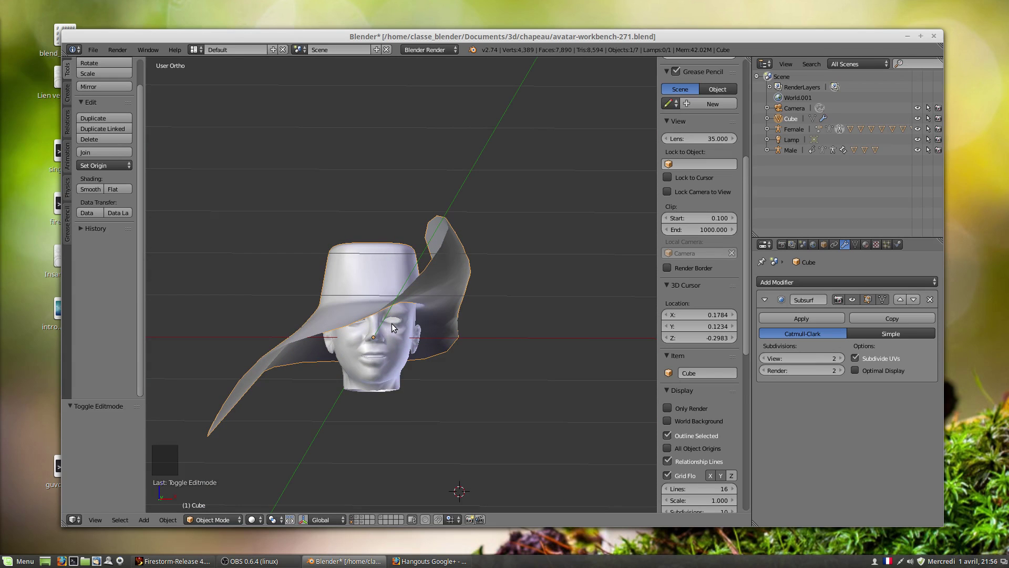
scroll("up", 3)
middle_click(470, 337)
scroll("down", 3)
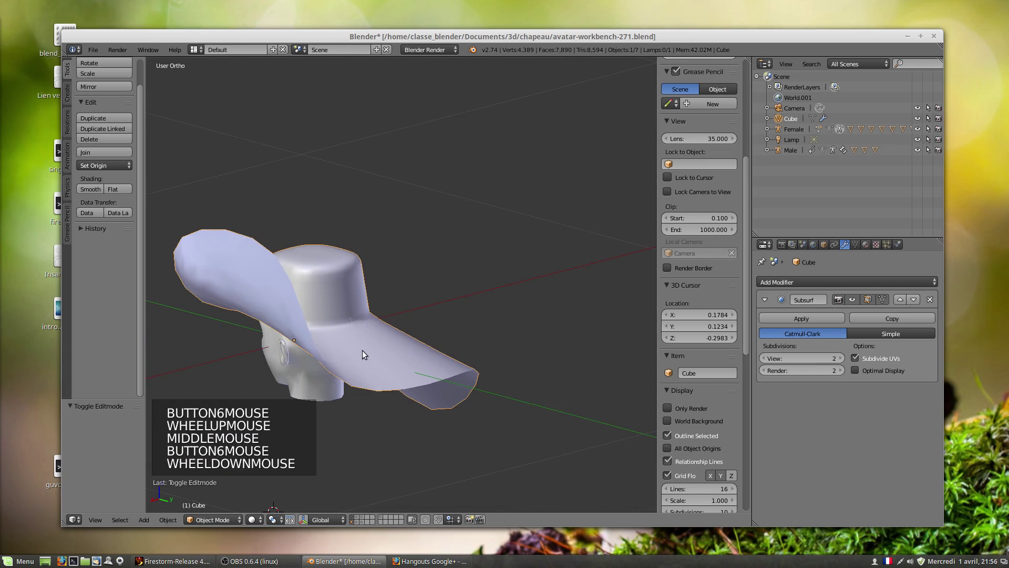
scroll("down", 3)
middle_click(391, 350)
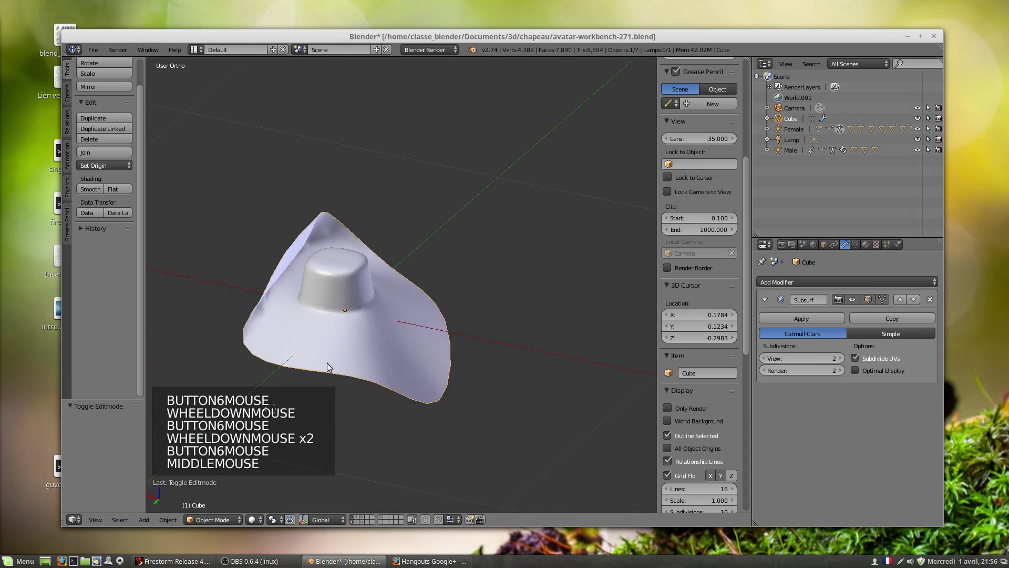
scroll("down", 3)
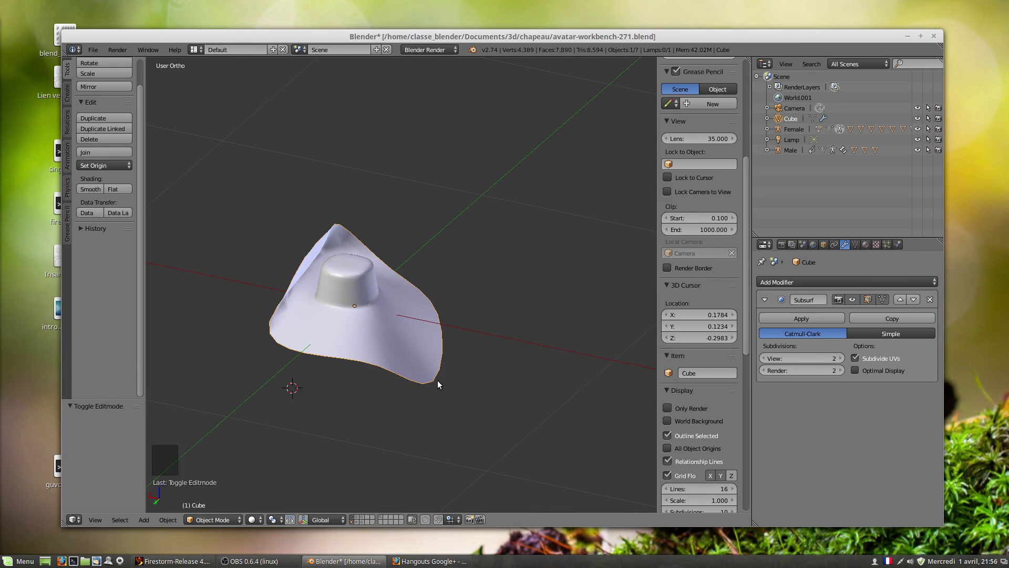
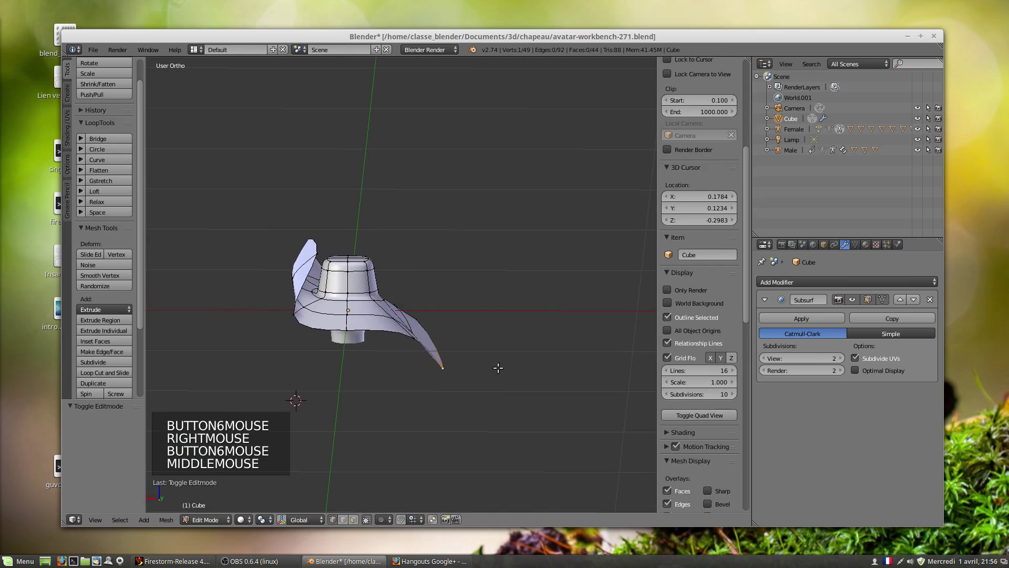
Nudge the selected brim vertex along X, then zoom in and shift the view onto the crown.
key("r")
key("g")
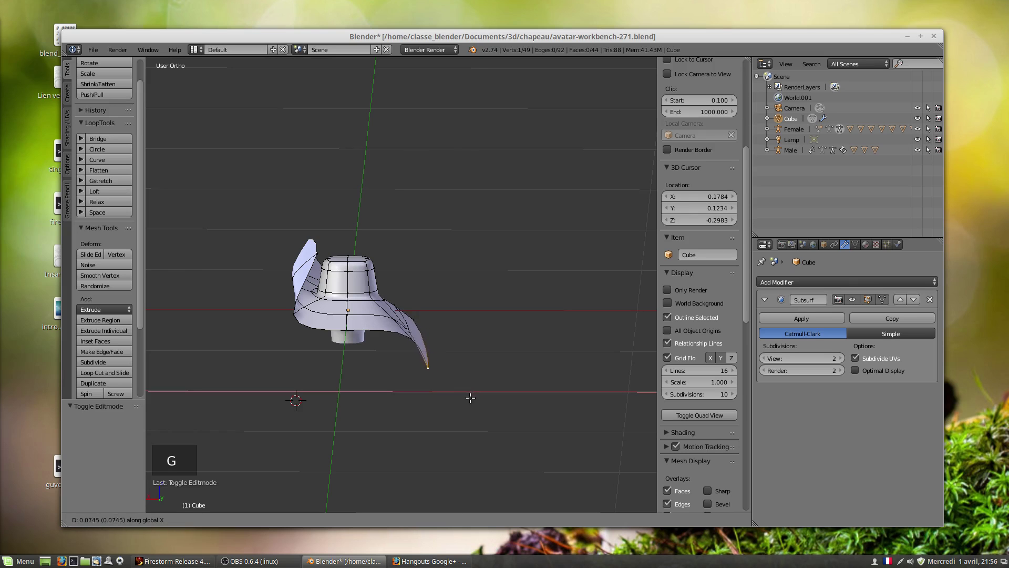
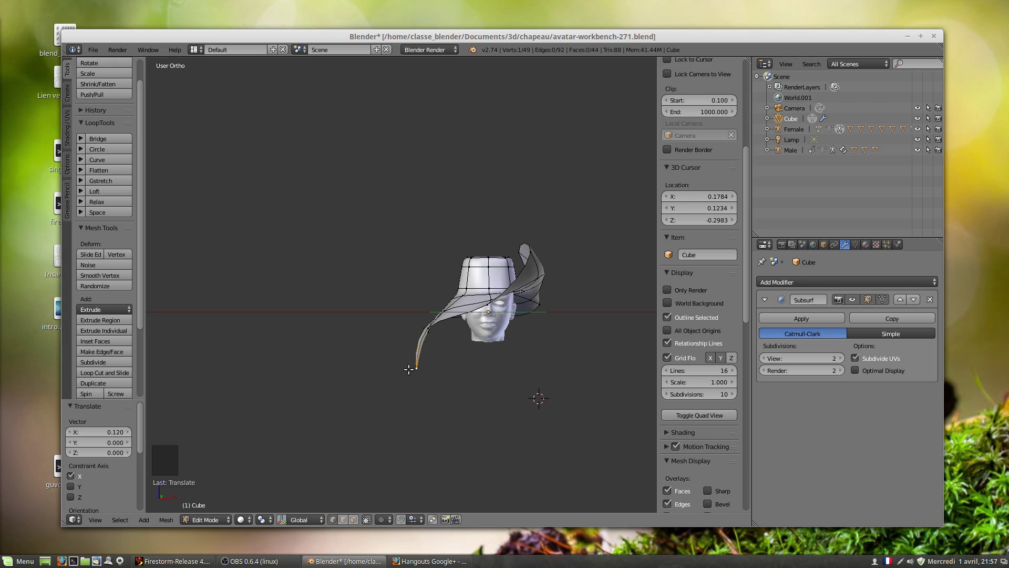
scroll("down", 3)
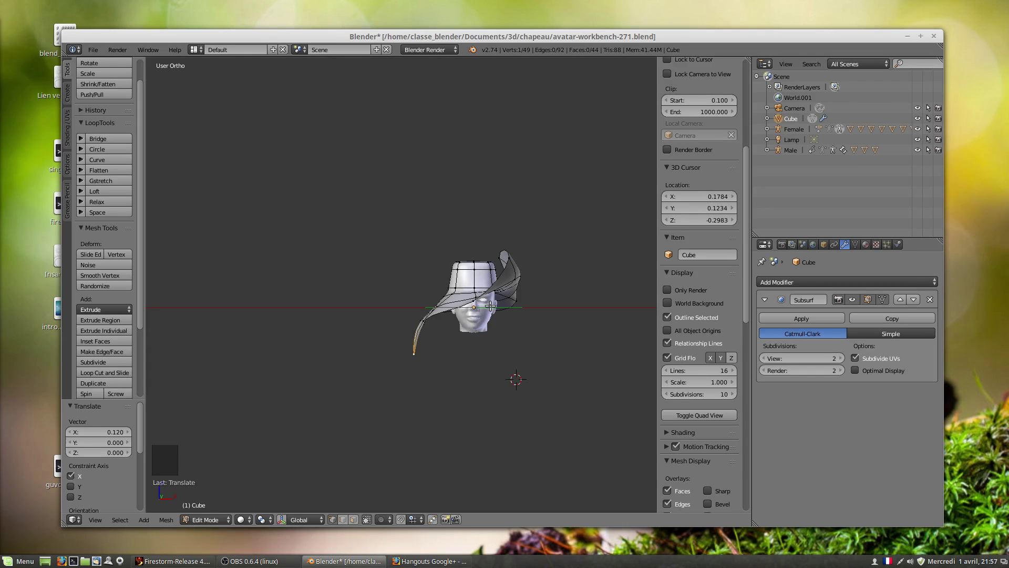
scroll("up", 3)
scroll("up", 3)
scroll("up", 3)
middle_click(558, 259)
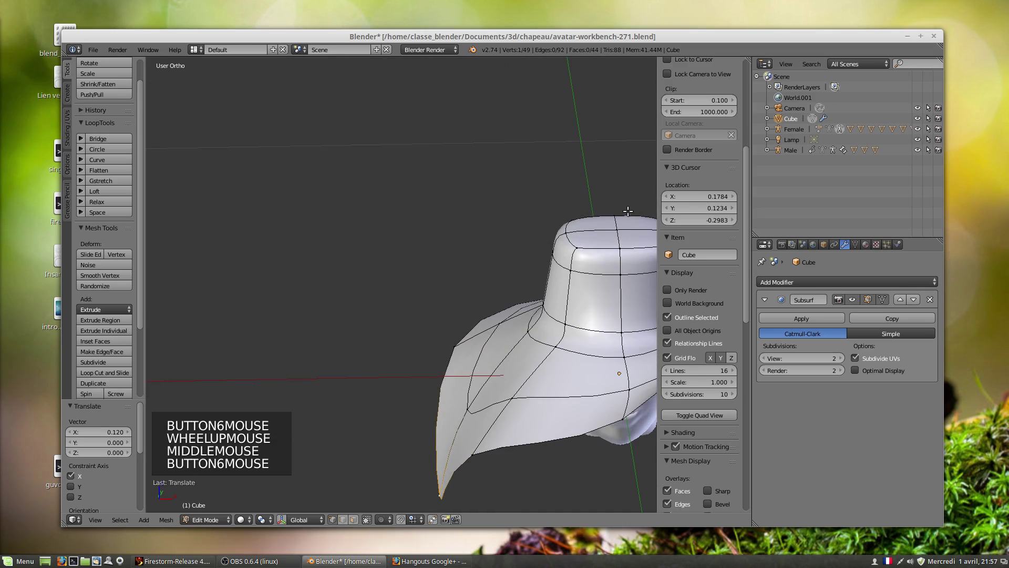
Raise the crown's top edge ring into a taller dome, then view the hat from the front and above.
right_click(620, 227)
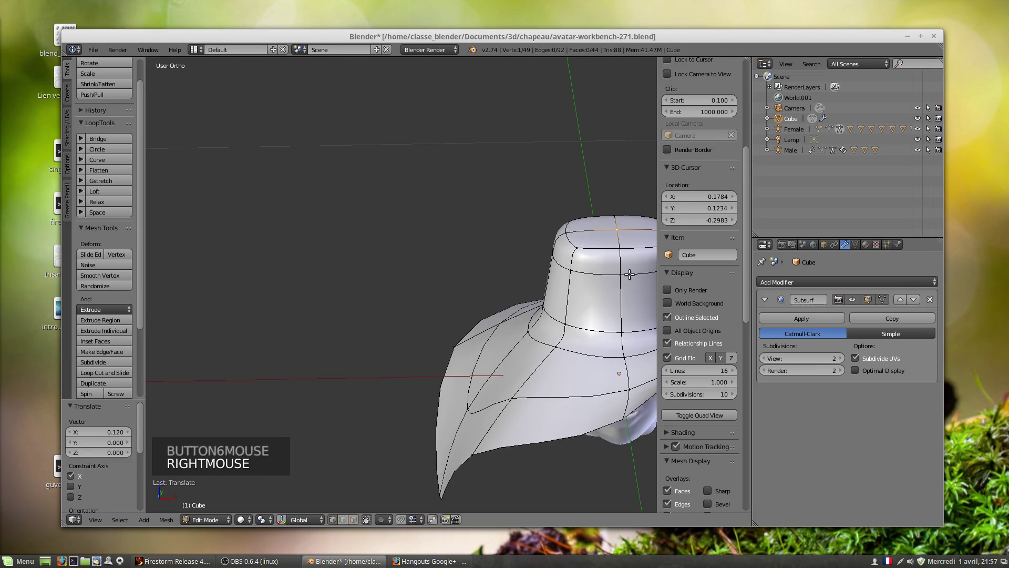
key("g")
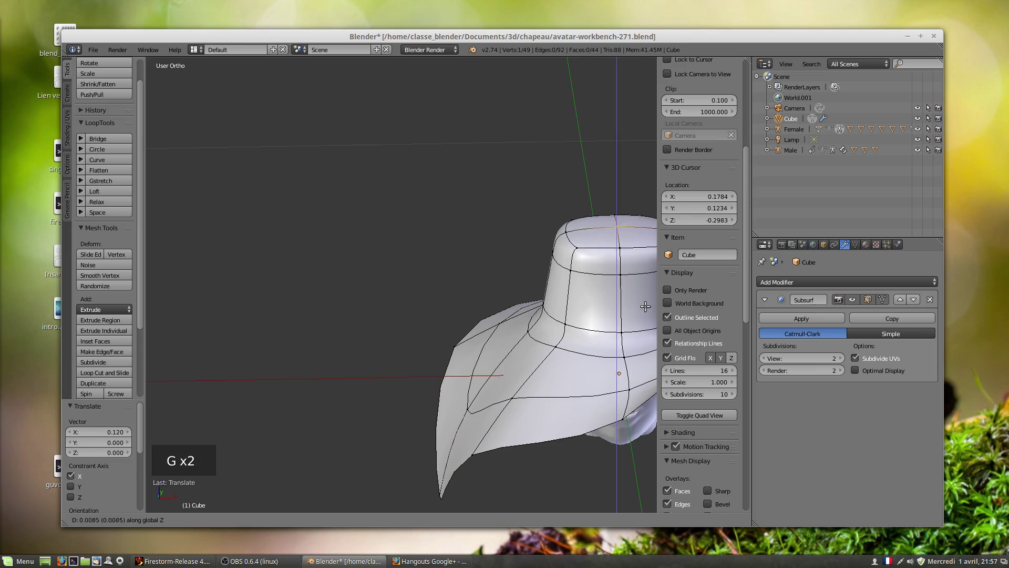
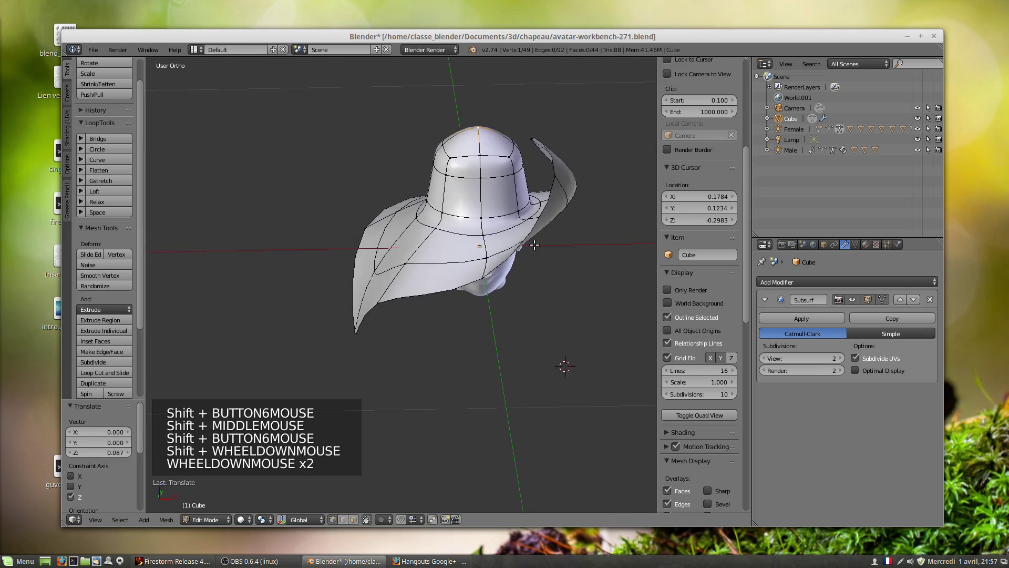
key("KP_1")
scroll("down", 3)
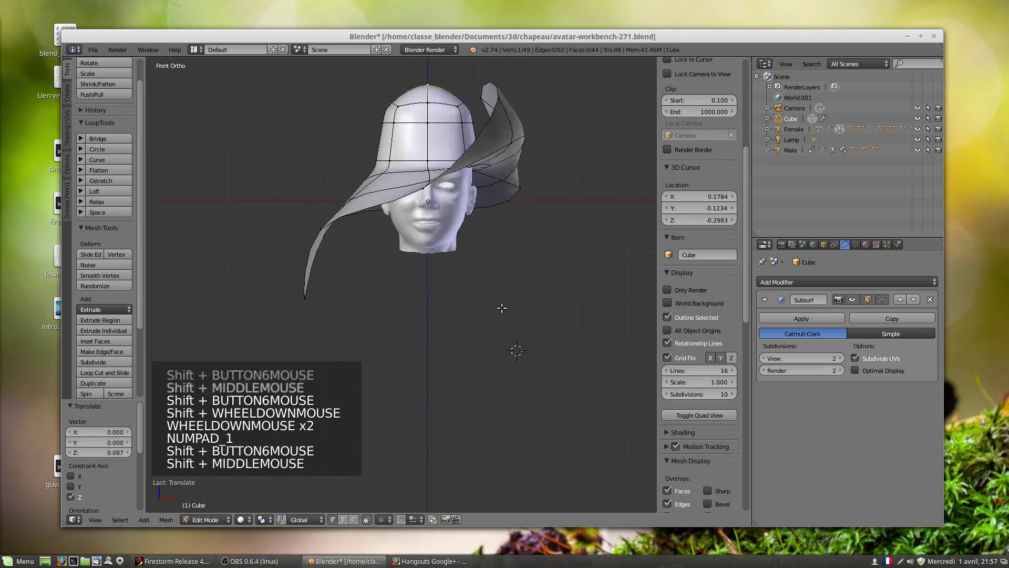
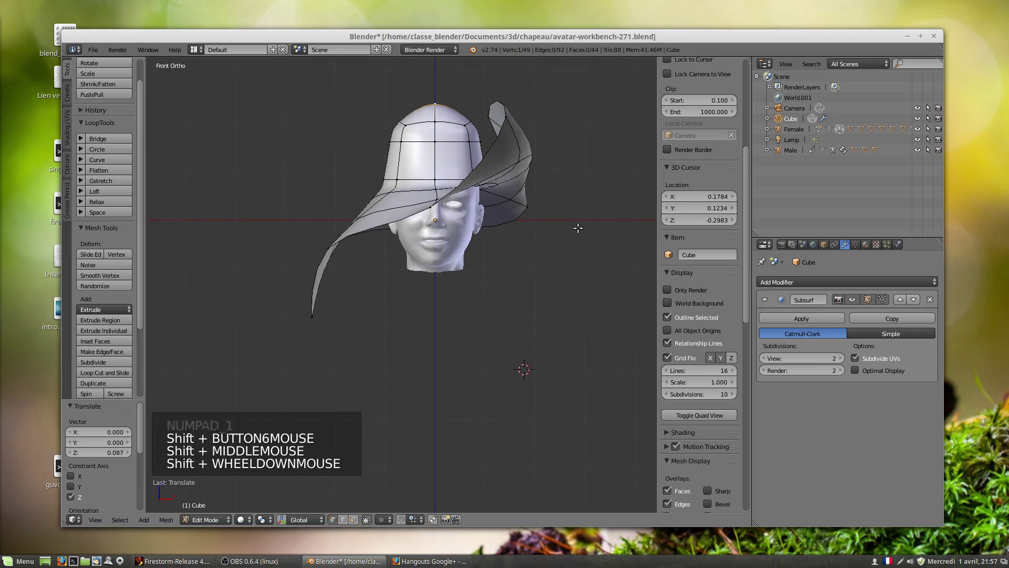
key("g")
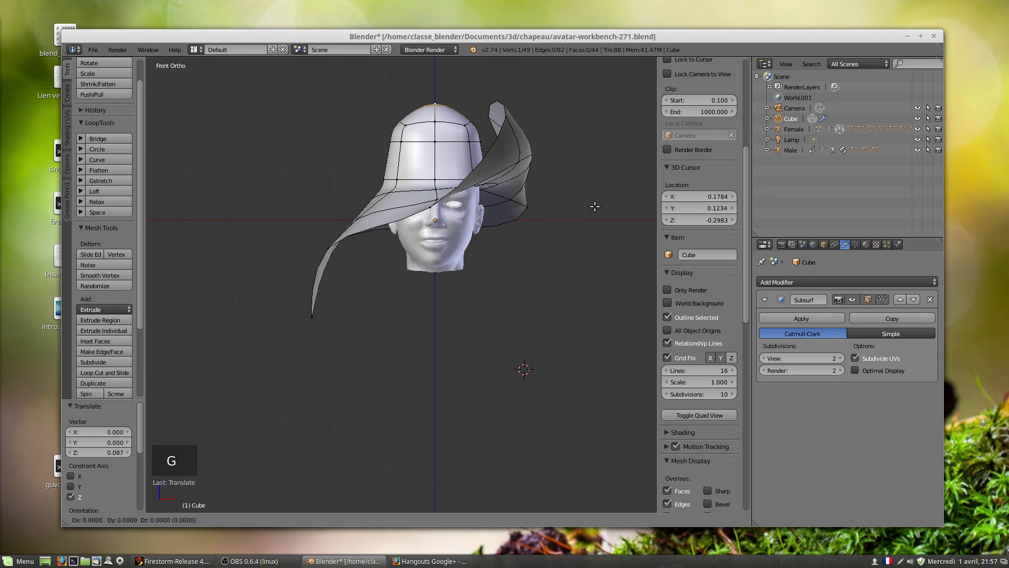
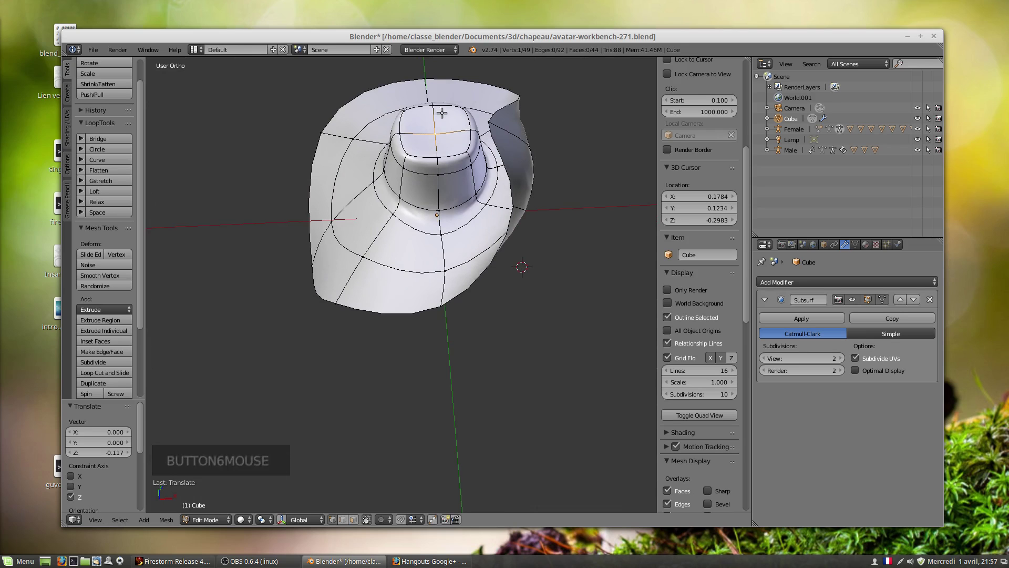
Select two vertices on top of the crown, adjust them, and orbit back to see the hat on the head.
right_click(436, 107)
right_click(441, 153)
key("g")
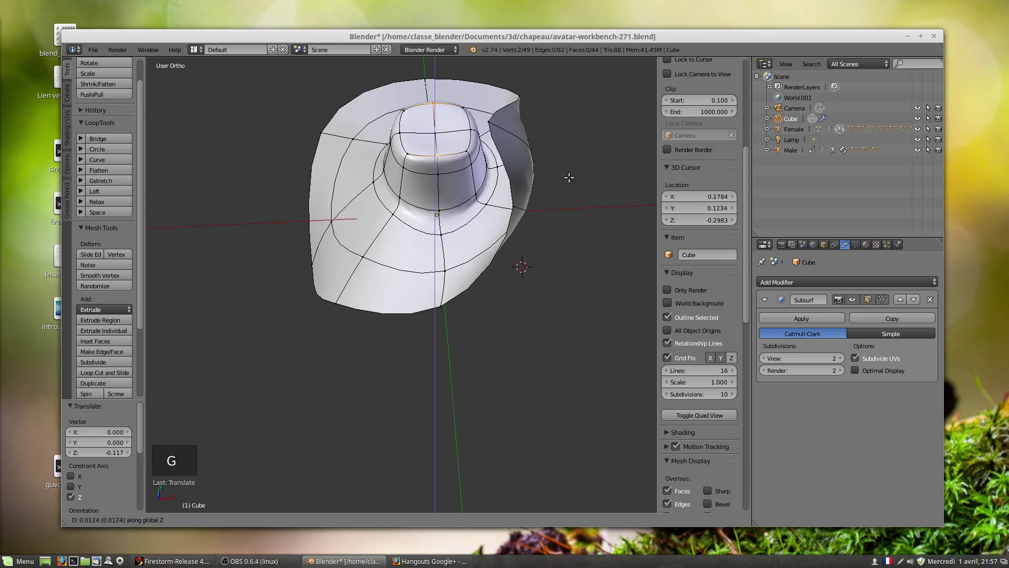
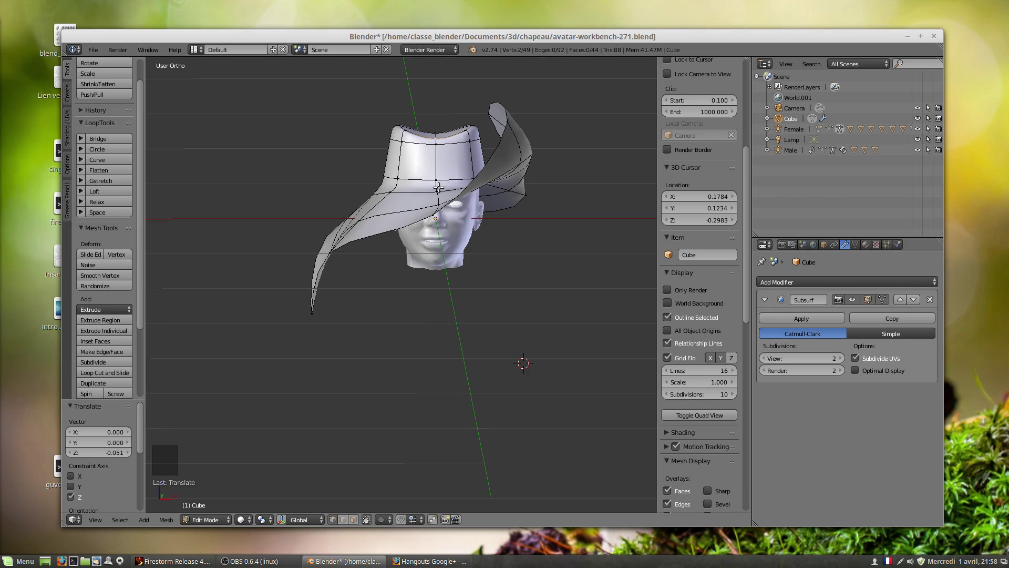
middle_click(448, 183)
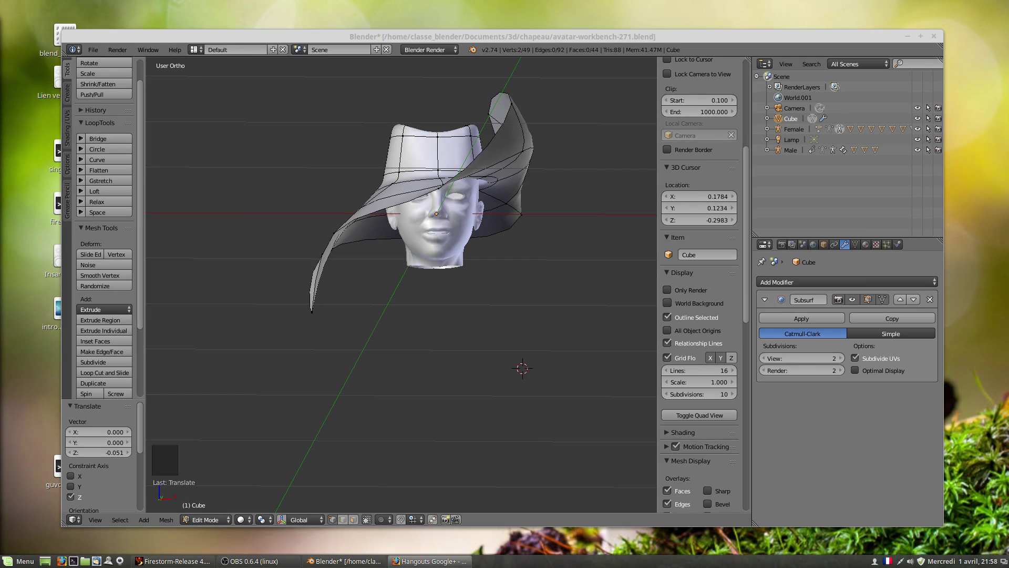
Switch over to the Firefox video-call window to check the chat.
key("ctrl+q")
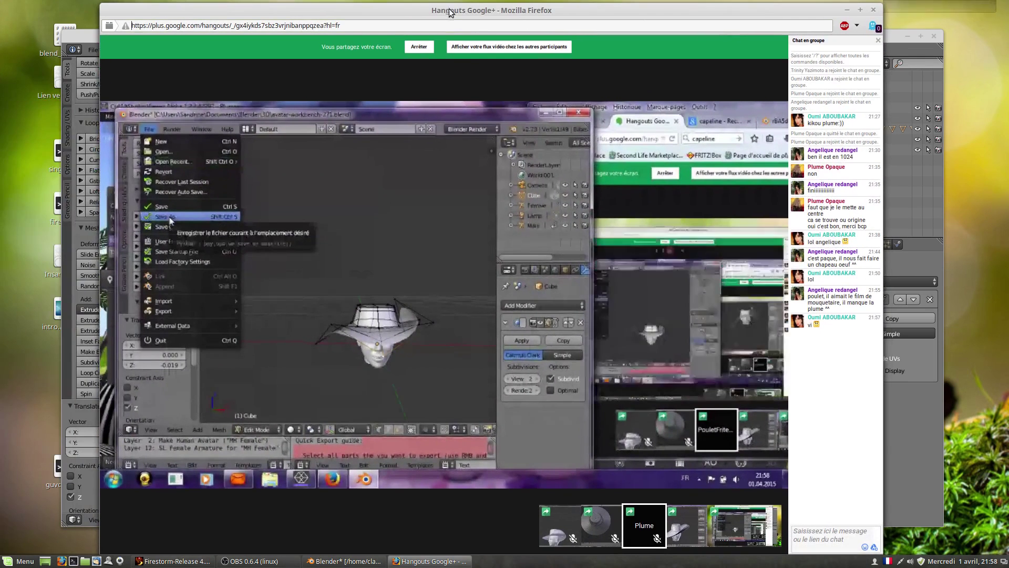
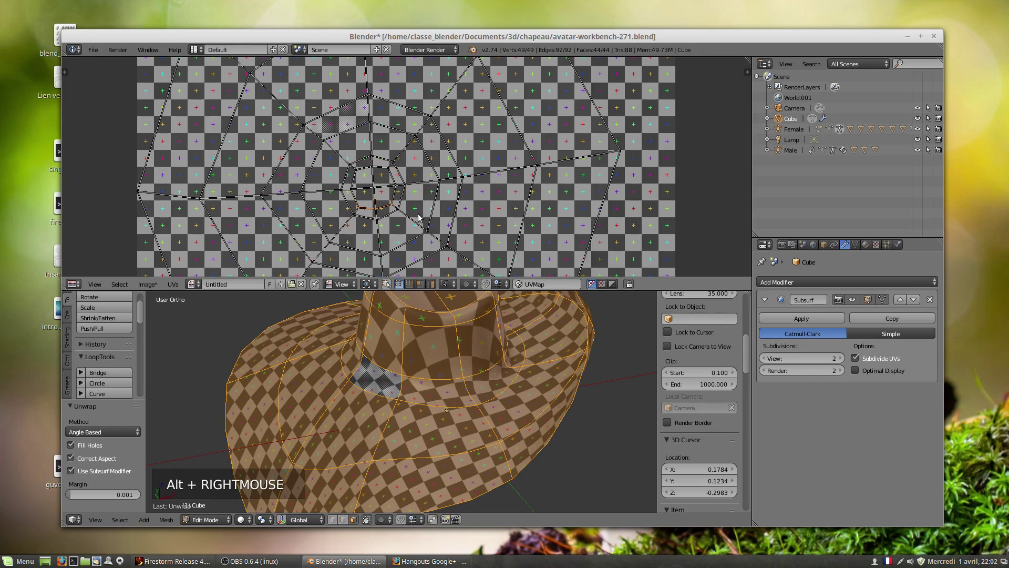
Try scaling a picked UV point, cancel it, and select every UV point of the hat.
right_click(430, 221)
key("s")
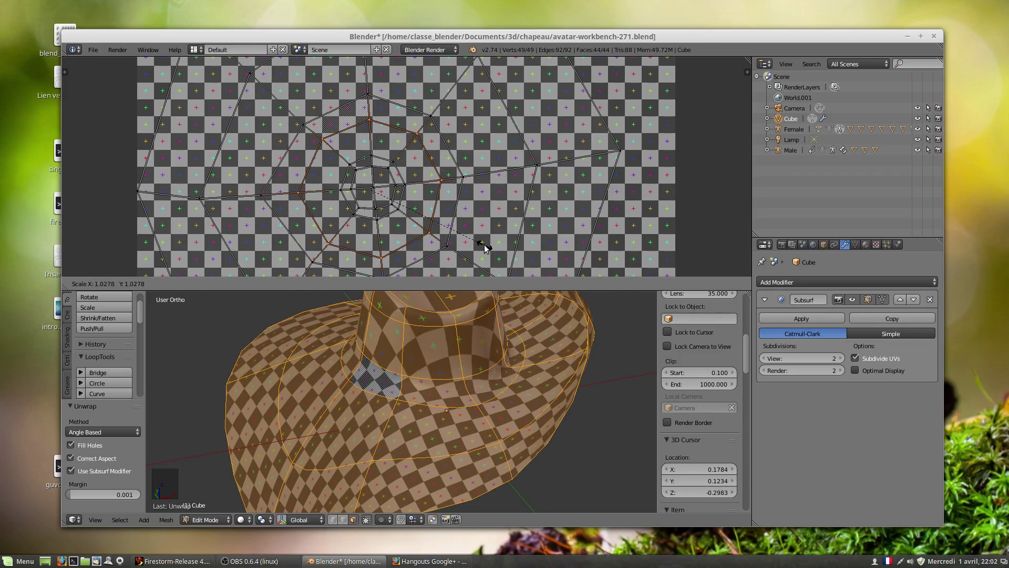
key("a")
key("a")
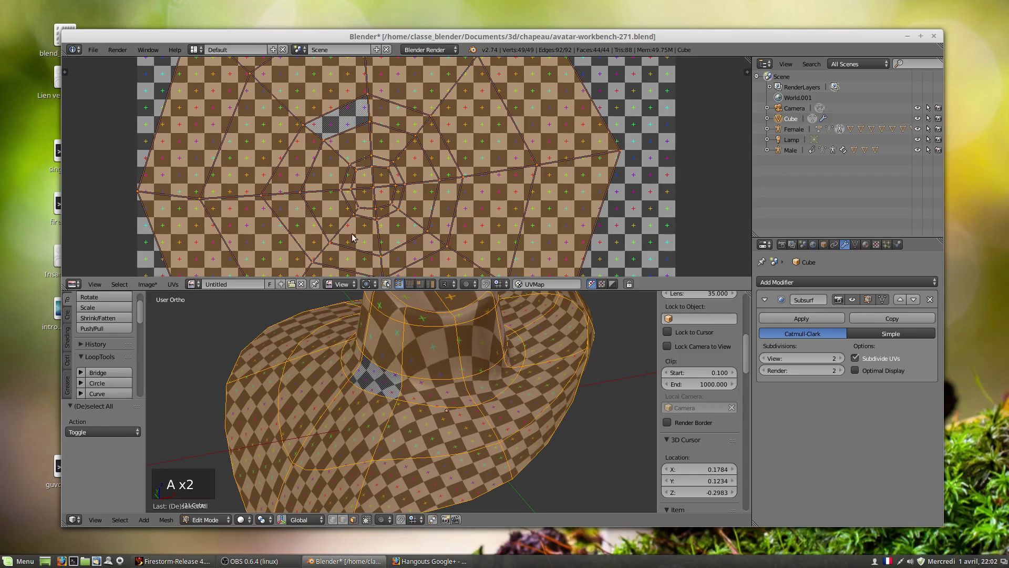
Browse the Image and UVs menus, then zoom out and pan to centre the whole UV layout.
left_click(143, 292)
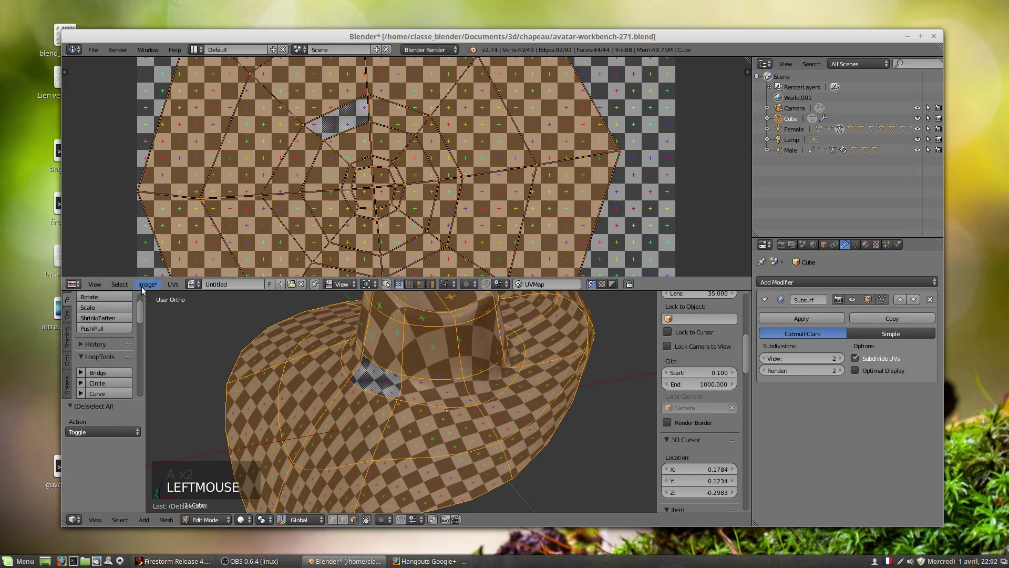
left_click(145, 289)
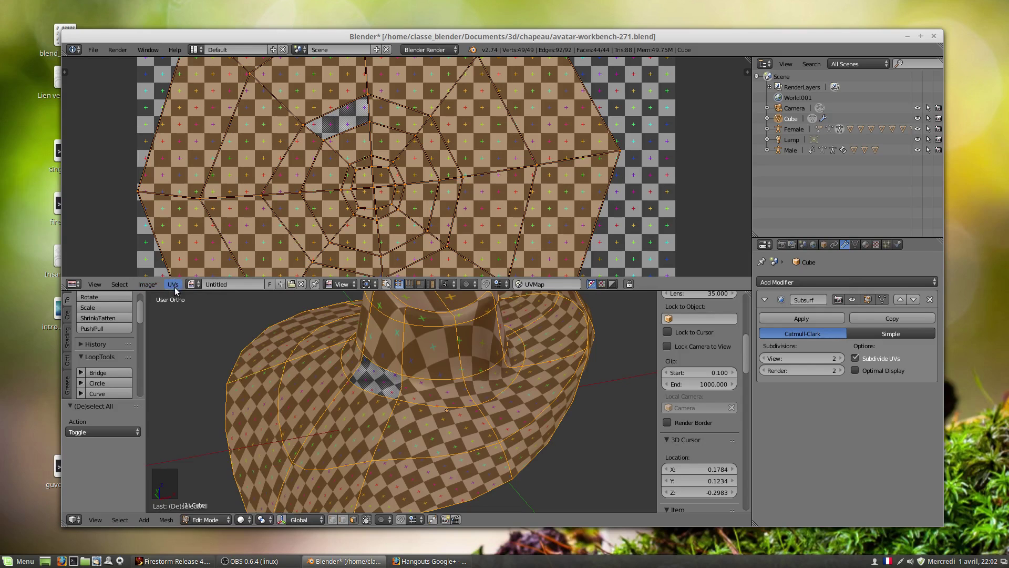
left_click(175, 289)
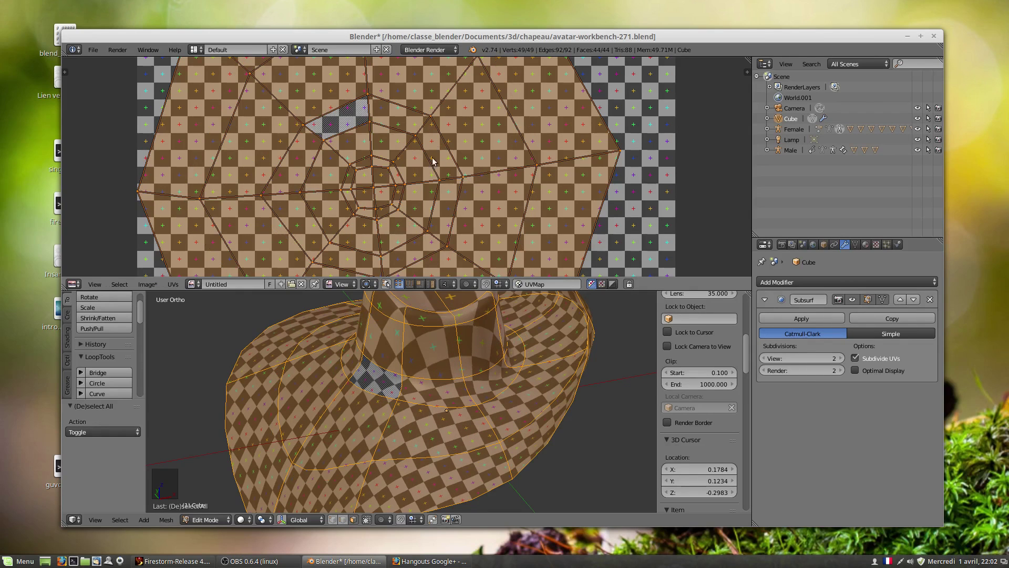
scroll("down", 3)
scroll("down", 3)
middle_click(523, 196)
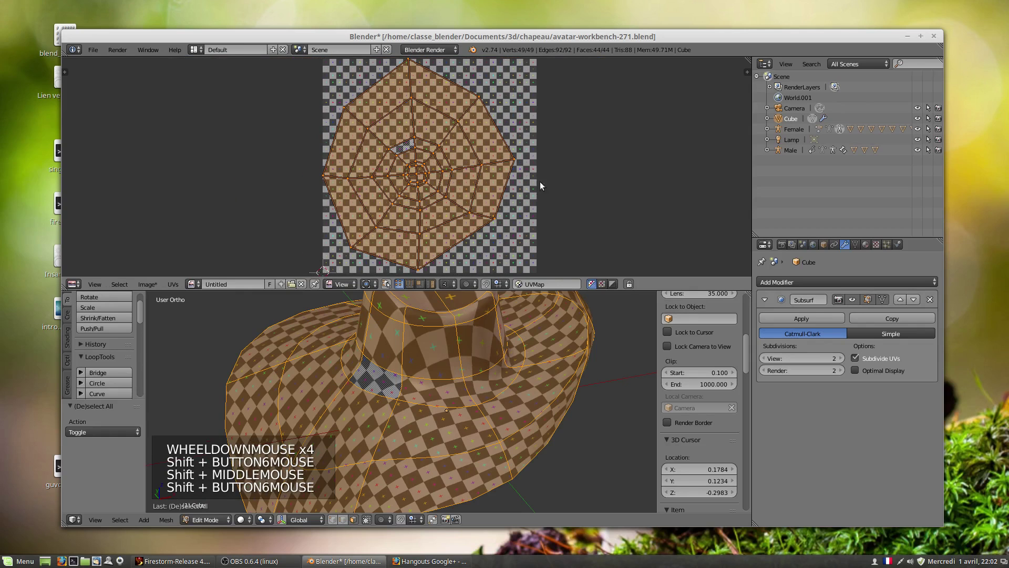
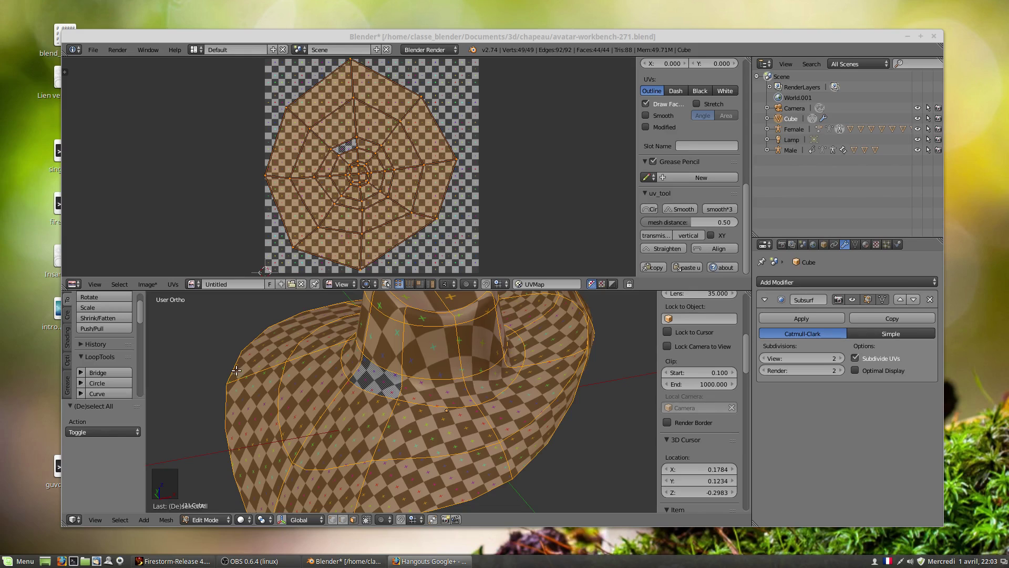
Scroll through the list of UV-related add-ons in the preferences.
scroll("down", 3)
scroll("down", 3)
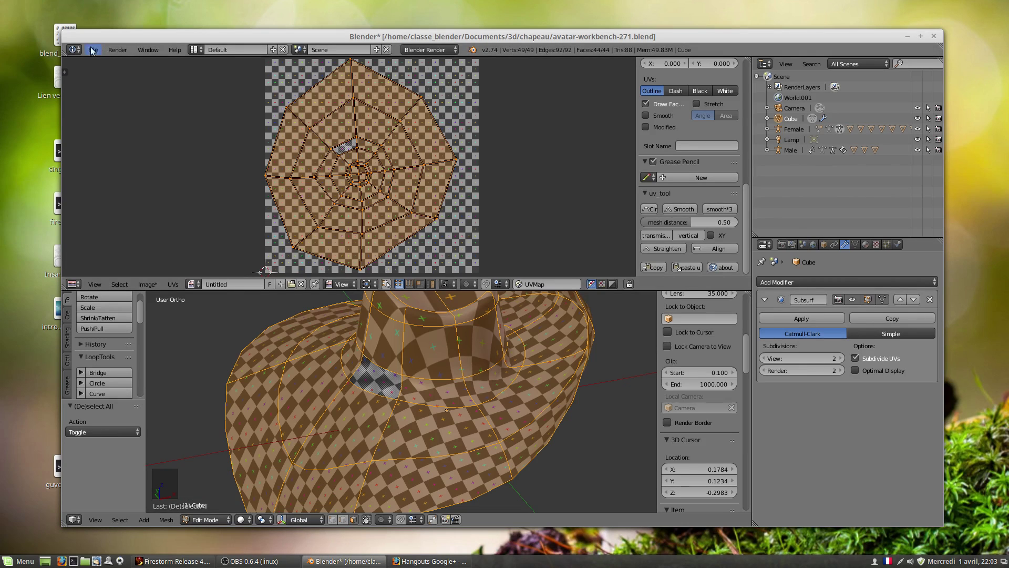
Expand the uv_tool add-on's details, then close the User Preferences window.
left_click(92, 55)
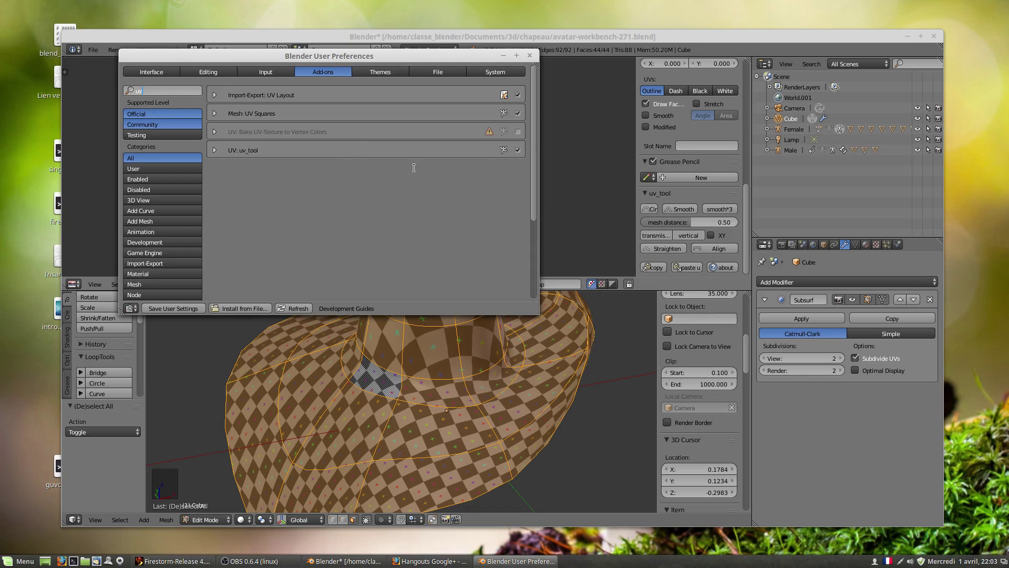
left_click(599, 225)
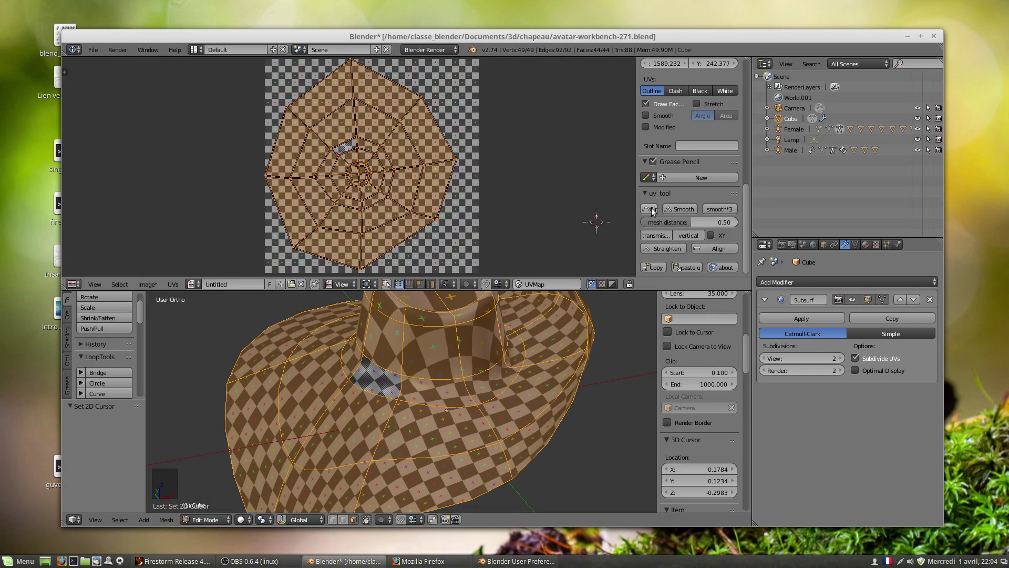
left_click(655, 212)
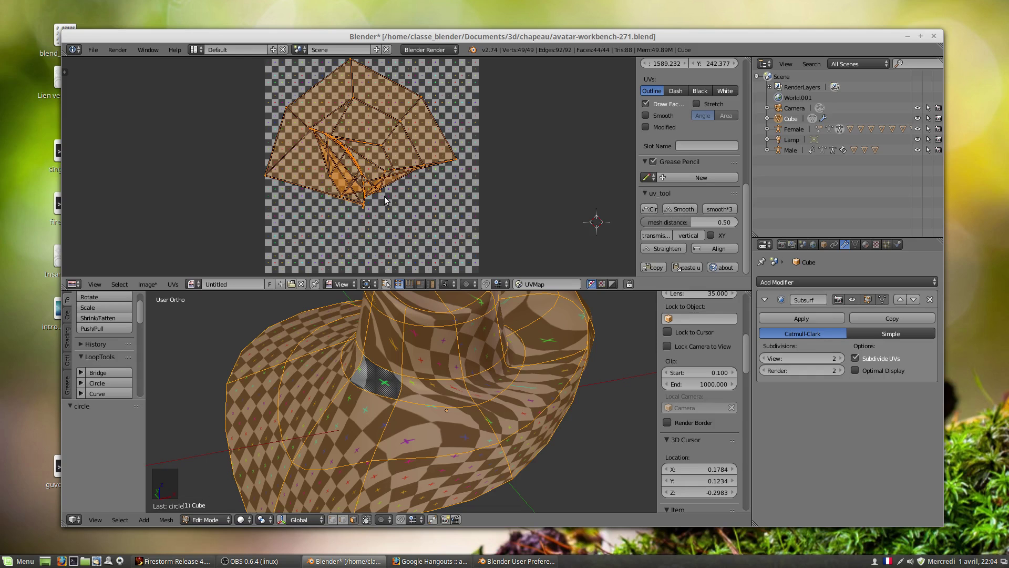
key("ctrl+z")
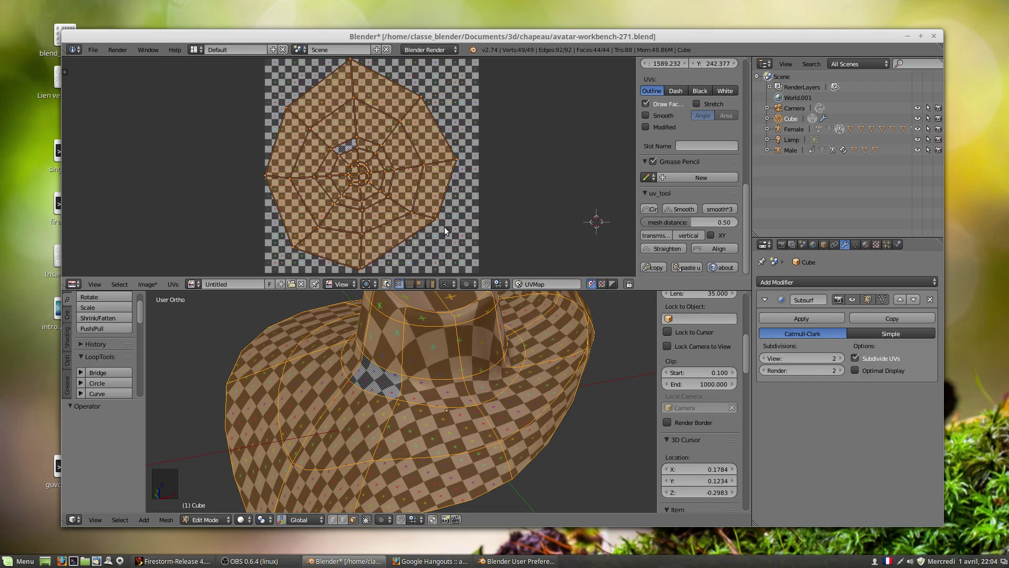
key("alt+e")
scroll("down", 3)
scroll("down", 3)
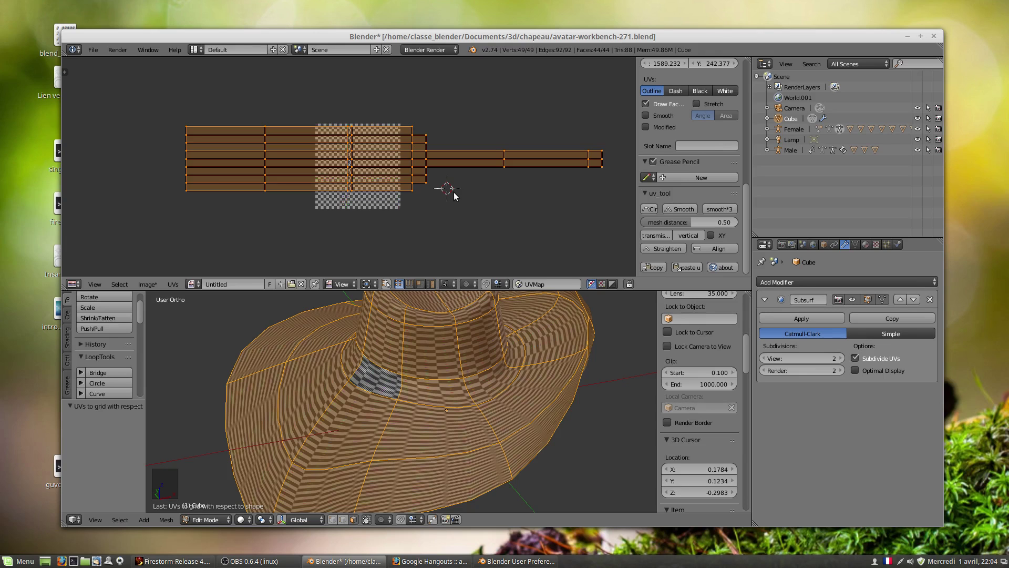
key("ctrl+z")
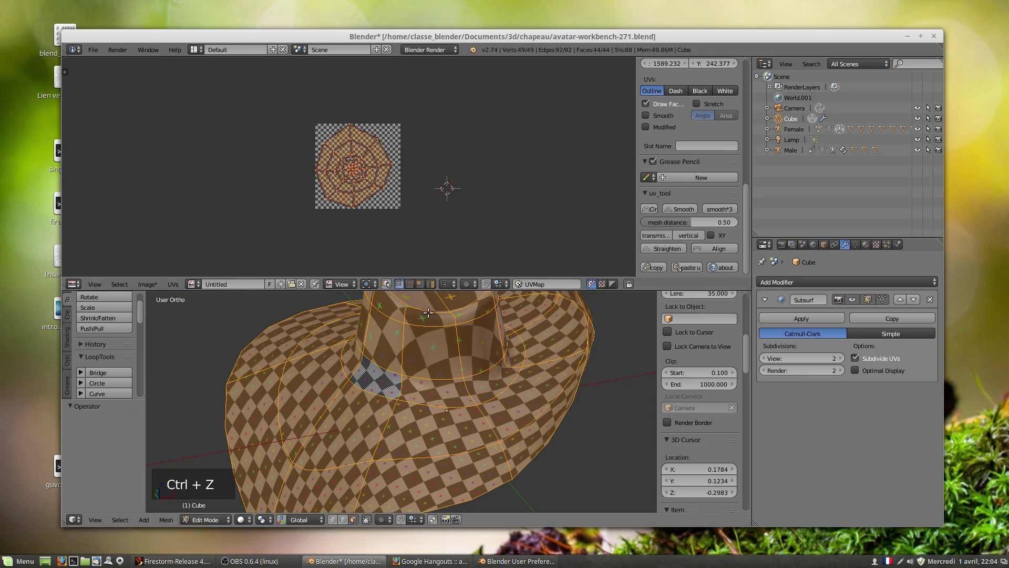
scroll("up", 3)
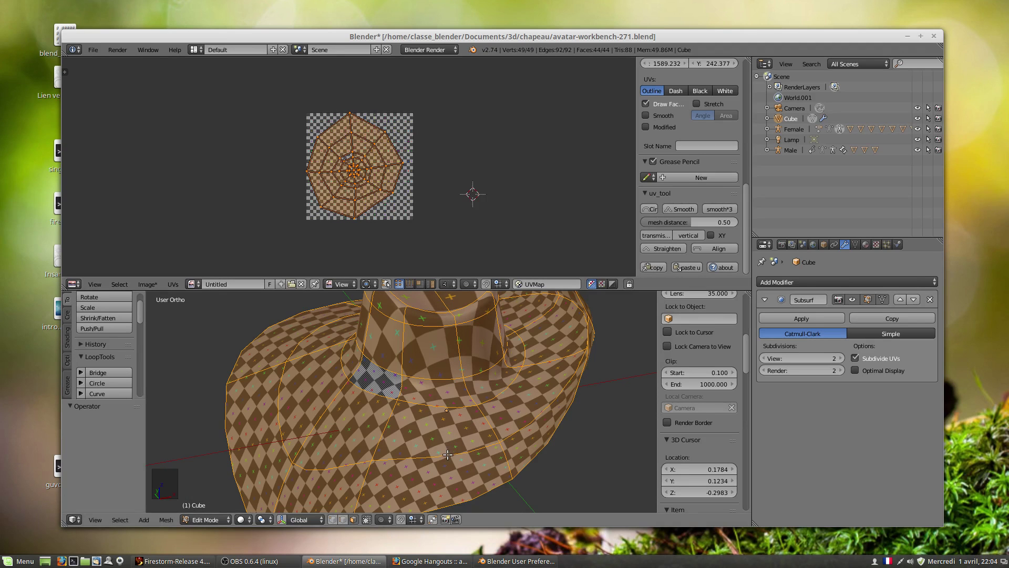
Select all hat faces, reset the UVs, and re-unwrap them as square per-face islands.
right_click(437, 435)
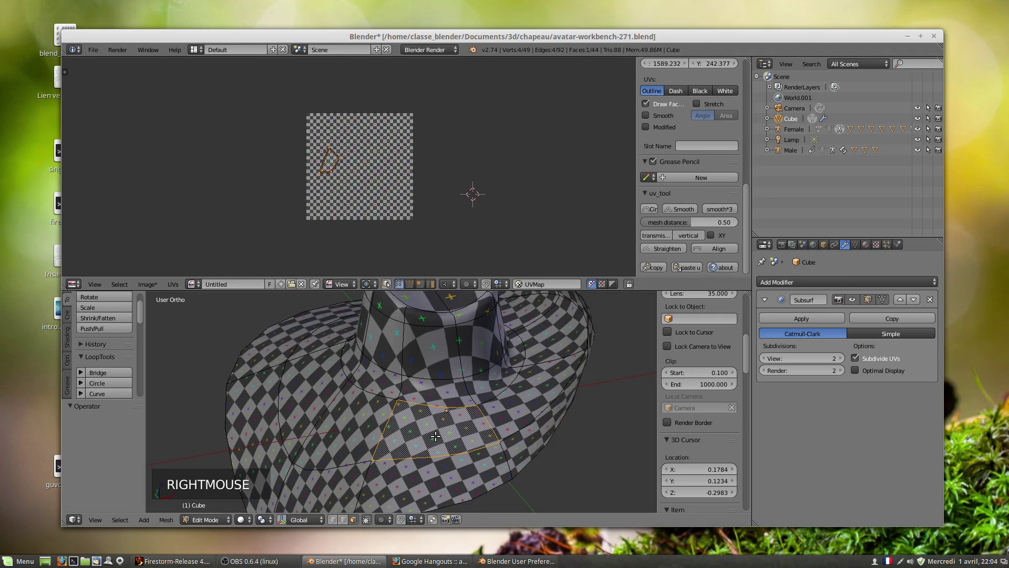
key("l")
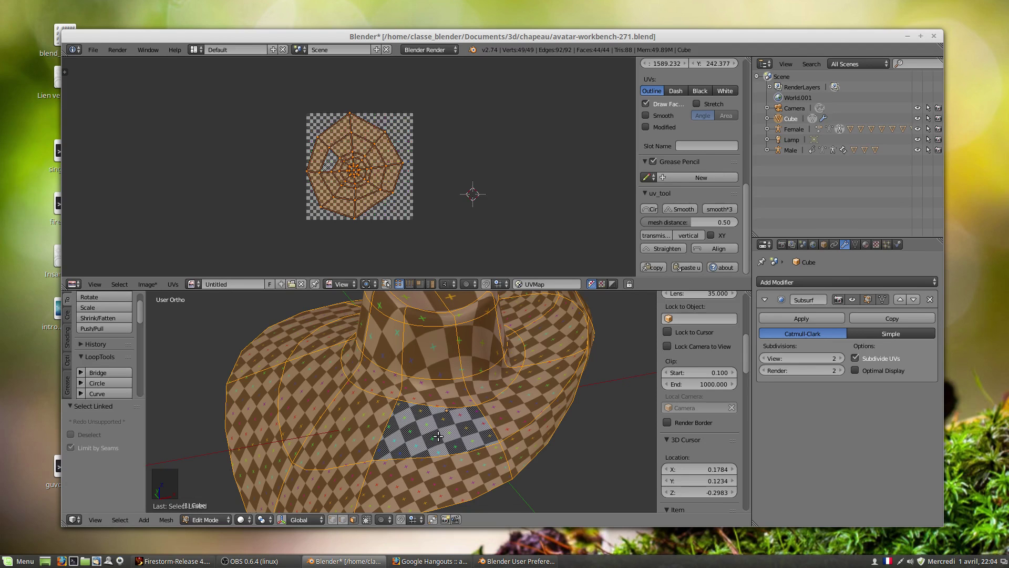
key("u")
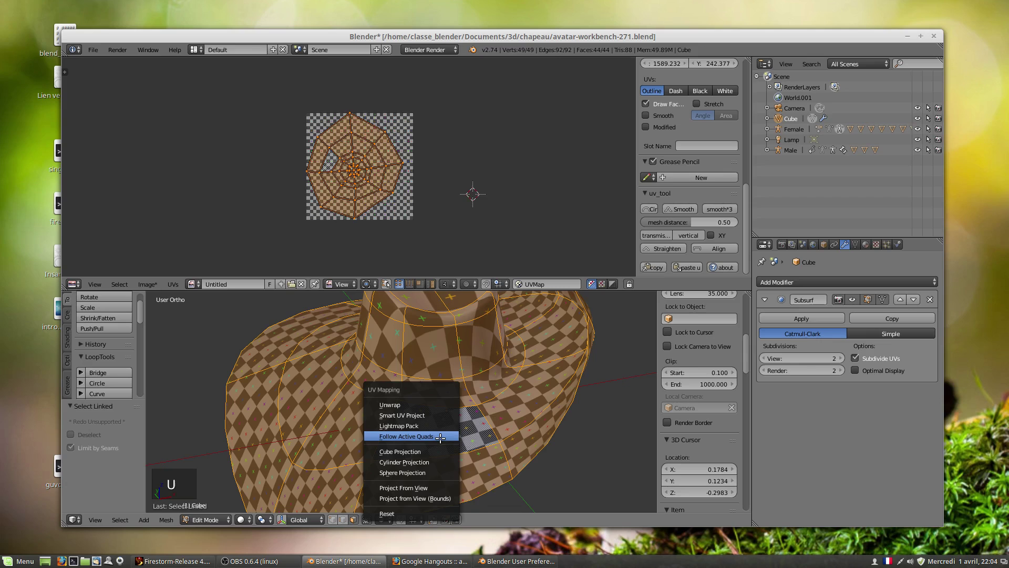
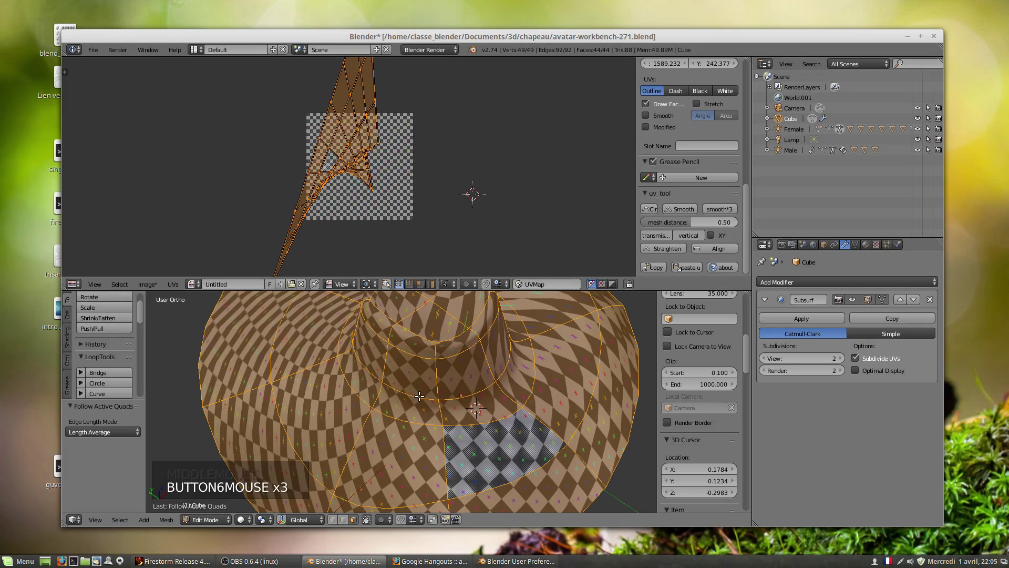
key("u")
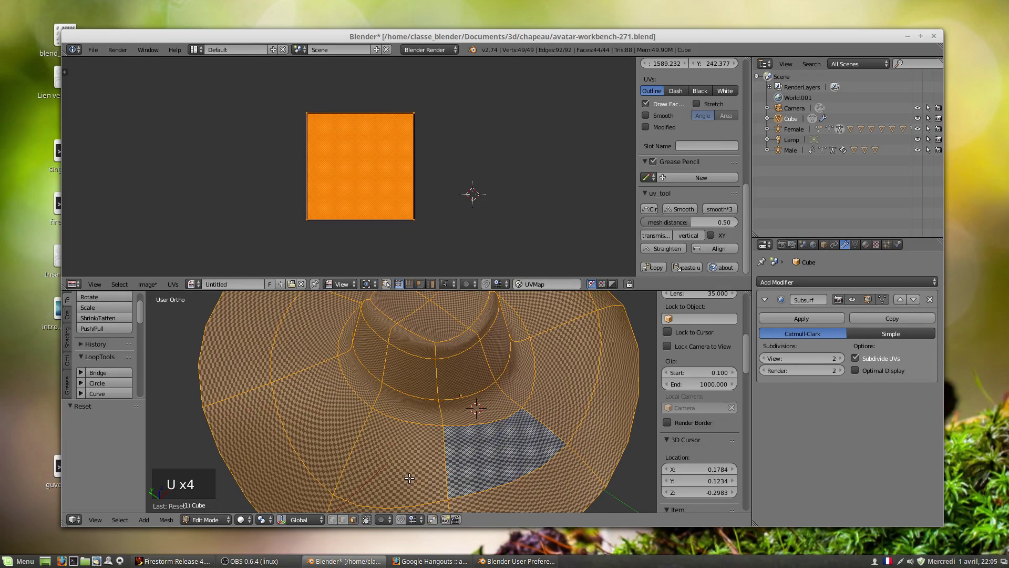
key("u")
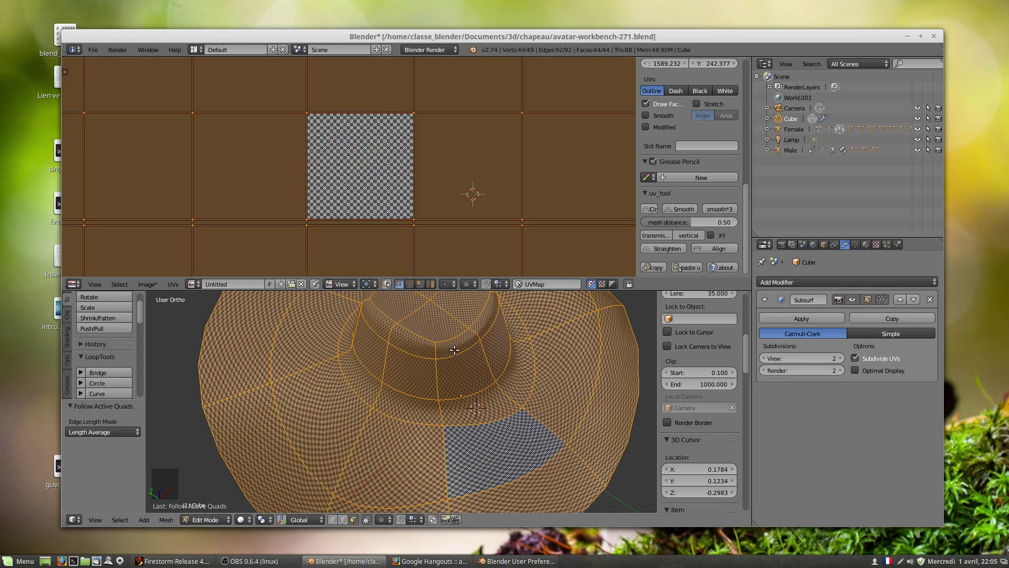
scroll("up", 3)
scroll("up", 3)
scroll("down", 3)
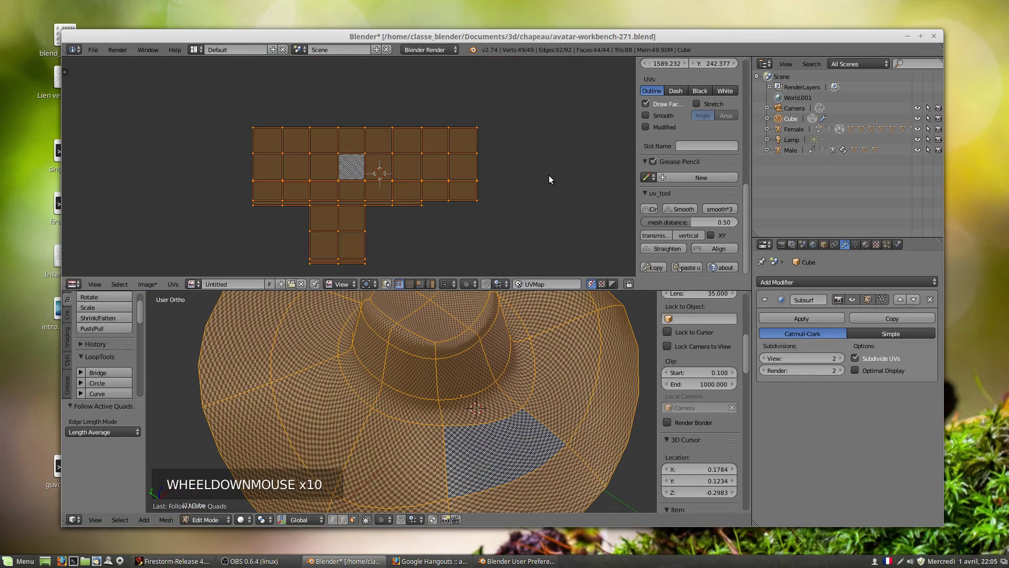
Move the UV islands over the checker image and scale them down to fit inside it.
key("s")
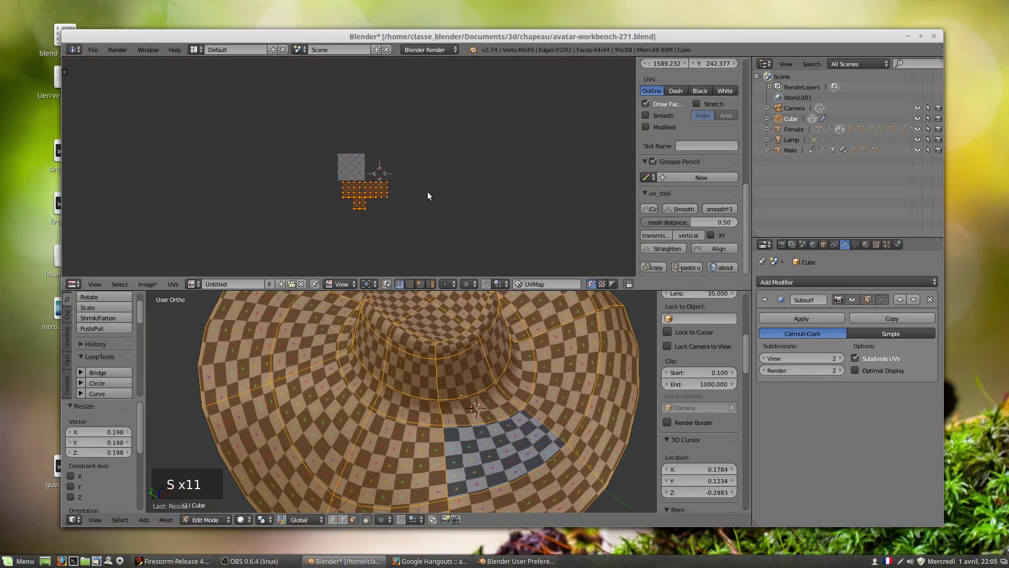
key("g")
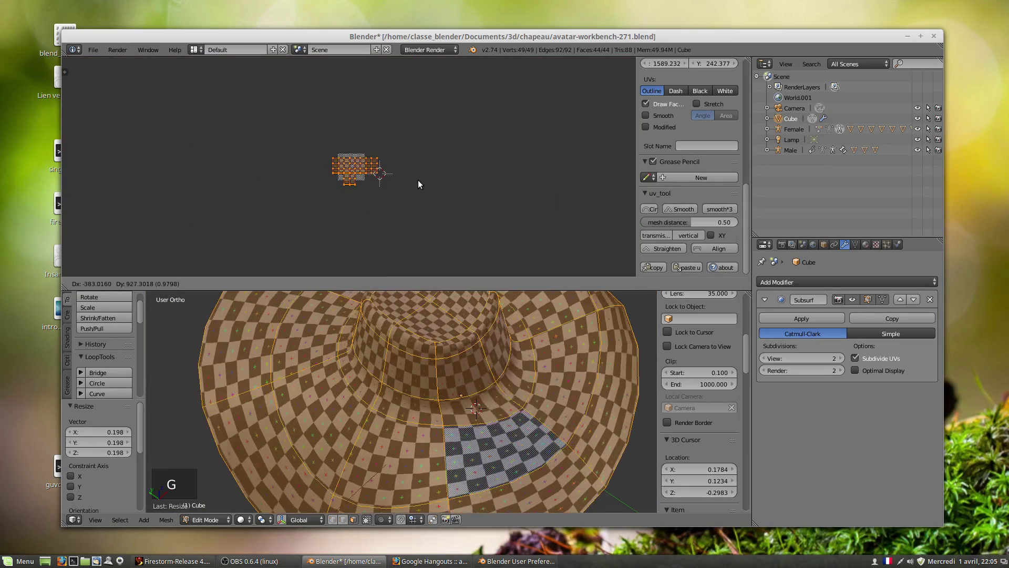
key("s")
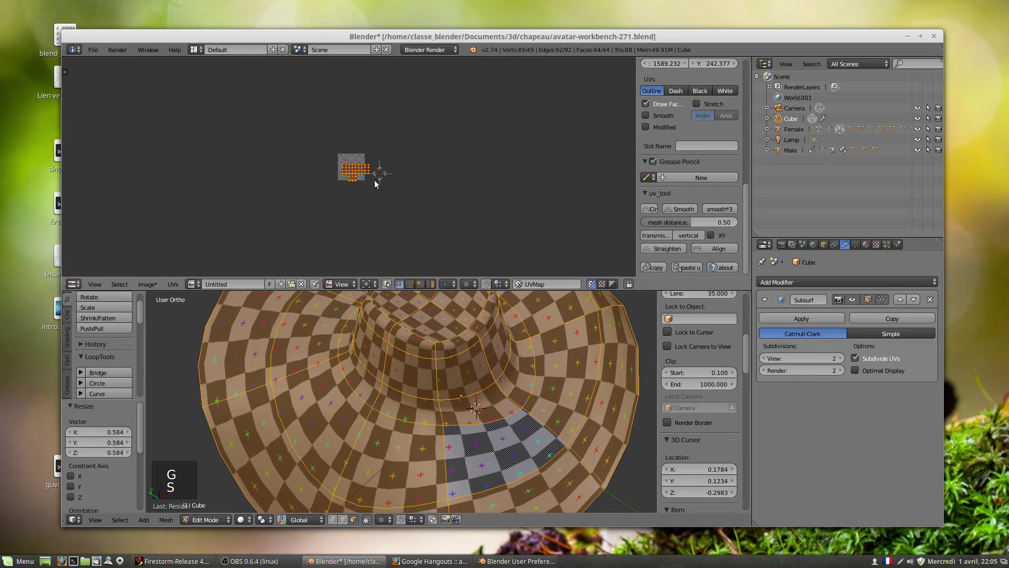
scroll("up", 3)
key("g")
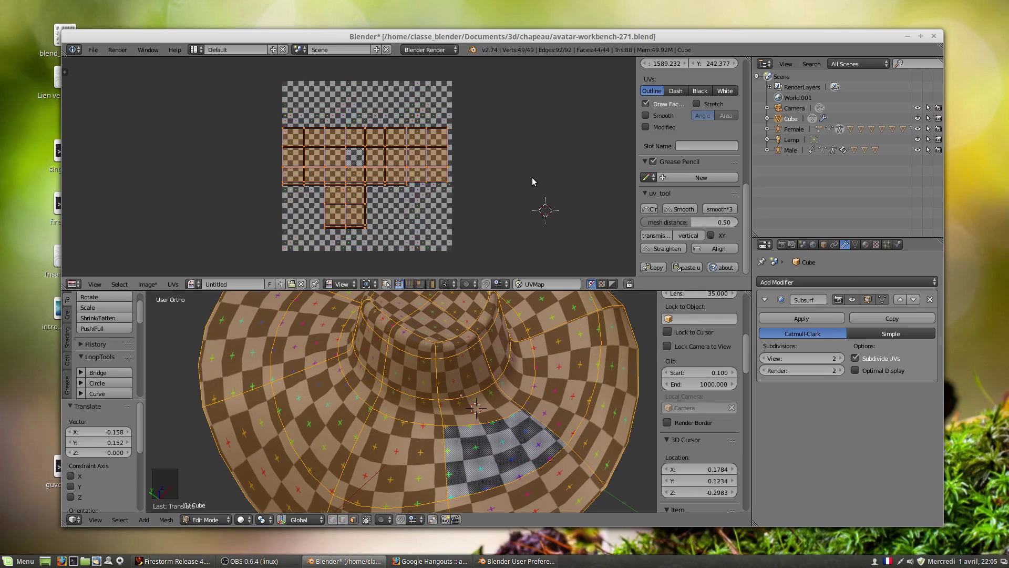
key("s")
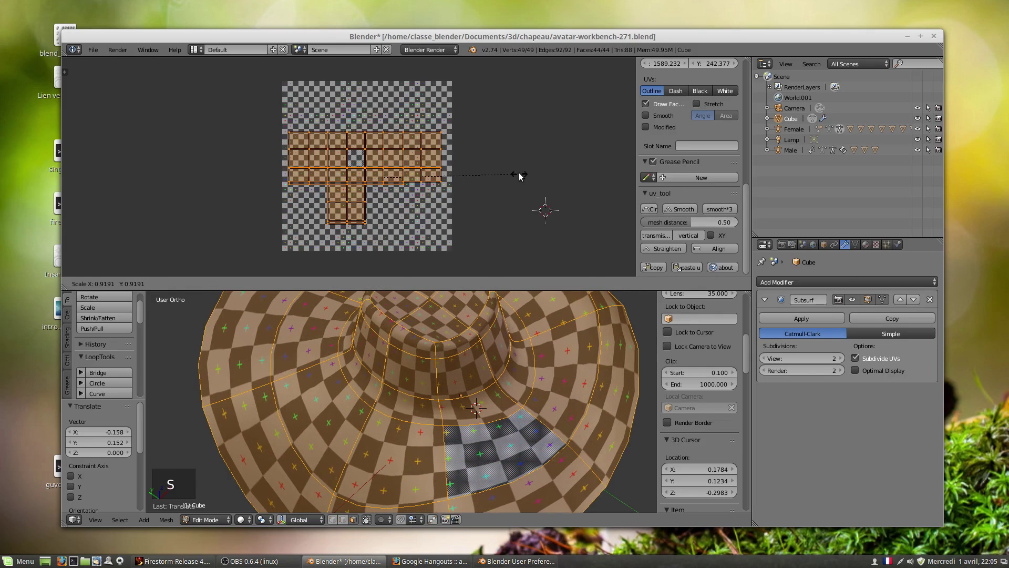
Orbit the hat to check the checker pattern on the crown and brim.
middle_click(430, 371)
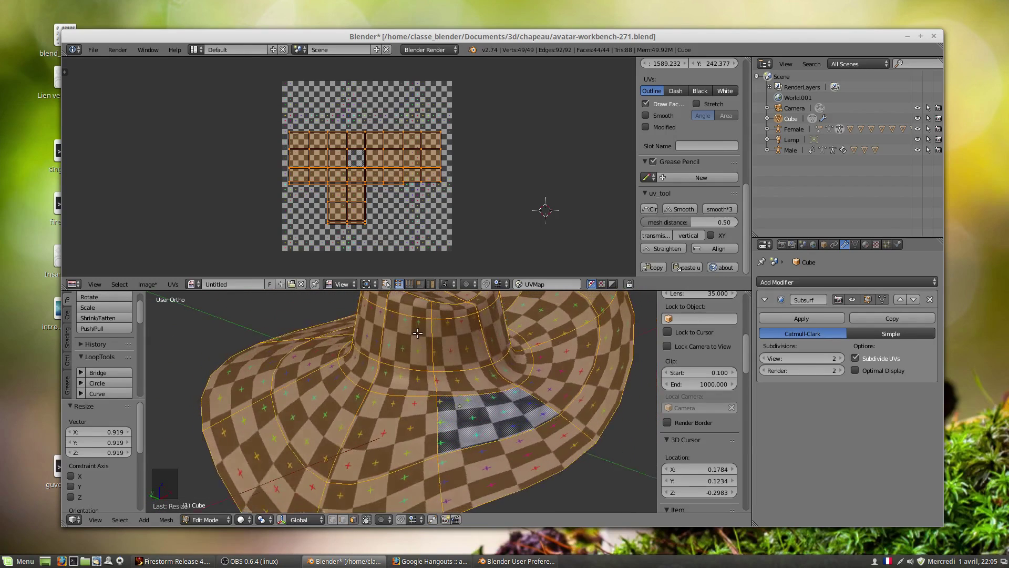
scroll("up", 3)
middle_click(377, 370)
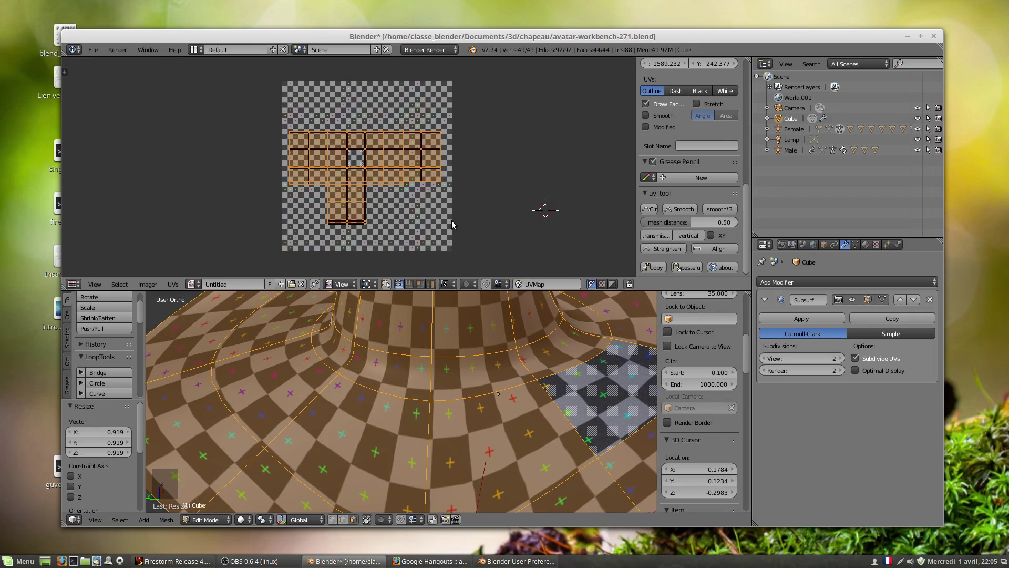
Reset the hat UVs, then re-unwrap with Follow Active Quads using Even edge length into a small T-shaped block.
key("u")
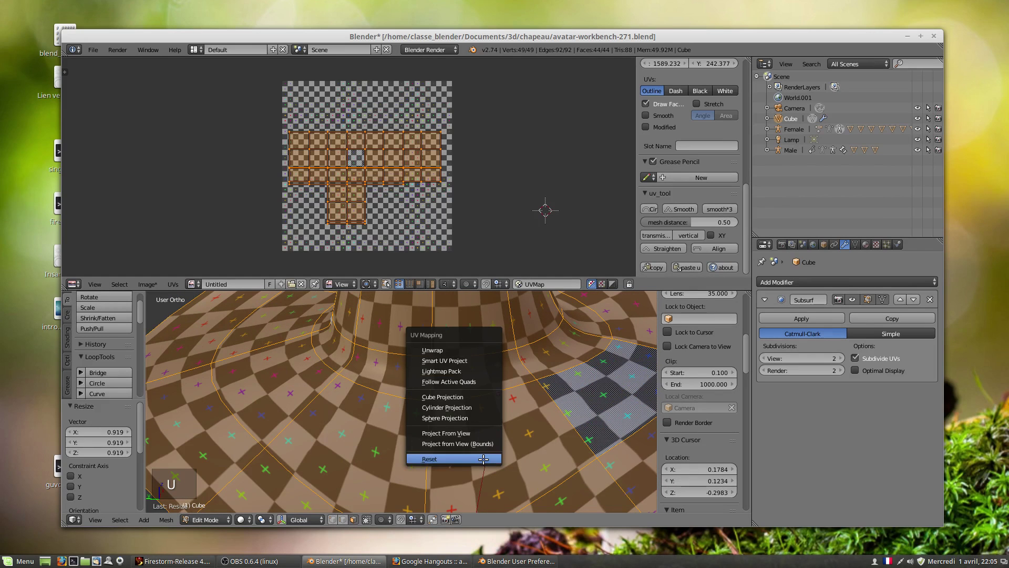
key("u")
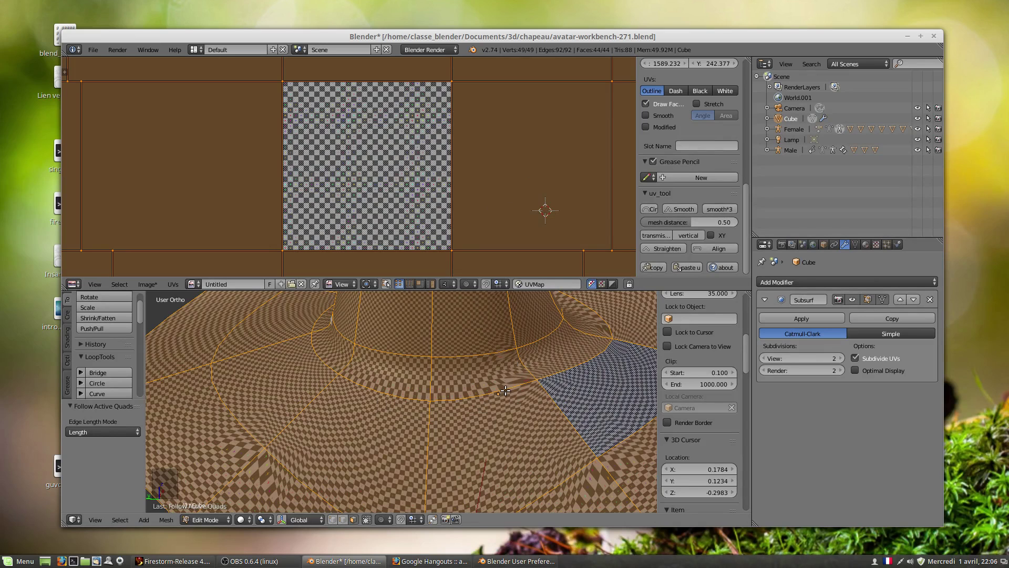
key("u")
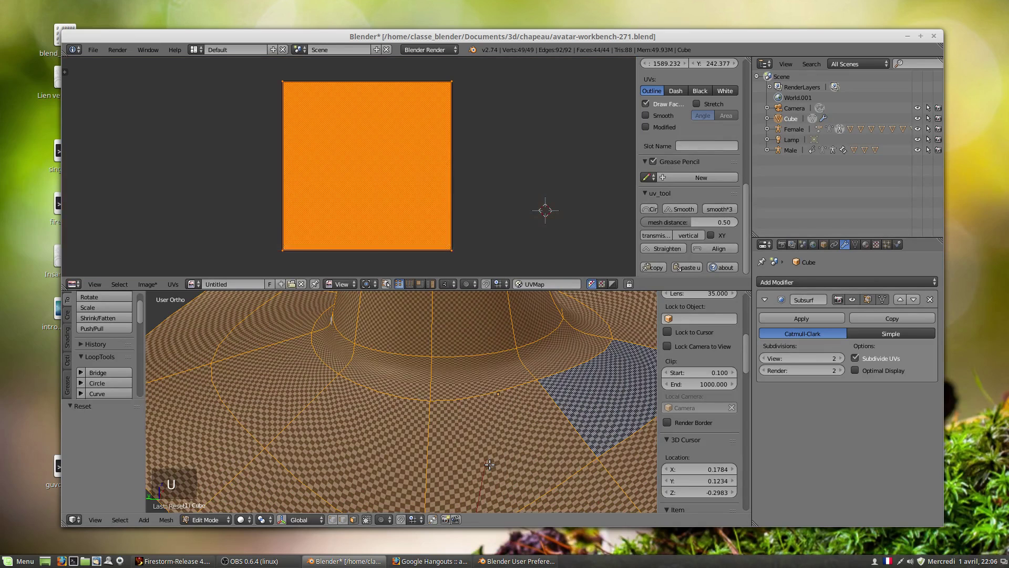
key("u")
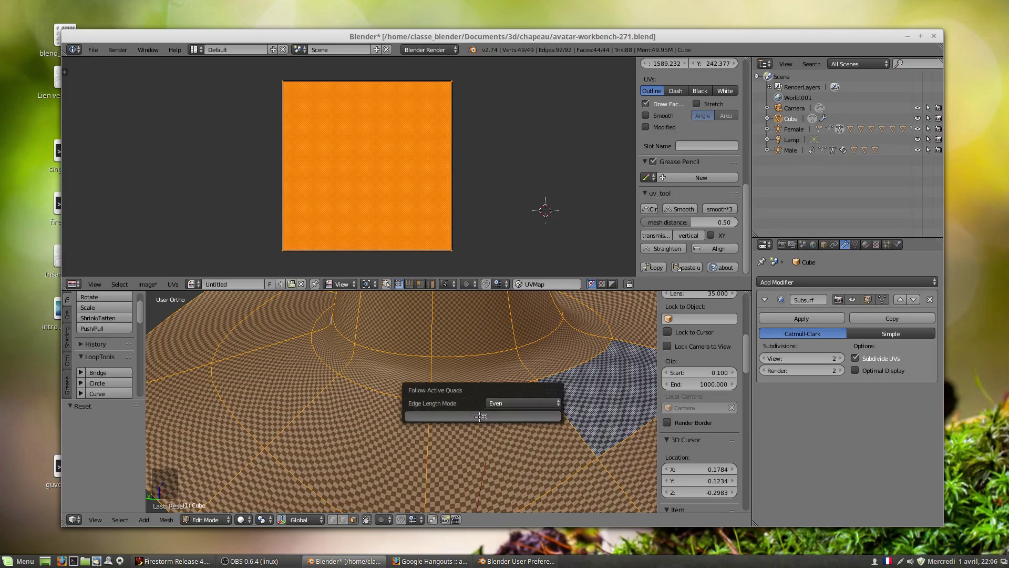
scroll("down", 3)
key("s")
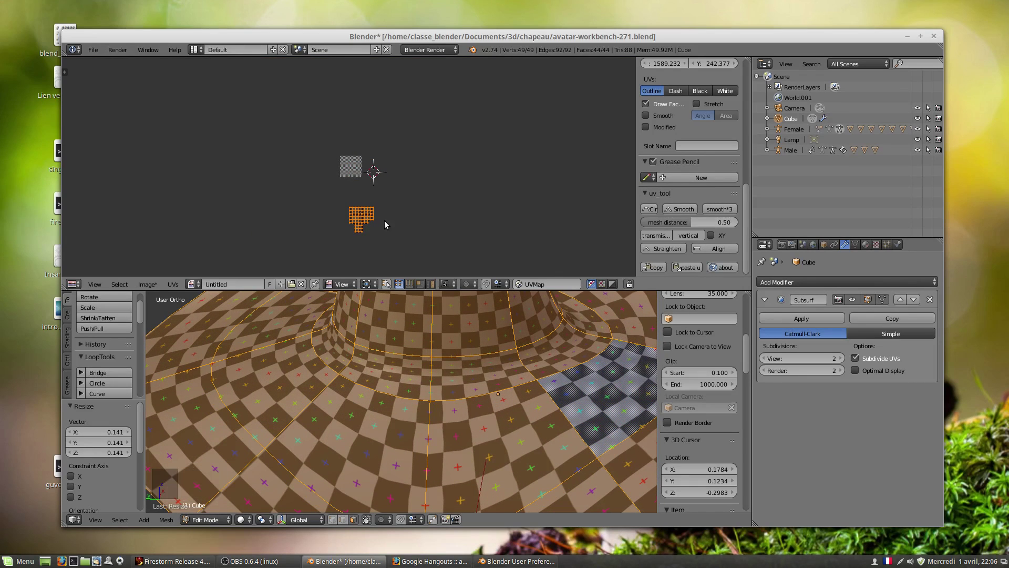
Move the UV block onto the image, pick a new active face and reset the hat UVs.
key("g")
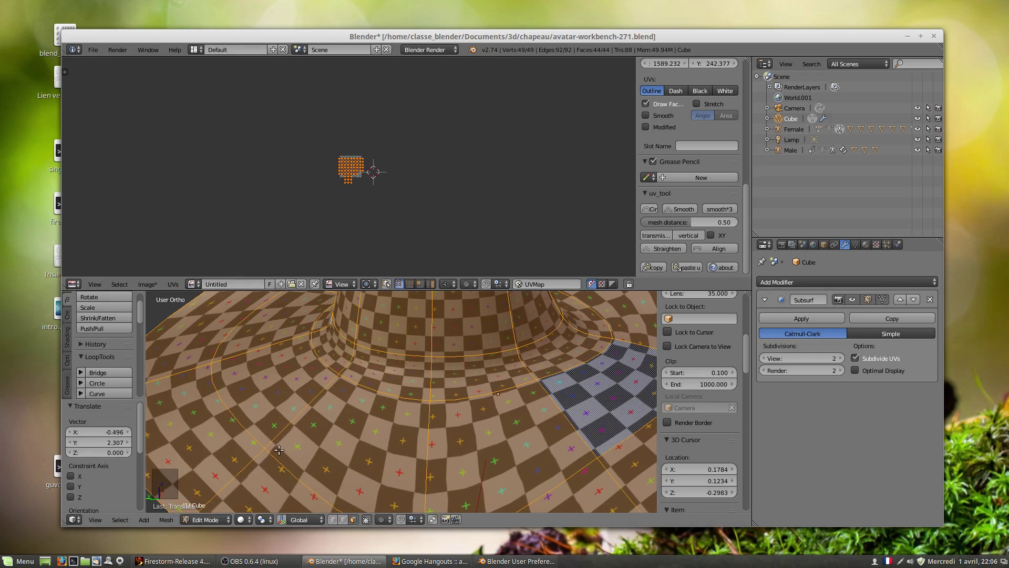
scroll("down", 3)
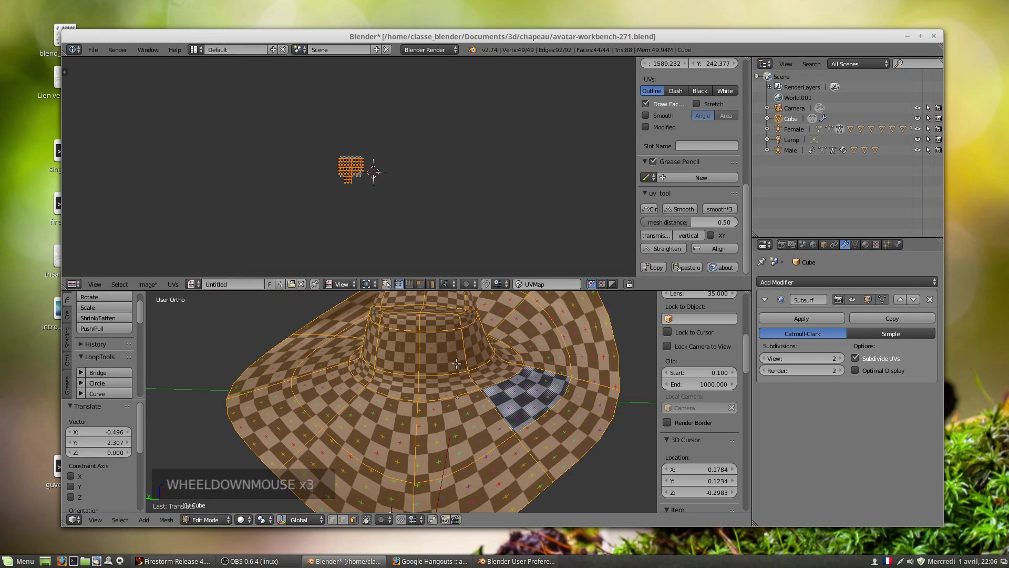
scroll("up", 3)
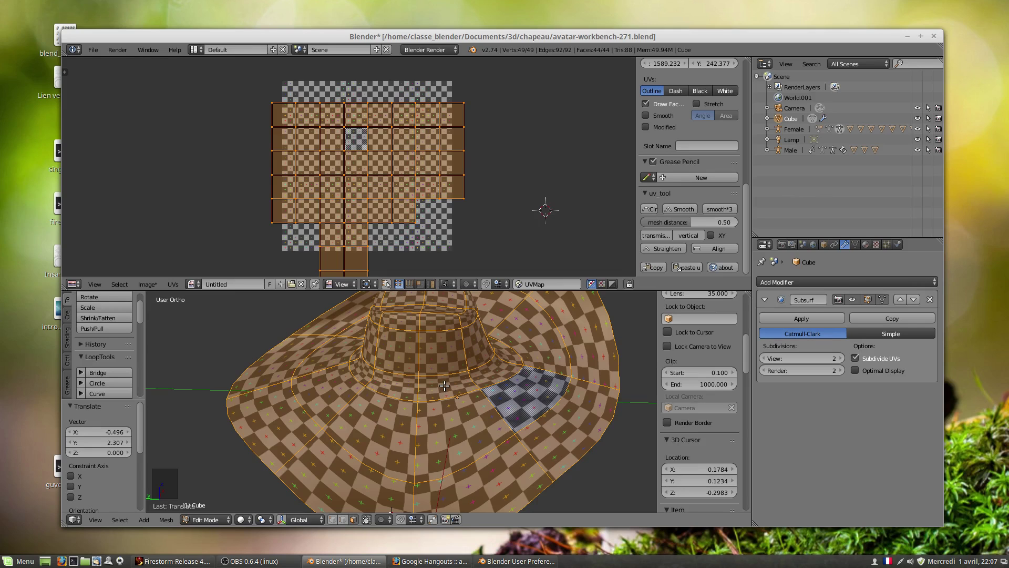
right_click(446, 385)
right_click(447, 384)
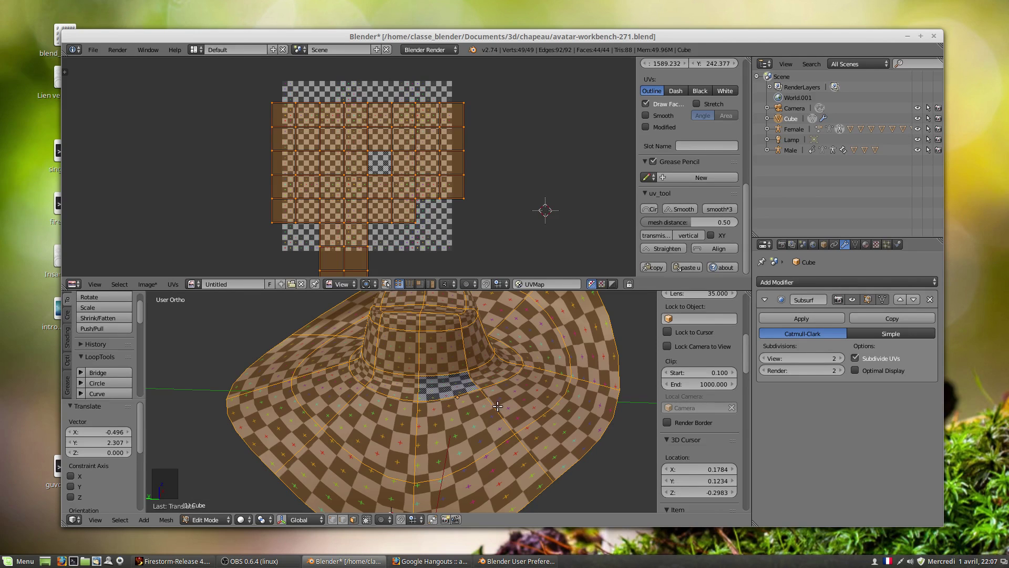
key("u")
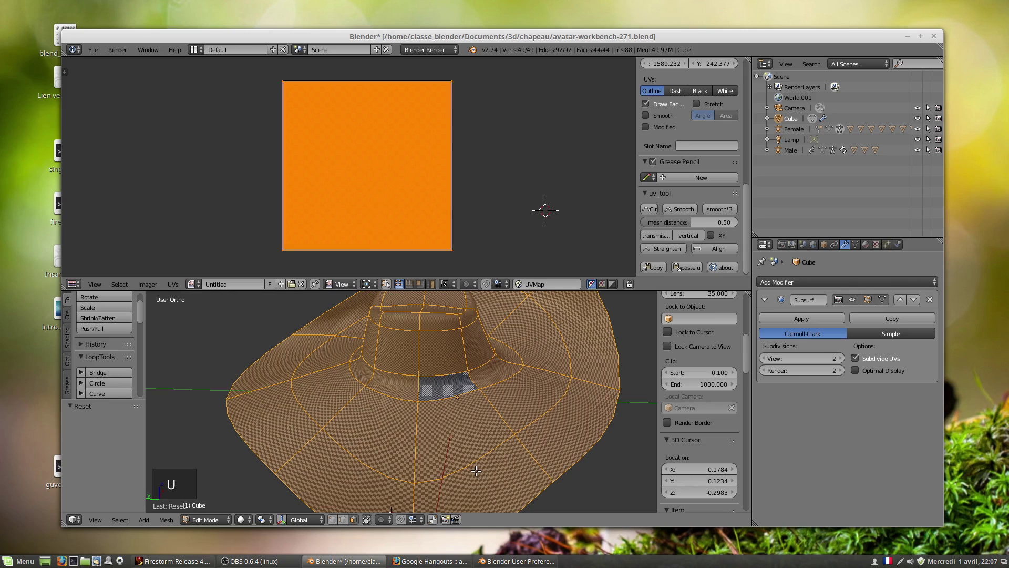
key("u")
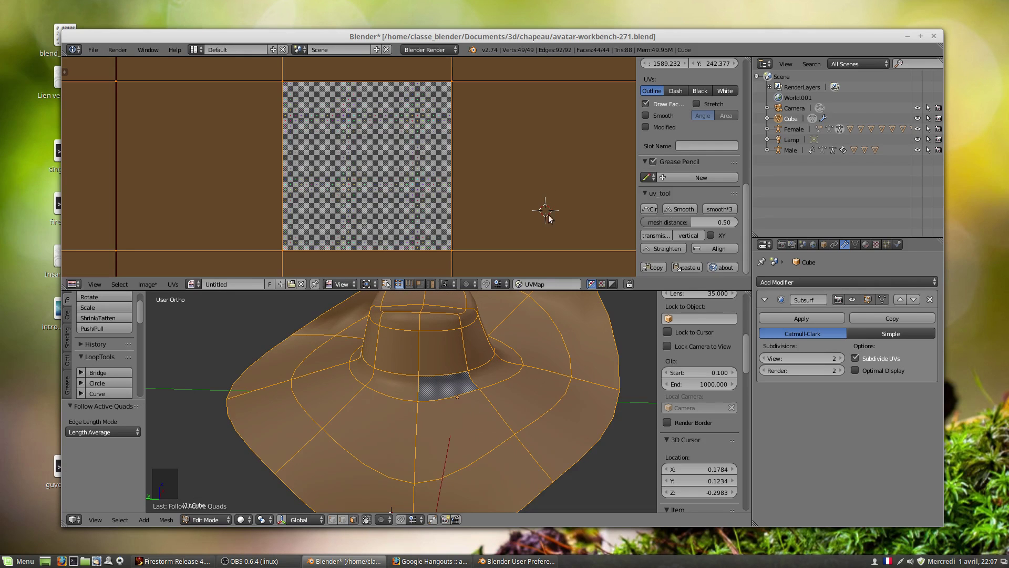
key("s")
Unwrap the whole hat into a long vertical strip and shrink it down toward the image area.
right_click(490, 219)
scroll("down", 3)
key("a")
key("a")
key("s")
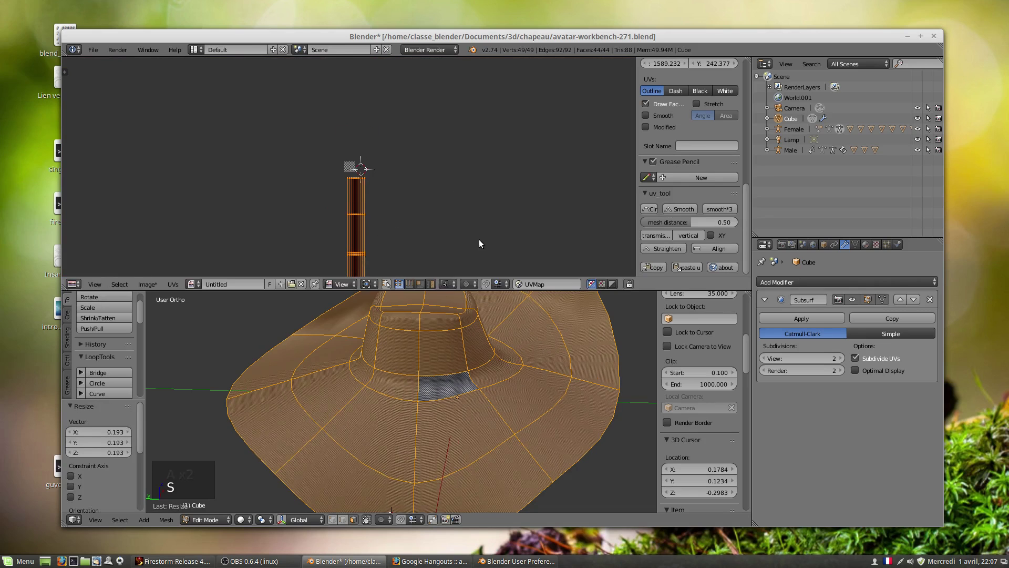
key("g")
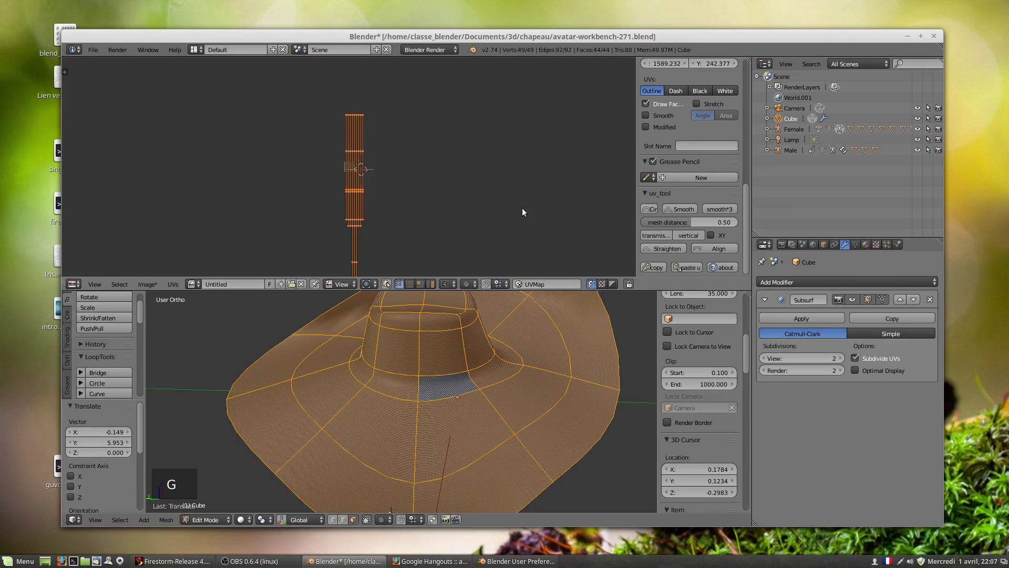
key("s")
scroll("up", 3)
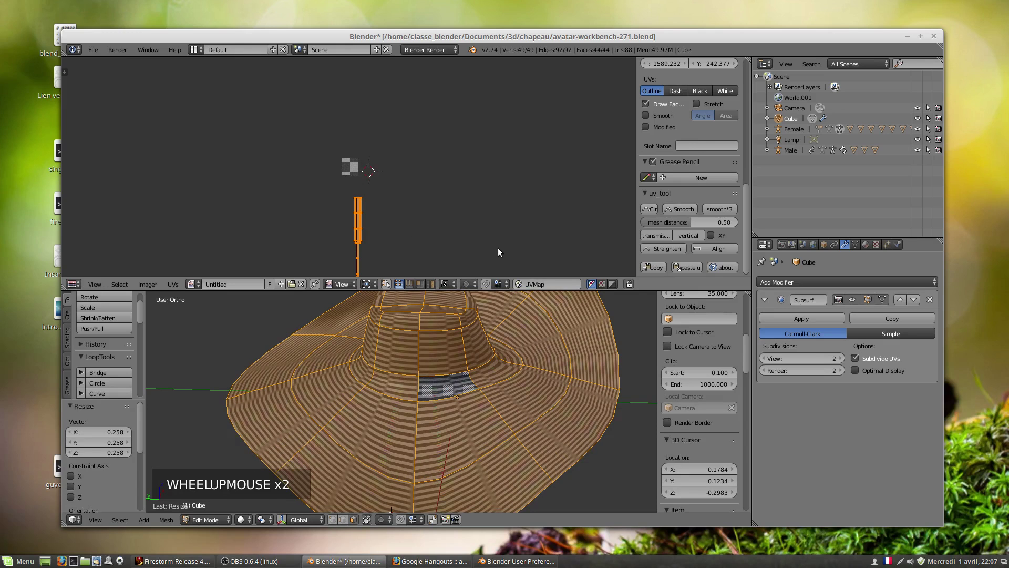
key("g")
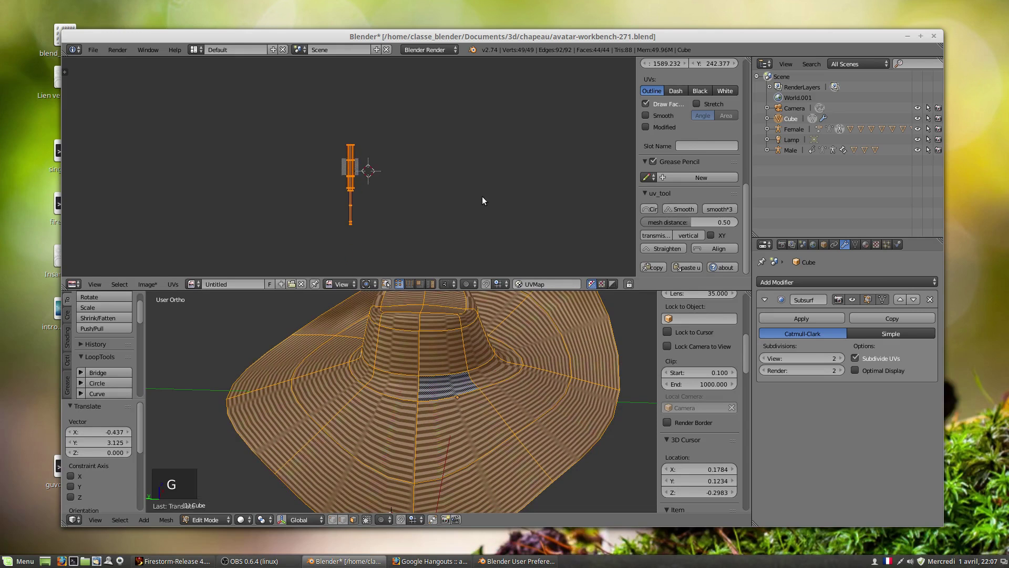
scroll("up", 3)
scroll("up", 3)
Flatten and rescale the strip vertically so the T-shaped layout fits the image with square checkers.
key("s")
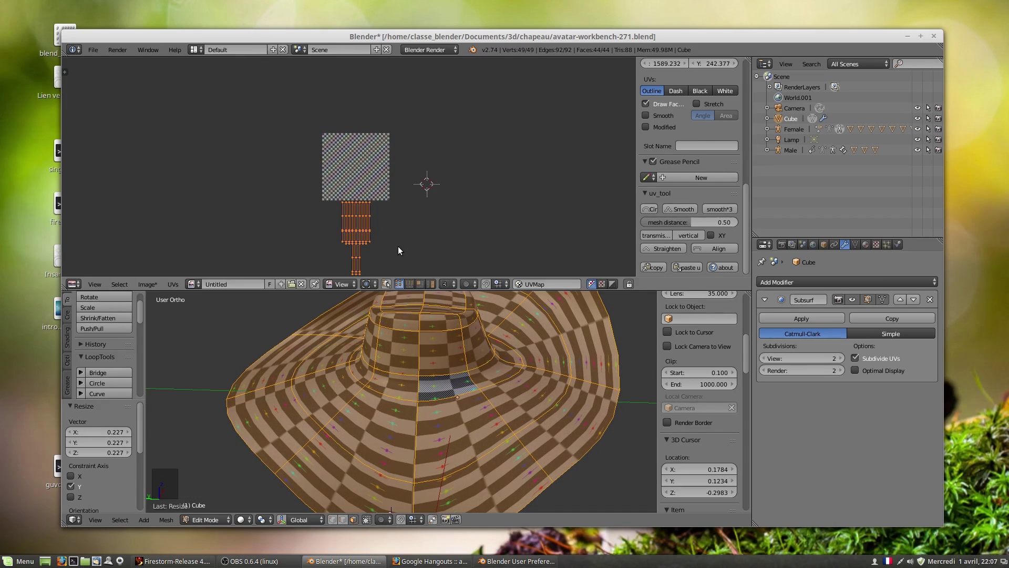
key("g")
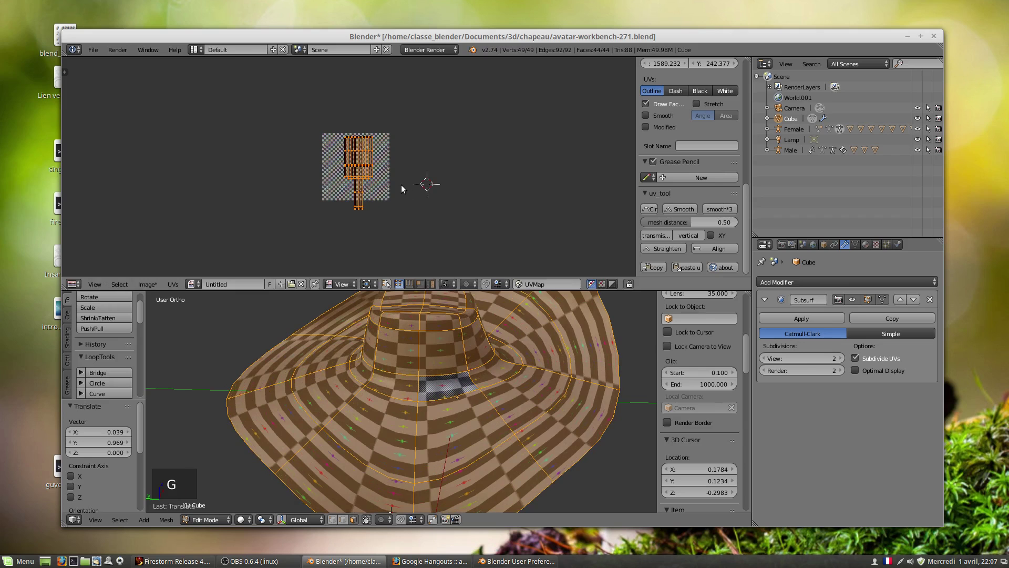
key("s")
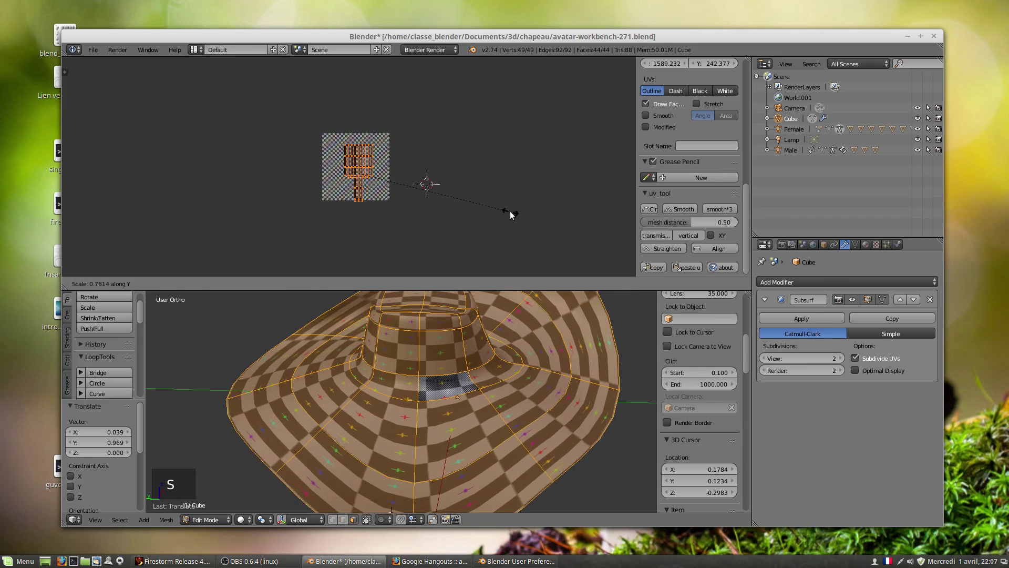
key("g")
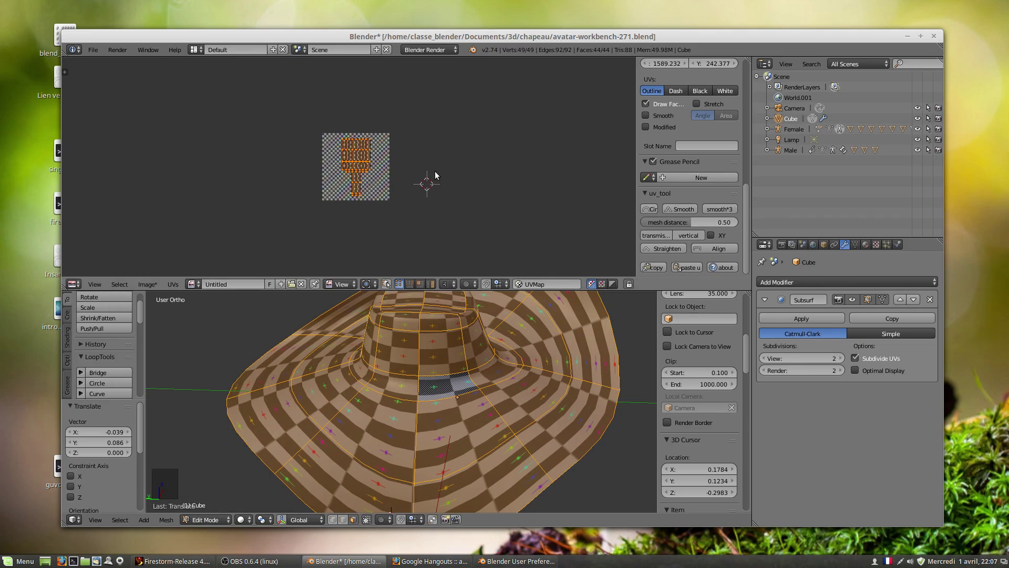
key("s")
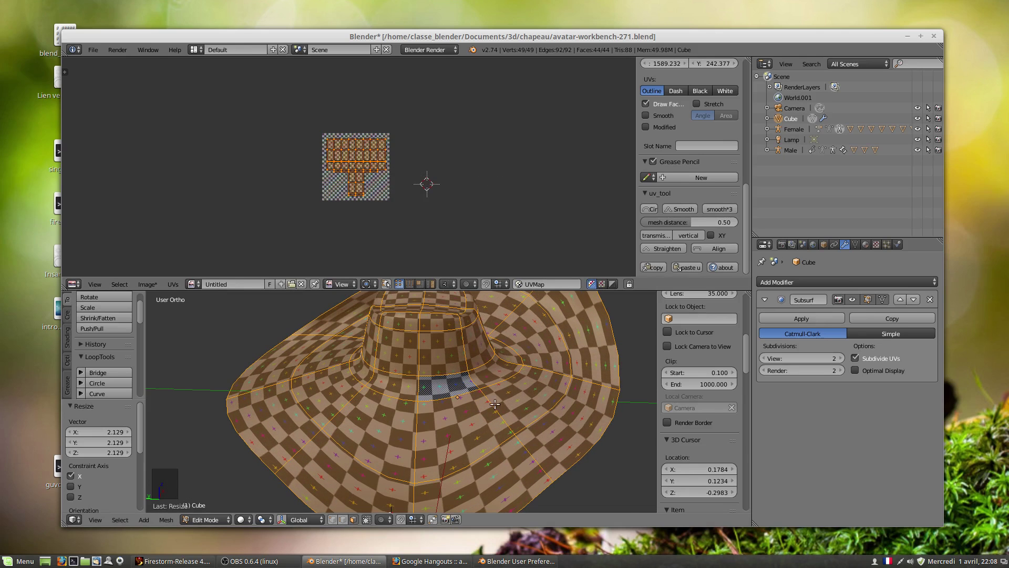
scroll("up", 3)
scroll("up", 3)
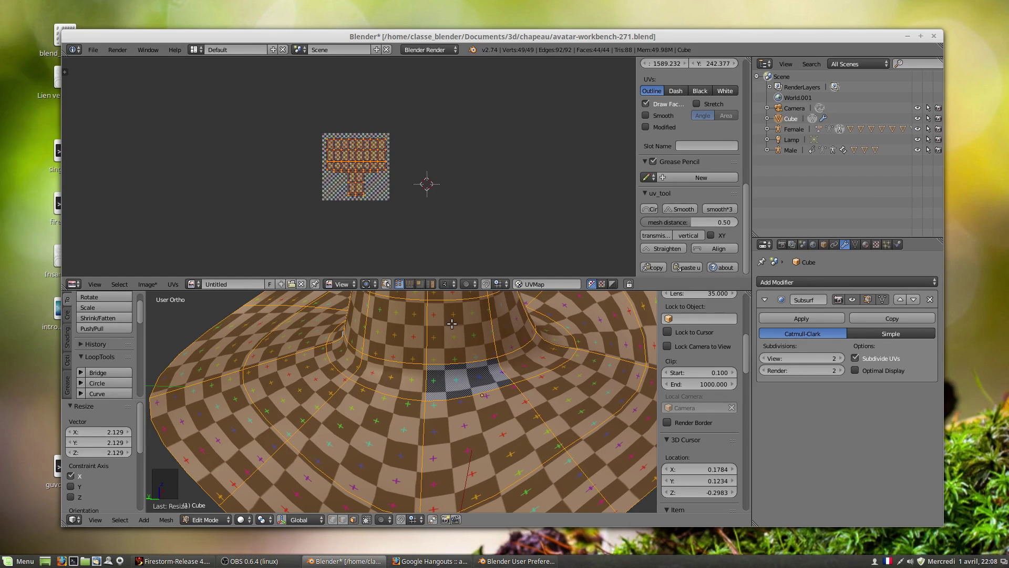
right_click(459, 333)
right_click(460, 334)
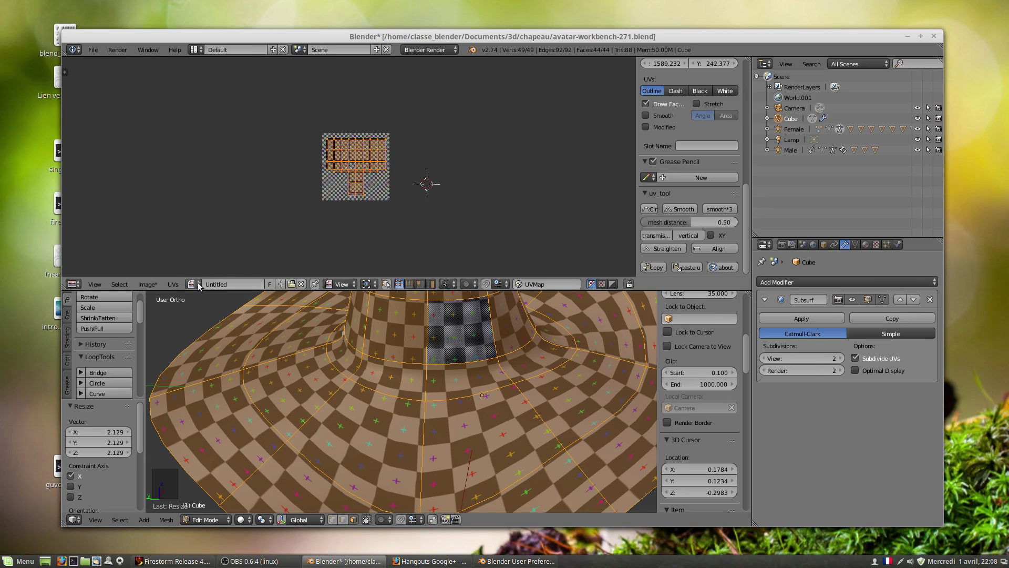
Bring up the image browse list in the UV editor to pick the chapeau image.
left_click(198, 288)
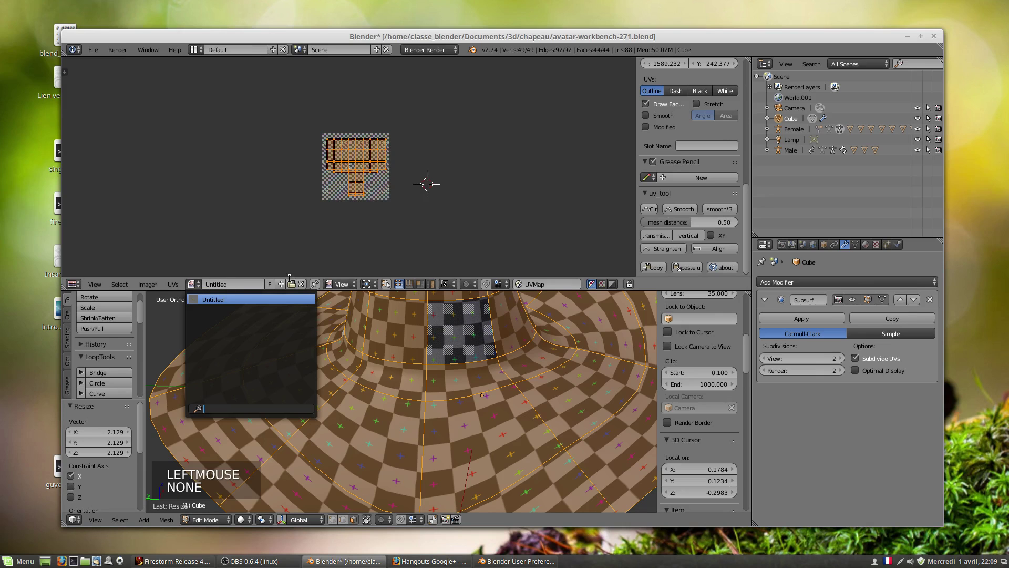
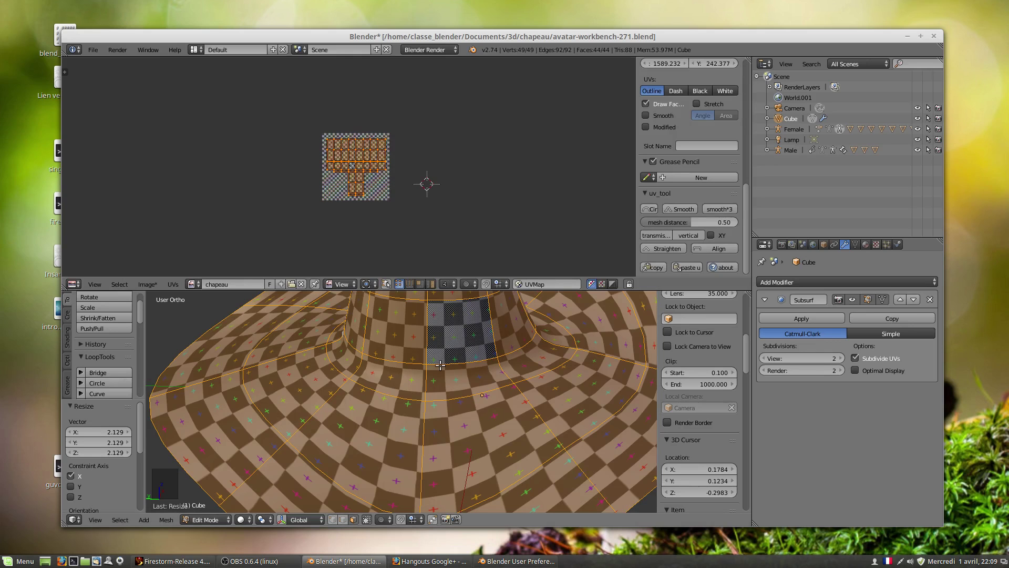
Unwrap the hat faces again and scale the new UV layout down to a tiny block on the chapeau image.
key("u")
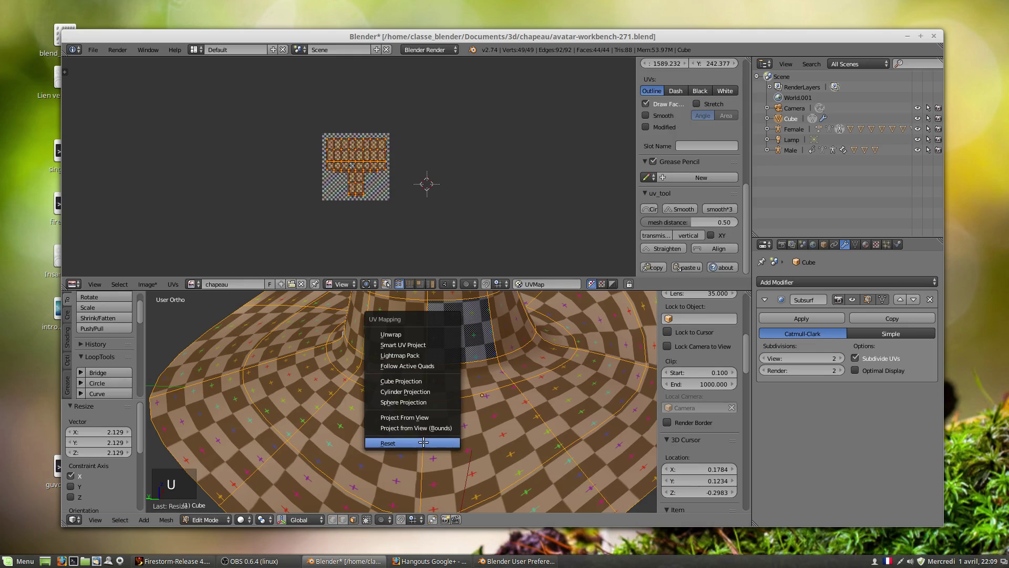
key("u")
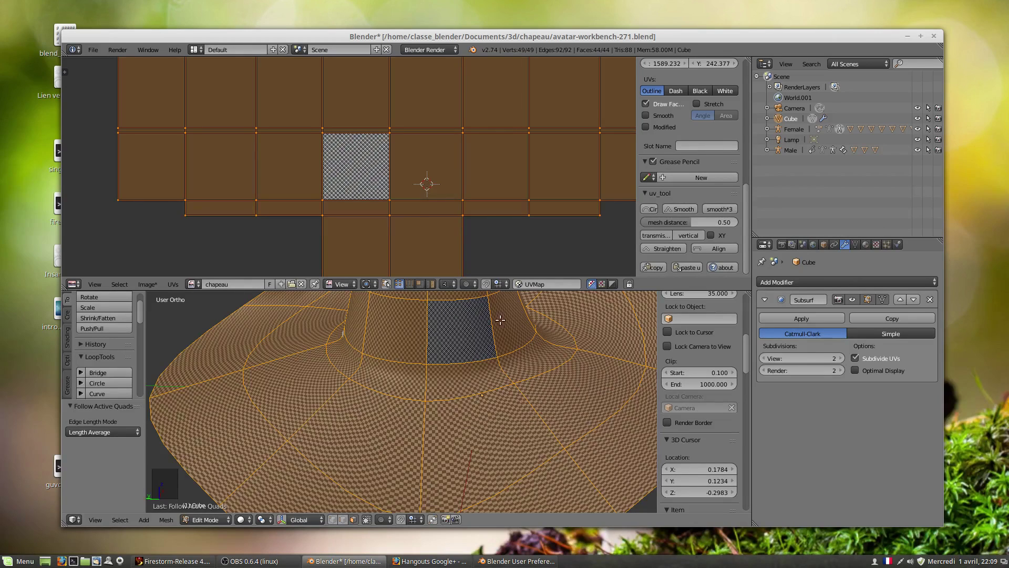
scroll("down", 3)
key("s")
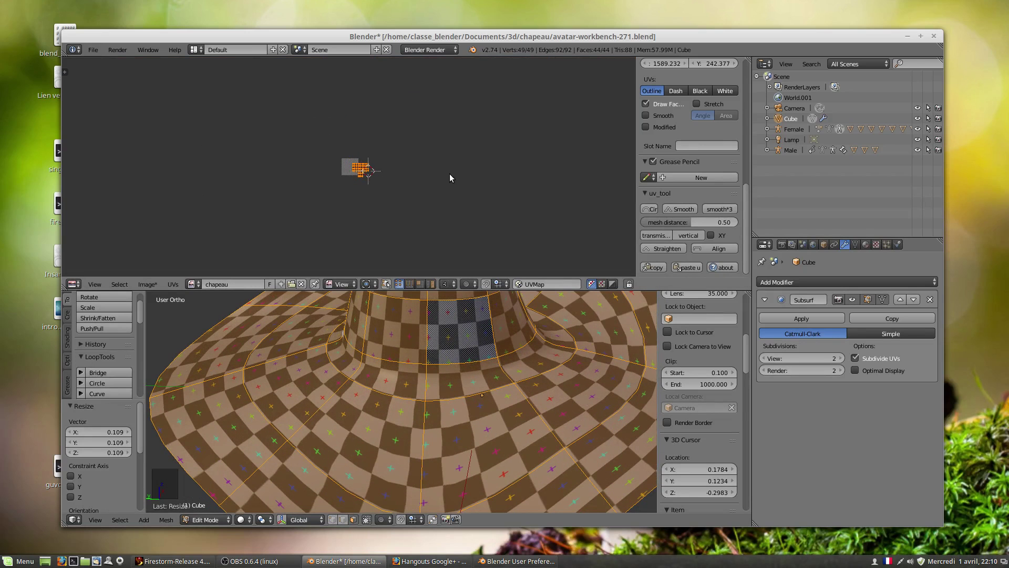
key("g")
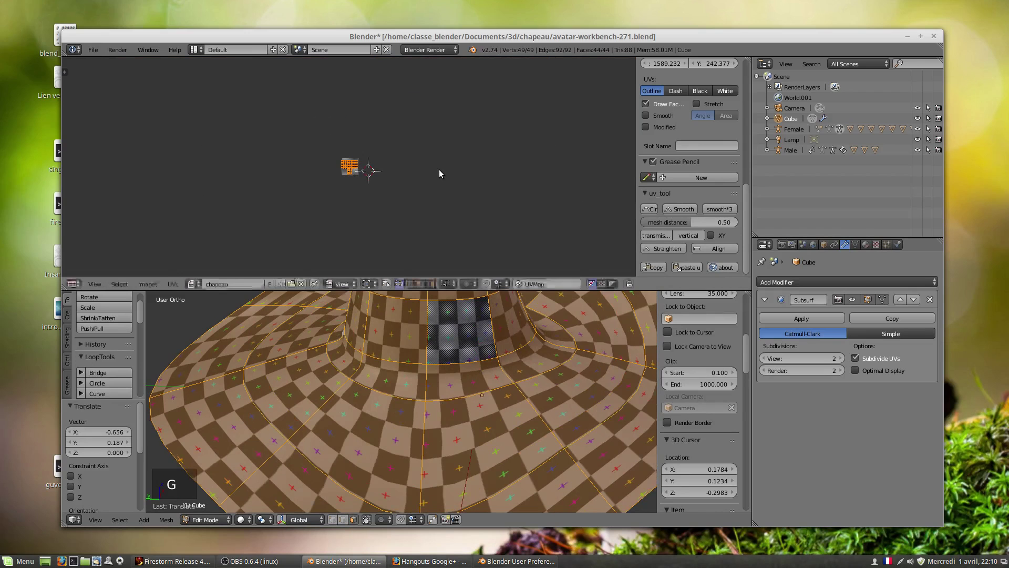
key("s")
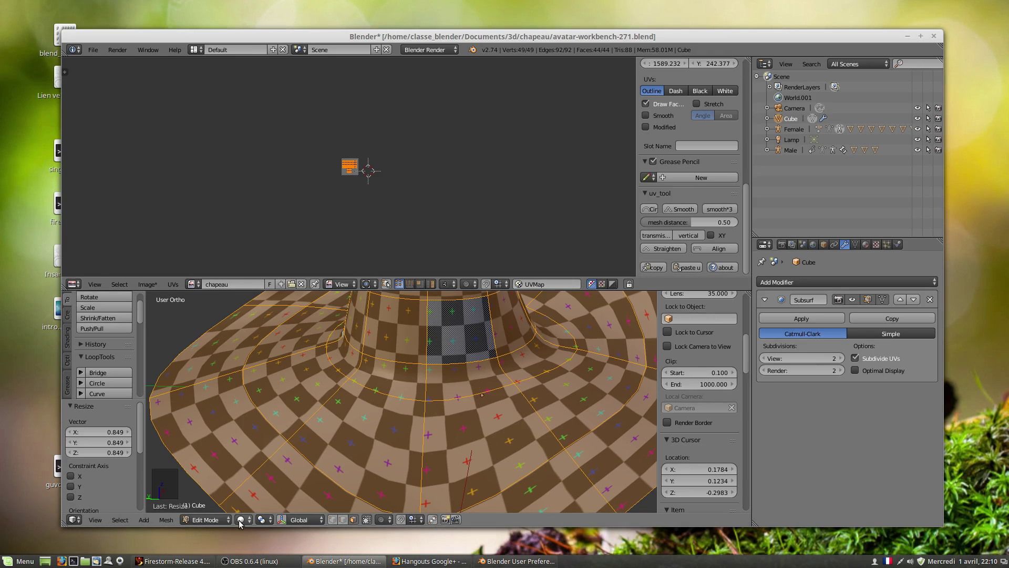
Toggle the hat's textured display and review the Textured Solid option in the viewport Shading panel.
left_click(242, 523)
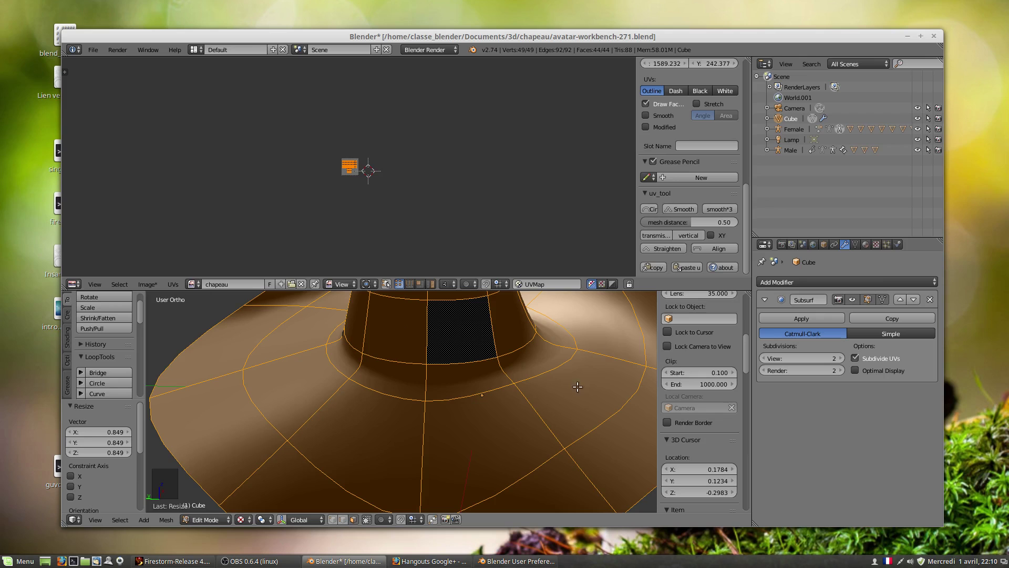
left_click(243, 524)
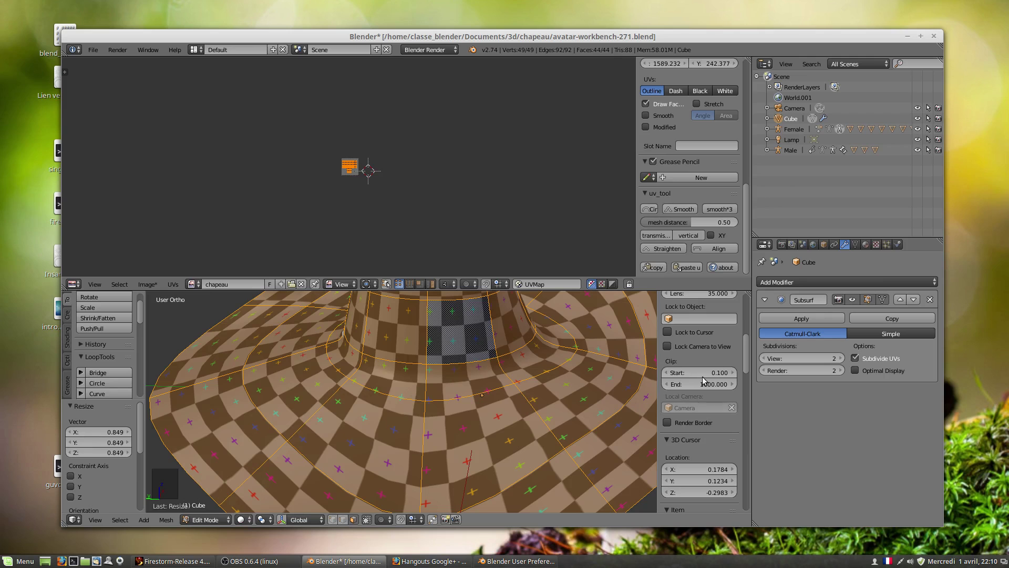
left_click(752, 367)
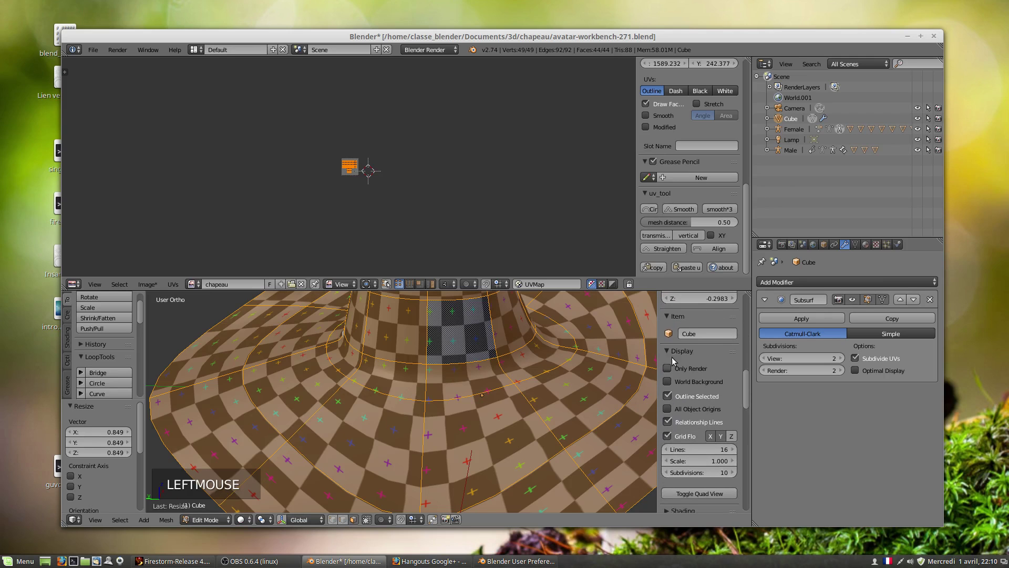
left_click(671, 353)
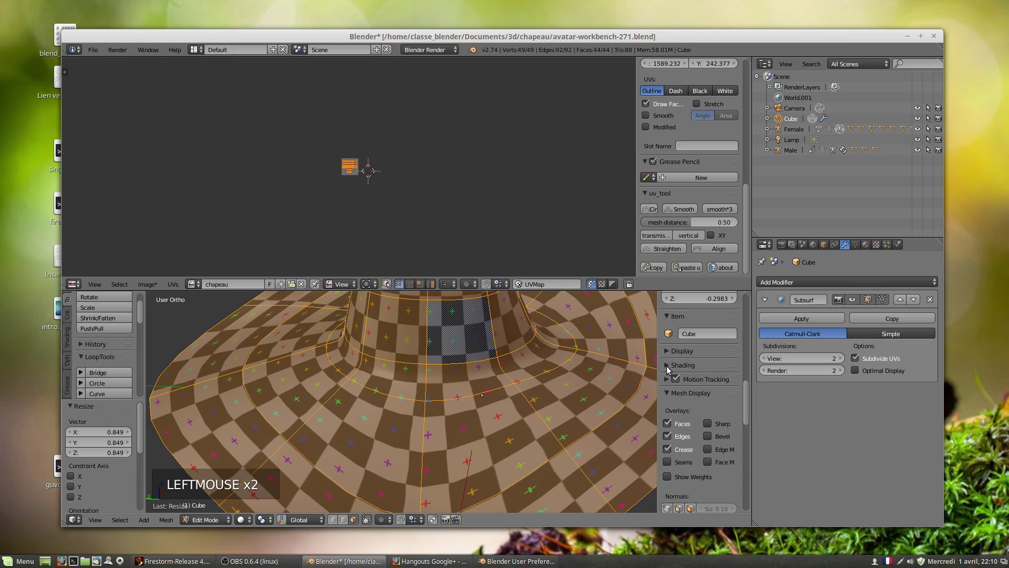
left_click(670, 369)
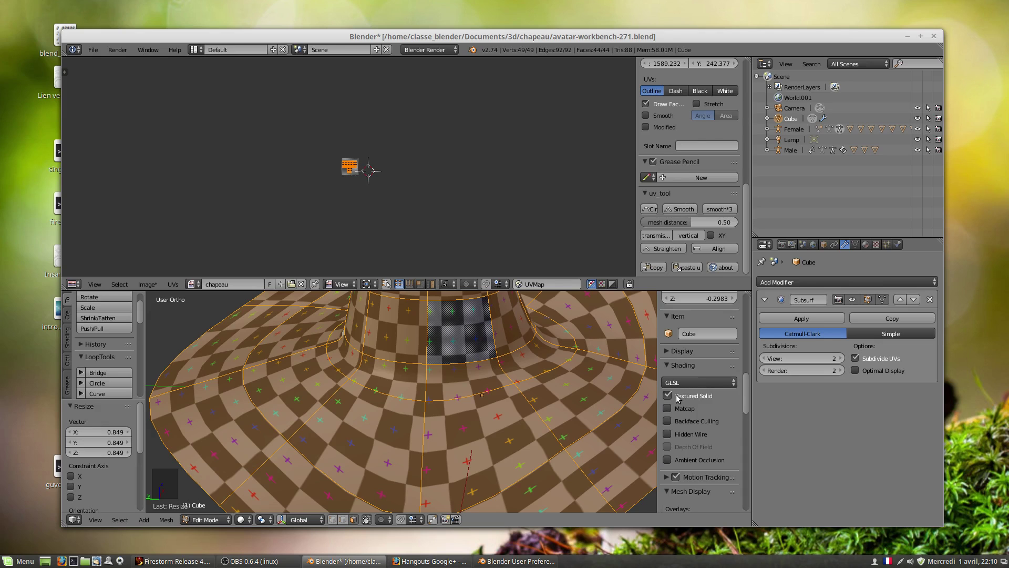
left_click(675, 397)
left_click(674, 396)
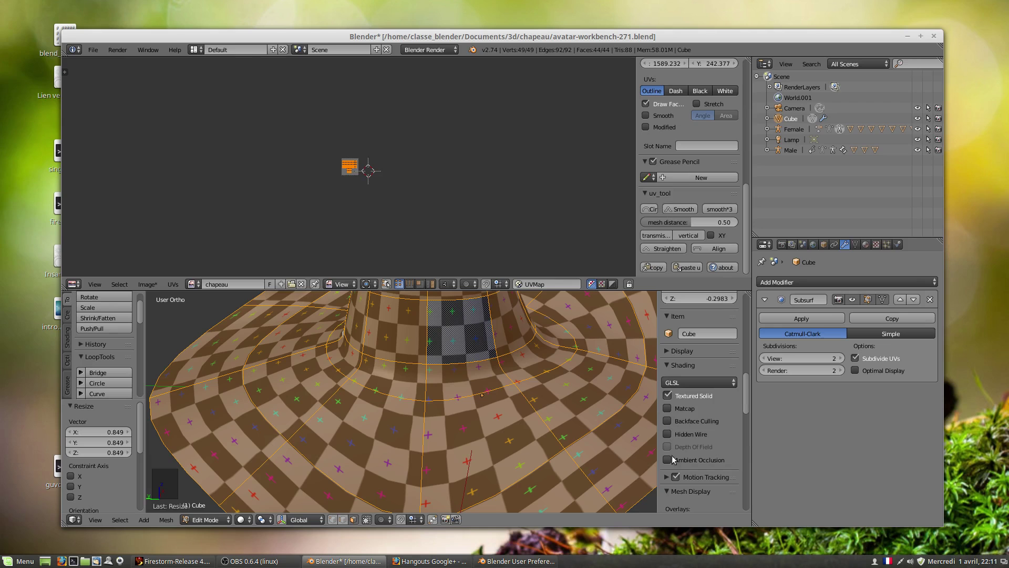
Toggle viewport ambient occlusion on and off, then orbit to look under the hat.
left_click(666, 465)
left_click(671, 466)
scroll("down", 3)
scroll("down", 3)
middle_click(465, 365)
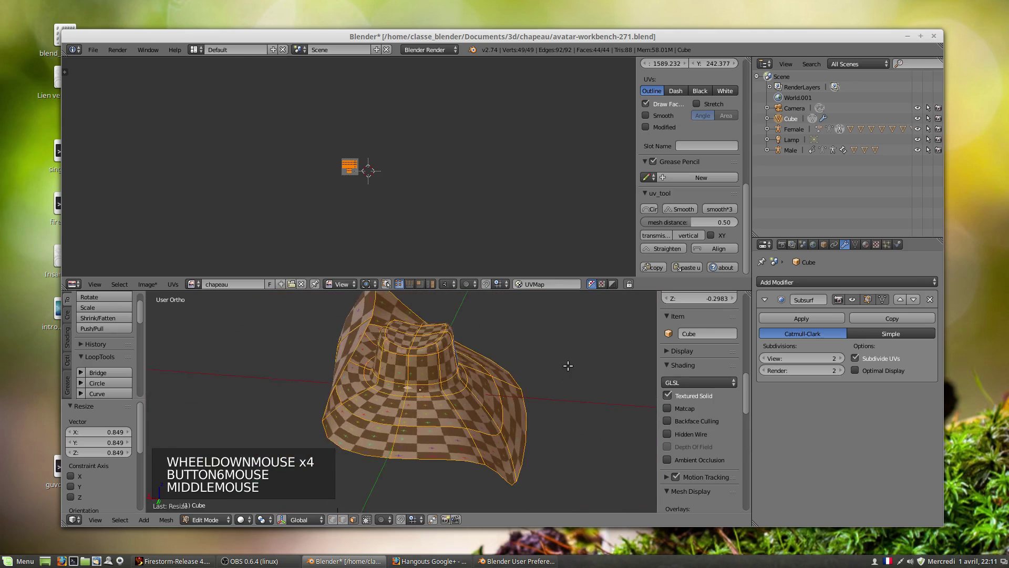
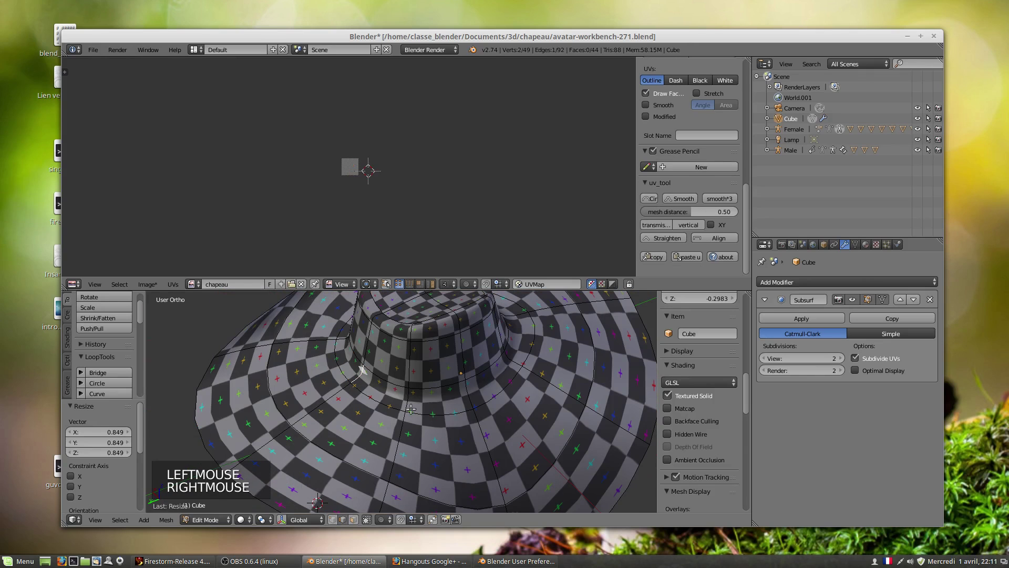
Select all the hat's faces and show the Tool Shelf beside the UV layout.
key("g")
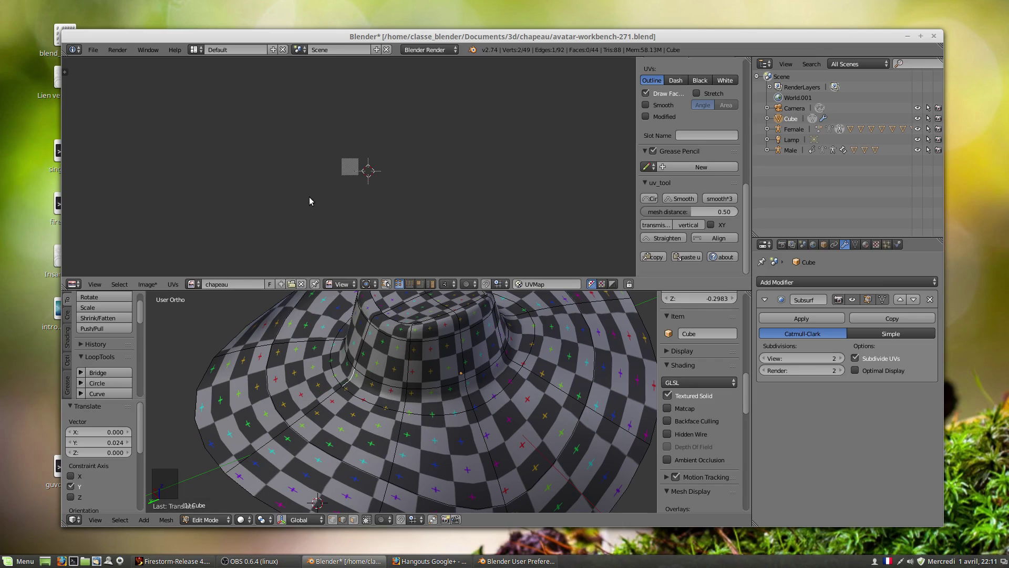
key("a")
key("a")
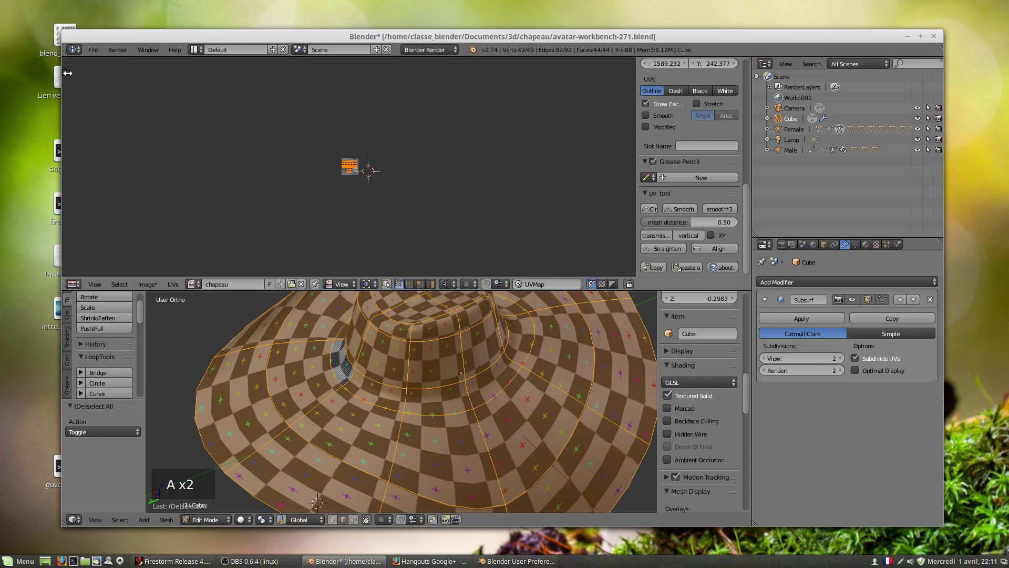
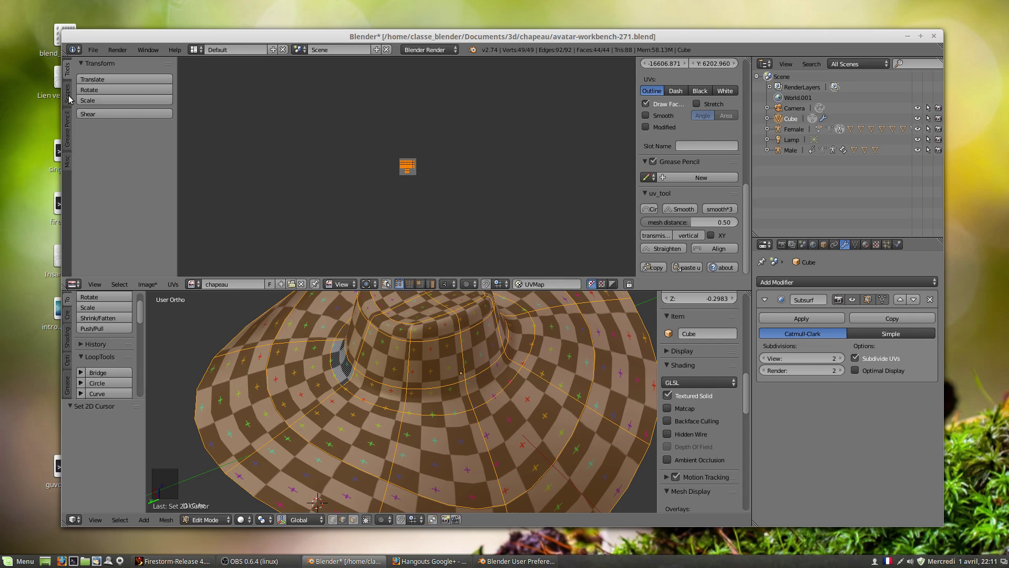
Switch the UV Tool Shelf from Scopes to the UV Squares tab and zoom into the image.
left_click(68, 98)
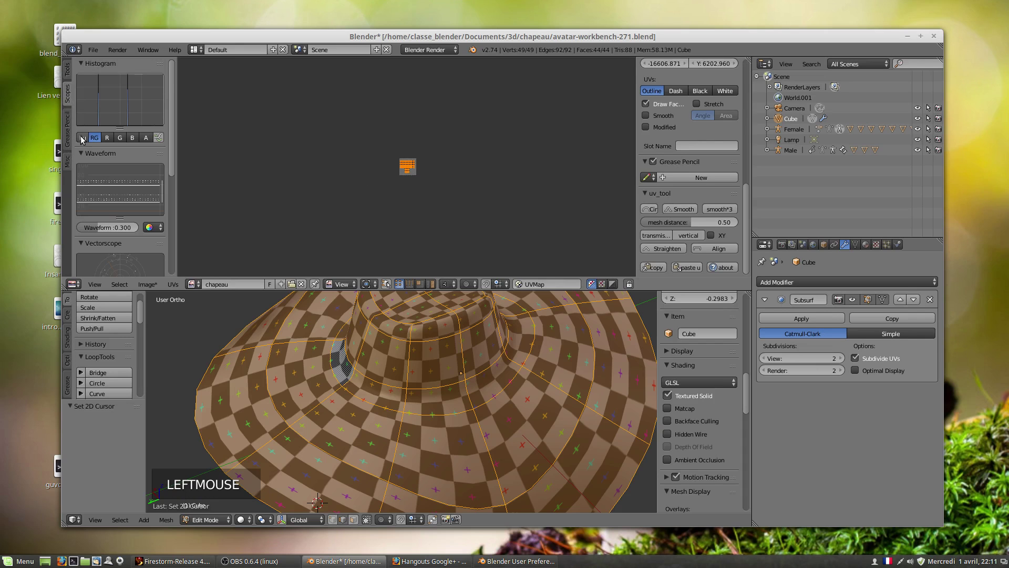
left_click(67, 167)
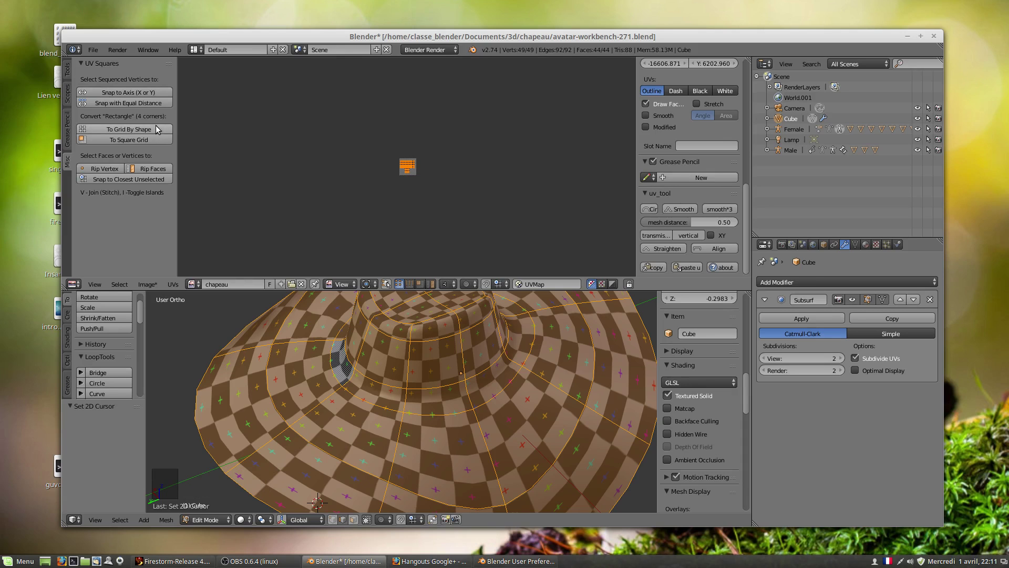
scroll("up", 3)
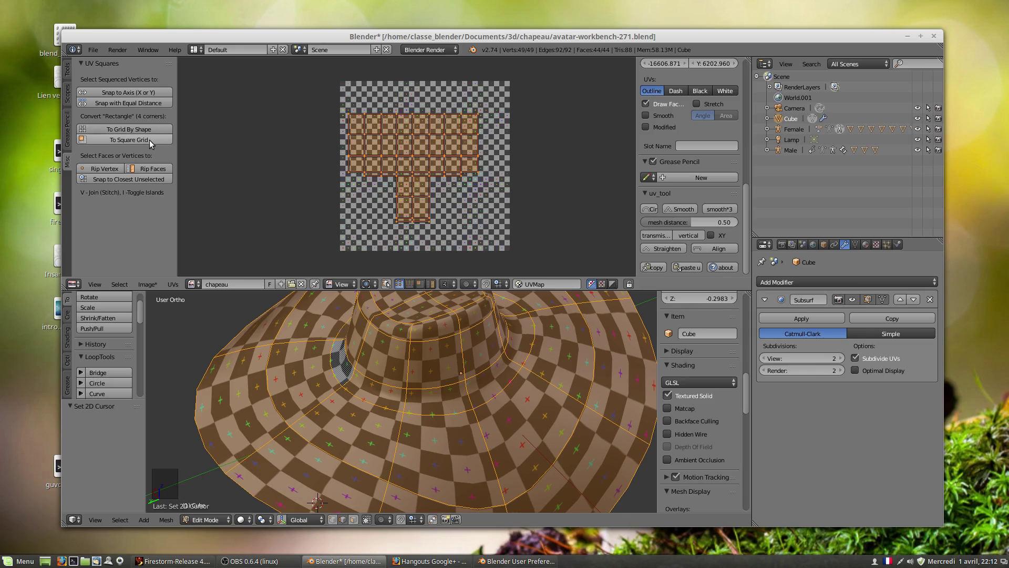
Straighten the hat UVs into a square grid with UV Squares and orbit to check the result.
left_click(151, 145)
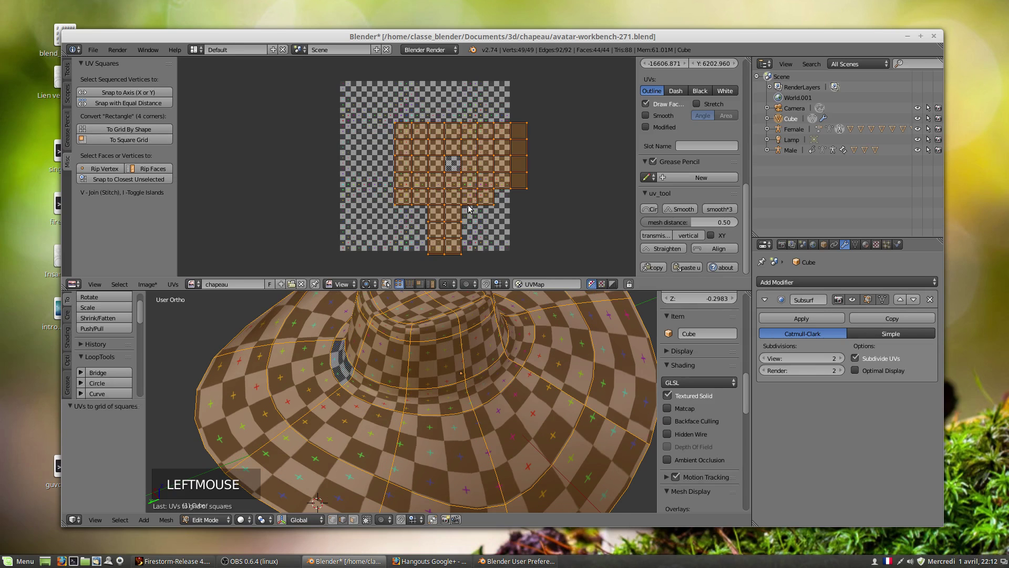
scroll("up", 3)
middle_click(435, 326)
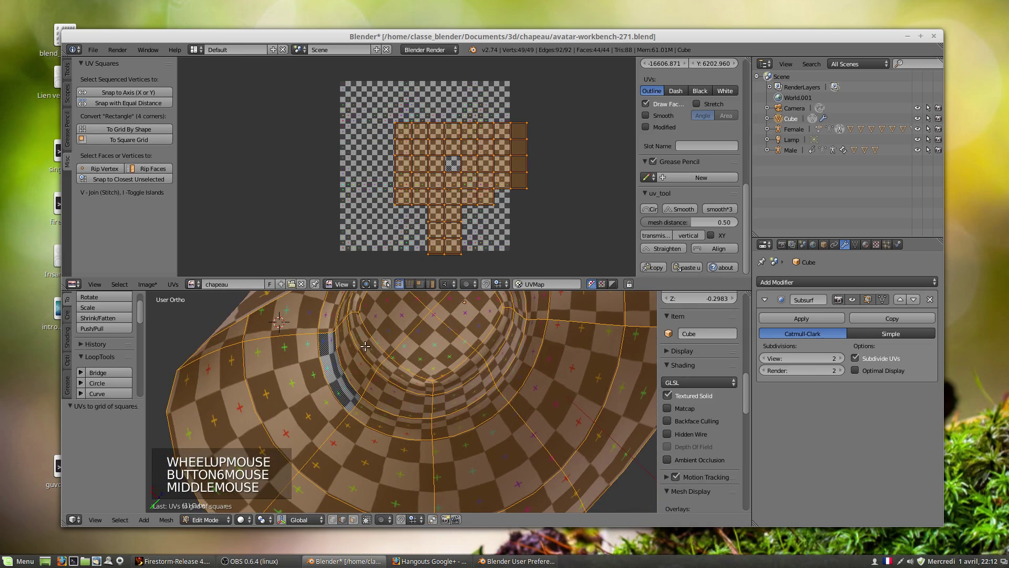
middle_click(462, 362)
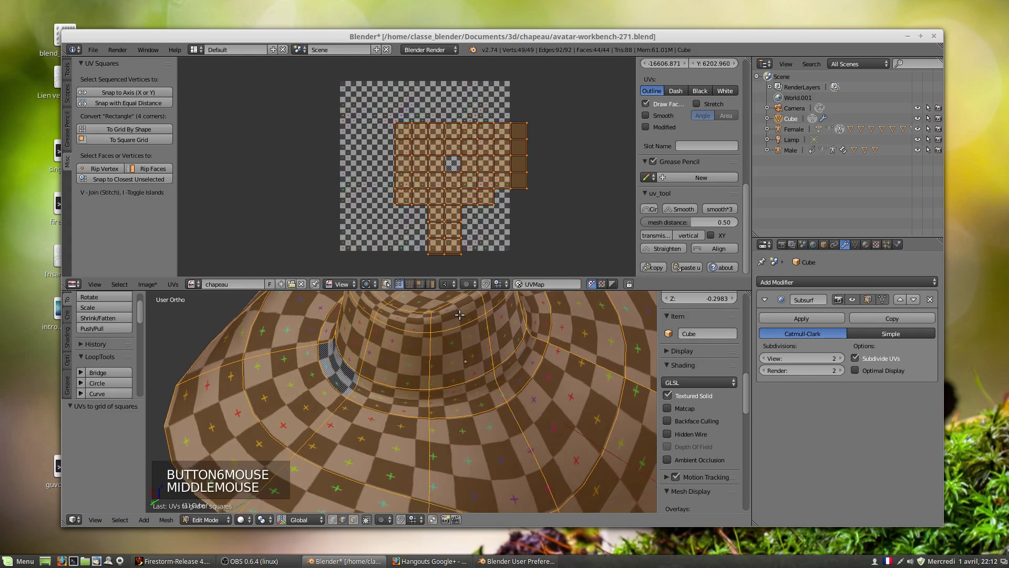
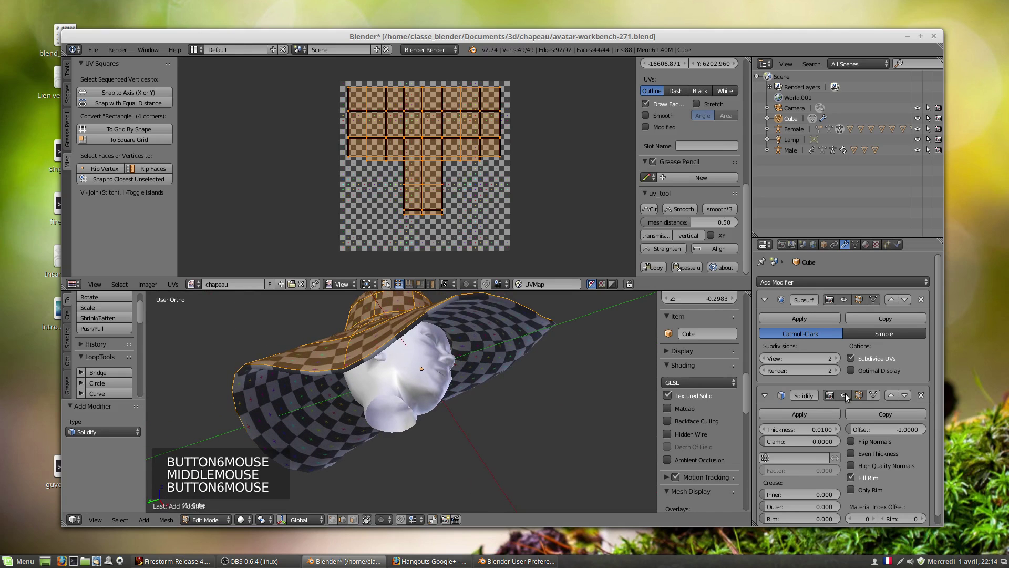
Move Solidify above Subsurf and set its thickness to 0.0100 for a thin brim edge.
left_click(894, 398)
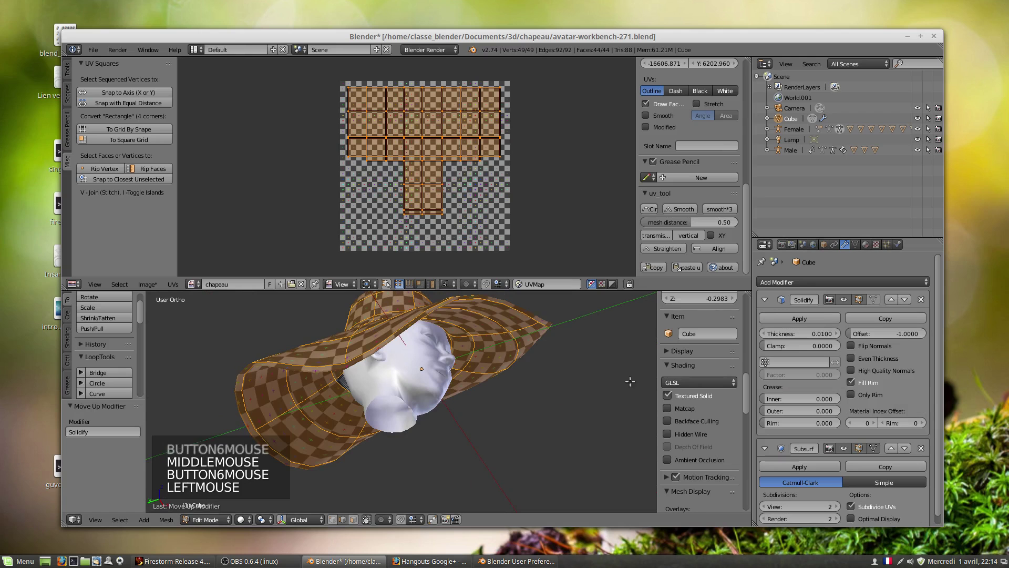
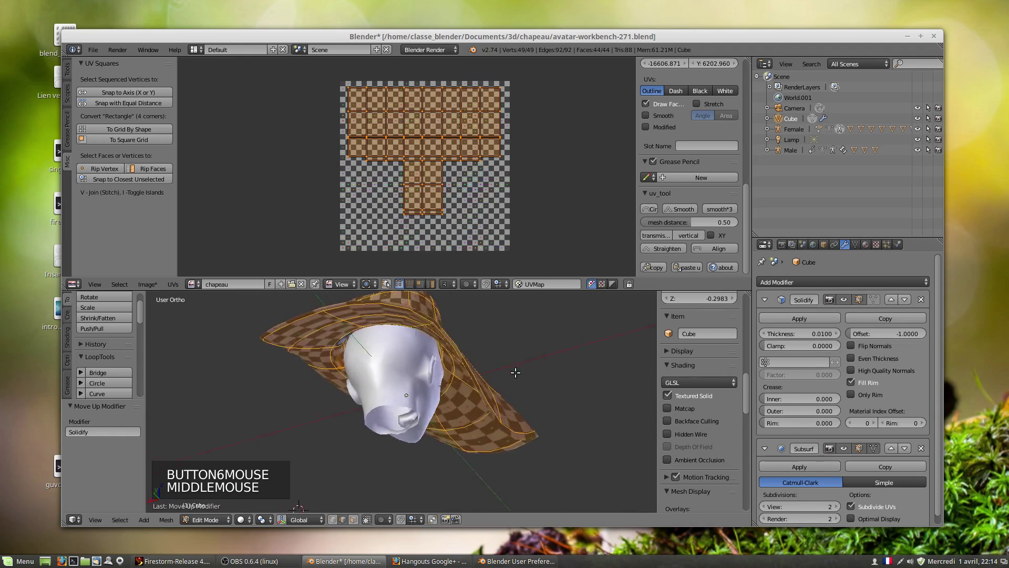
scroll("up", 3)
middle_click(493, 373)
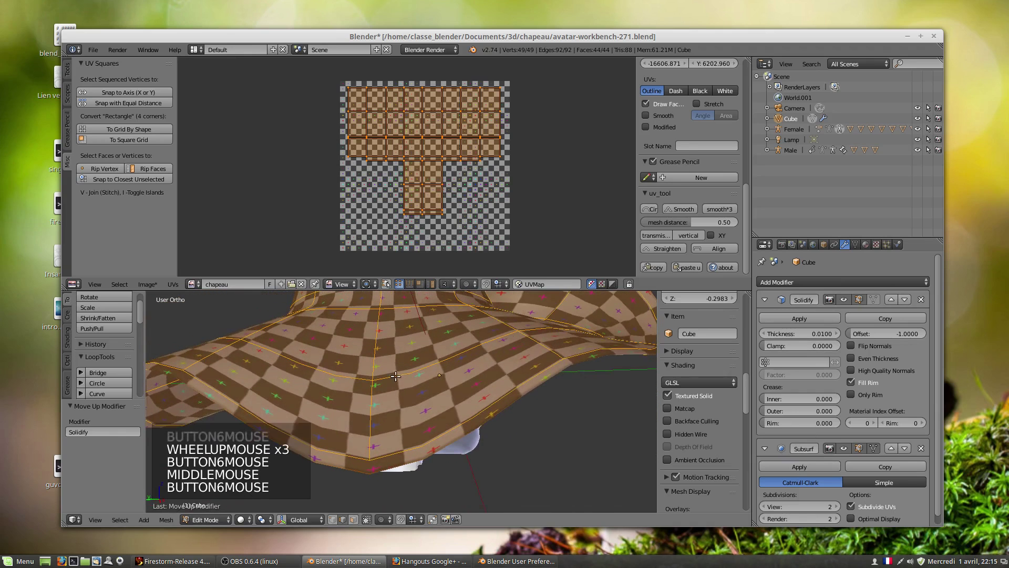
middle_click(491, 378)
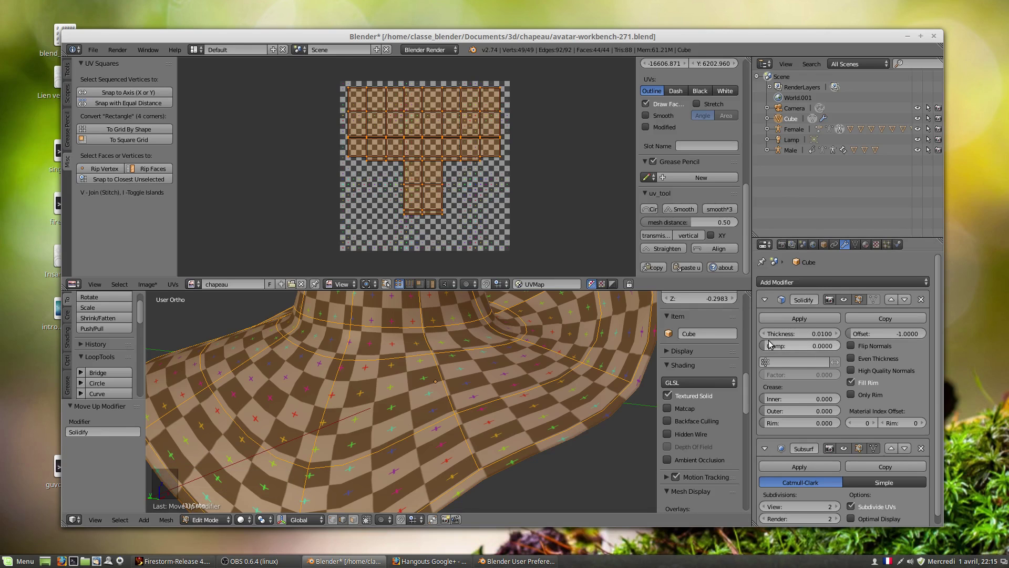
left_click(770, 337)
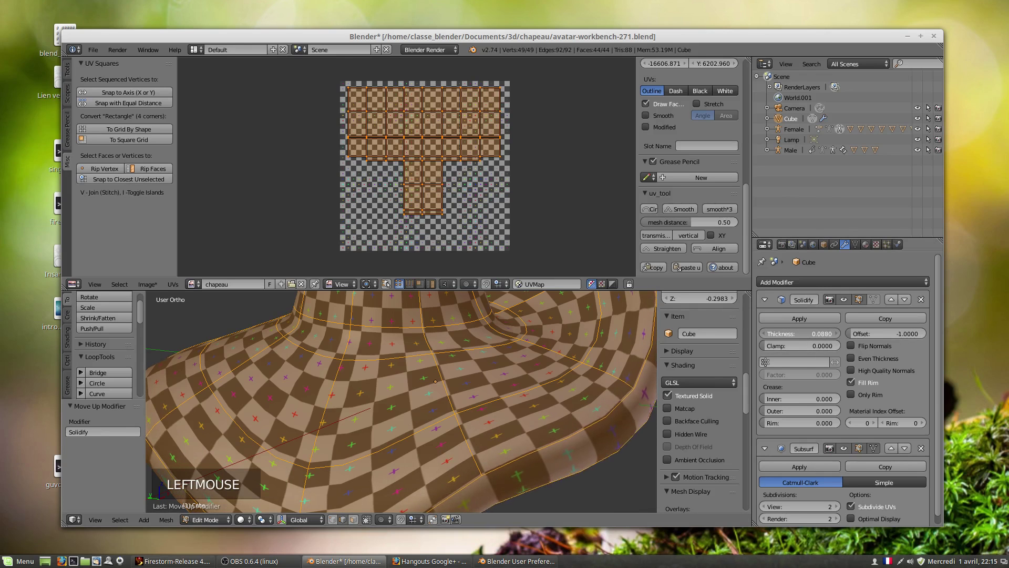
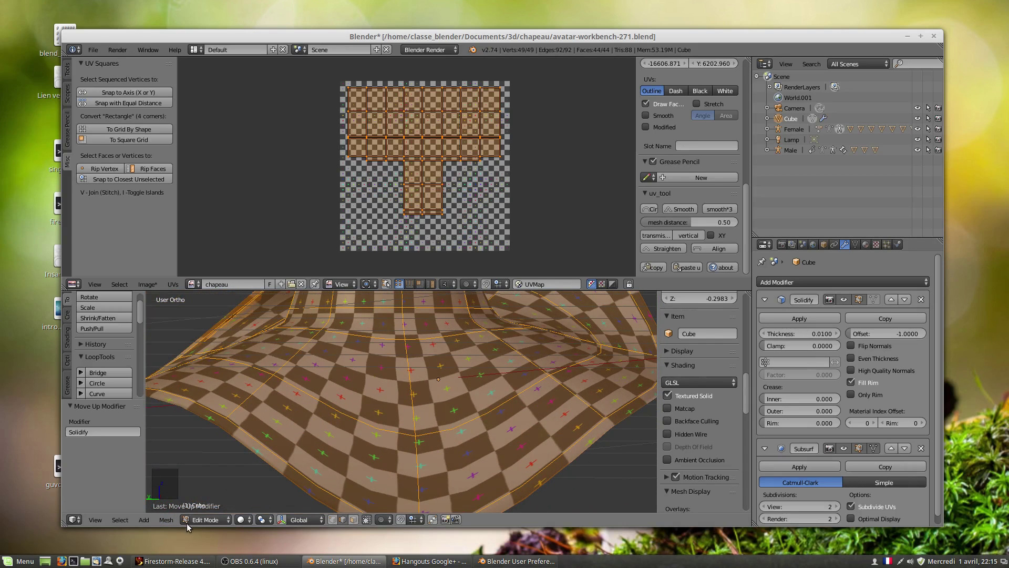
Return to Object Mode and save as 'chapeau avant application solidier.blend'.
left_click(193, 523)
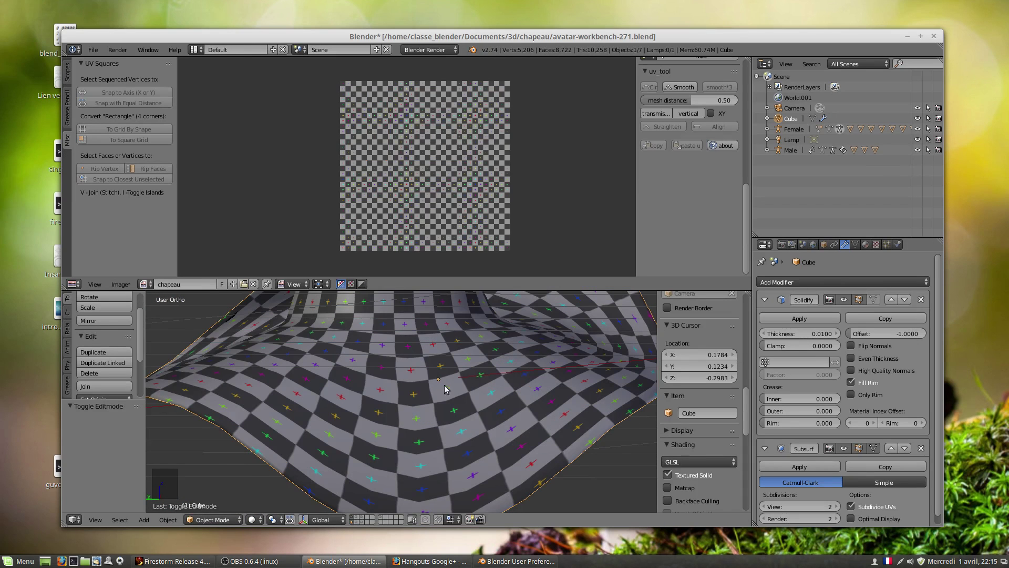
left_click(92, 56)
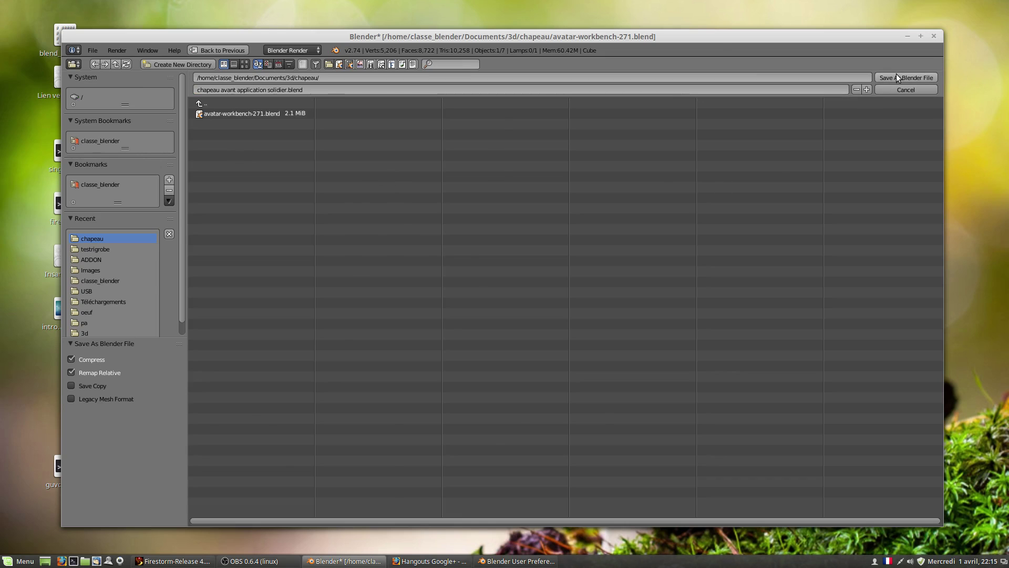
left_click(894, 82)
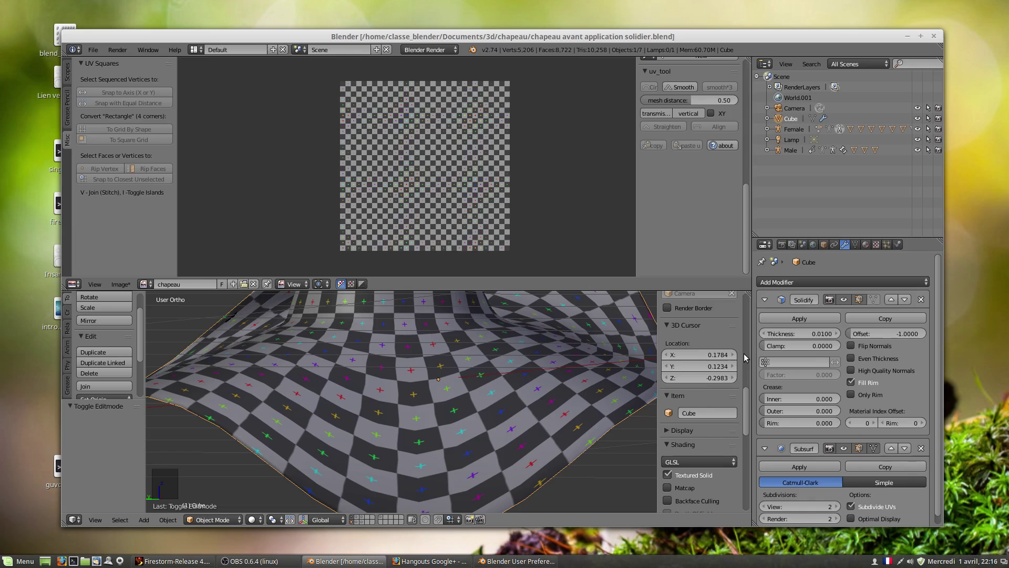
Apply Solidify so the hat's thickness is real geometry, then enter Edit Mode on the 98-vertex mesh.
left_click(779, 322)
scroll("down", 3)
middle_click(460, 460)
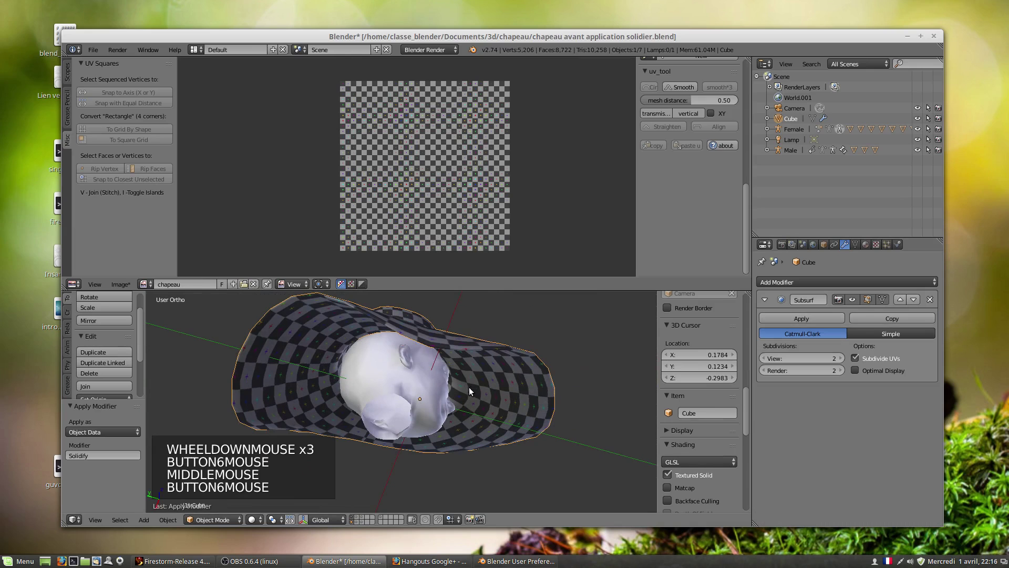
key("Tab")
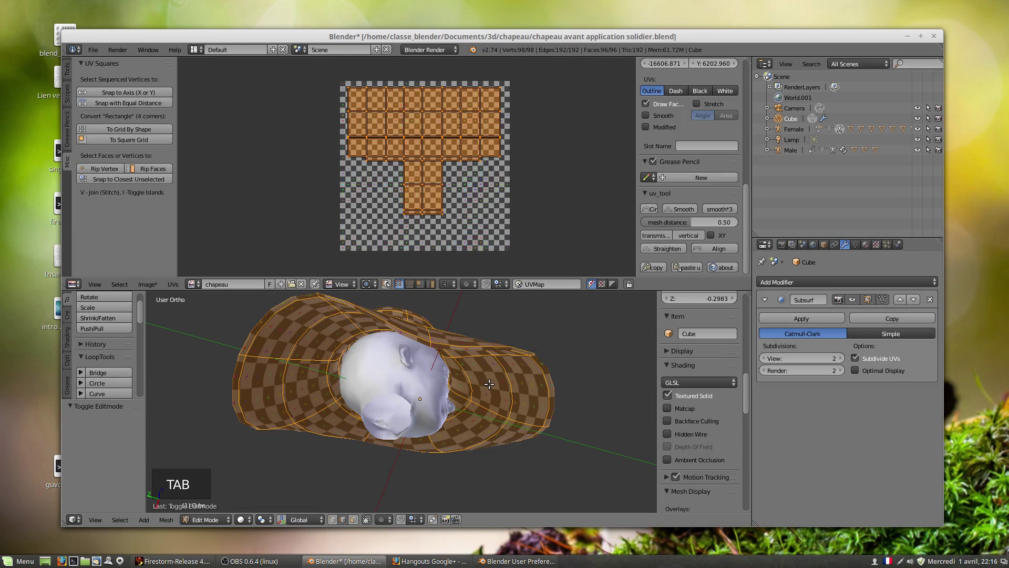
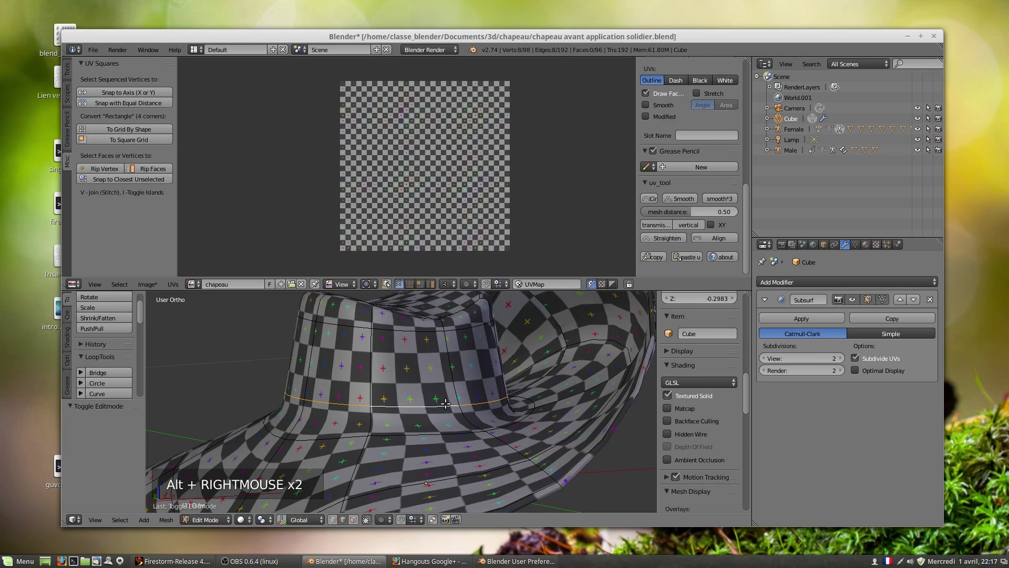
Loop-cut extra edge loops around the brim, growing the hat mesh to 138 vertices.
key("ctrl+r")
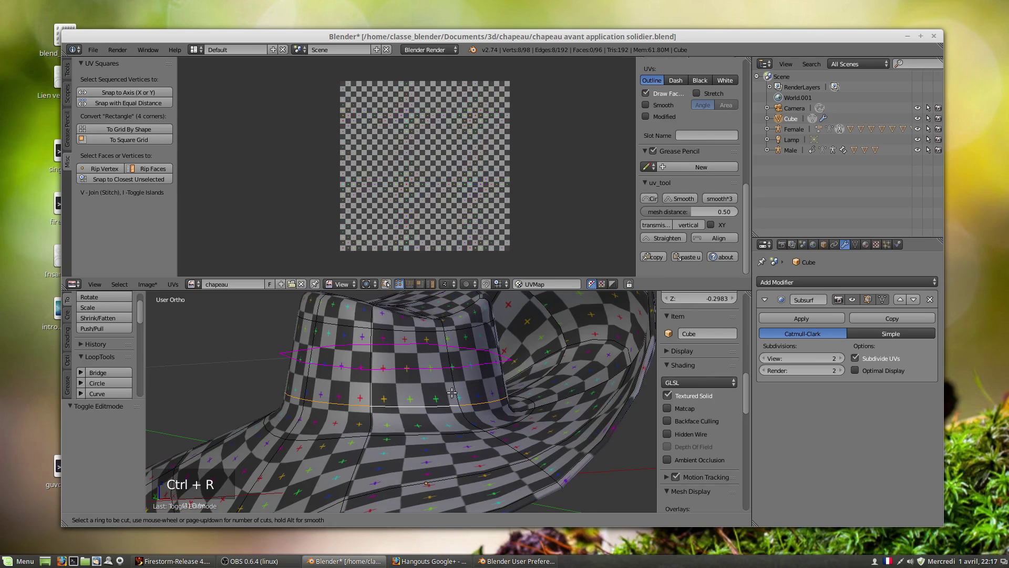
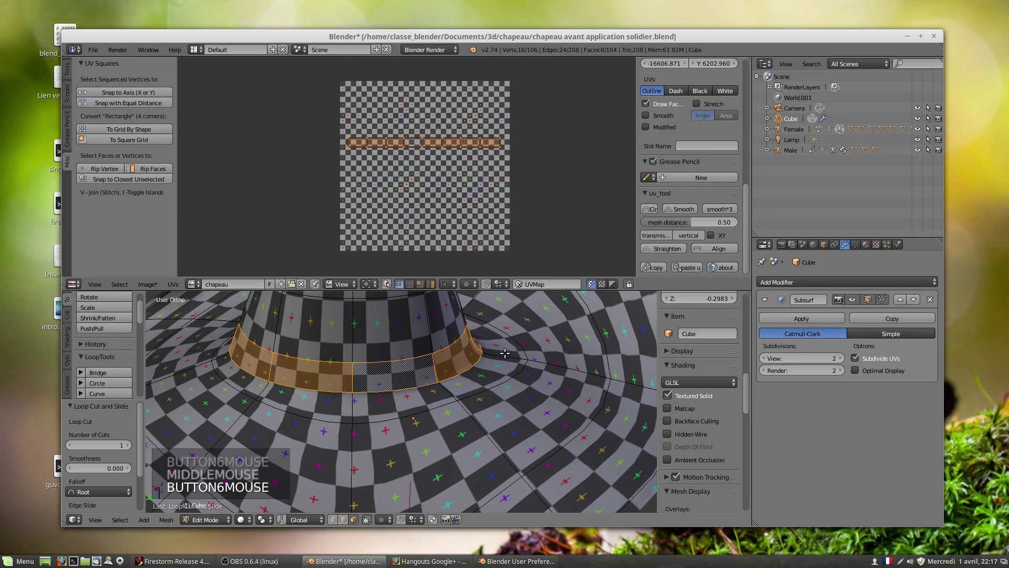
key("e")
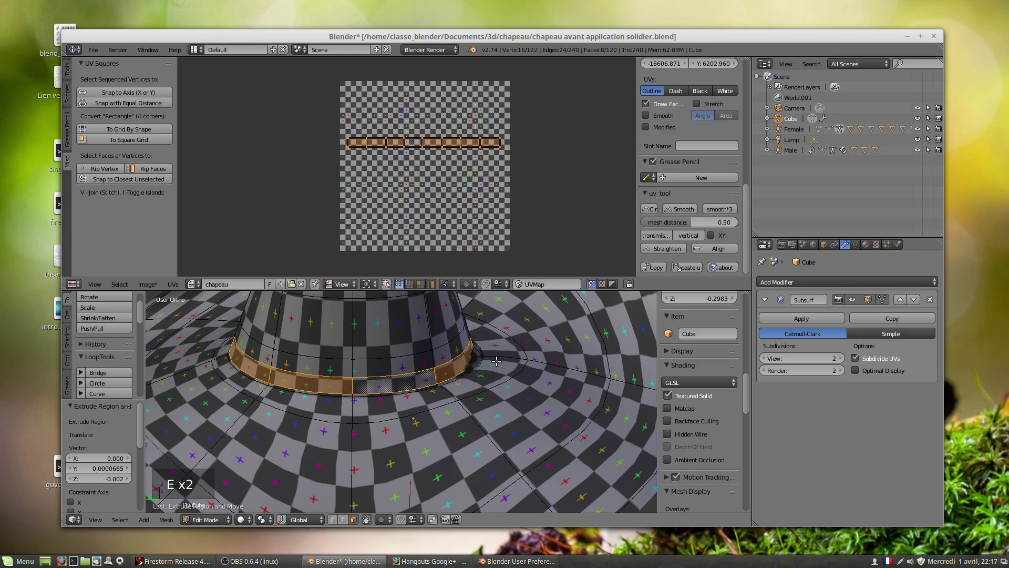
key("s")
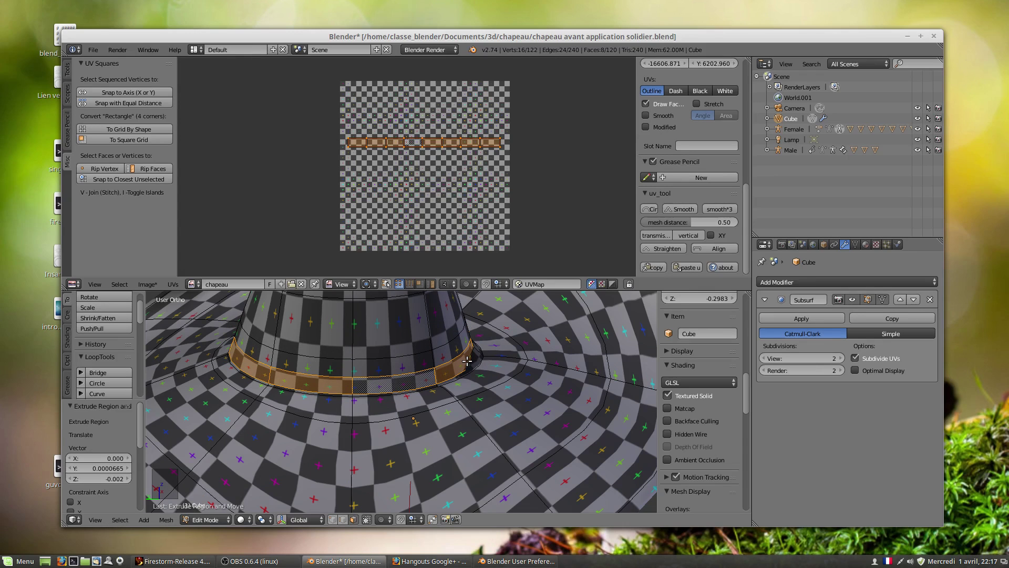
key("e")
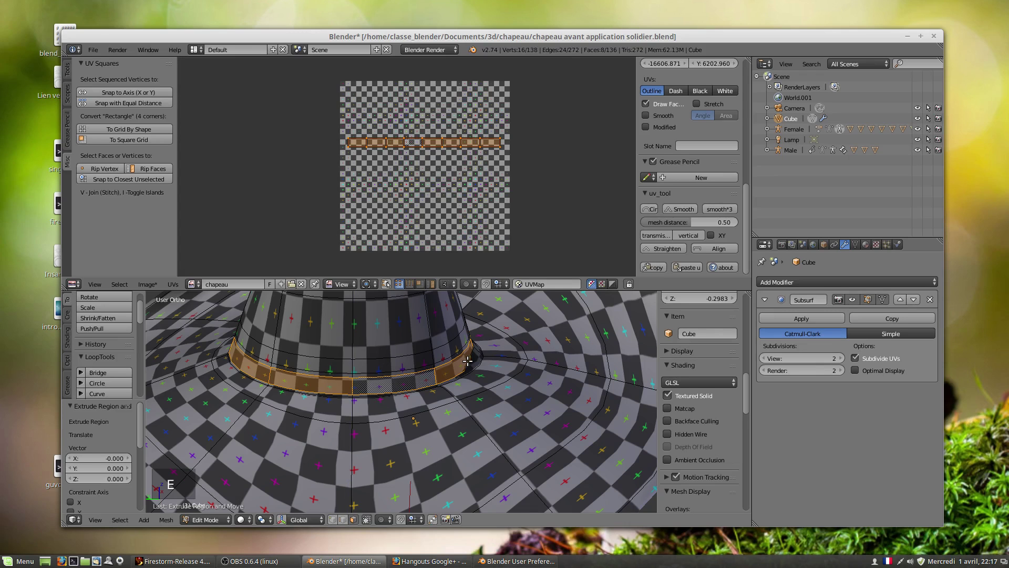
key("s")
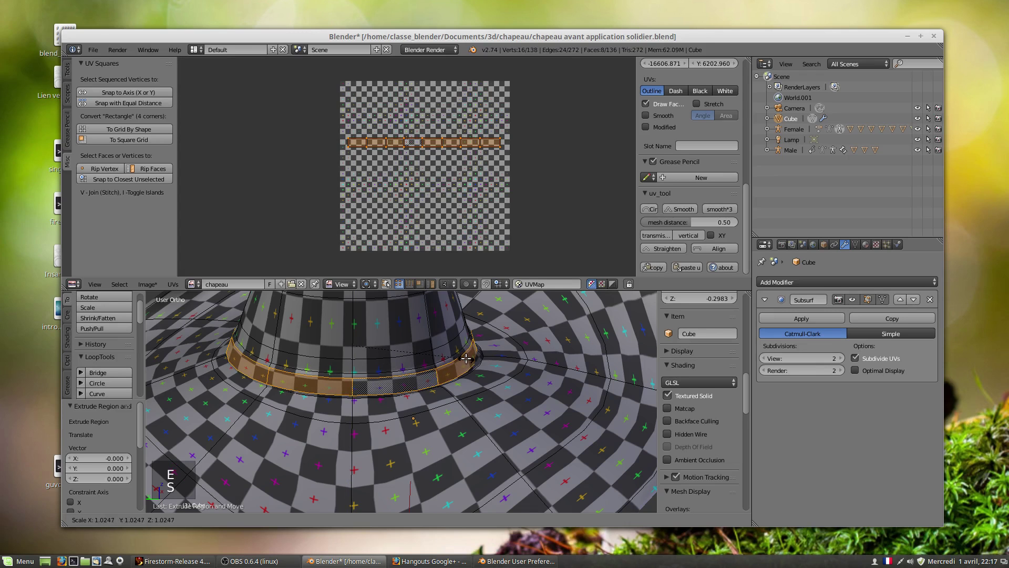
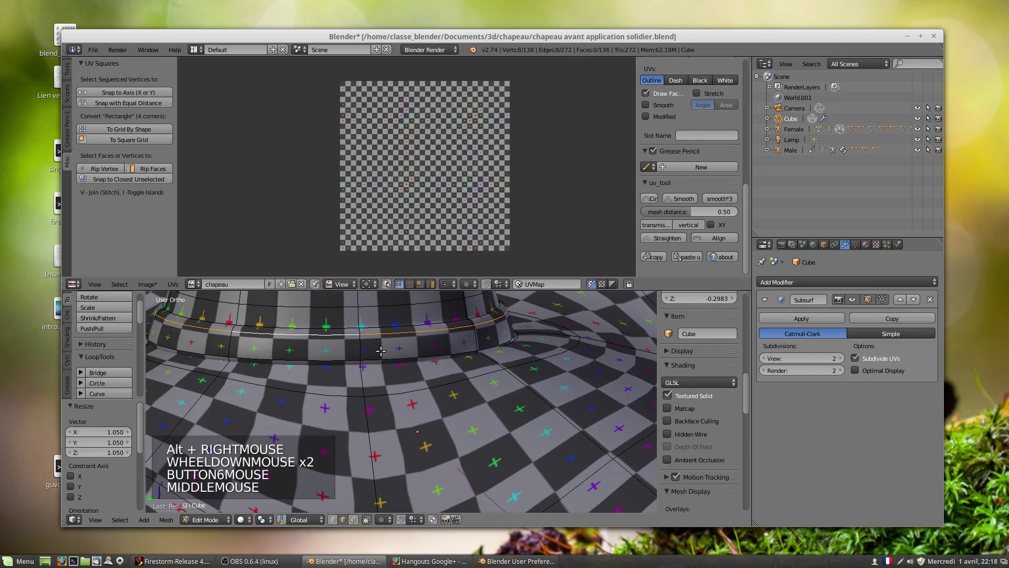
key("g")
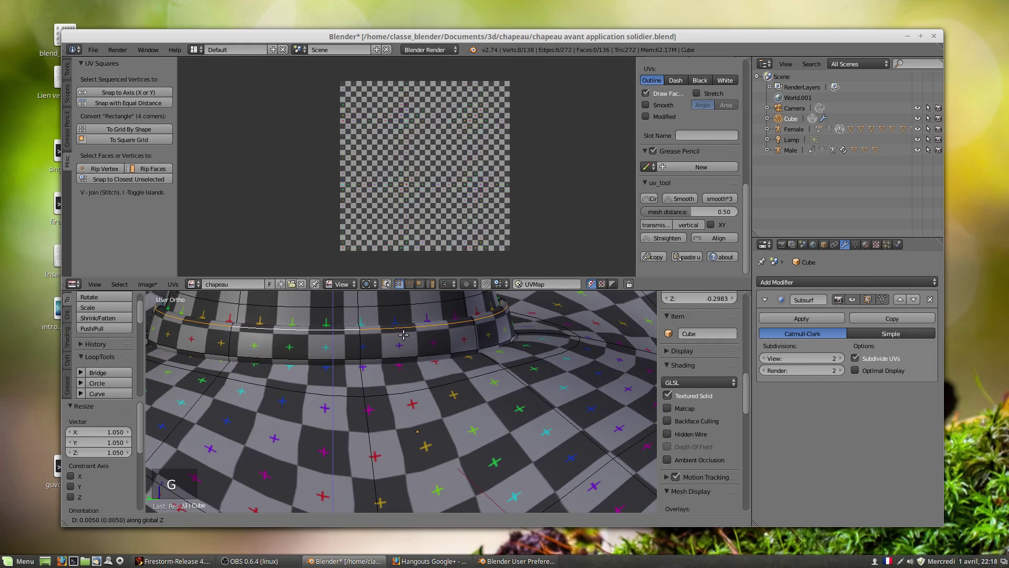
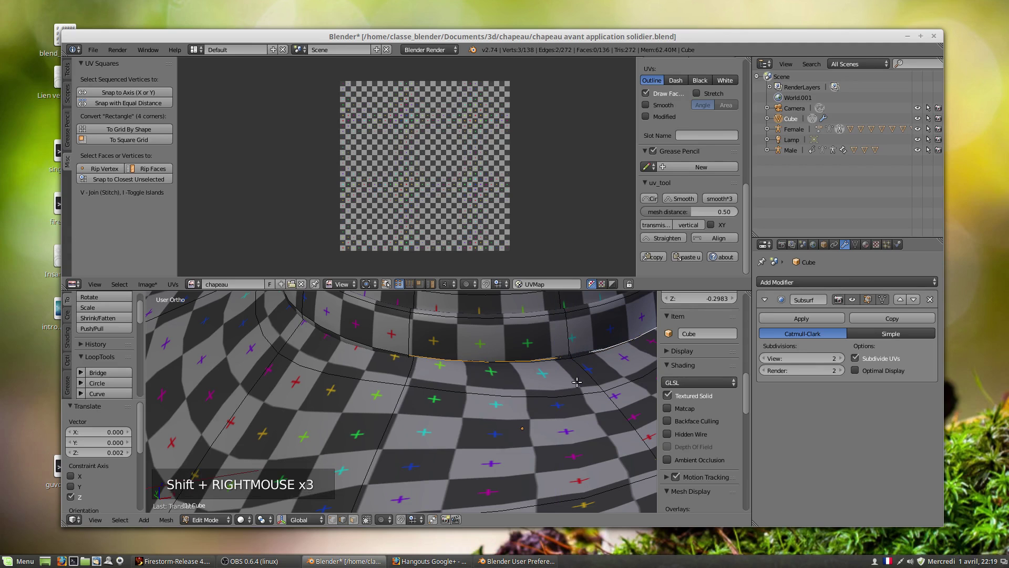
Grab and scale the hat's edited geometry, bringing the mesh down to 106 vertices.
key("g")
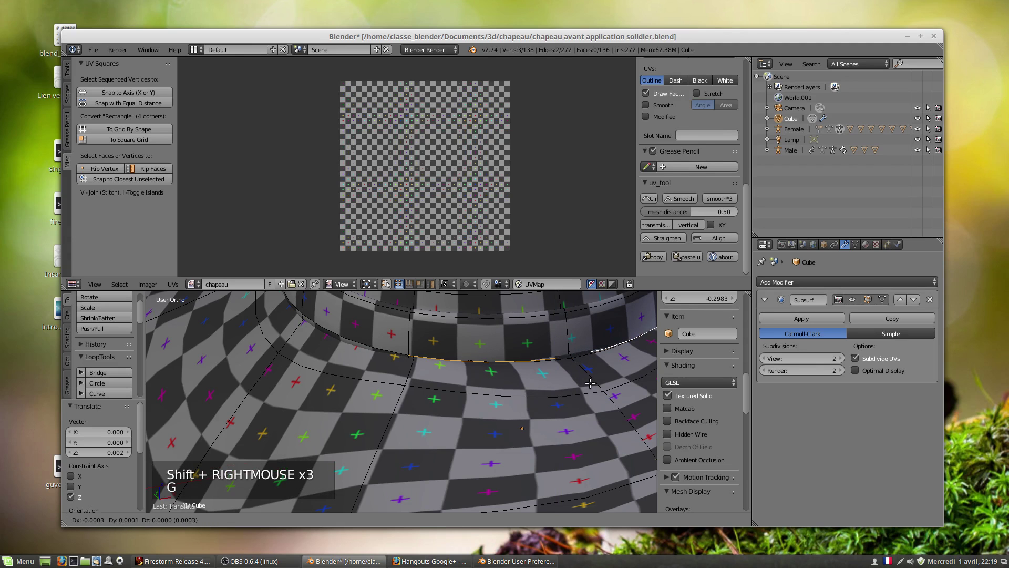
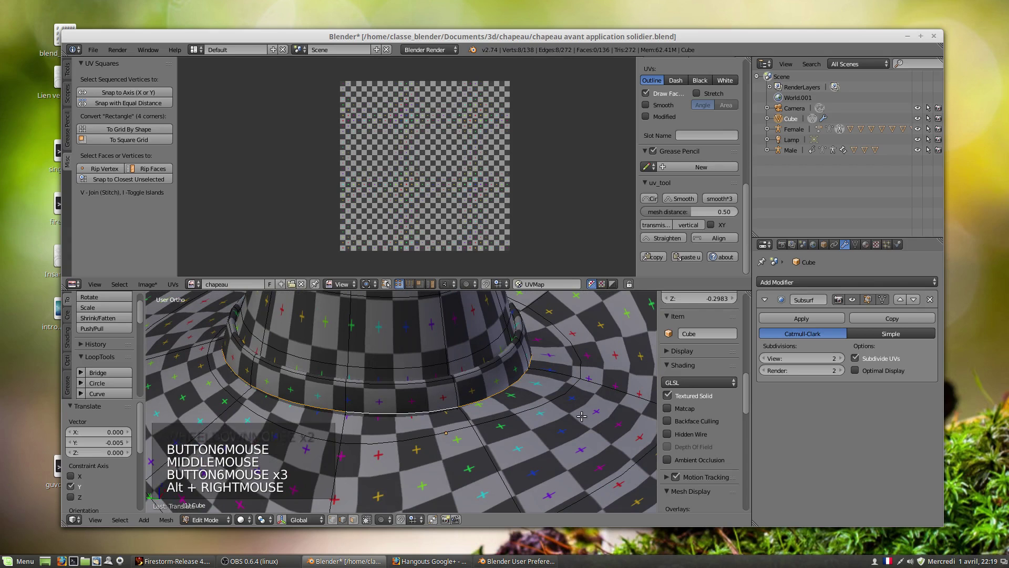
key("s")
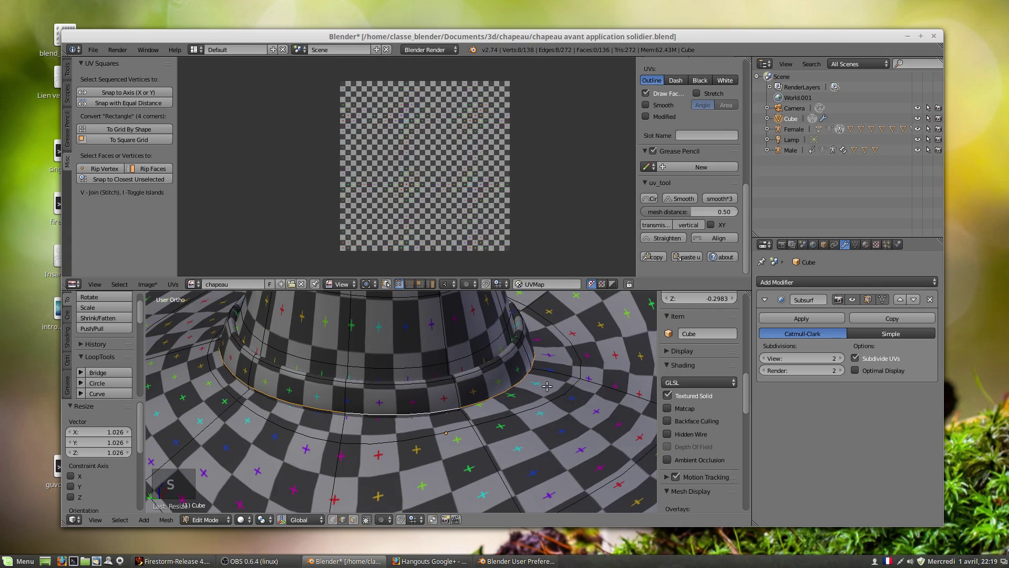
key("g")
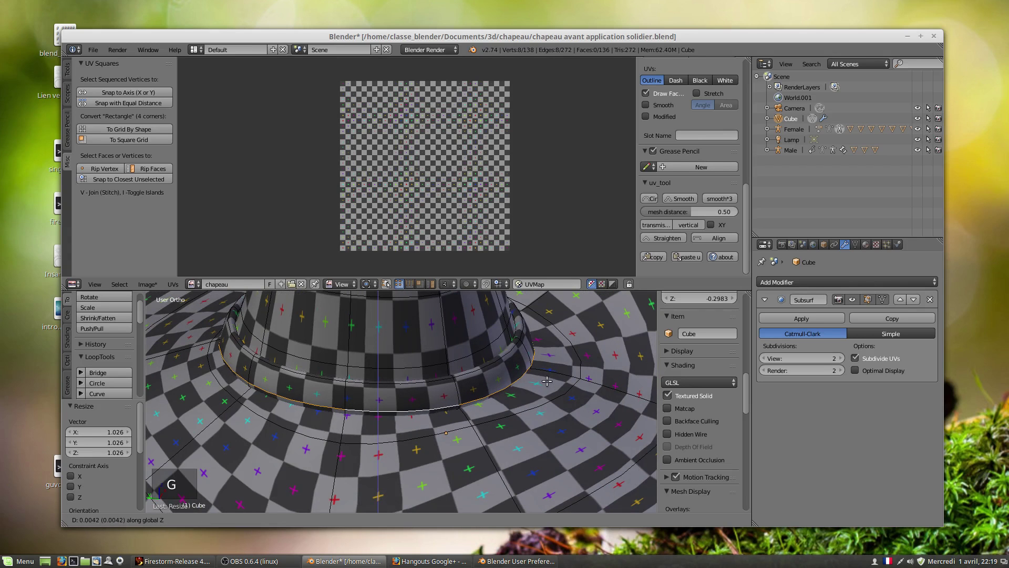
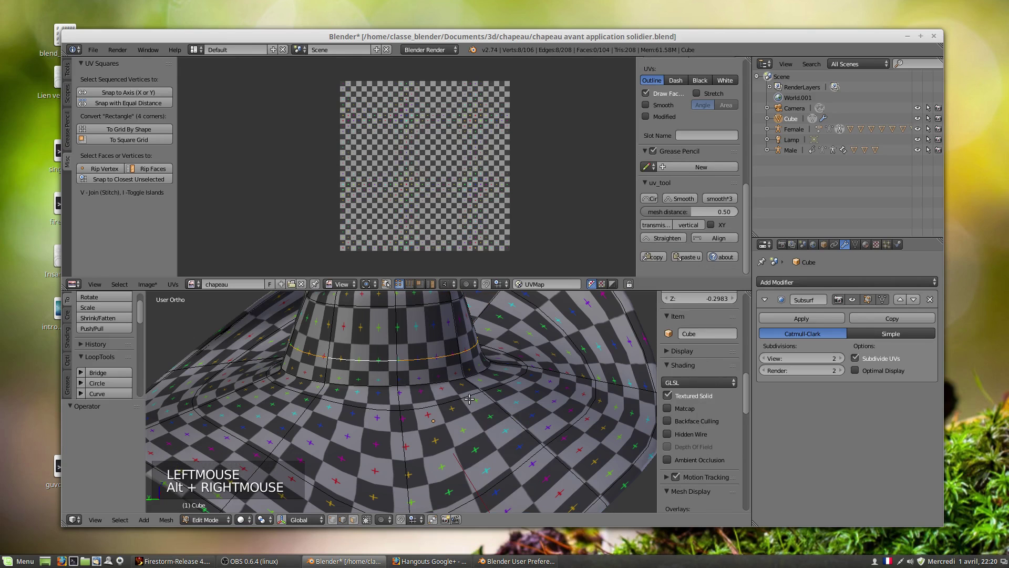
key("g")
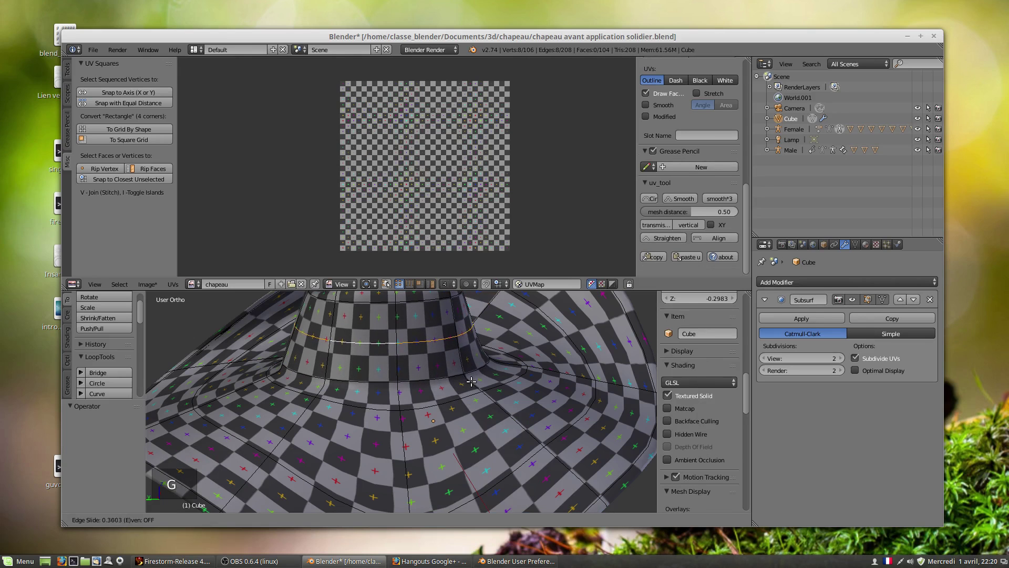
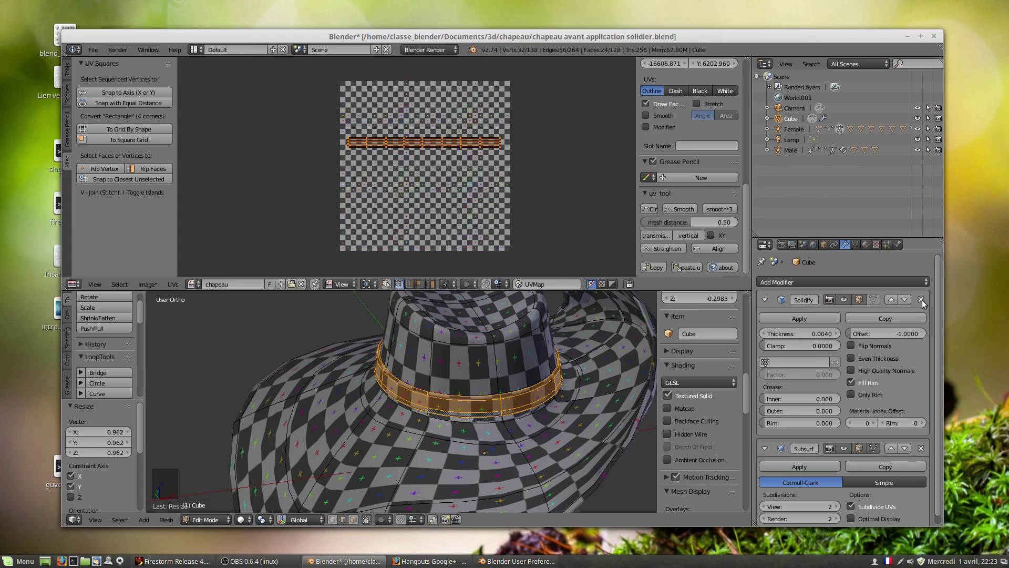
Separate the selected hat band faces into their own object, Cube.001.
left_click(926, 303)
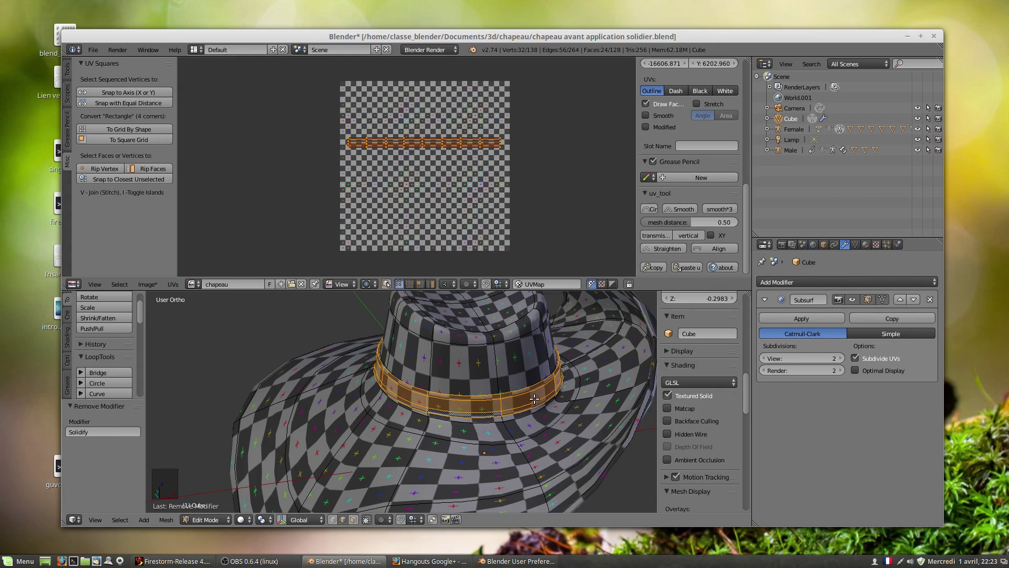
key("p")
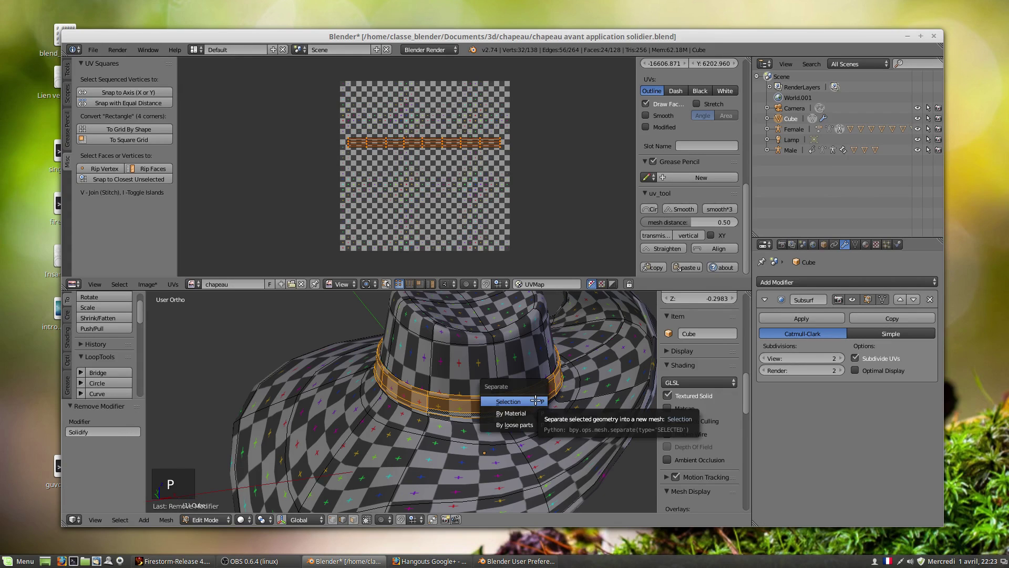
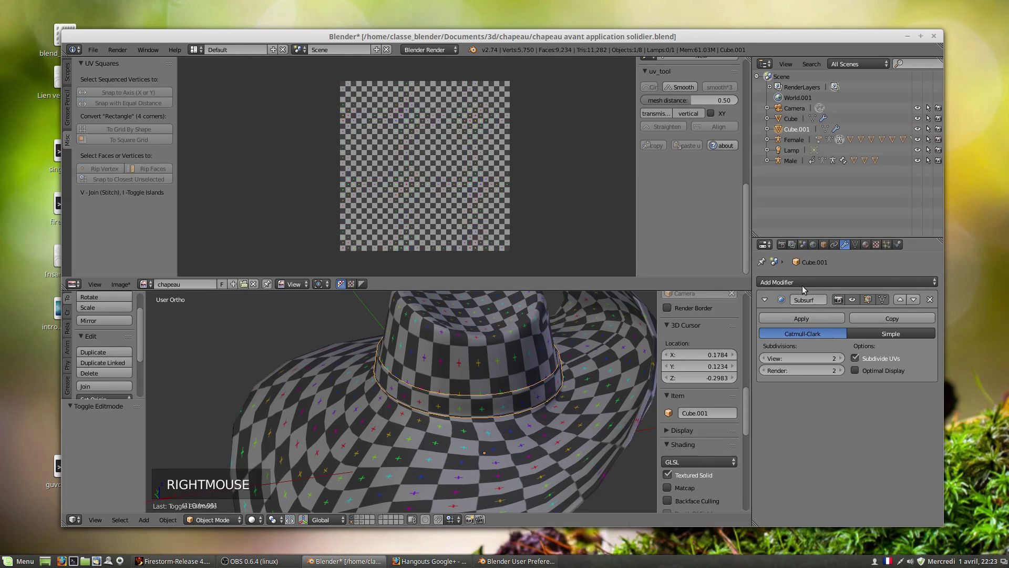
Add a Solidify modifier to the band Cube.001 and select all its vertices in Edit Mode.
left_click(804, 286)
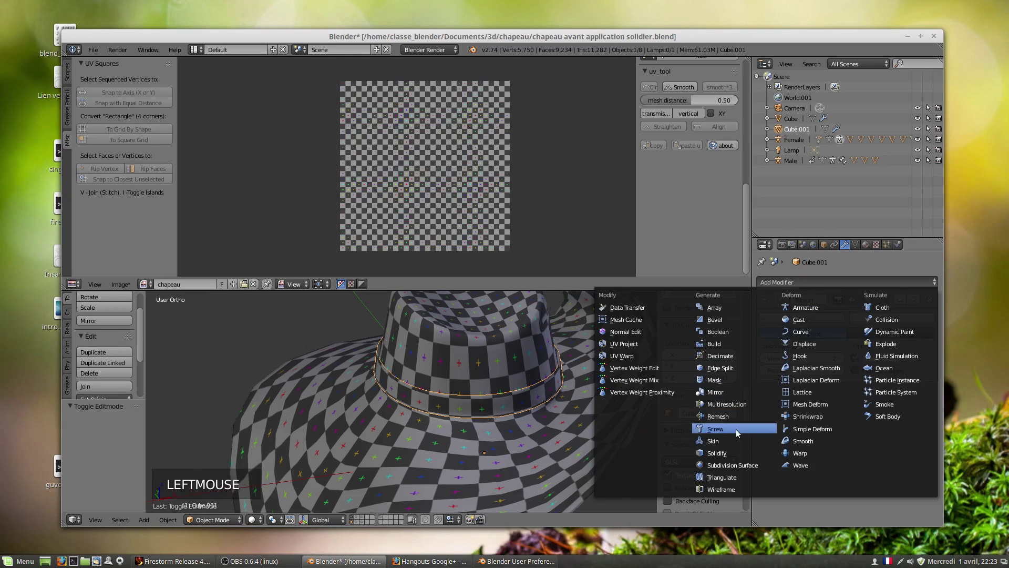
scroll("up", 3)
middle_click(444, 376)
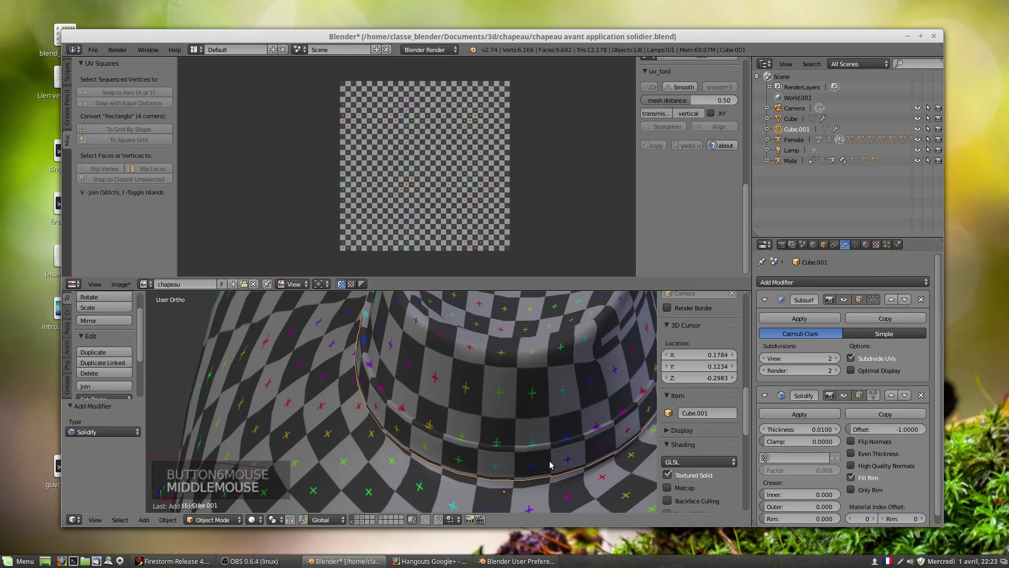
key("Tab")
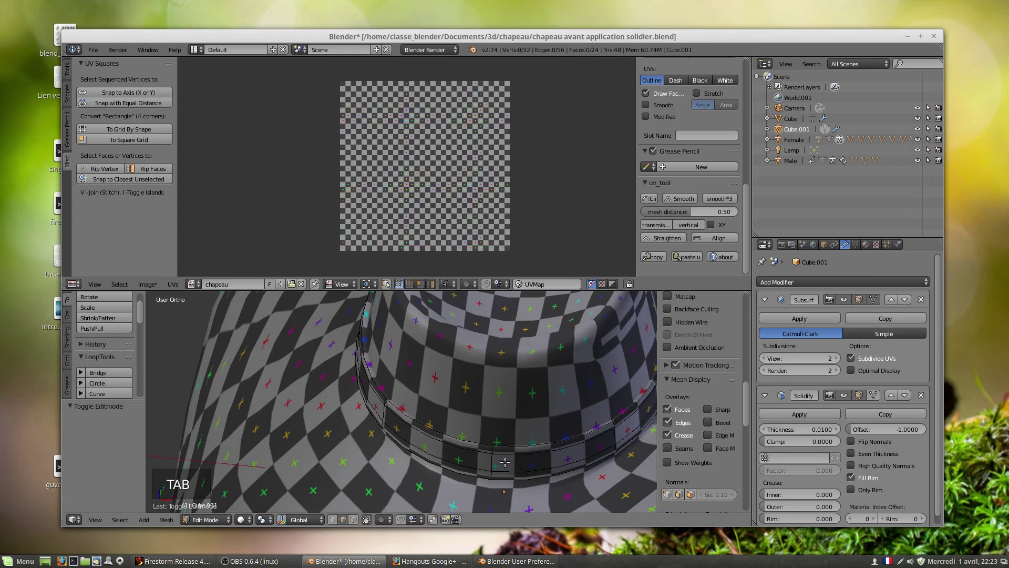
key("l")
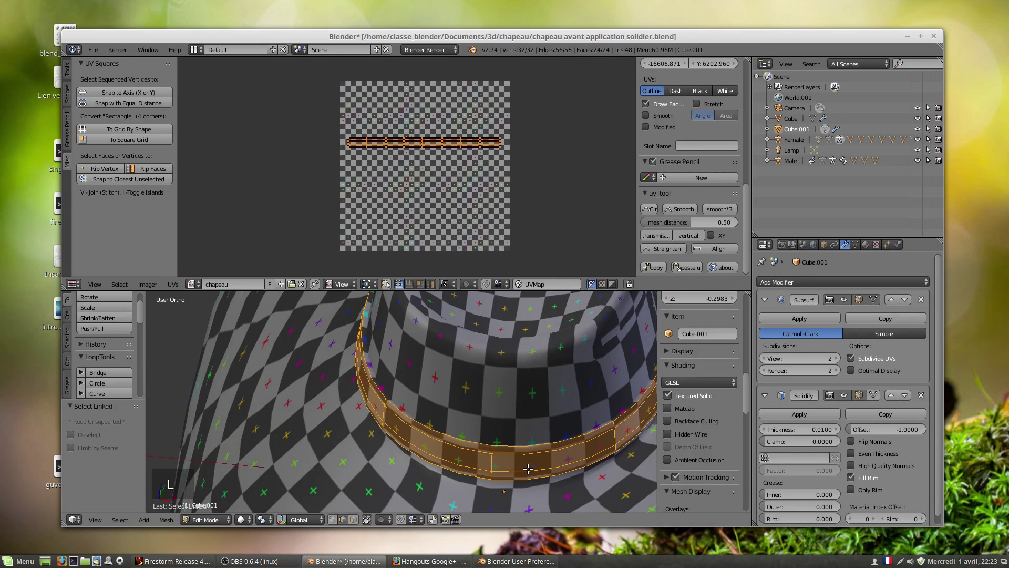
key("s")
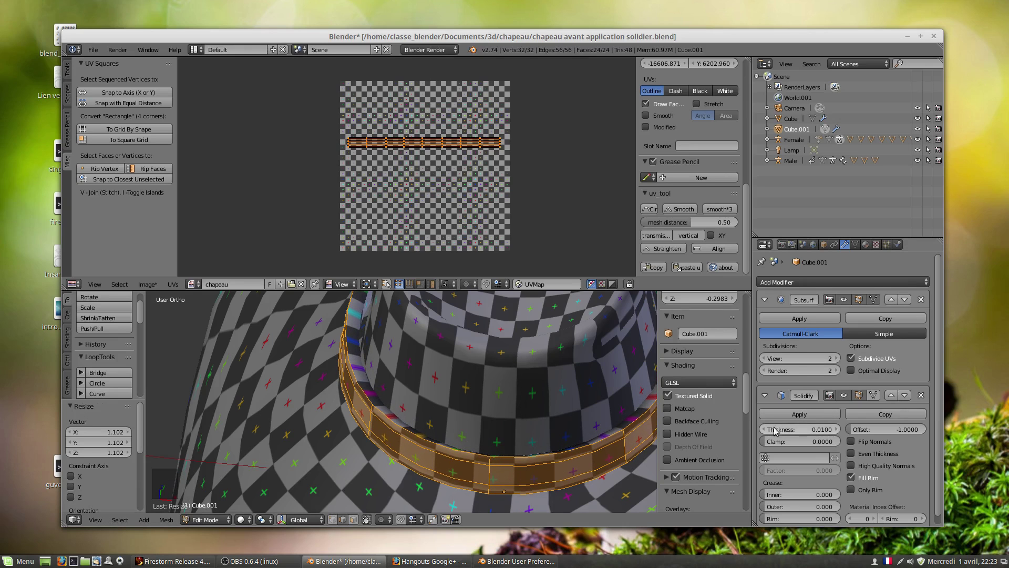
Move Solidify above Subsurf and thin its thickness down to 0.0020.
left_click(898, 392)
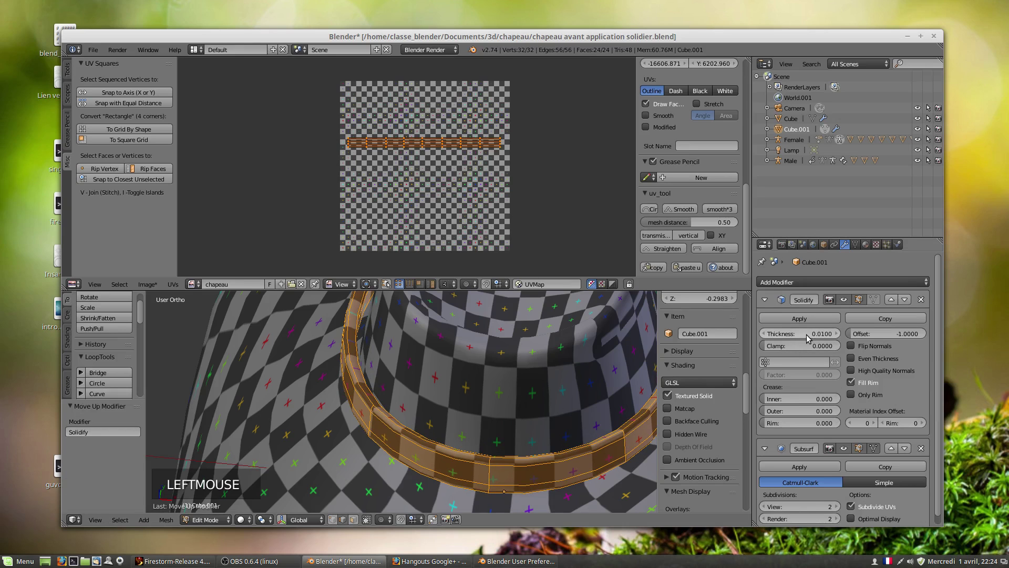
left_click(812, 337)
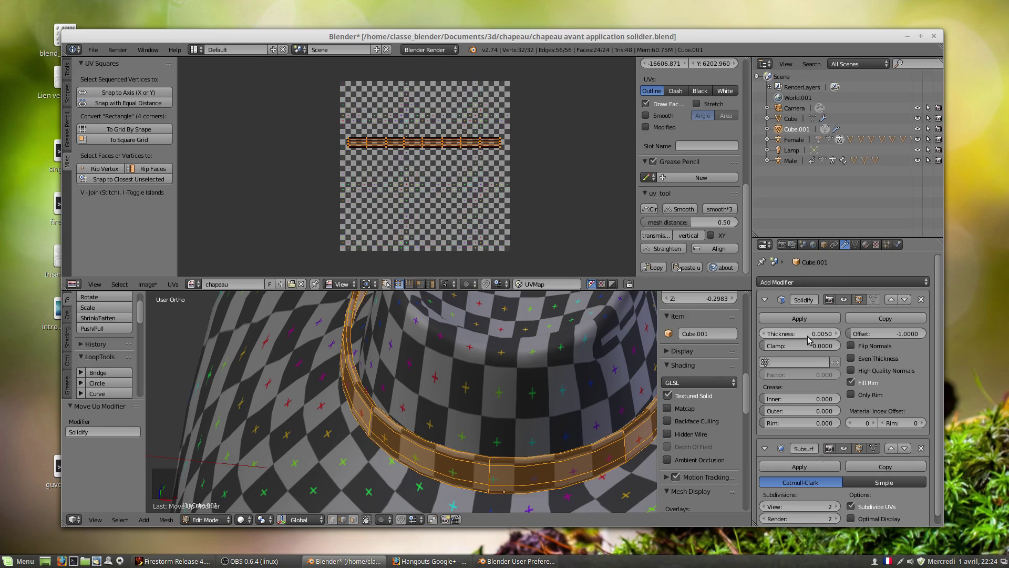
left_click(770, 335)
left_click(770, 334)
left_click(772, 337)
key("s")
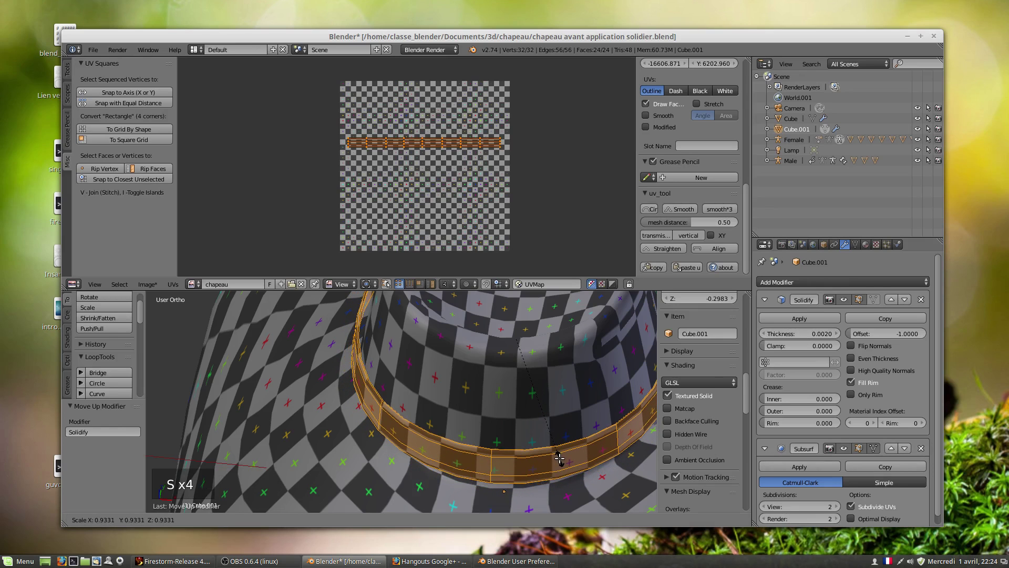
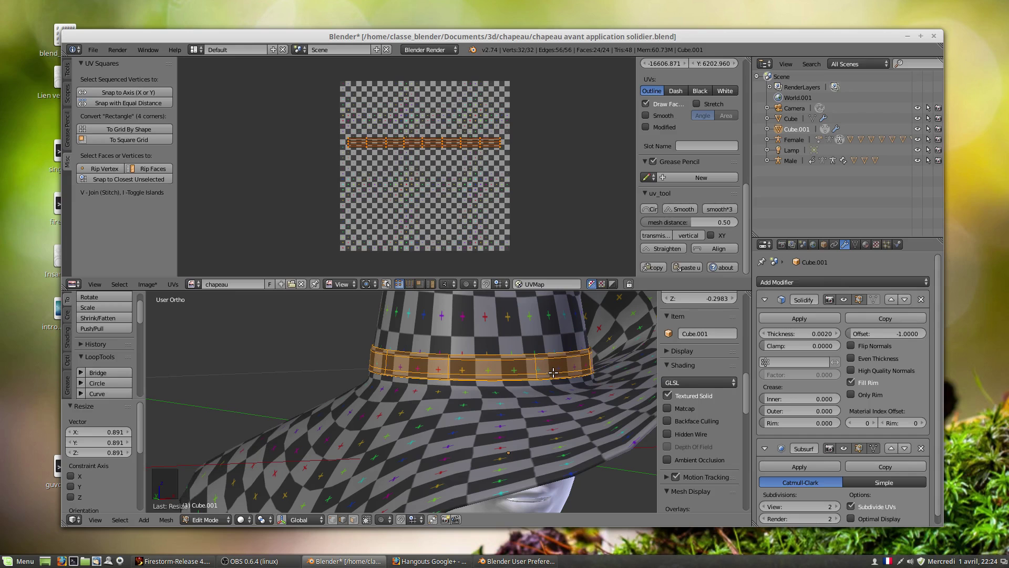
key("g")
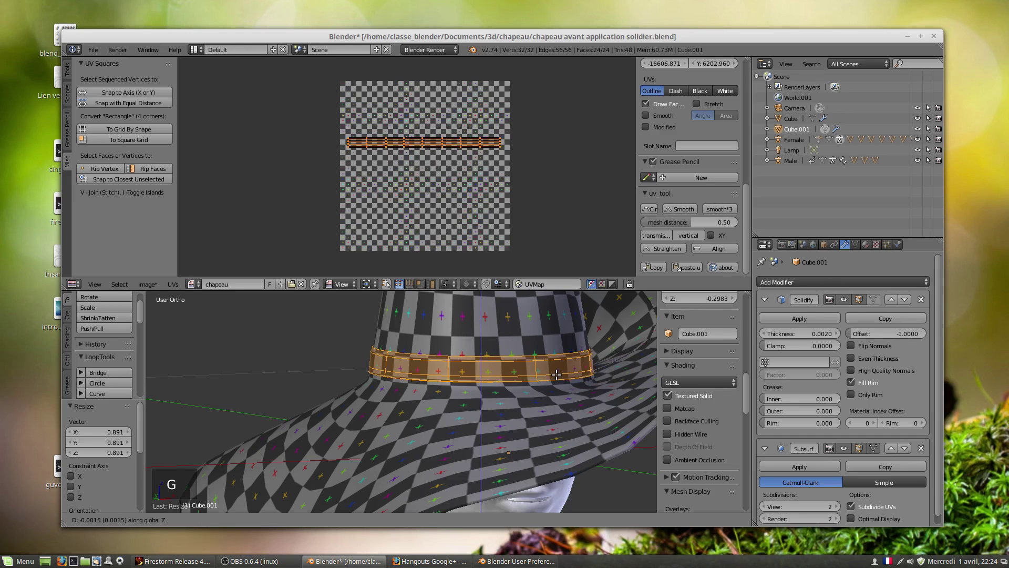
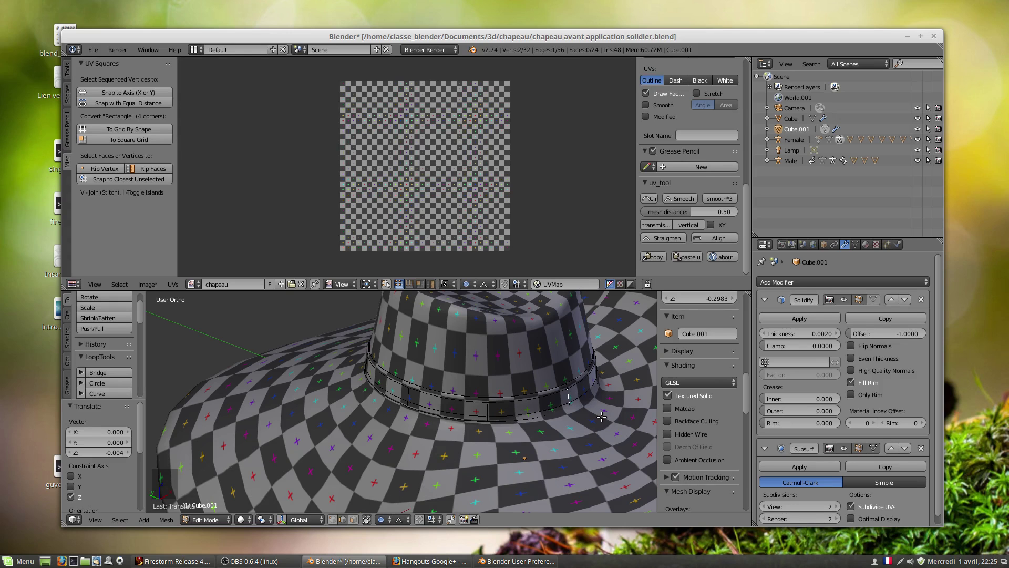
key("g")
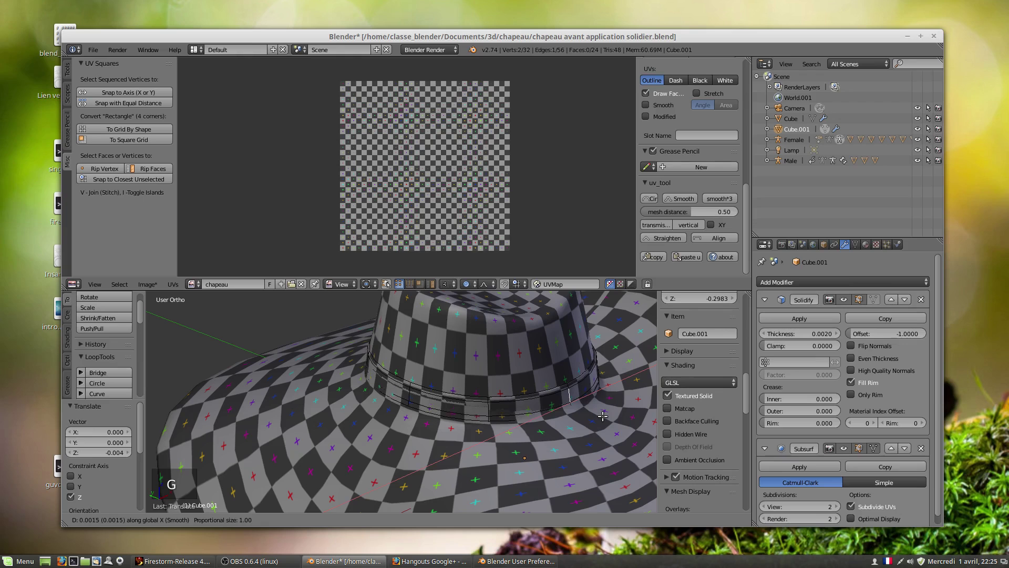
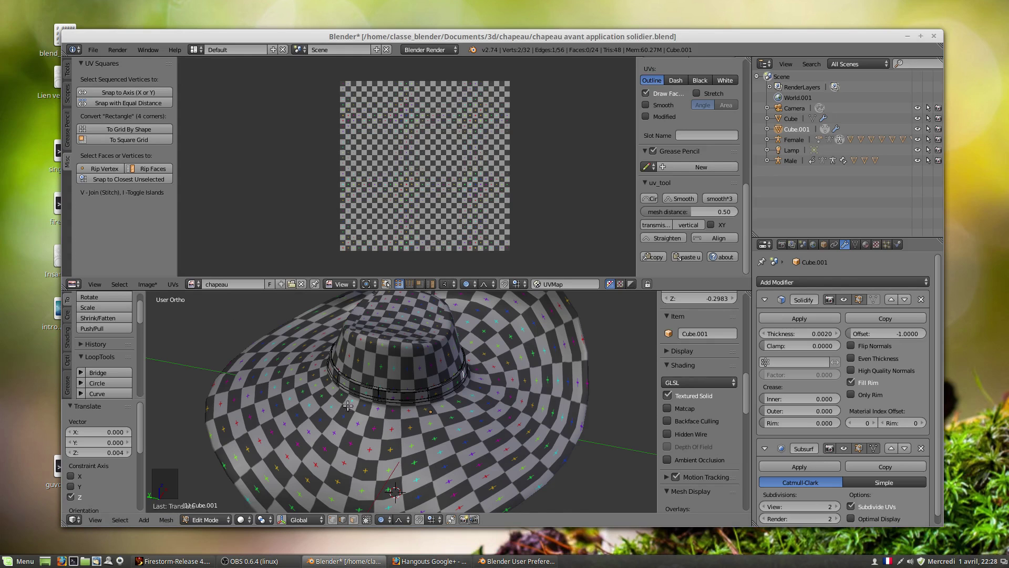
Return the band to Object Mode and start renaming its material Material.001.
scroll("up", 3)
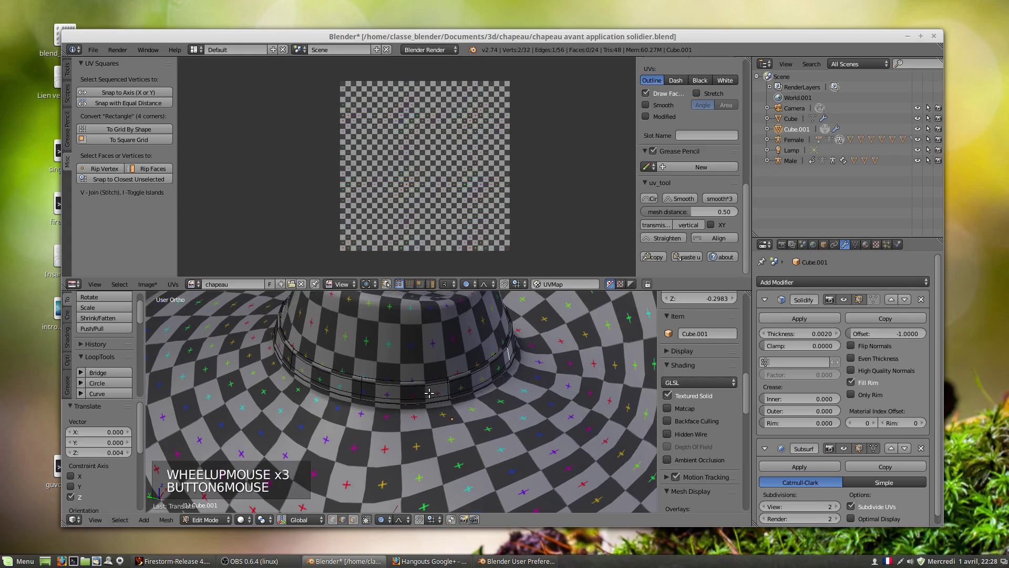
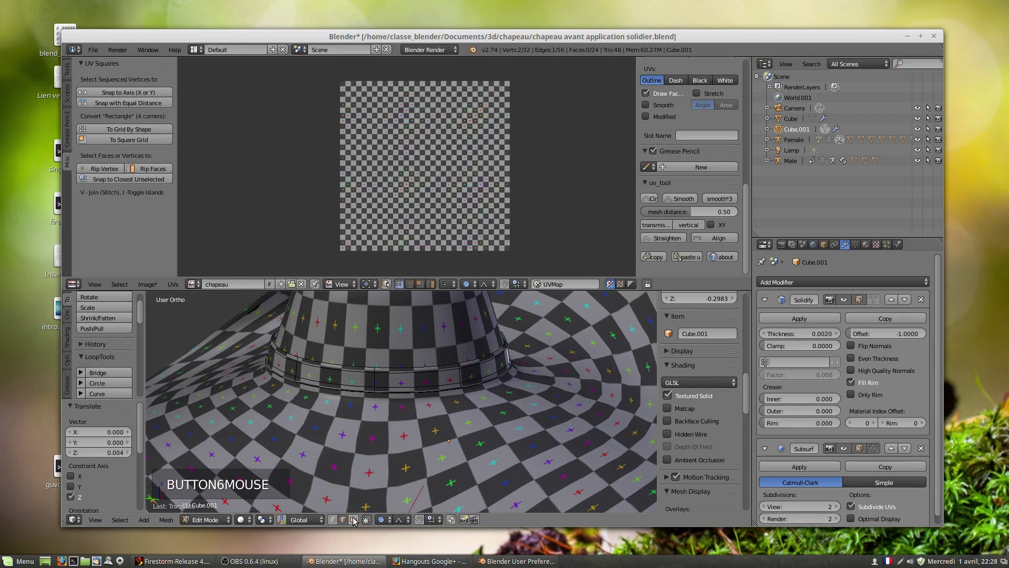
left_click(194, 529)
left_click(197, 512)
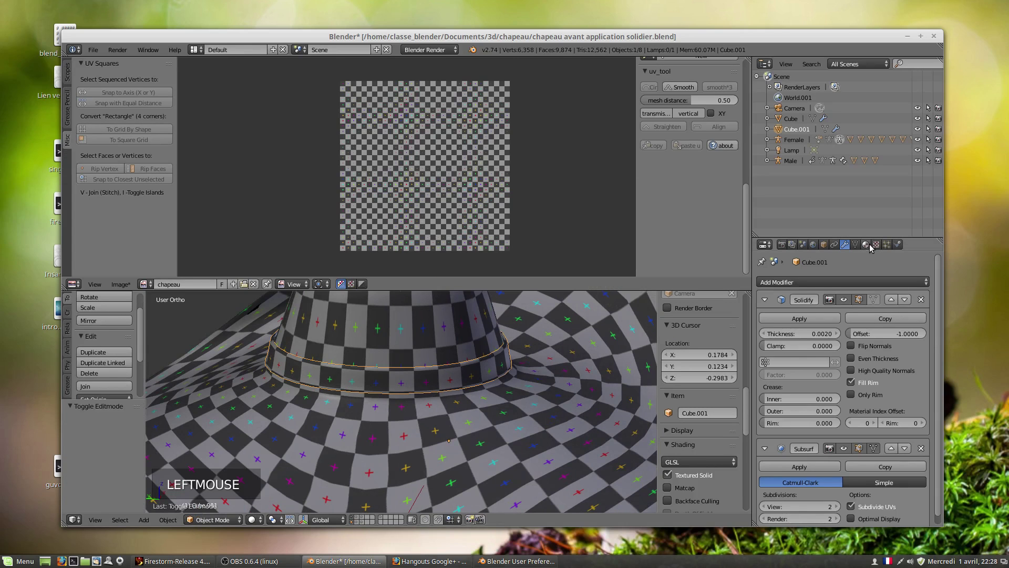
left_click(870, 247)
left_click(843, 318)
Confirm the band material name 'bandeau', then select the red band Cube.001 and edit its mesh.
left_click(808, 319)
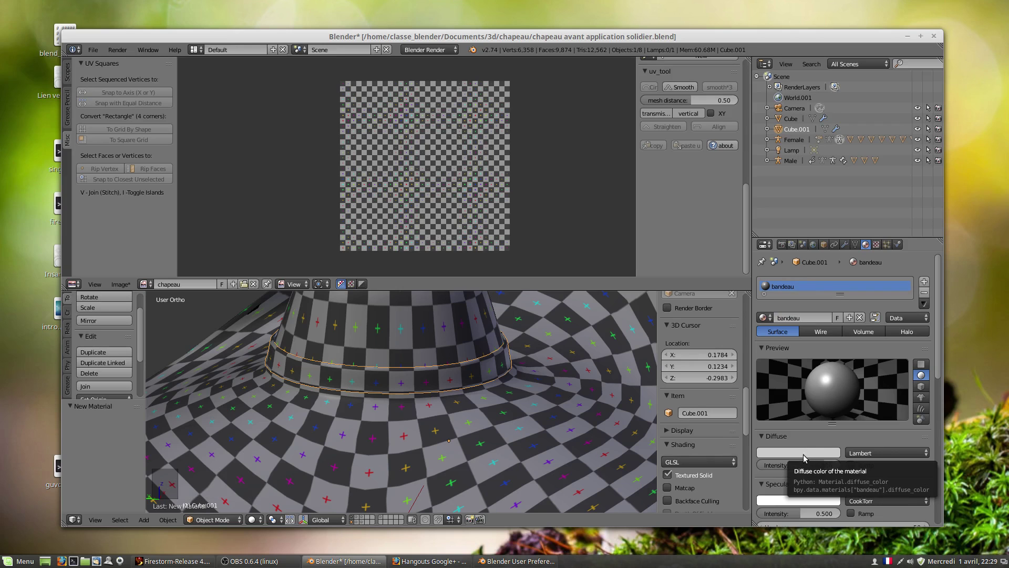
left_click(928, 295)
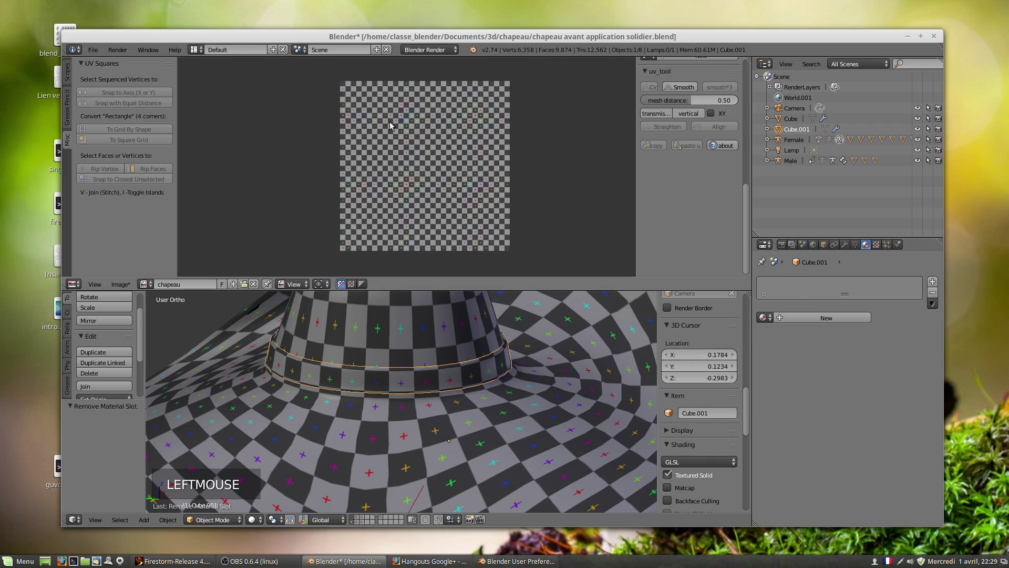
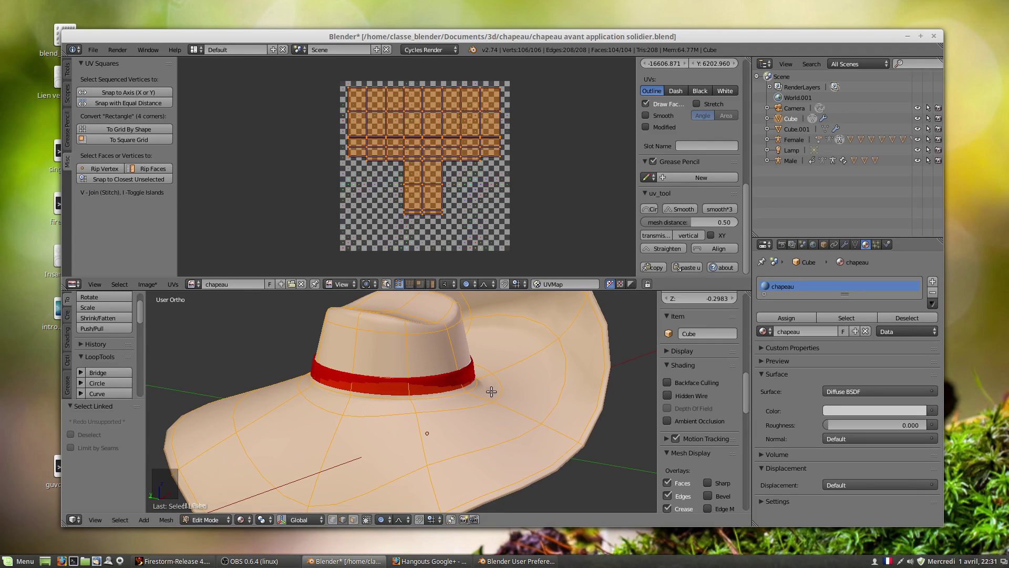
key("Tab")
right_click(462, 383)
key("Tab")
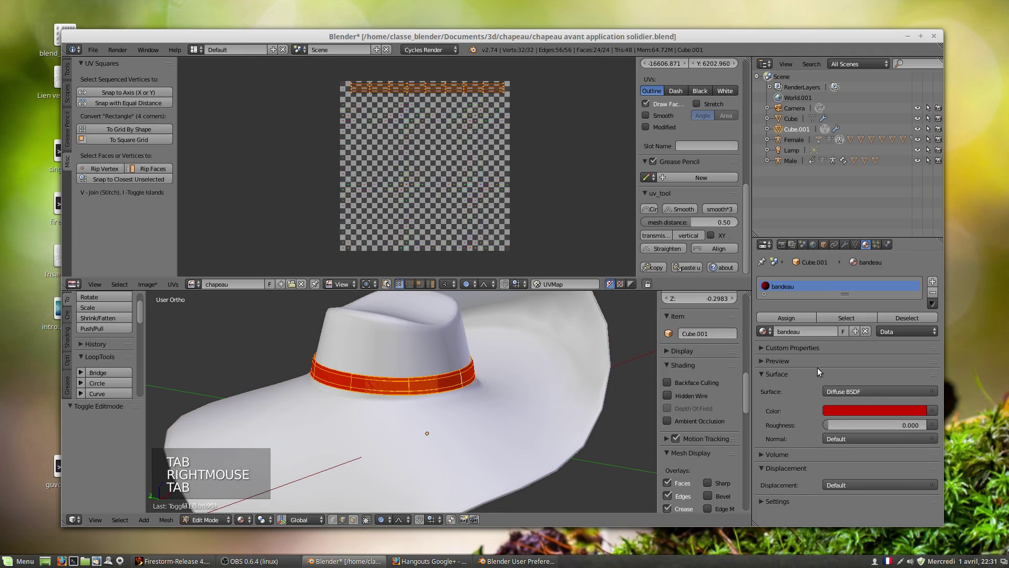
Apply the band's Solidify modifier in Object Mode so only Subsurf remains.
left_click(845, 249)
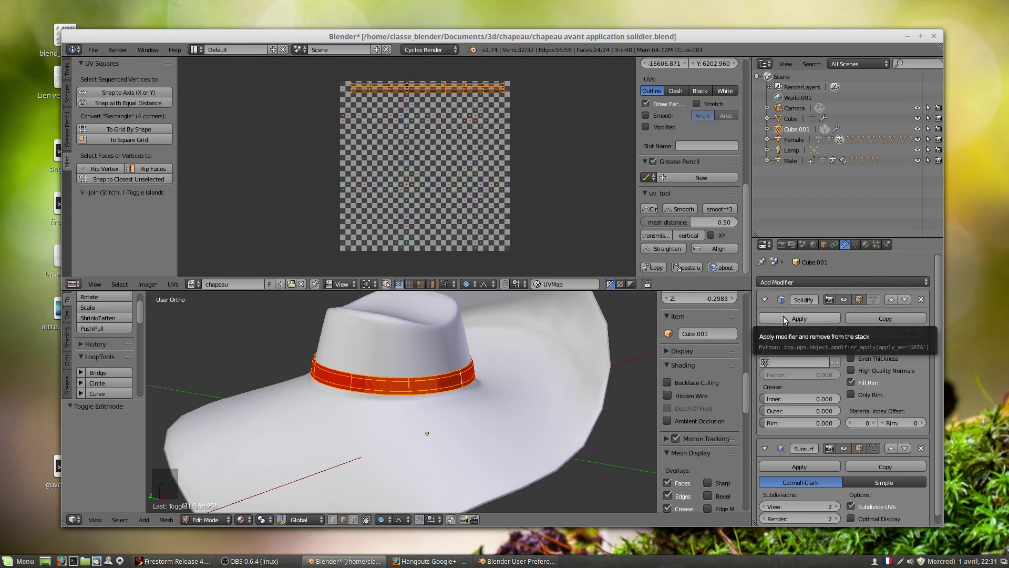
left_click(786, 320)
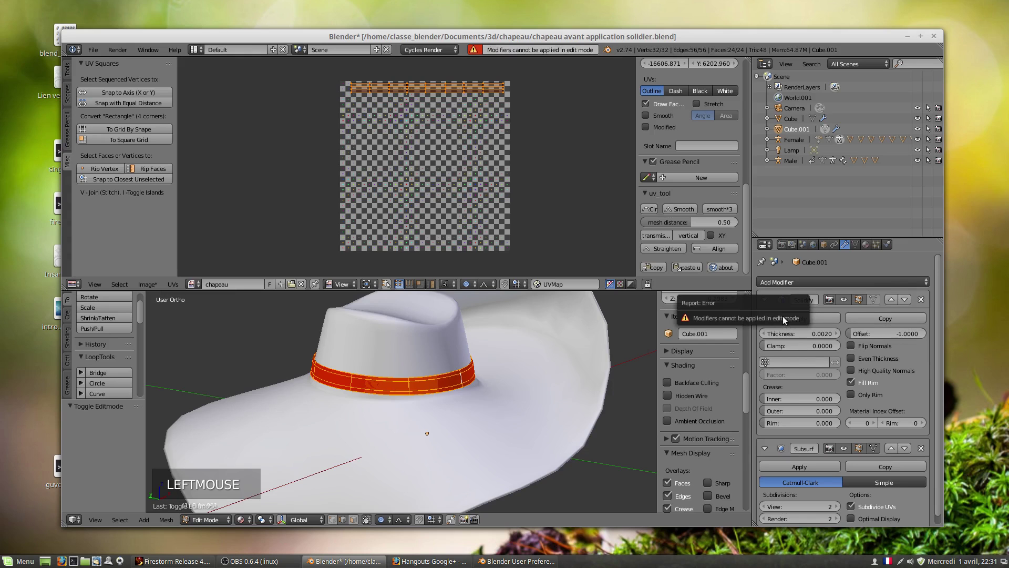
left_click(203, 523)
left_click(807, 321)
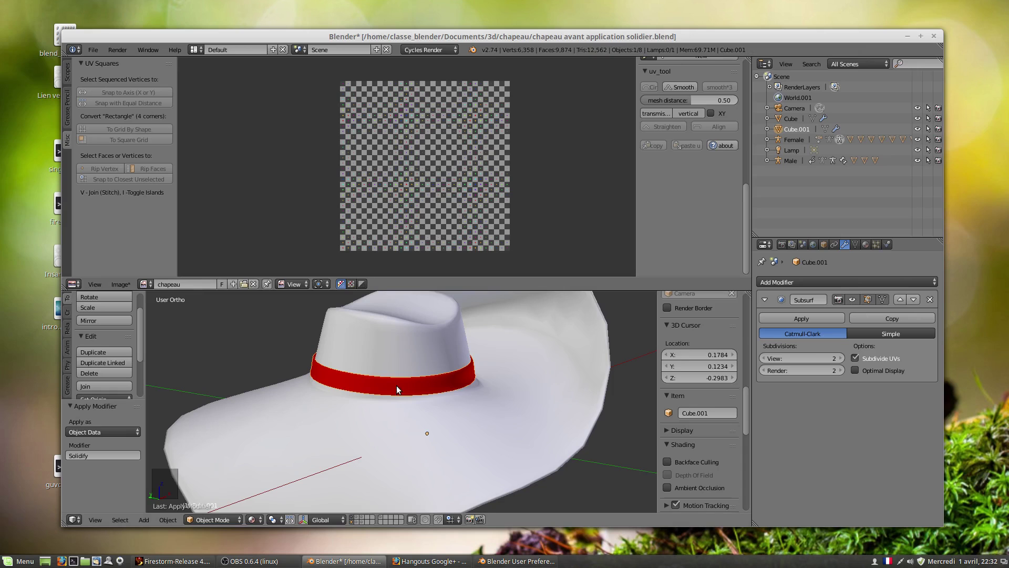
Edit the thickened 64-vertex band and pick an 8-vertex ring on it.
key("Tab")
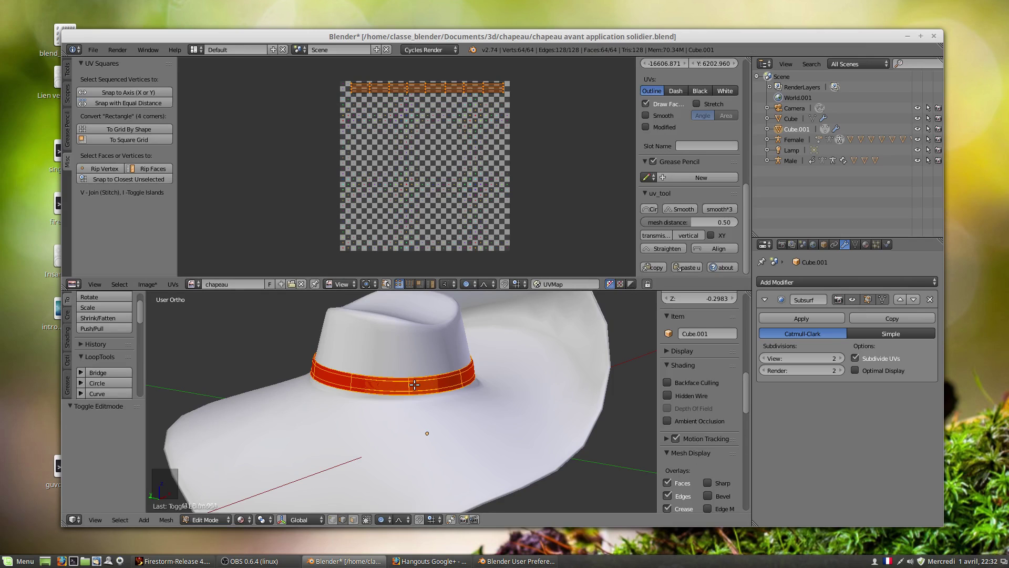
middle_click(420, 380)
middle_click(425, 344)
scroll("up", 3)
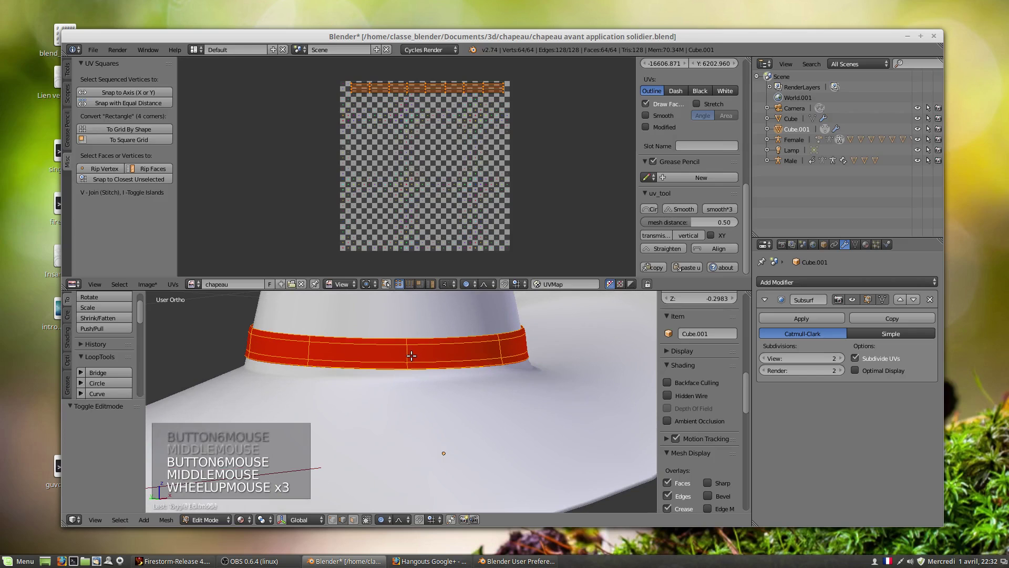
right_click(408, 353)
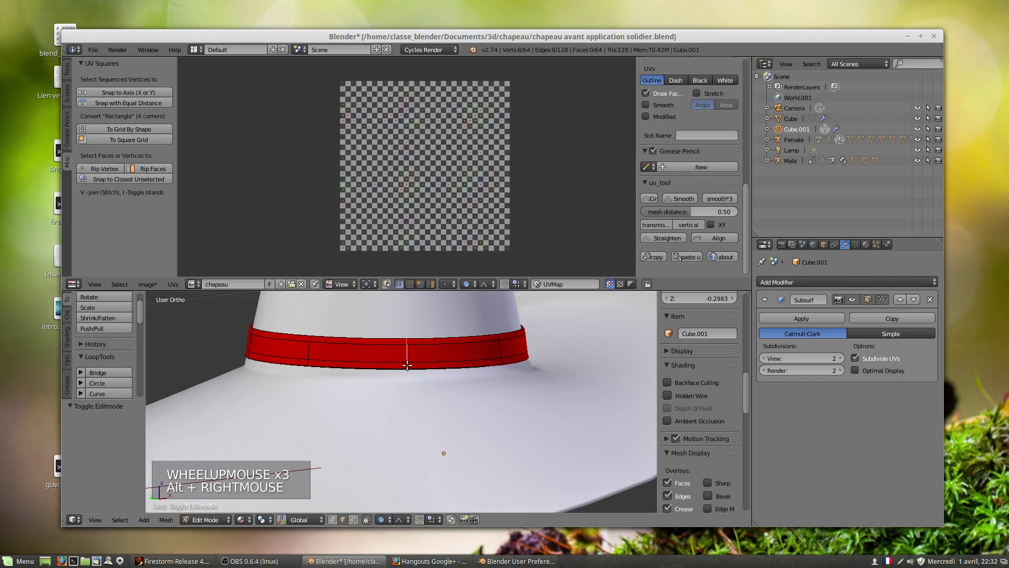
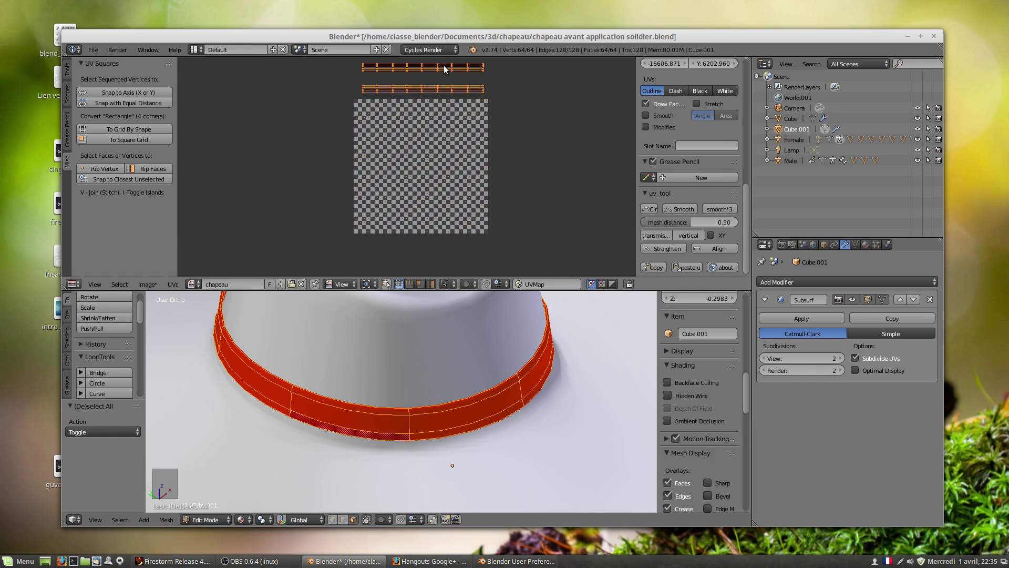
key("Tab")
right_click(468, 360)
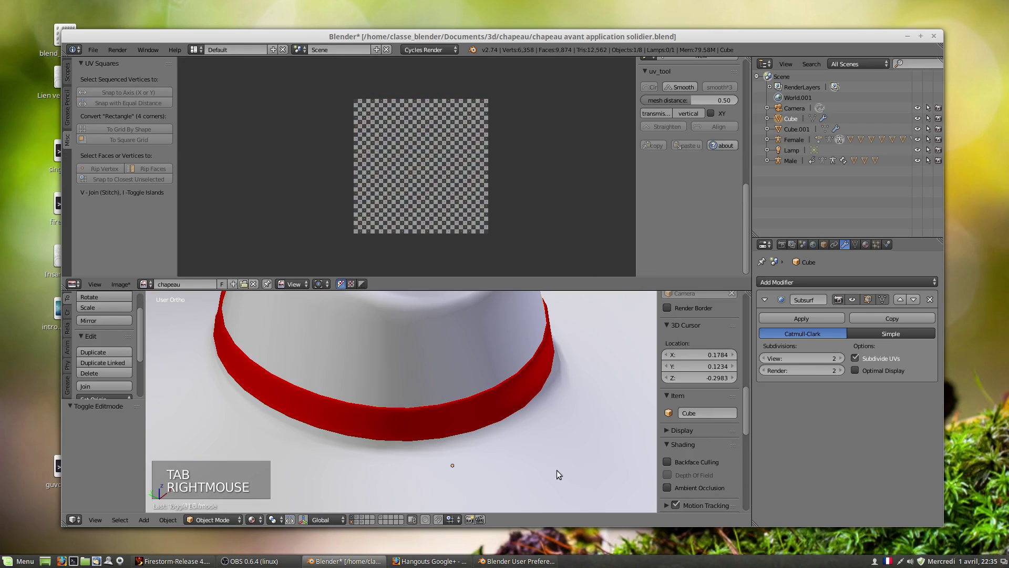
right_click(570, 468)
key("Tab")
scroll("down", 3)
scroll("down", 3)
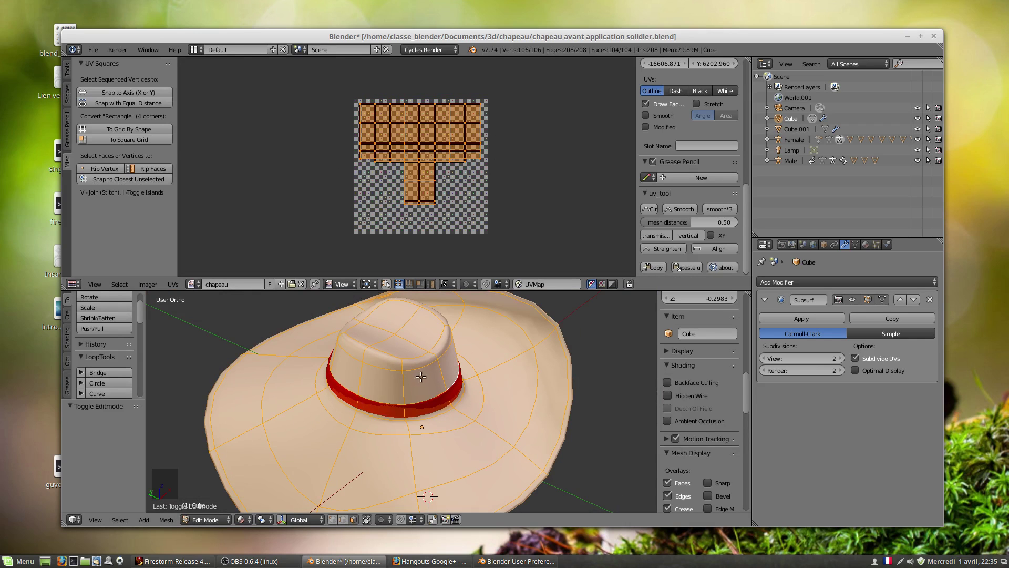
right_click(402, 347)
right_click(382, 330)
right_click(398, 315)
right_click(413, 320)
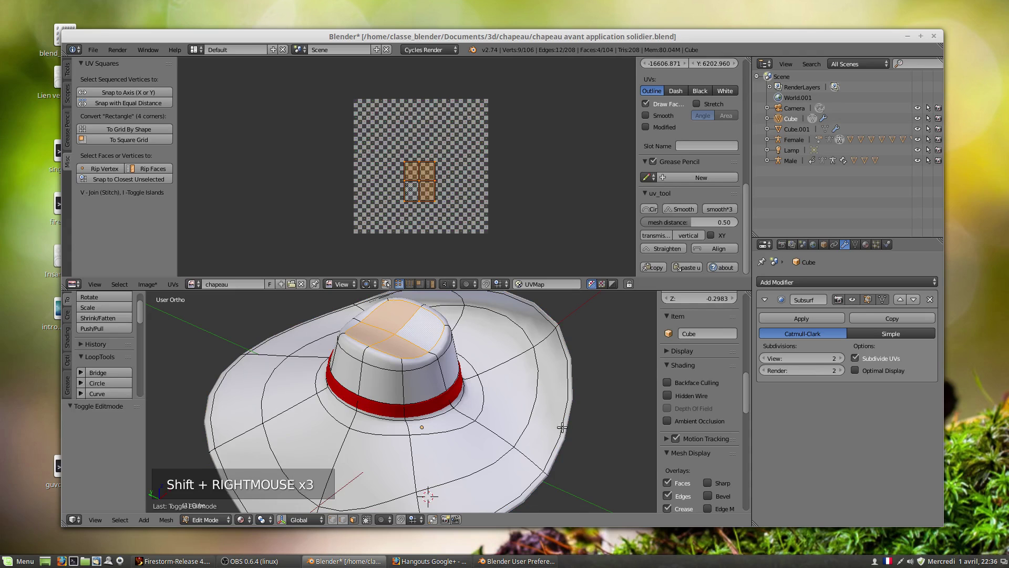
middle_click(456, 470)
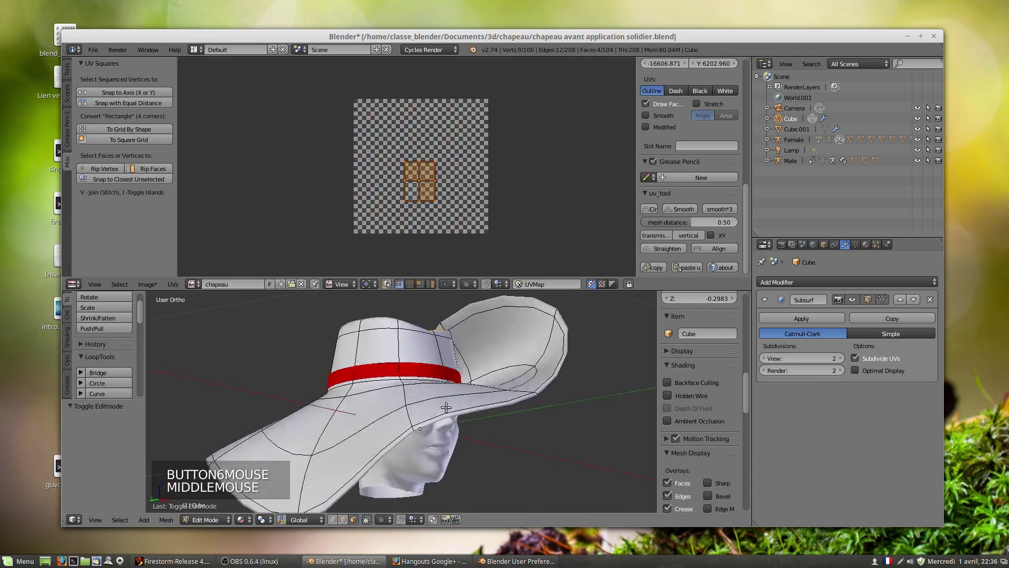
scroll("down", 3)
scroll("up", 3)
middle_click(418, 408)
scroll("down", 3)
middle_click(453, 416)
scroll("down", 3)
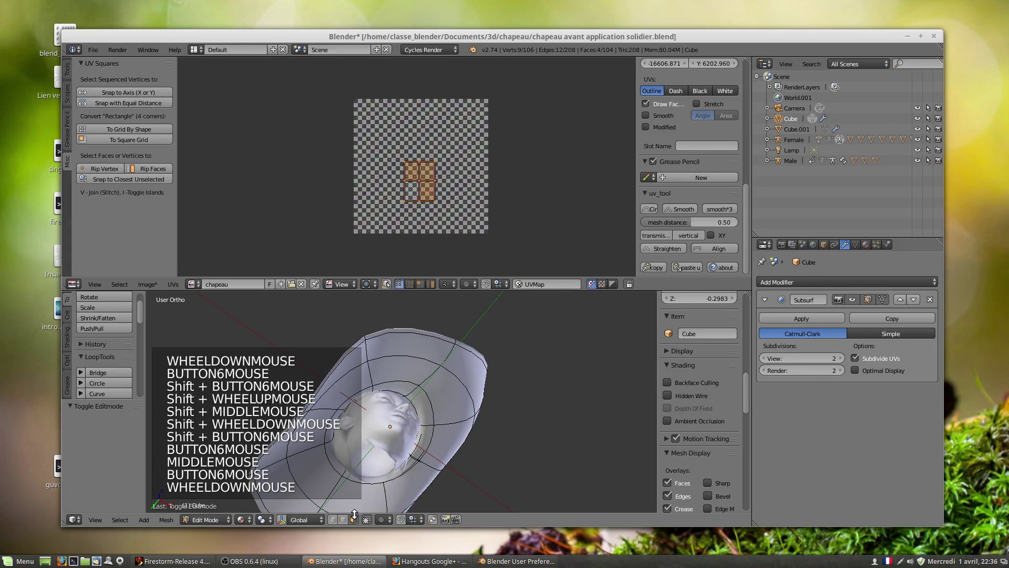
left_click(348, 523)
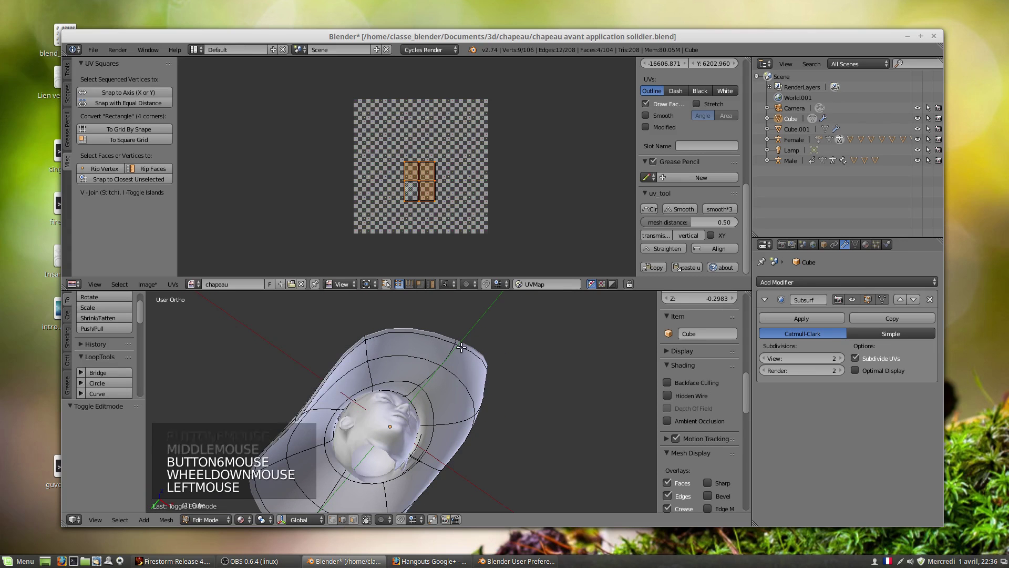
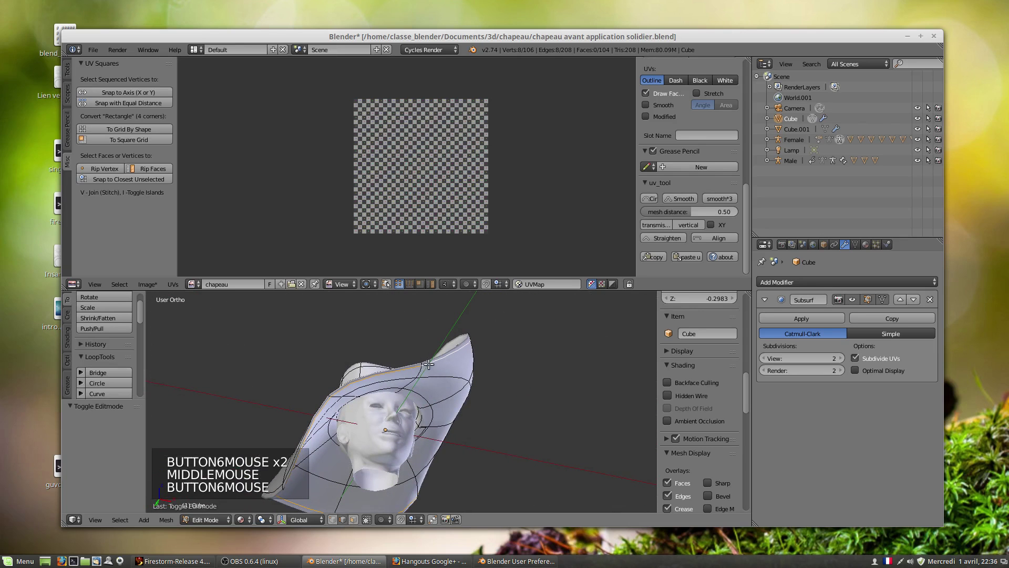
middle_click(413, 394)
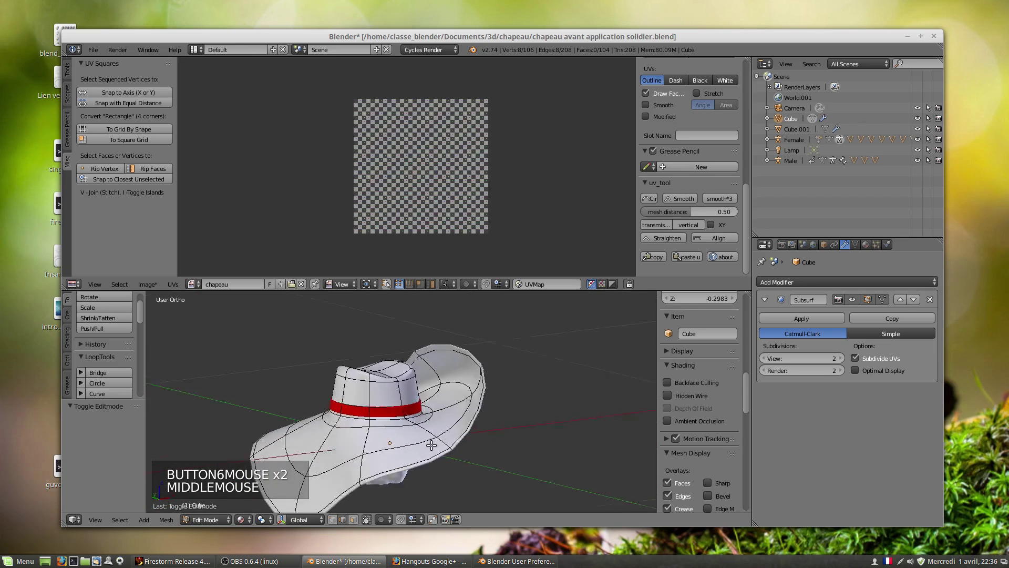
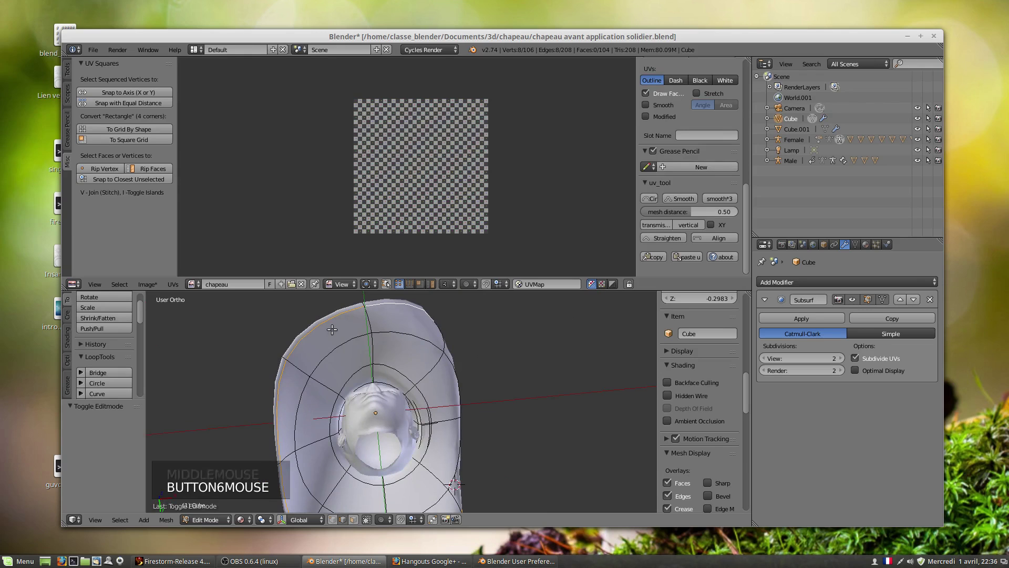
middle_click(338, 333)
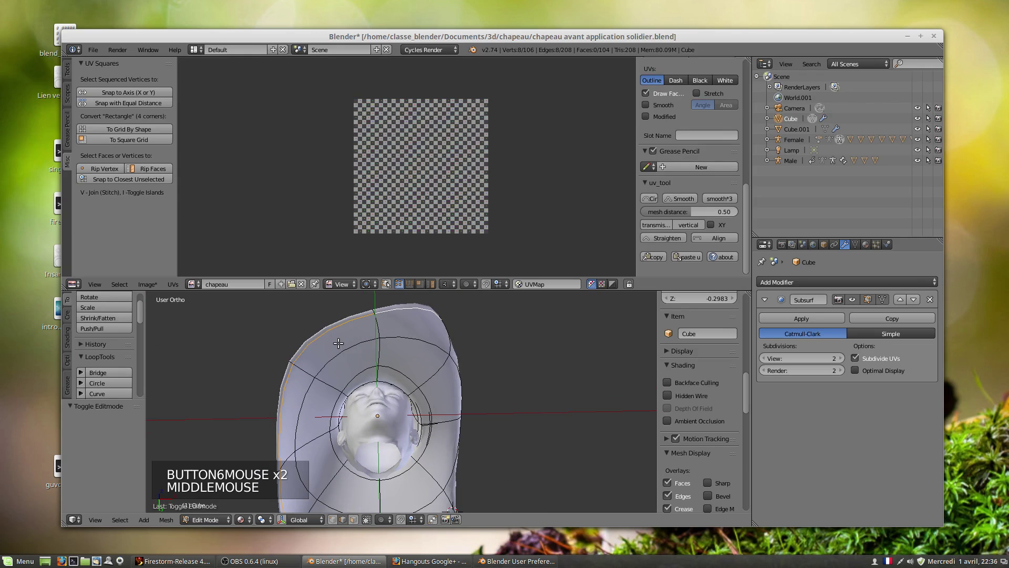
Pick four adjacent faces on the hat's upper band.
key("ctrl+e")
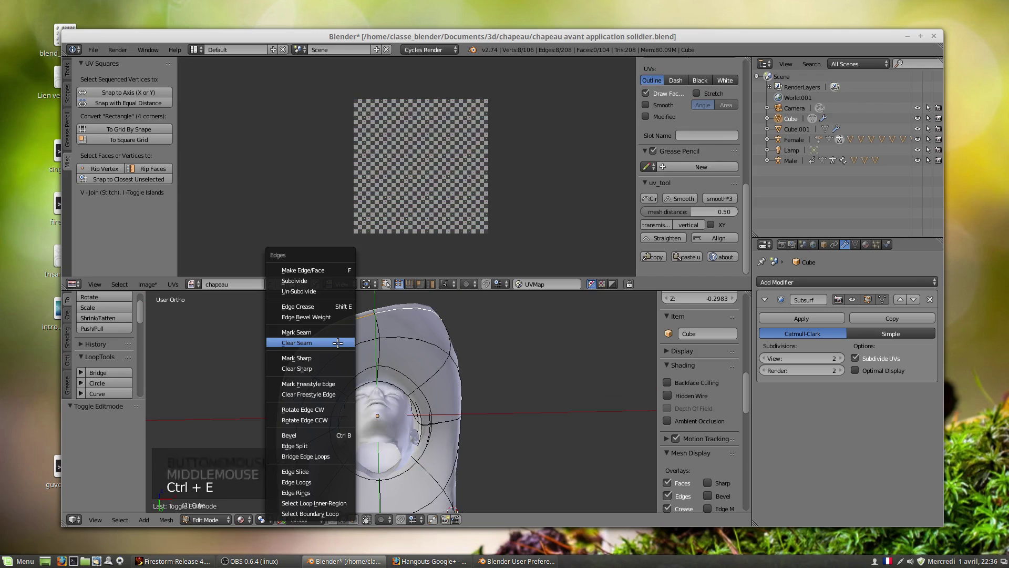
middle_click(416, 334)
left_click(359, 520)
right_click(382, 405)
right_click(371, 385)
right_click(378, 380)
right_click(391, 387)
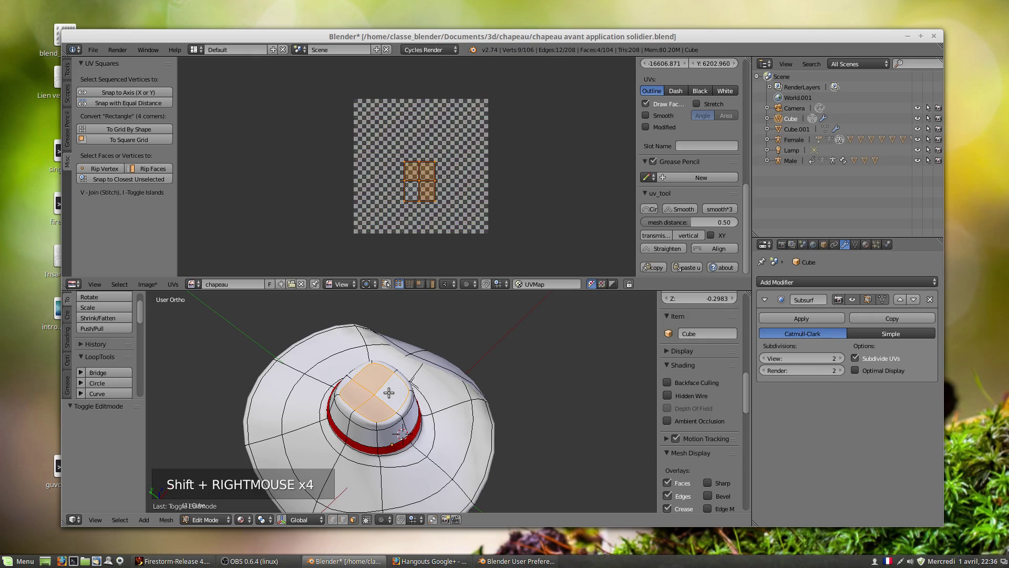
Grow the selection to 60 faces across the hat, their UVs forming a T-shaped grid.
key("ctrl+KP_Add")
key("ctrl+KP_Add")
key("ctrl+KP_Add")
key("ctrl+KP_Add")
key("ctrl+KP_Add")
key("ctrl+KP_Add")
key("ctrl+KP_Add")
middle_click(460, 453)
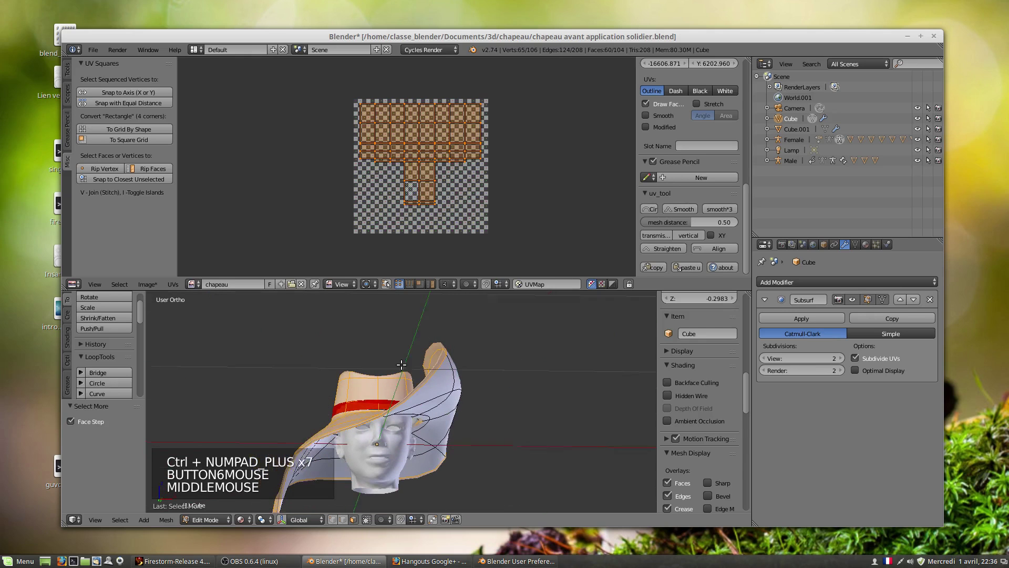
middle_click(375, 413)
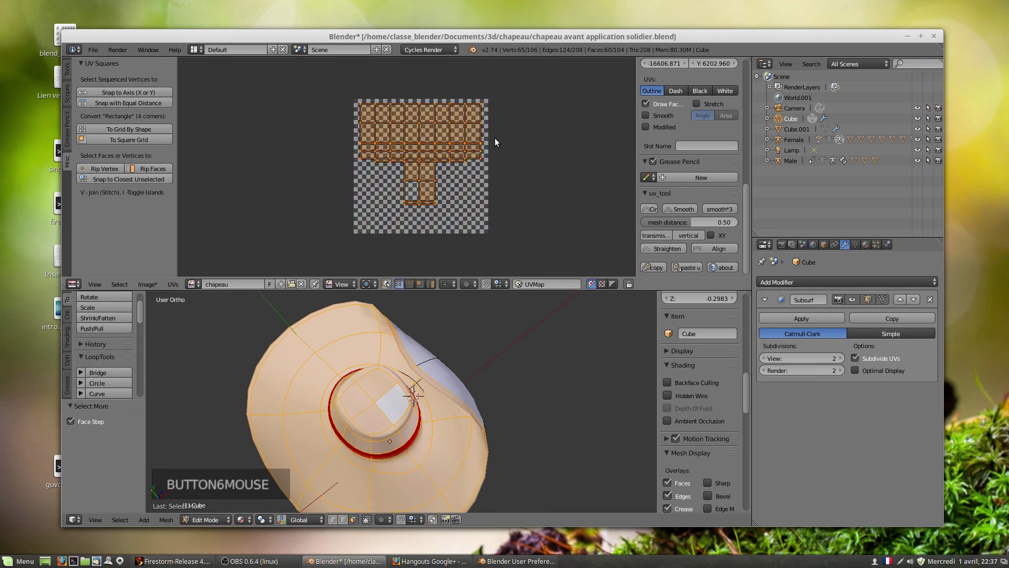
Move the UV grid beside the image, select all hat faces and shrink their UV islands.
key("g")
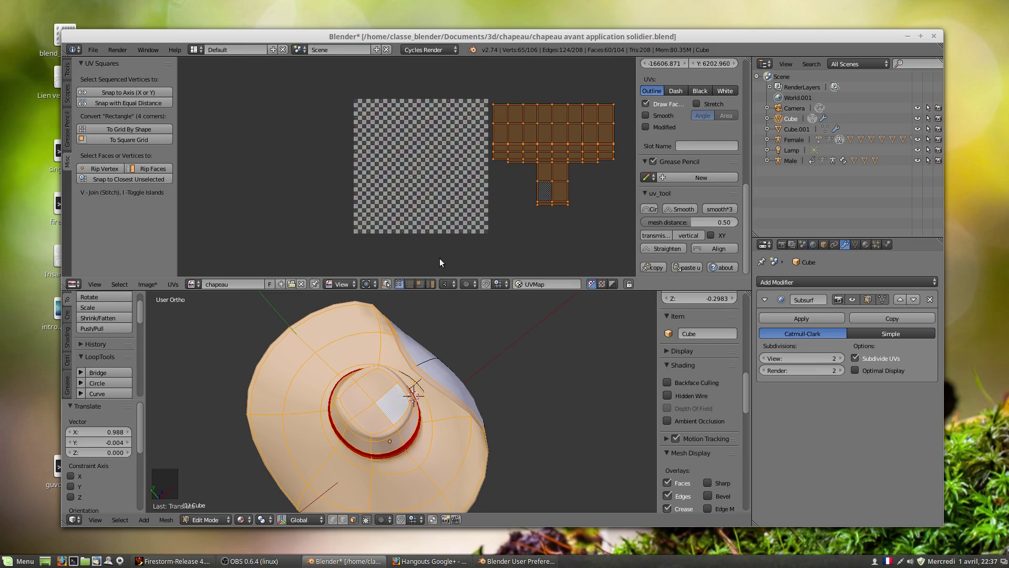
key("a")
key("a")
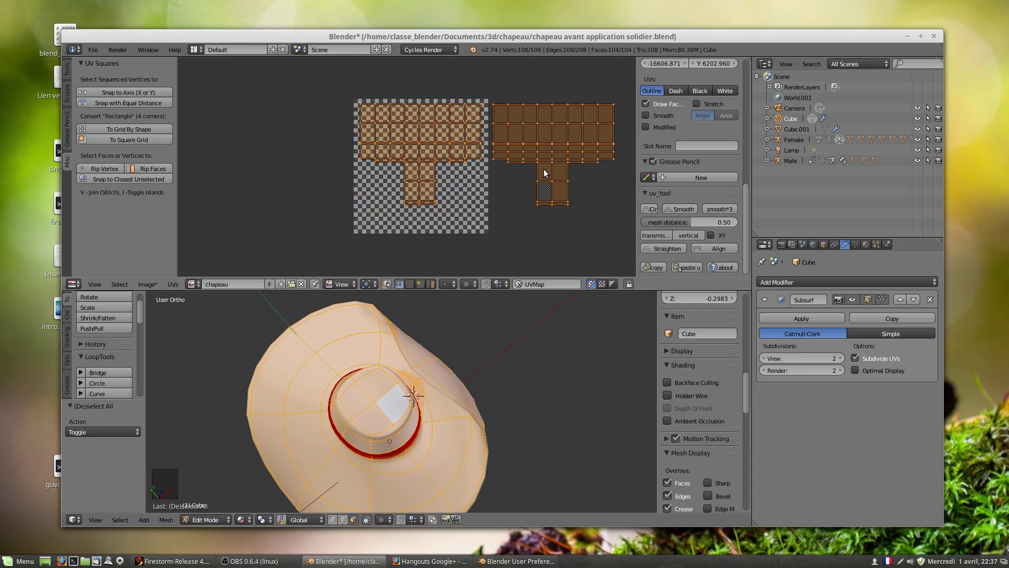
key("s")
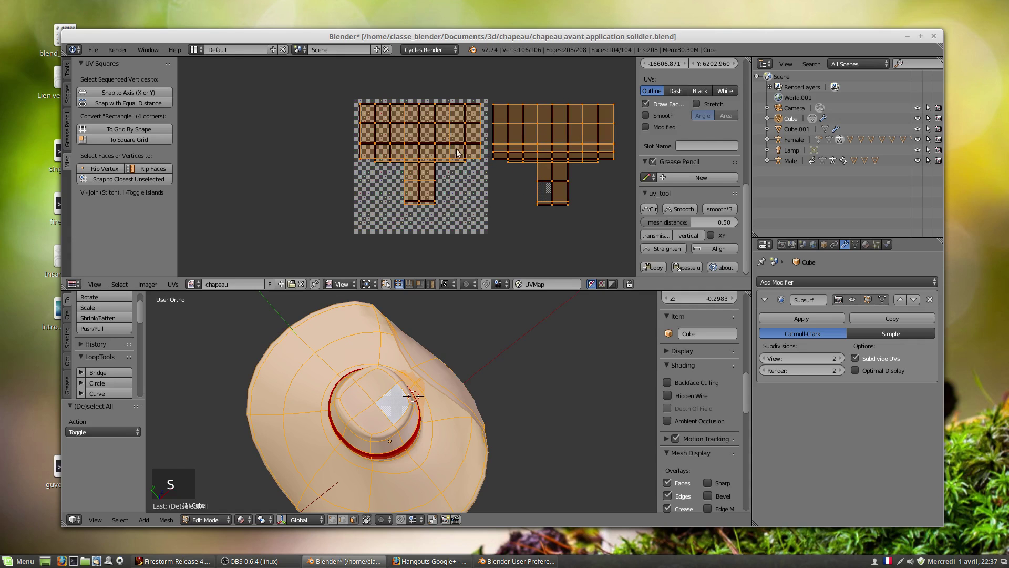
key("l")
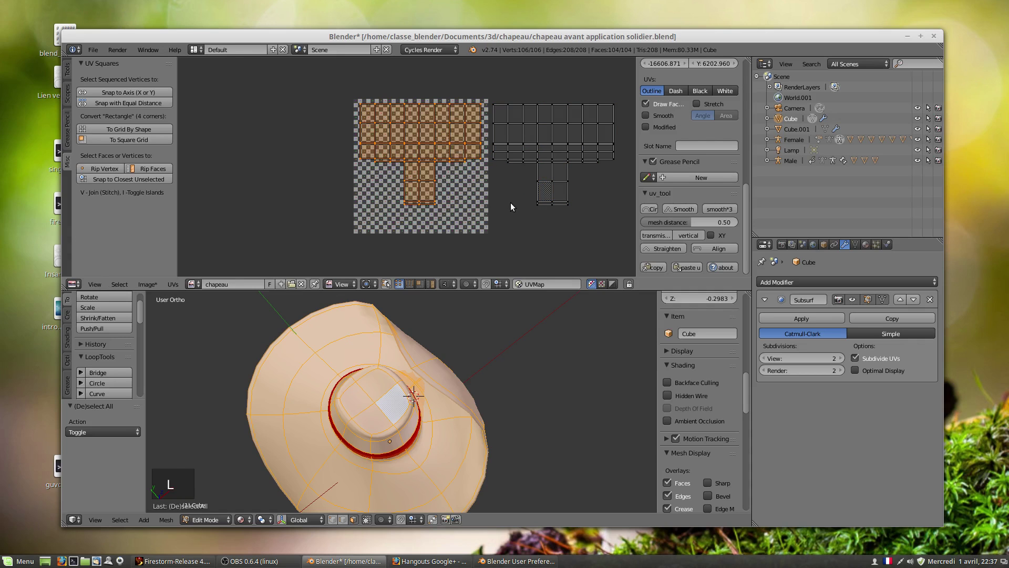
key("s")
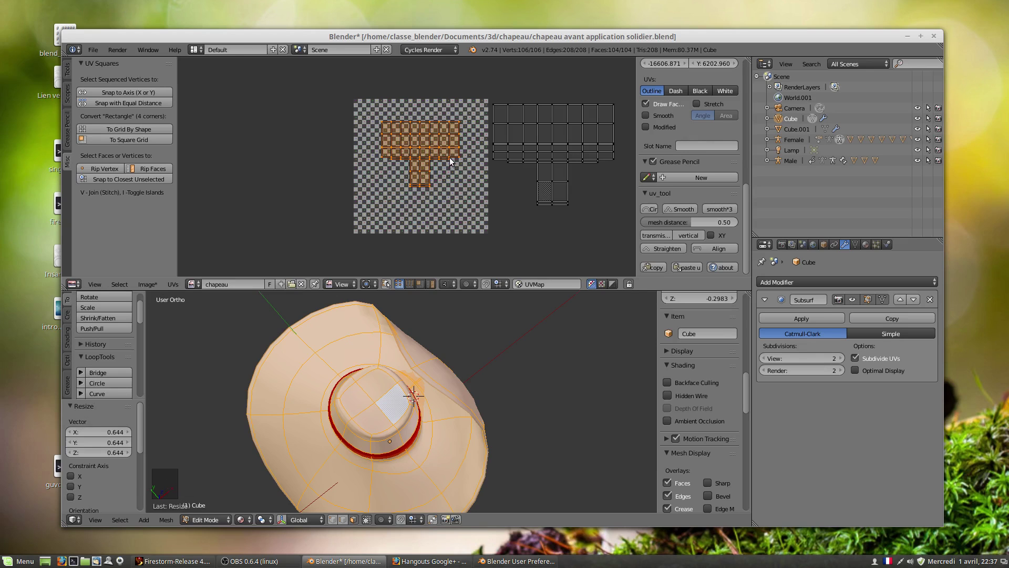
Place the shrunken T-shaped UV block in the image's lower-left corner.
key("g")
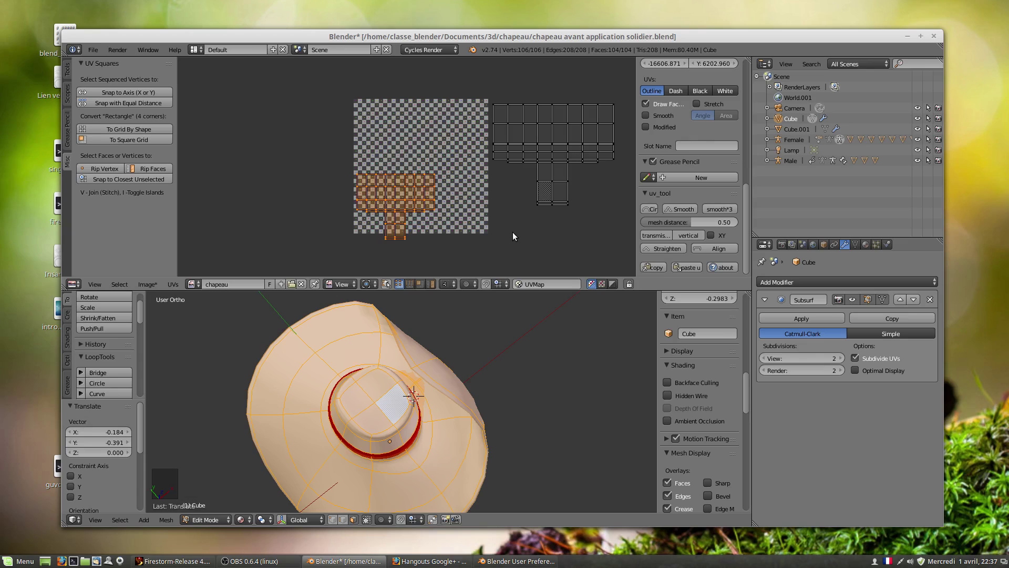
key("s")
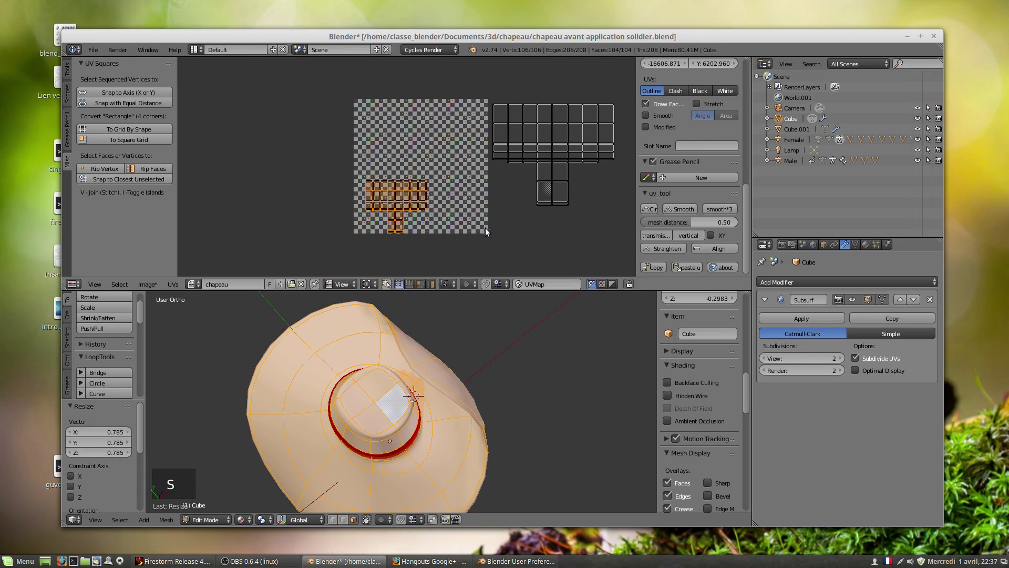
key("g")
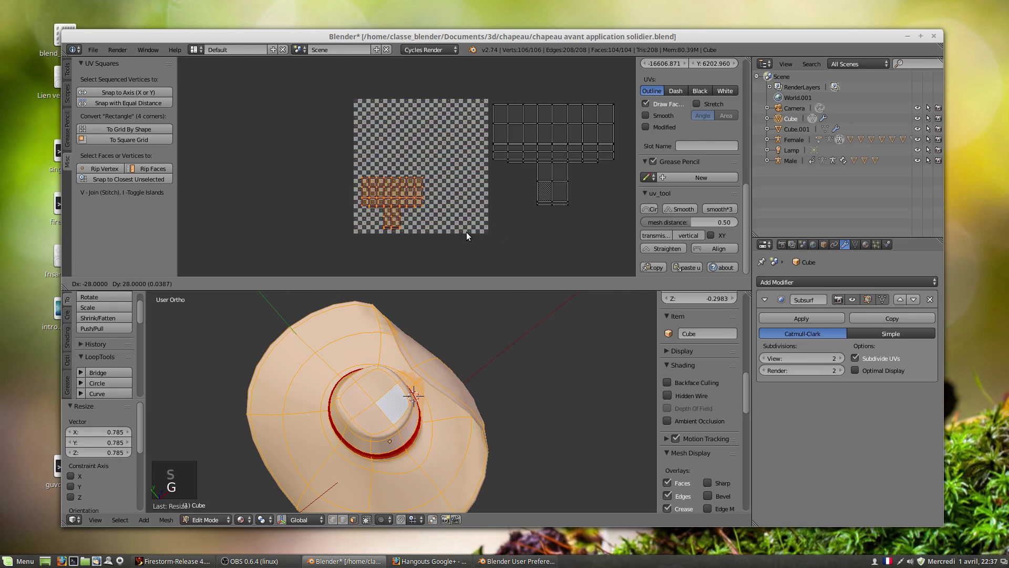
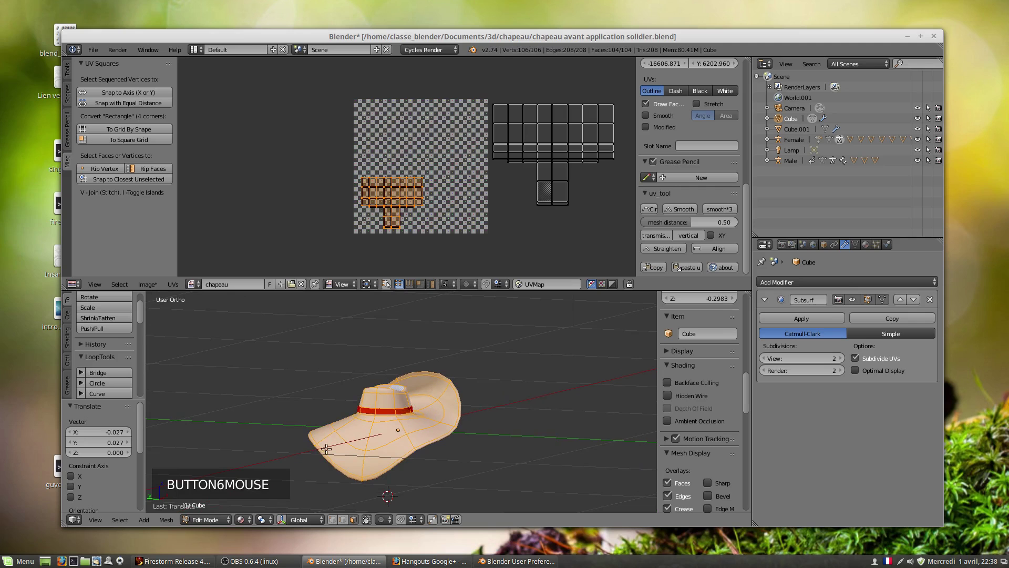
Undo the UV shrink and move so the islands fill the top of the image again.
middle_click(446, 446)
scroll("up", 3)
middle_click(469, 433)
scroll("down", 3)
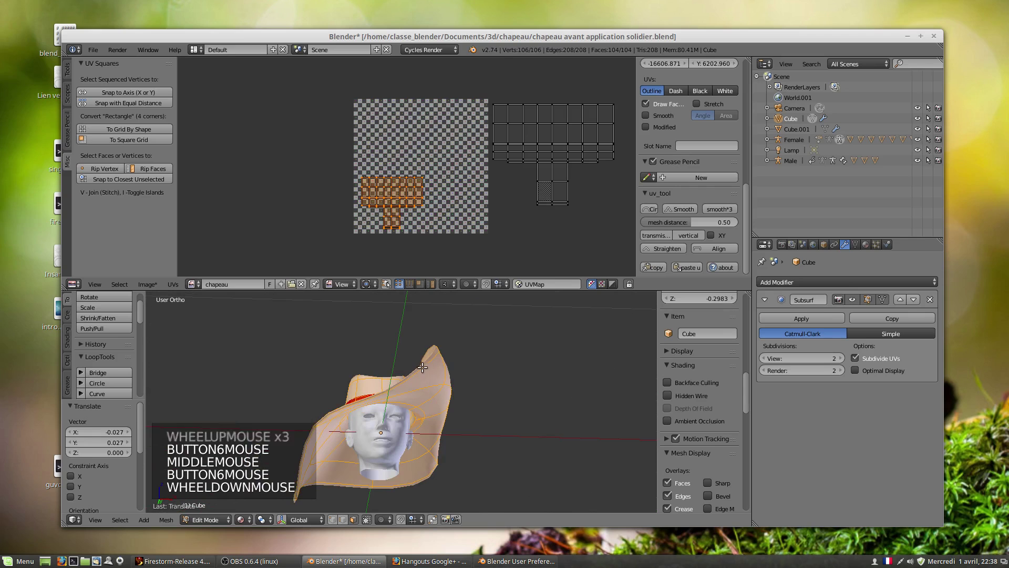
middle_click(444, 375)
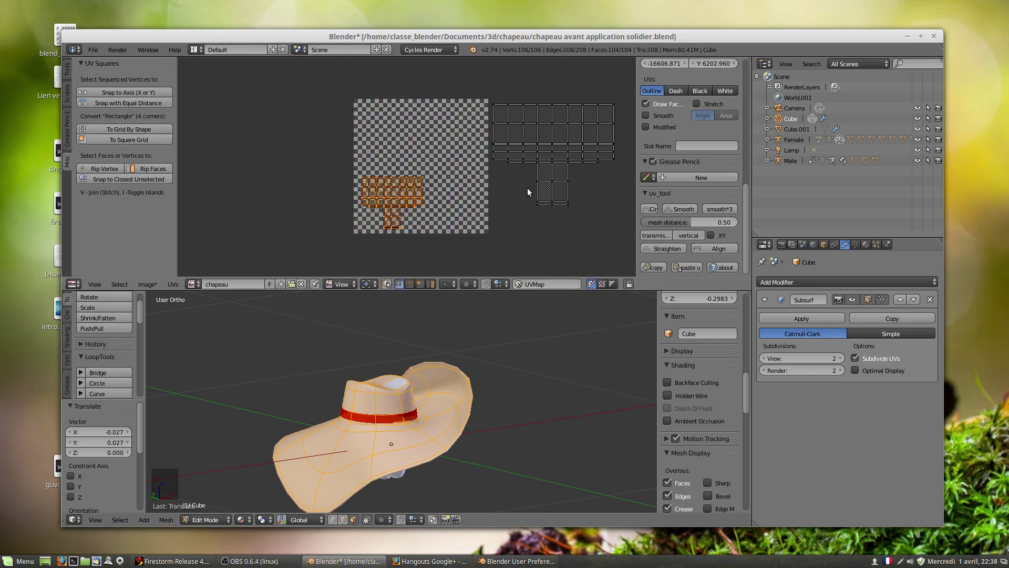
key("ctrl+z")
key("ctrl+z")
key("ctrl+z")
key("ctrl+z")
Orbit and zoom around the hat to check the restored UV layout on the model.
middle_click(459, 385)
middle_click(407, 399)
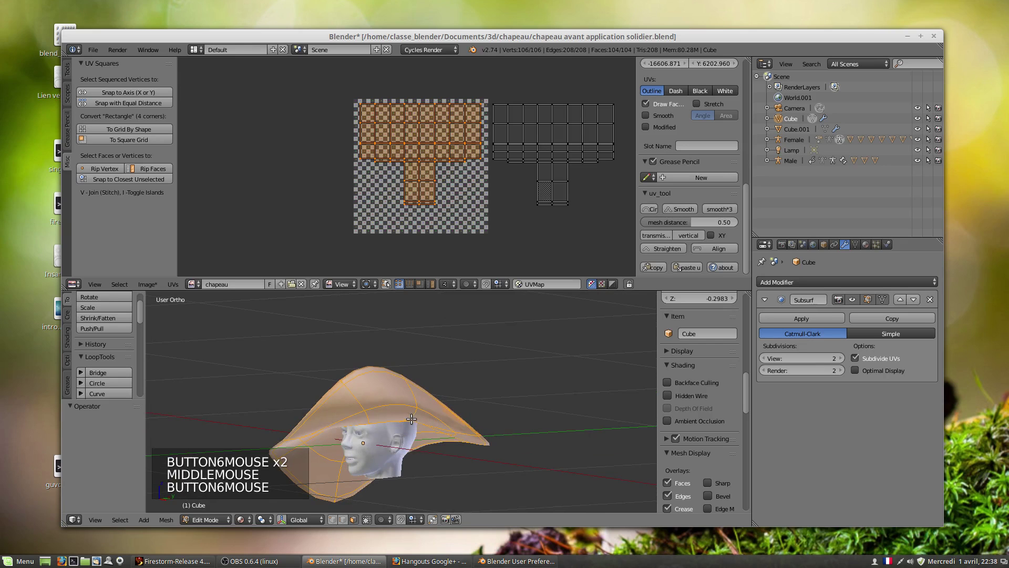
scroll("up", 3)
scroll("up", 3)
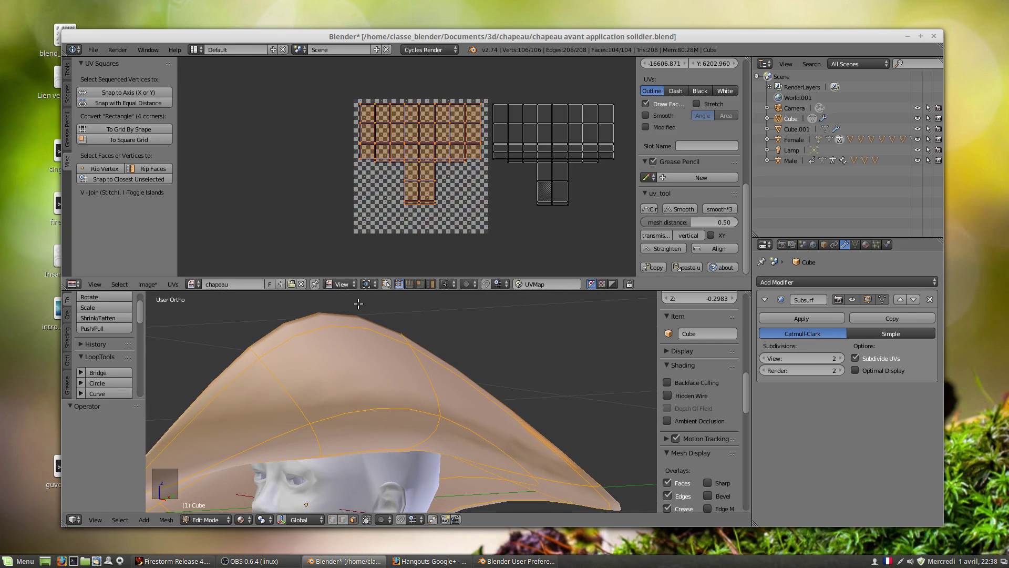
middle_click(355, 336)
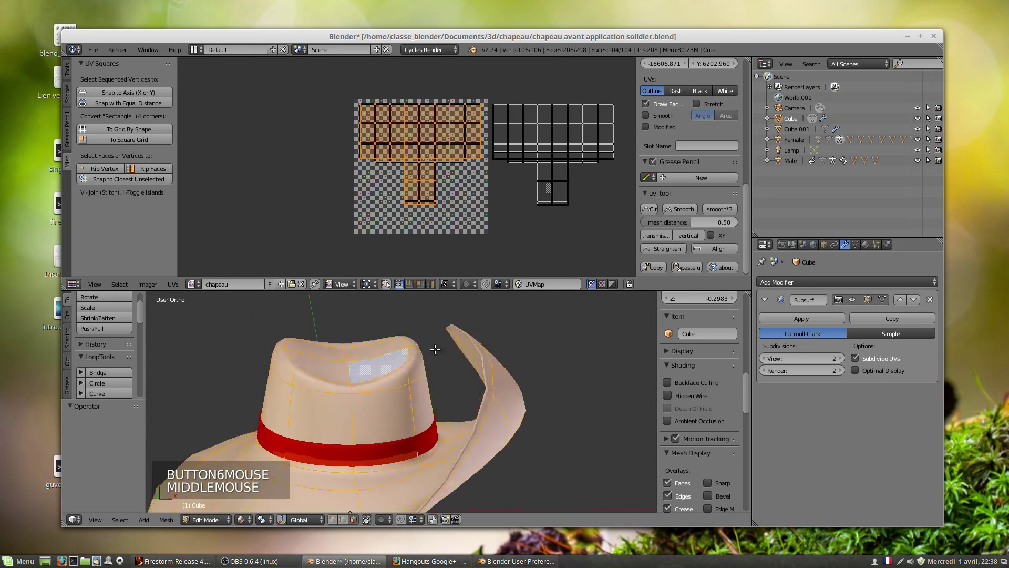
scroll("down", 3)
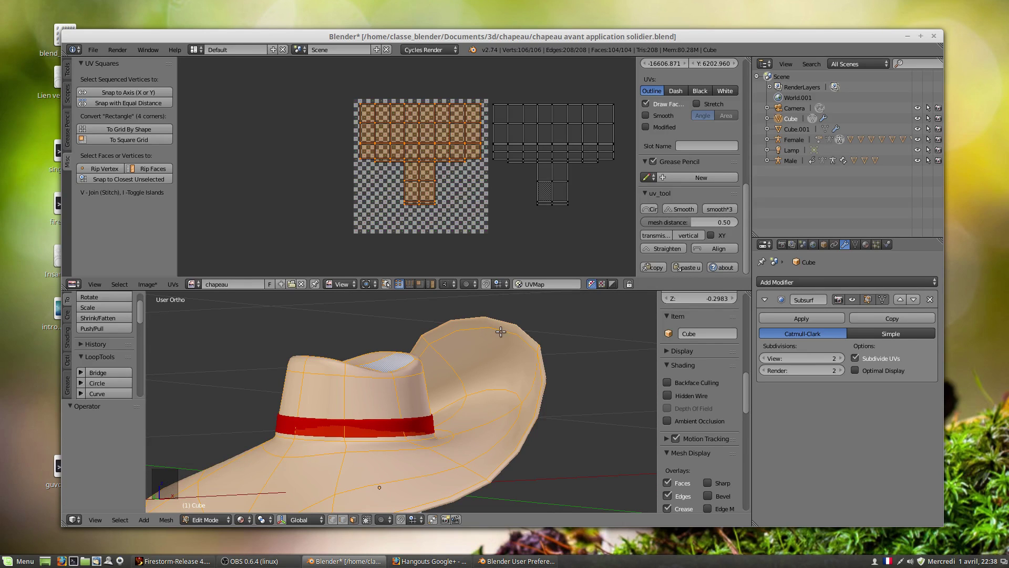
Select faces along the hat brim, narrowing the selection to the 8-face band.
right_click(490, 324)
right_click(487, 320)
middle_click(506, 382)
scroll("up", 3)
scroll("down", 3)
right_click(437, 316)
middle_click(495, 360)
scroll("down", 3)
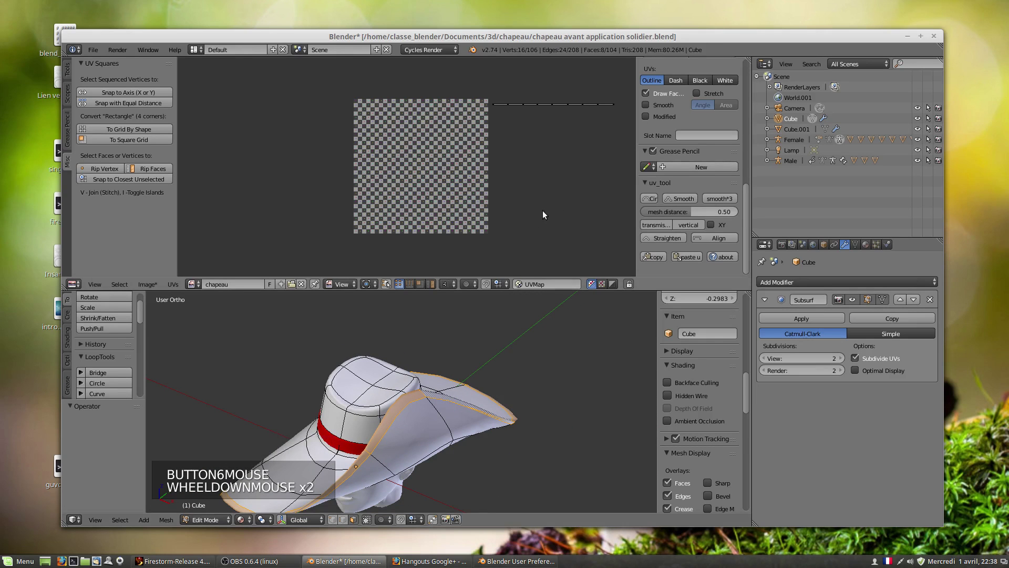
Orbit and zoom in until the brim's edge is close in the 3D view.
middle_click(417, 401)
scroll("down", 3)
middle_click(443, 371)
scroll("up", 3)
scroll("down", 3)
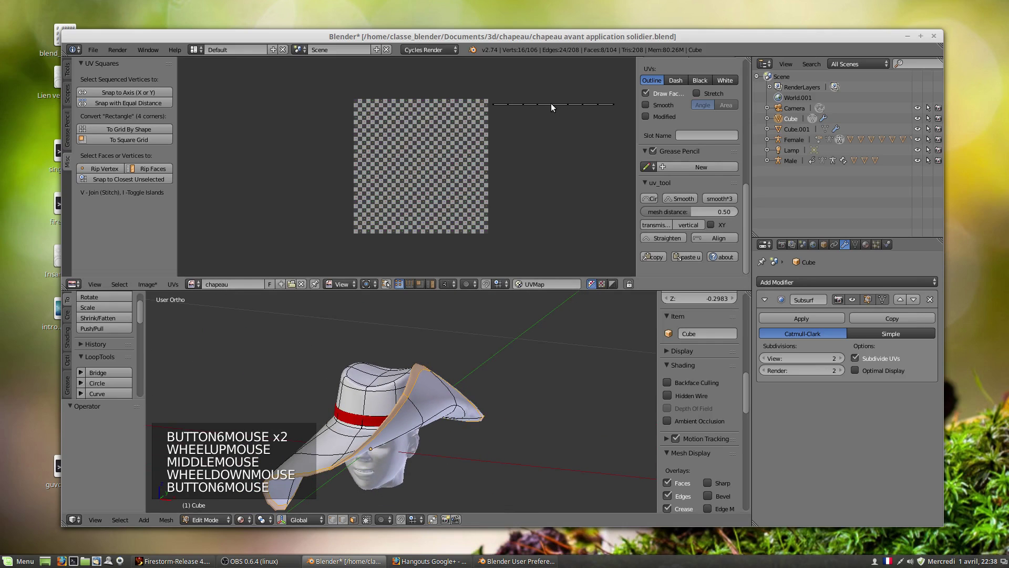
middle_click(442, 422)
scroll("up", 3)
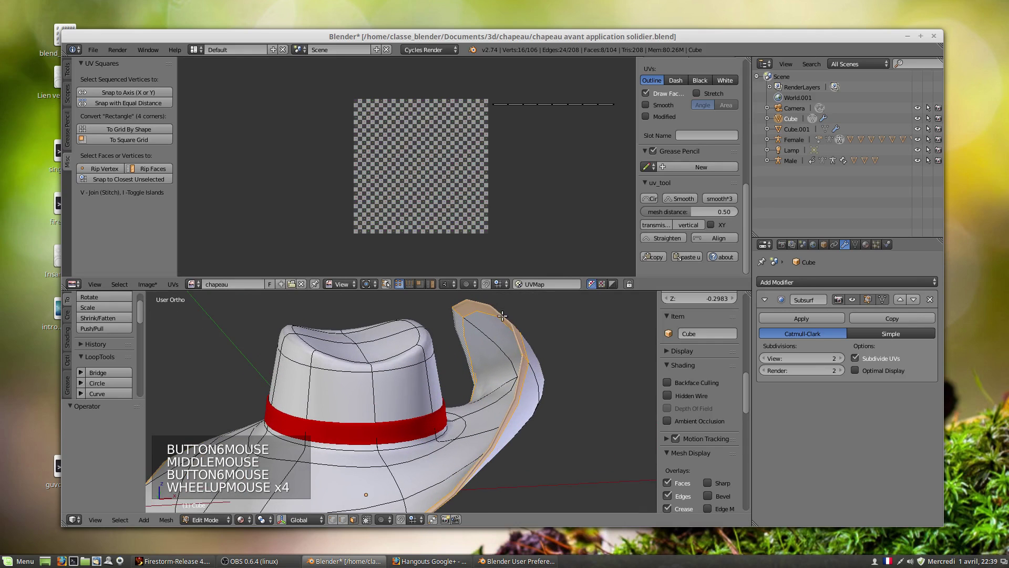
middle_click(519, 383)
scroll("down", 3)
scroll("up", 3)
middle_click(453, 376)
scroll("up", 3)
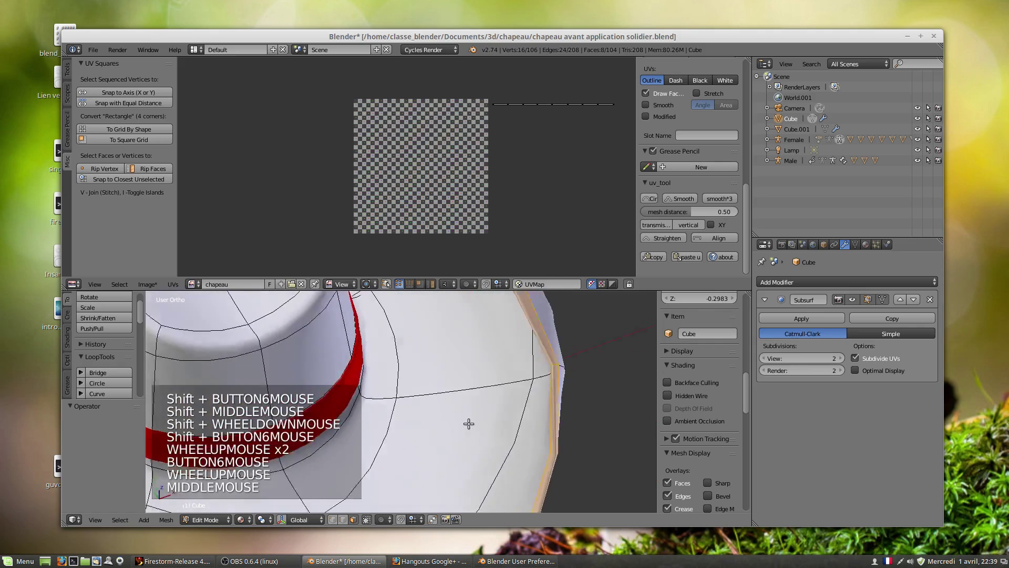
scroll("down", 3)
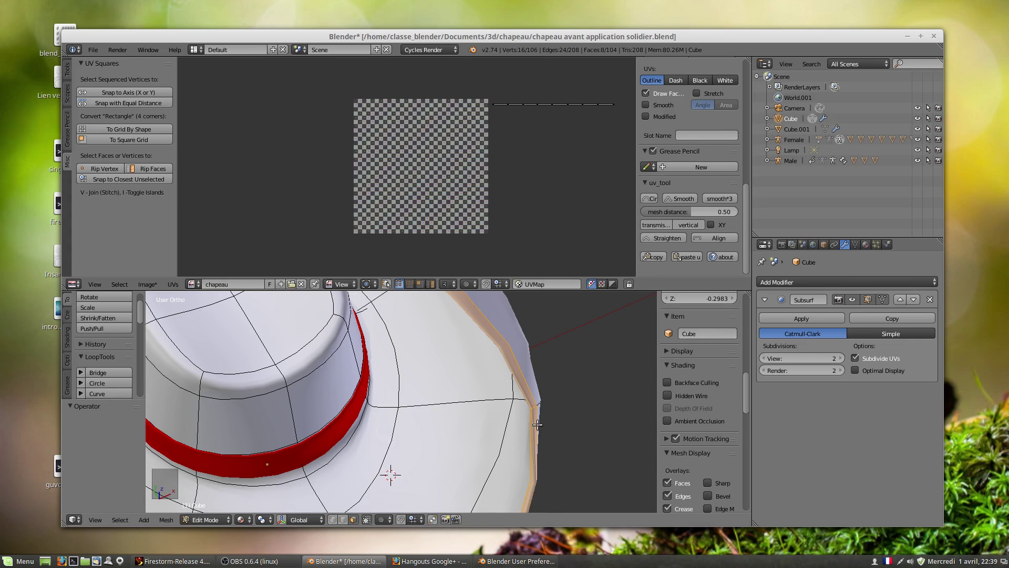
middle_click(544, 413)
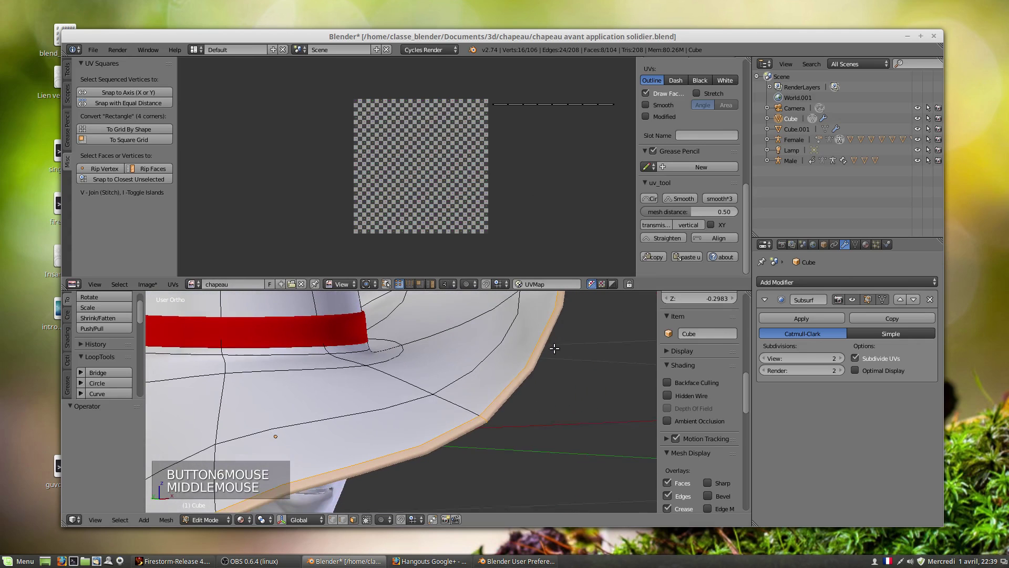
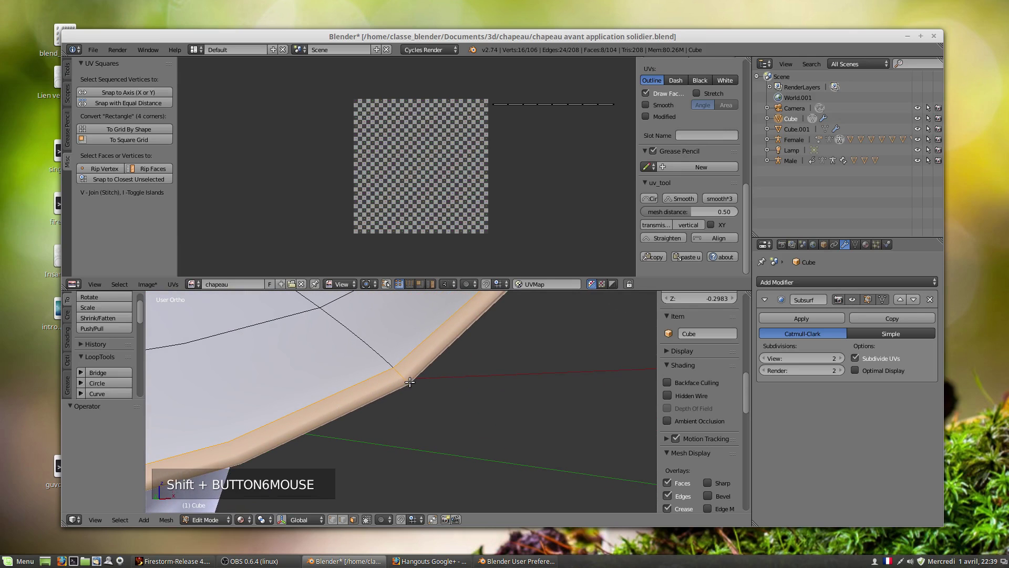
Cut a new edge loop across the brim, raising the mesh to 114 vertices.
key("ctrl+r")
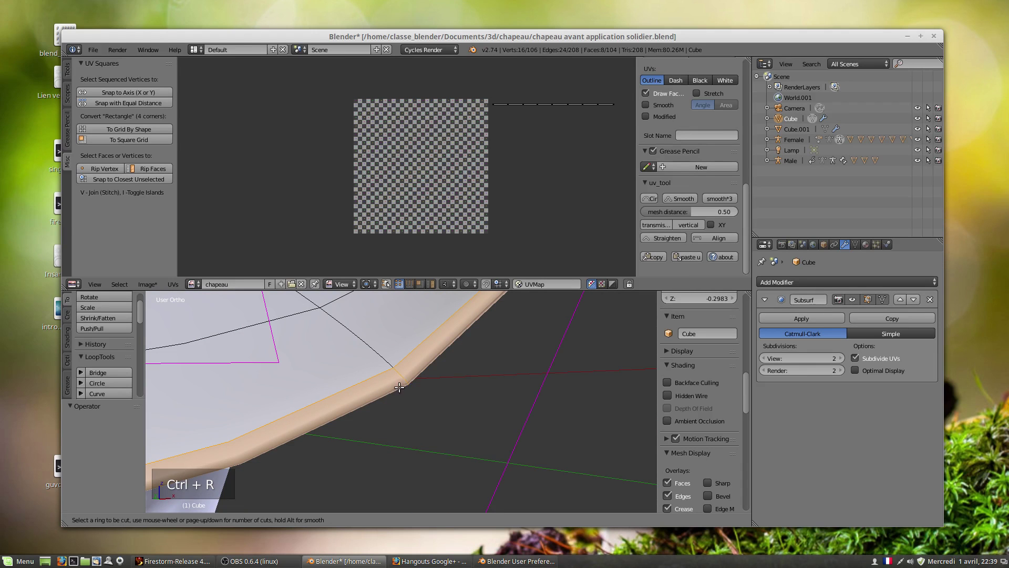
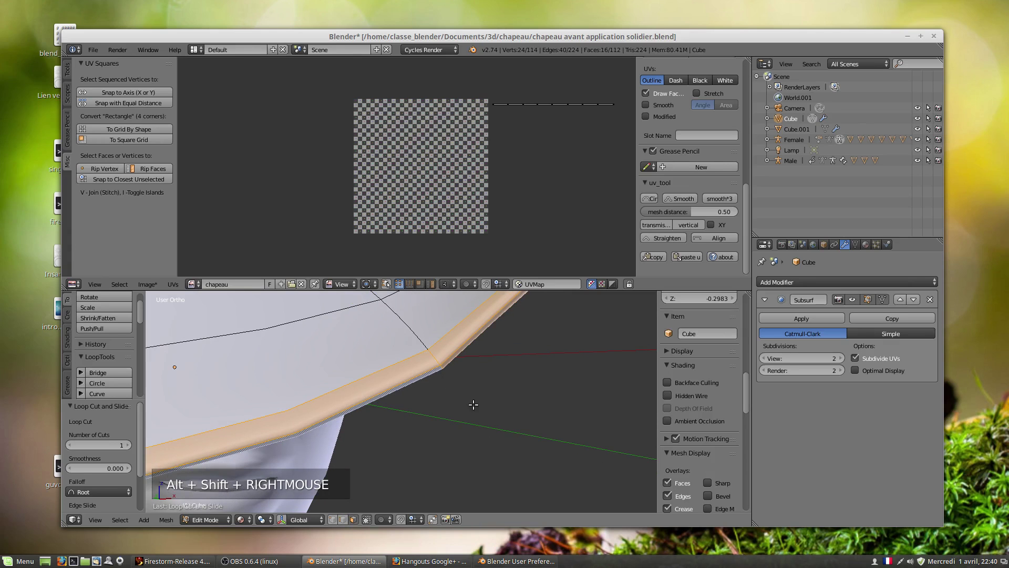
scroll("up", 3)
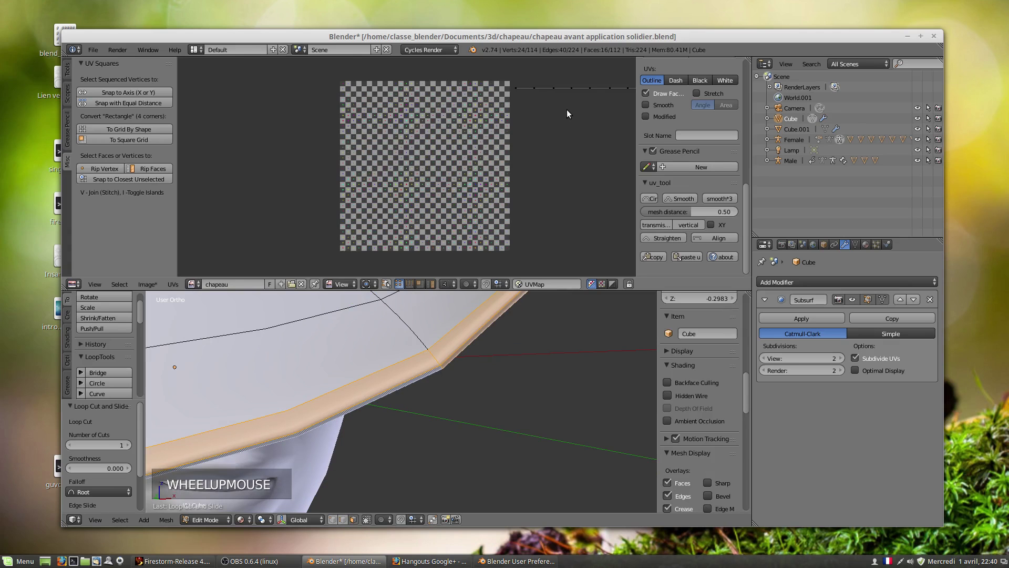
middle_click(573, 112)
scroll("up", 3)
scroll("up", 3)
Select the band strip's UVs and scale them into a row of square tiles beside the image.
key("l")
scroll("down", 3)
middle_click(434, 216)
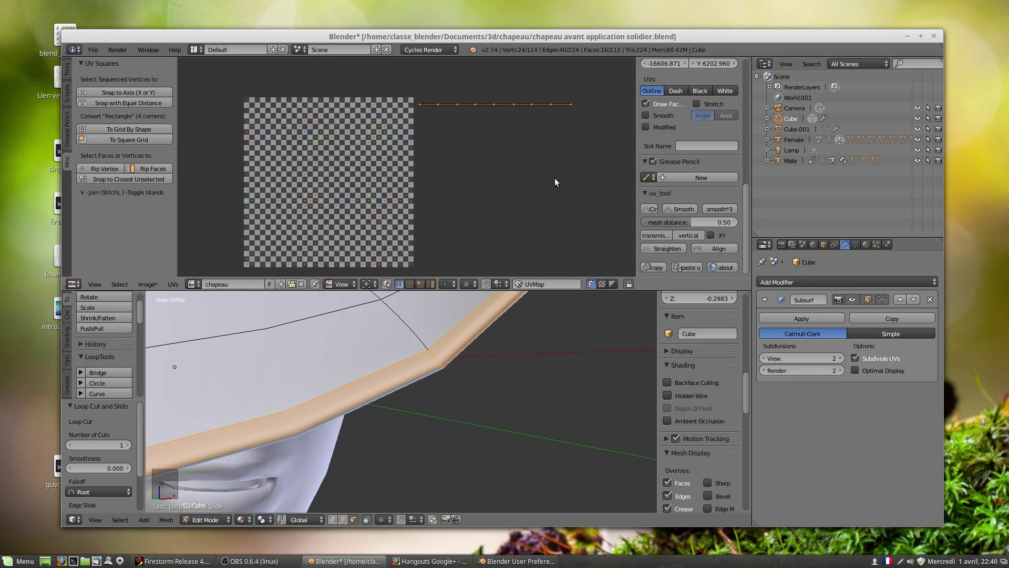
key("s")
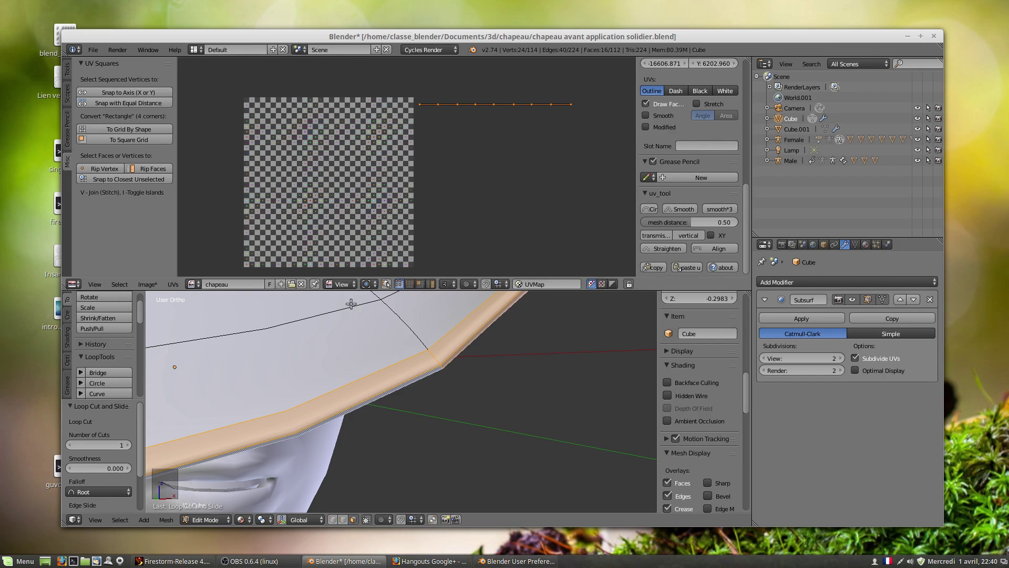
scroll("down", 3)
Select edges of the hat band and inspect them from several angles.
right_click(401, 338)
right_click(405, 334)
middle_click(433, 375)
scroll("down", 3)
middle_click(374, 355)
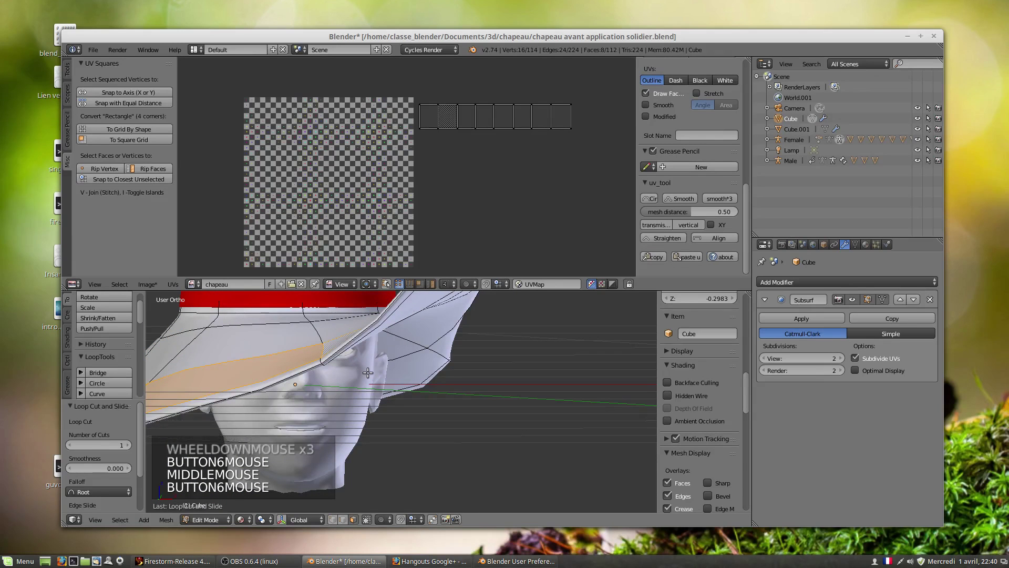
key("ctrl+KP_Add")
key("ctrl+KP_Add")
key("ctrl+KP_Add")
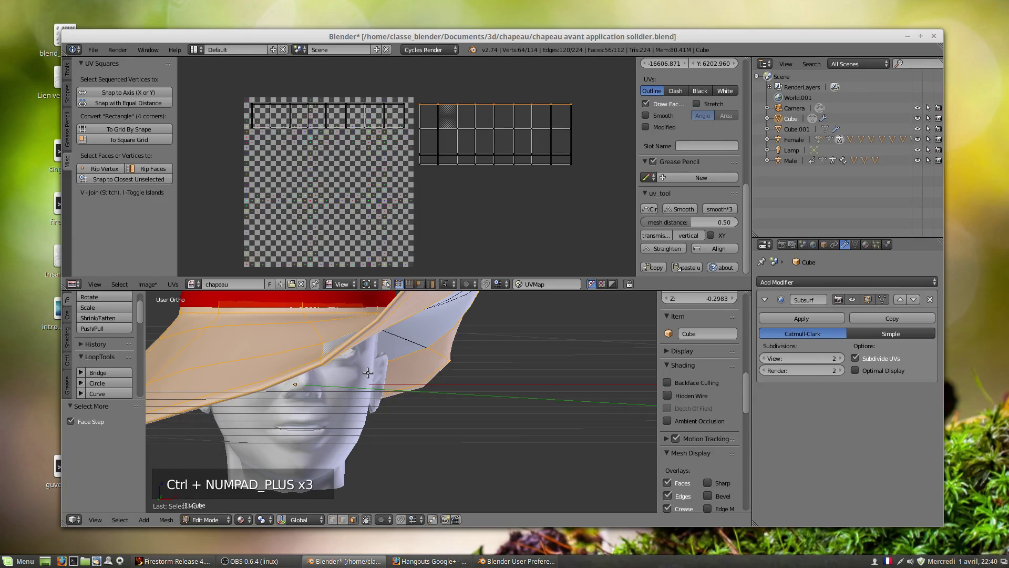
scroll("up", 3)
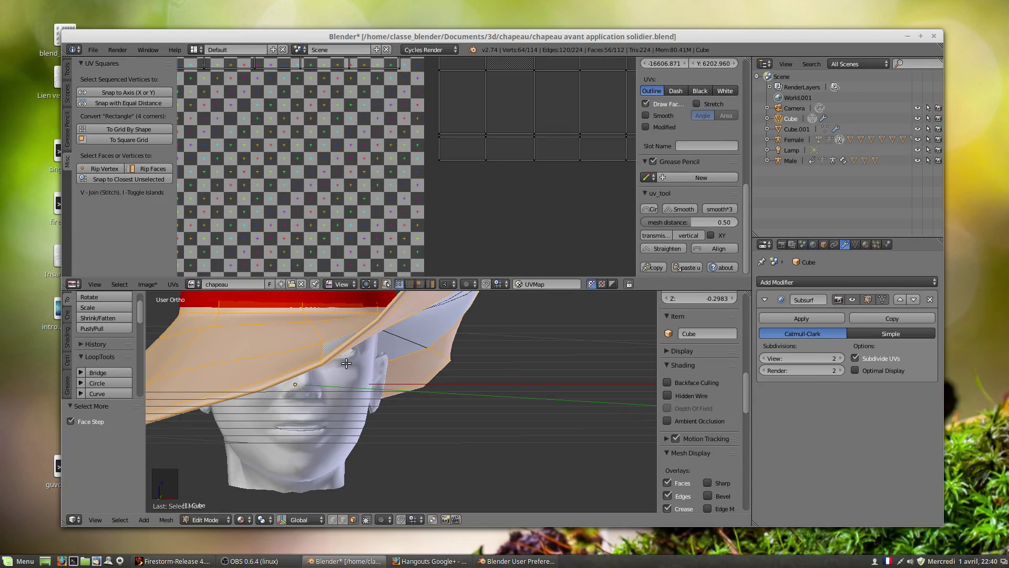
middle_click(352, 359)
scroll("down", 3)
middle_click(357, 383)
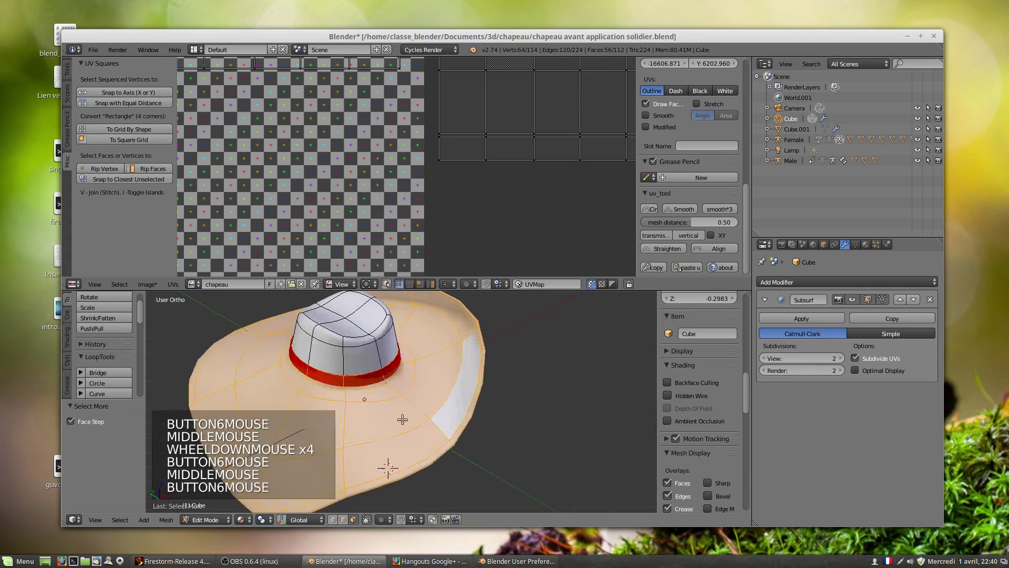
middle_click(464, 371)
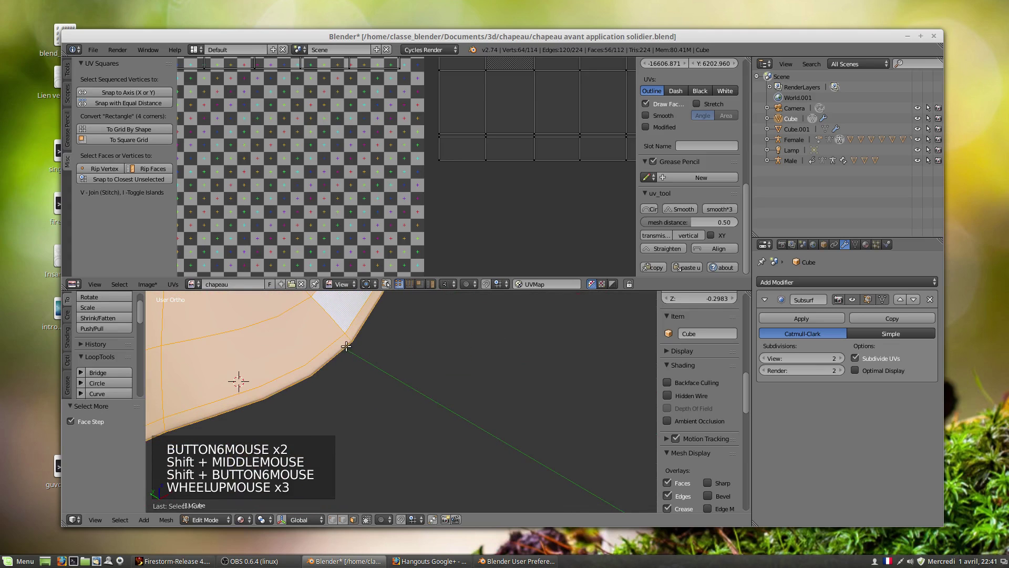
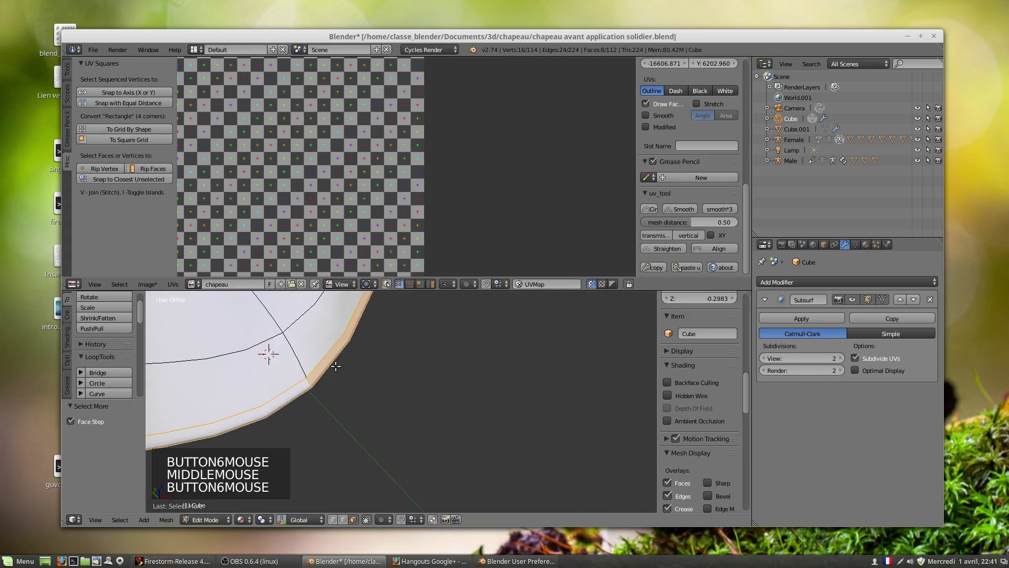
scroll("up", 3)
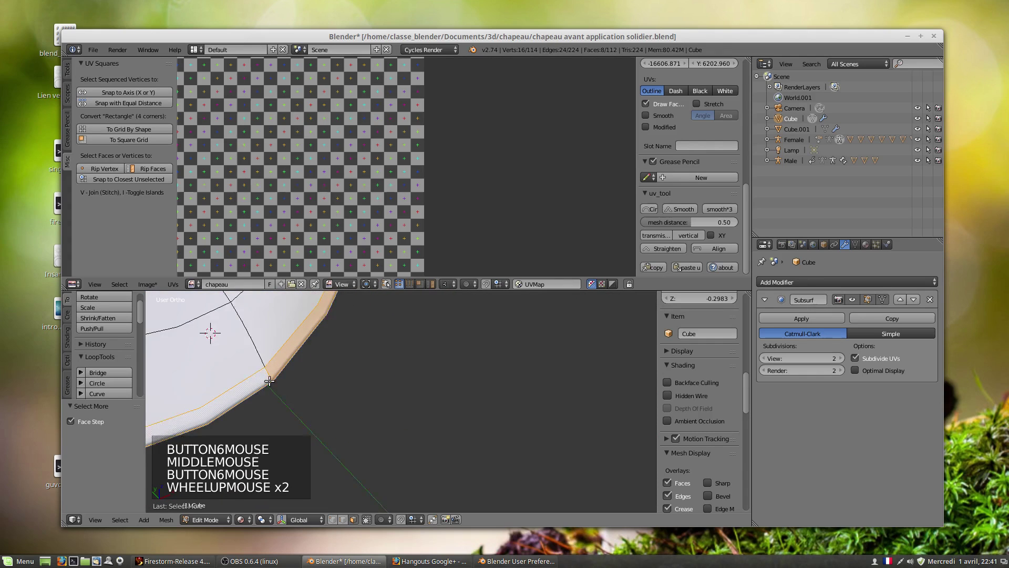
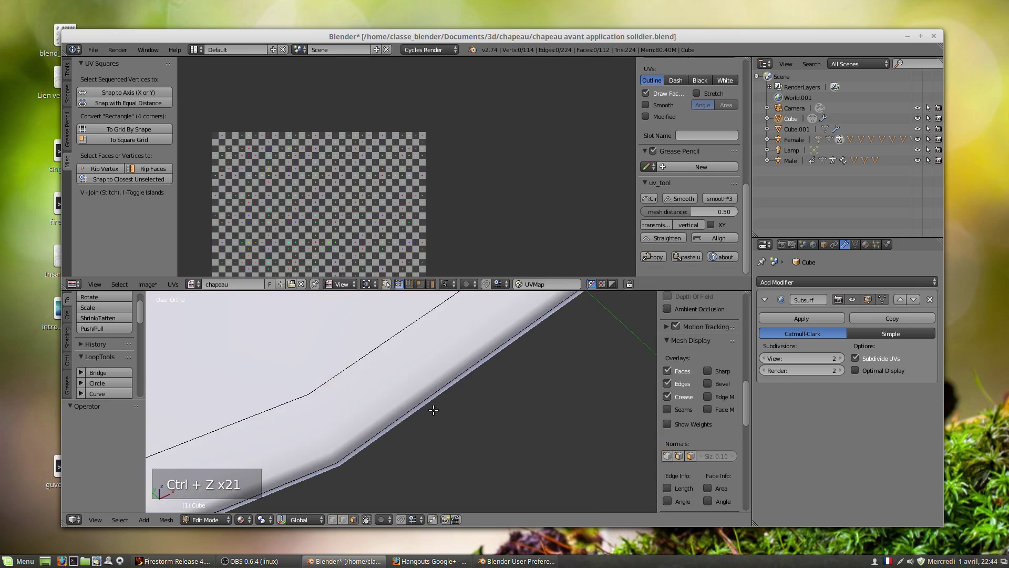
Undo a long run of edits back to before the band UV work.
key("ctrl+z")
key("ctrl+z")
key("ctrl+z")
key("ctrl+z")
key("ctrl+z")
key("ctrl+z")
key("ctrl+z")
key("ctrl+z")
key("ctrl+z")
key("ctrl+z")
key("ctrl+z")
key("ctrl+z")
key("ctrl+z")
key("ctrl+z")
key("ctrl+z")
key("ctrl+z")
key("ctrl+z")
key("ctrl+z")
key("ctrl+z")
key("ctrl+z")
key("ctrl+z")
key("ctrl+z")
key("ctrl+z")
scroll("down", 3)
scroll("up", 3)
Select the added edge loop and dissolve its vertices, returning the hat to 106 vertices.
right_click(410, 416)
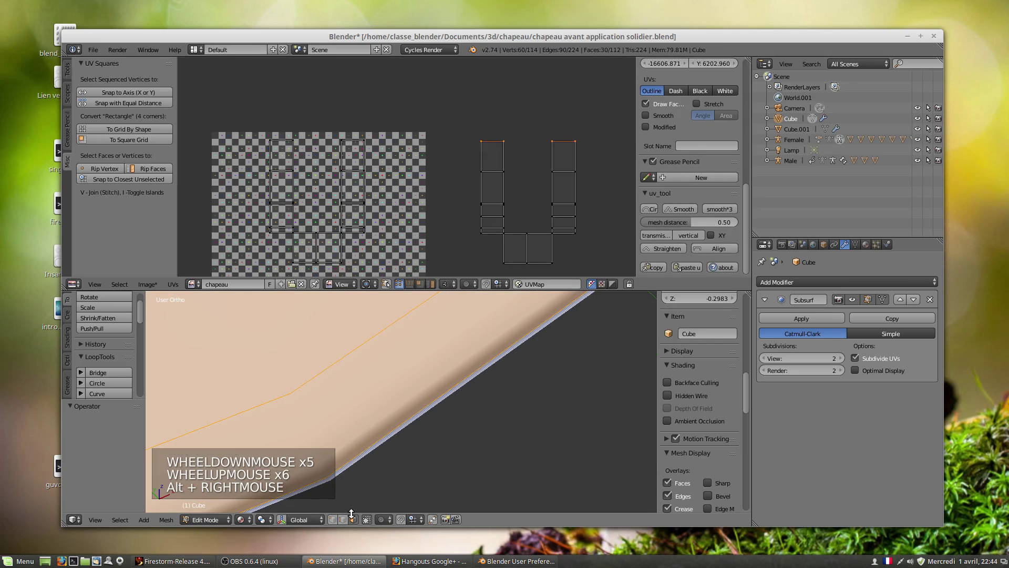
left_click(347, 520)
right_click(382, 439)
key("x")
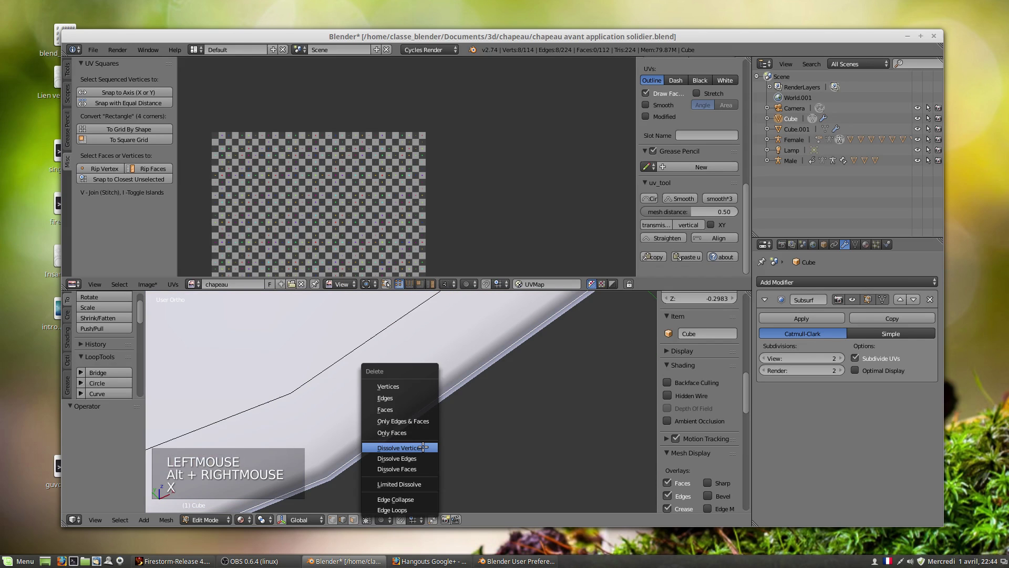
key("x")
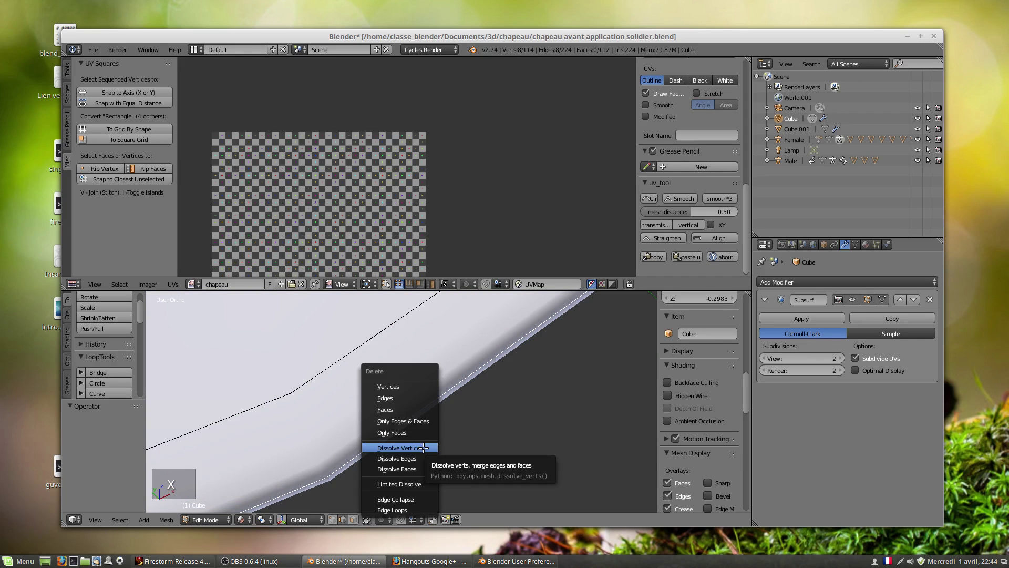
scroll("down", 3)
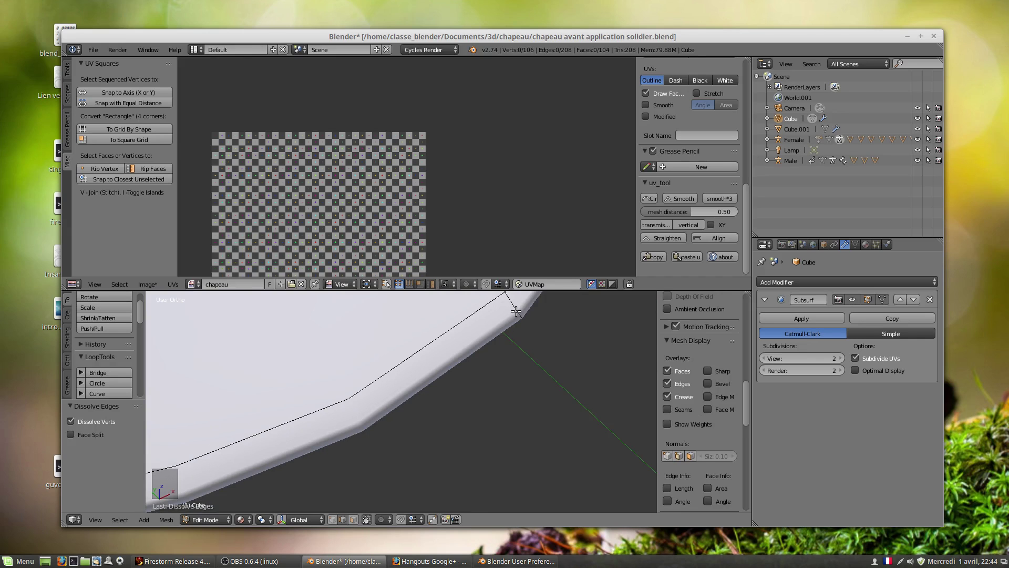
Select a loop of brim vertices and zoom the 3D view onto the brim.
right_click(516, 312)
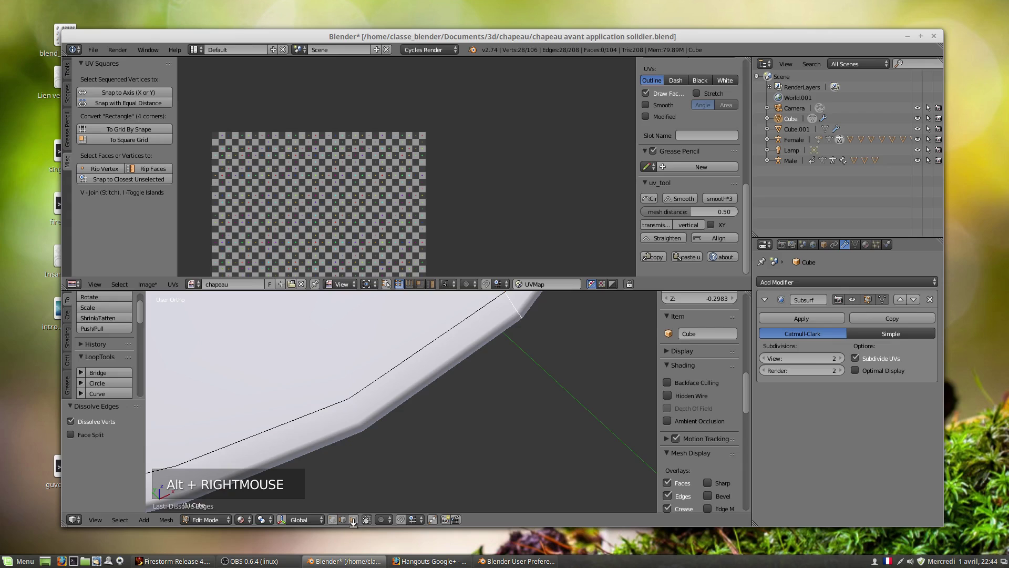
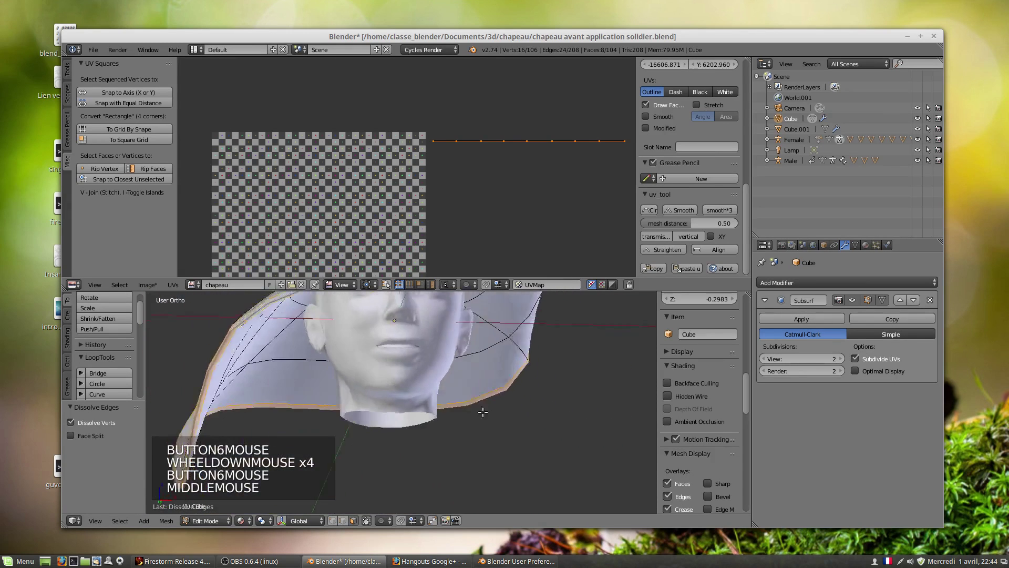
scroll("up", 3)
middle_click(478, 420)
scroll("down", 3)
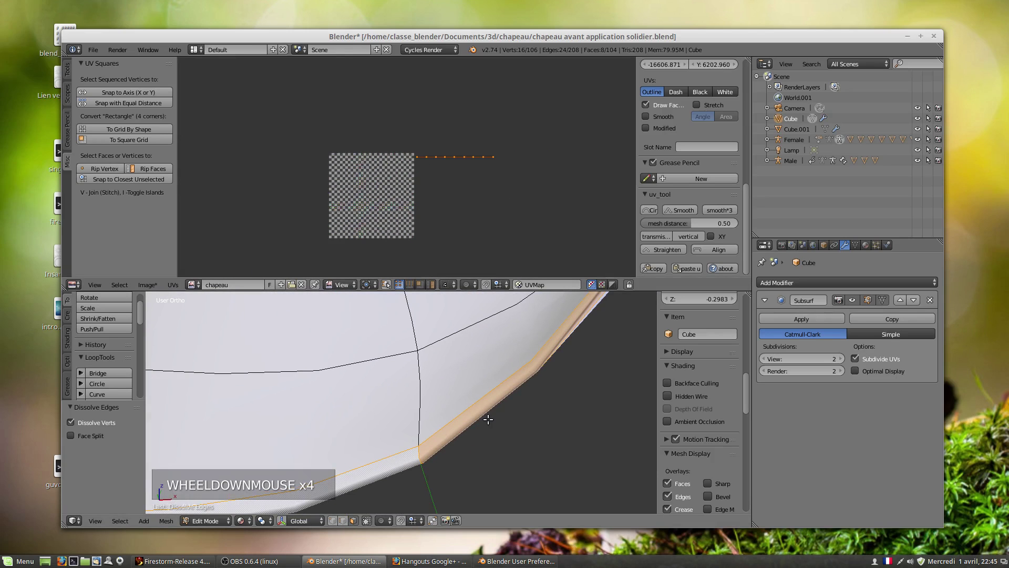
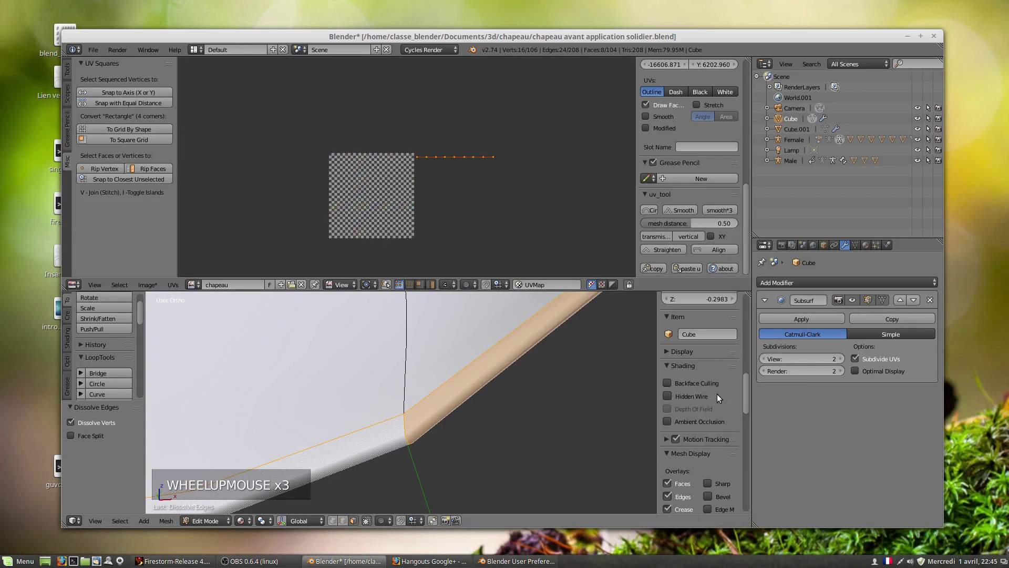
scroll("up", 3)
Show the edges' transform and crease values and select the brim's outer rim.
left_click(692, 435)
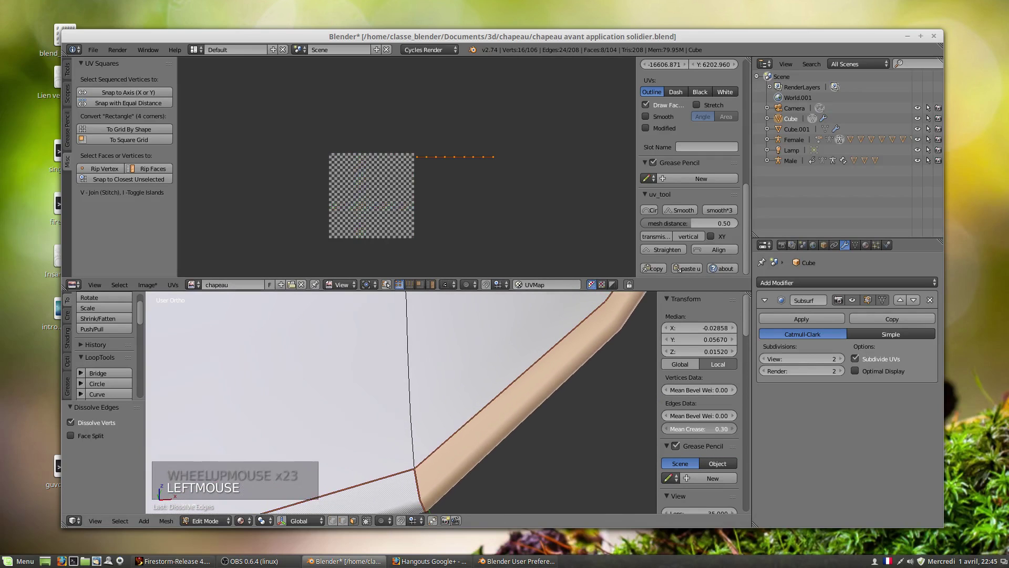
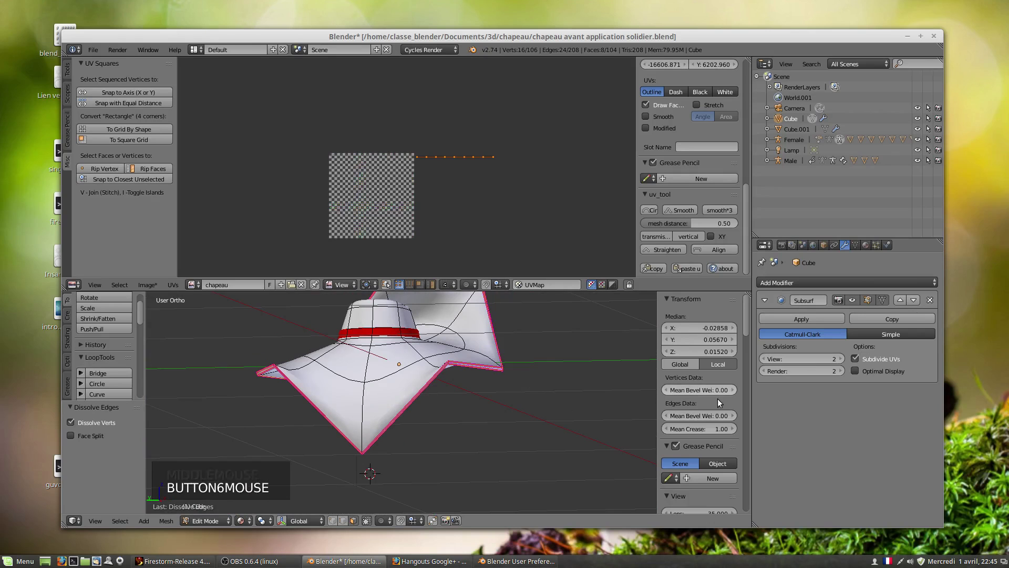
left_click(727, 429)
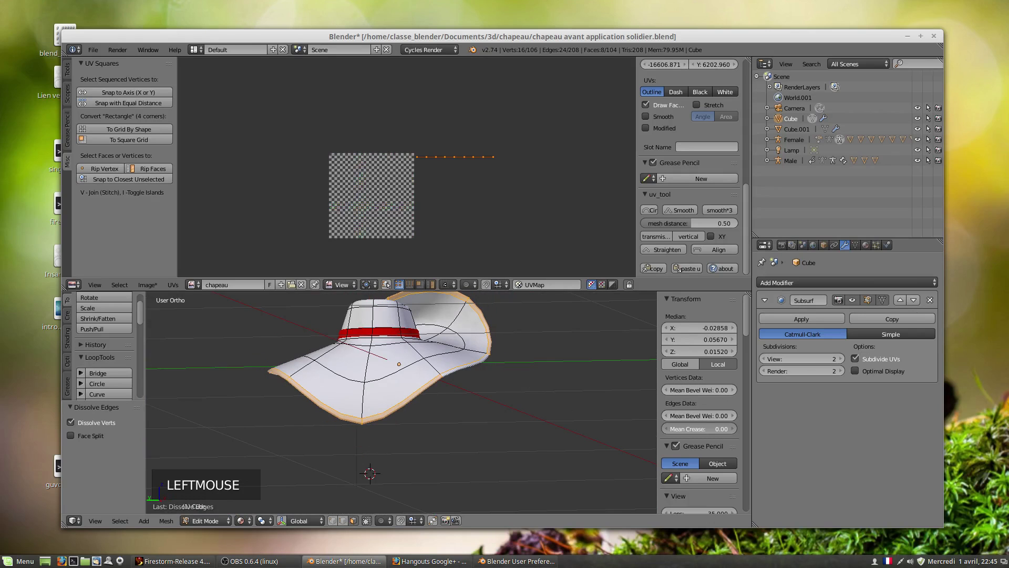
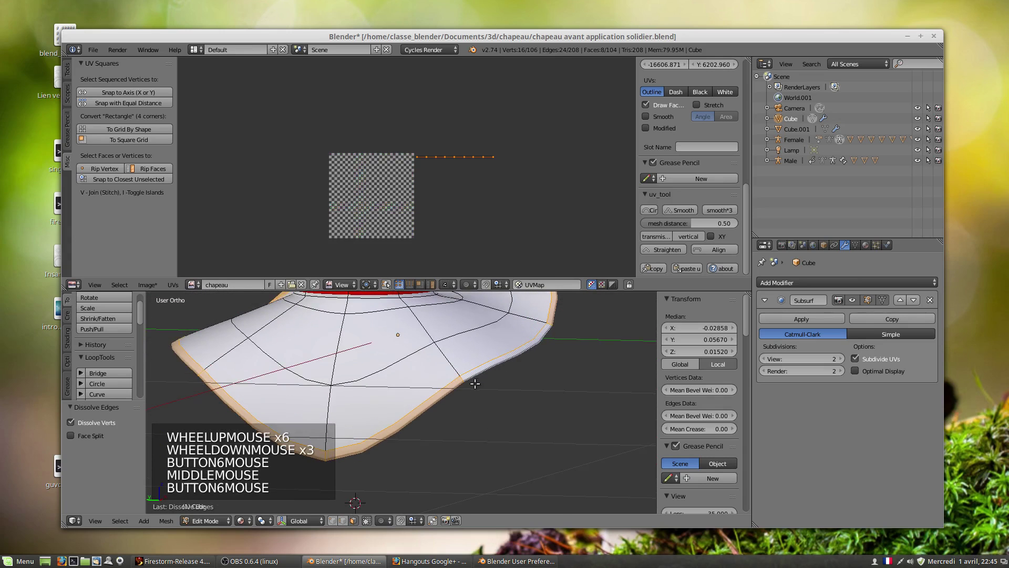
scroll("up", 3)
Delete the selected brim geometry, then select the whole hat mesh to check what remains.
key("x")
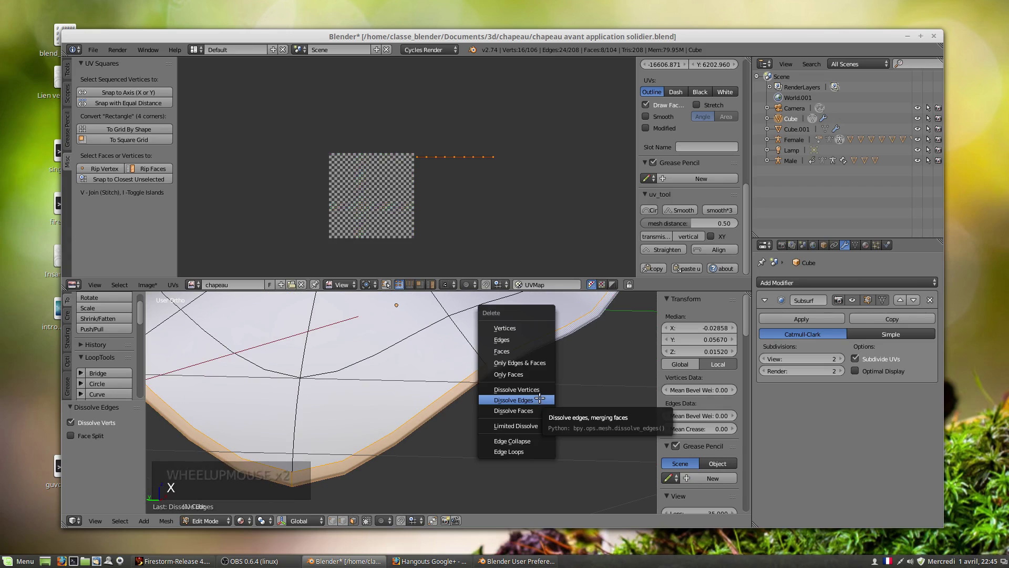
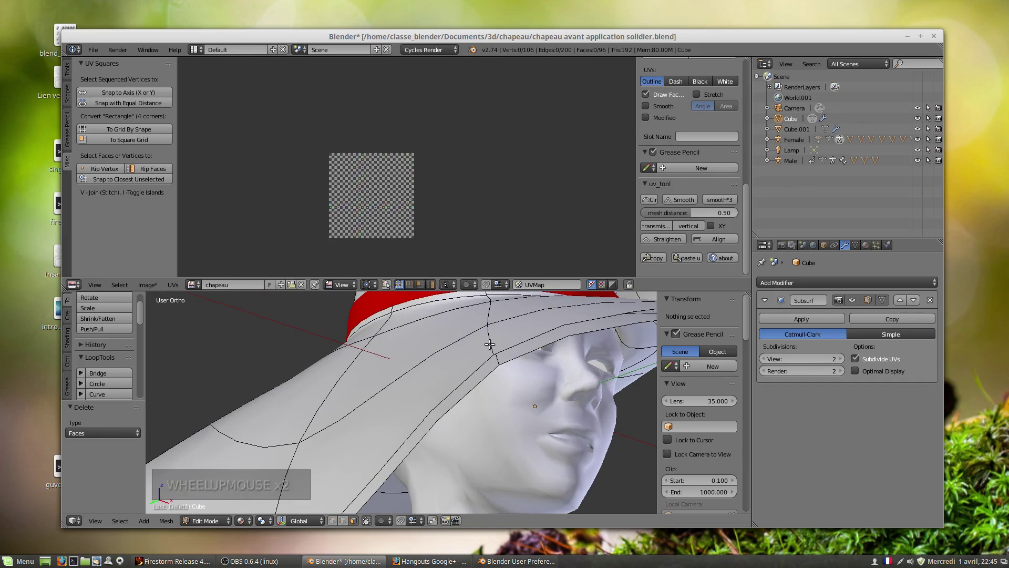
key("l")
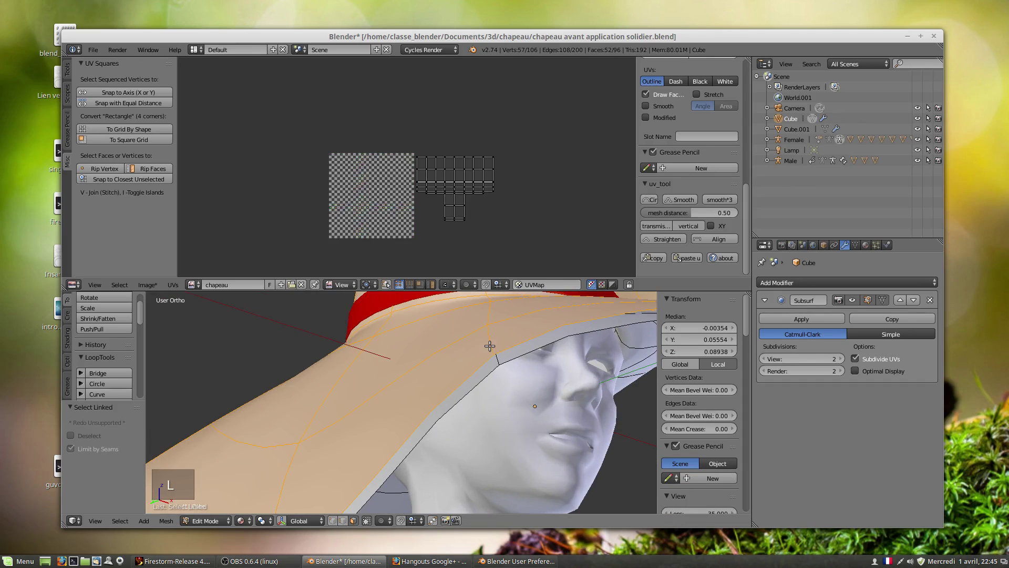
key("l")
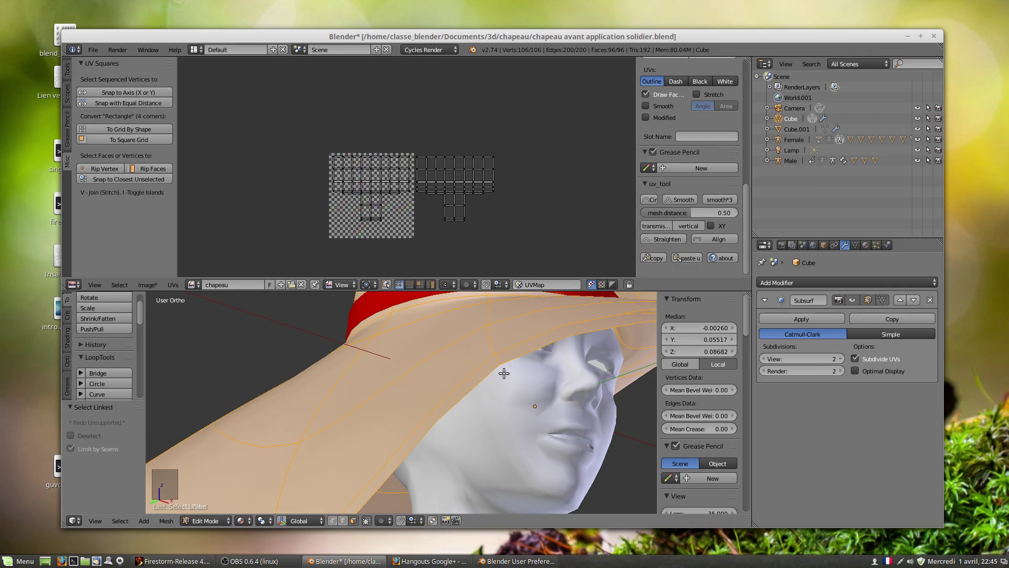
scroll("up", 3)
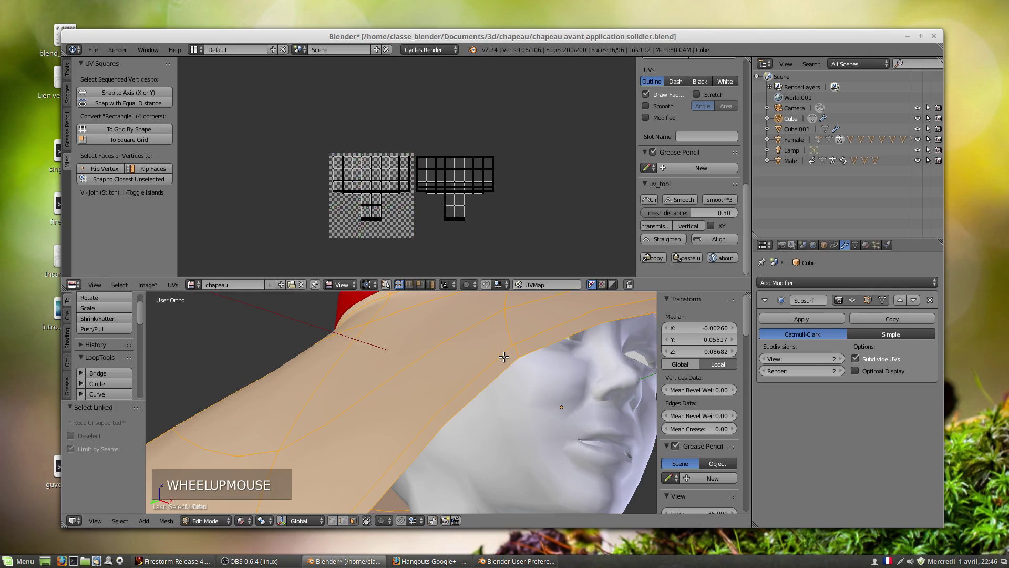
left_click(345, 524)
Select only the 16-edge loop running around the brim's outer rim.
key("space")
key("space")
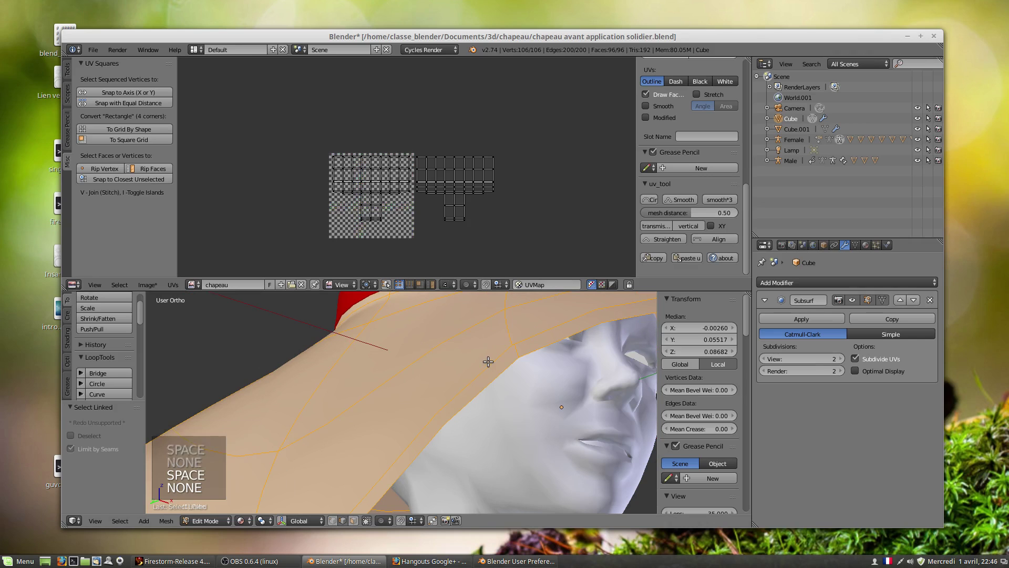
right_click(489, 359)
right_click(498, 371)
scroll("down", 3)
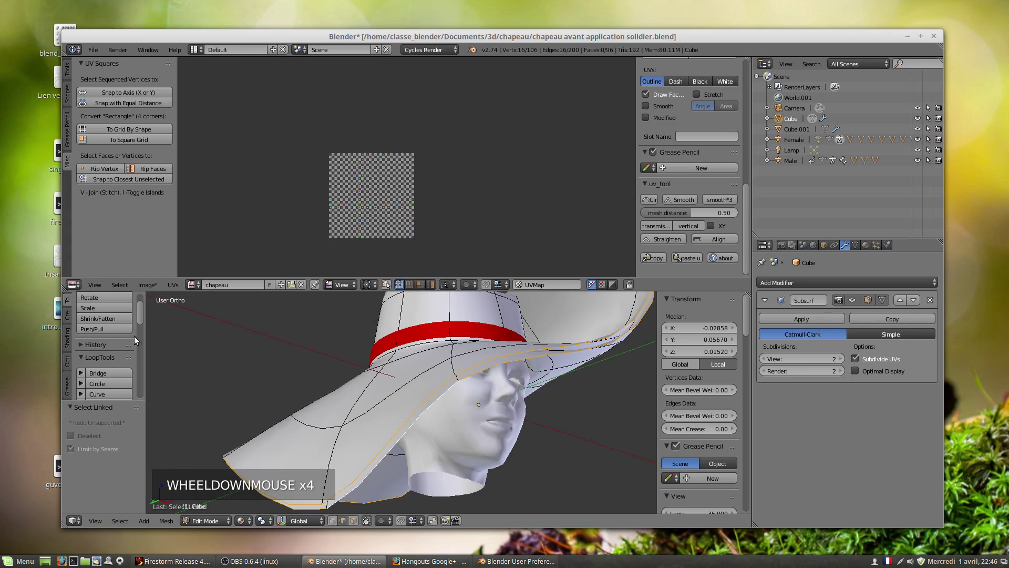
Try extruding and filling the rim loop into faces, undoing each attempt.
left_click(138, 326)
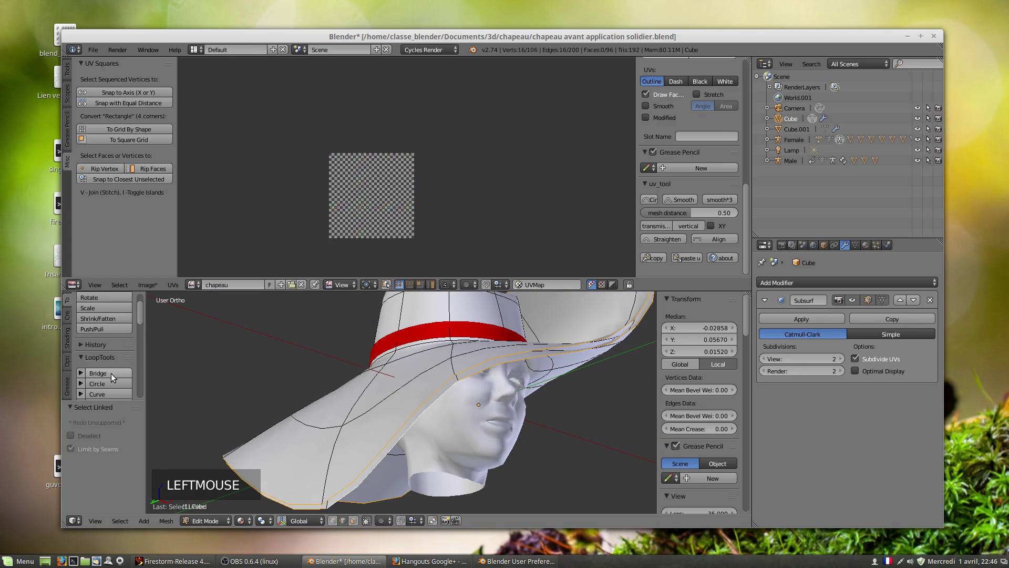
left_click(113, 377)
scroll("down", 3)
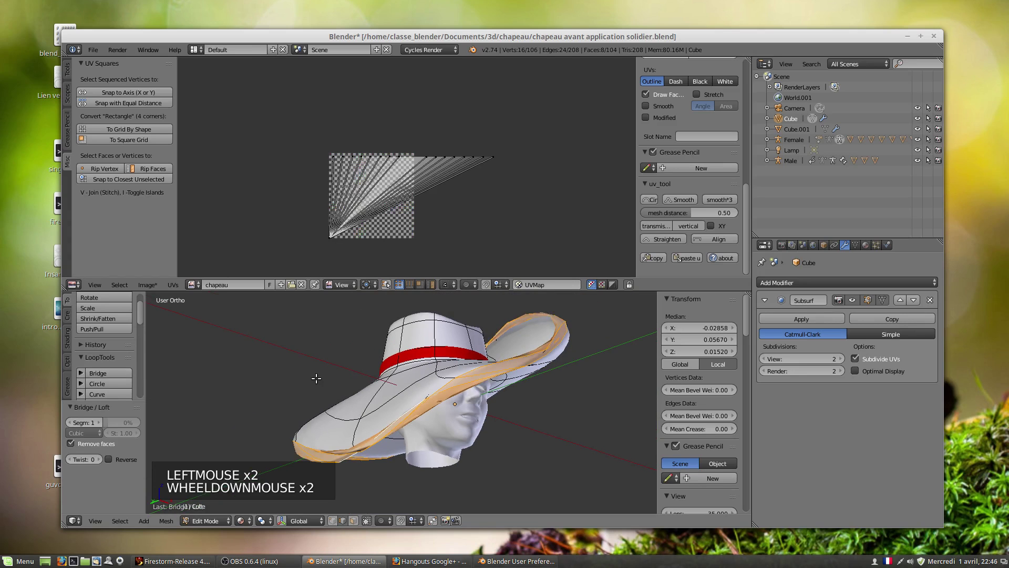
key("ctrl+z")
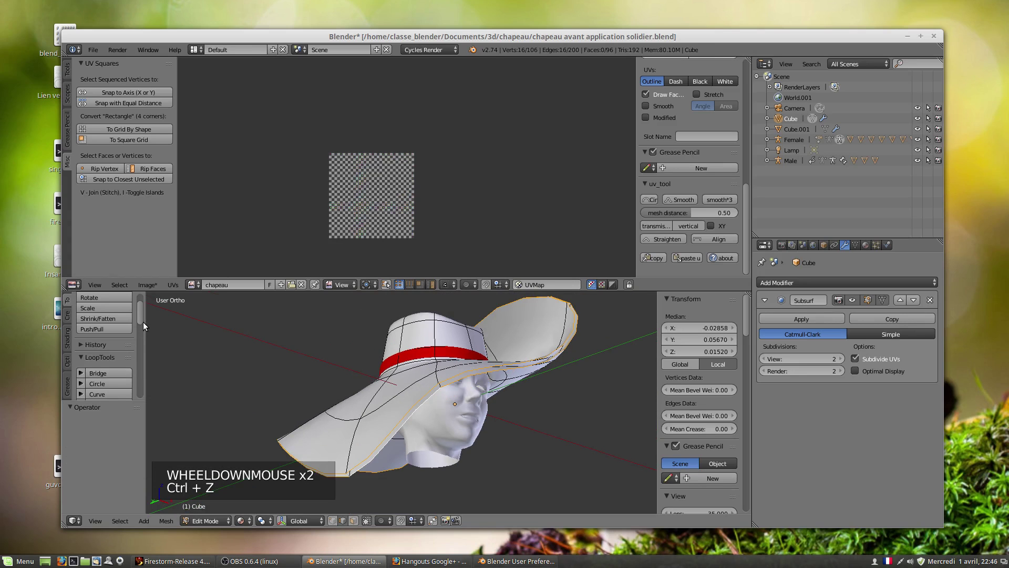
left_click(143, 321)
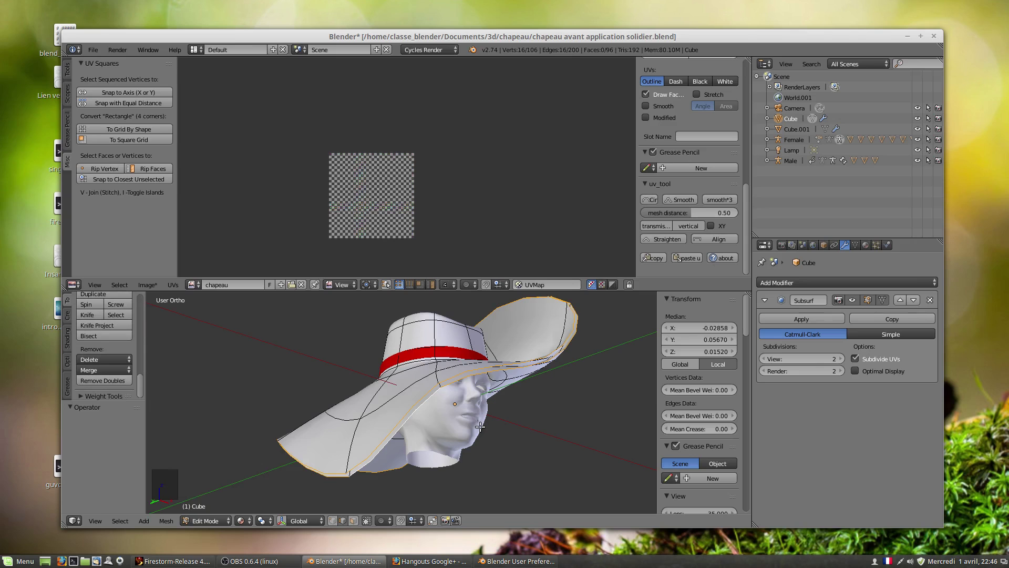
key("alt+f")
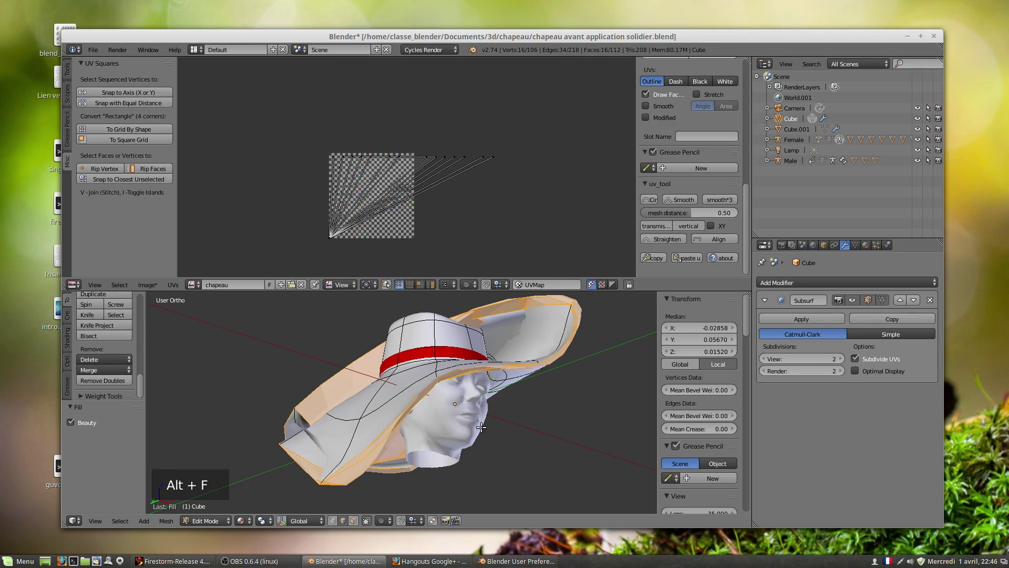
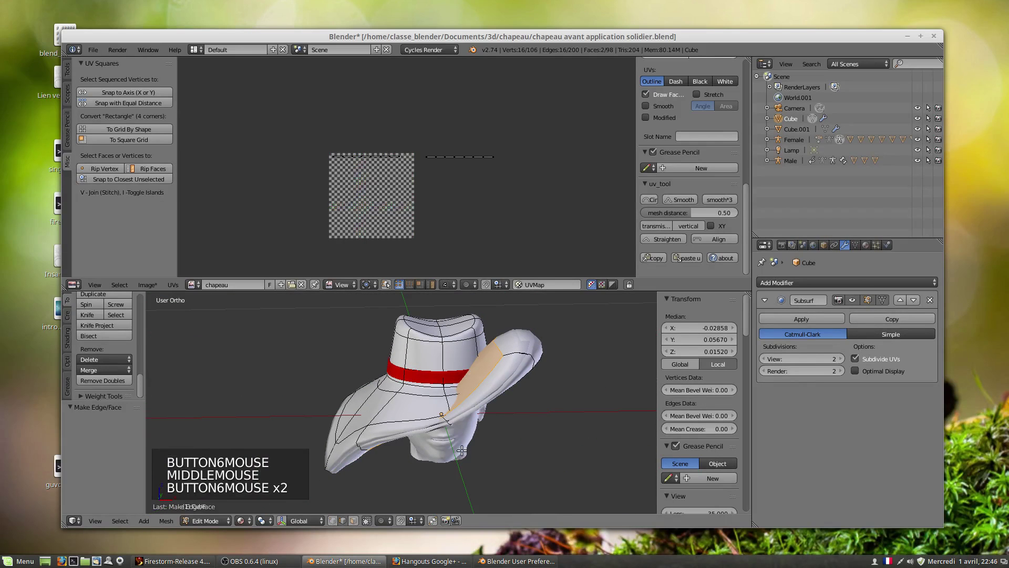
key("ctrl+z")
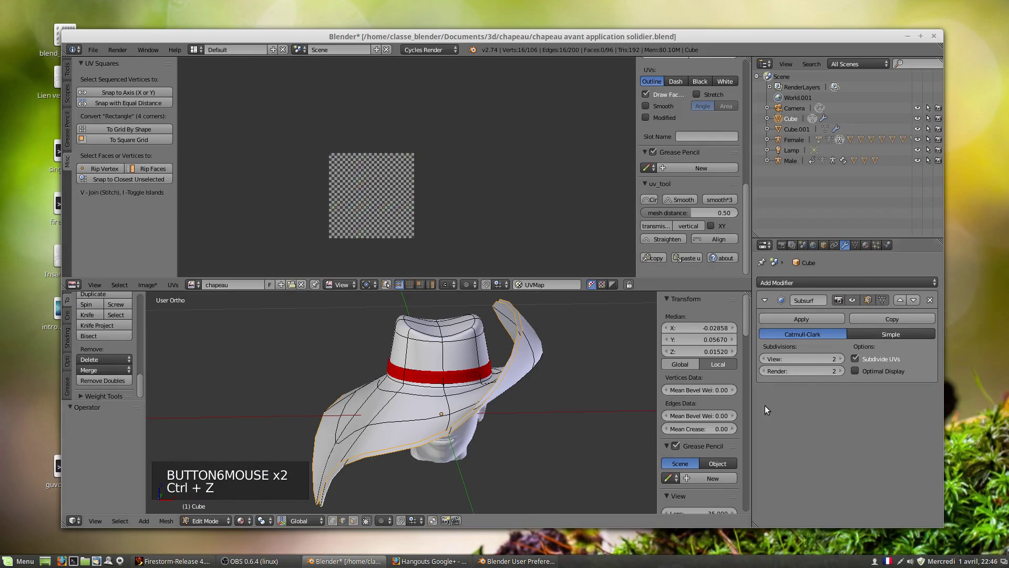
Remove doubled vertices, then extrude the rim loop into 8 new faces along the brim.
scroll("up", 3)
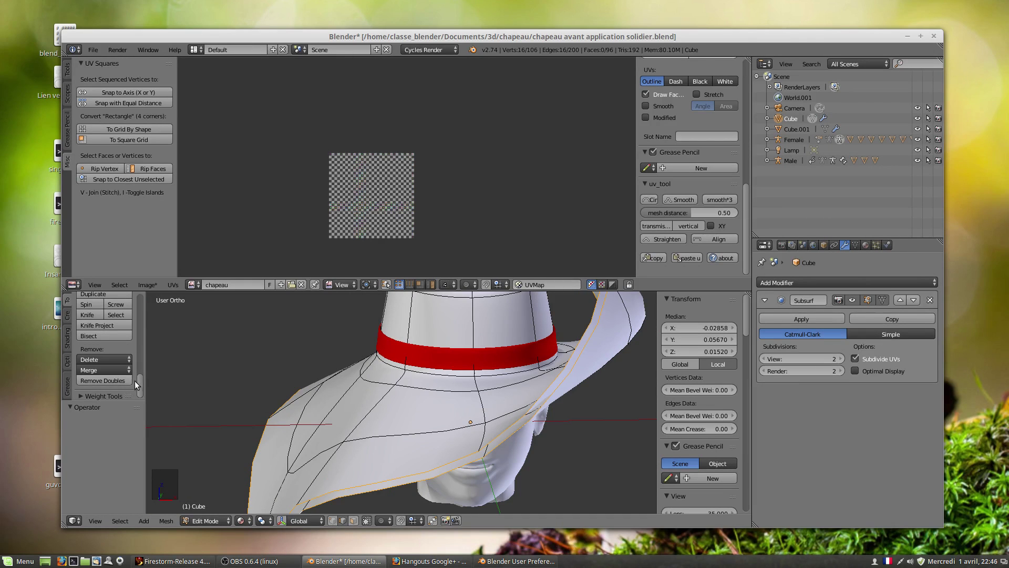
left_click(108, 387)
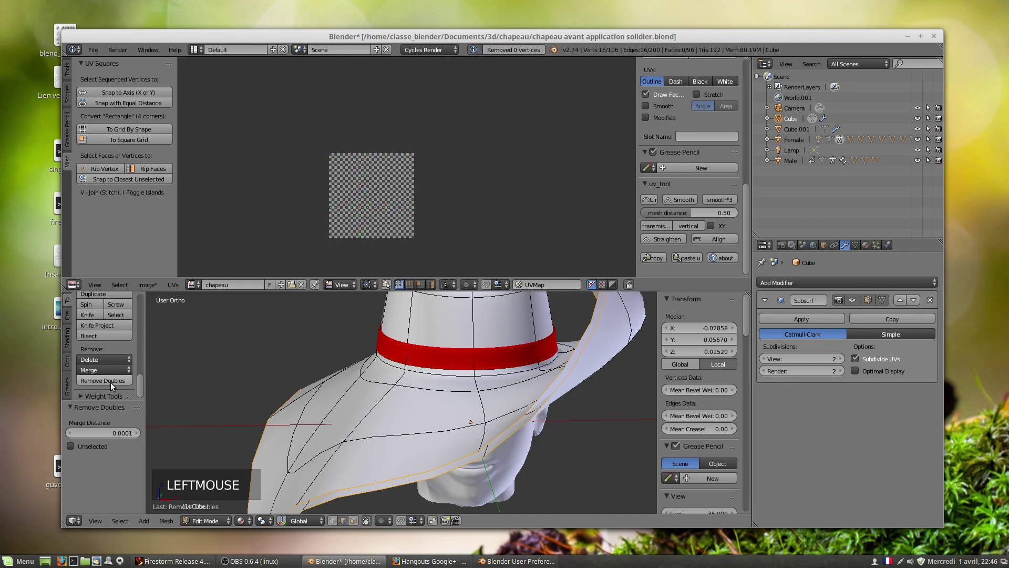
left_click(142, 380)
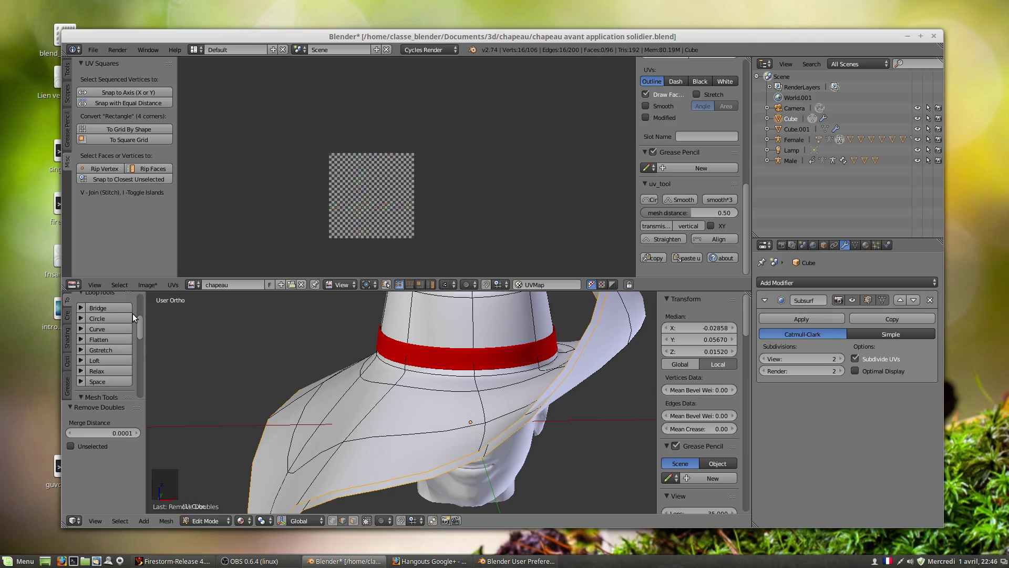
left_click(99, 316)
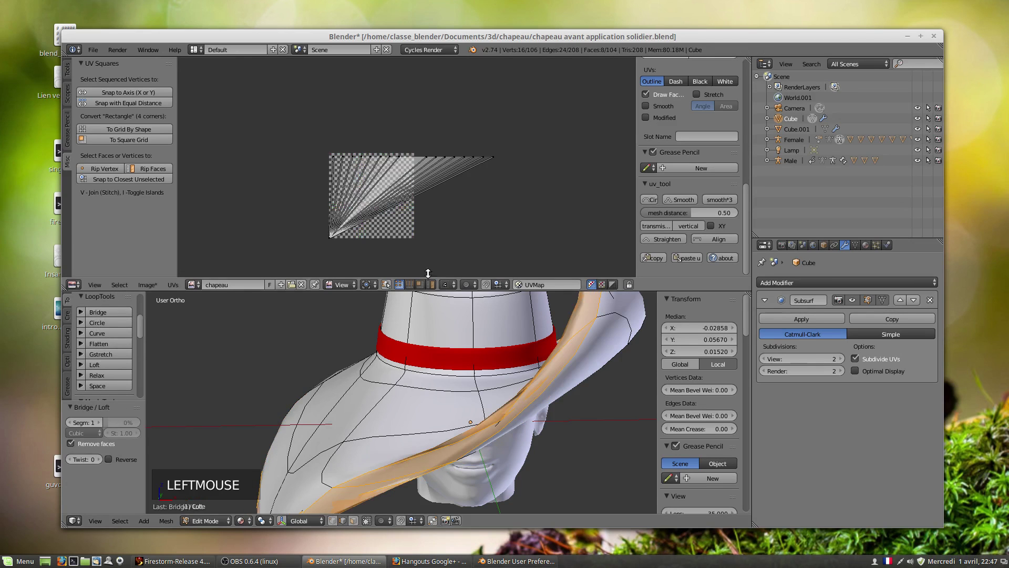
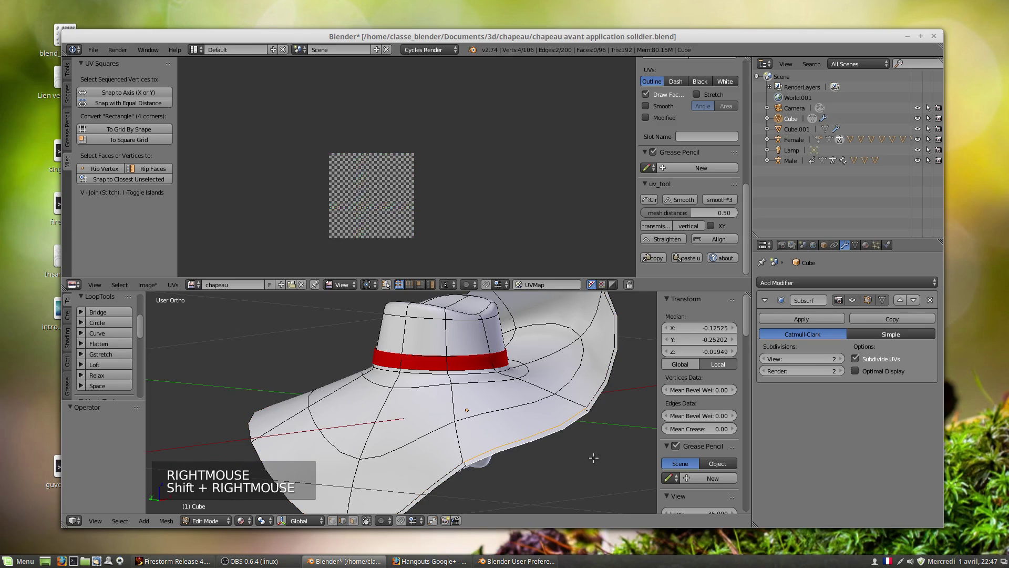
With viewport subdivisions at 0, test filling a face between rim vertices and undo it.
key("f")
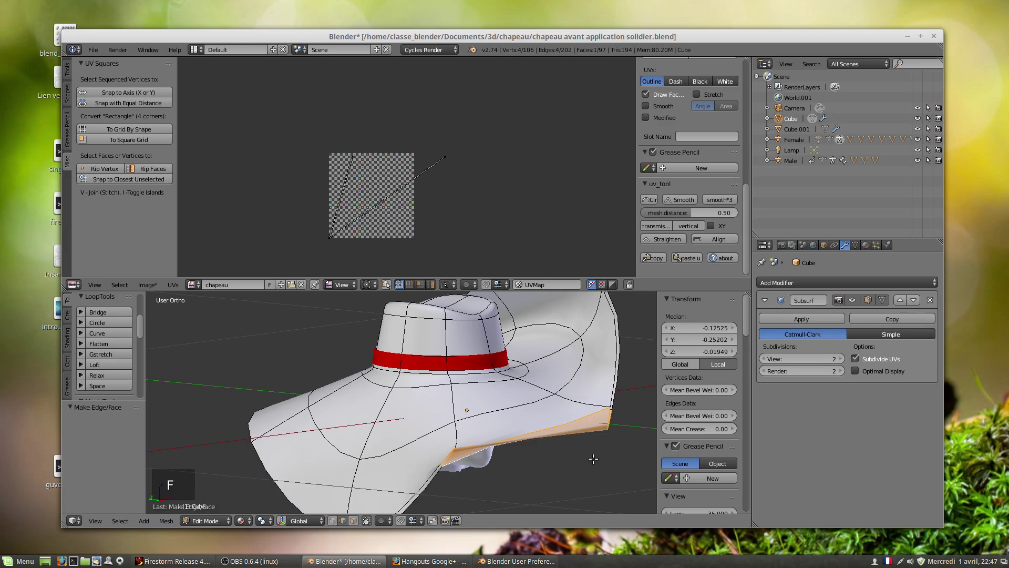
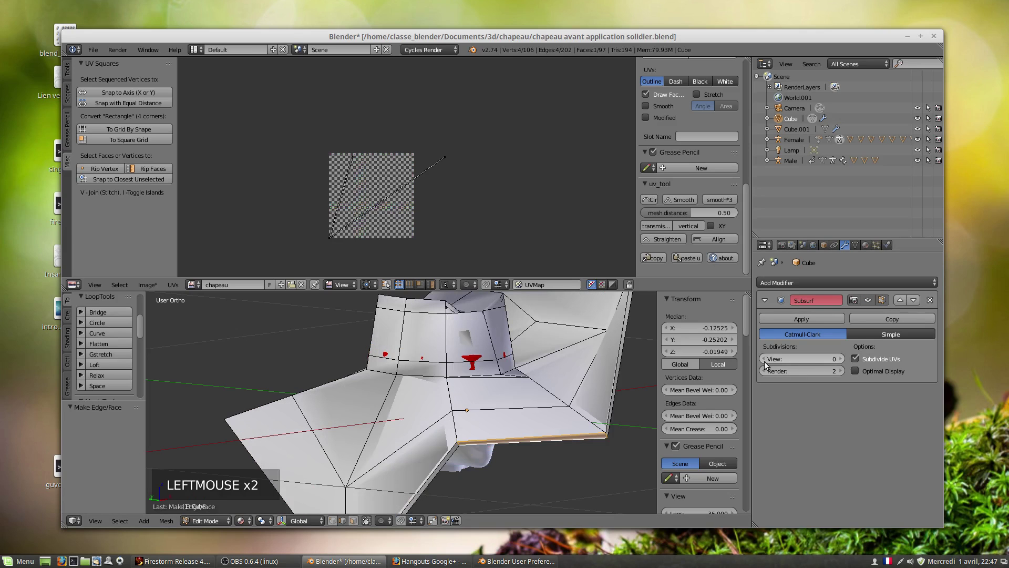
scroll("down", 3)
scroll("down", 3)
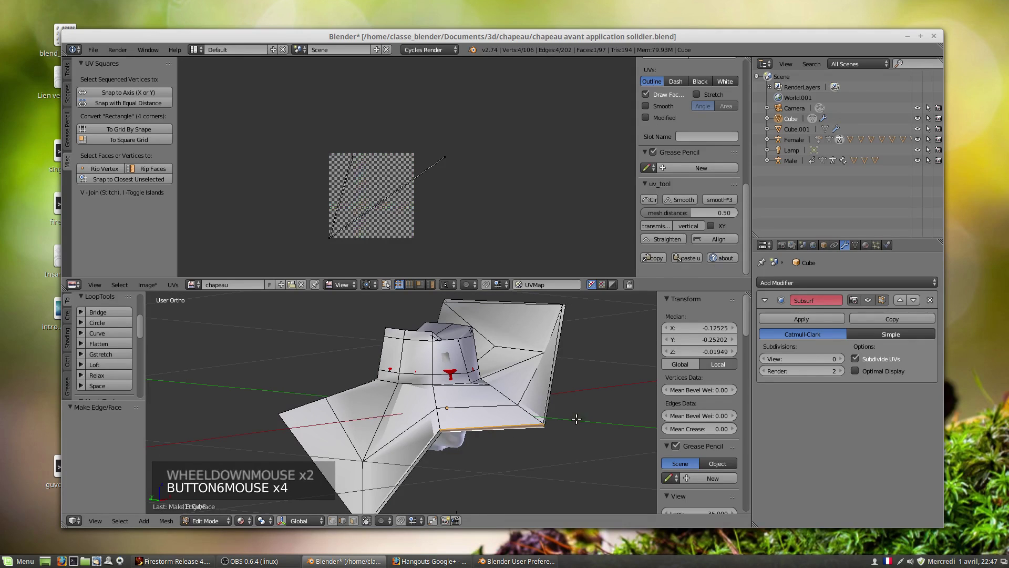
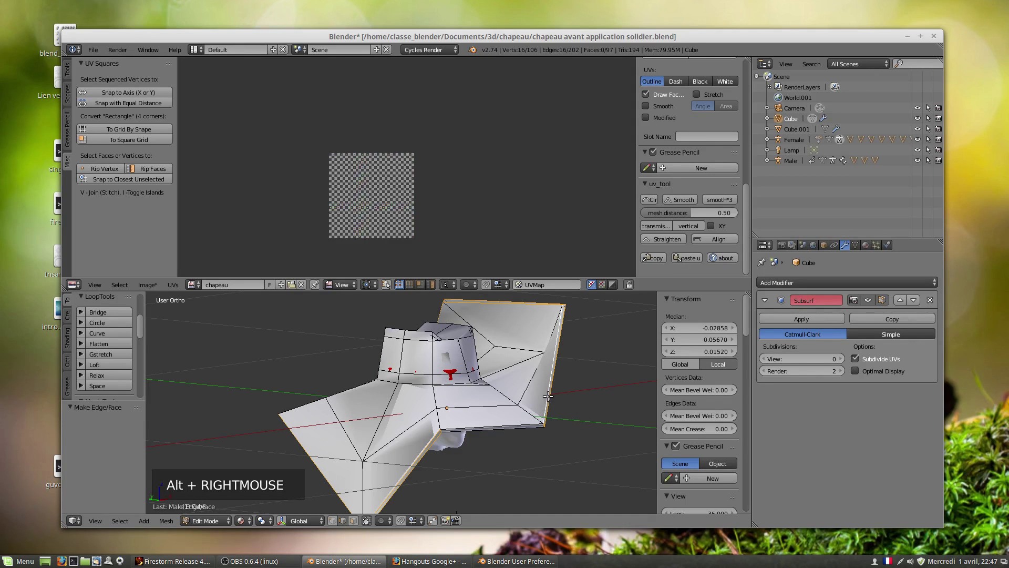
key("ctrl+z")
key("ctrl+z")
key("ctrl+z")
key("ctrl+z")
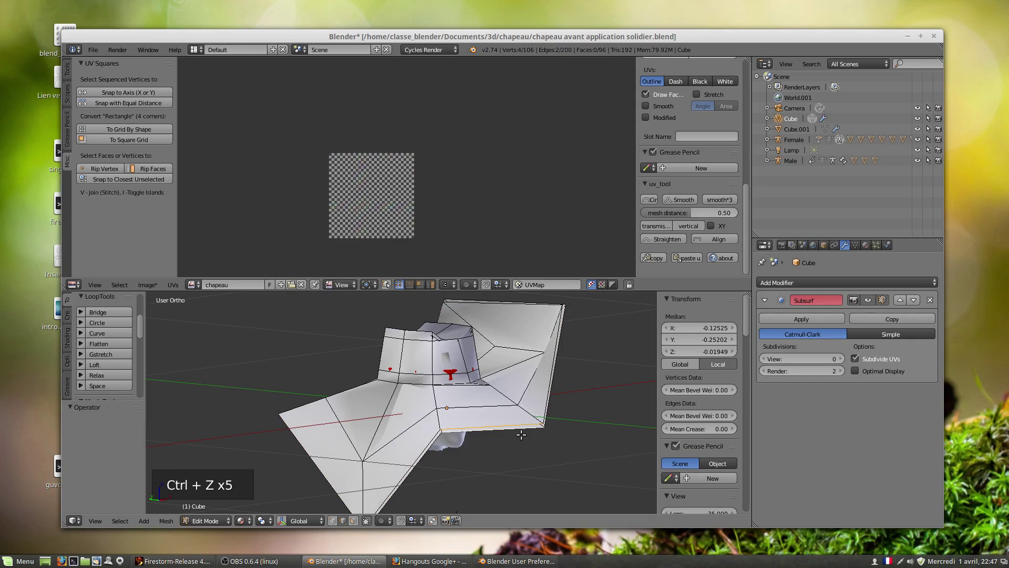
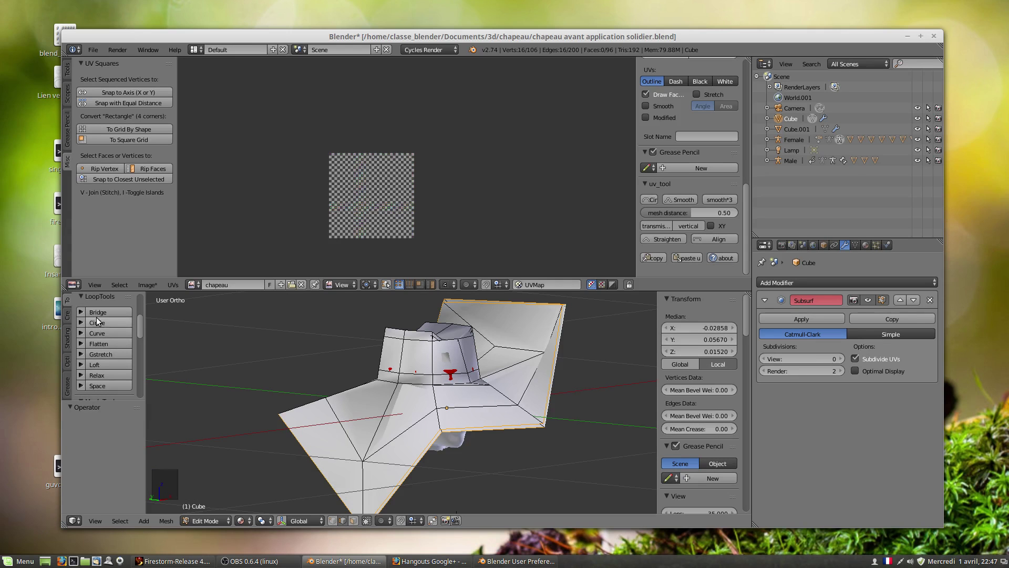
Re-extrude the rim loop, undo it, and bring up the Specials menu over the ring.
left_click(96, 318)
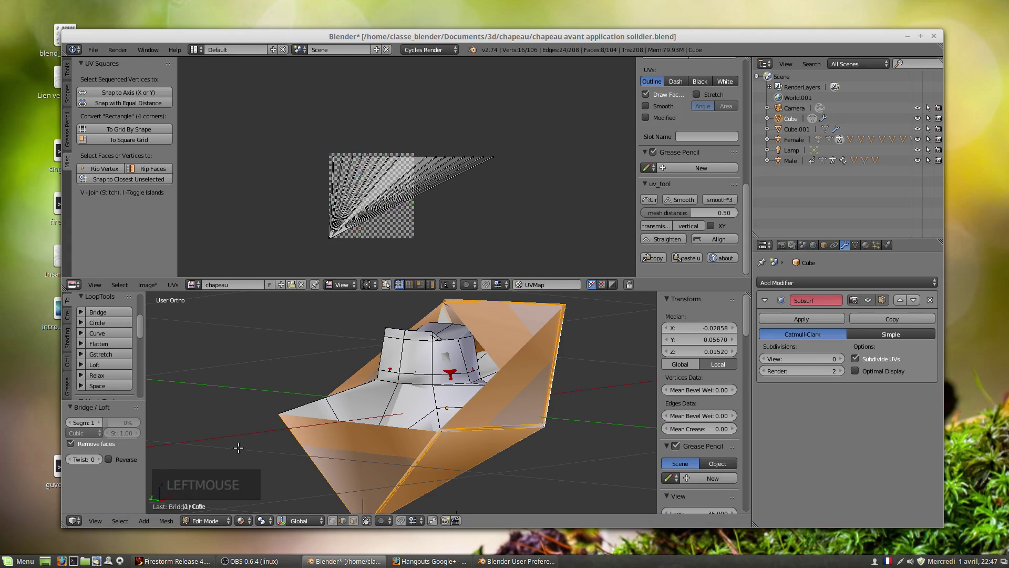
key("ctrl+z")
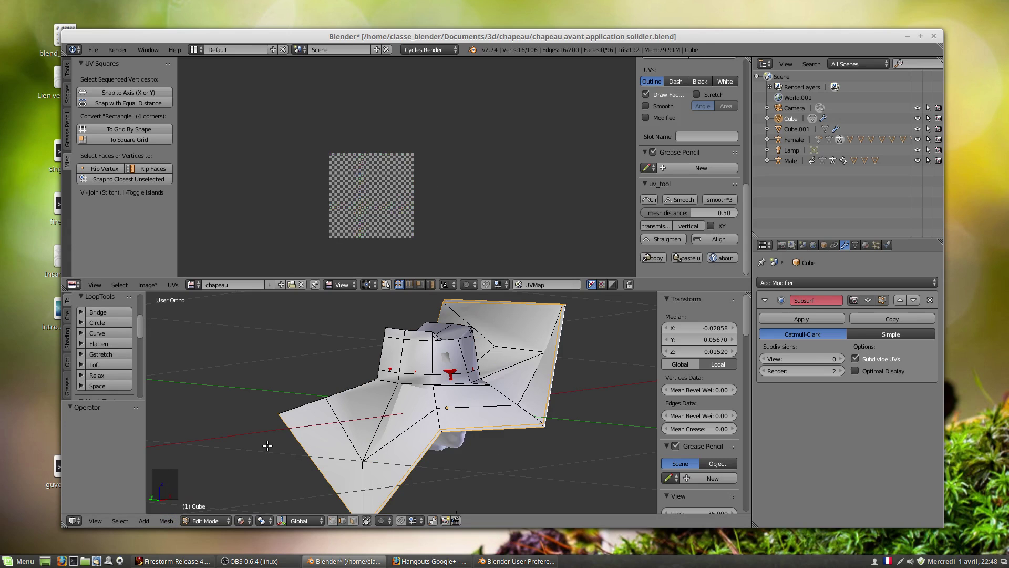
key("w")
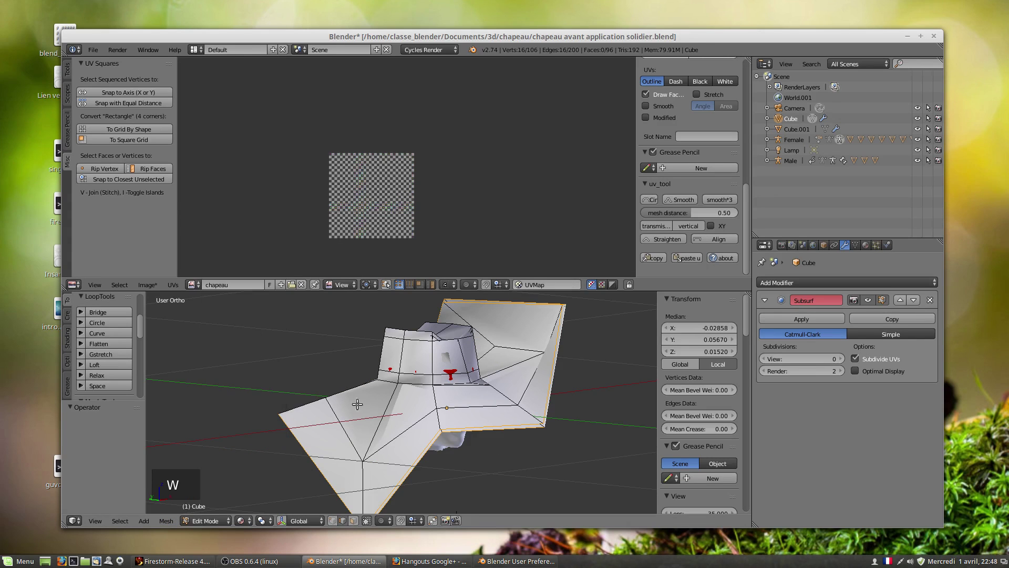
key("space")
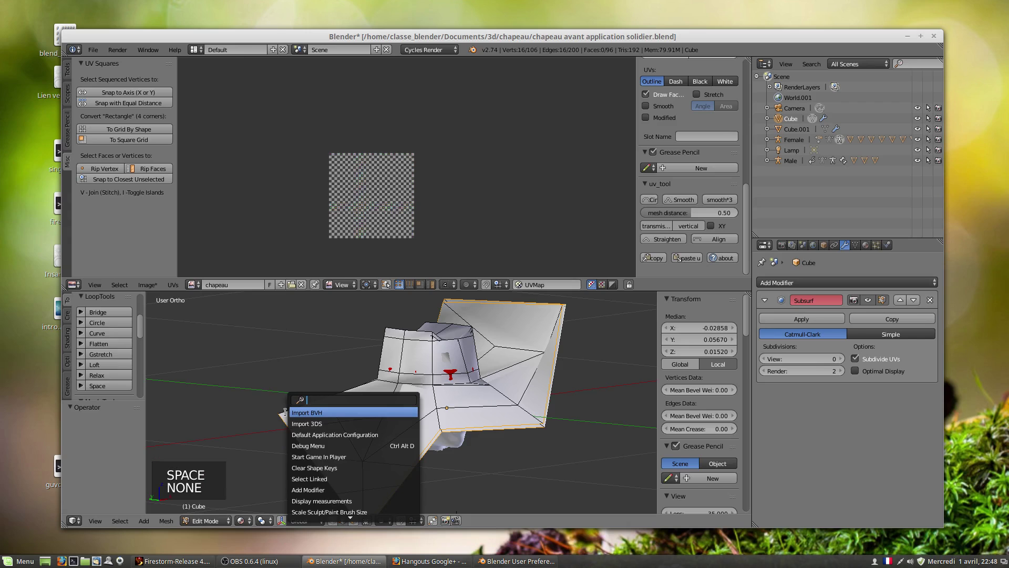
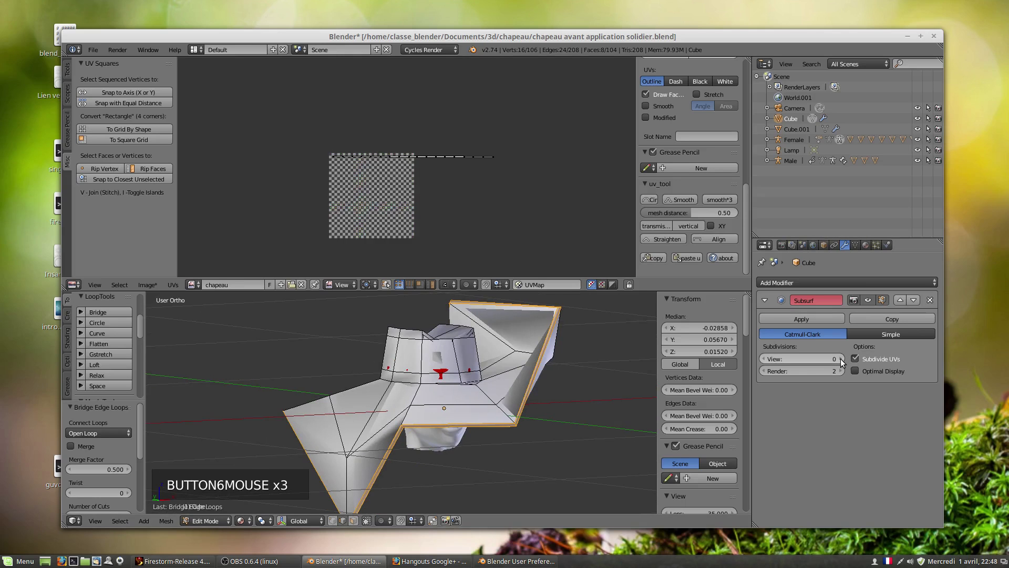
left_click(847, 360)
left_click(844, 363)
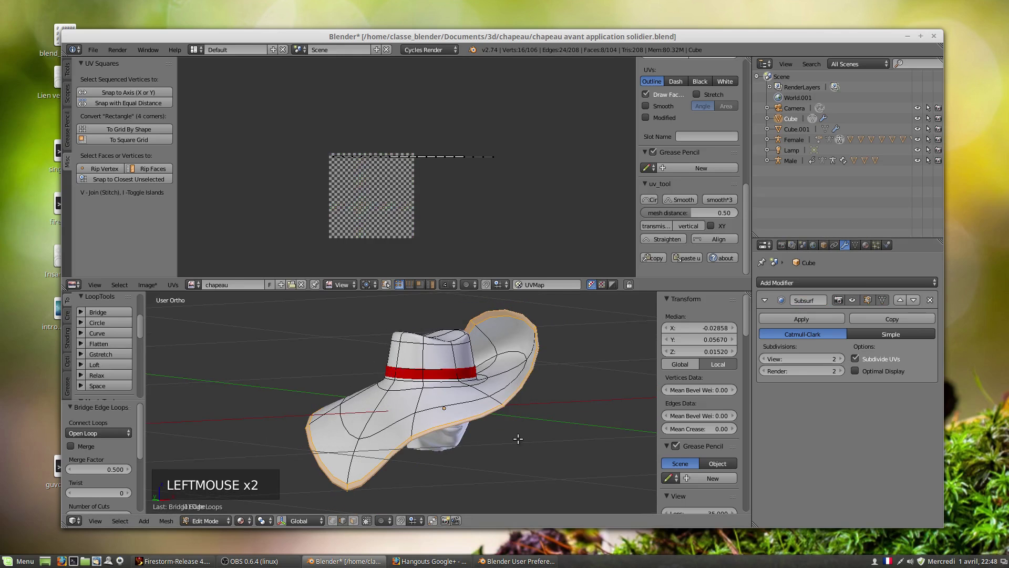
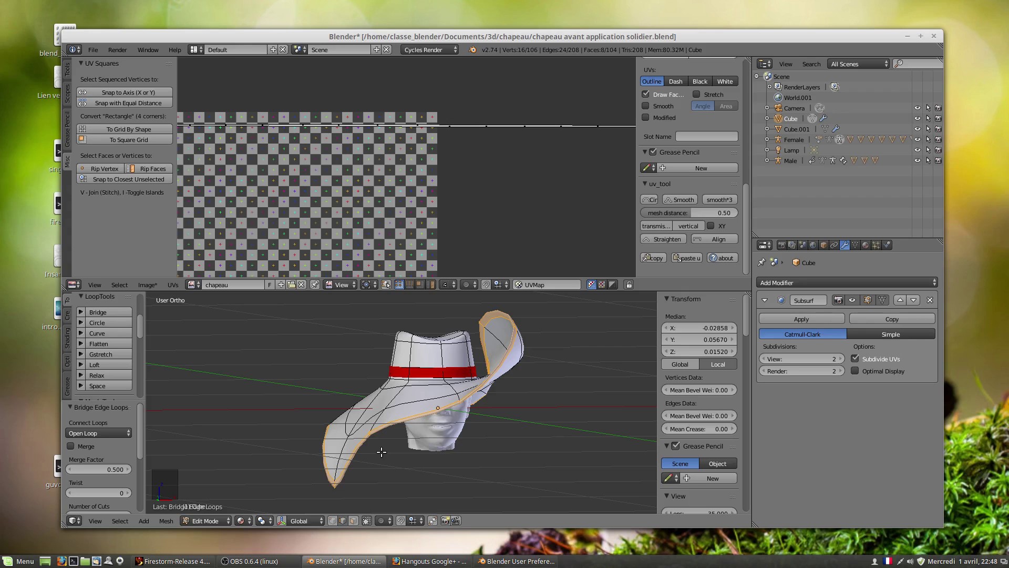
key("space")
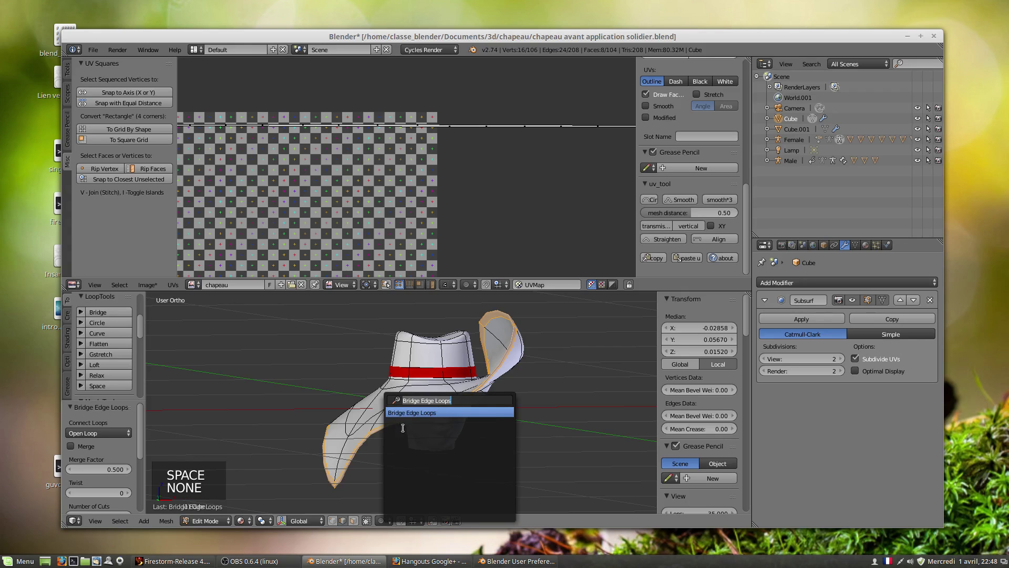
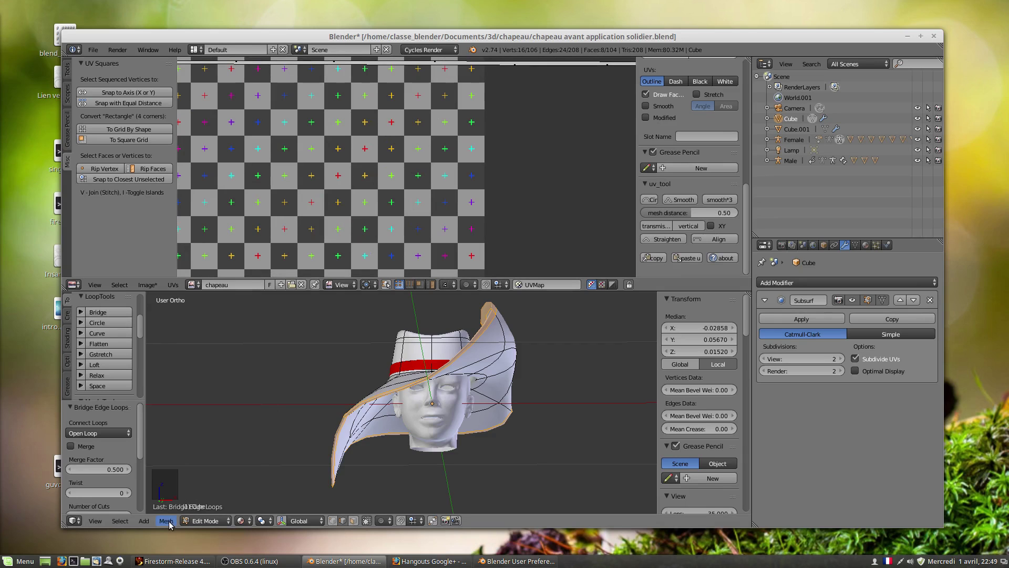
left_click(173, 525)
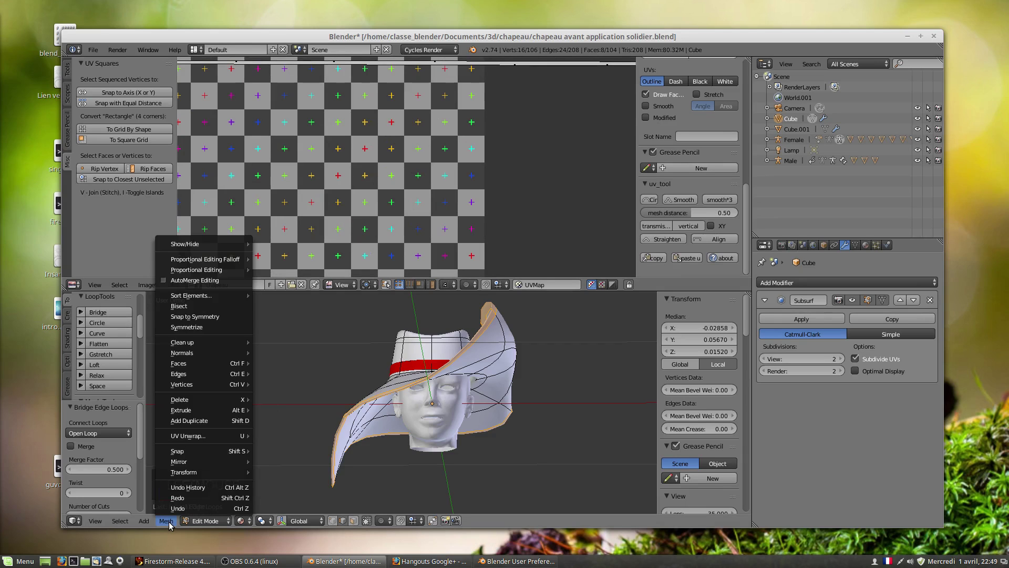
key("space")
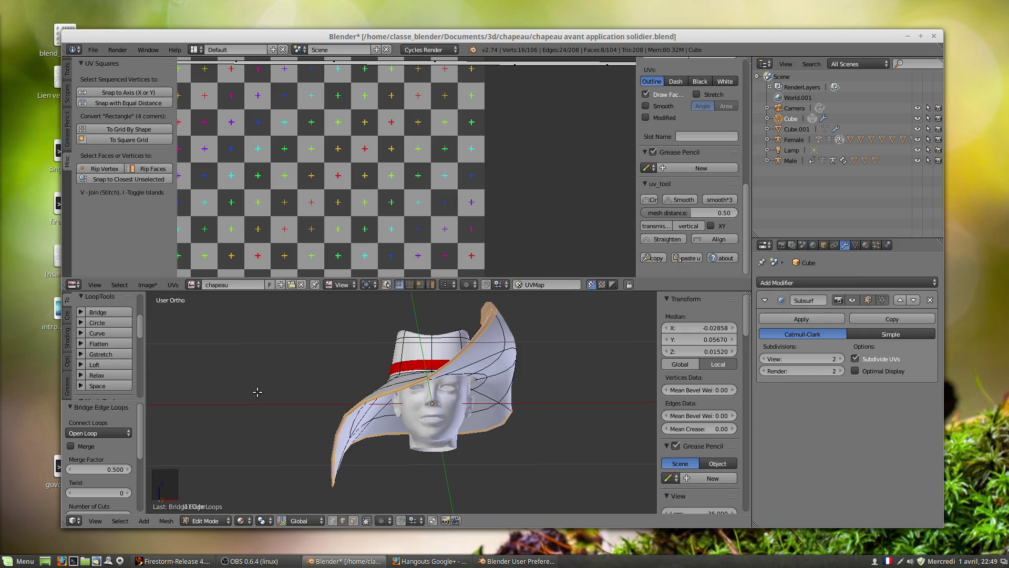
key("ctrl+e")
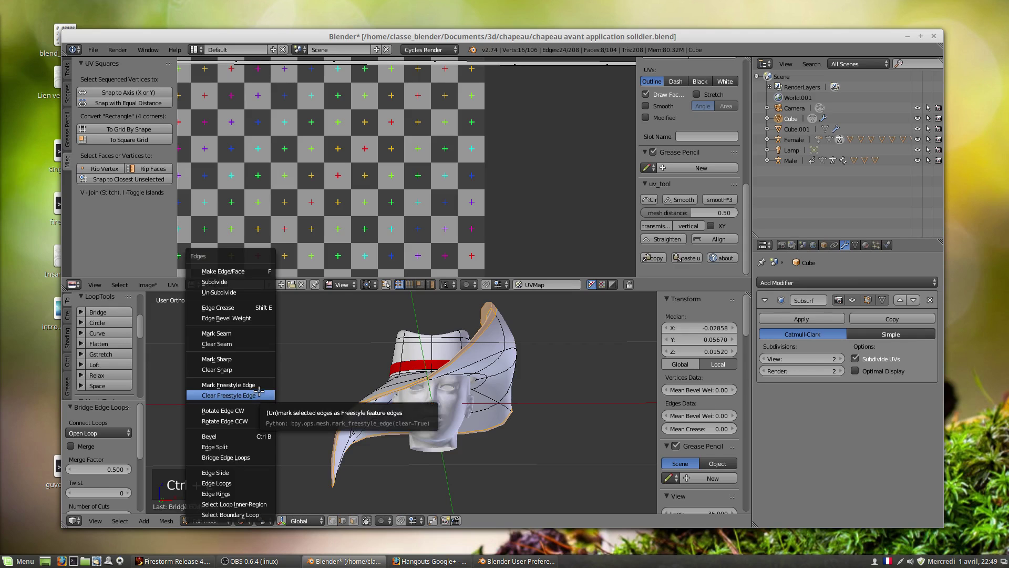
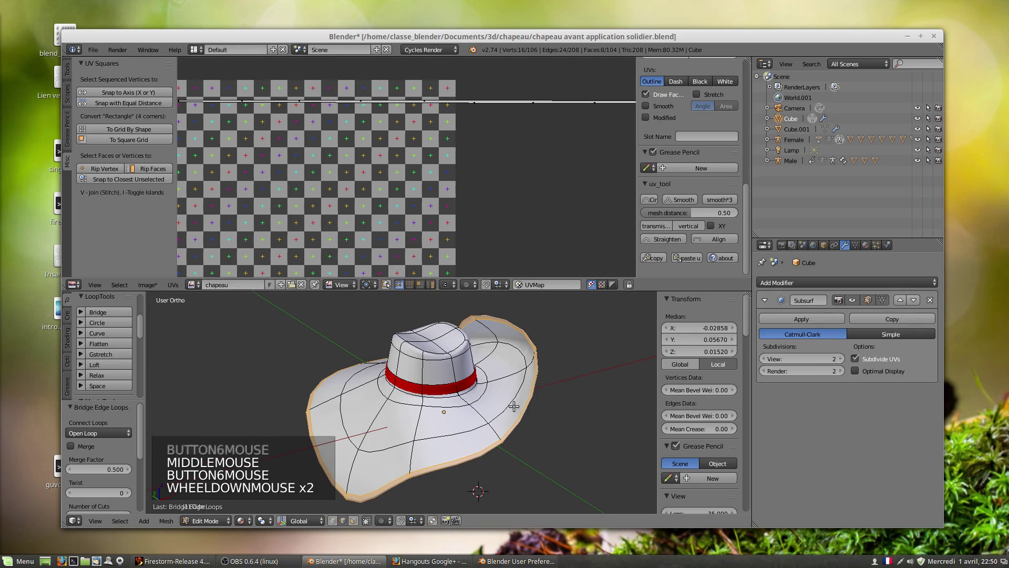
Select all the brim UVs and stretch them along the vertical axis so the flat line spreads out.
middle_click(507, 393)
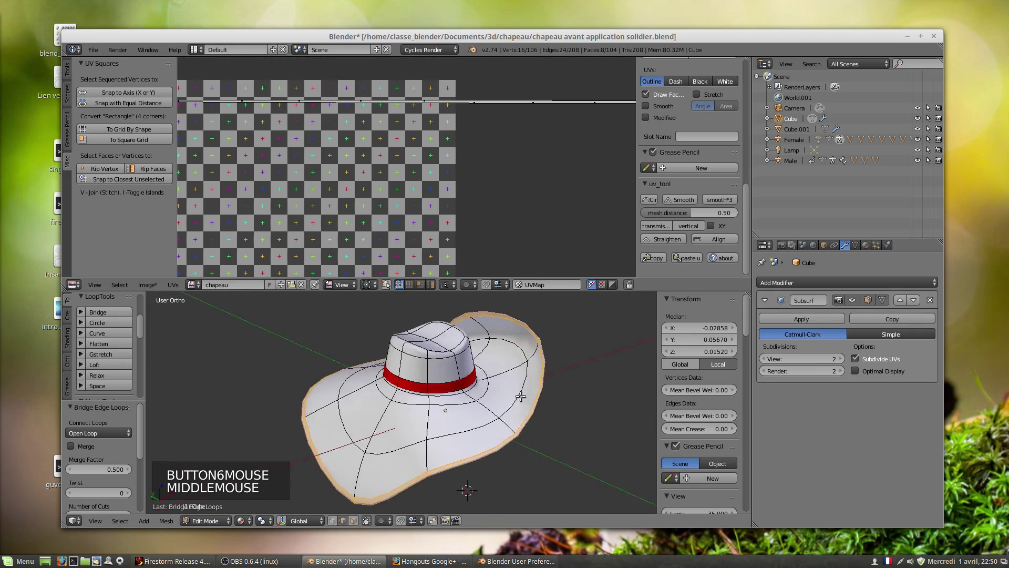
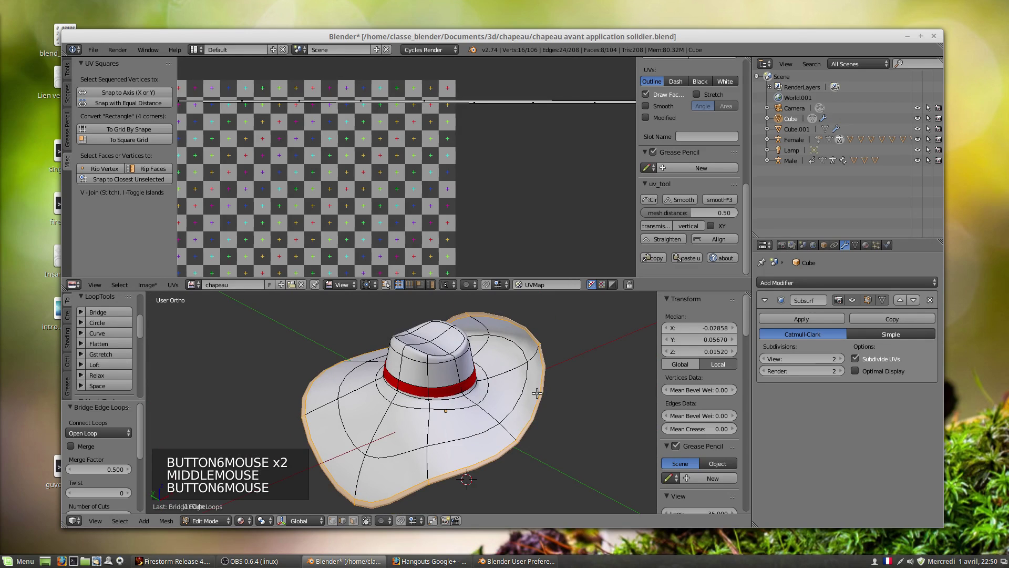
scroll("down", 3)
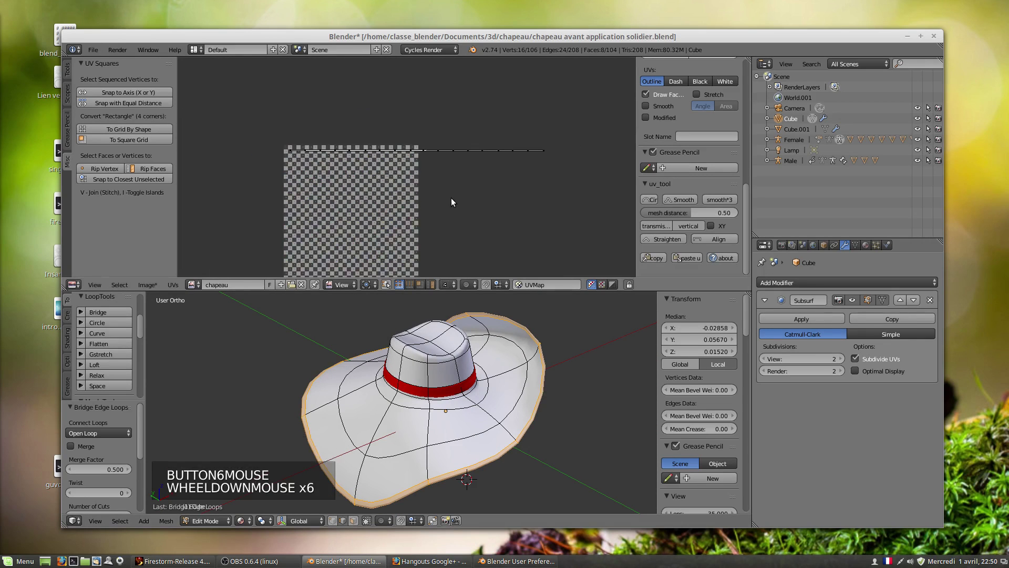
scroll("up", 3)
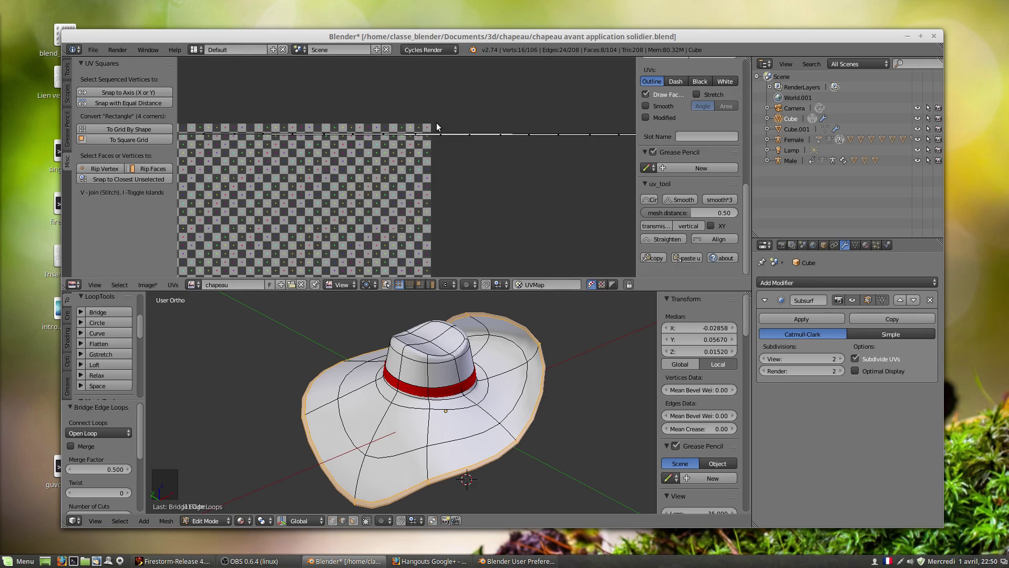
key("l")
key("l")
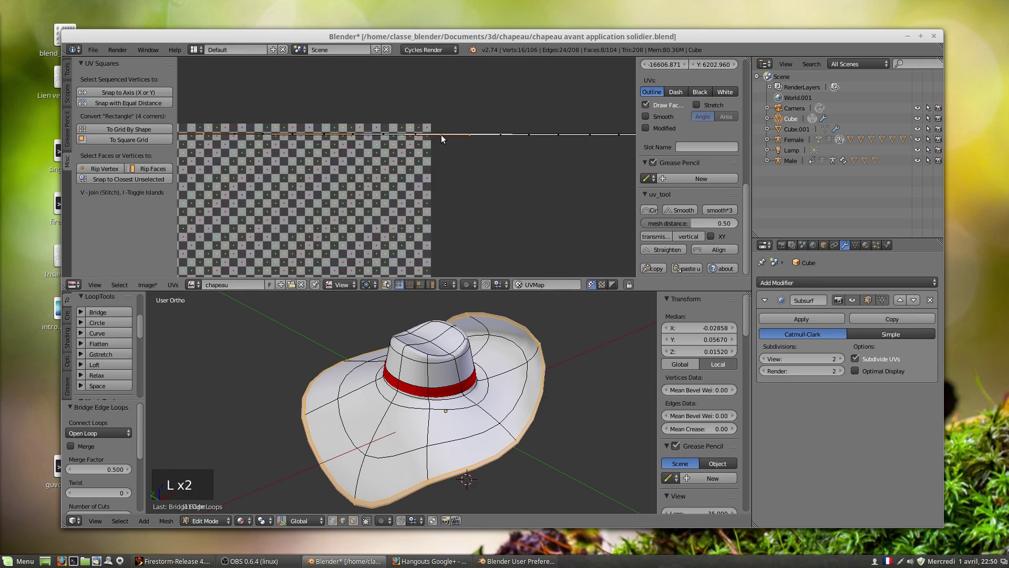
key("a")
key("a")
scroll("down", 3)
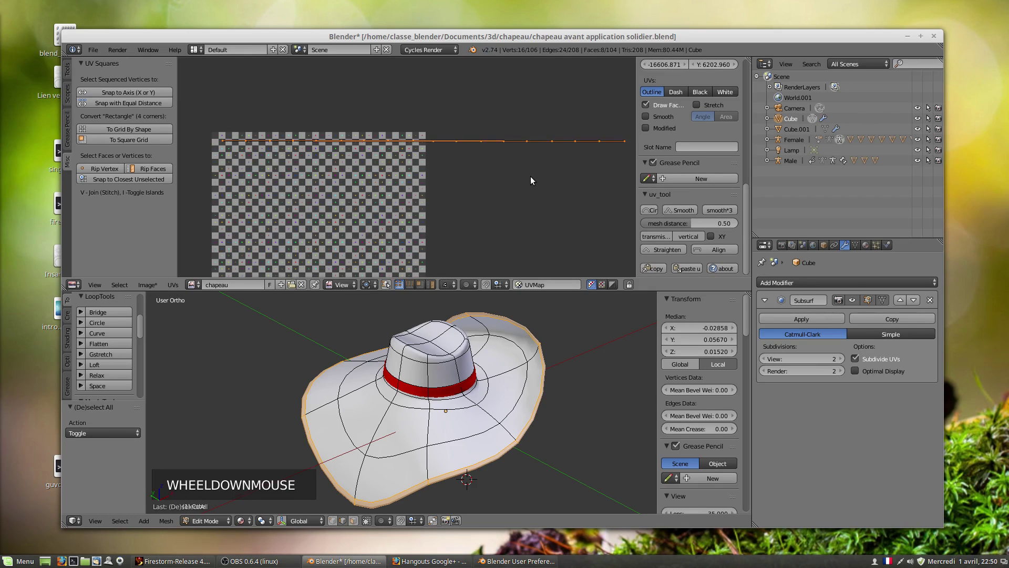
key("s")
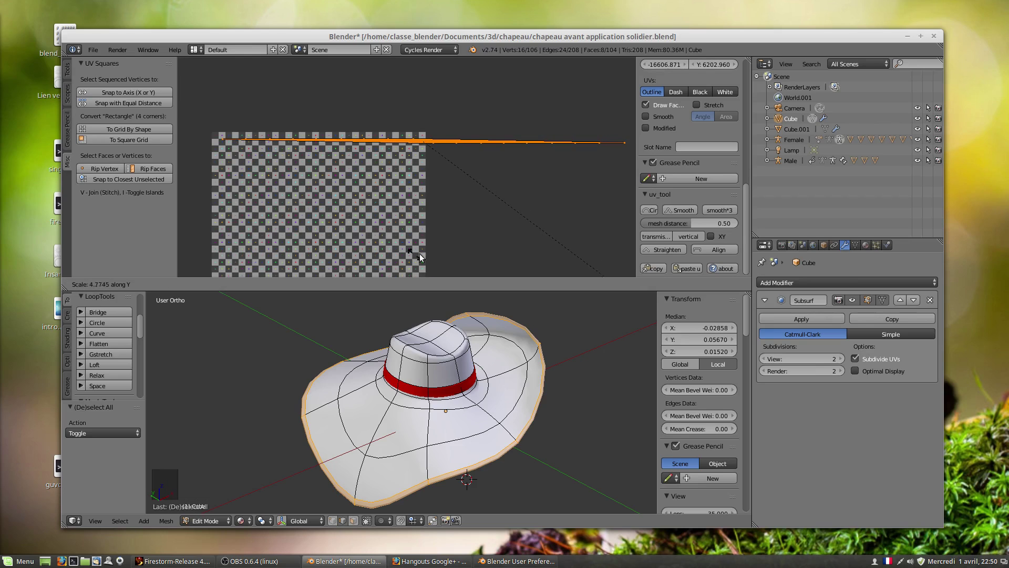
middle_click(476, 158)
scroll("up", 3)
middle_click(510, 120)
scroll("down", 3)
right_click(557, 144)
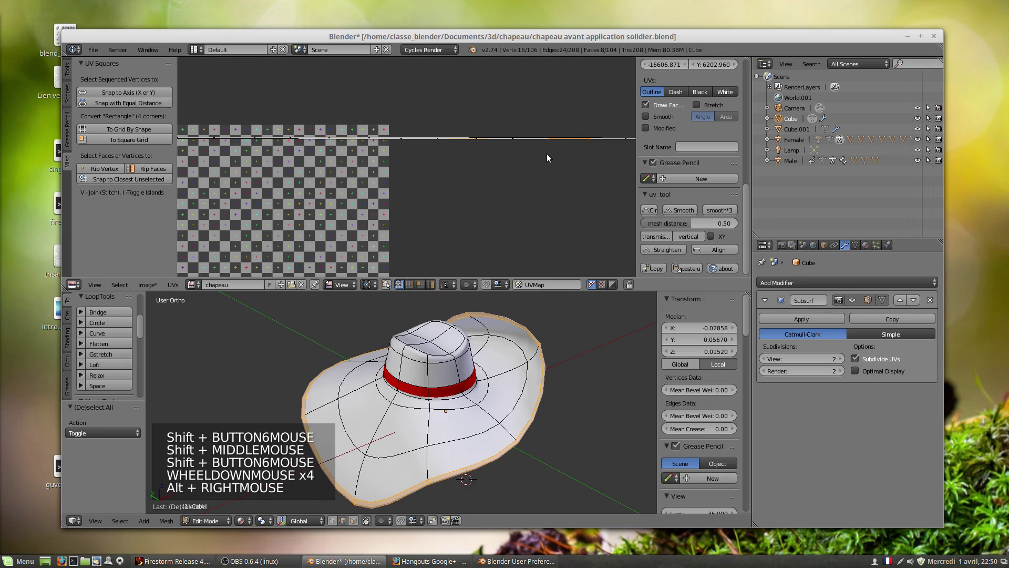
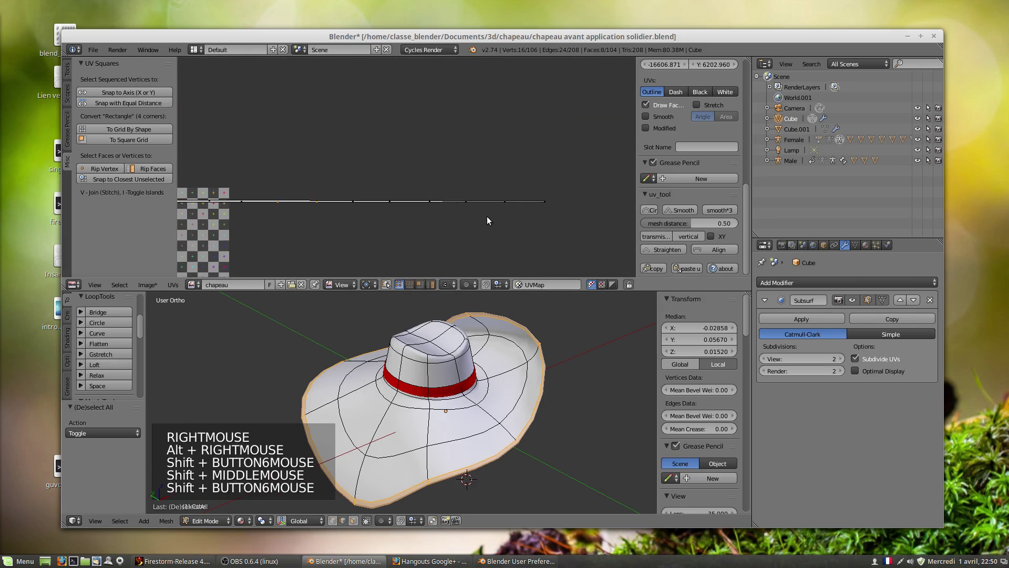
Follow the spread strips in the UV view, select one strip and reposition the selected strips.
middle_click(421, 240)
scroll("up", 3)
scroll("up", 3)
middle_click(287, 212)
scroll("up", 3)
middle_click(297, 133)
scroll("up", 3)
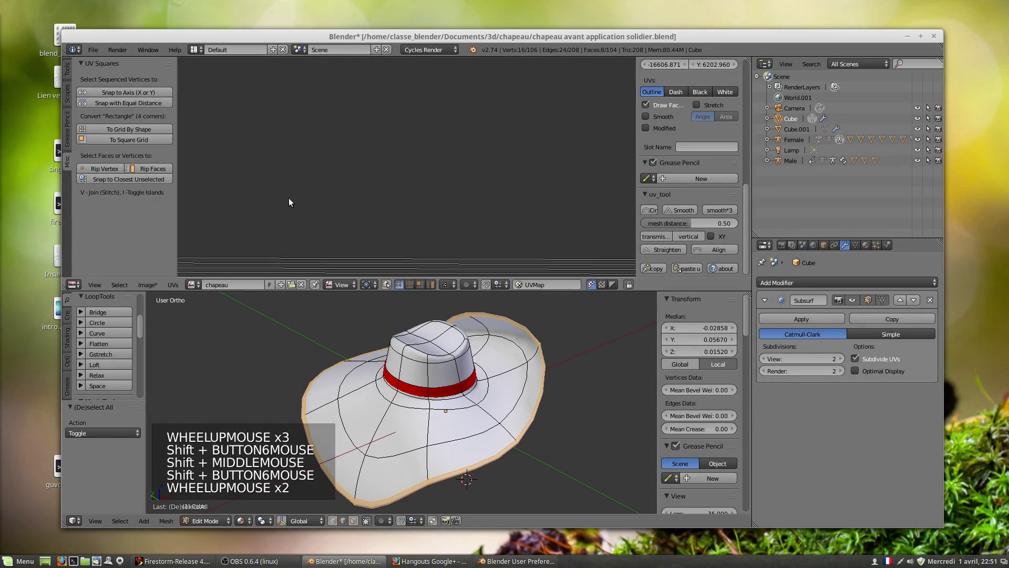
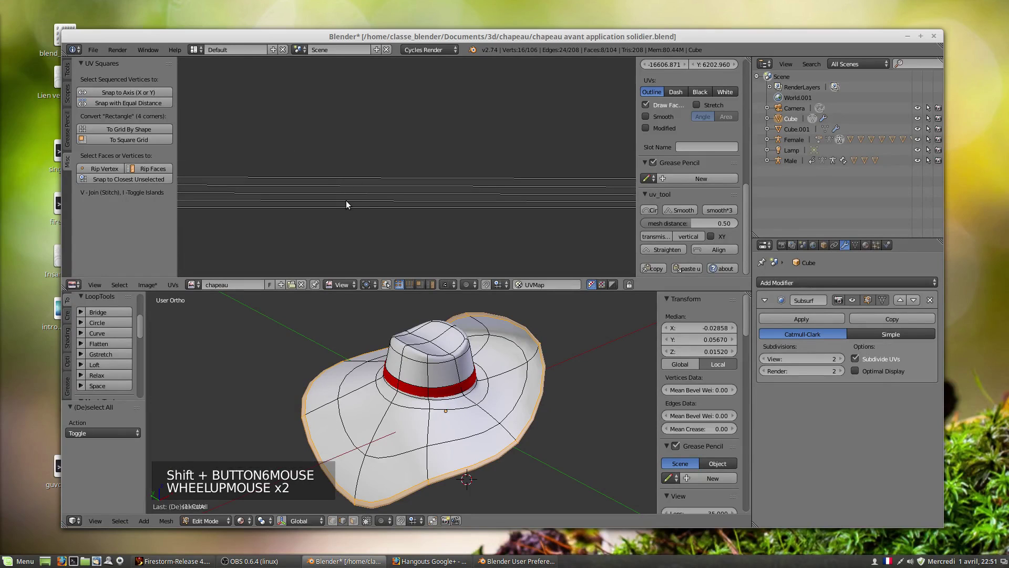
right_click(348, 211)
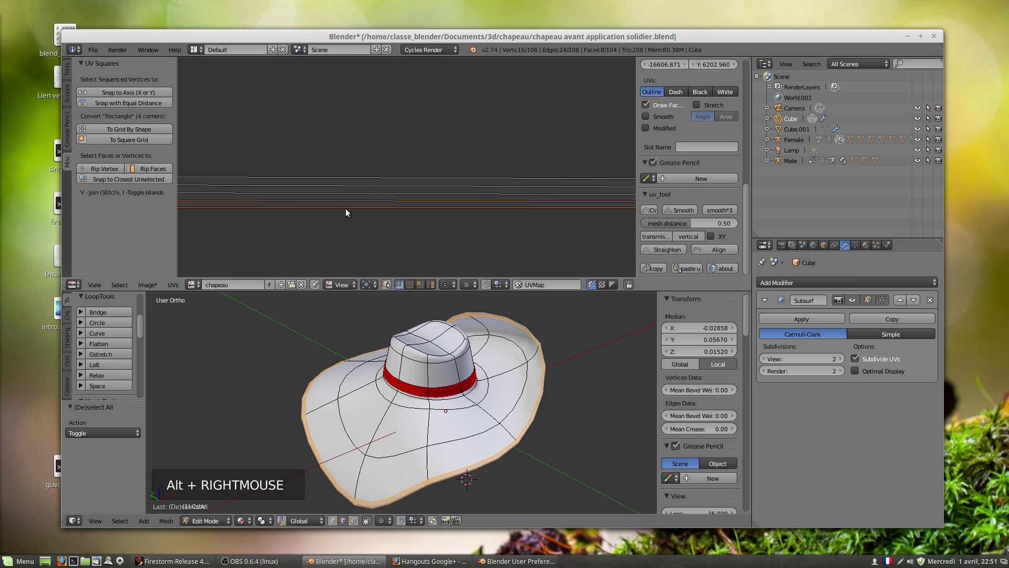
scroll("down", 3)
scroll("down", 3)
scroll("up", 3)
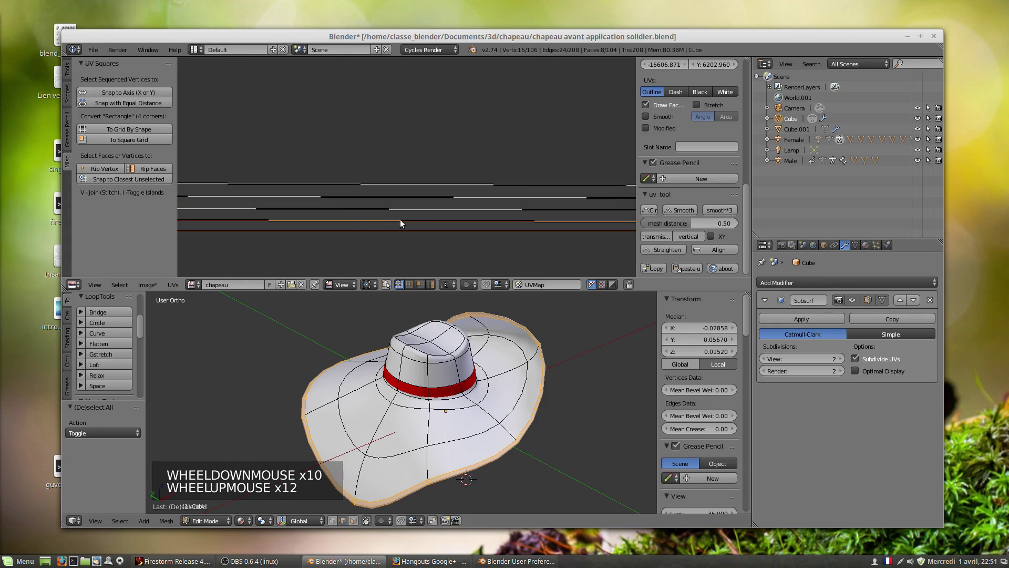
key("l")
key("l")
key("l")
scroll("down", 3)
middle_click(281, 201)
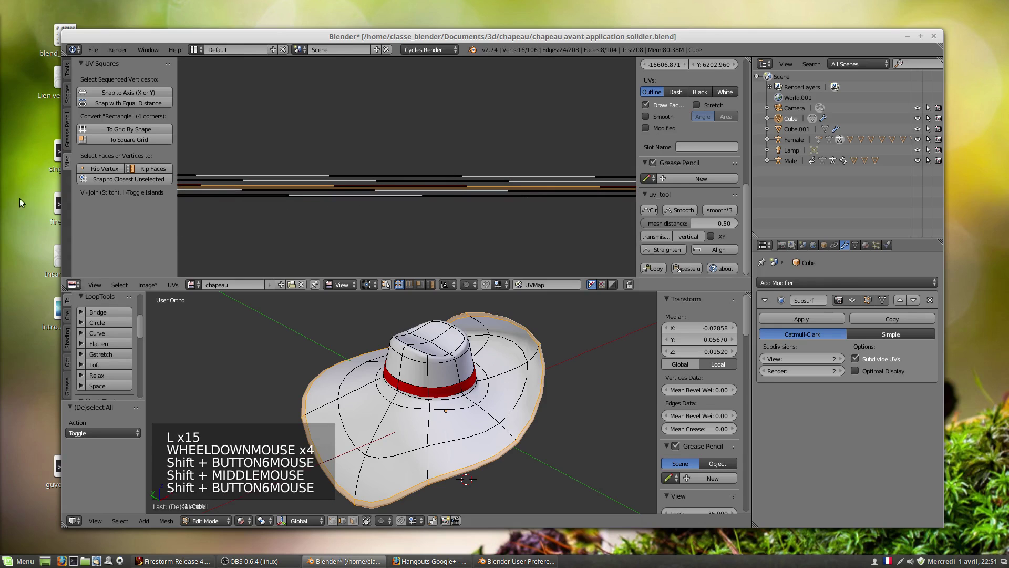
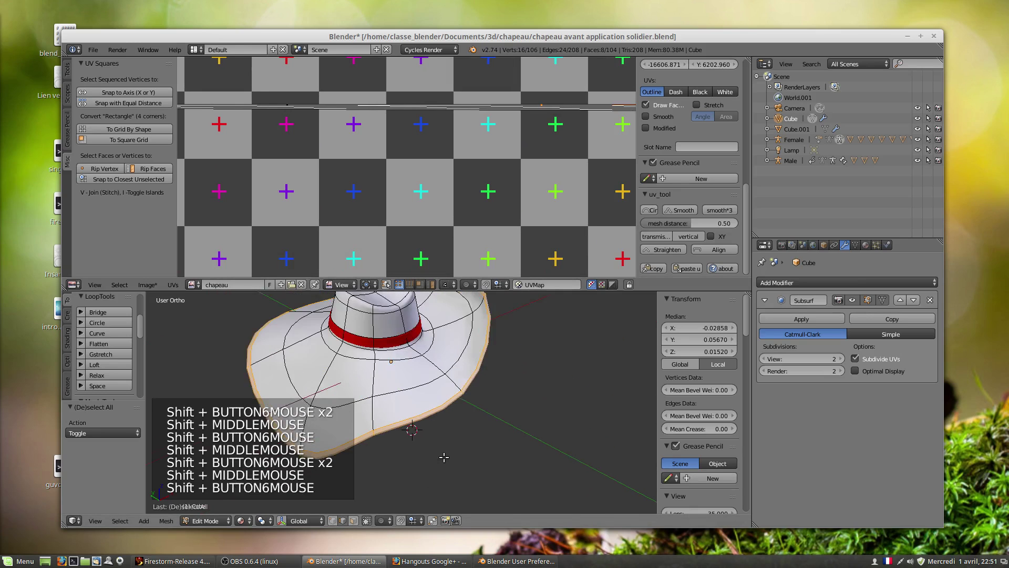
Zoom onto the brim rim edges and bring up the UV Mapping menu for the 8 brim faces.
scroll("up", 3)
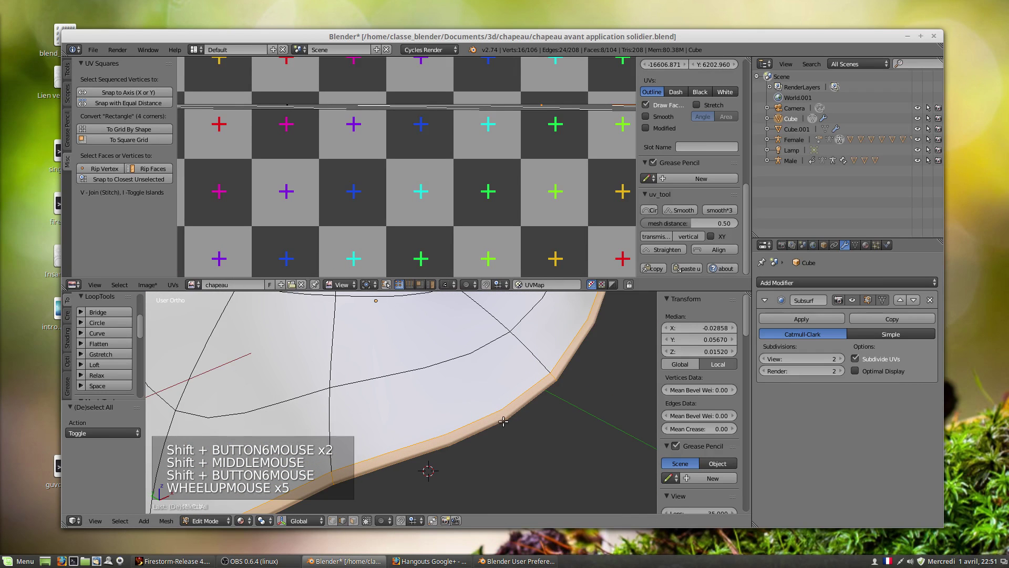
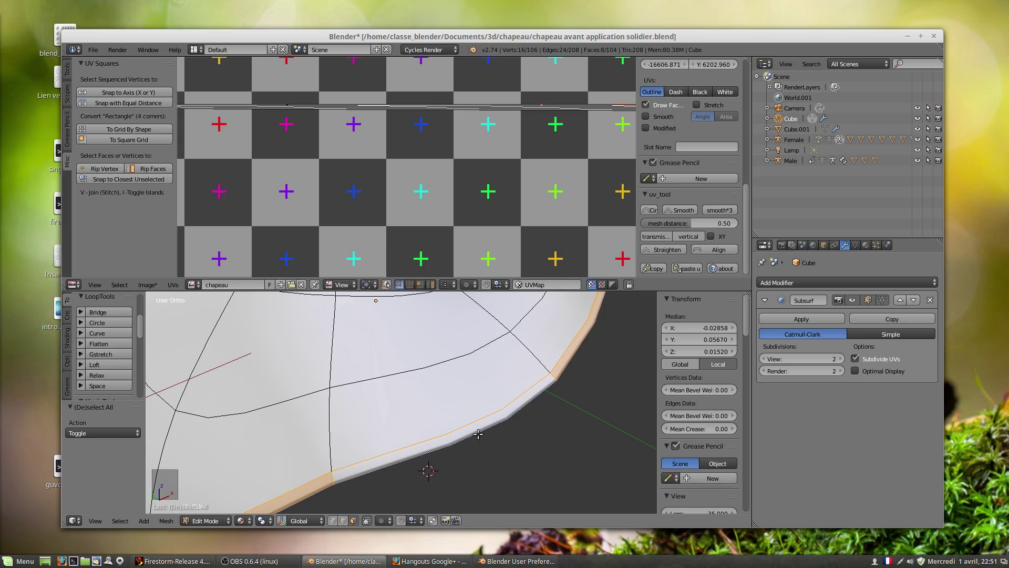
key("u")
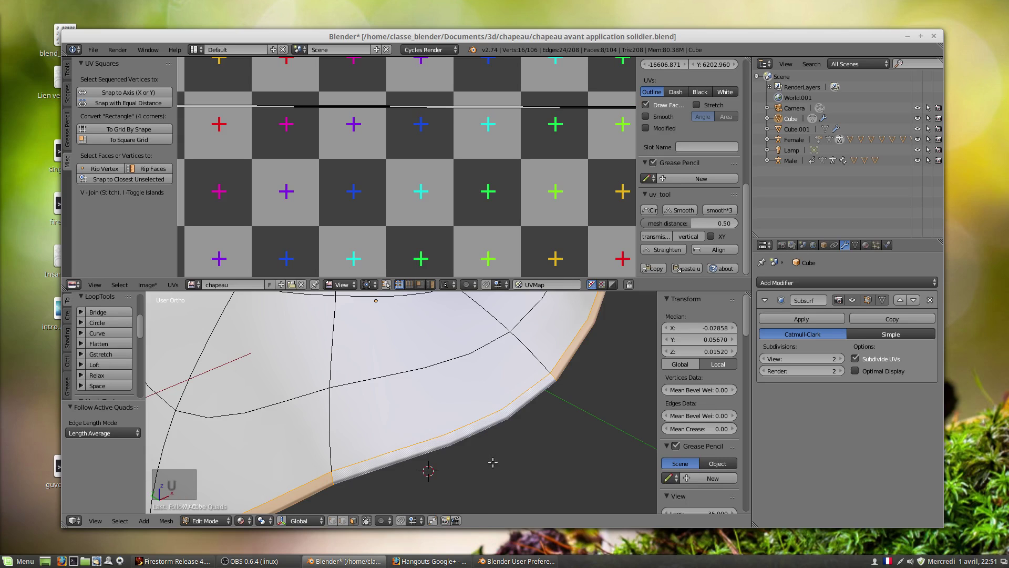
scroll("down", 3)
key("u")
key("u")
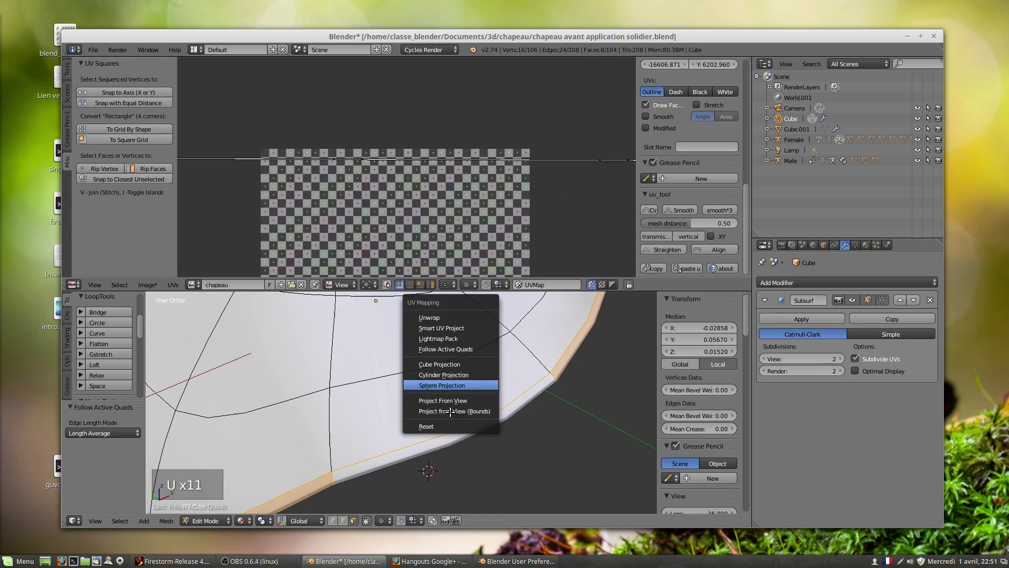
Unwrap the brim into a column of square UV tiles, then clear the hat mesh selection.
key("u")
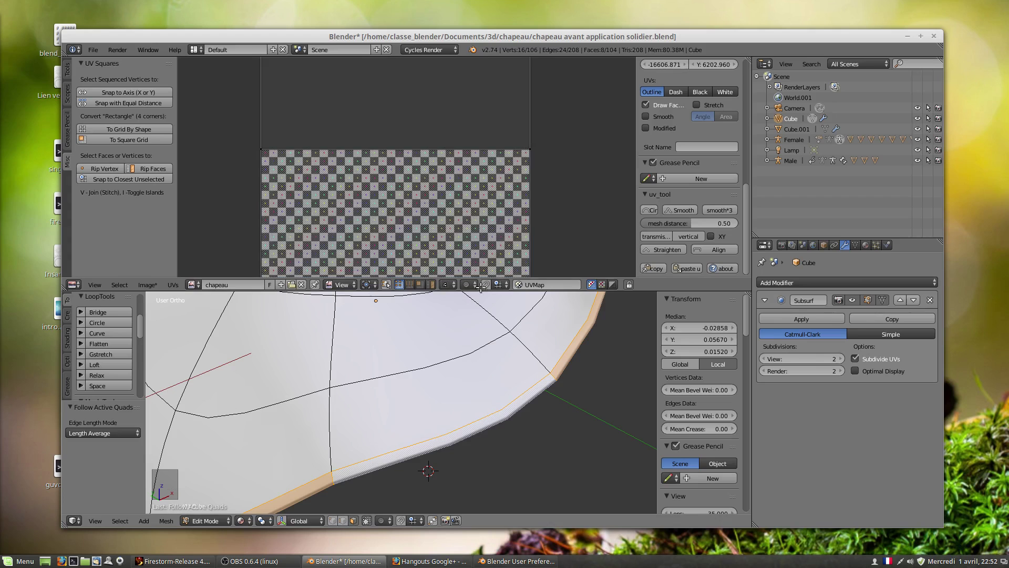
scroll("down", 3)
key("a")
scroll("down", 3)
key("a")
key("s")
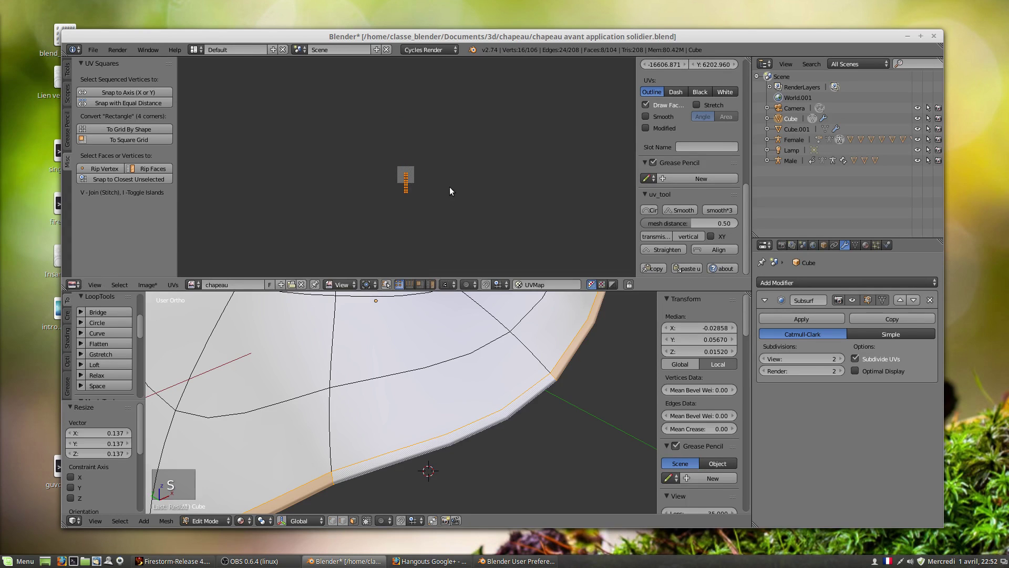
key("g")
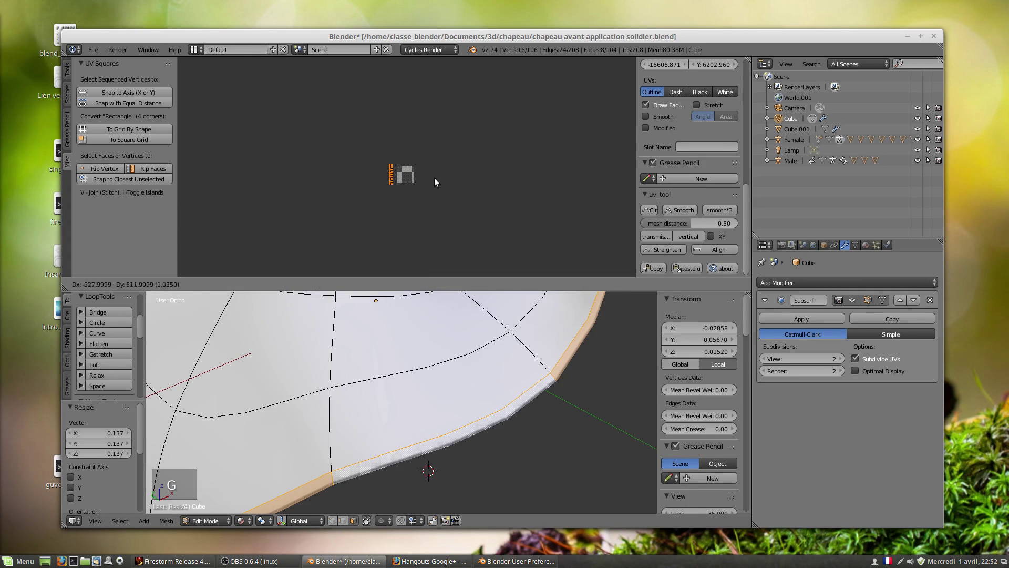
scroll("up", 3)
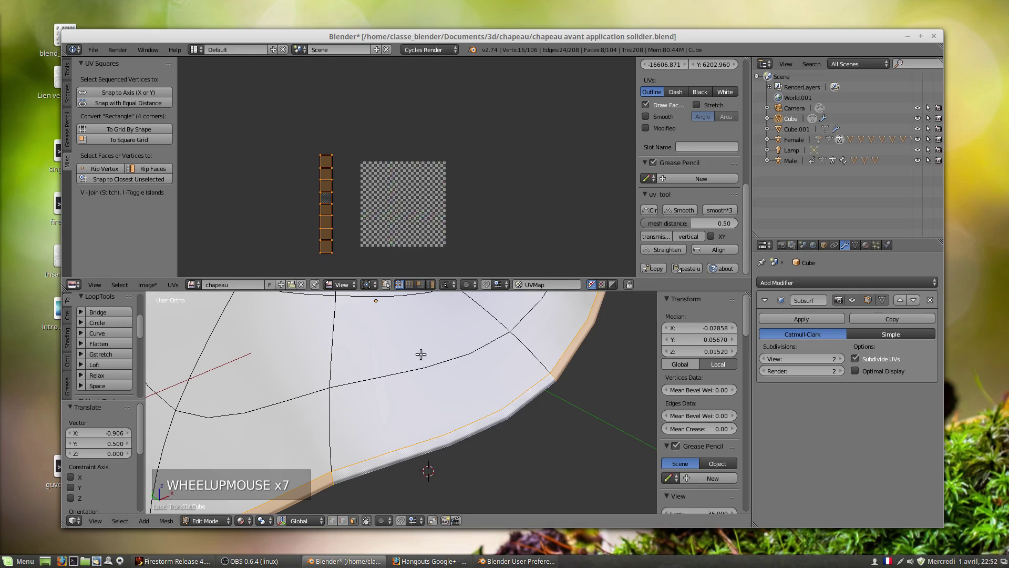
key("s")
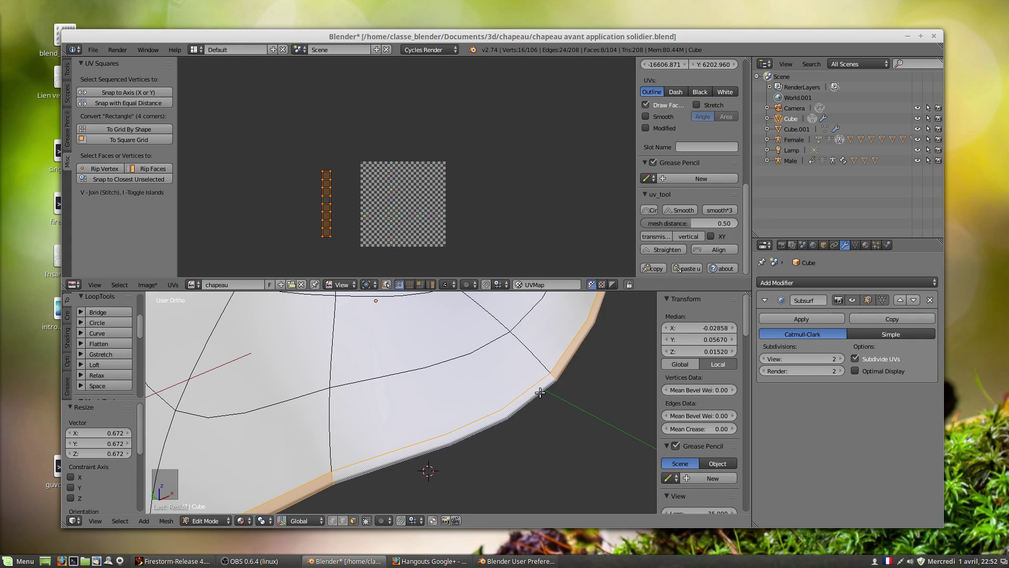
Select linked parts then all 104 faces so the full UV layout shows beside the brim's tile column.
key("h")
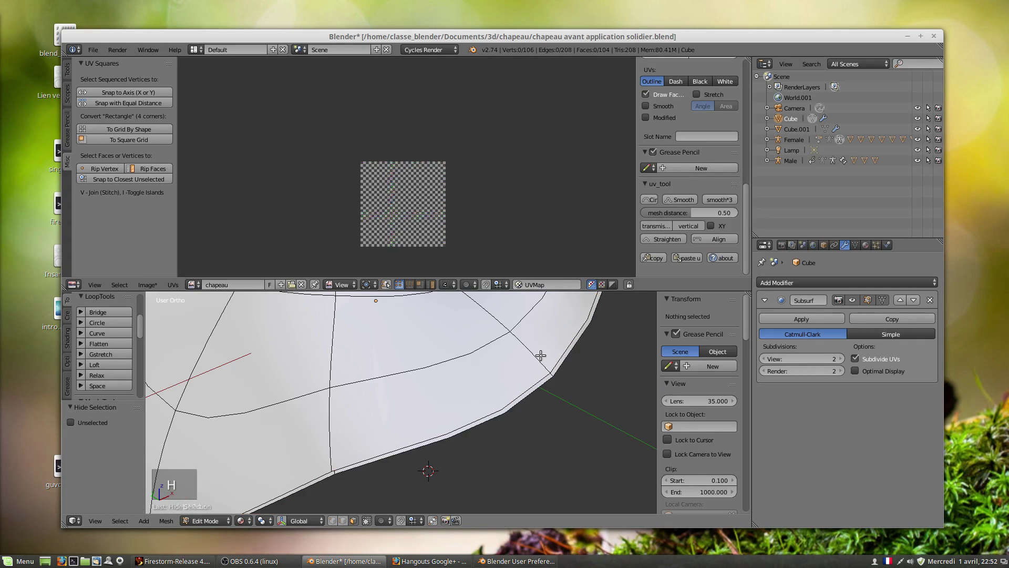
key("l")
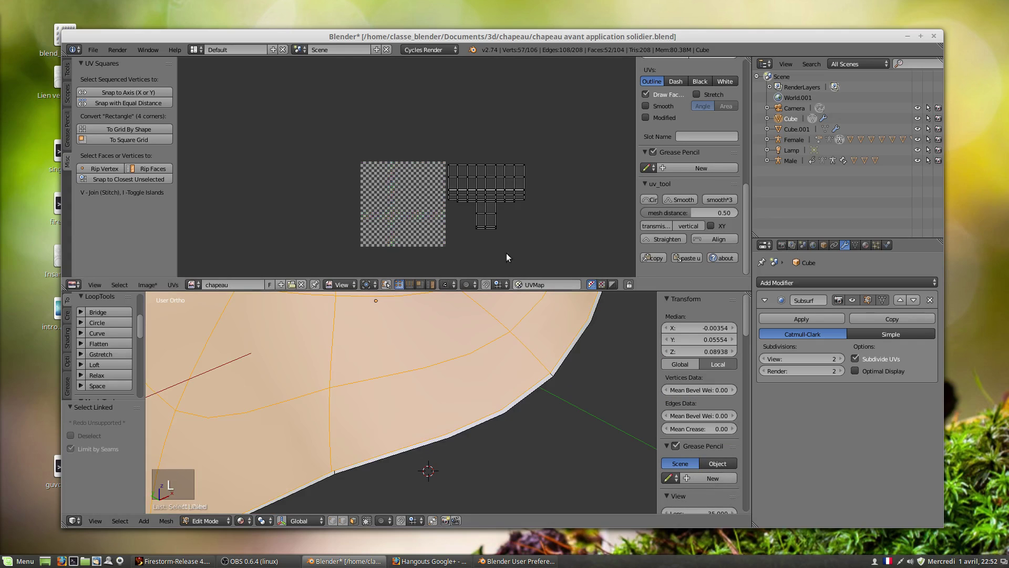
middle_click(508, 400)
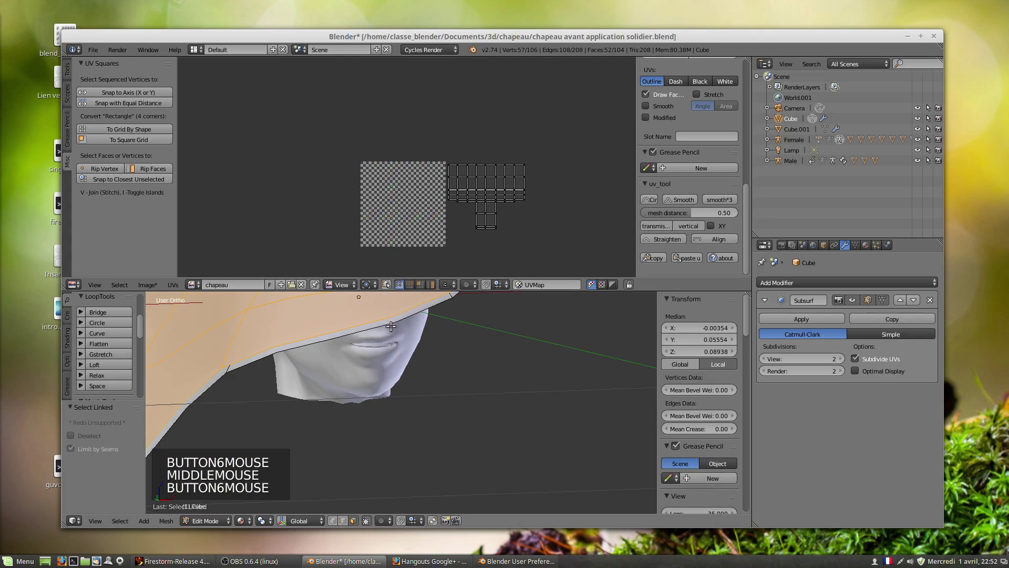
key("l")
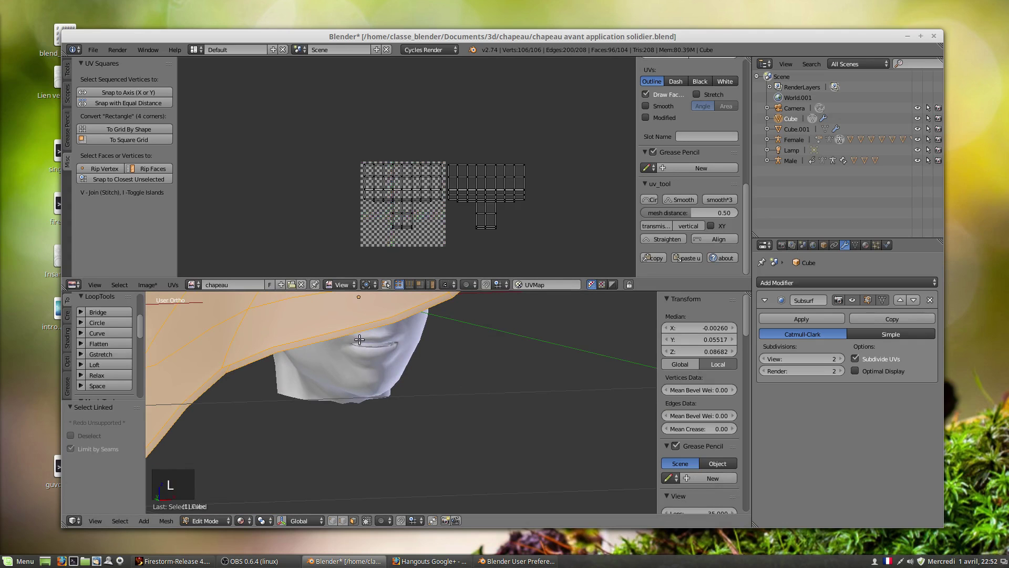
key("alt+h")
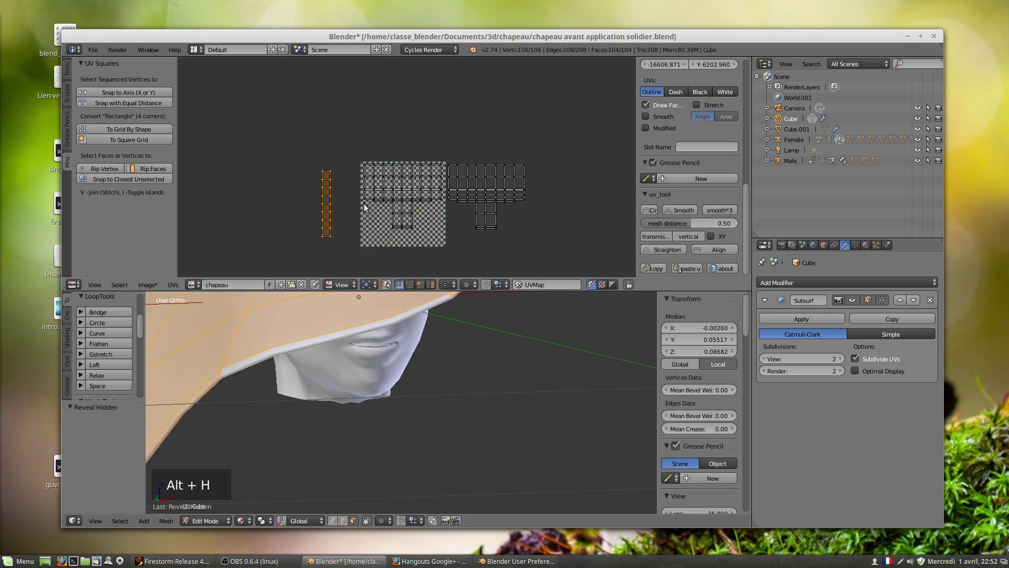
scroll("down", 3)
middle_click(415, 367)
scroll("down", 3)
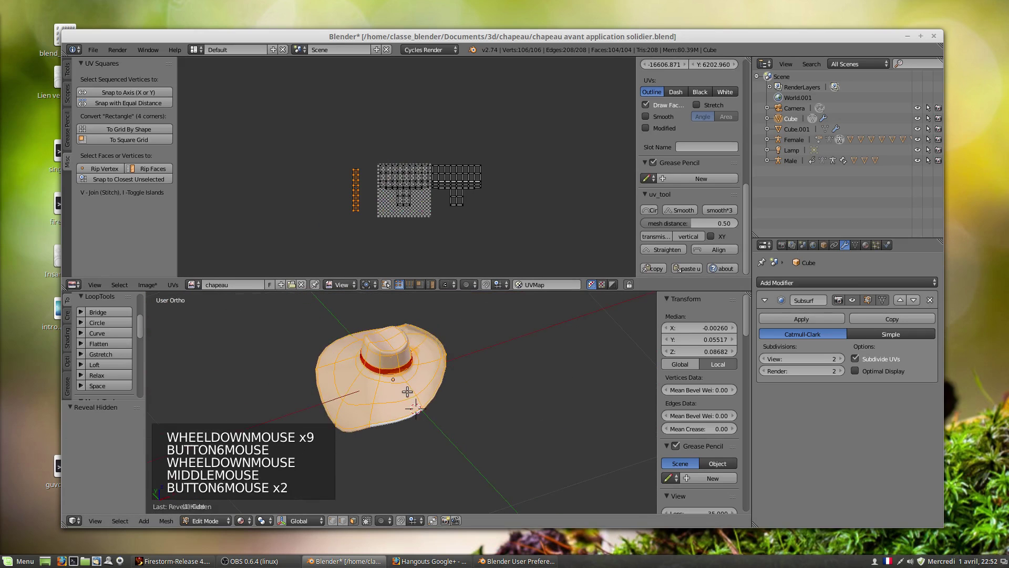
scroll("up", 3)
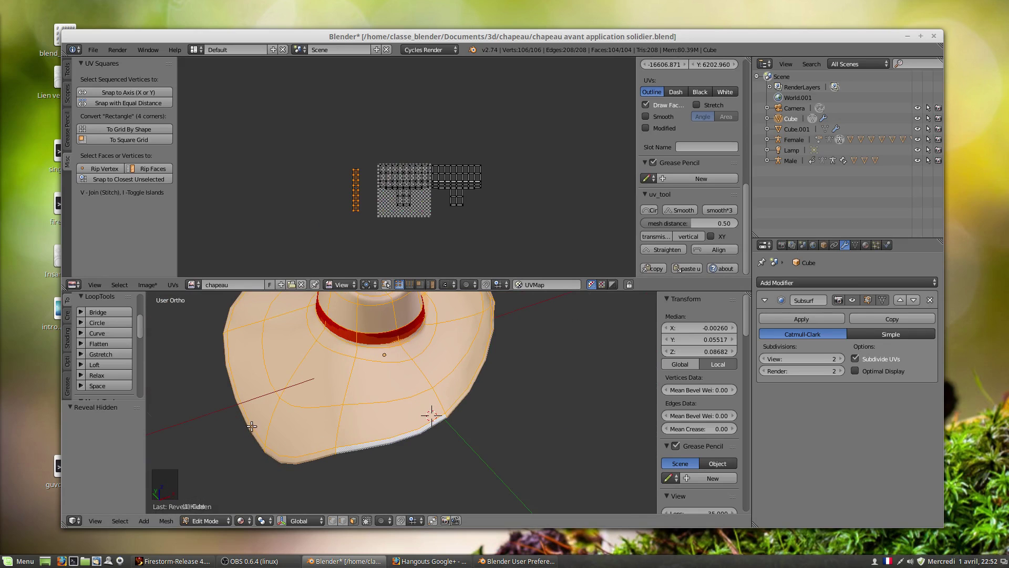
scroll("up", 3)
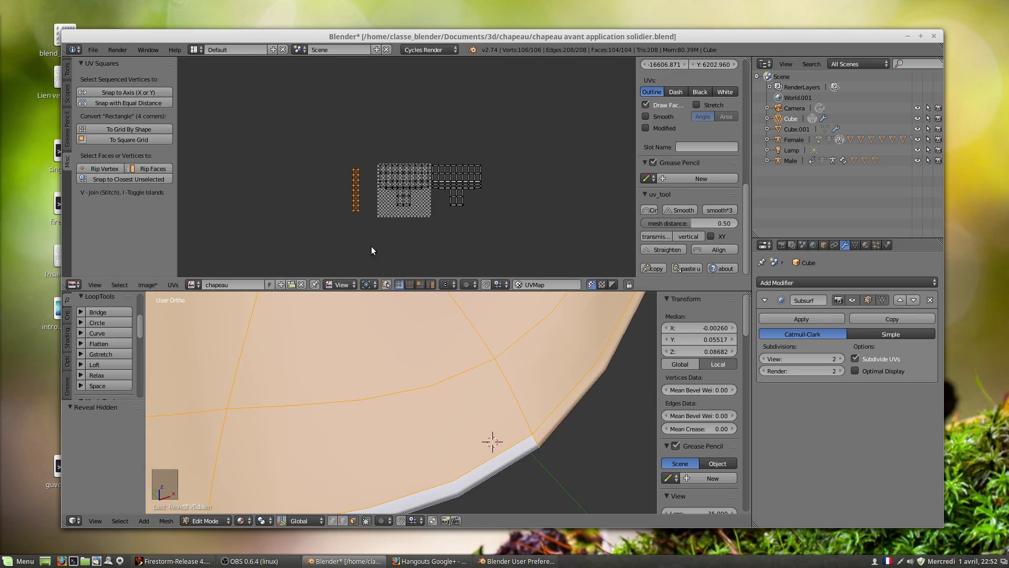
scroll("down", 3)
scroll("up", 3)
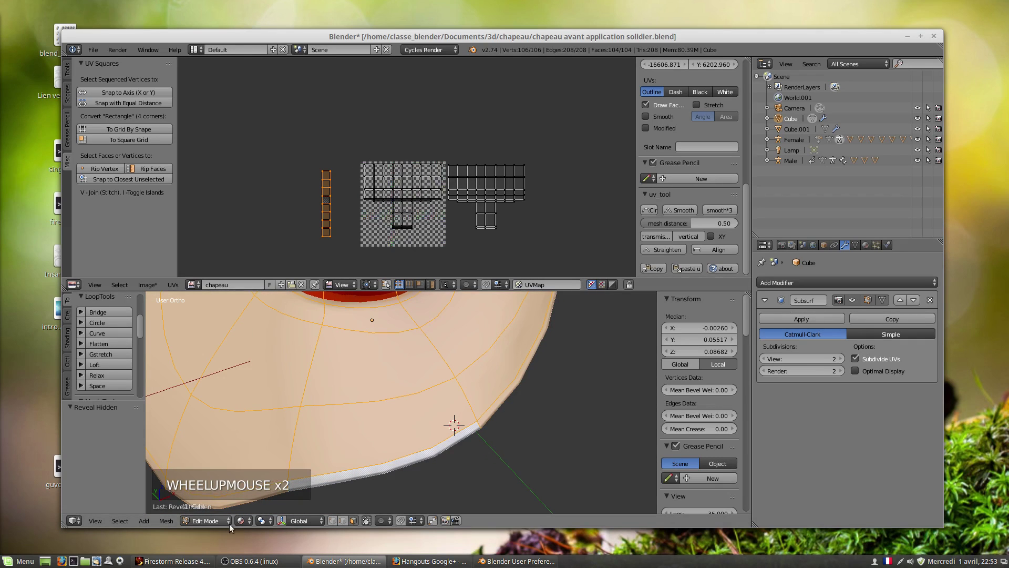
Enable the Subsurf modifier's edit-mode display so the subdivided hat shows while editing.
left_click(243, 525)
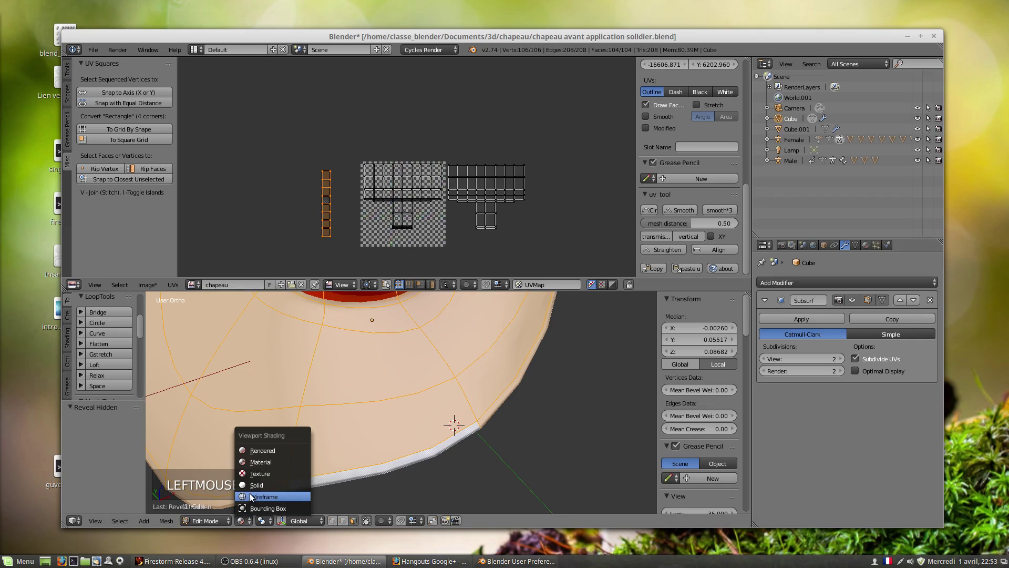
left_click(255, 484)
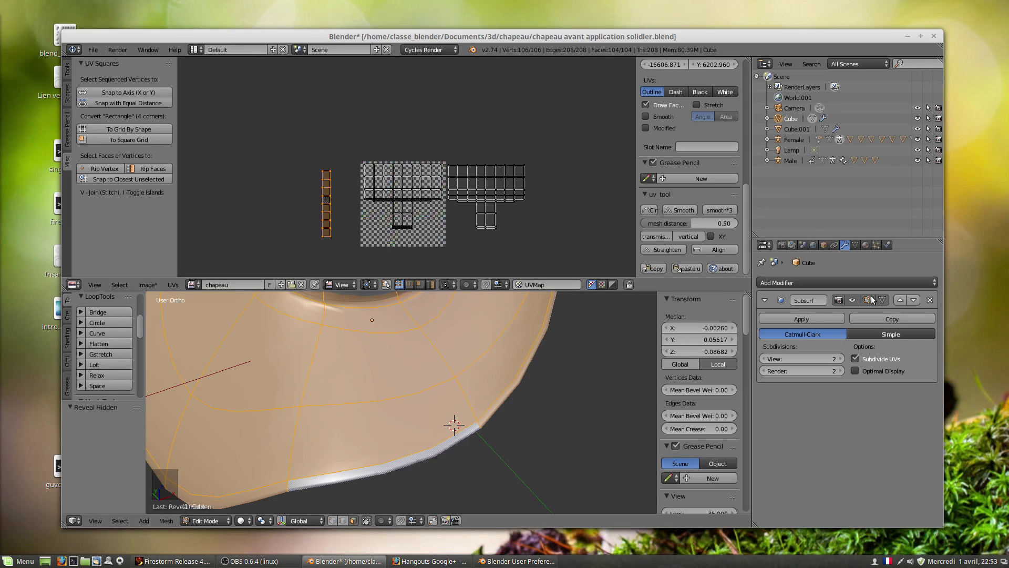
scroll("down", 3)
middle_click(400, 346)
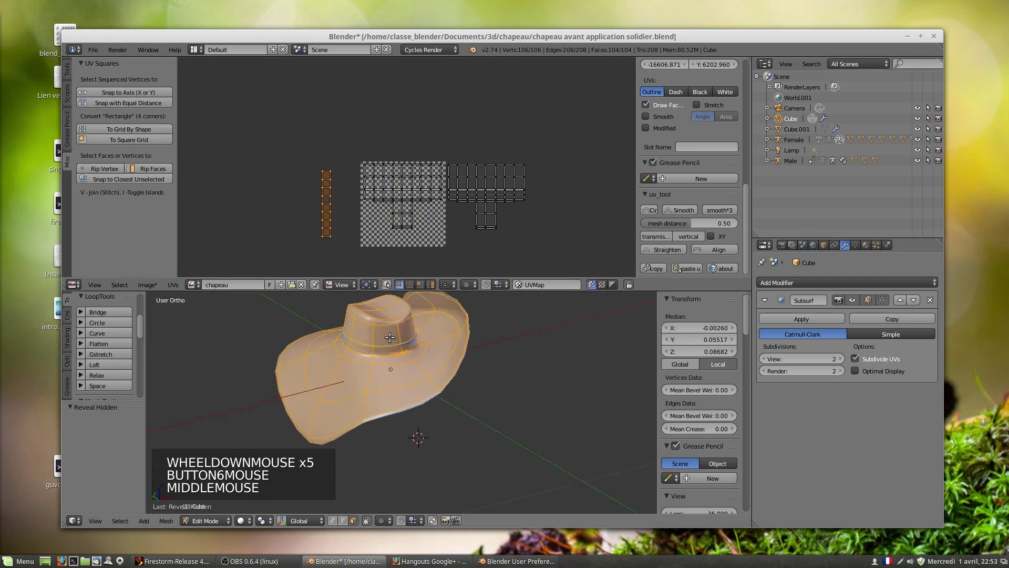
scroll("up", 3)
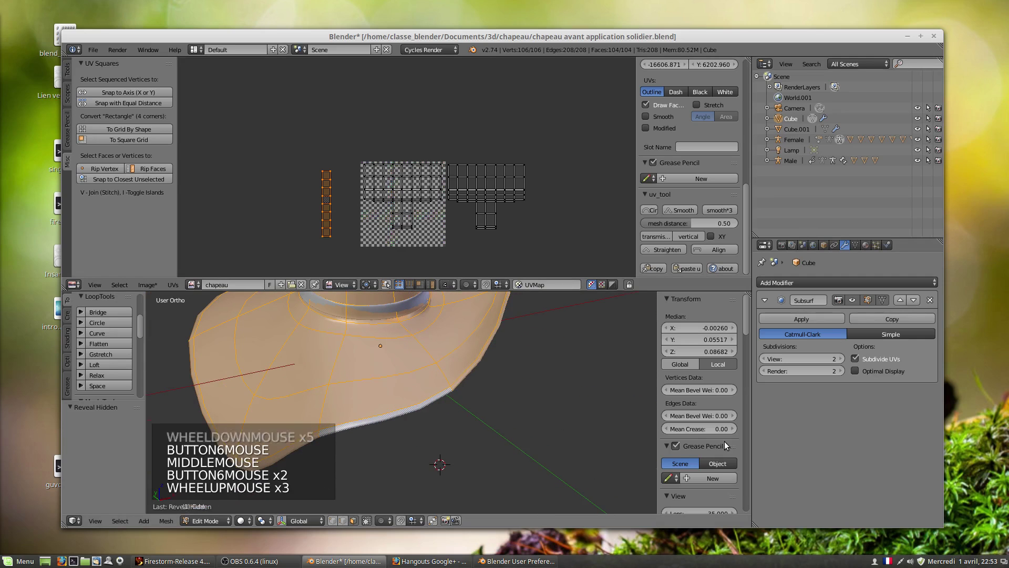
Collapse View, expand Shading in the sidebar and tick Ambient Occlusion for the viewport.
left_click(748, 337)
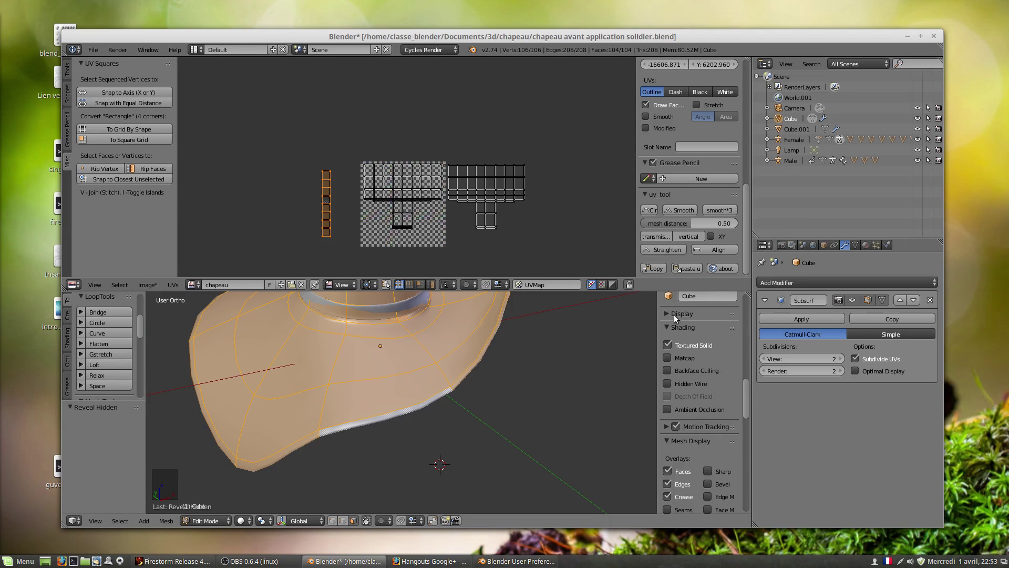
left_click(668, 363)
left_click(672, 360)
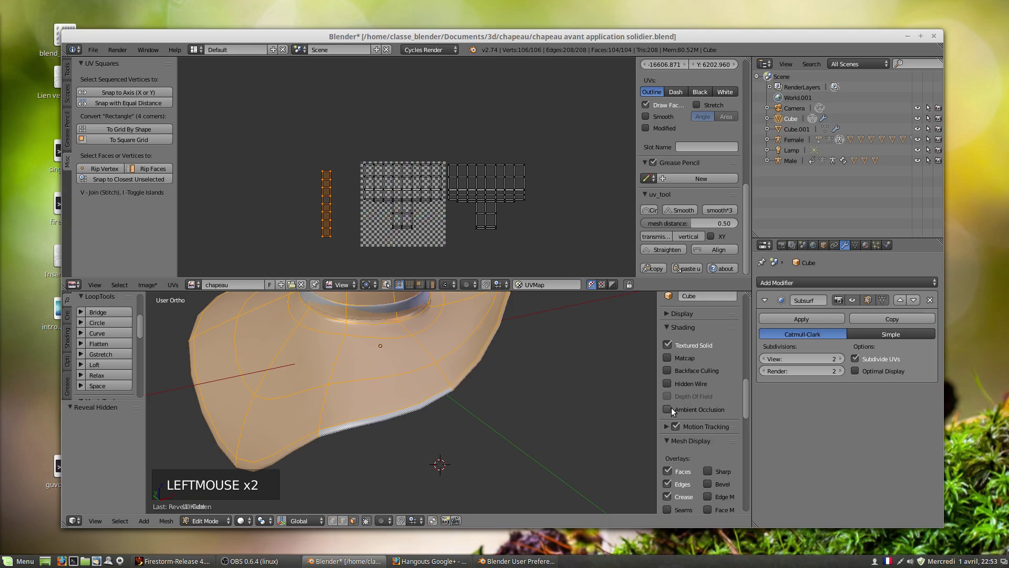
left_click(668, 319)
left_click(669, 317)
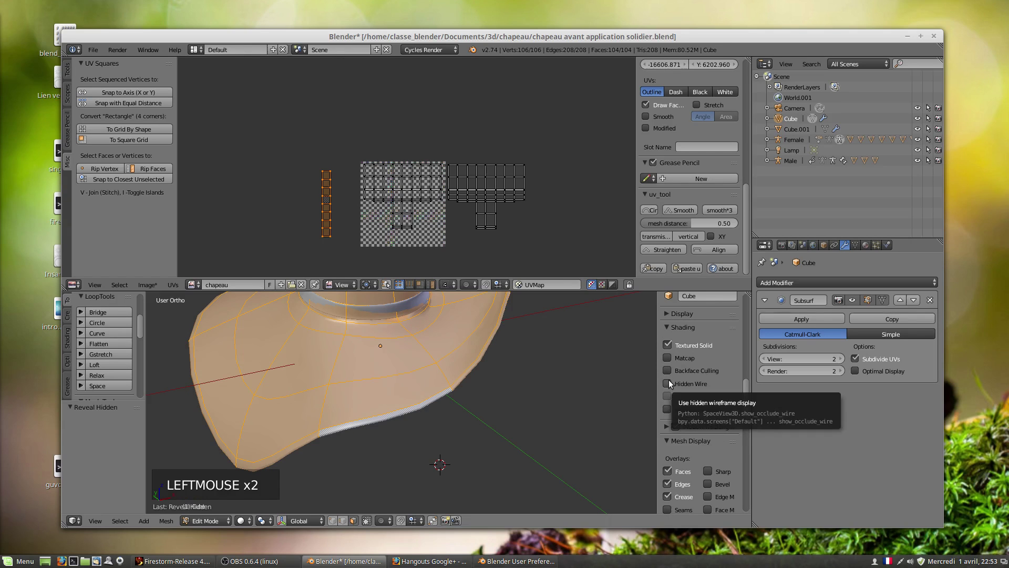
left_click(674, 411)
Return to Object Mode and orbit the smoothed hat, including its underside, to check the occlusion shading.
middle_click(357, 332)
scroll("down", 3)
middle_click(435, 344)
scroll("down", 3)
key("Tab")
scroll("up", 3)
scroll("up", 3)
scroll("up", 3)
middle_click(427, 336)
scroll("up", 3)
middle_click(446, 407)
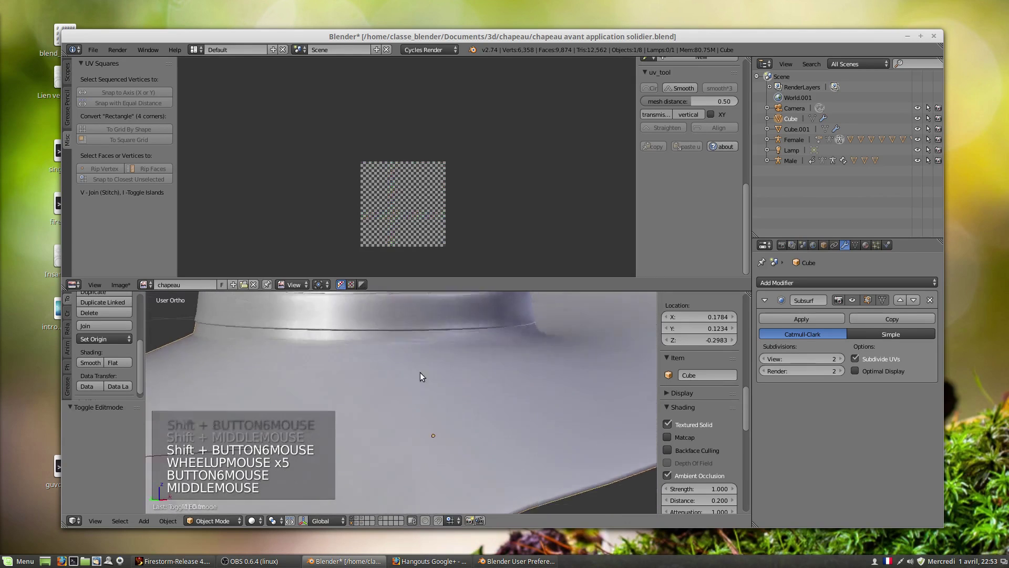
scroll("down", 3)
middle_click(502, 399)
scroll("up", 3)
middle_click(482, 358)
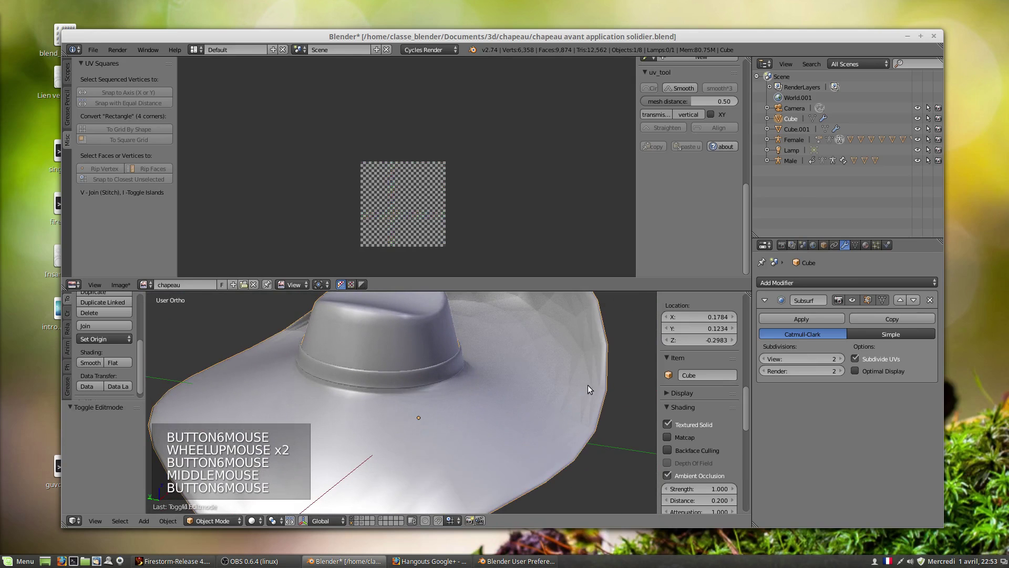
scroll("down", 3)
middle_click(499, 361)
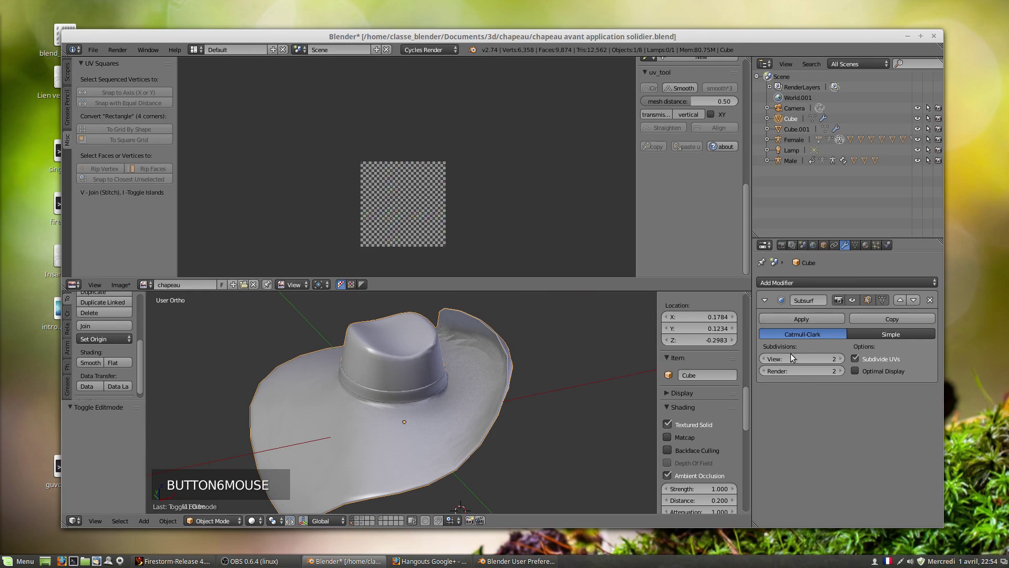
Raise the Subsurf View subdivisions from 2 to 3 and orbit the finer surface.
left_click(841, 364)
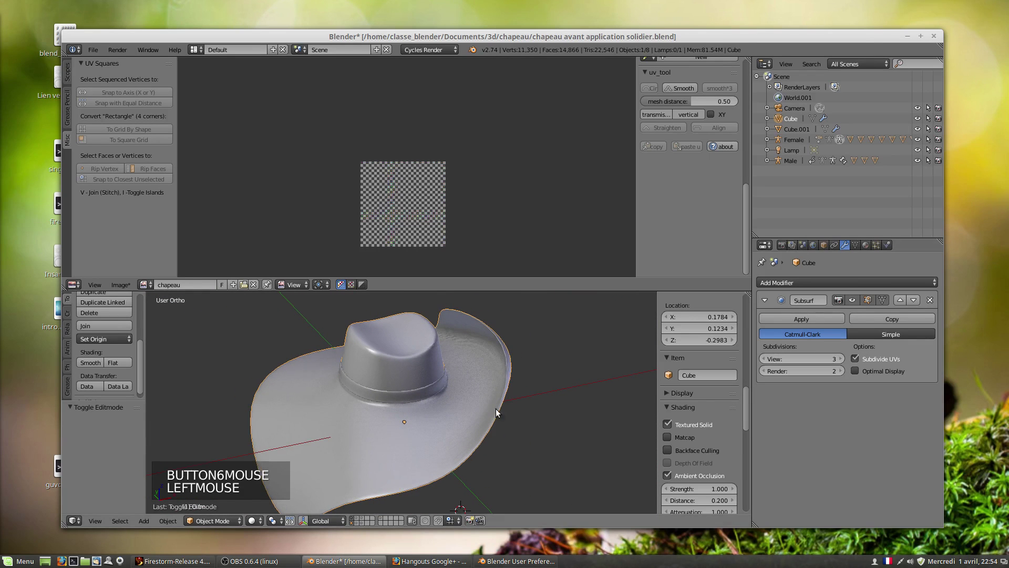
middle_click(493, 395)
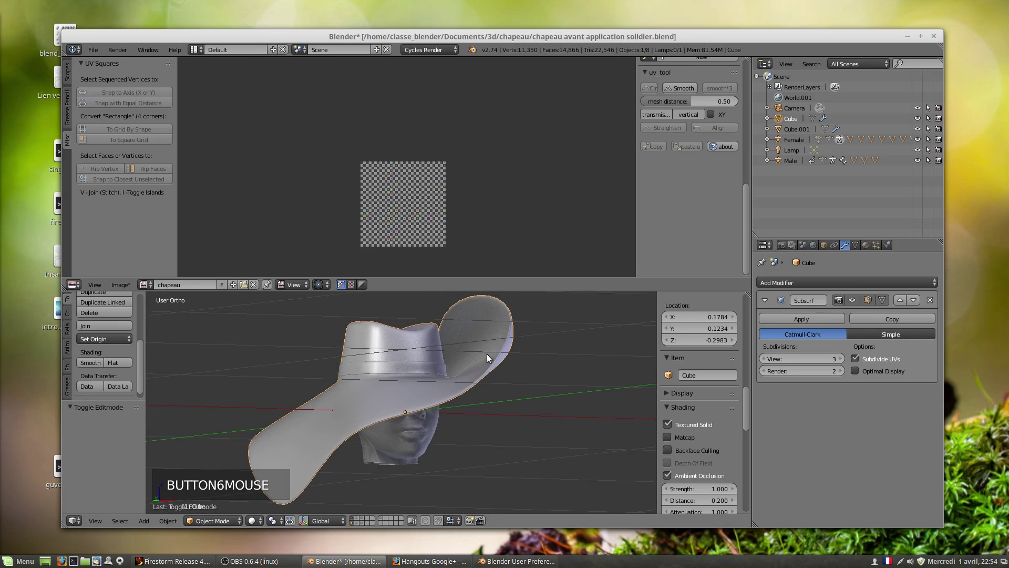
middle_click(468, 358)
middle_click(489, 391)
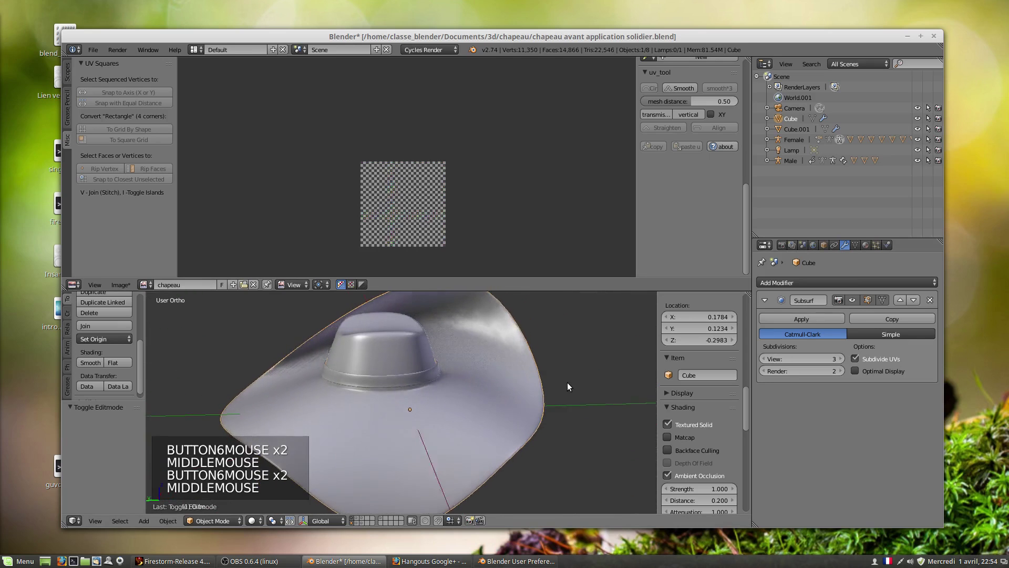
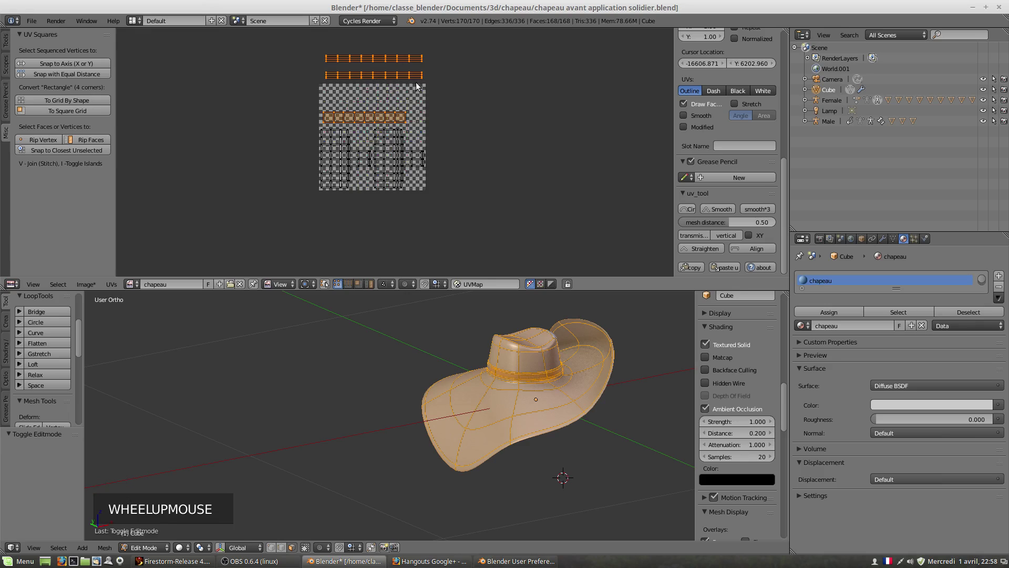
Select the connected UV strips above the chapeau image and move them down into the image area.
left_click(394, 62)
right_click(379, 62)
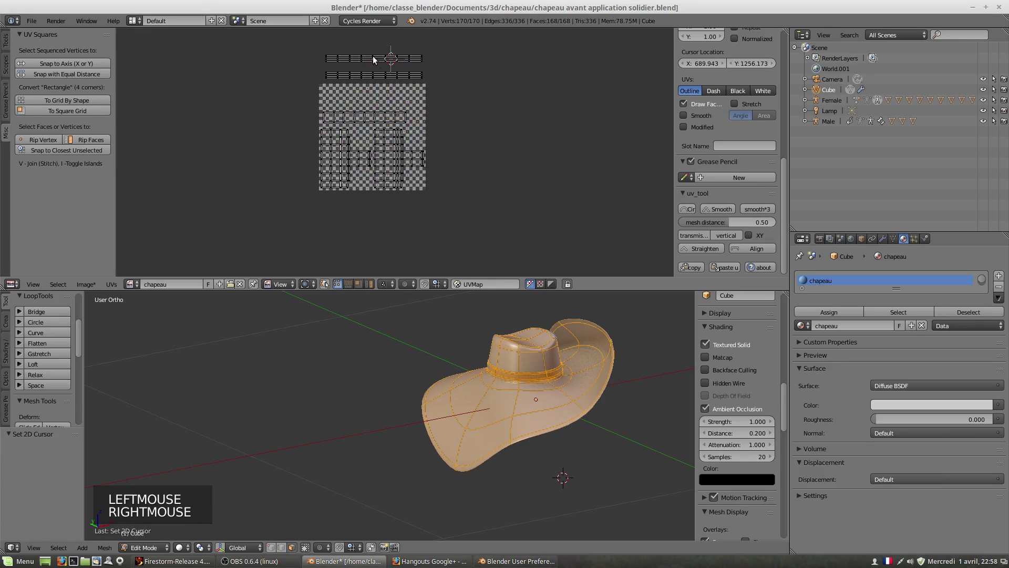
key("l")
key("shift+l")
key("g")
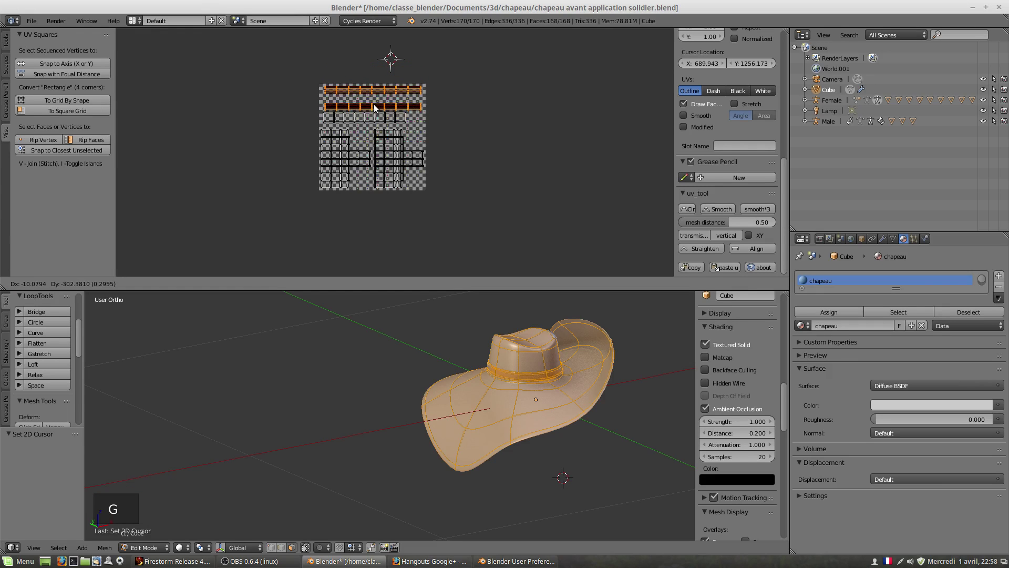
scroll("up", 3)
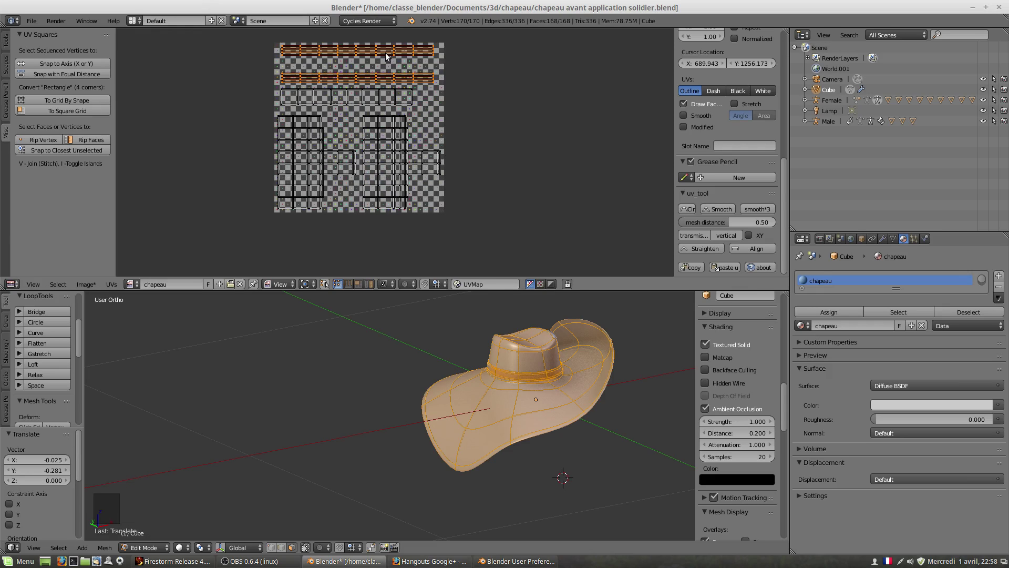
Move the hat band's UV strip lower along the vertical axis and stretch it taller.
key("l")
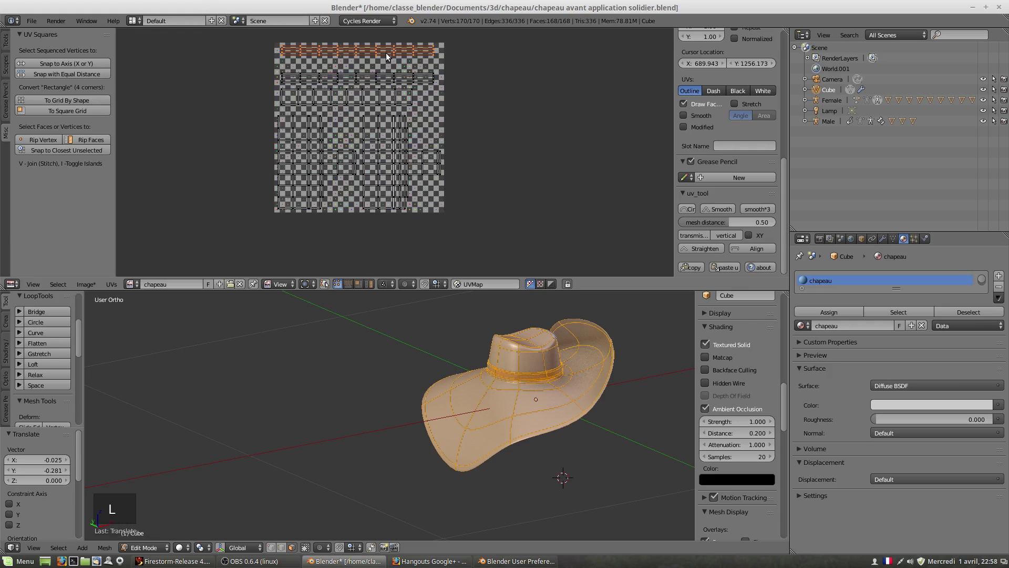
key("g")
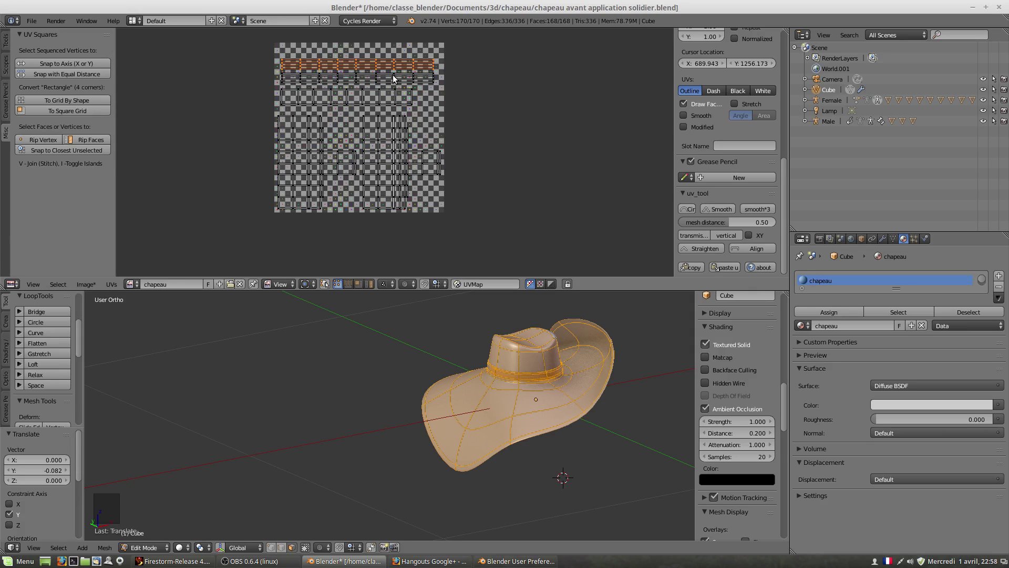
key("shift+l")
key("g")
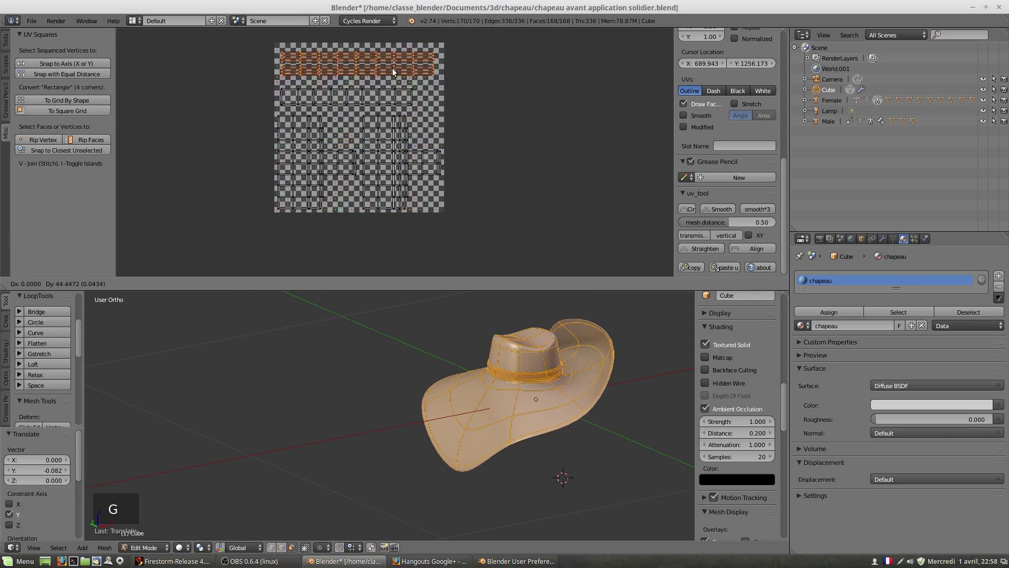
key("s")
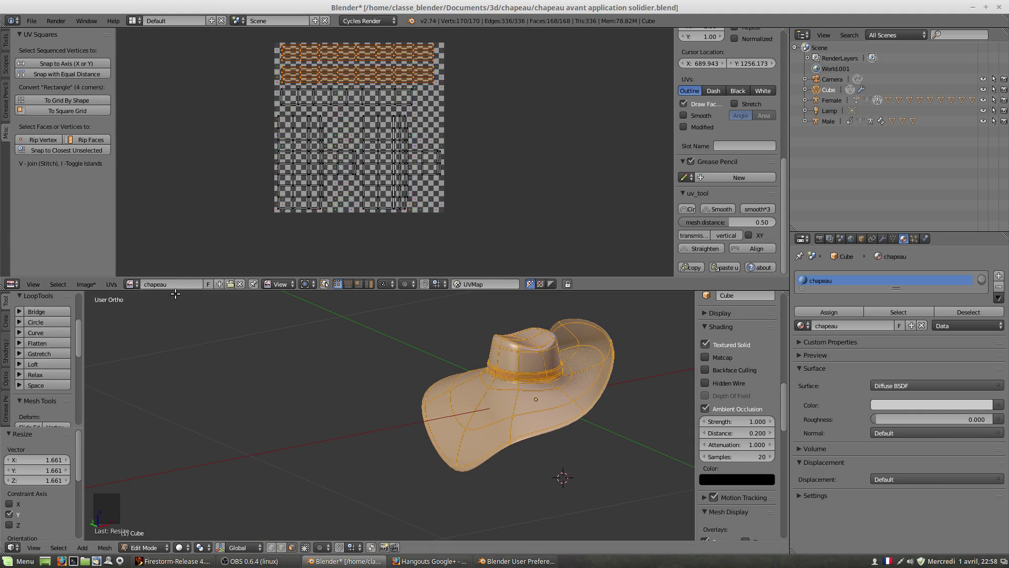
left_click(155, 287)
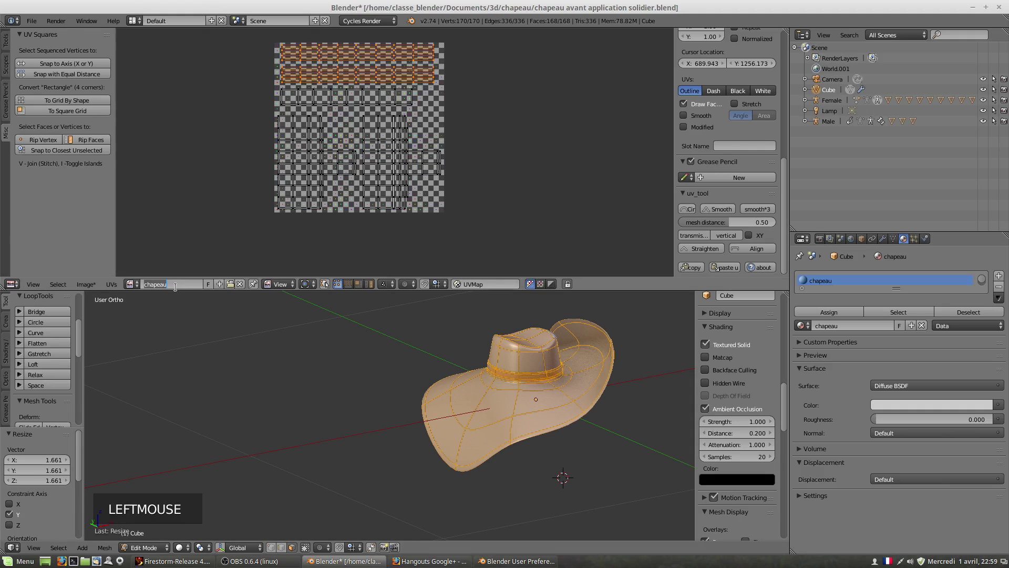
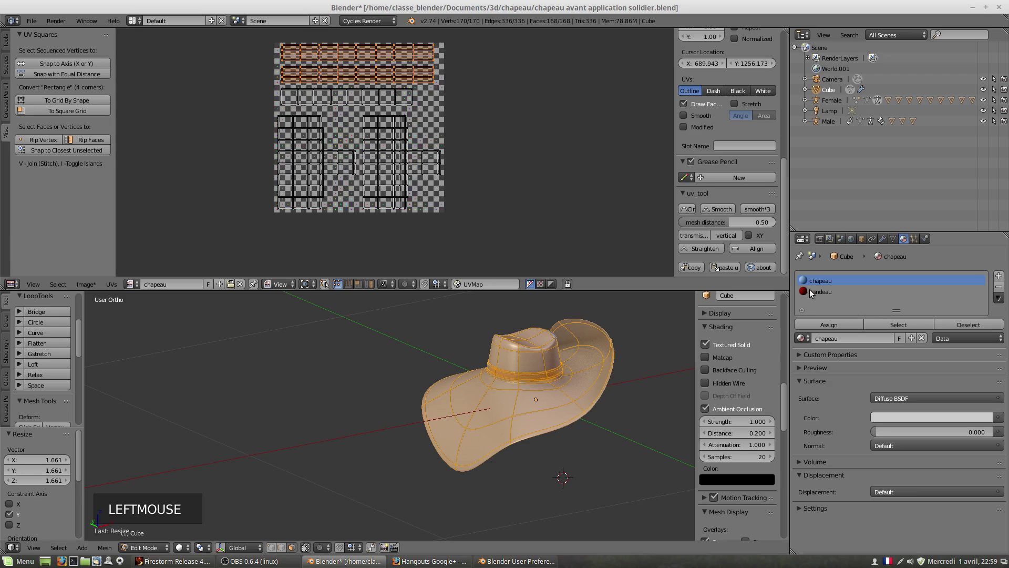
Expand the material slot list, check the bandeau material and return to the chapeau slot.
left_click(815, 287)
left_click(816, 297)
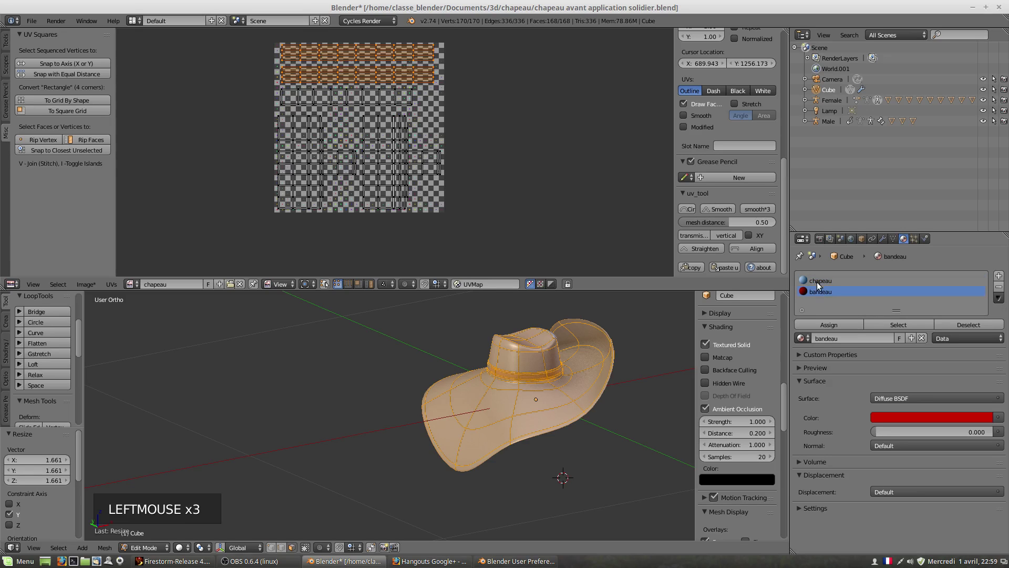
left_click(817, 285)
left_click(828, 297)
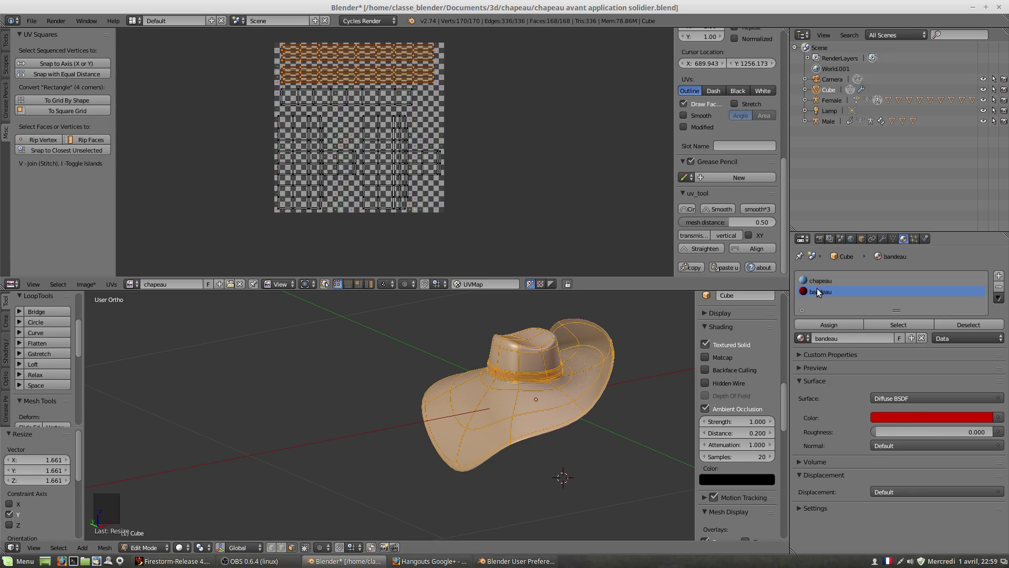
left_click(817, 288)
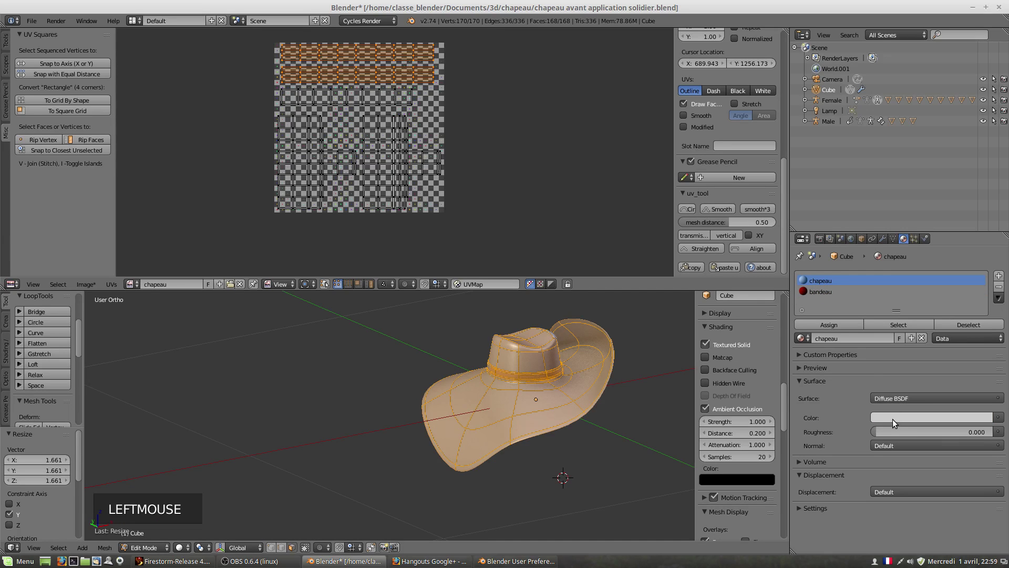
Set the chapeau material's Diffuse BSDF colour to yellow-green.
left_click(889, 423)
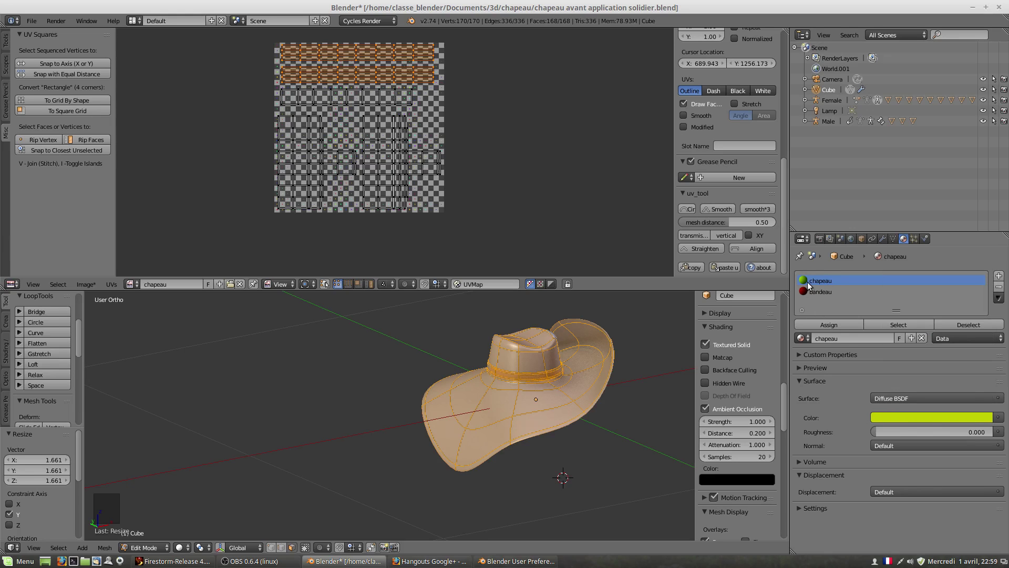
left_click(819, 294)
left_click(822, 279)
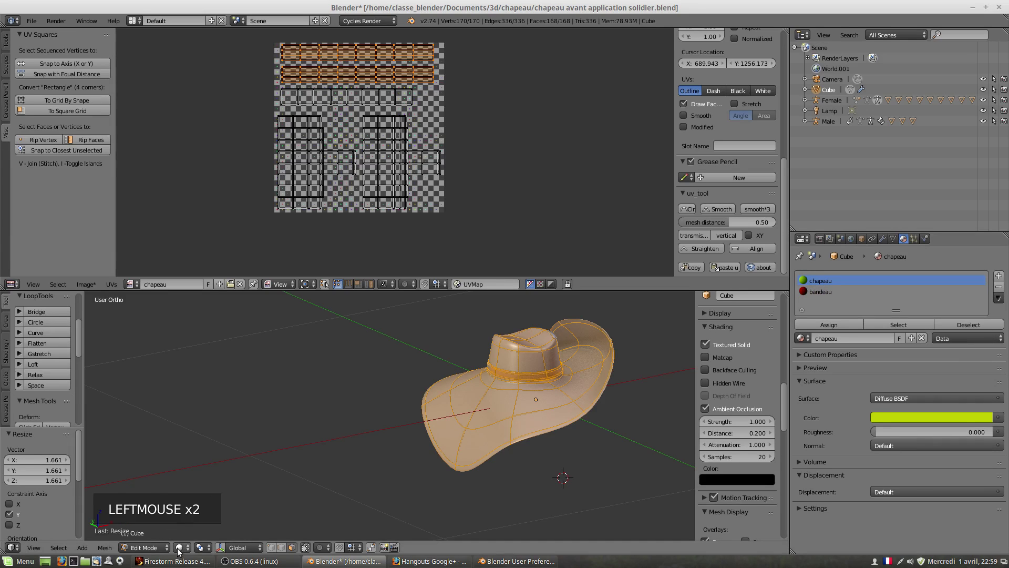
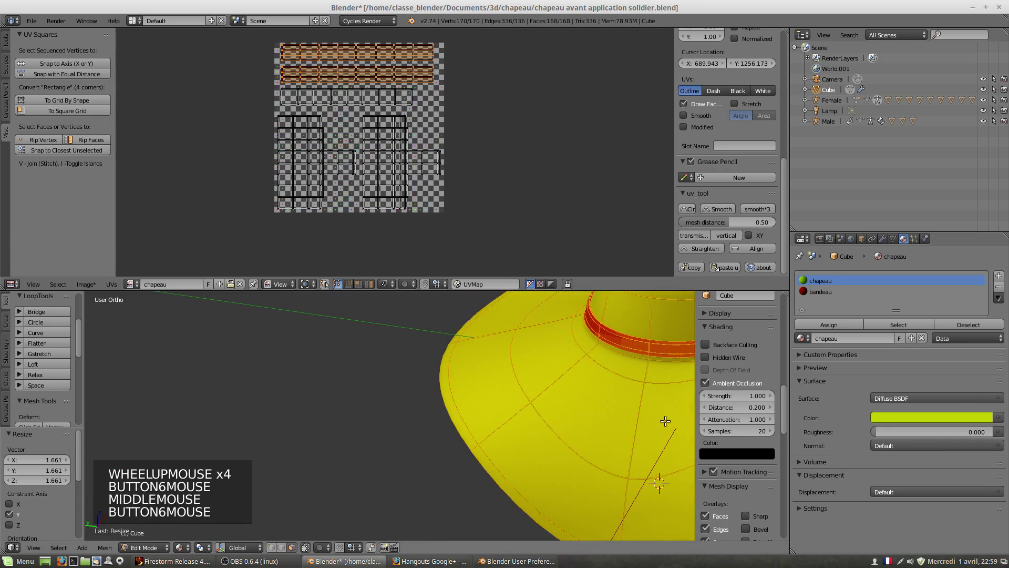
middle_click(639, 370)
middle_click(523, 373)
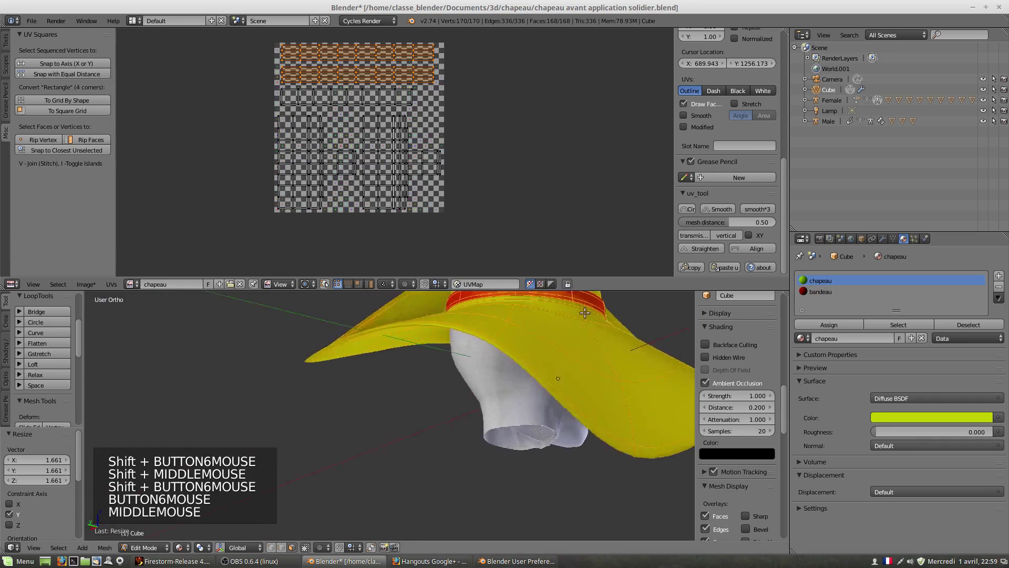
middle_click(576, 357)
scroll("up", 3)
scroll("up", 3)
middle_click(530, 380)
scroll("up", 3)
scroll("up", 3)
middle_click(415, 410)
scroll("down", 3)
scroll("up", 3)
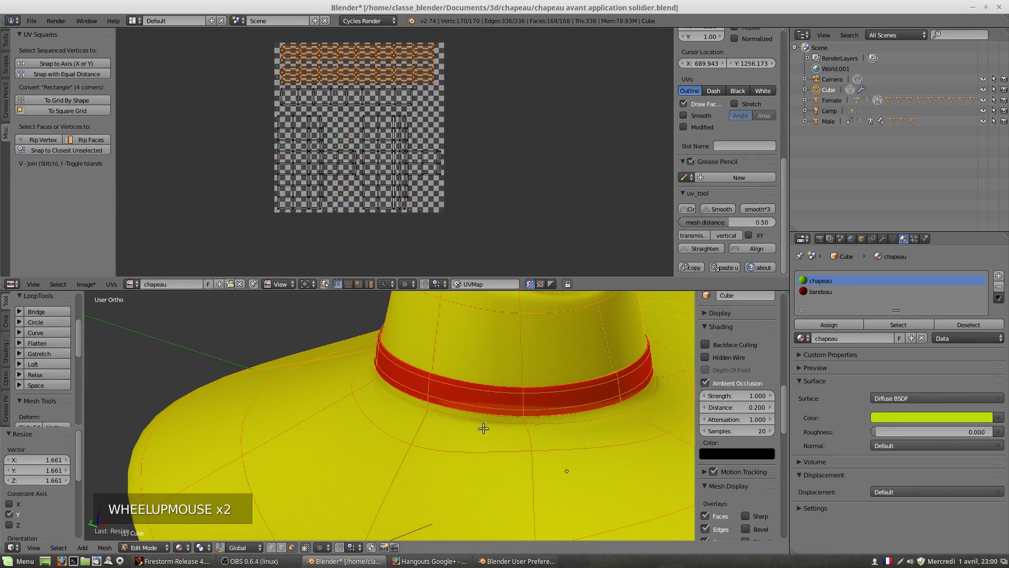
scroll("down", 3)
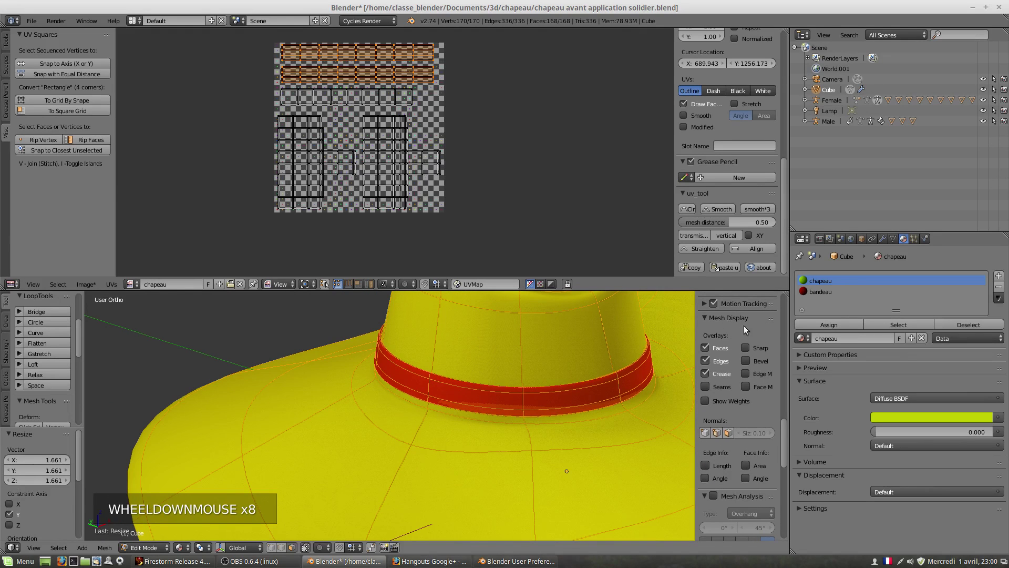
Enable face normal display on the hat and set the viewport shading back to Texture.
left_click(728, 437)
middle_click(446, 387)
left_click(292, 545)
scroll("up", 3)
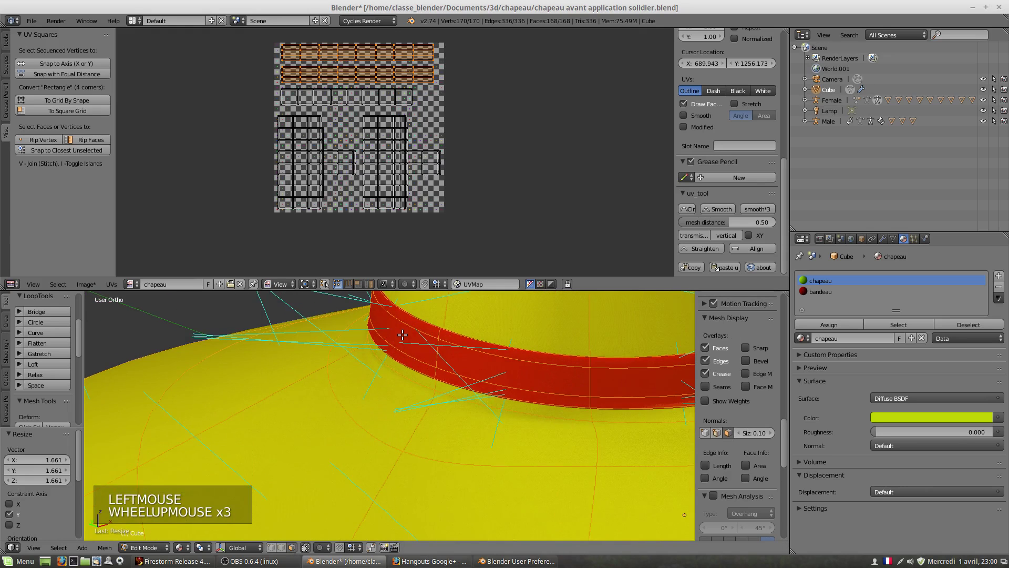
middle_click(419, 335)
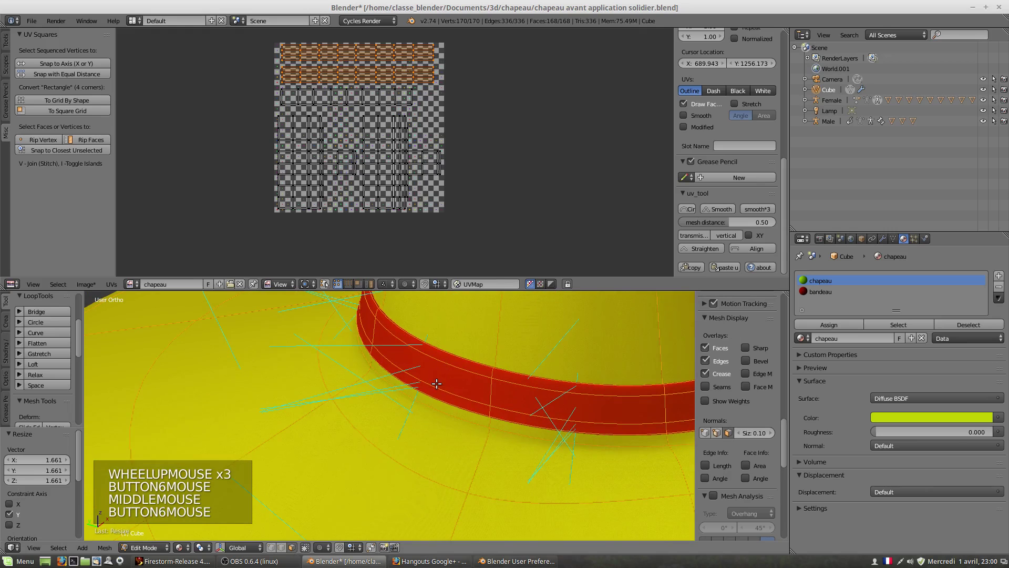
scroll("down", 3)
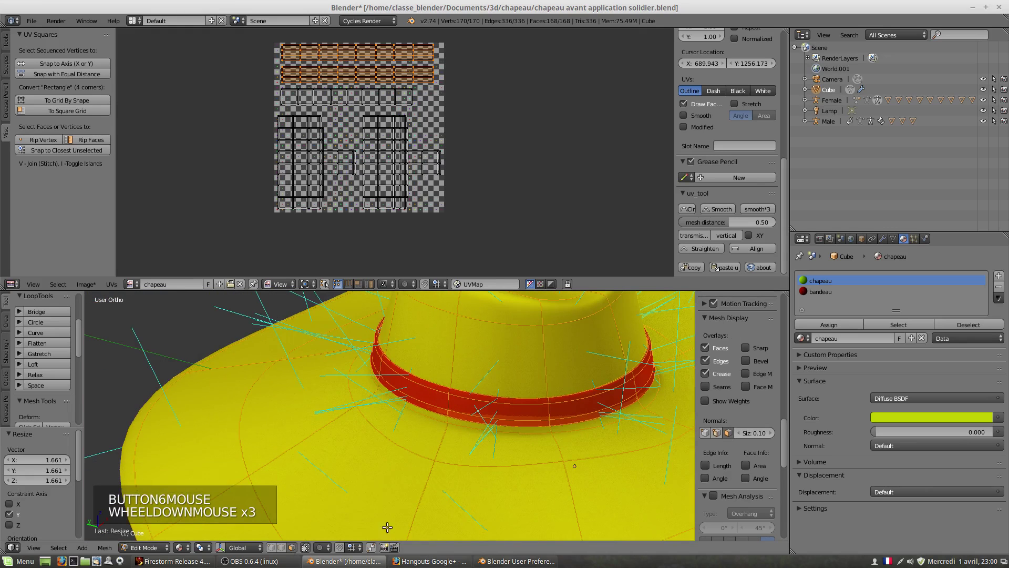
left_click(183, 552)
left_click(189, 511)
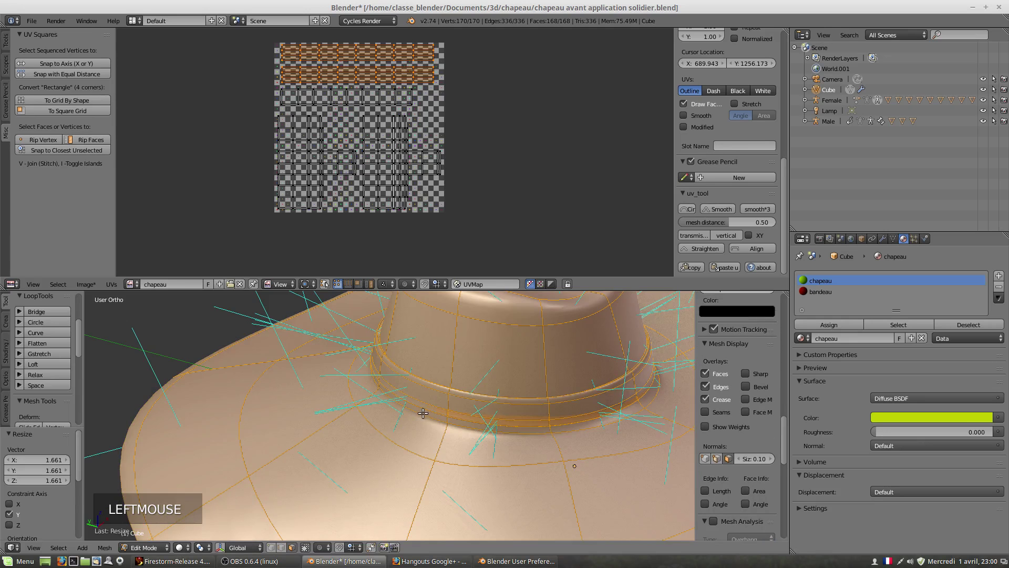
Orbit and zoom through the hat in wireframe to inspect its band and mesh.
scroll("up", 3)
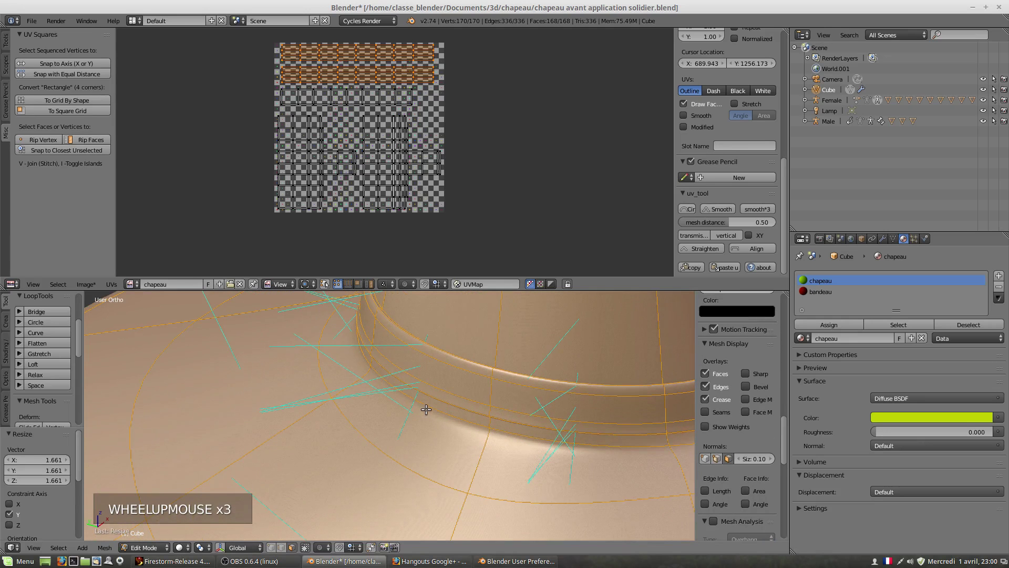
middle_click(425, 399)
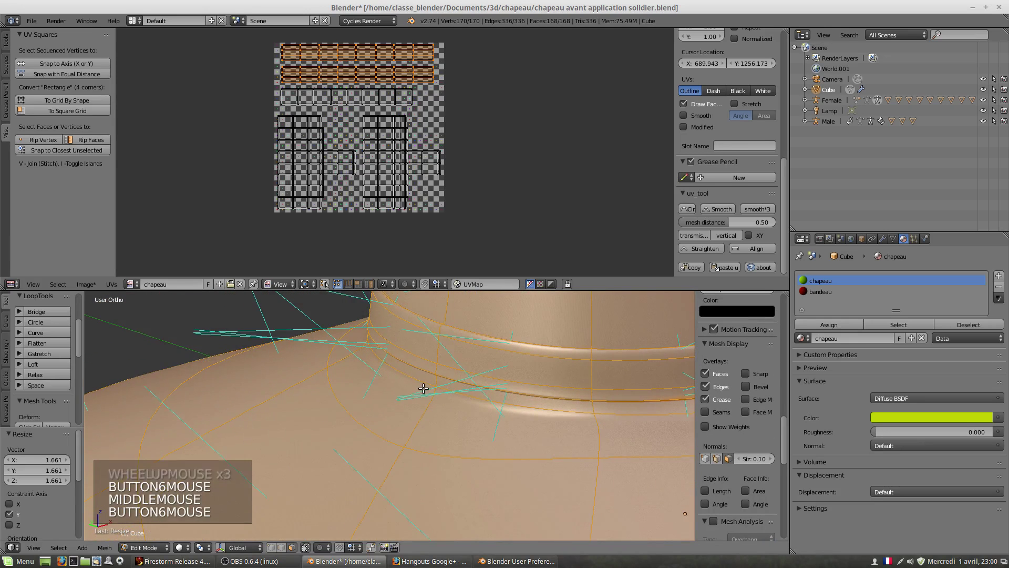
key("z")
middle_click(424, 388)
scroll("up", 3)
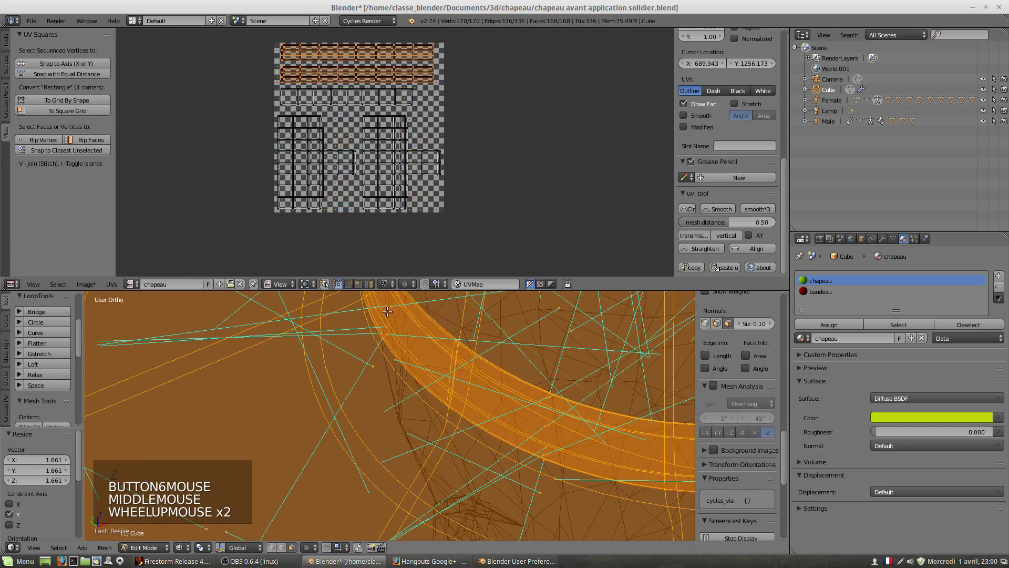
middle_click(402, 325)
middle_click(403, 326)
scroll("up", 3)
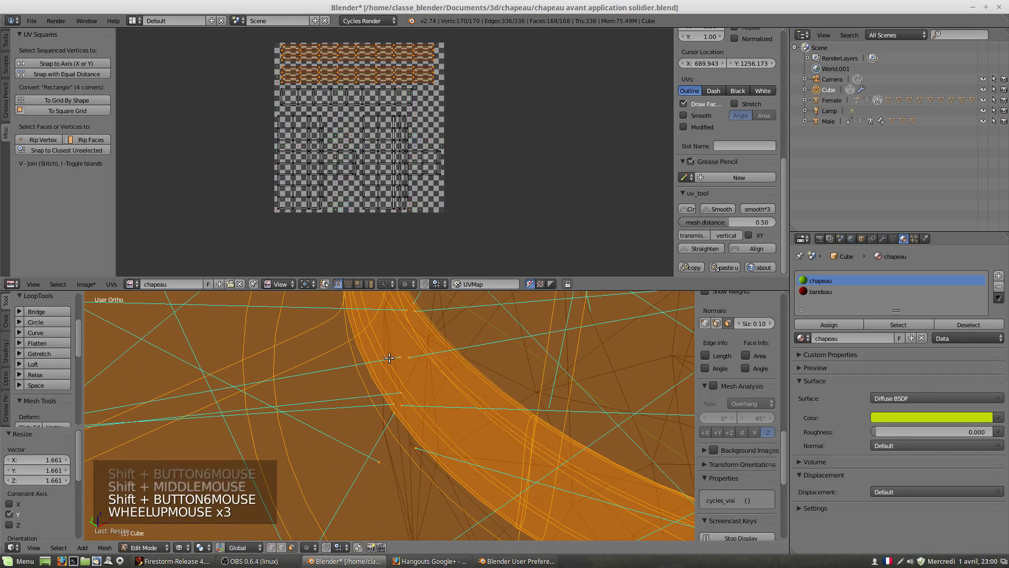
middle_click(386, 378)
scroll("down", 3)
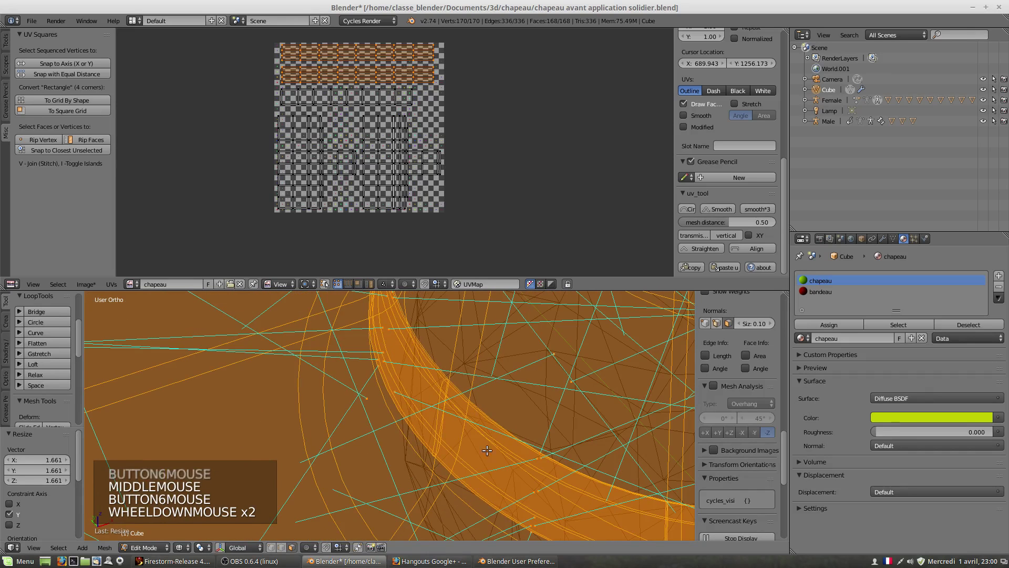
scroll("down", 3)
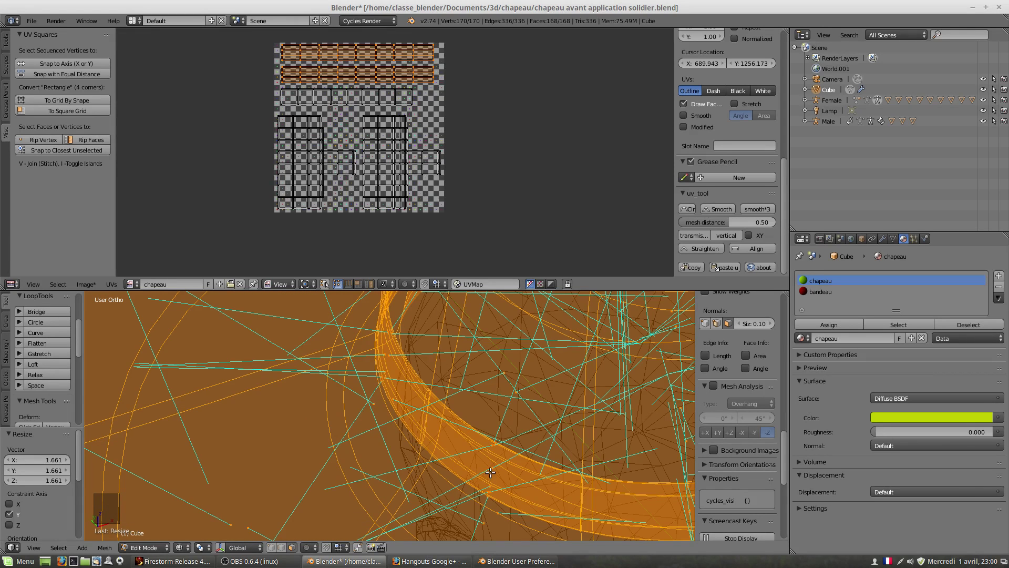
scroll("up", 3)
middle_click(411, 335)
scroll("up", 3)
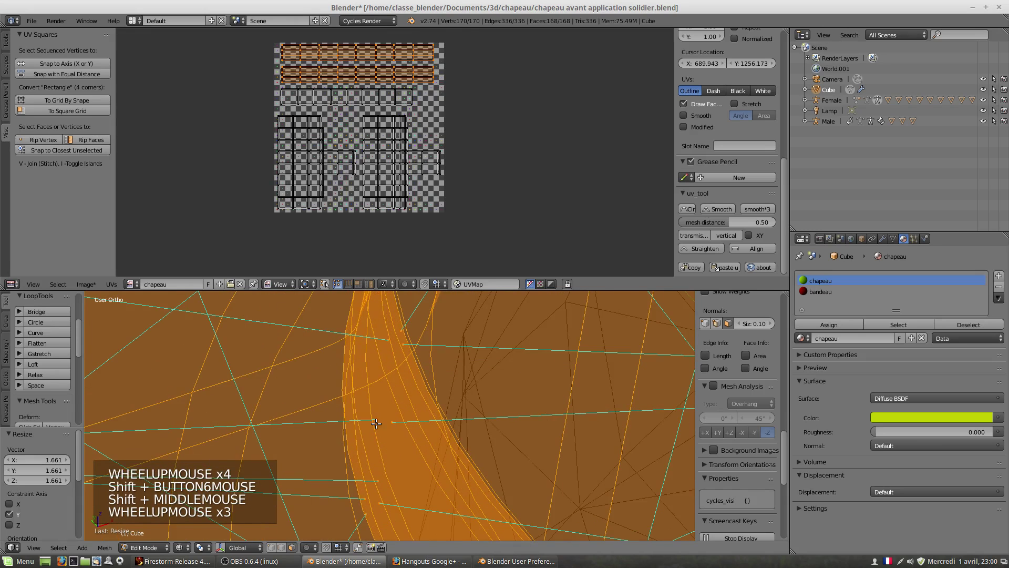
key("z")
key("z")
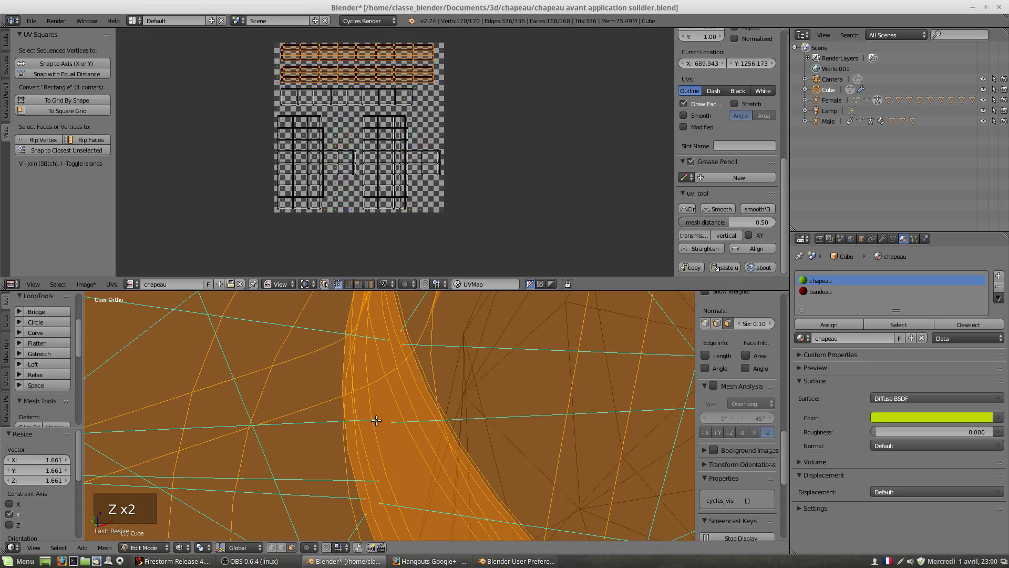
key("z")
Orbit the solid hat from several angles and frame its brim.
scroll("down", 3)
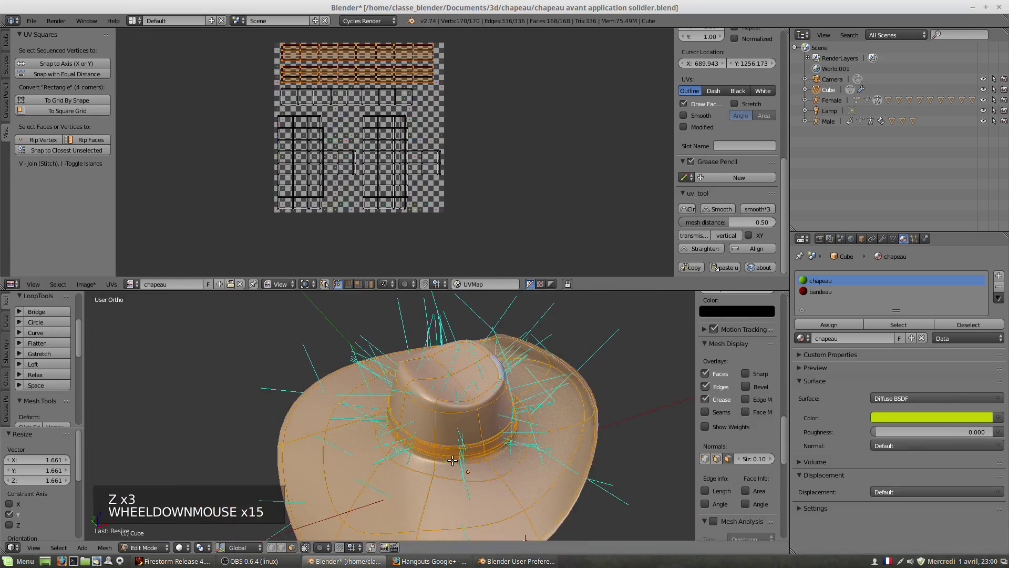
middle_click(454, 452)
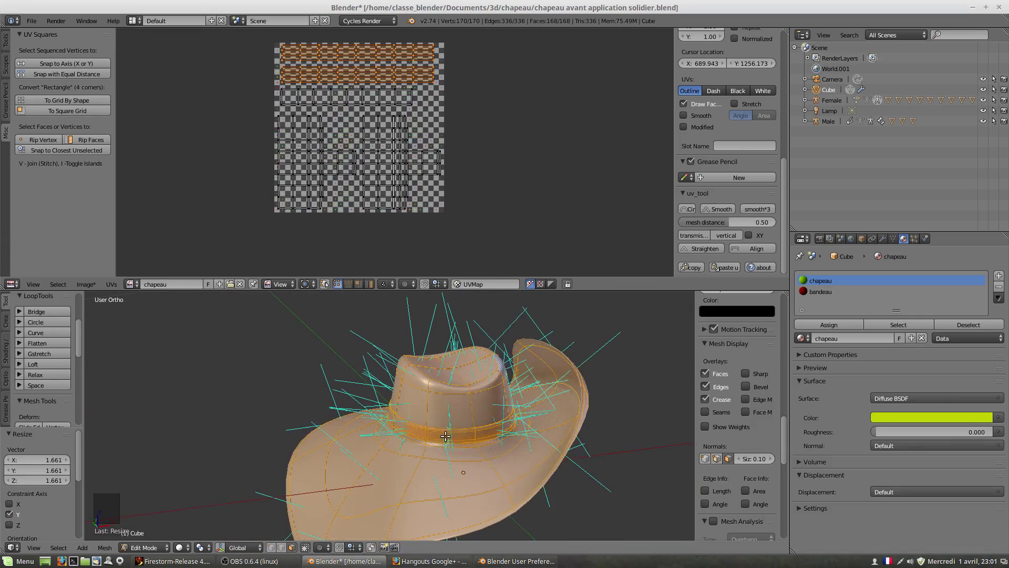
middle_click(480, 425)
scroll("up", 3)
middle_click(528, 416)
scroll("up", 3)
middle_click(513, 457)
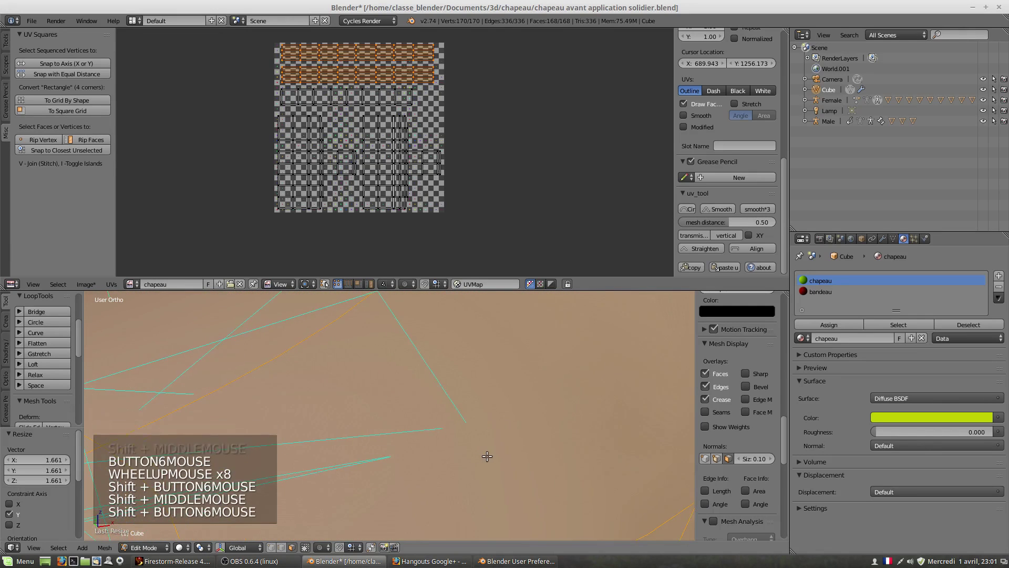
key("z")
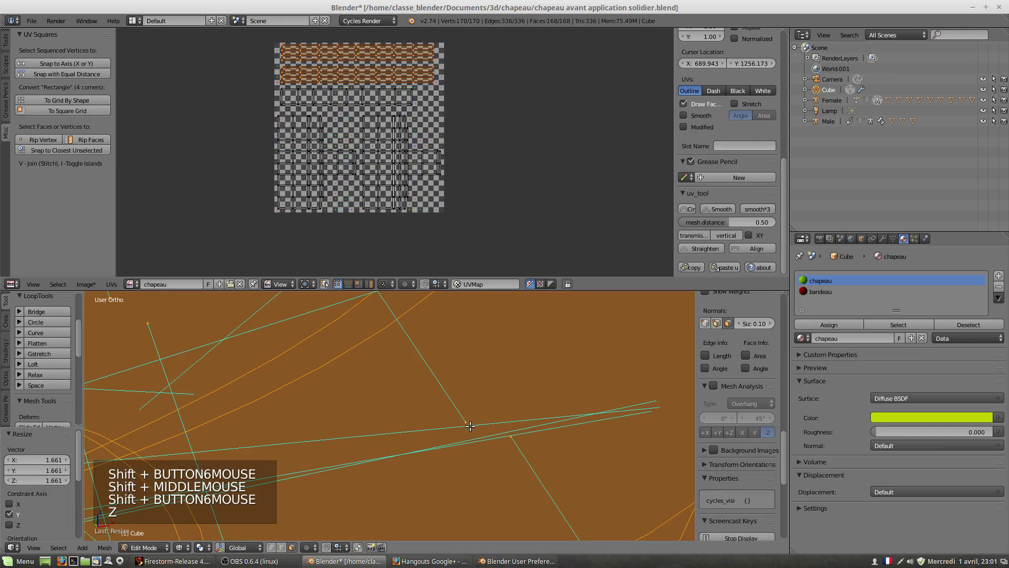
key("z")
scroll("down", 3)
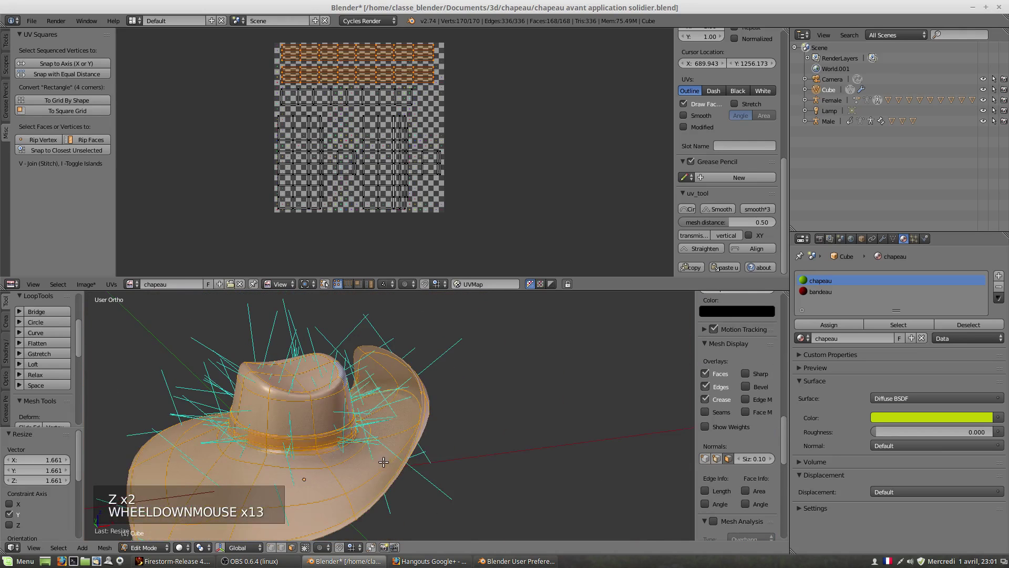
middle_click(374, 445)
middle_click(430, 427)
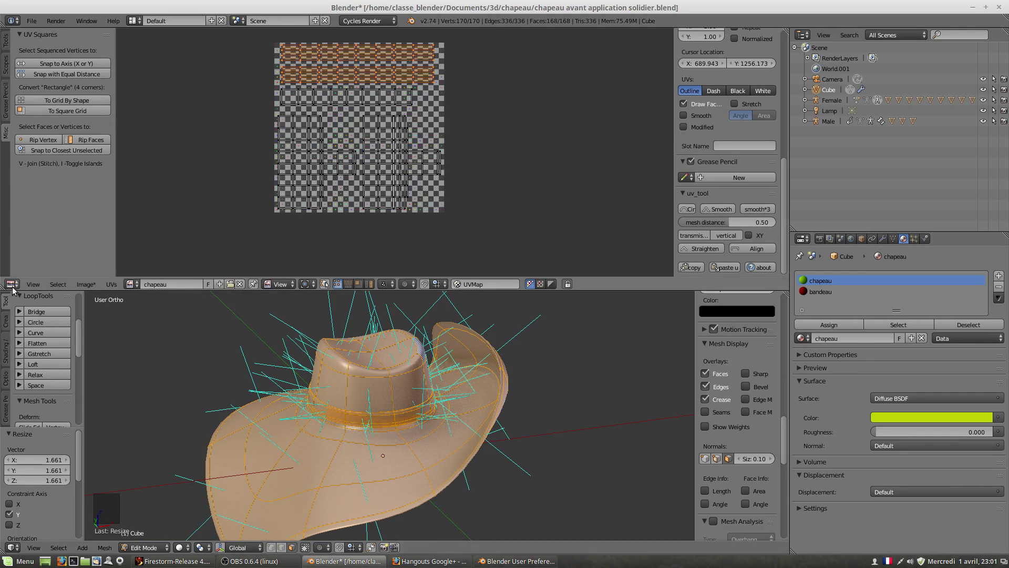
Show the chapeau material nodes and add an Image Texture node from Shift+A > Texture.
left_click(11, 288)
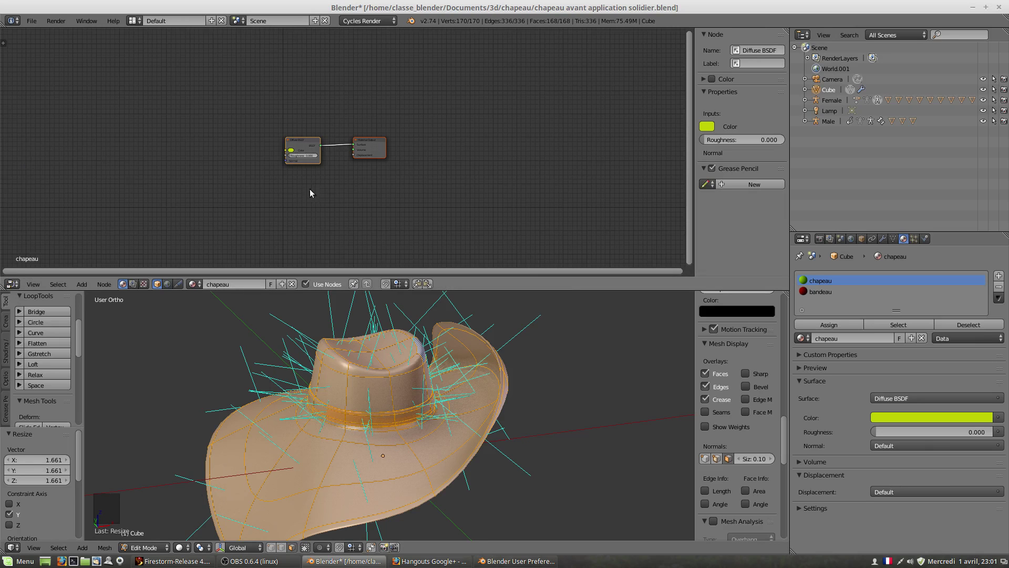
left_click(383, 140)
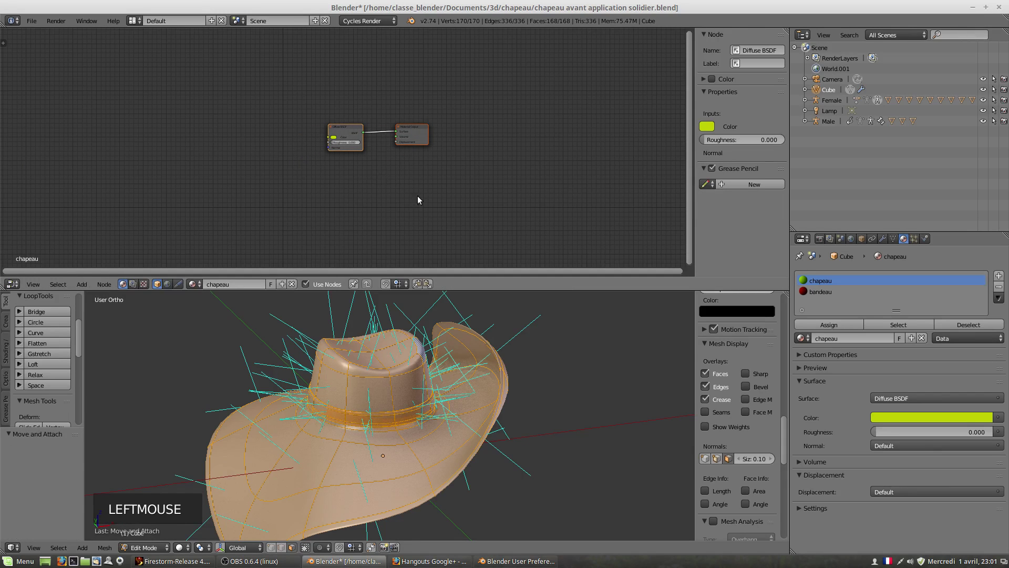
left_click(423, 207)
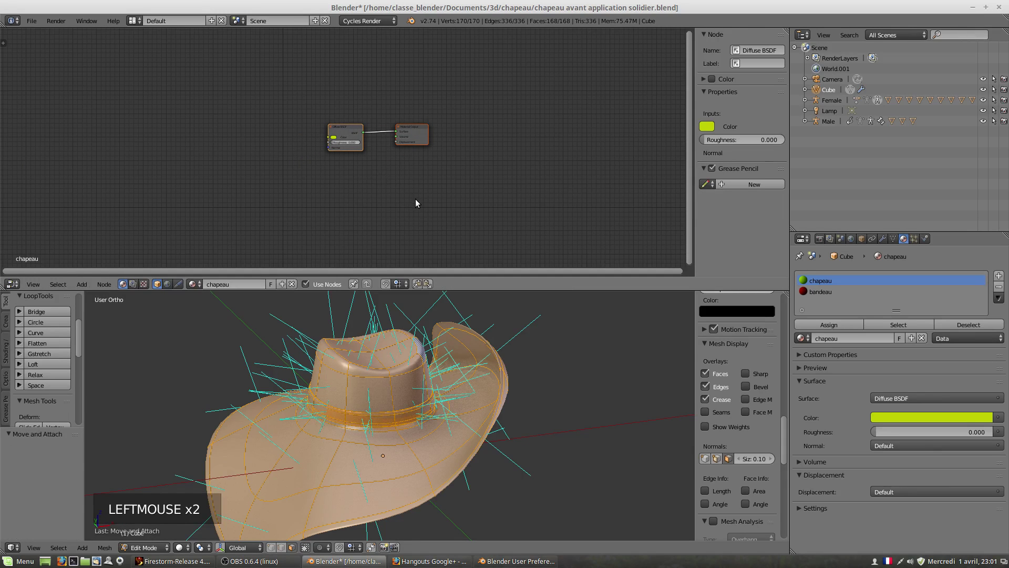
key("shift+a")
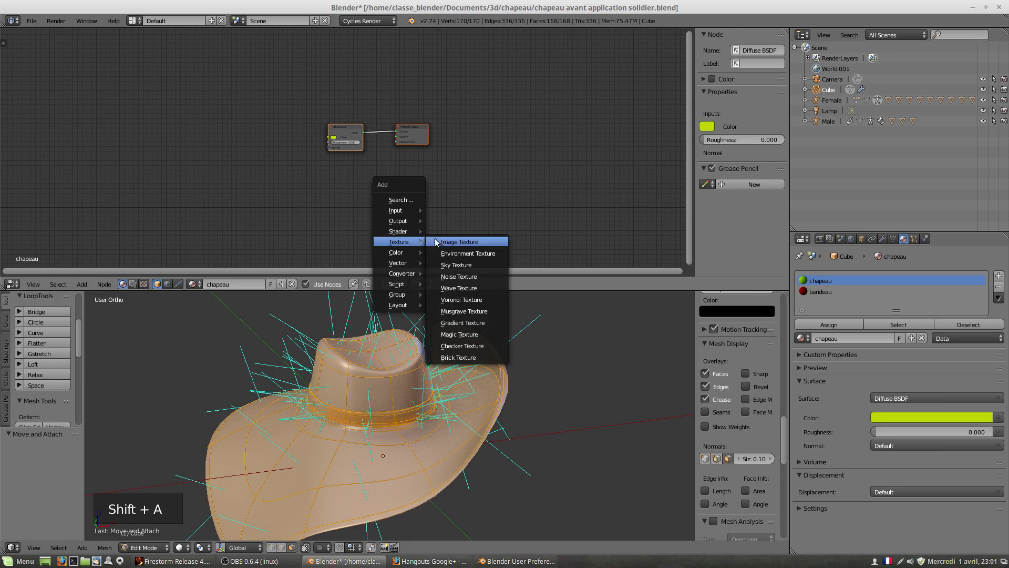
scroll("up", 3)
left_click(439, 213)
Place the Image Texture node beside Diffuse BSDF and give it a new 1024×1024 image.
scroll("up", 3)
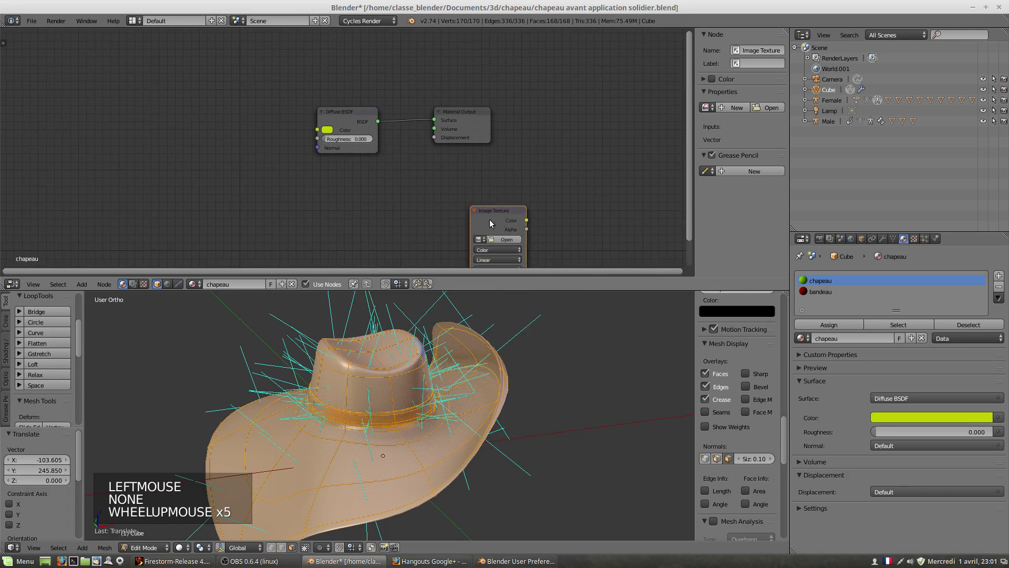
left_click(498, 206)
left_click(496, 200)
left_click(489, 201)
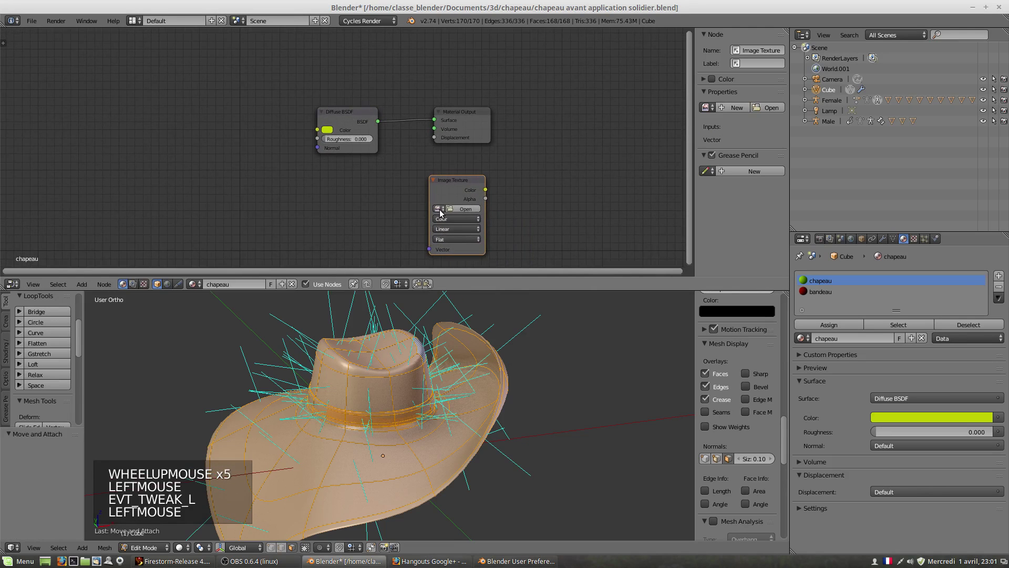
double_click(443, 211)
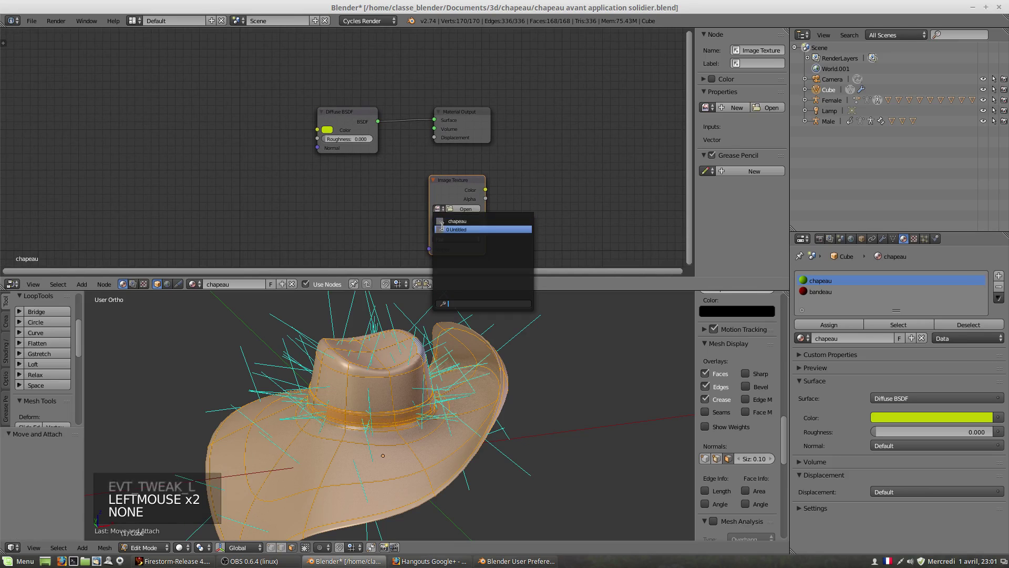
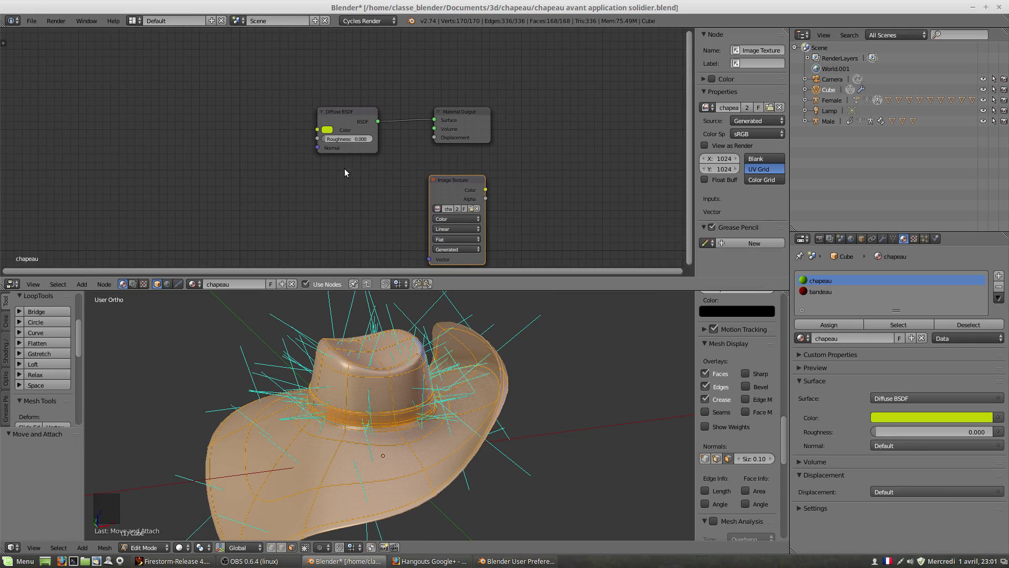
left_click(457, 186)
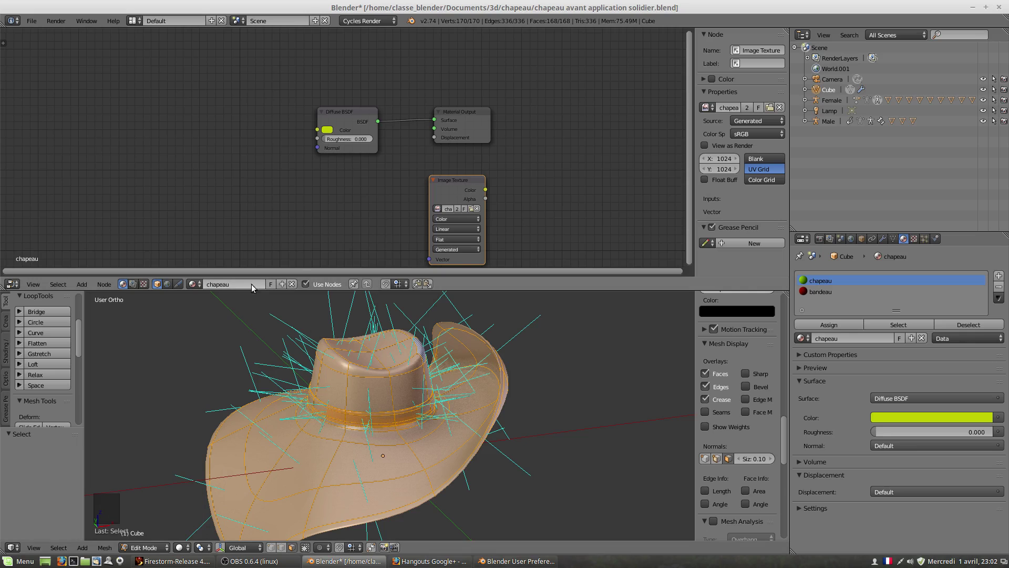
Add an Image Texture node to the bandeau material holding the generated chapeau image.
left_click(813, 298)
left_click(388, 230)
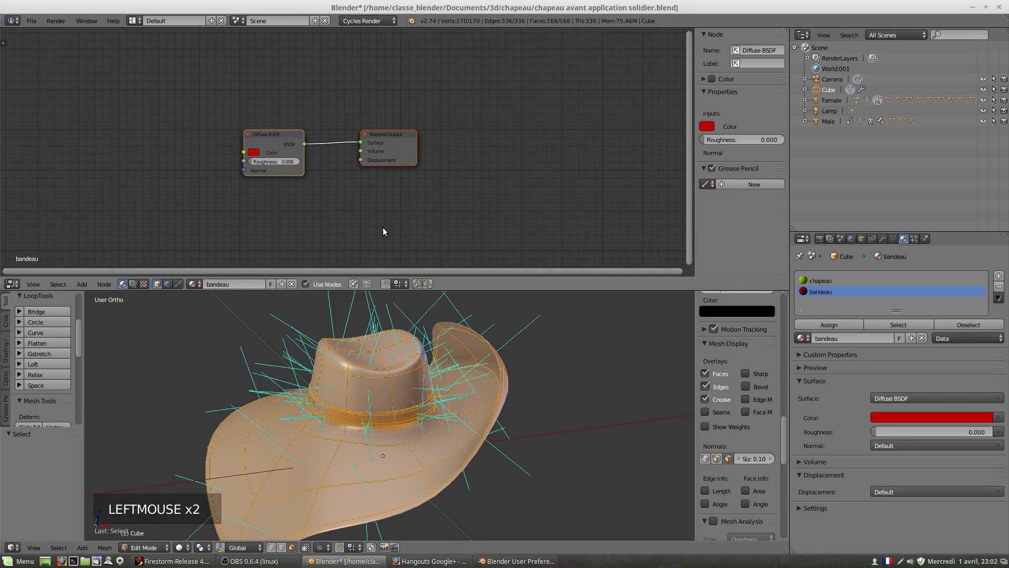
key("shift+a")
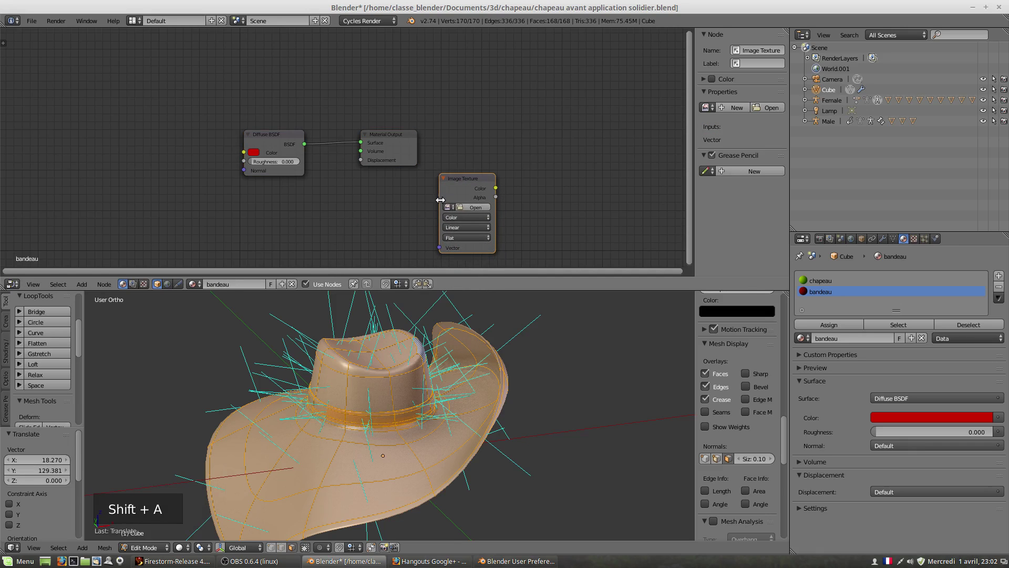
left_click(450, 211)
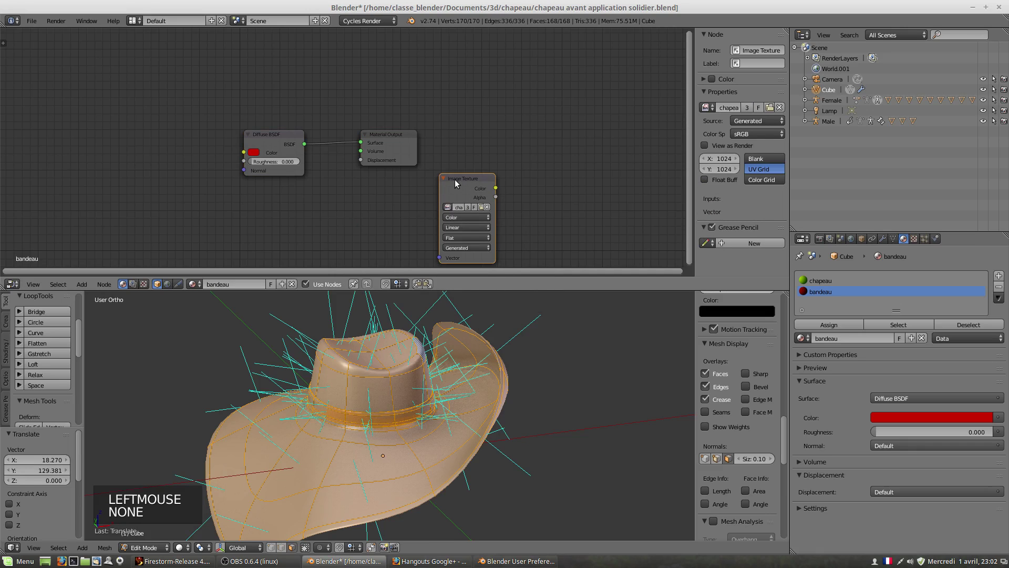
Switch the 3D viewport shading to Rendered to preview the hat.
scroll("down", 3)
scroll("down", 3)
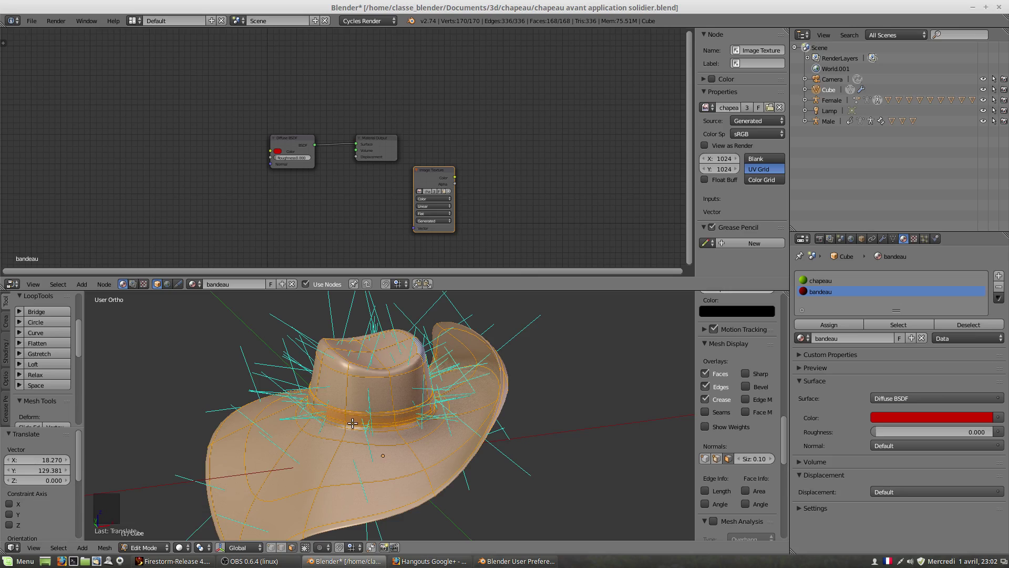
left_click(146, 550)
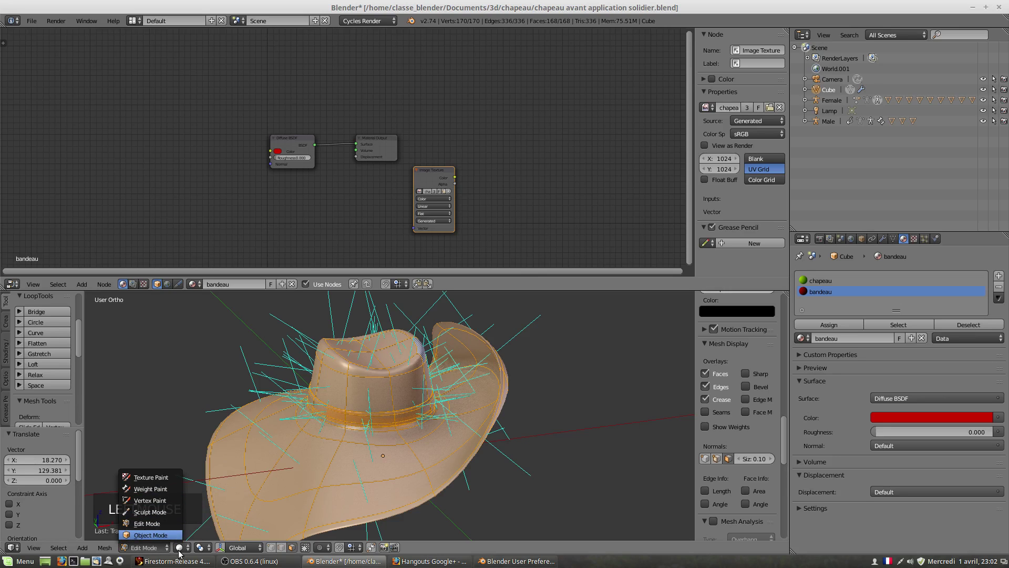
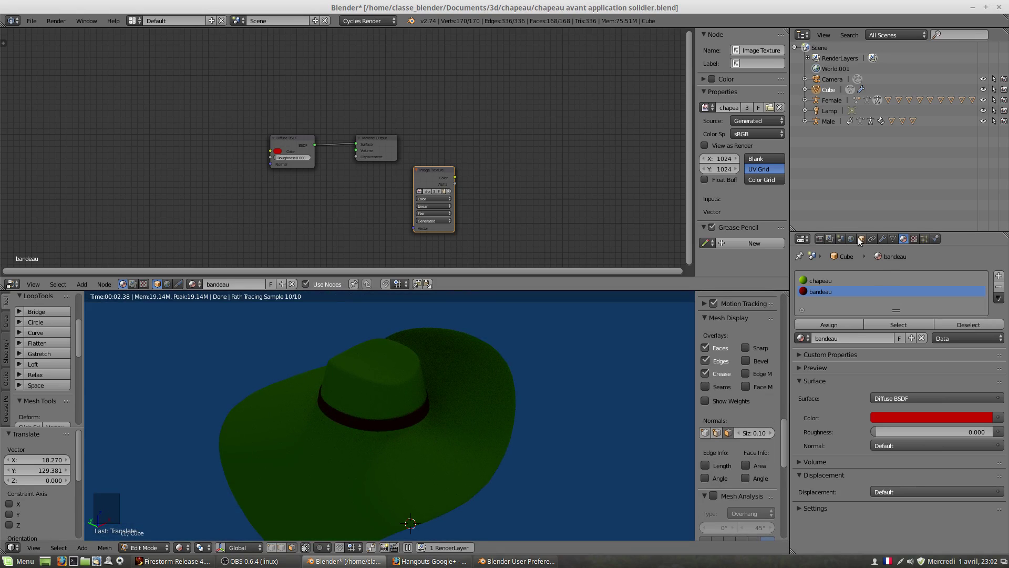
Enable nodes and ambient occlusion in the World settings.
left_click(854, 240)
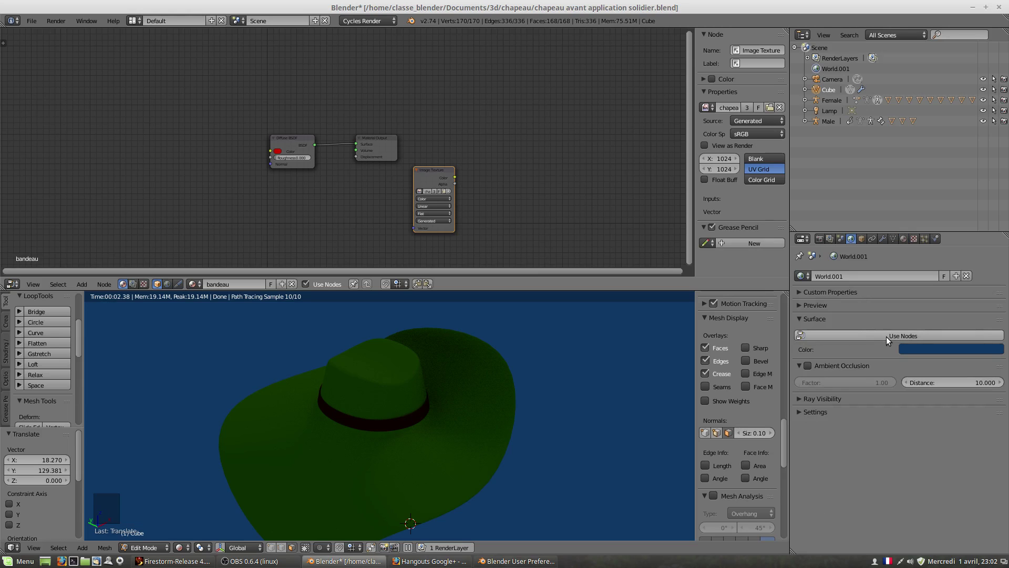
left_click(890, 340)
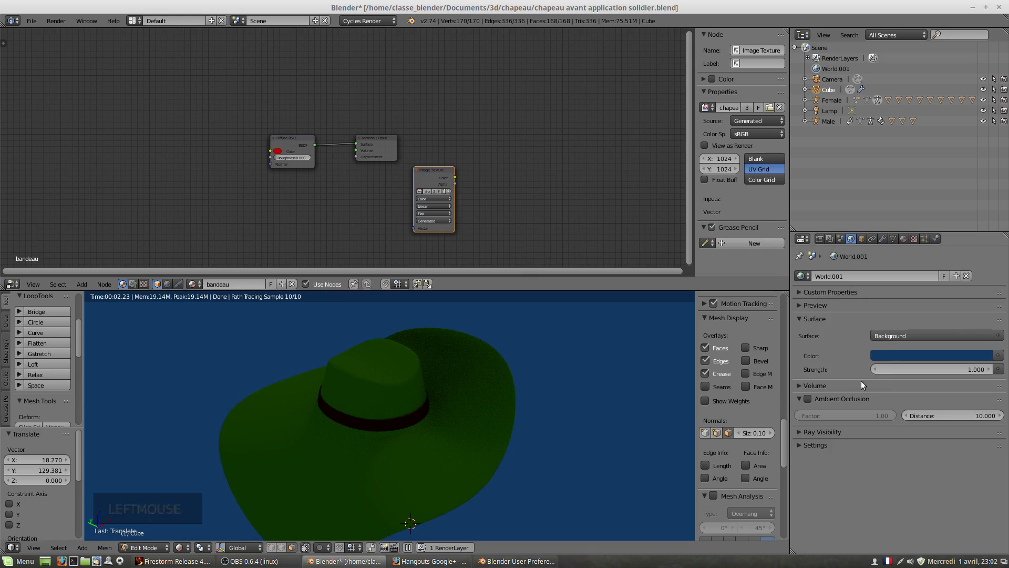
left_click(810, 402)
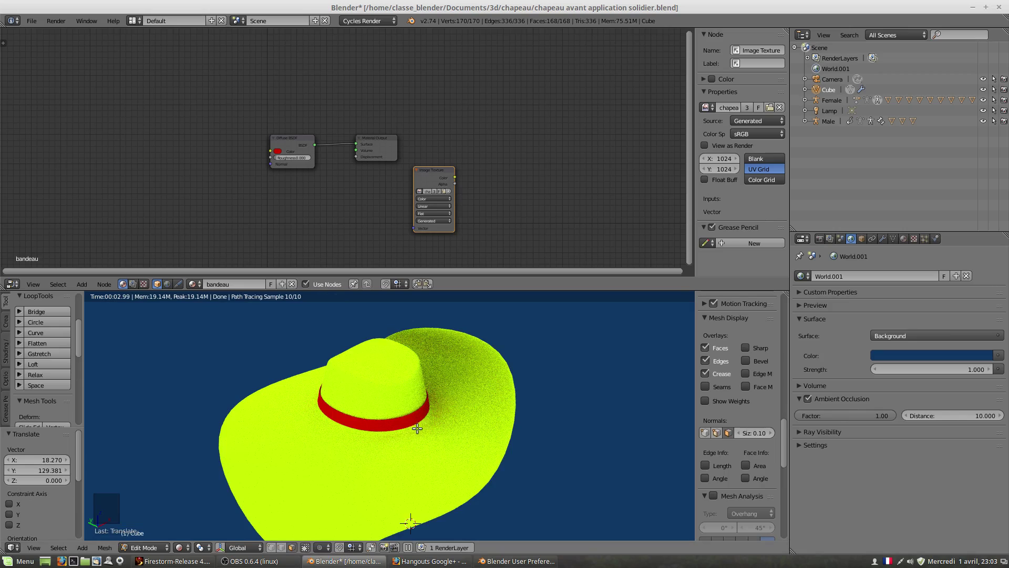
scroll("up", 3)
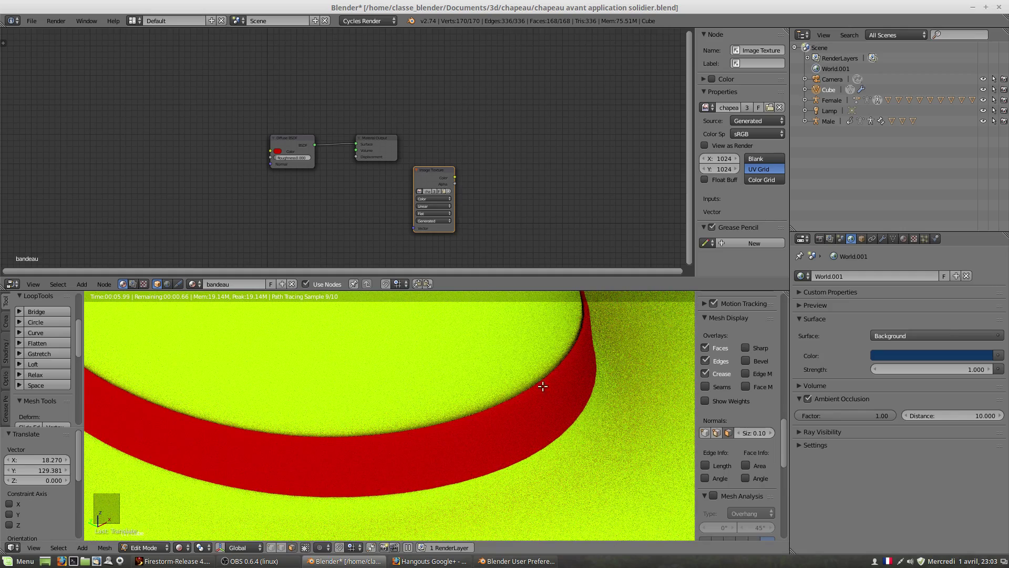
scroll("down", 3)
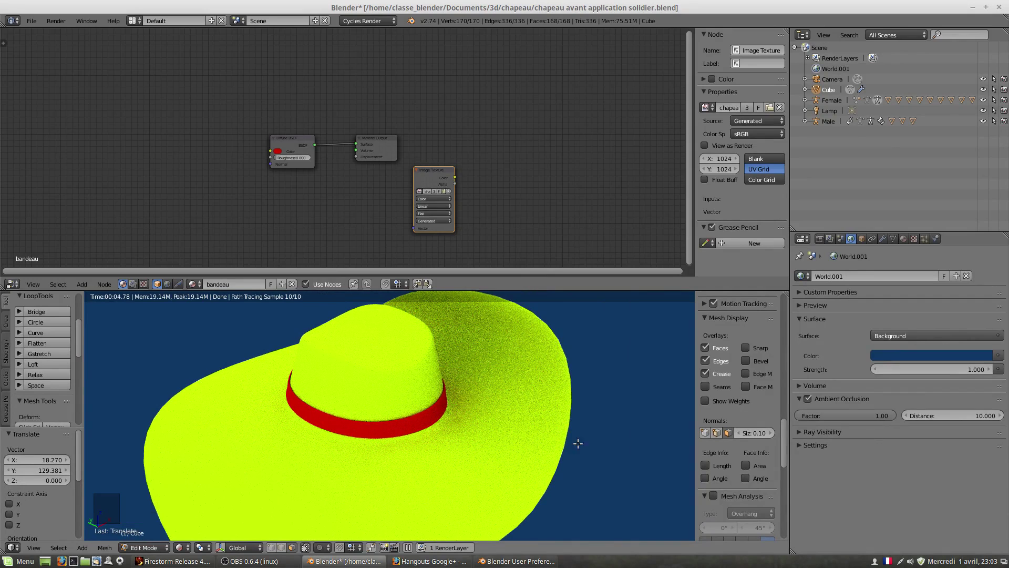
Adjust the world ambient occlusion distance, settling on 0.310, while checking the rendered hat.
left_click(991, 419)
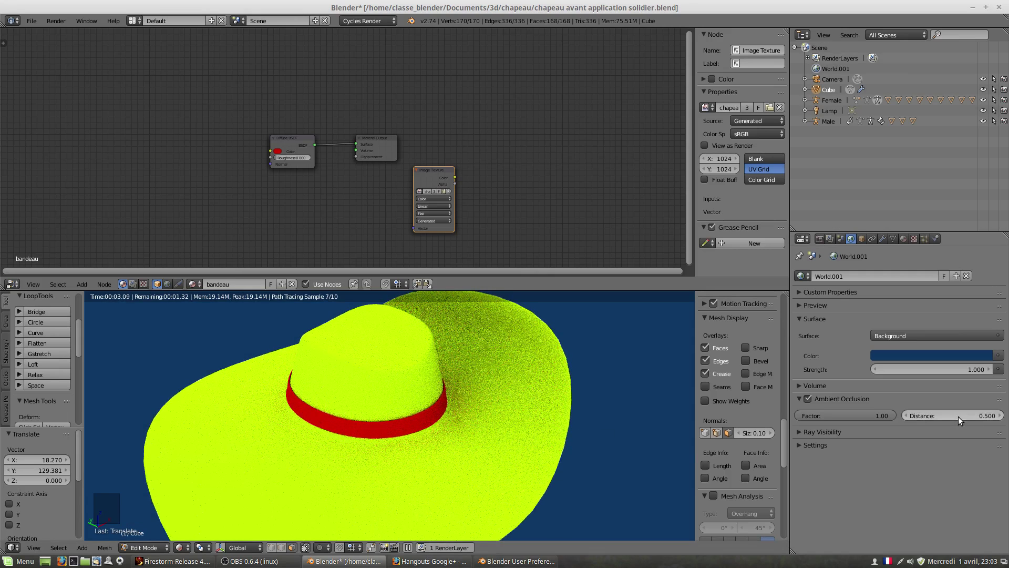
left_click(961, 421)
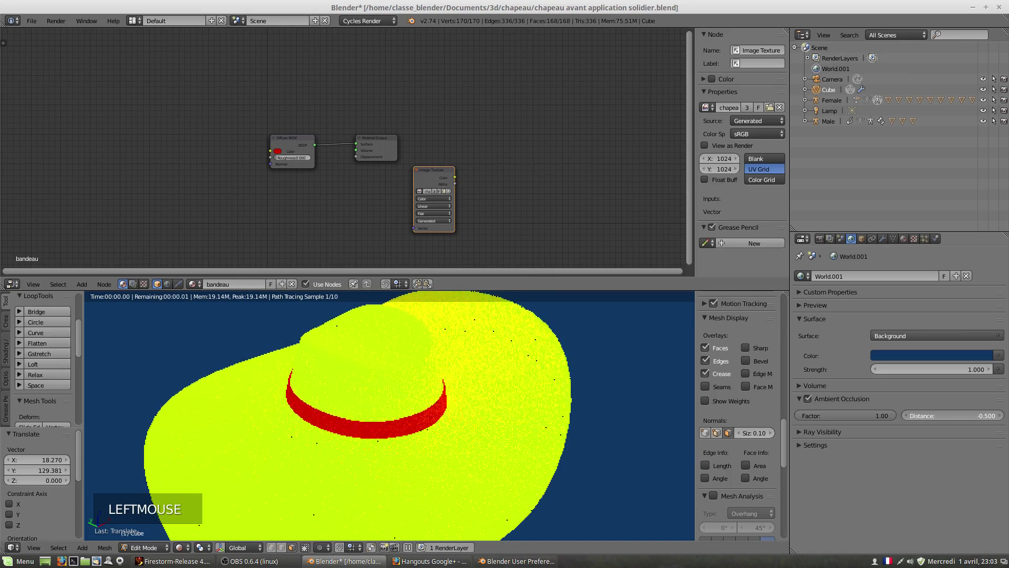
left_click(961, 421)
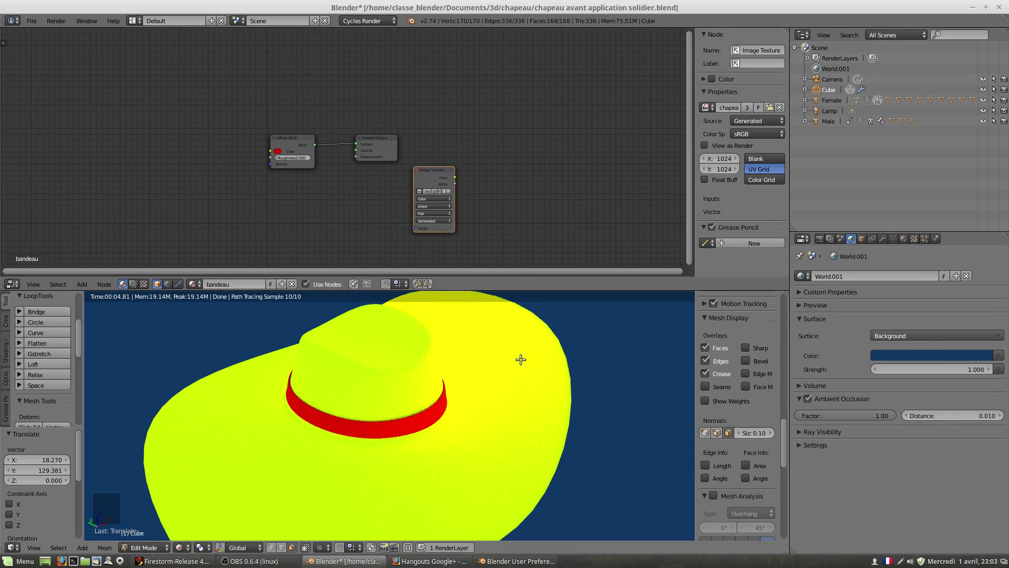
middle_click(478, 409)
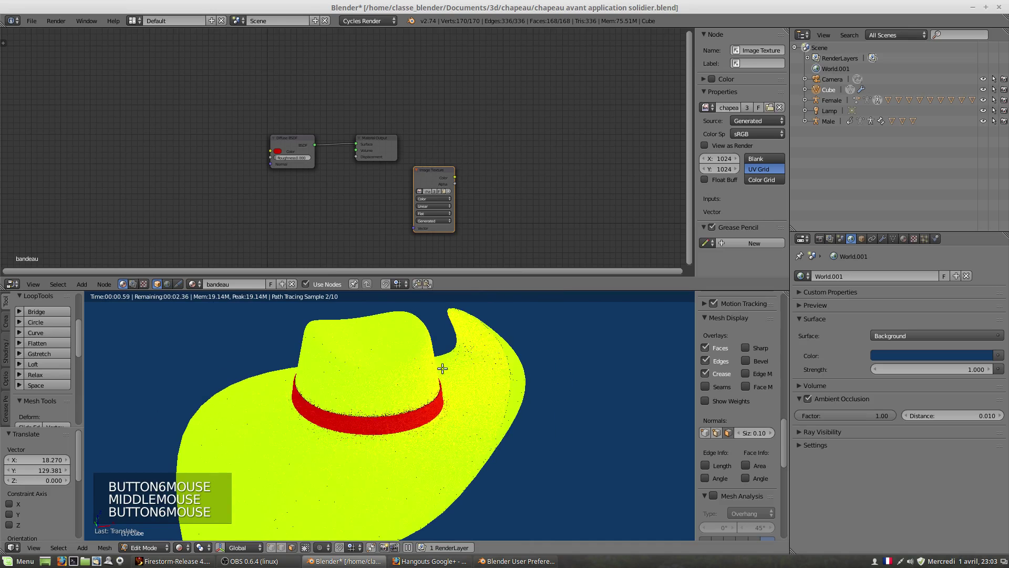
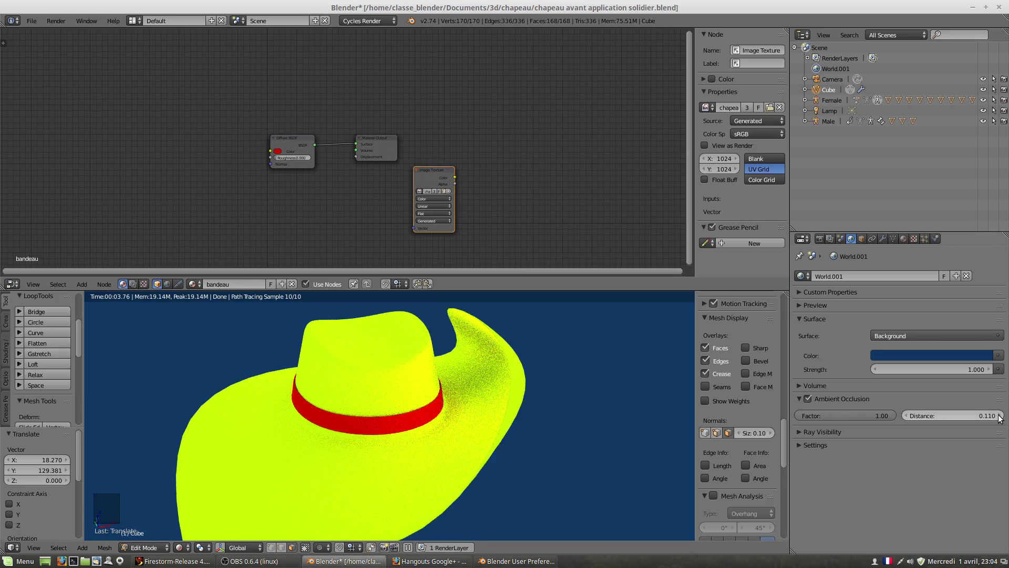
left_click(1005, 414)
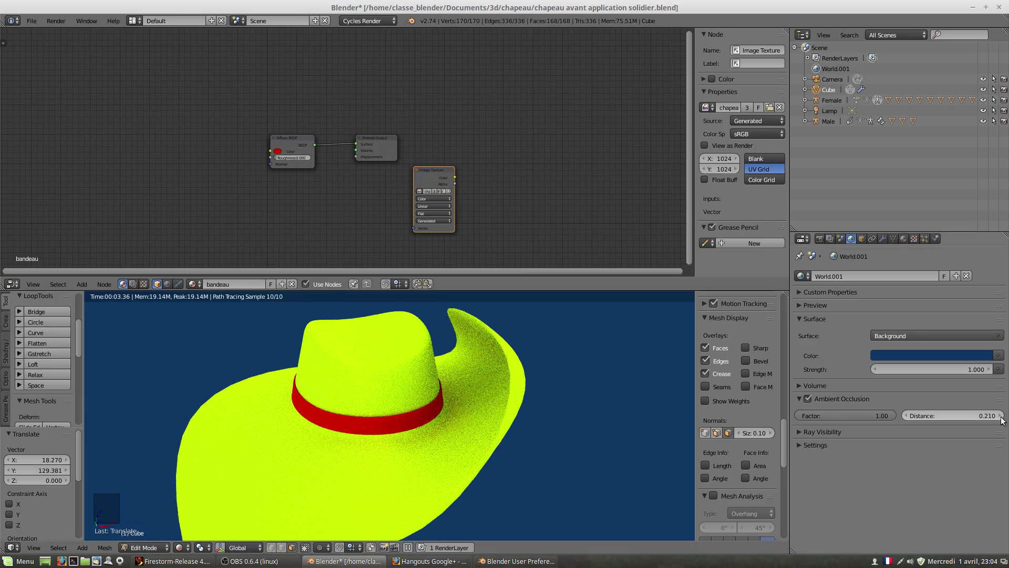
left_click(1005, 416)
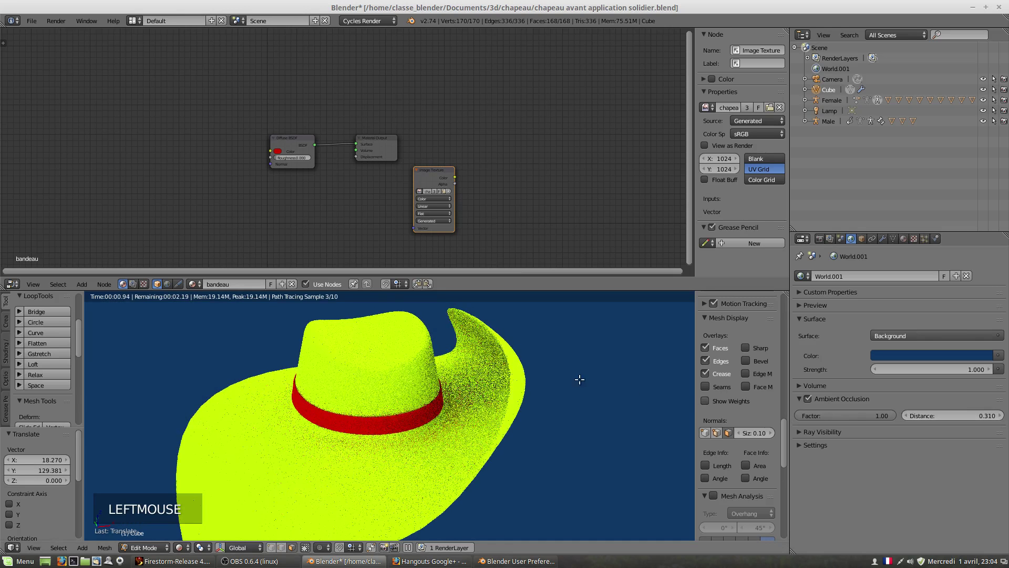
middle_click(429, 457)
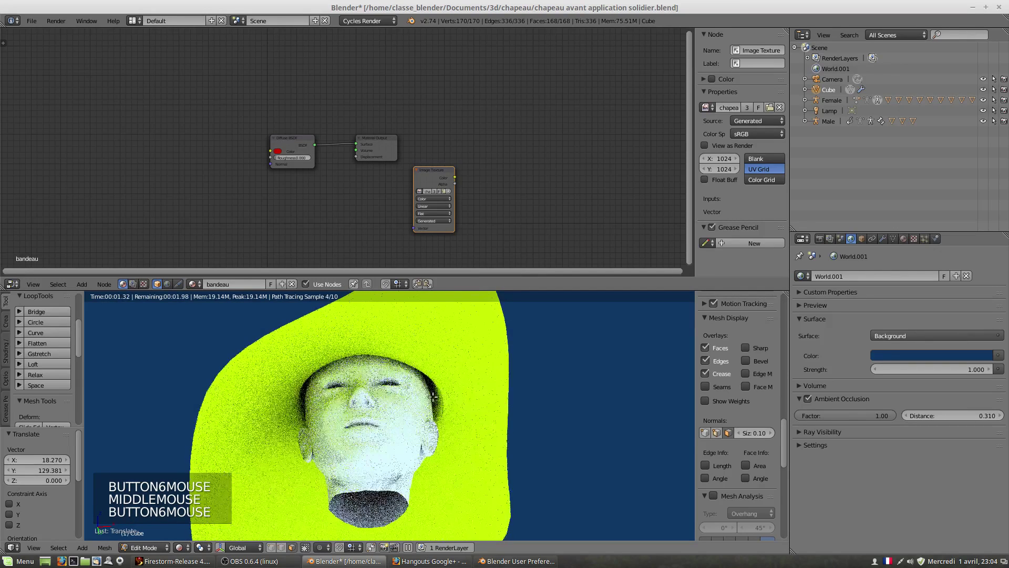
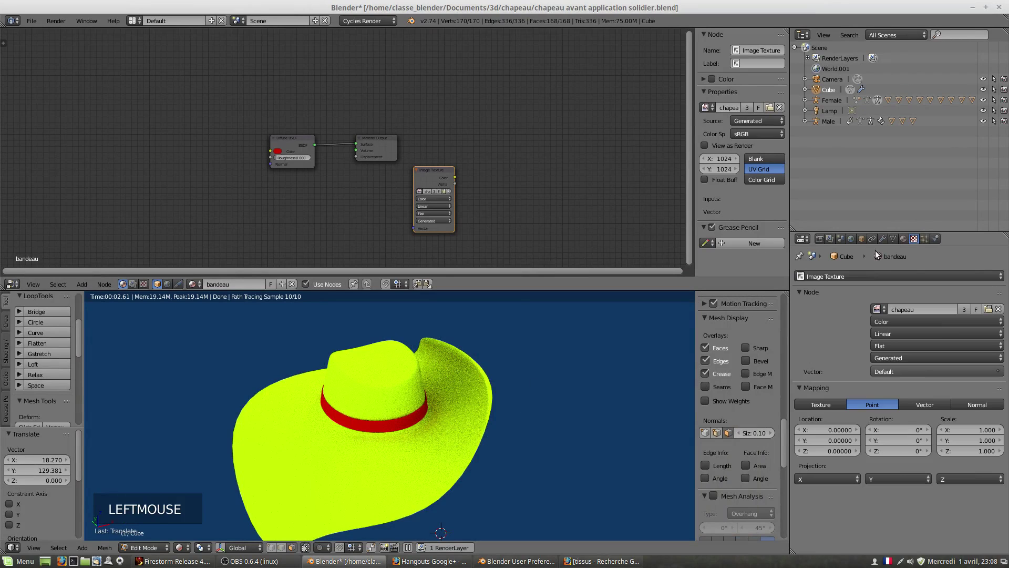
Select the chapeau material slot, show its texture settings and make Diffuse BSDF the active node.
left_click(906, 243)
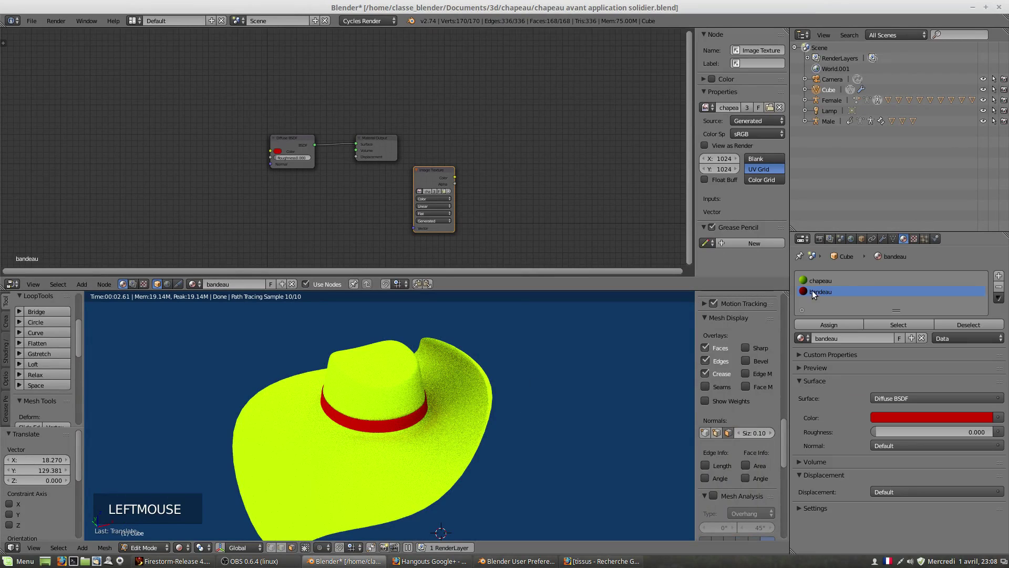
left_click(817, 286)
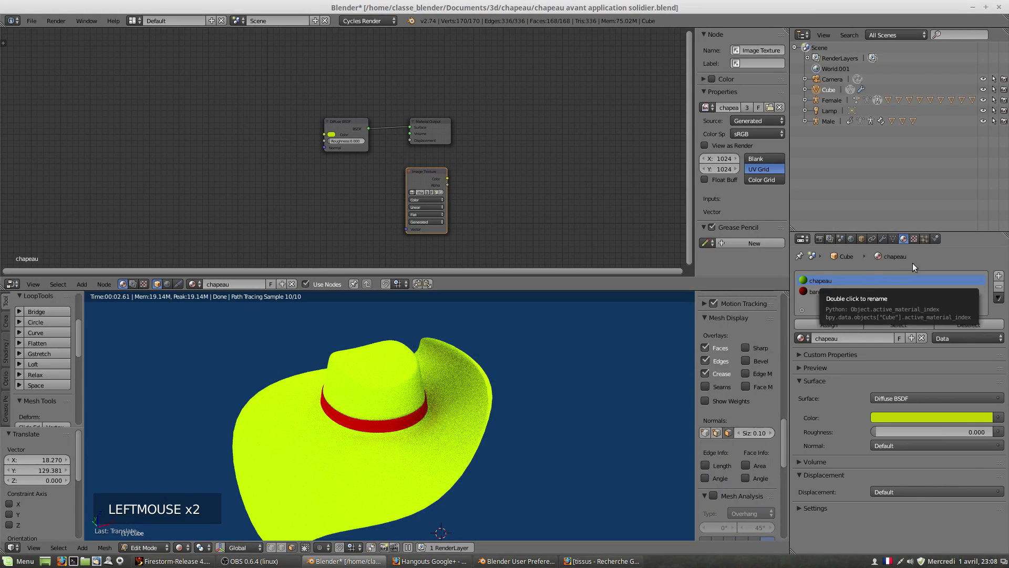
left_click(916, 244)
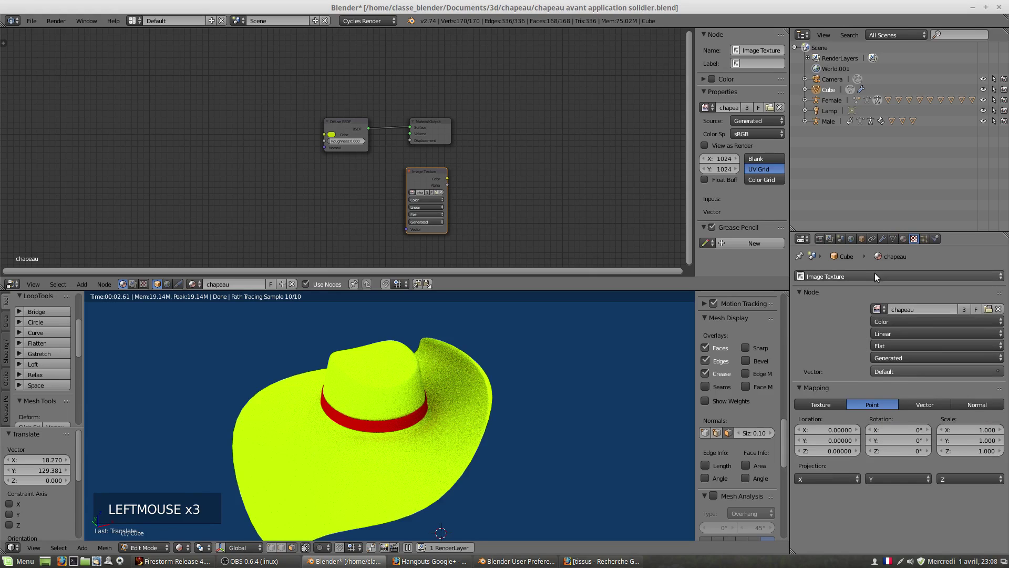
left_click(877, 277)
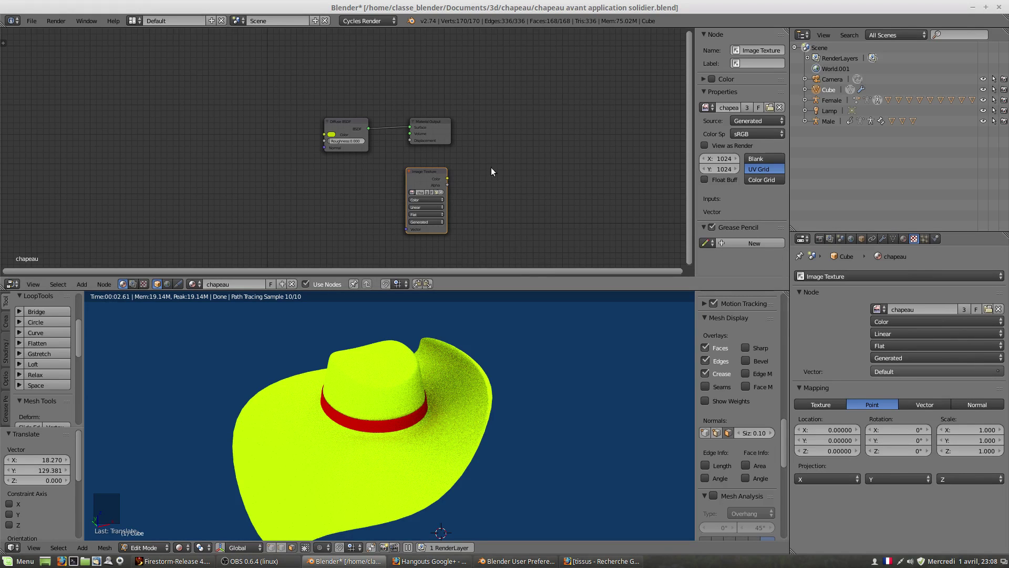
left_click(344, 124)
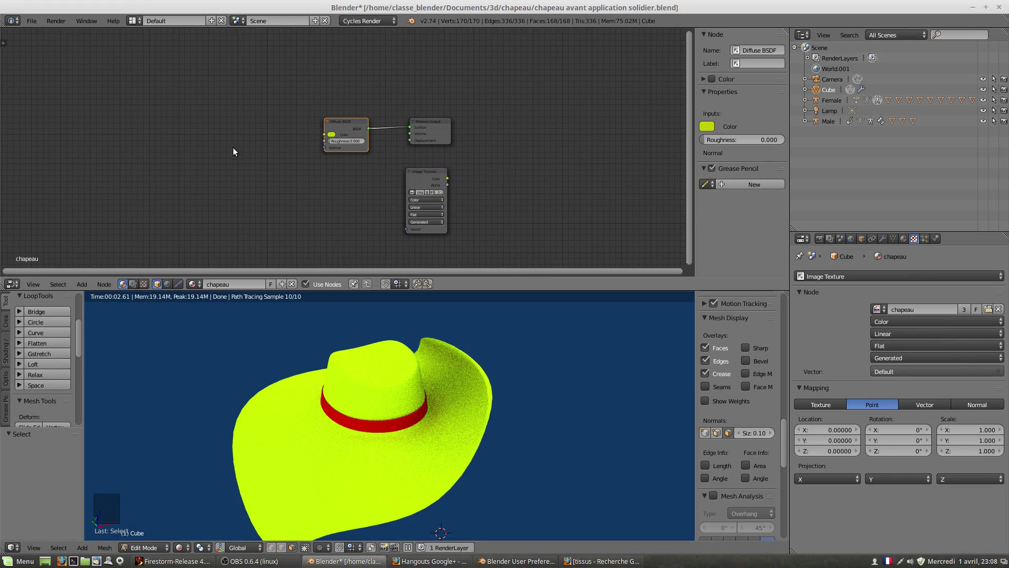
Add an Image Texture node loaded with images.jpeg and position it before Diffuse BSDF.
key("shift+a")
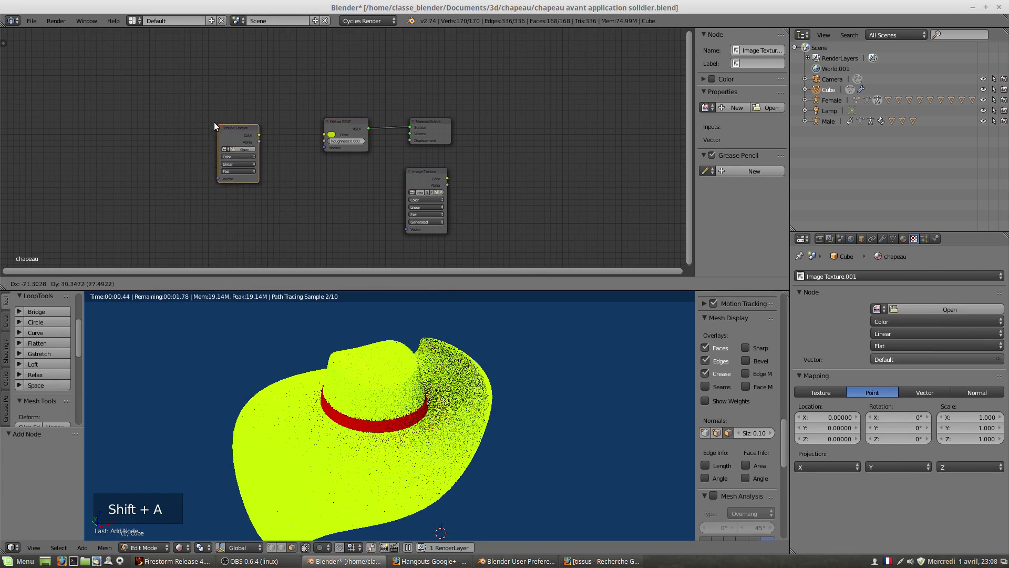
left_click(236, 146)
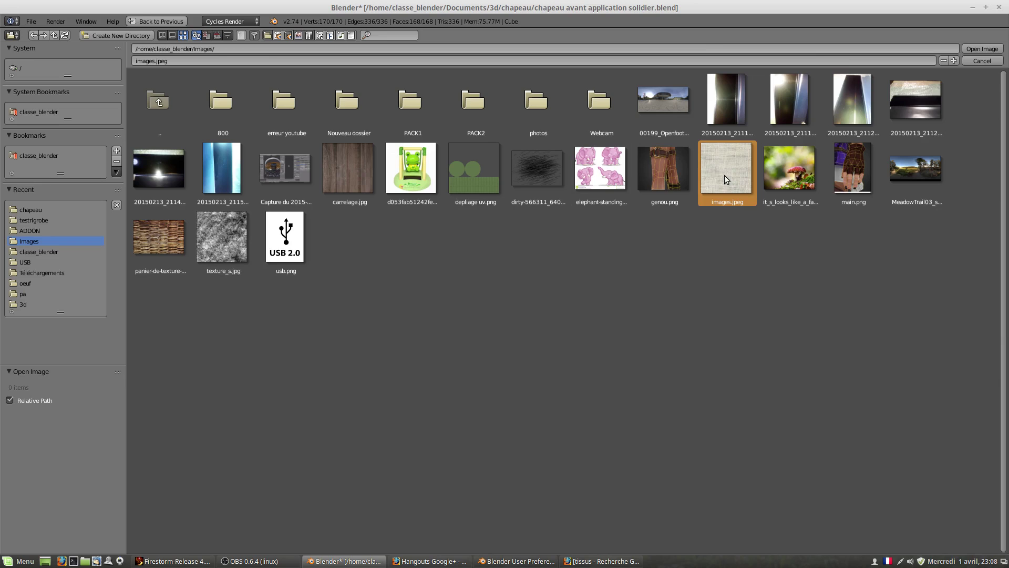
left_click(728, 179)
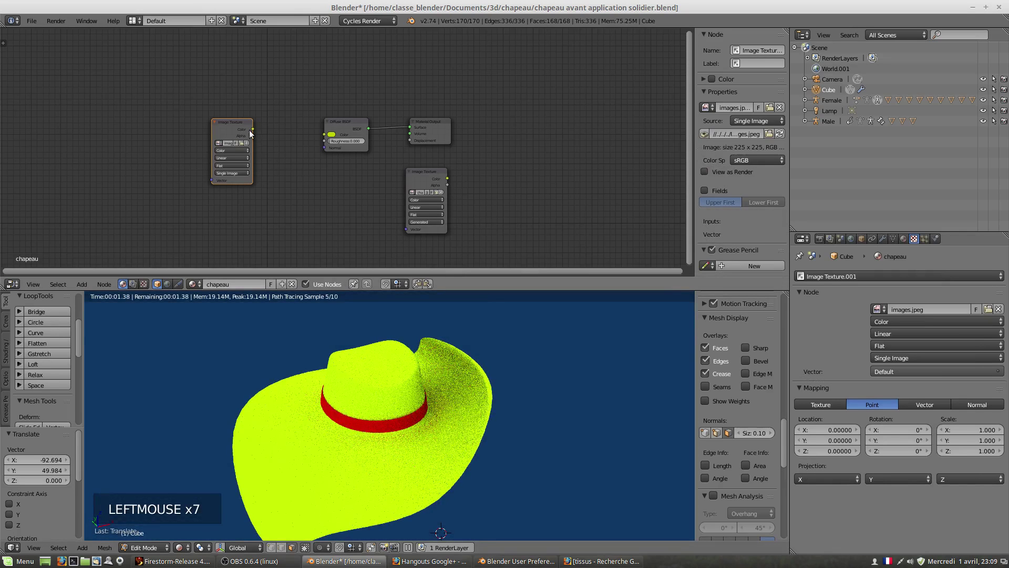
double_click(241, 125)
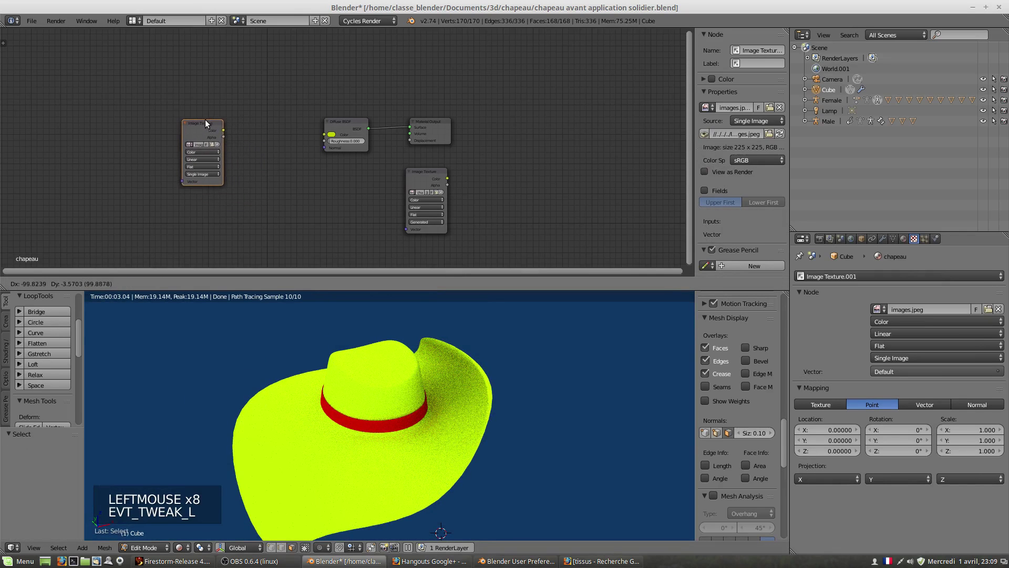
Wire the fabric image colour into the diffuse colour and set its mapping scale X and Y to 5.
left_click(250, 130)
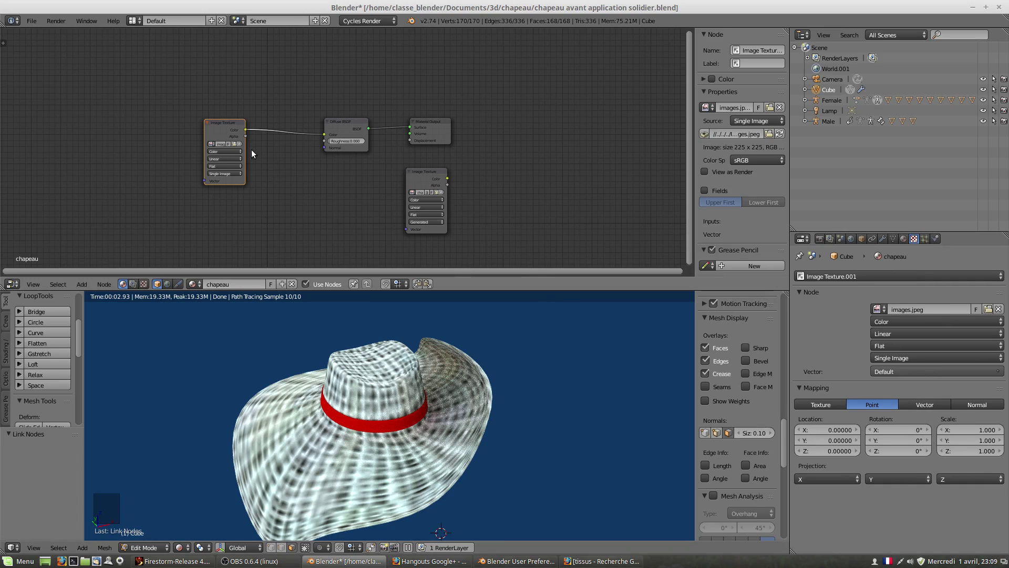
left_click(924, 432)
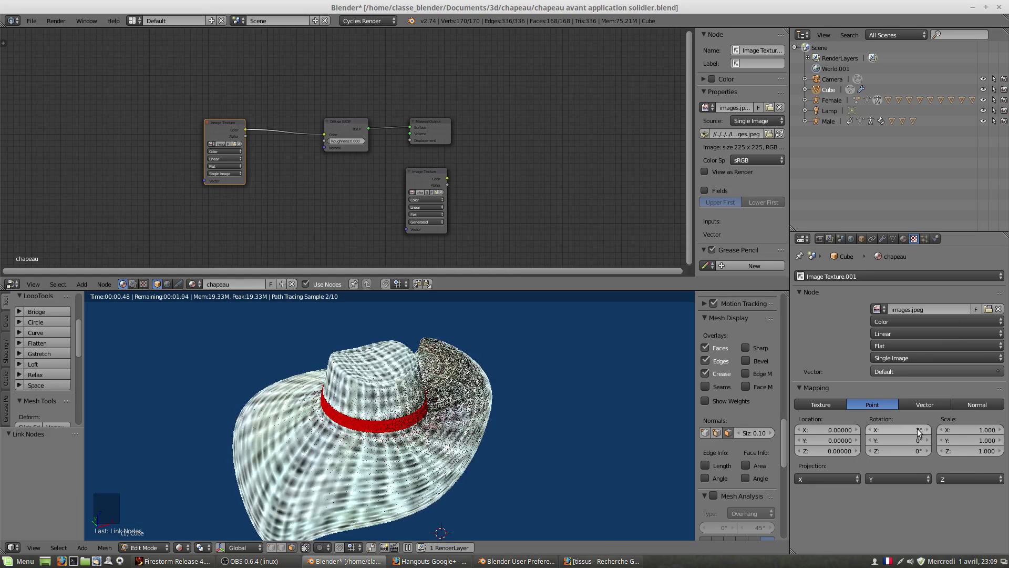
left_click(922, 431)
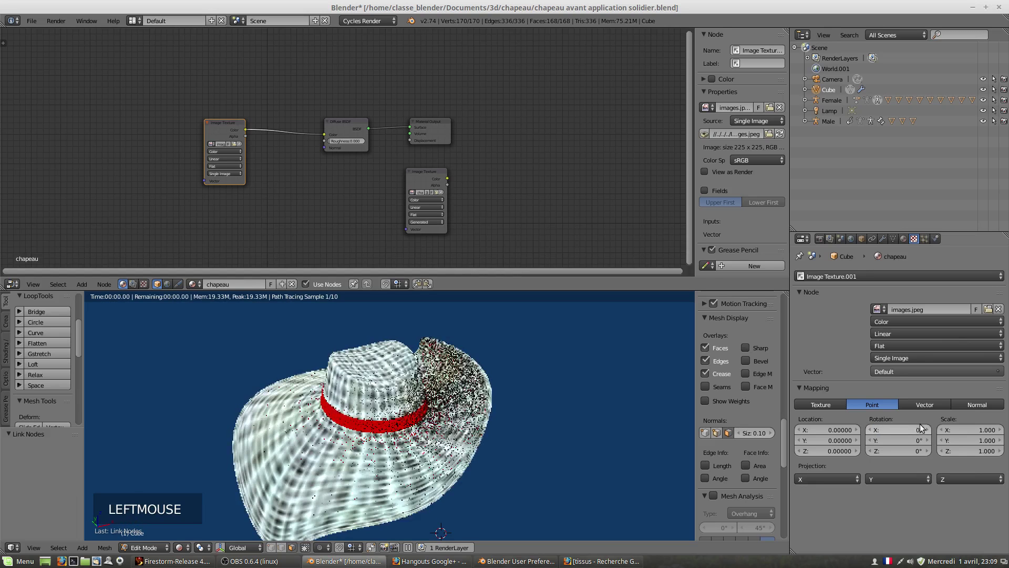
left_click(978, 432)
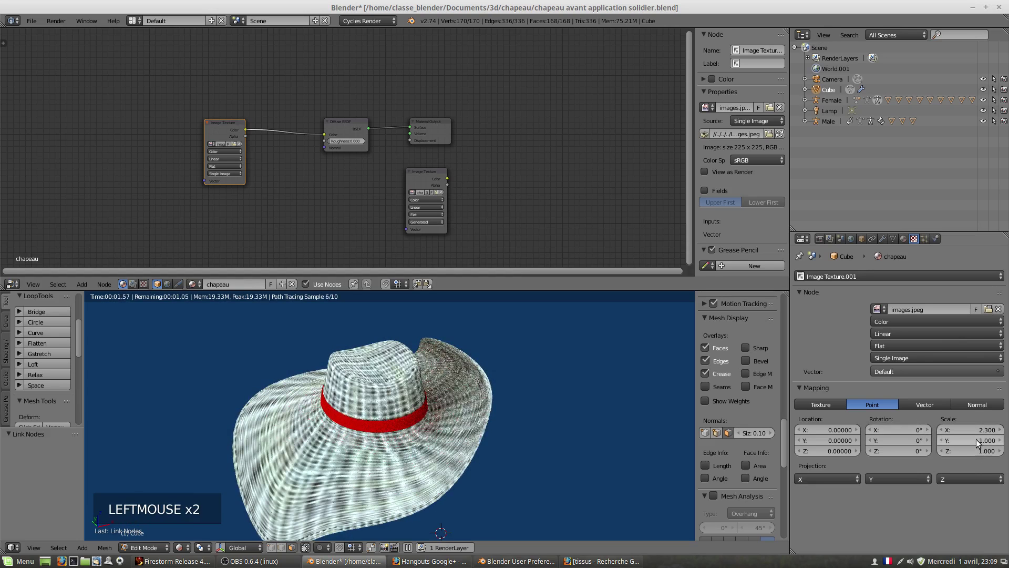
left_click(978, 446)
left_click(982, 442)
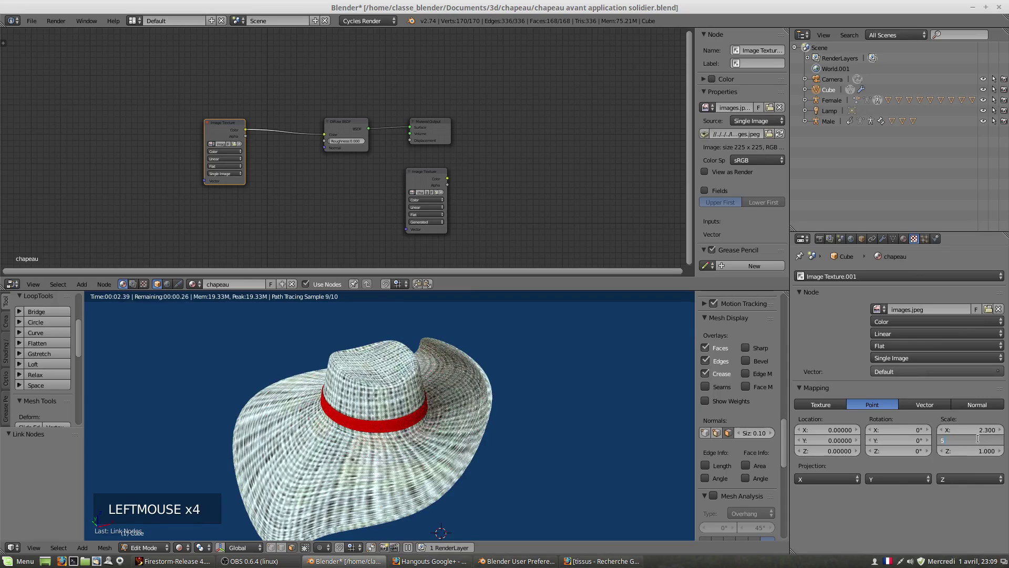
left_click(987, 429)
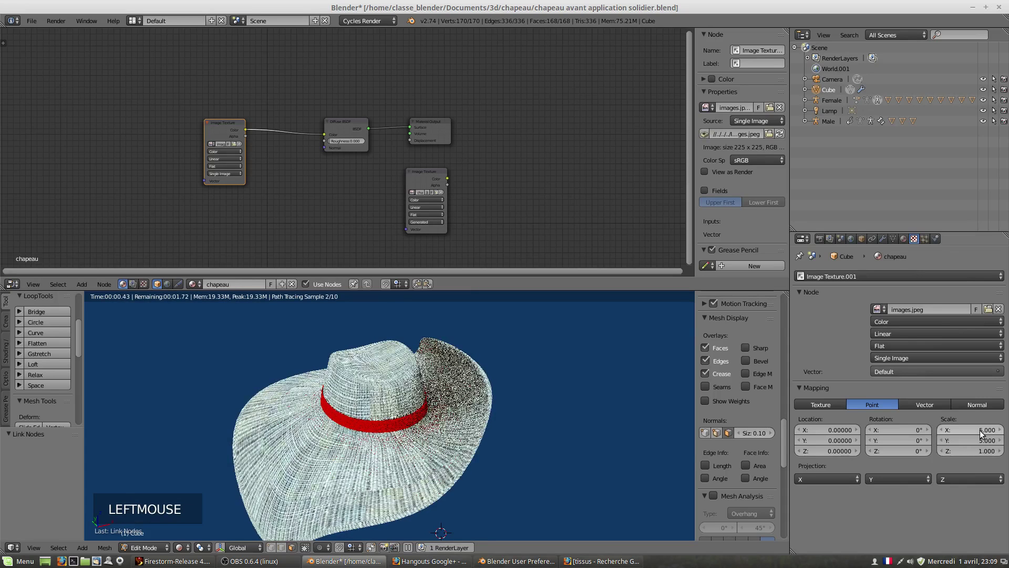
Raise the fabric texture repeat to 8 and inspect the rendered brim.
scroll("up", 3)
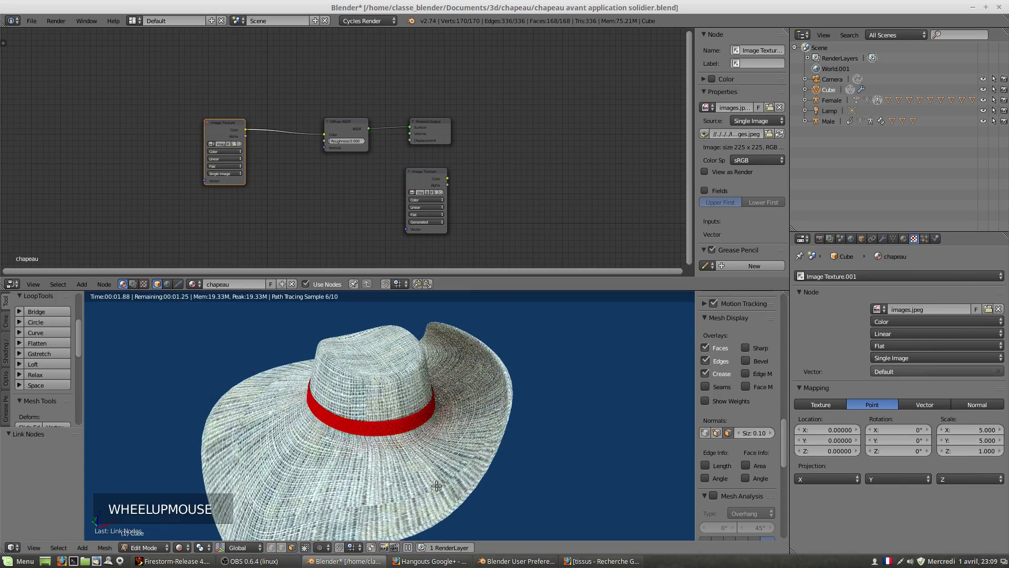
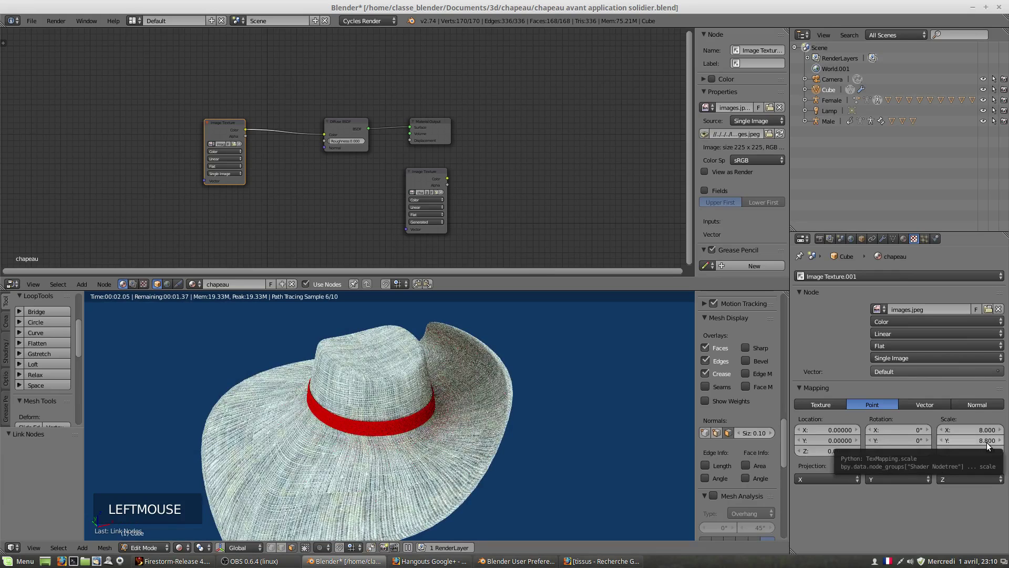
left_click(986, 444)
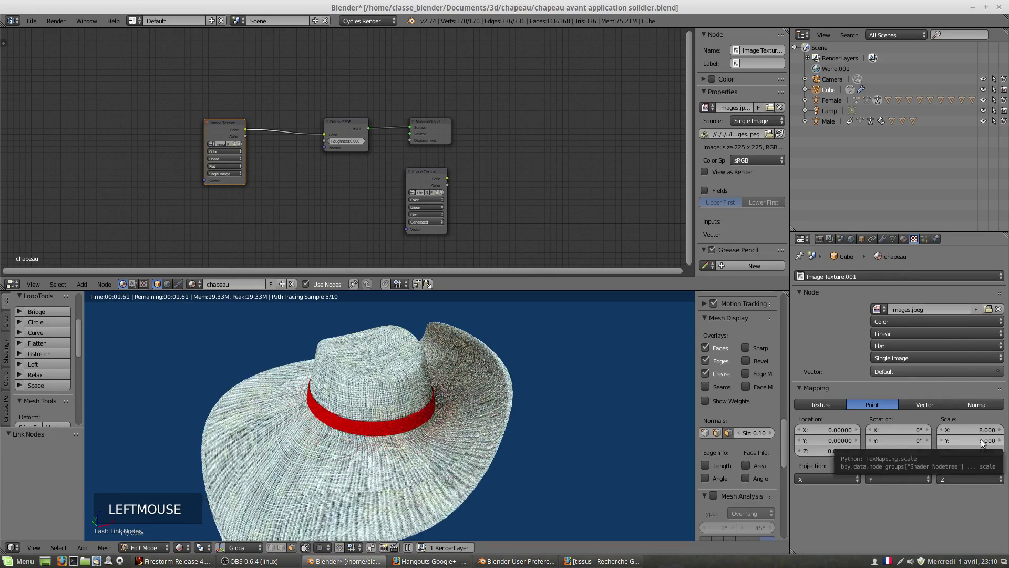
left_click(985, 447)
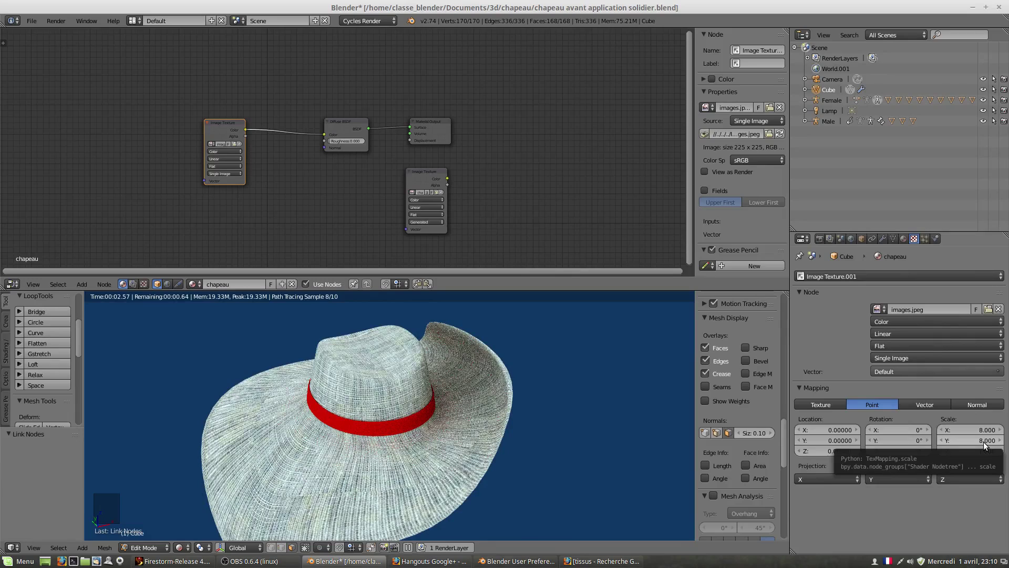
middle_click(296, 471)
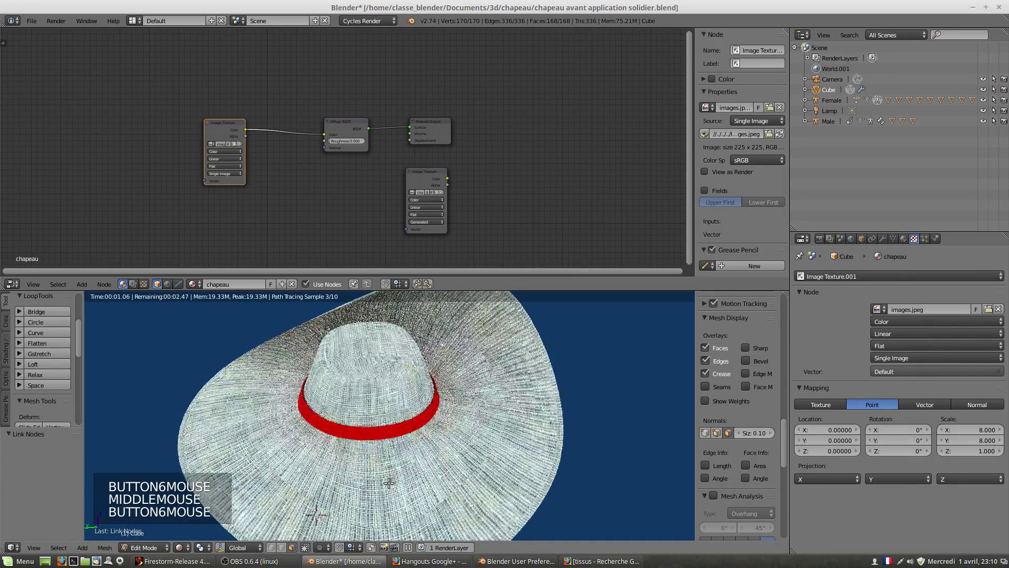
scroll("down", 3)
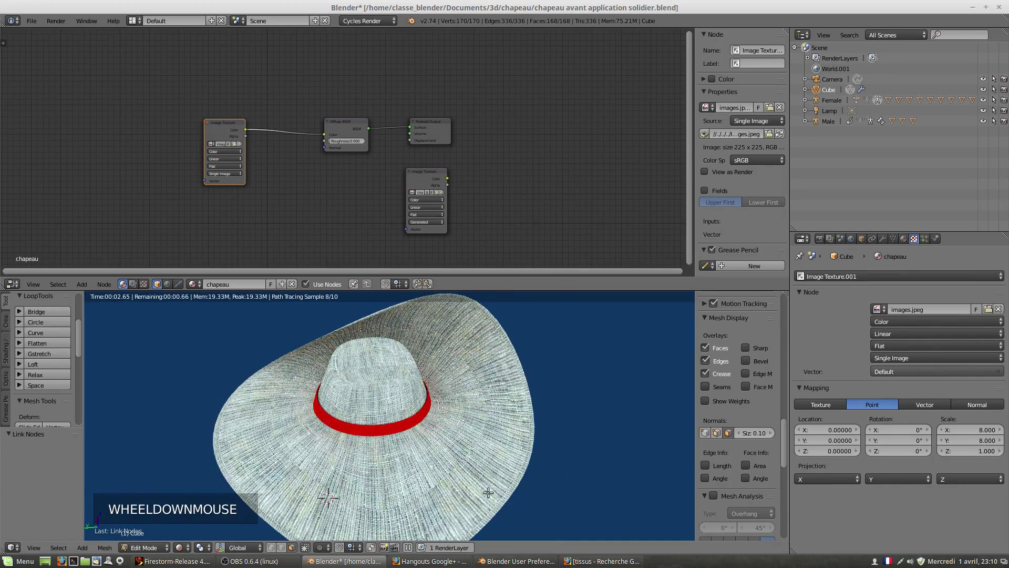
scroll("up", 3)
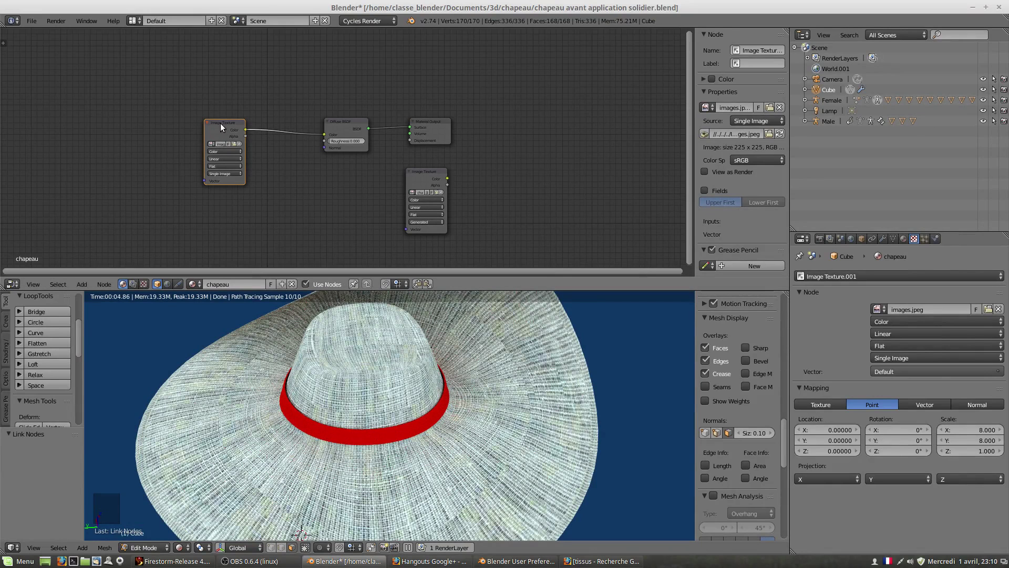
Feed UV coordinates from a Texture Coordinate node into the fabric image texture's vector input.
left_click(227, 124)
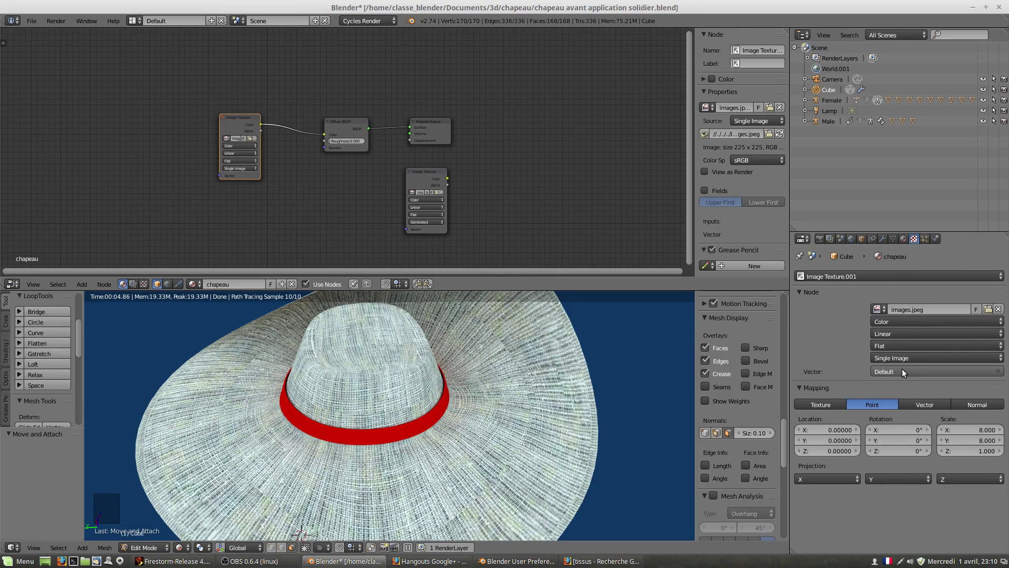
left_click(904, 376)
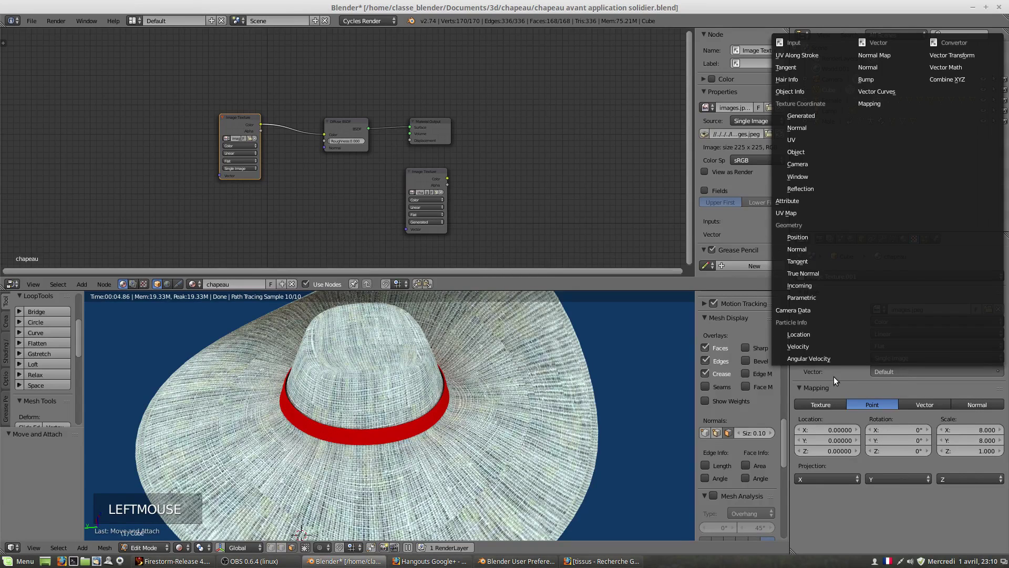
left_click(839, 383)
left_click(889, 378)
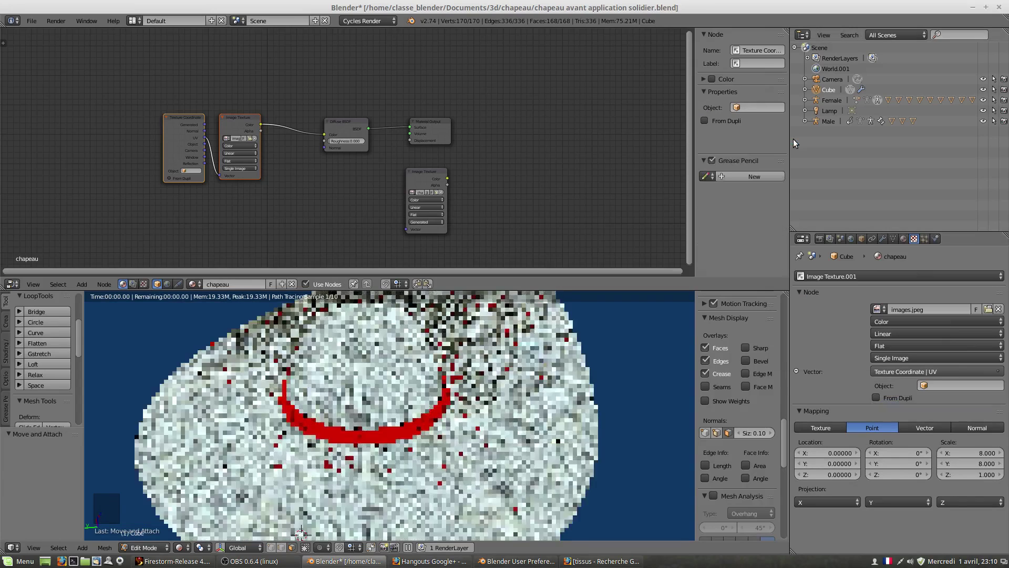
left_click(179, 122)
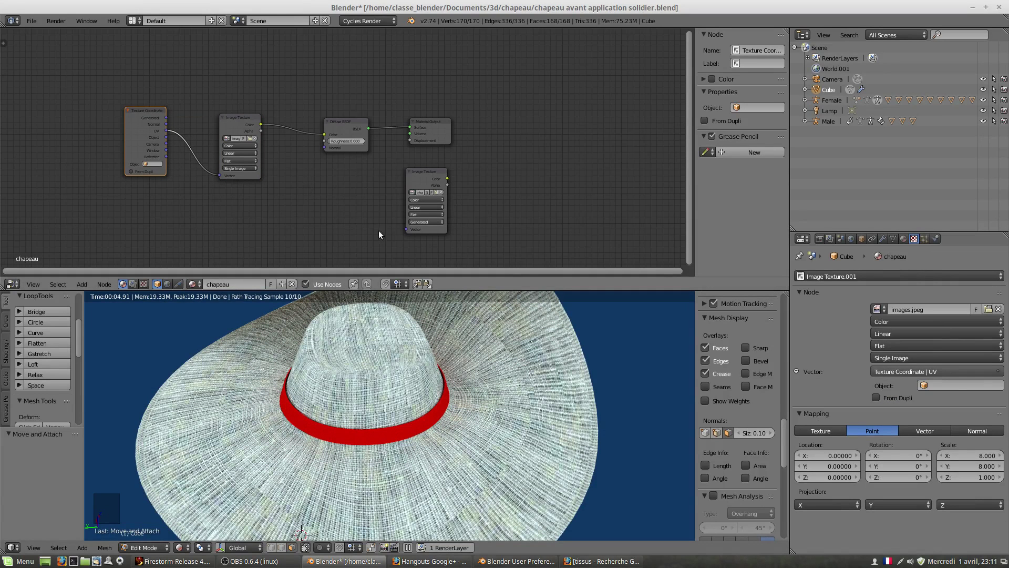
left_click(926, 390)
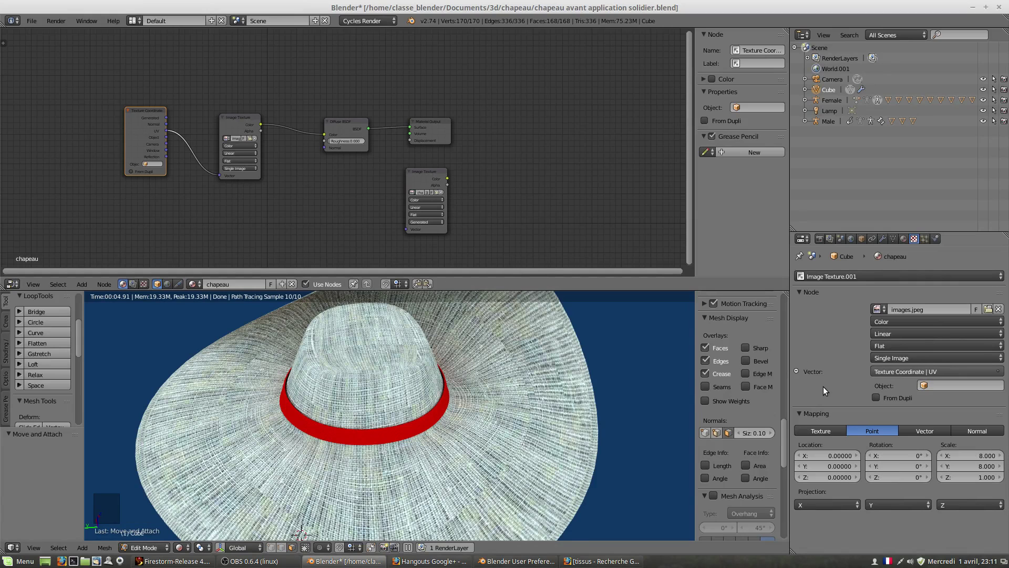
scroll("down", 3)
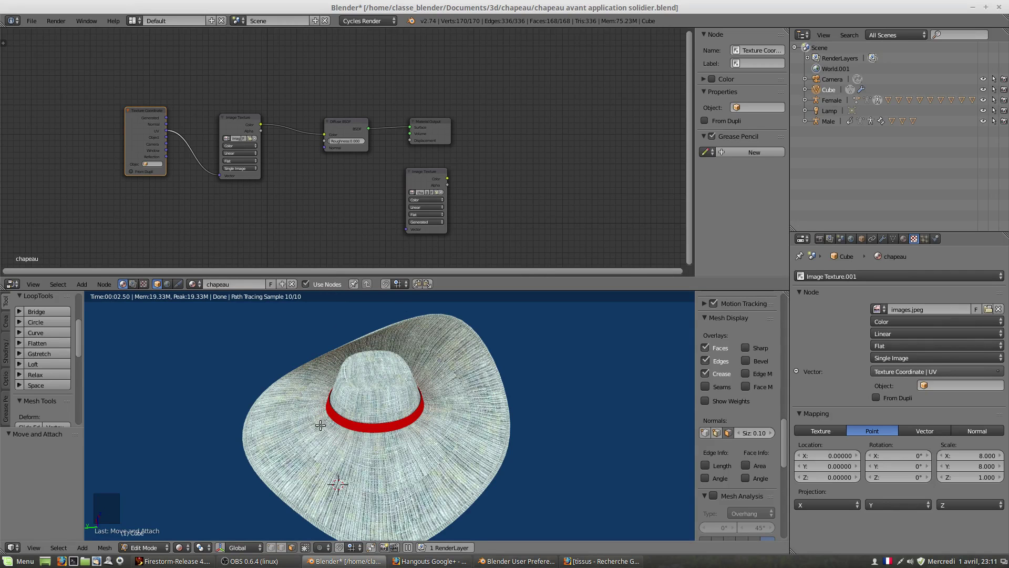
Move the Image Texture, Diffuse BSDF and Material Output nodes right to spread the chain.
middle_click(340, 425)
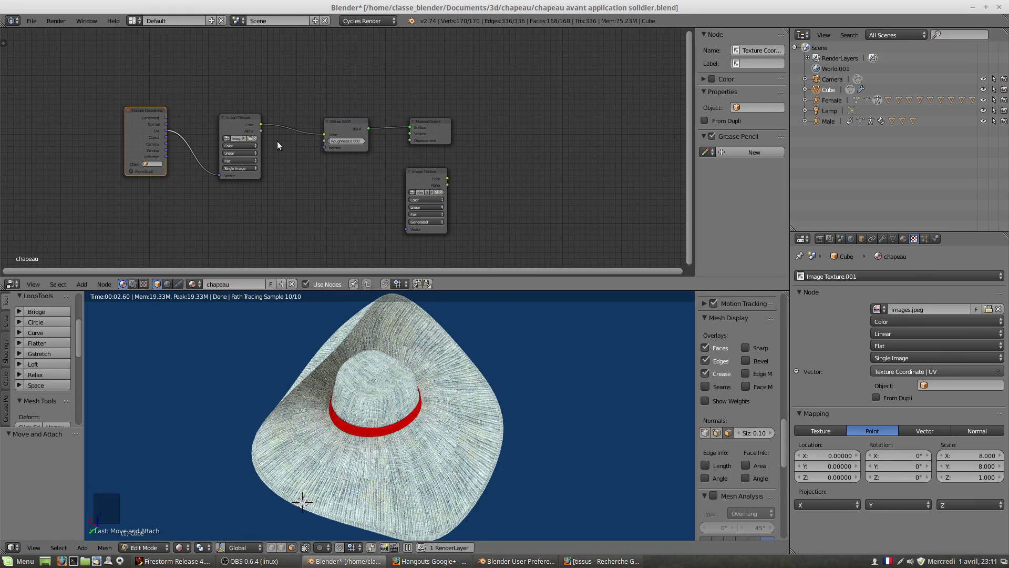
left_click(238, 121)
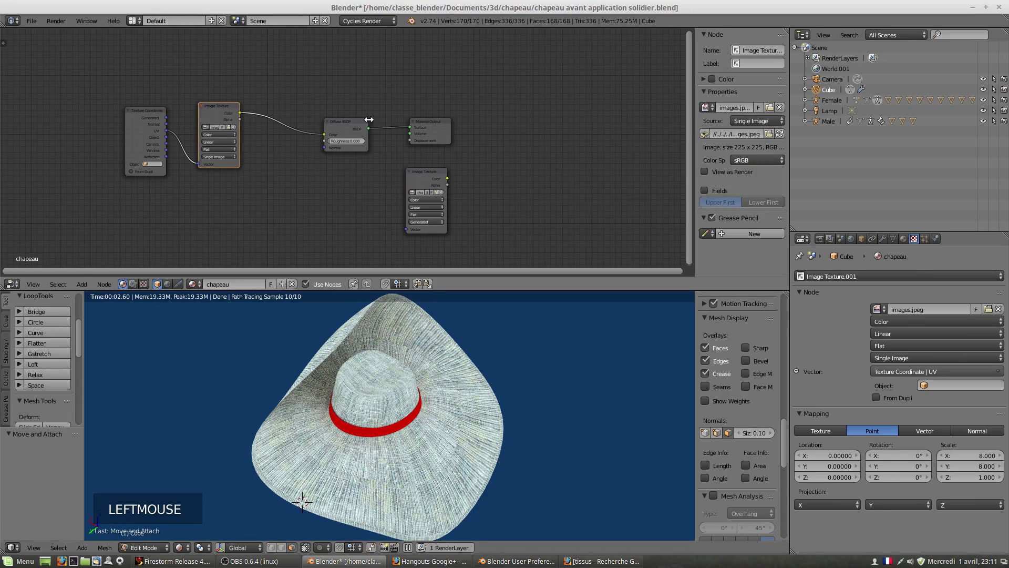
left_click(360, 124)
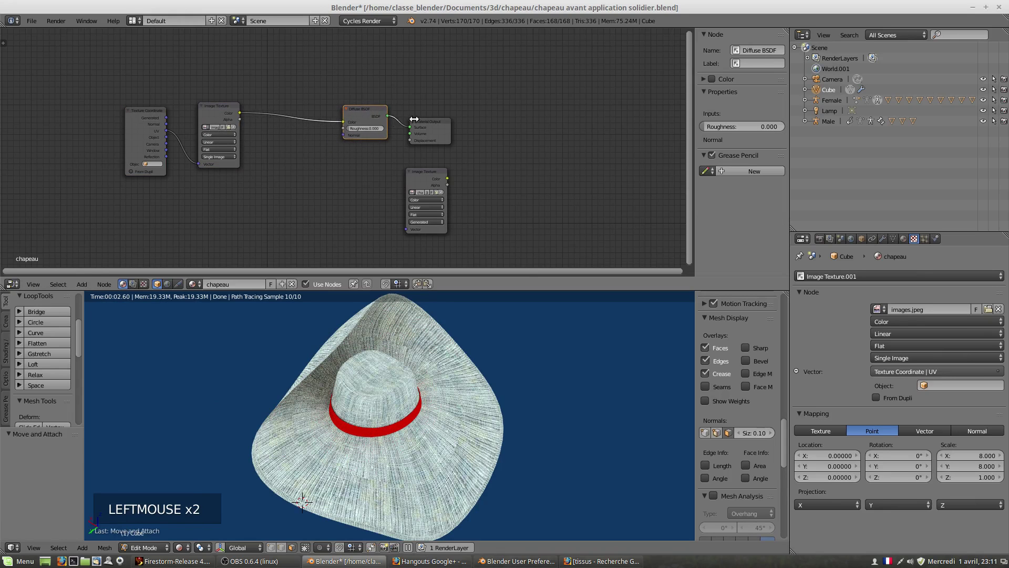
left_click(440, 123)
left_click(385, 107)
left_click(222, 108)
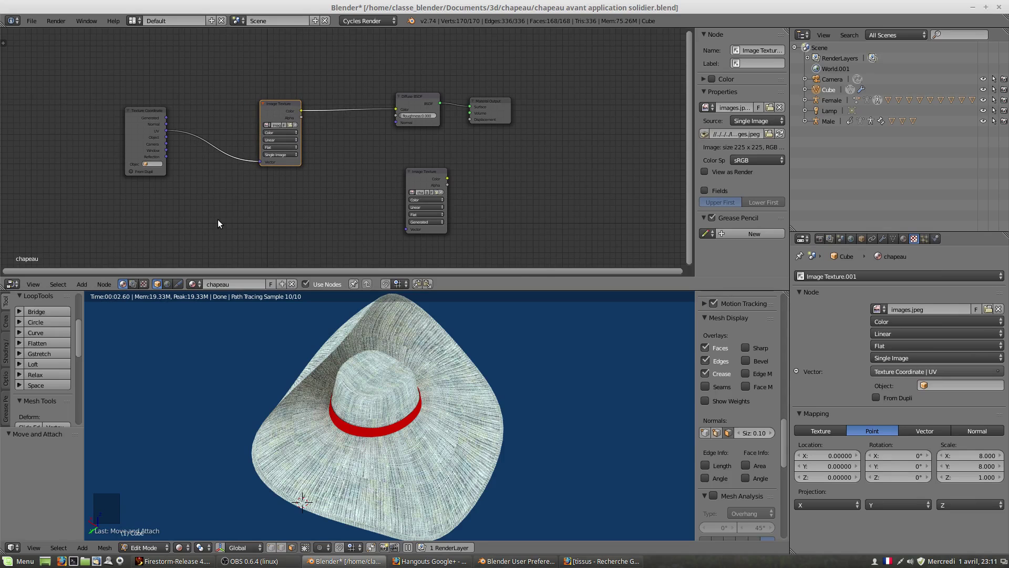
Insert a Mapping node between the UV coordinates and the fabric texture and edit its X scale.
key("shift+a")
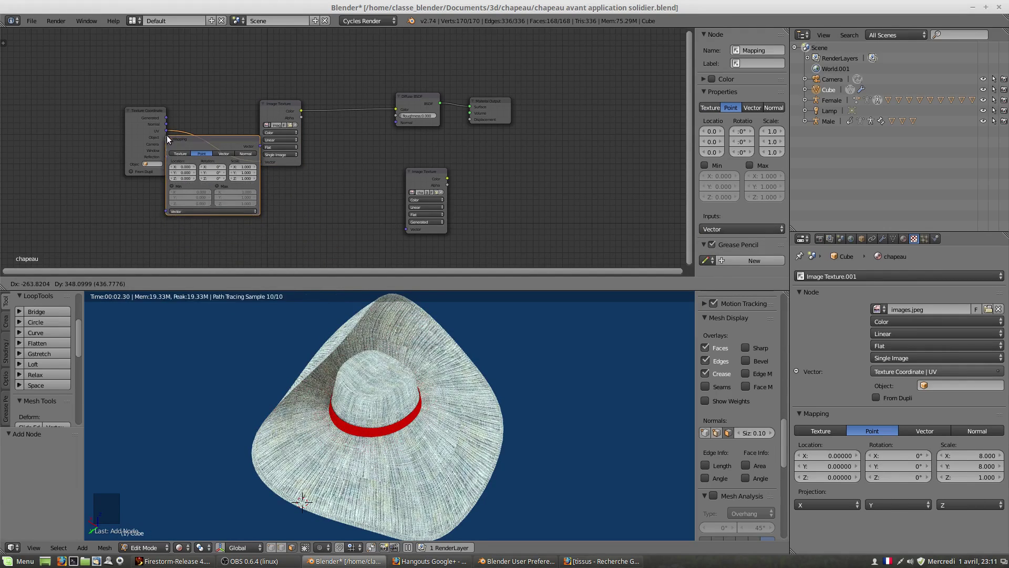
left_click(144, 113)
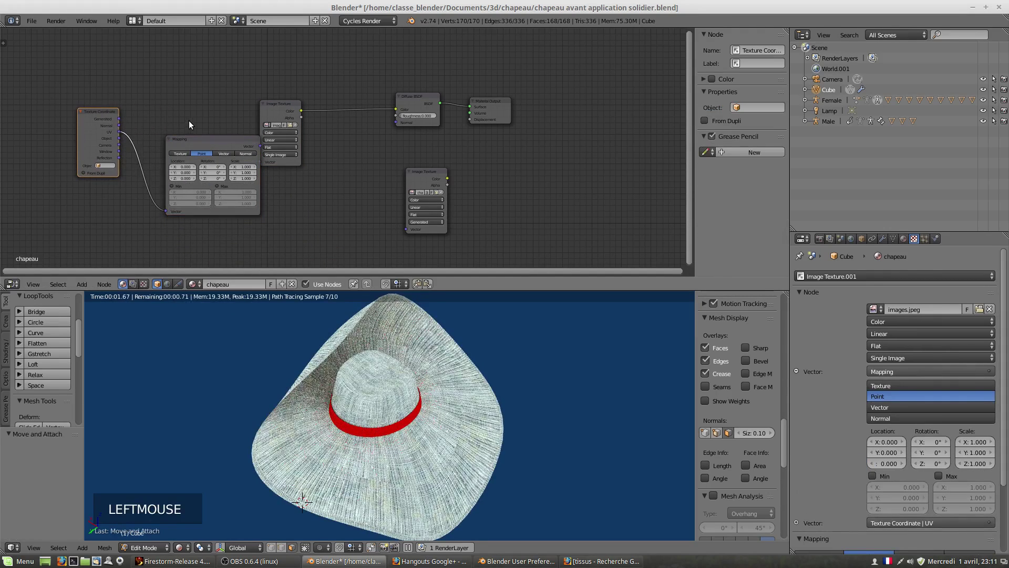
left_click(178, 133)
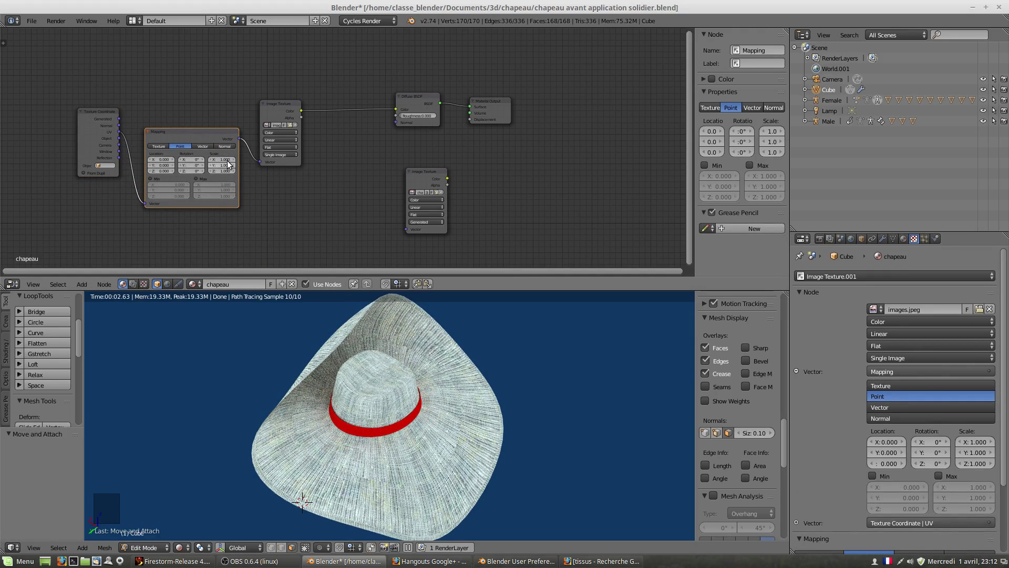
left_click(231, 160)
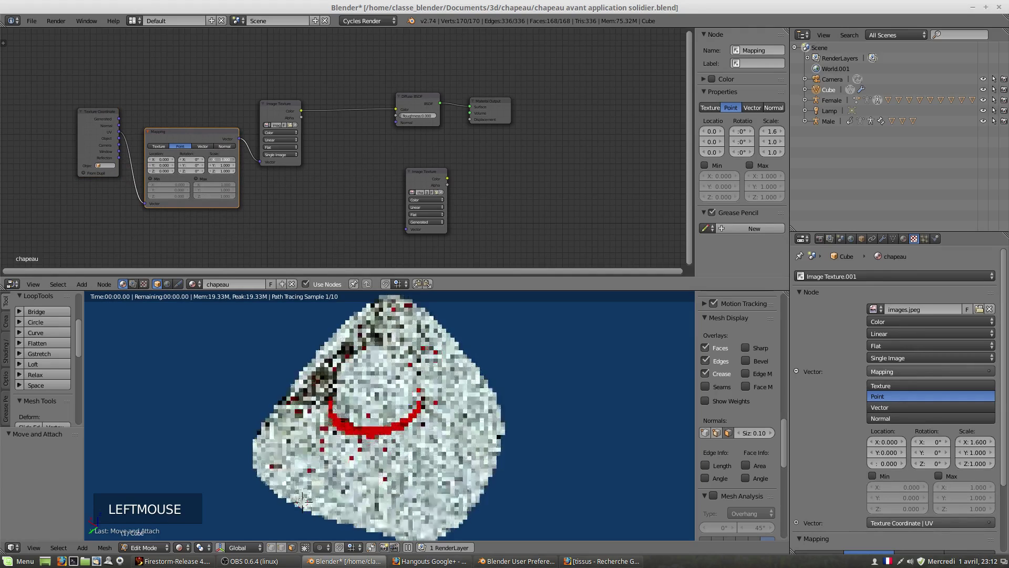
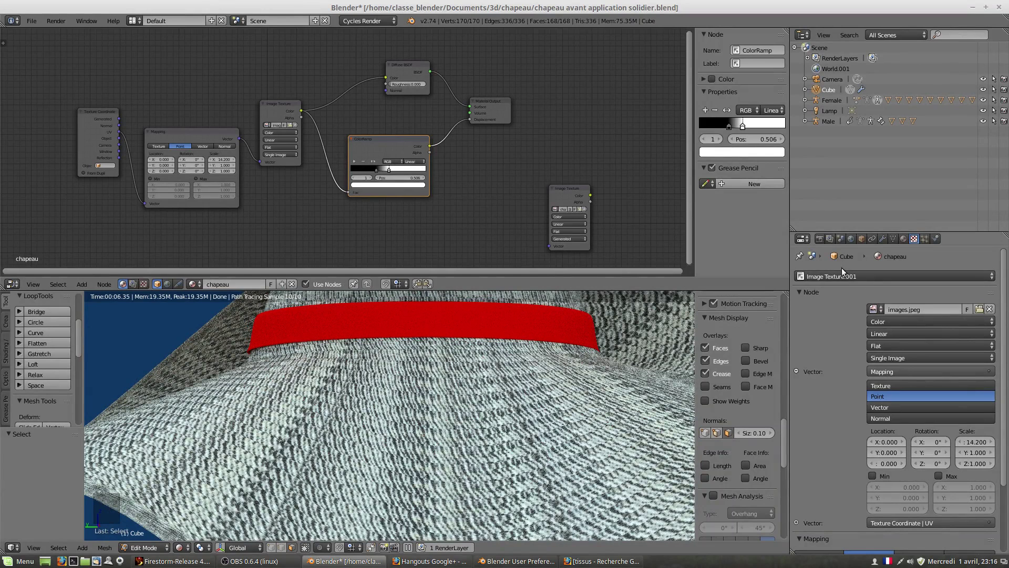
Show the scene's Render properties and scroll down to the Sampling panel.
left_click(826, 240)
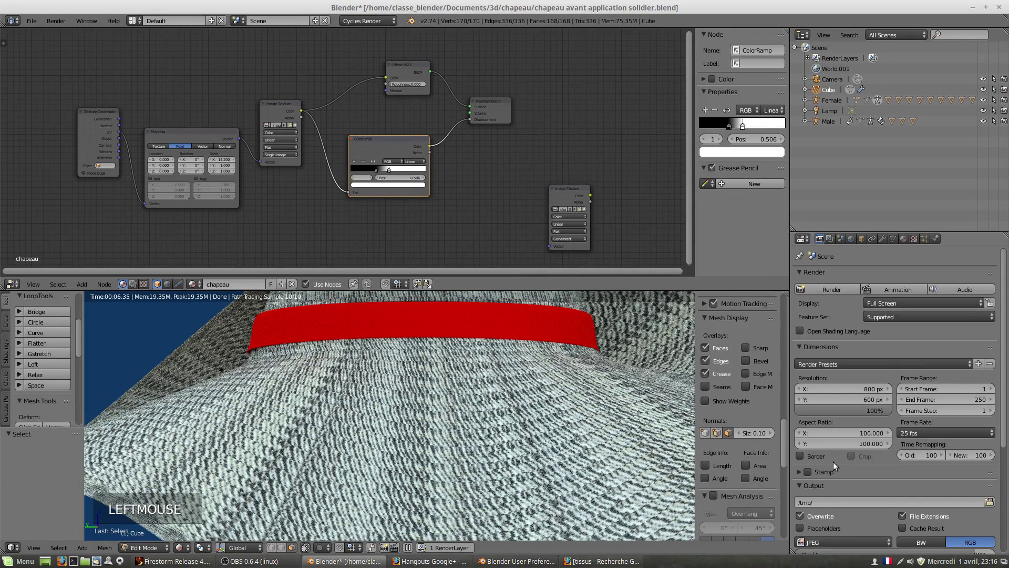
scroll("down", 3)
scroll("down", 3)
scroll("down", 3)
left_click(800, 463)
scroll("down", 3)
scroll("down", 3)
Raise the viewport Preview samples from 10 to 100 and check the hat in the rendered view.
left_click(986, 471)
key("KP_0")
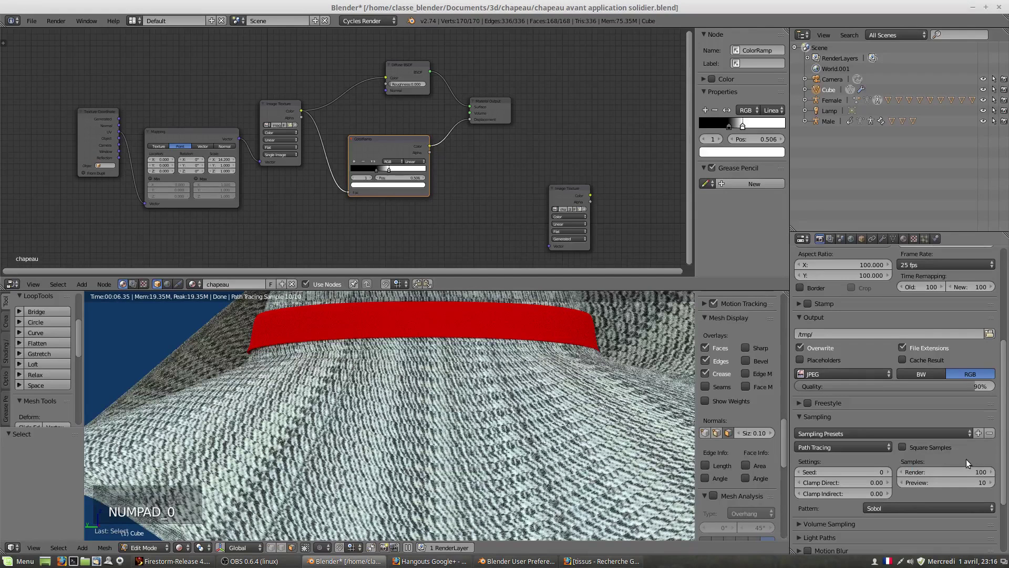
left_click(985, 486)
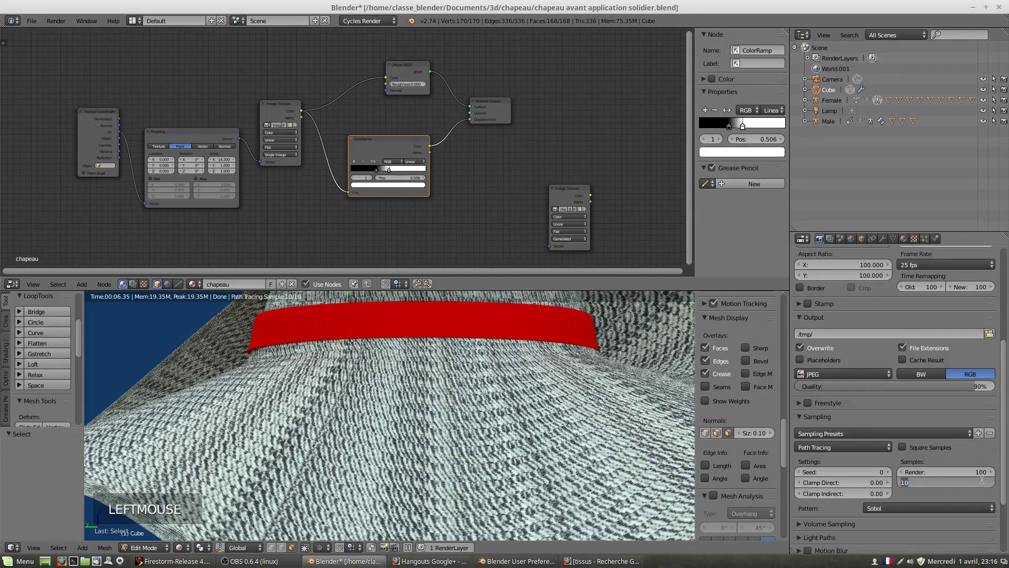
key("KP_0")
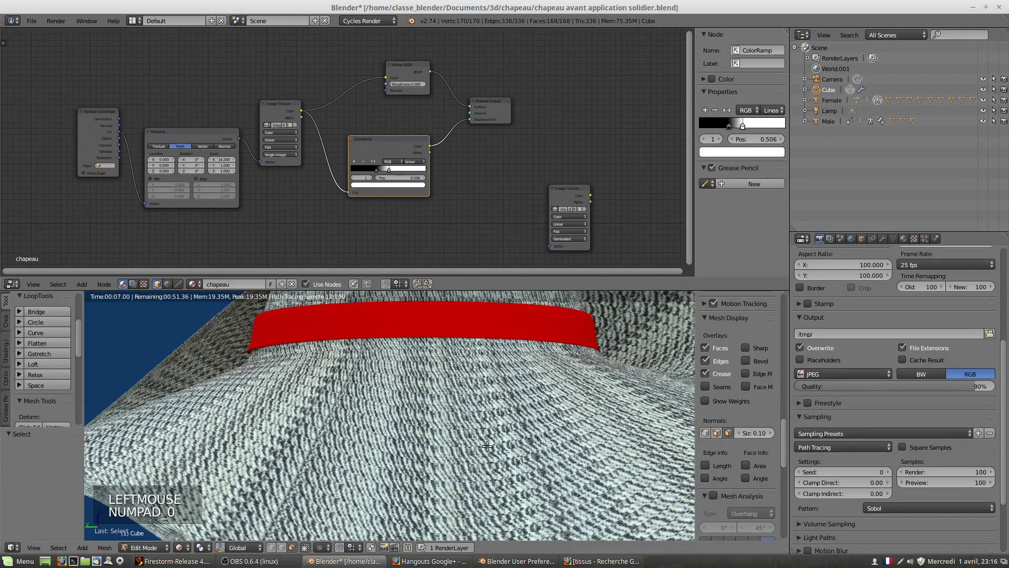
middle_click(473, 448)
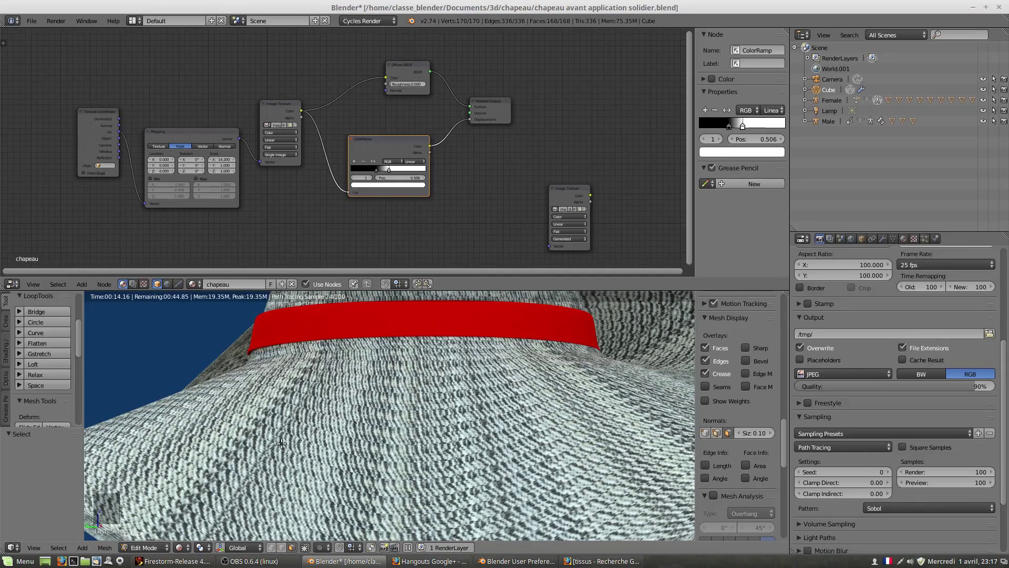
Select the chapeau material and bring its node tree into view in the Node Editor.
scroll("down", 3)
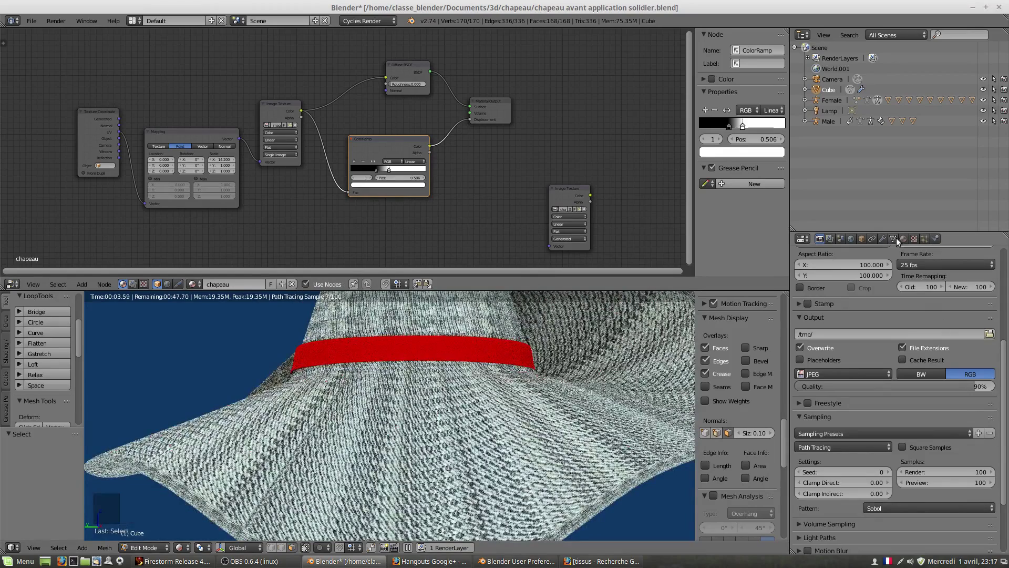
left_click(907, 241)
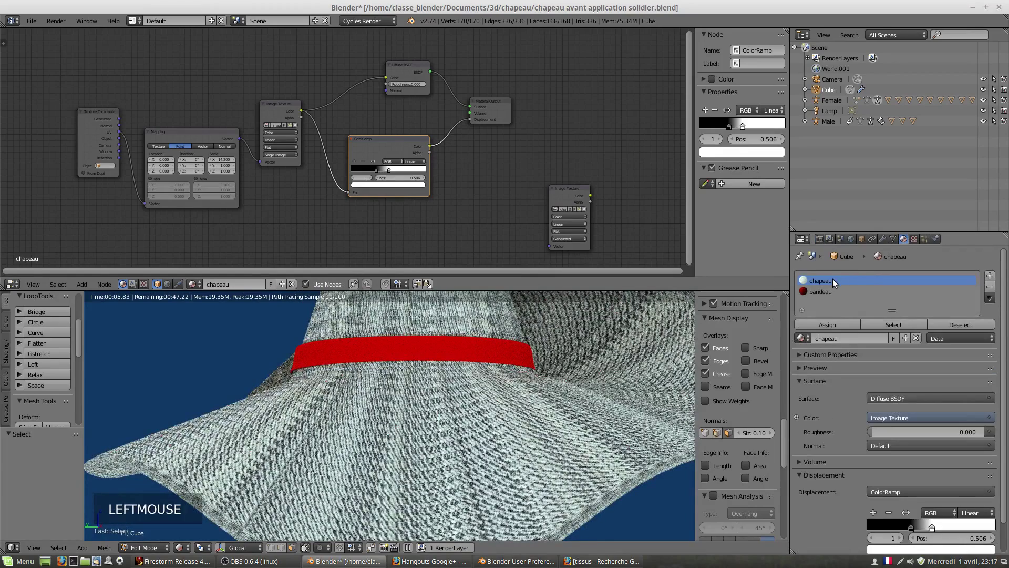
scroll("down", 3)
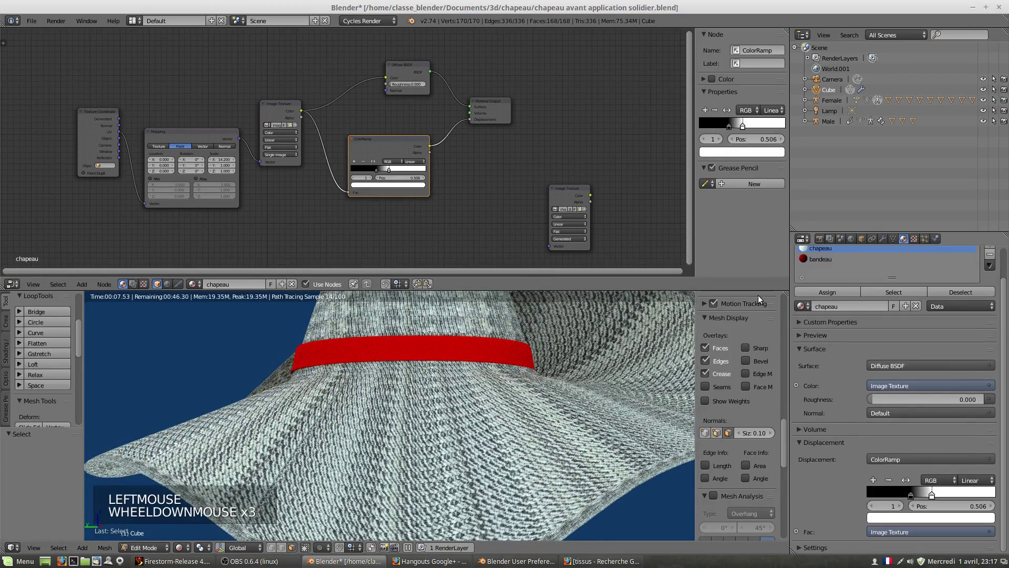
scroll("down", 3)
scroll("down", 3)
left_click(346, 224)
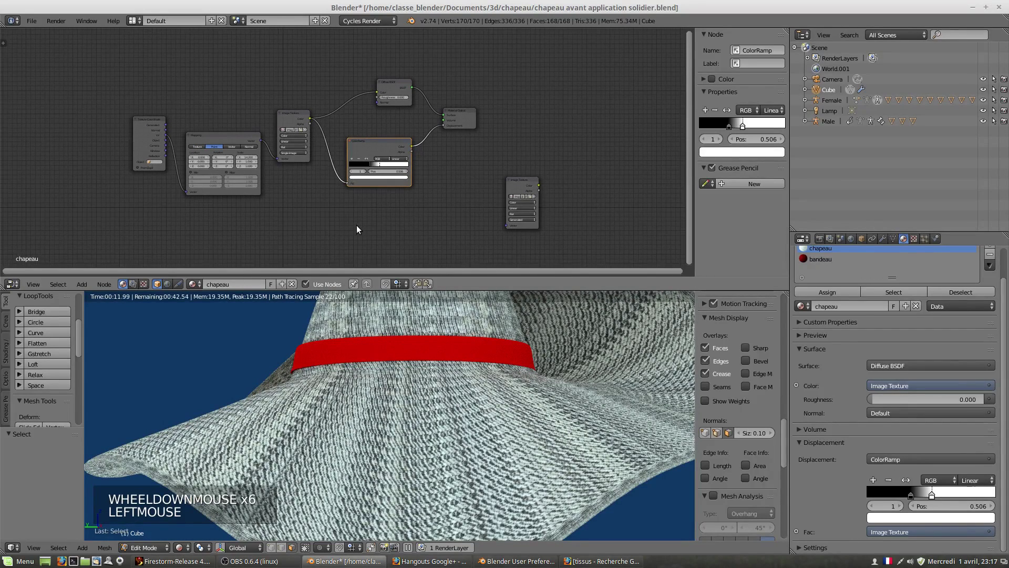
Add a Mix Shader and insert it on the link between the Diffuse BSDF and the material output.
key("shift+a")
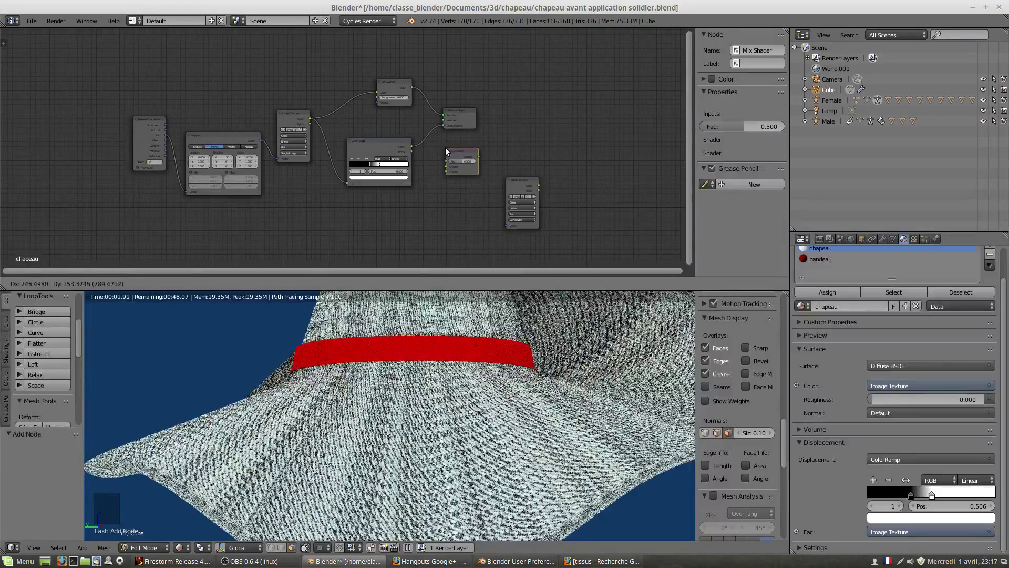
left_click(461, 112)
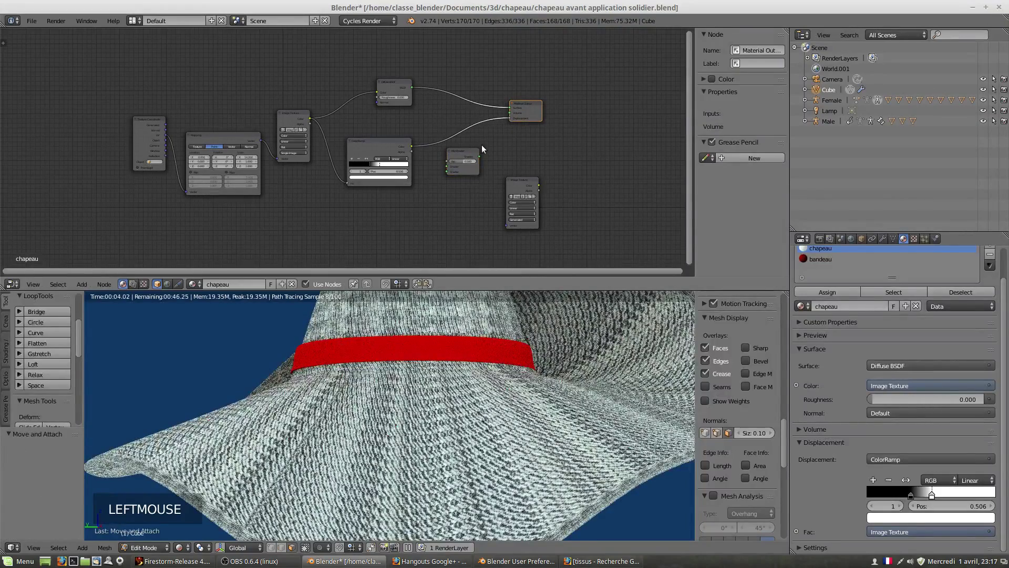
left_click(472, 137)
left_click(473, 100)
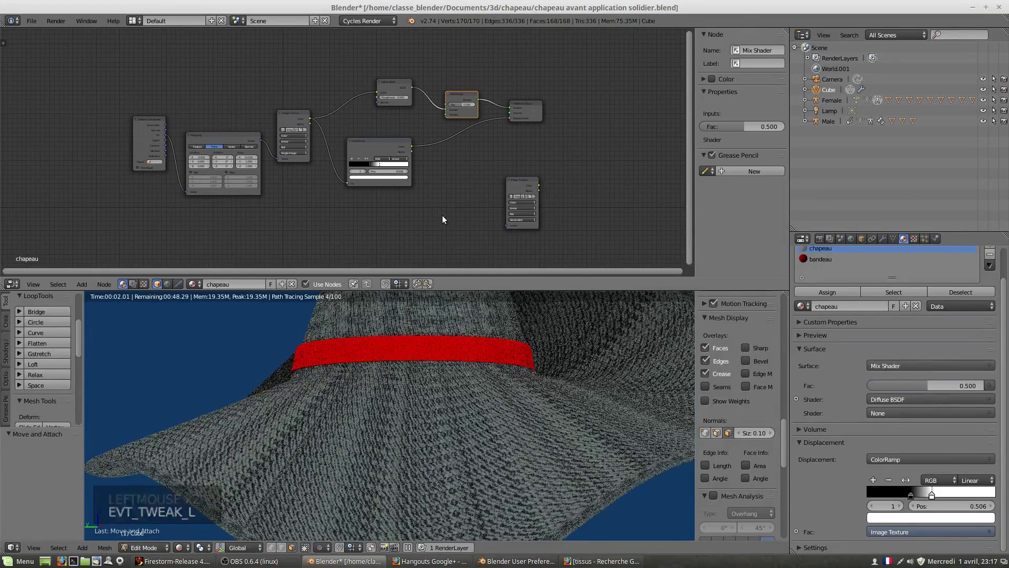
left_click(368, 236)
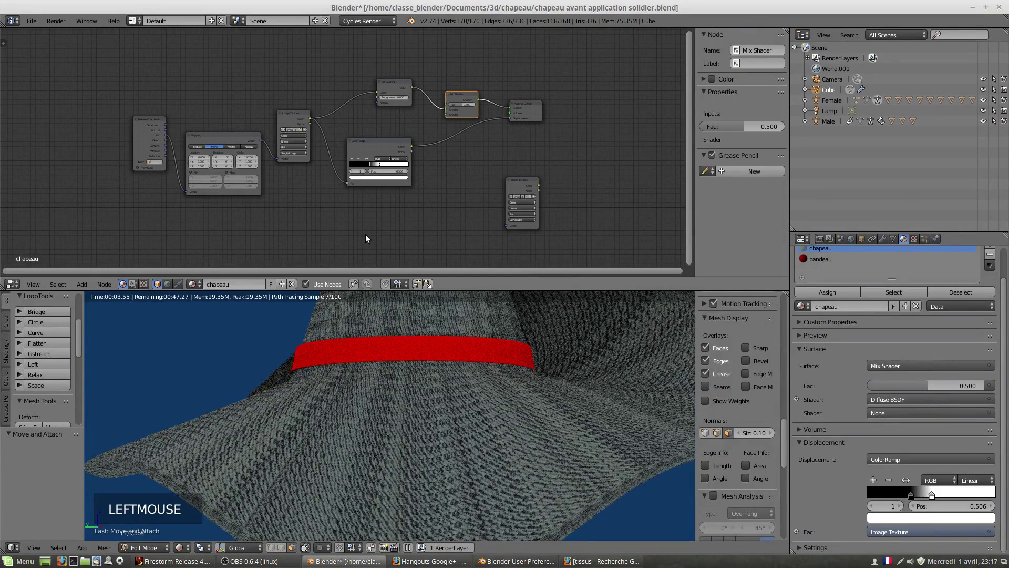
key("shift+a")
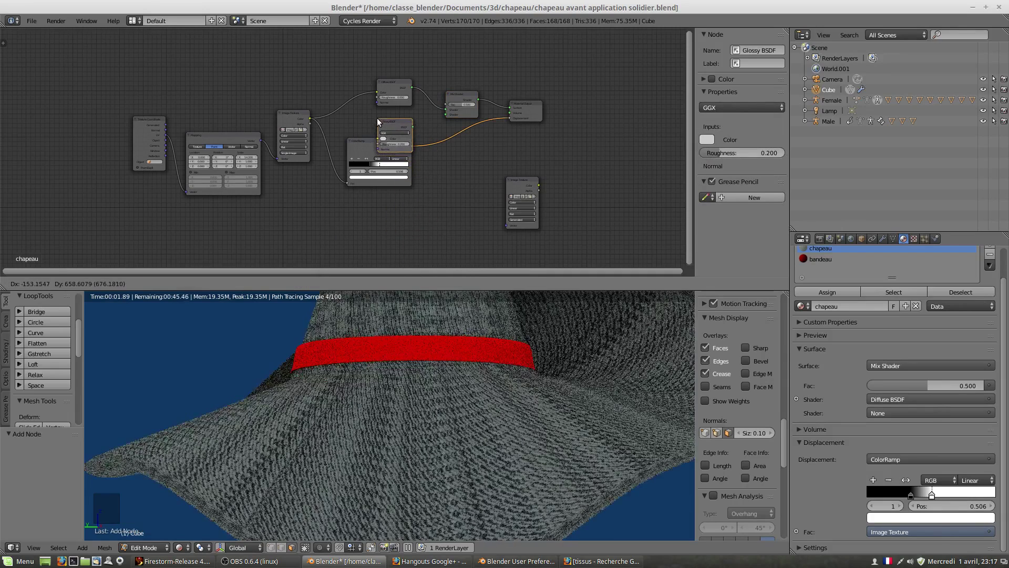
Move the ColorRamp node lower and rewire its output to the displacement input.
left_click(369, 146)
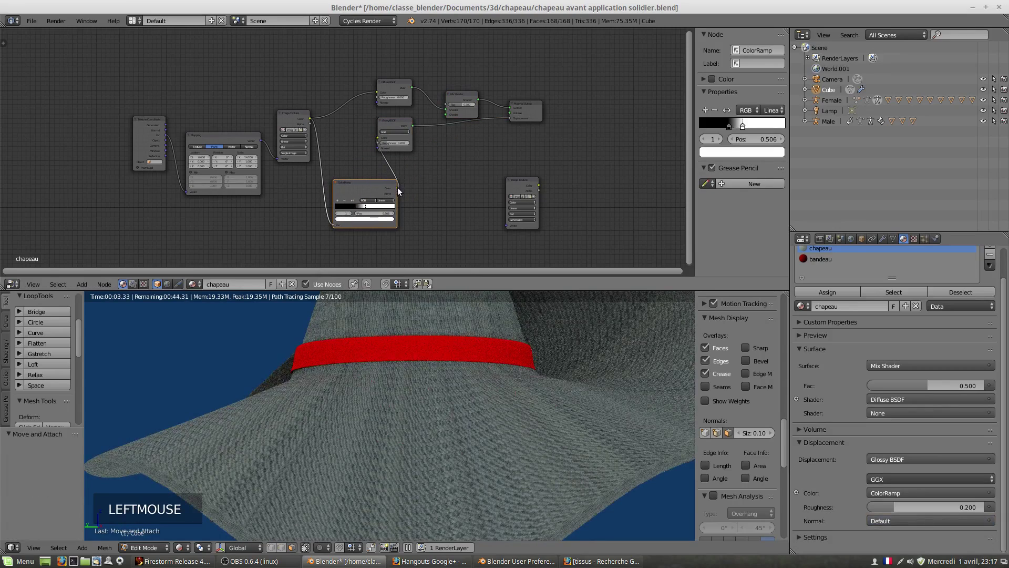
left_click(402, 191)
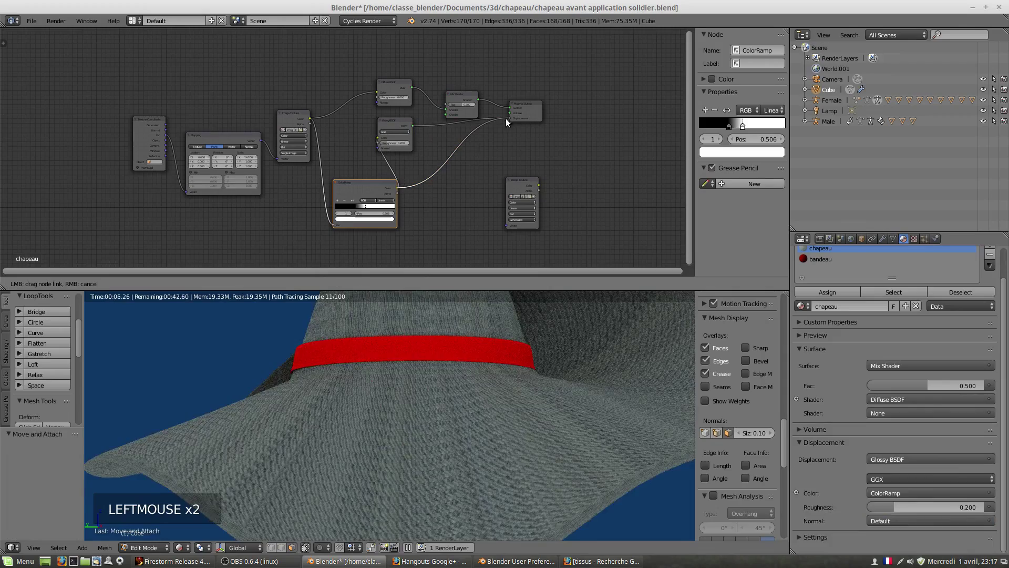
left_click(372, 139)
scroll("up", 3)
left_click(434, 123)
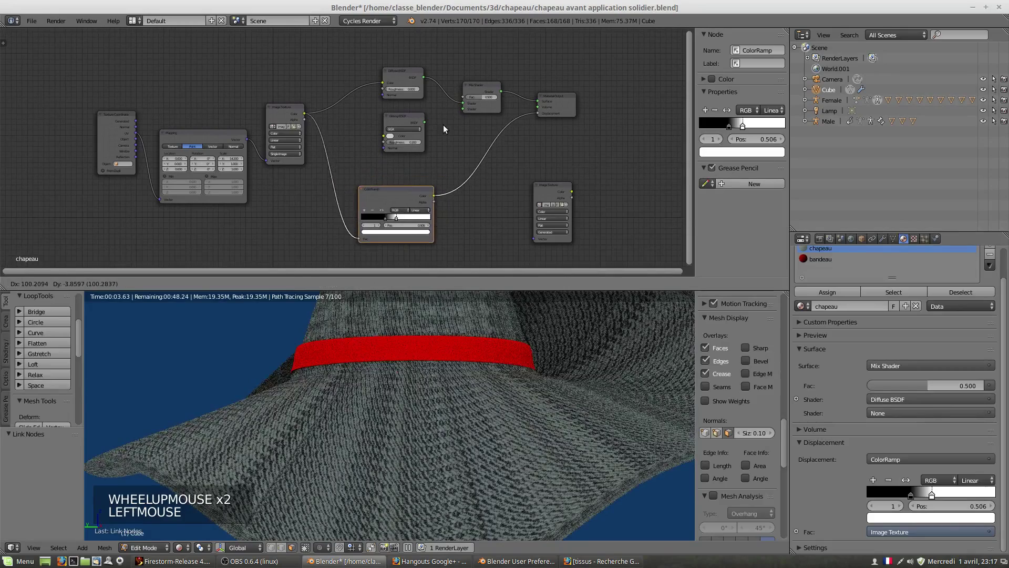
Link the Glossy BSDF into the Mix Shader and feed the Image Texture into displacement and the glossy colour.
left_click(444, 125)
left_click(433, 123)
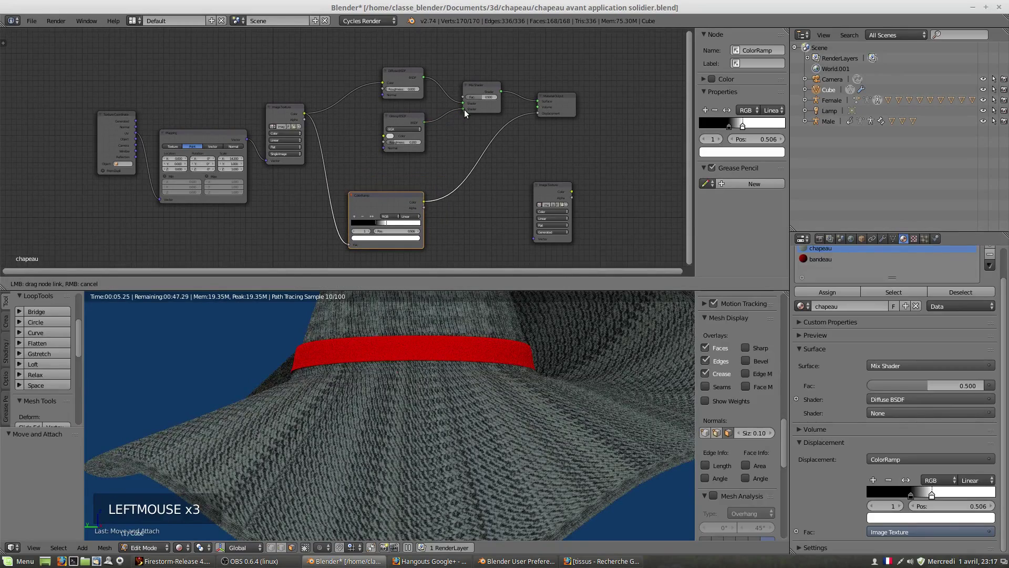
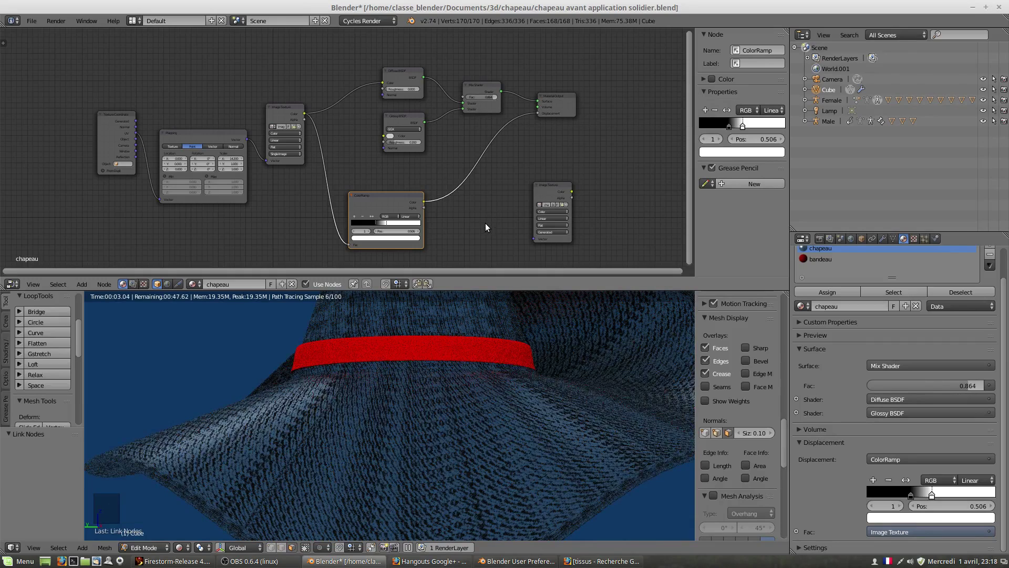
left_click(349, 248)
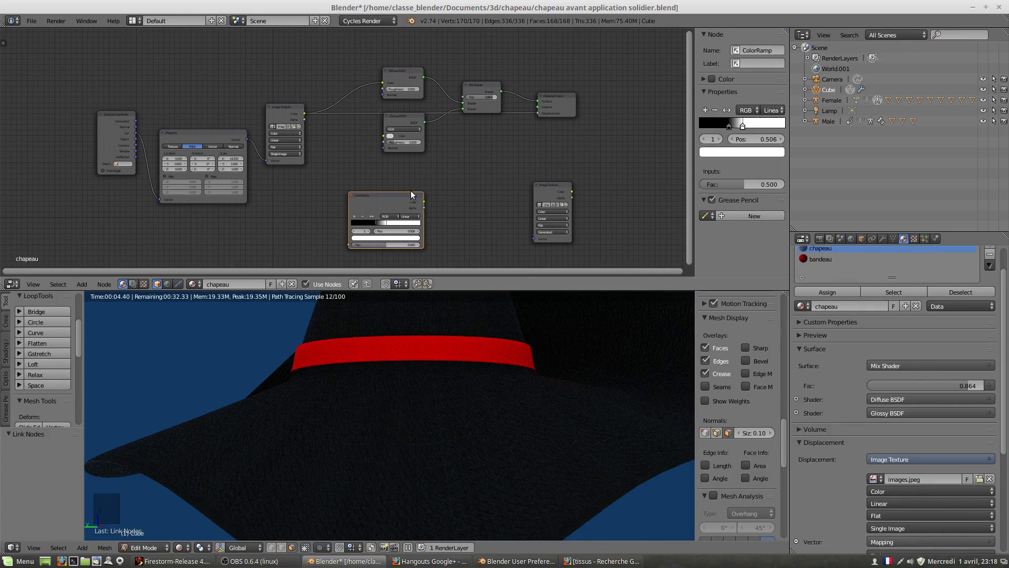
left_click(406, 131)
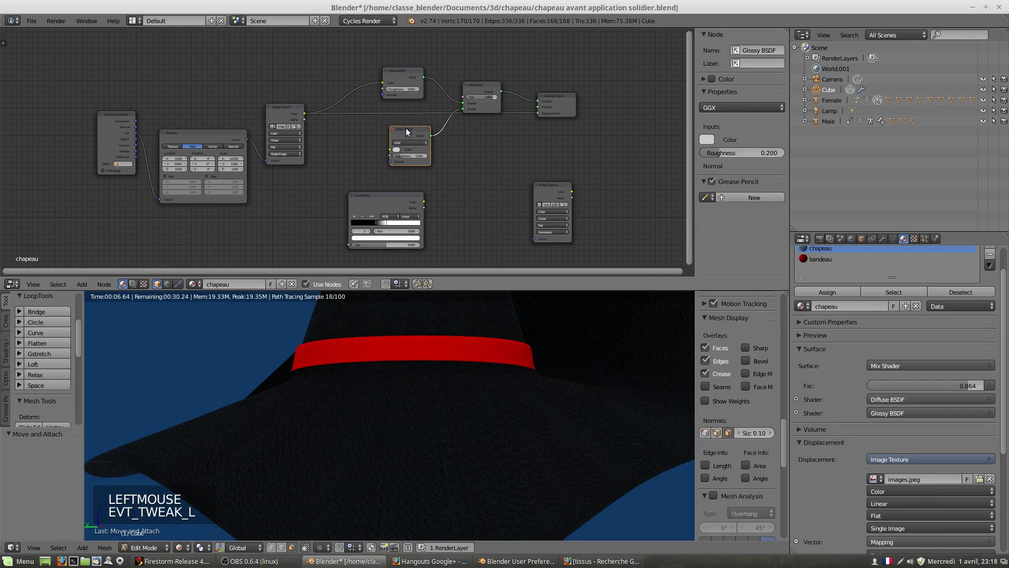
left_click(308, 118)
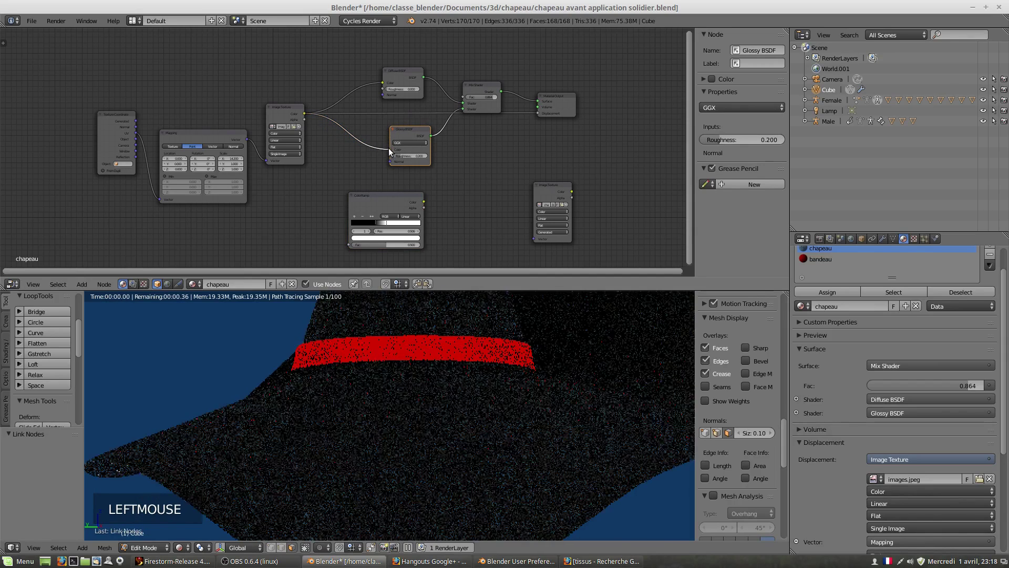
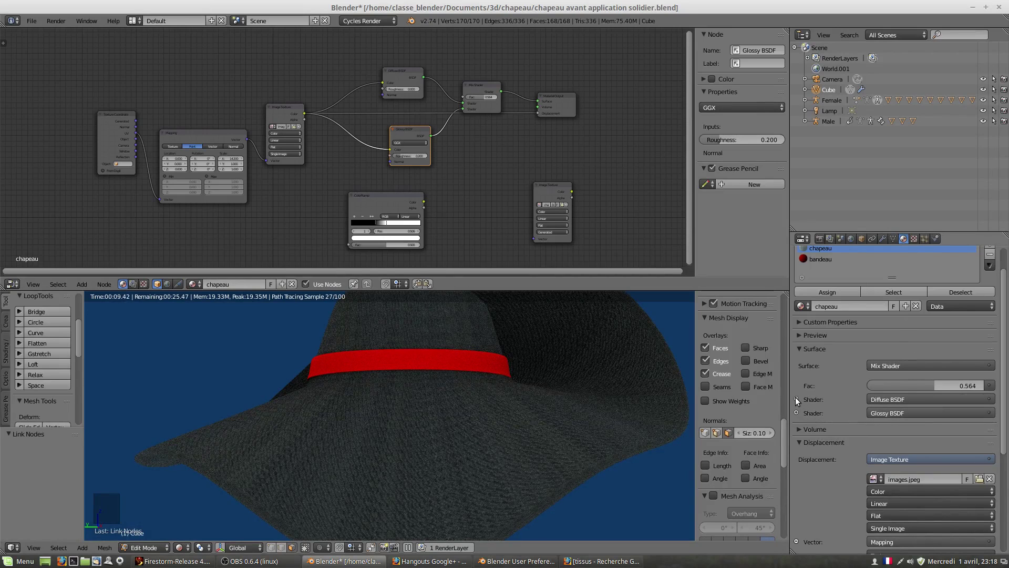
Expand the Diffuse and Glossy BSDF sub-panels in the Material properties.
left_click(799, 401)
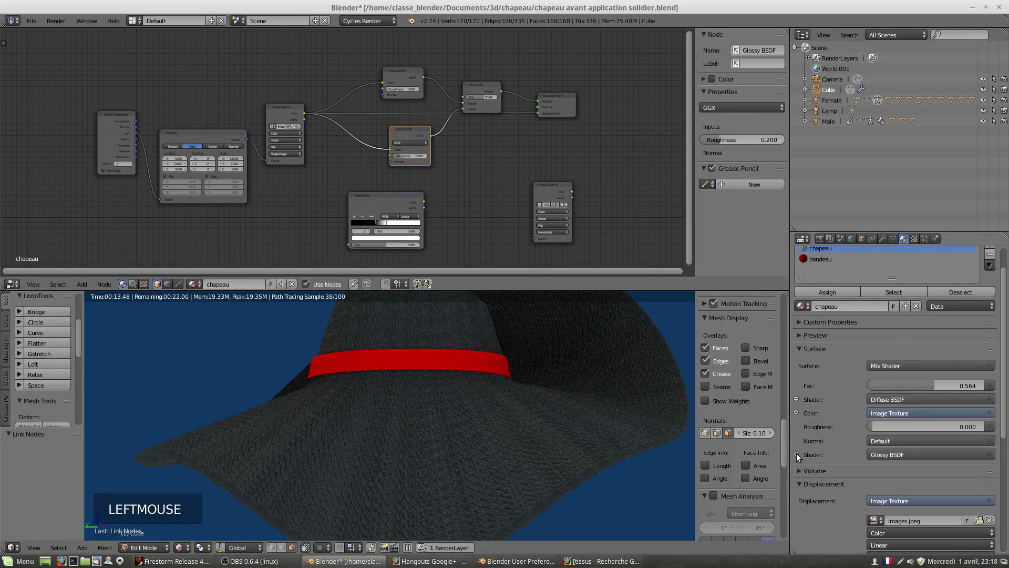
double_click(799, 456)
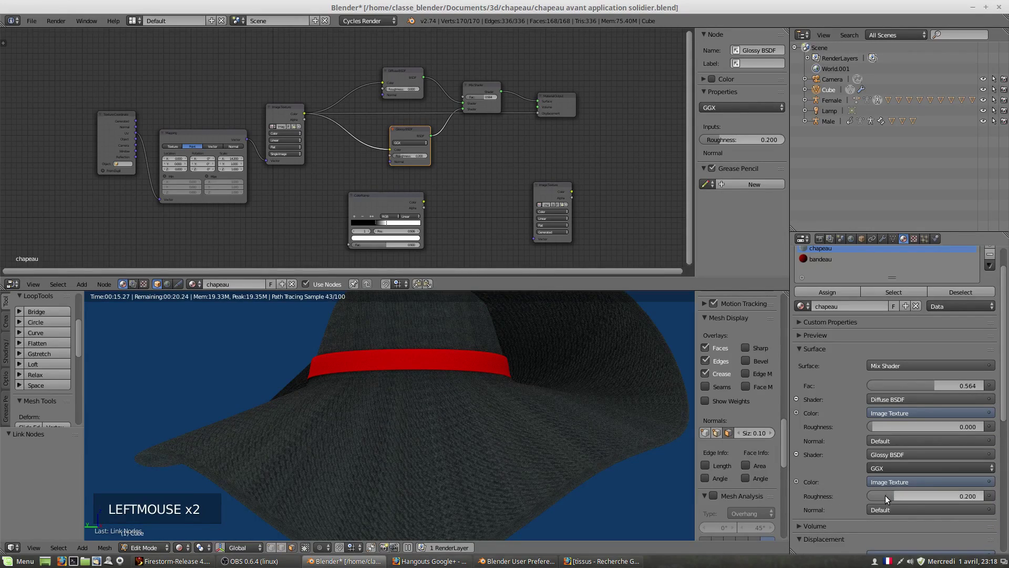
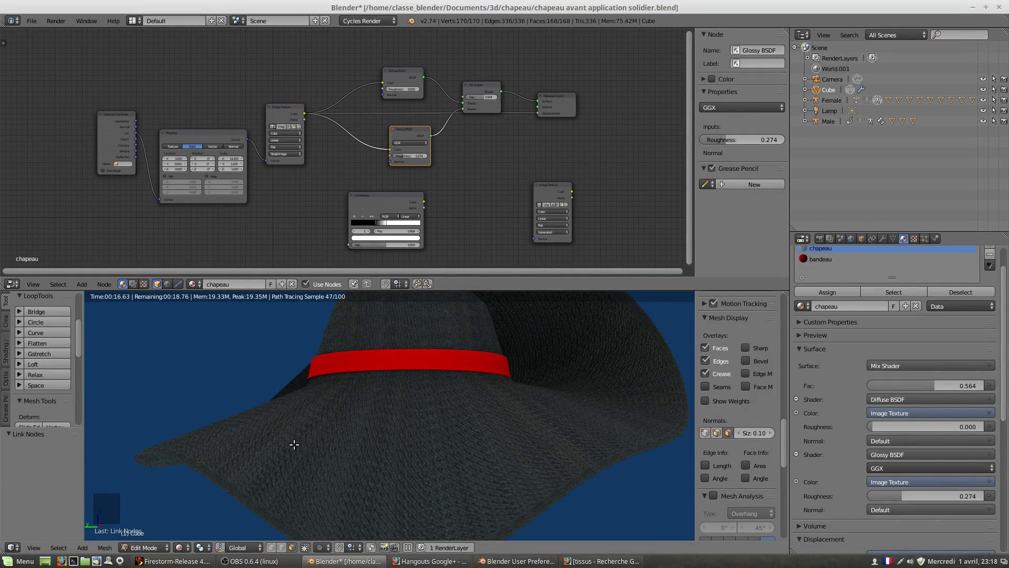
Exit Edit Mode on the hat and switch viewport shading from Rendered back to Solid.
scroll("down", 3)
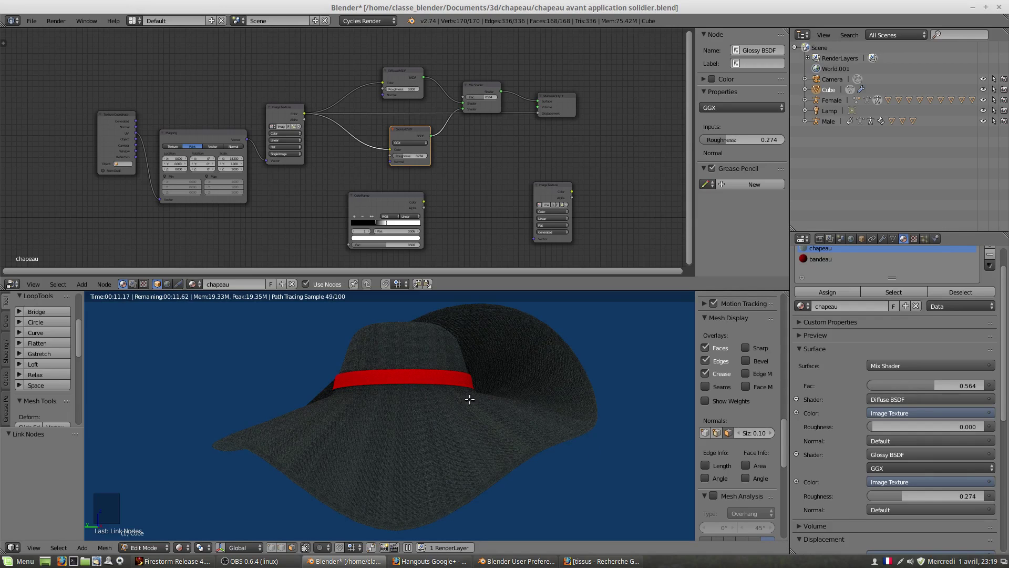
scroll("down", 3)
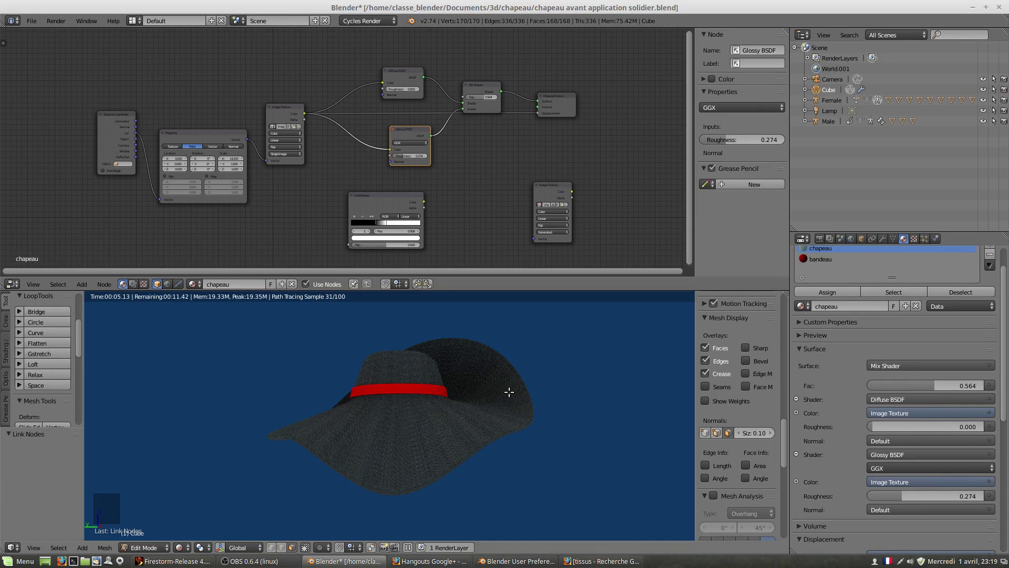
left_click(163, 549)
left_click(162, 544)
left_click(192, 551)
scroll("down", 3)
Orbit the scene and place the 3D cursor where the new object should go.
middle_click(416, 394)
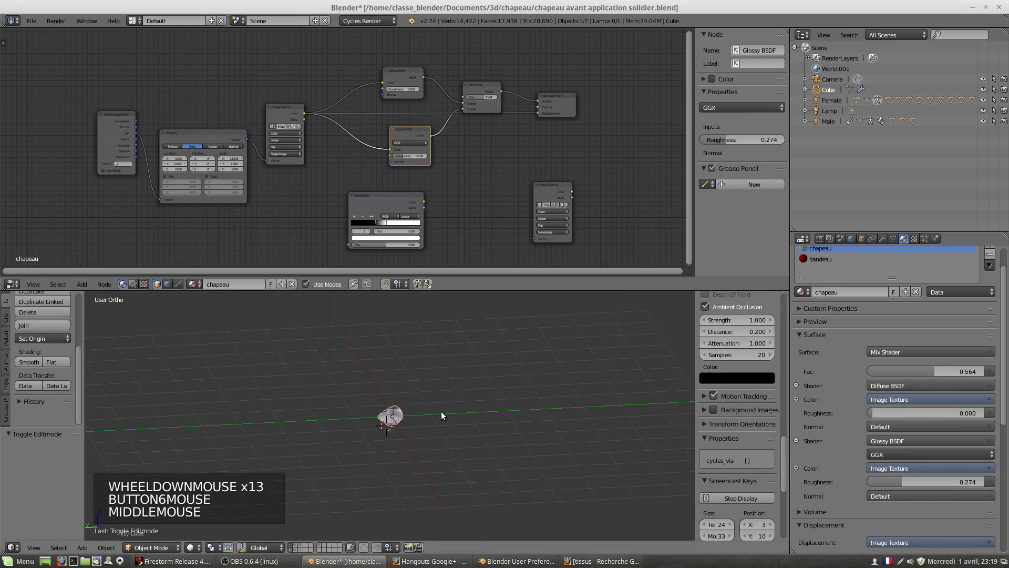
scroll("up", 3)
middle_click(441, 415)
right_click(449, 424)
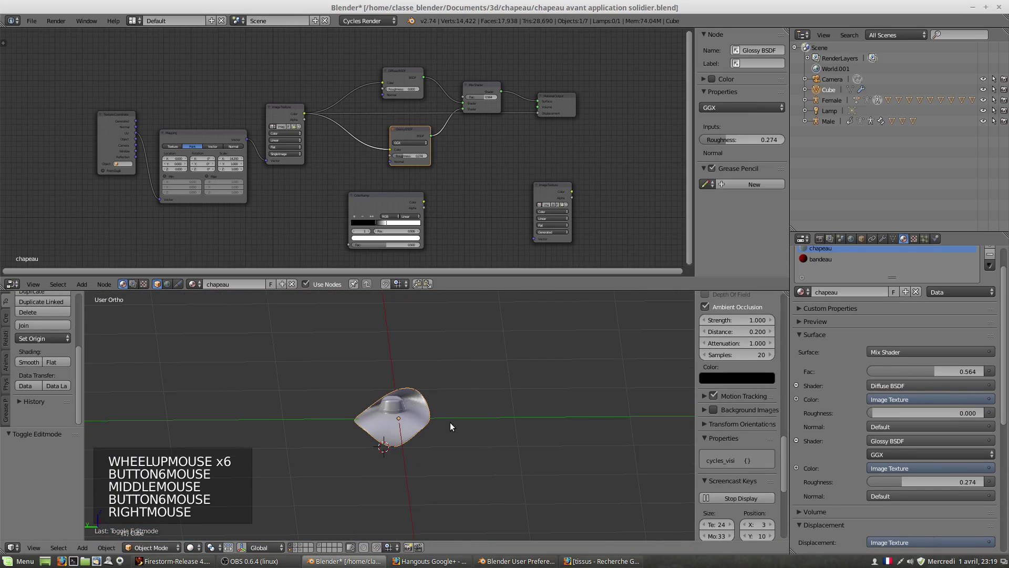
key("shift+a")
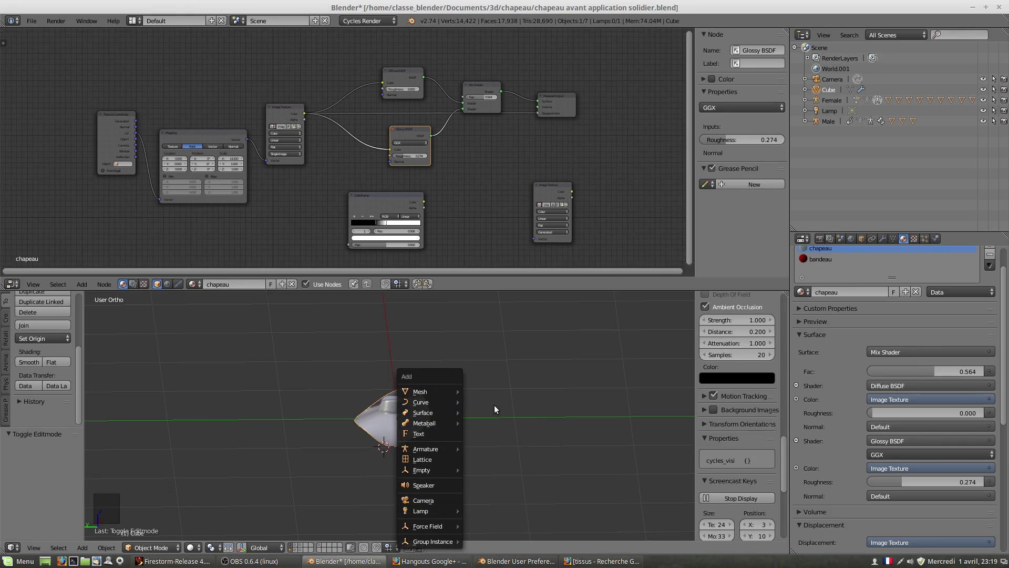
left_click(483, 424)
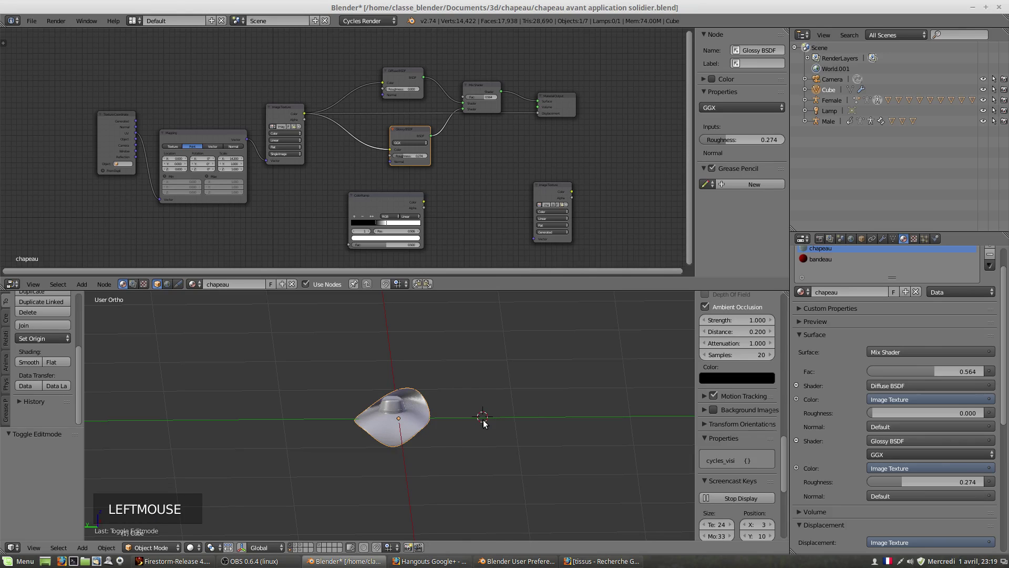
Add a Plane mesh at the cursor and move it upward along Z into place.
key("shift+a")
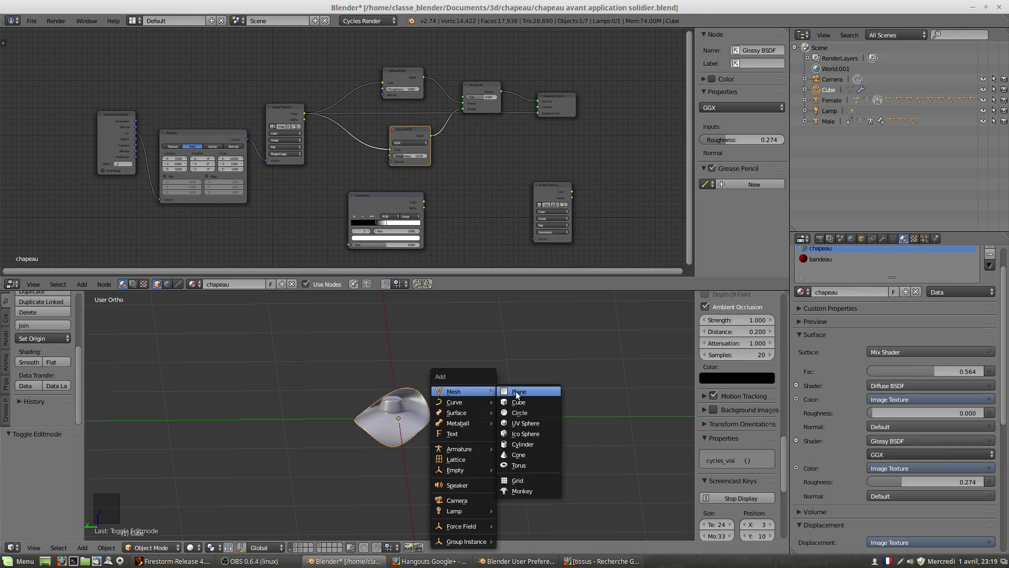
key("s")
key("g")
scroll("down", 3)
key("g")
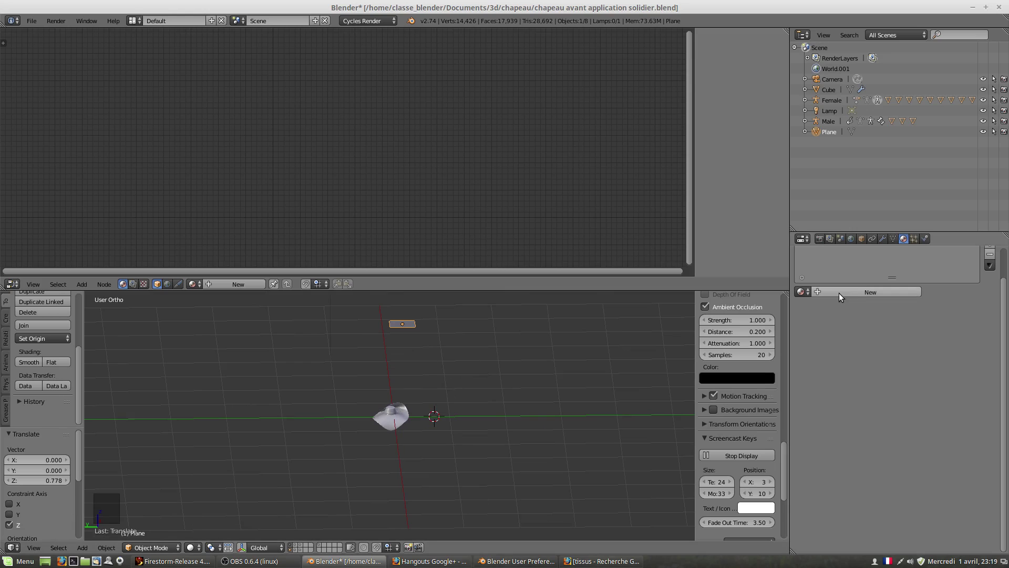
Create Material.001 on the plane with an Emission surface and switch the viewport to Rendered.
left_click(874, 296)
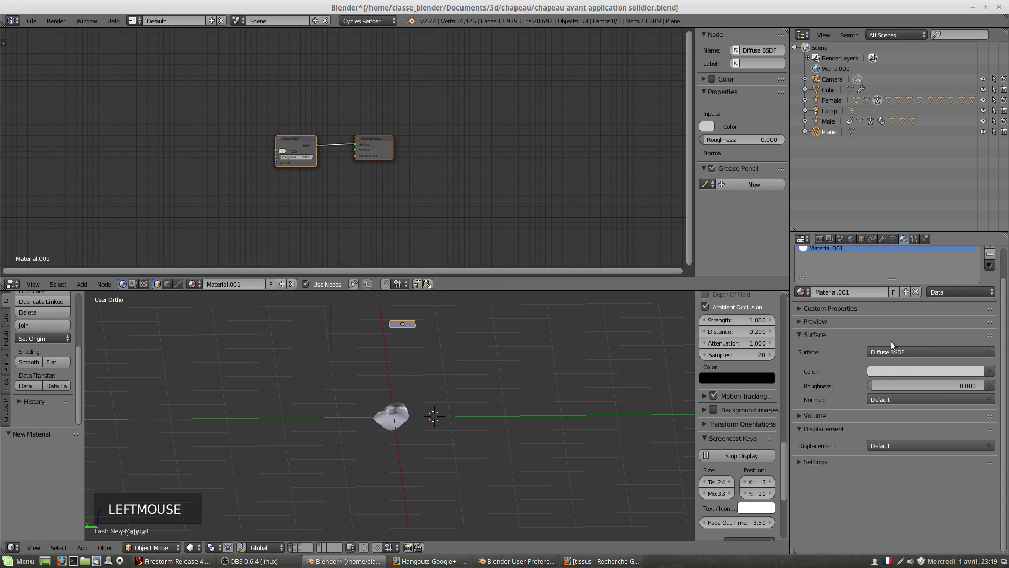
left_click(894, 358)
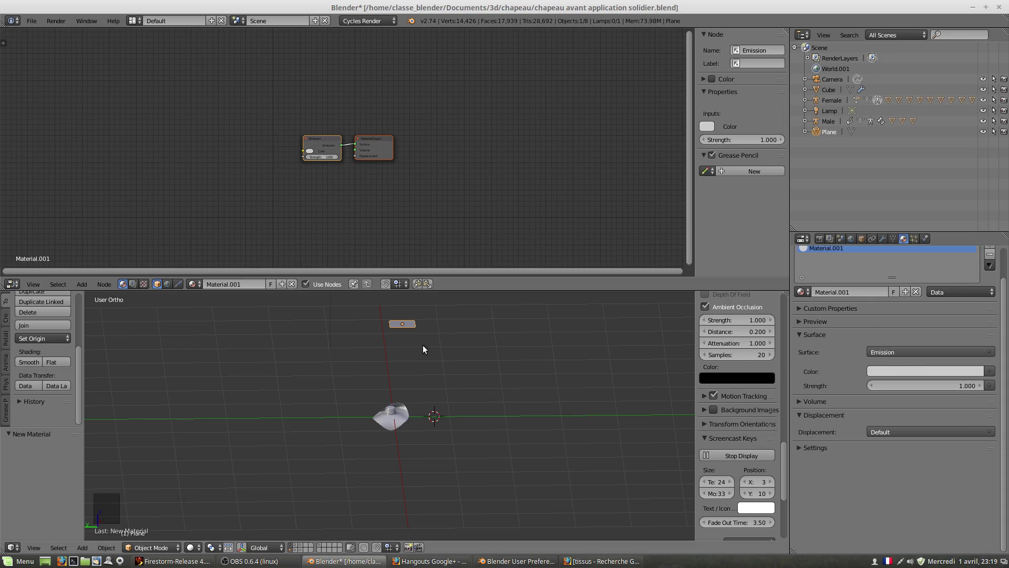
middle_click(416, 413)
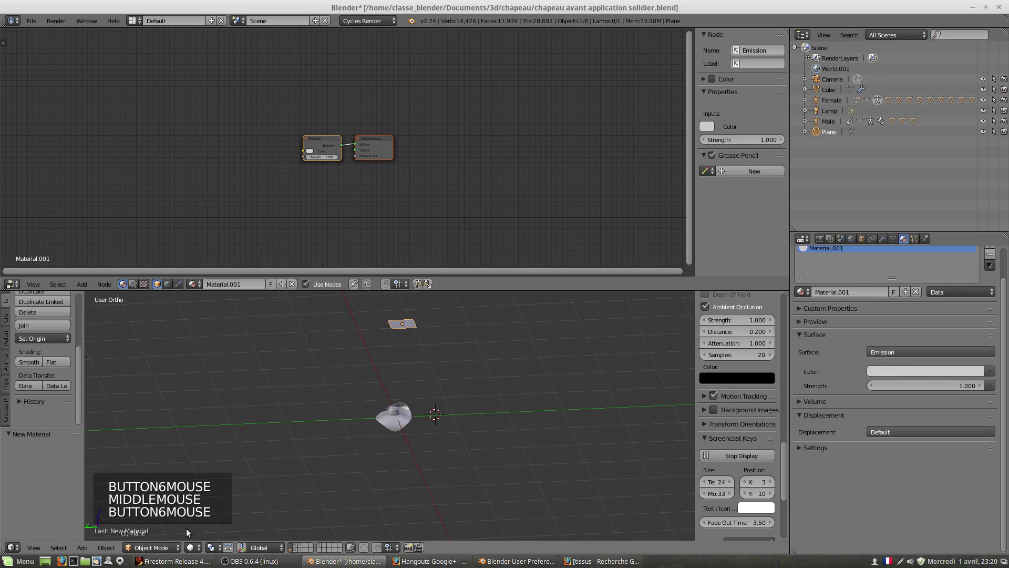
left_click(192, 550)
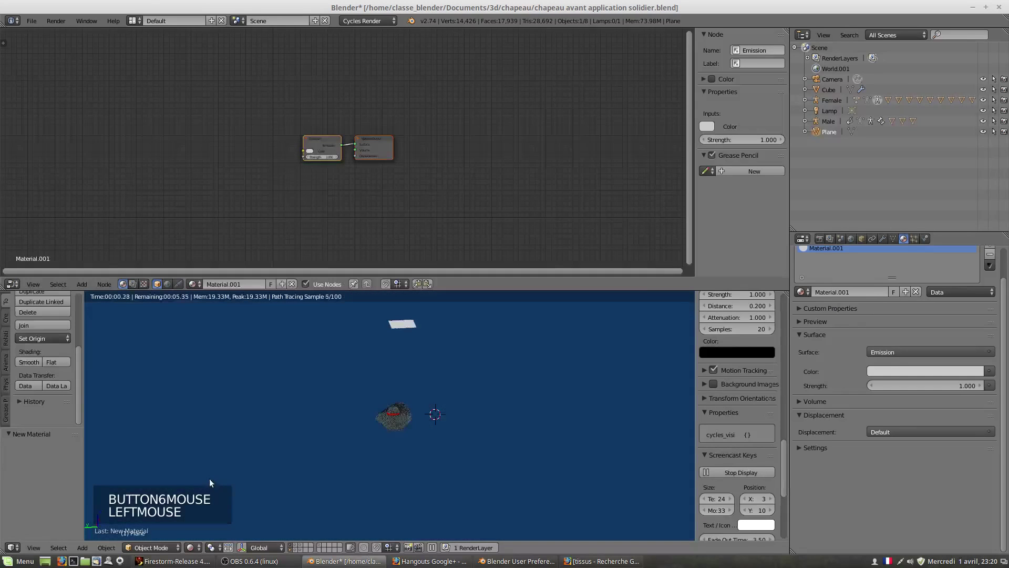
Raise the emission Strength to 110.3 and zoom in on the lit hat in the rendered preview.
scroll("up", 3)
scroll("up", 3)
scroll("up", 3)
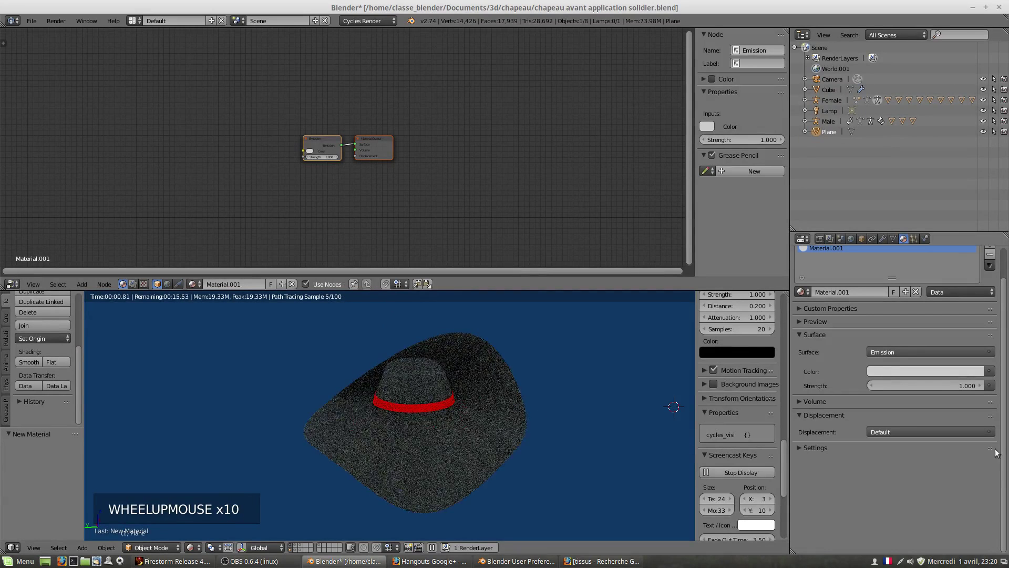
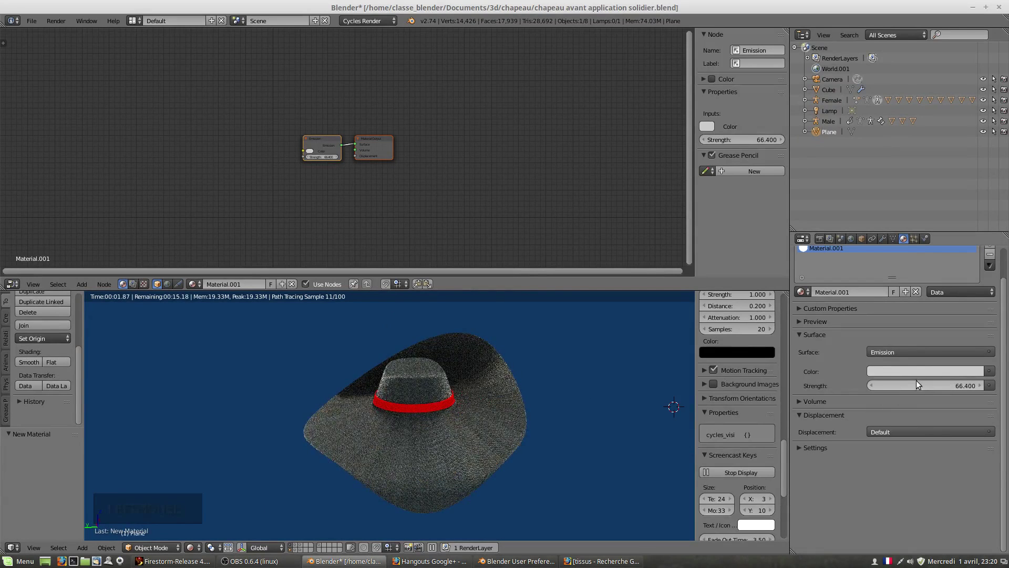
left_click(889, 387)
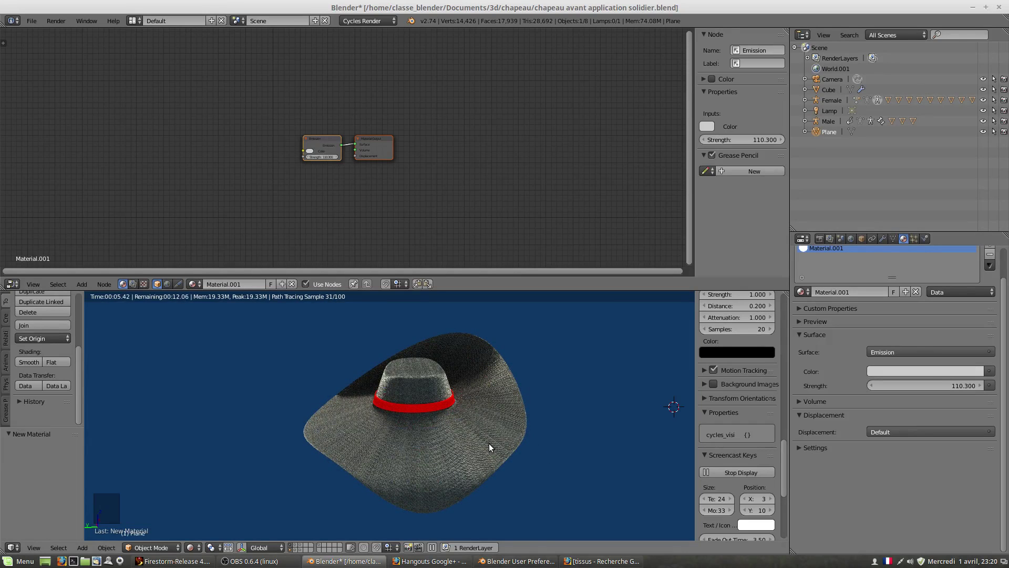
scroll("up", 3)
scroll("up", 3)
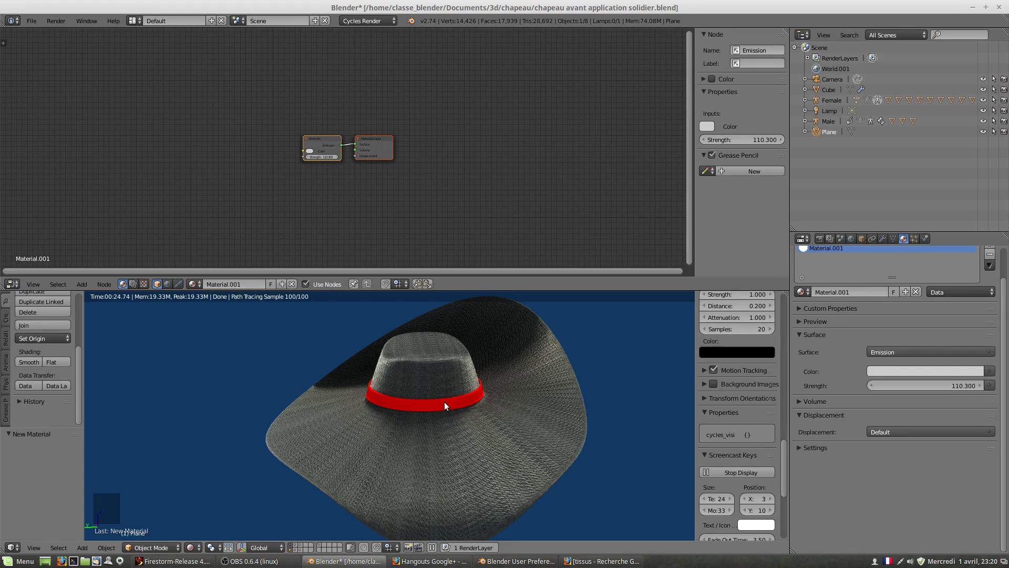
Select the hat, switch to the bandeau's red Velvet BSDF material and browse the Surface shader choices.
right_click(437, 408)
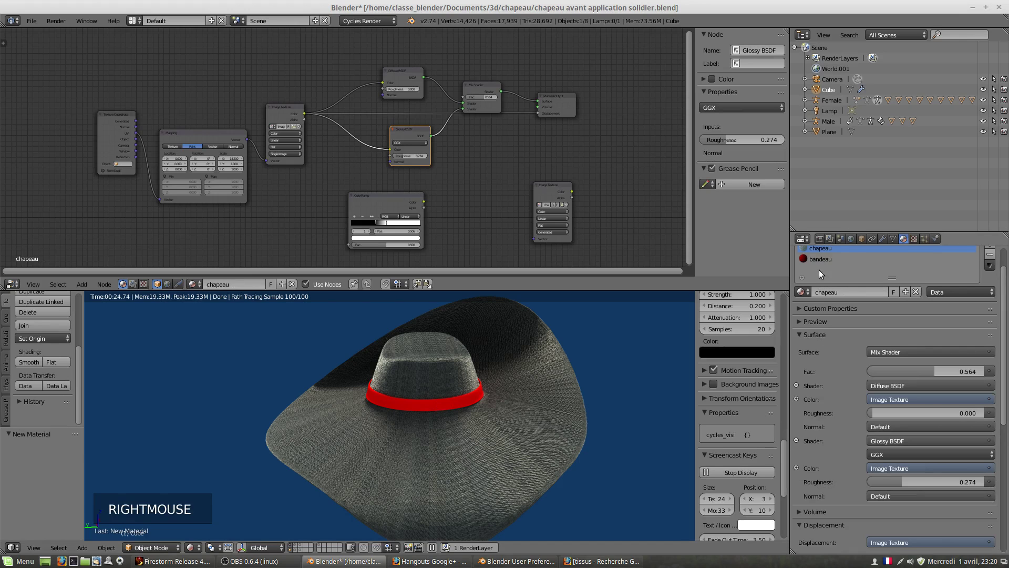
left_click(812, 261)
left_click(887, 357)
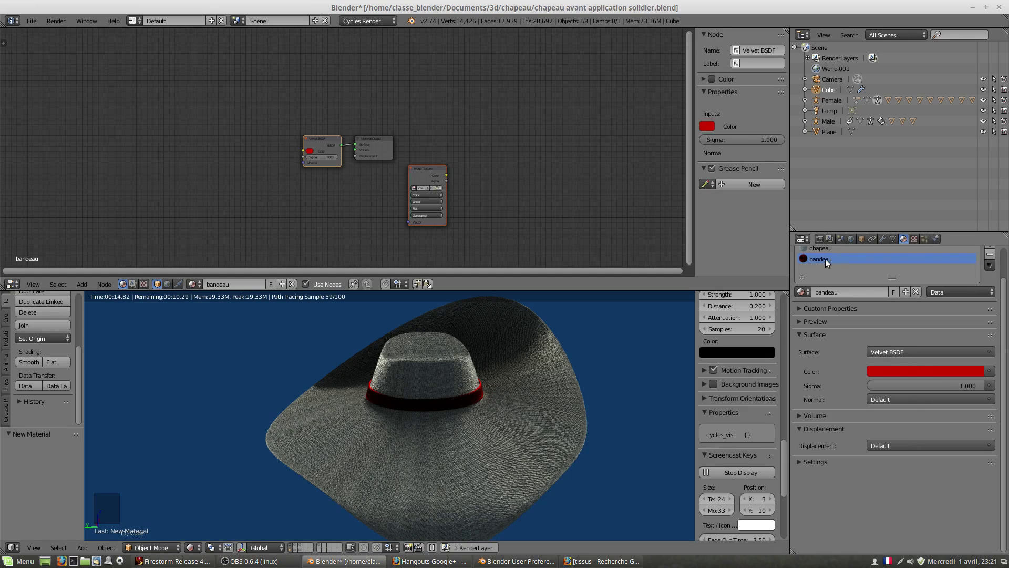
scroll("down", 3)
scroll("up", 3)
Make the bandeau surface a Mix Shader of a Glossy BSDF and a red Diffuse BSDF.
left_click(892, 376)
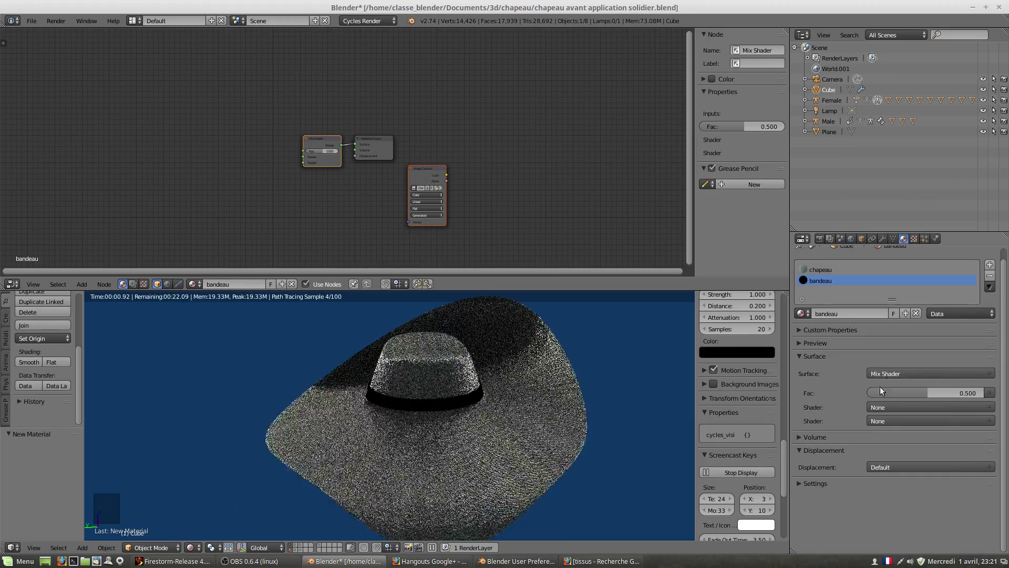
left_click(875, 413)
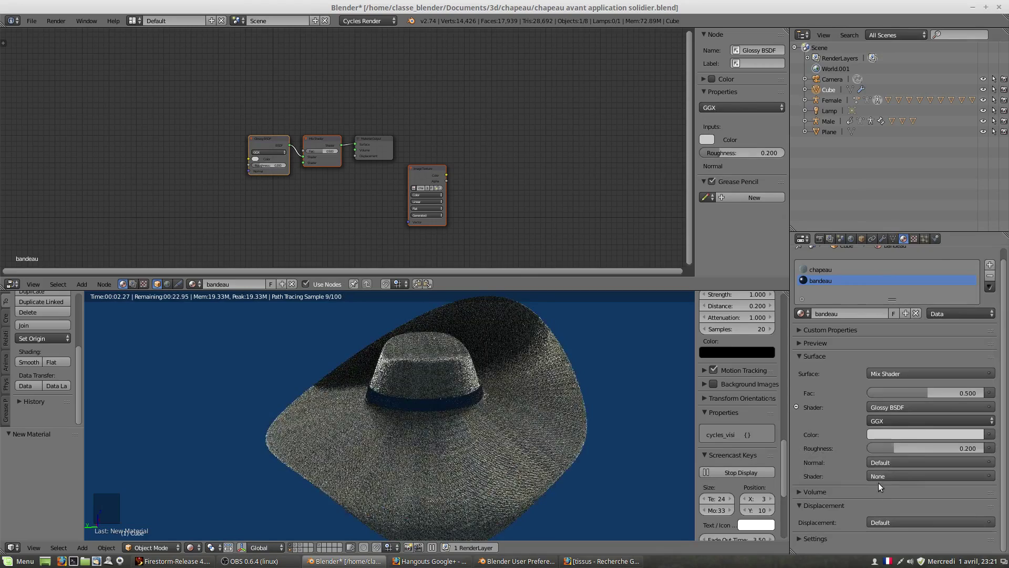
left_click(880, 479)
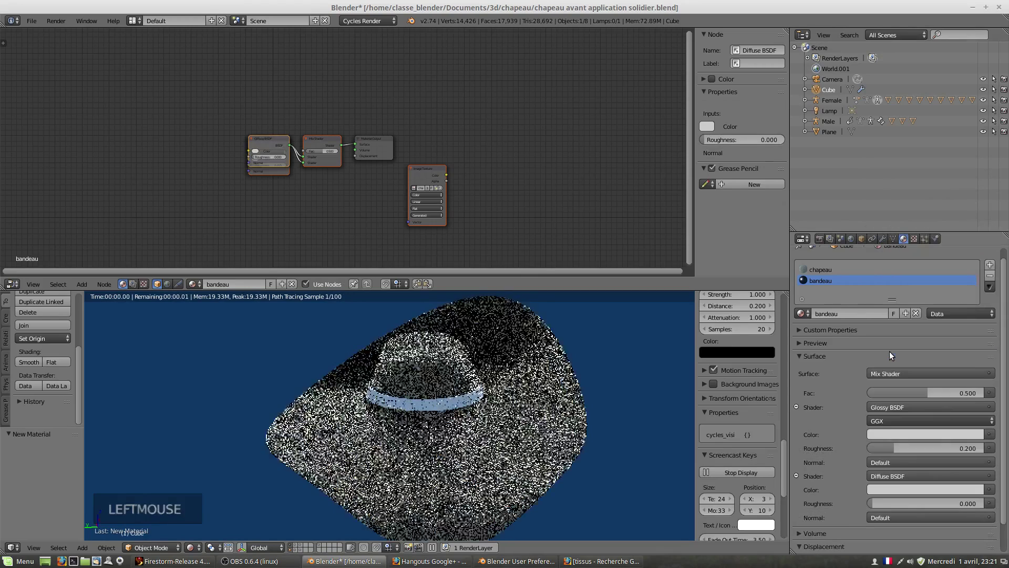
left_click(889, 494)
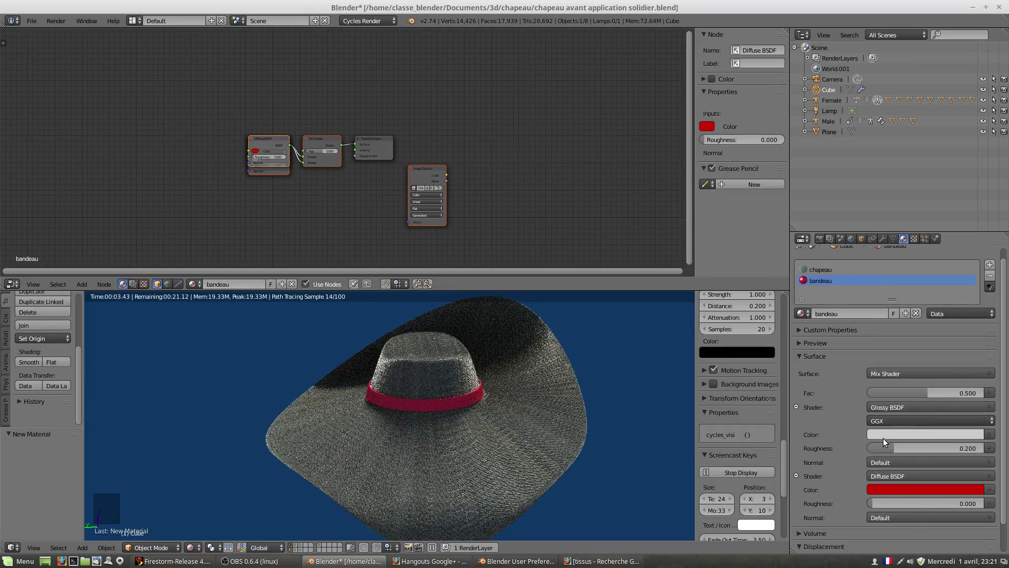
Lower the band's glossy roughness to about 0.097 and review the result on the hat.
left_click(894, 452)
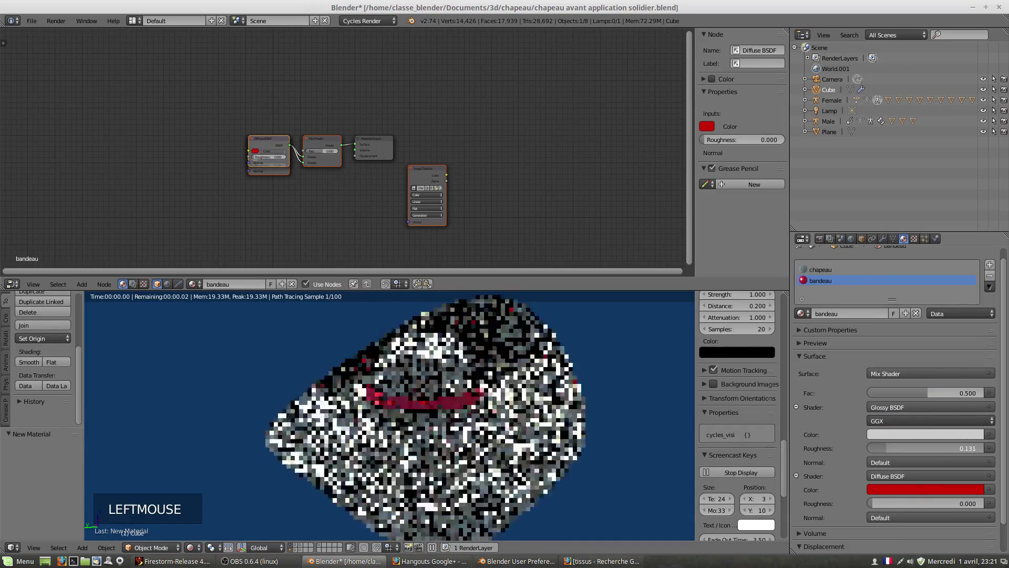
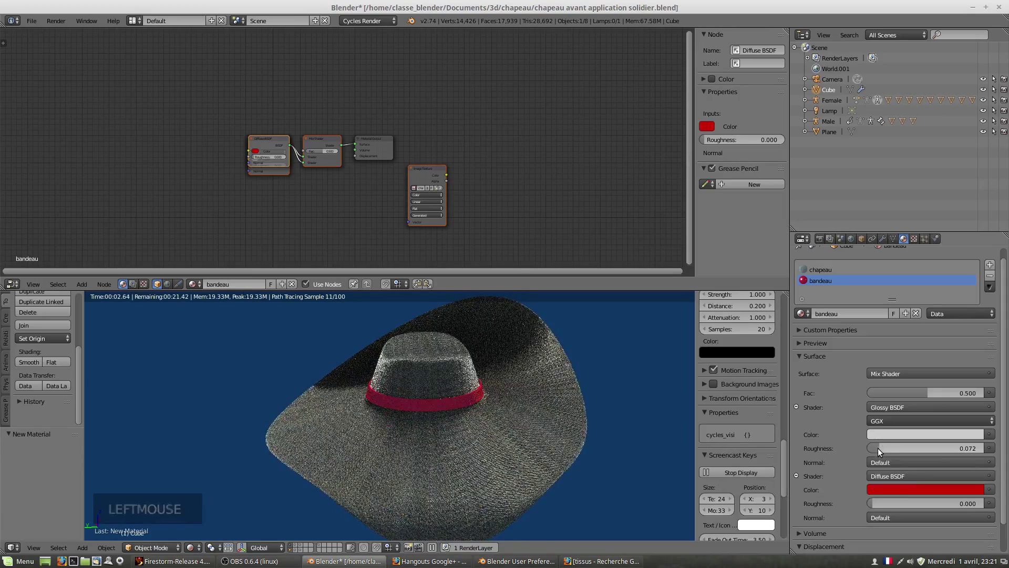
left_click(882, 447)
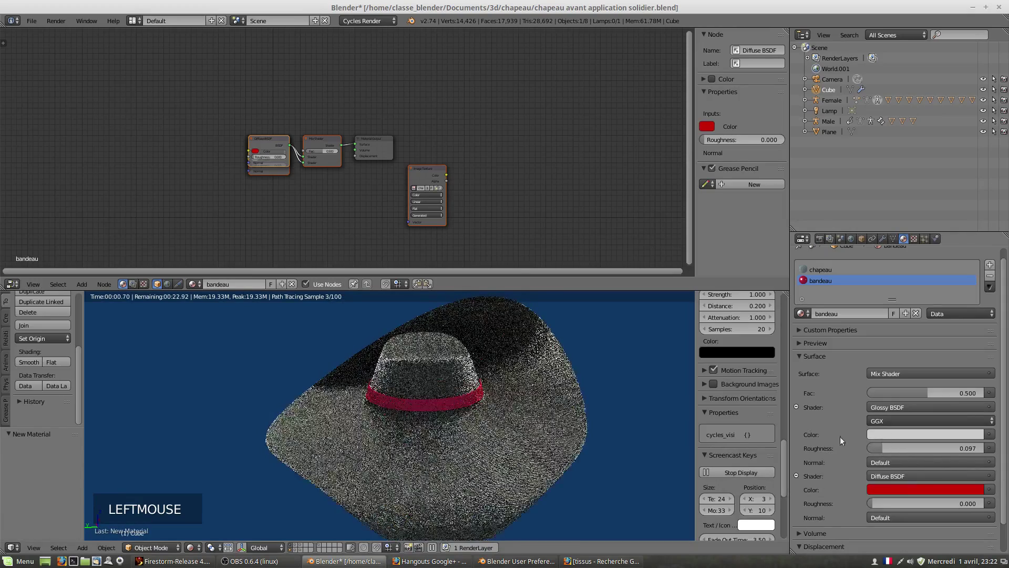
scroll("up", 3)
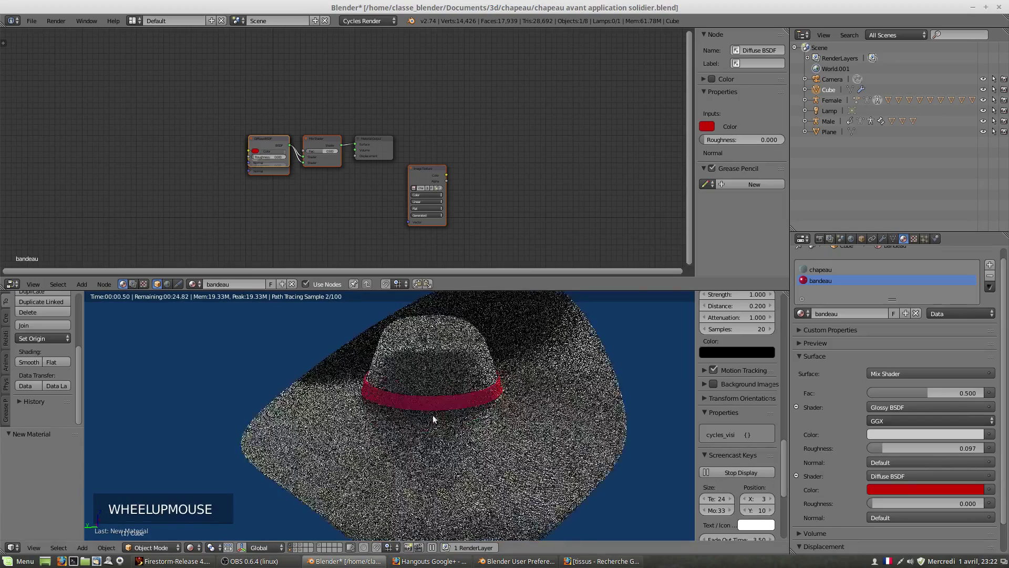
scroll("up", 3)
scroll("up", 3)
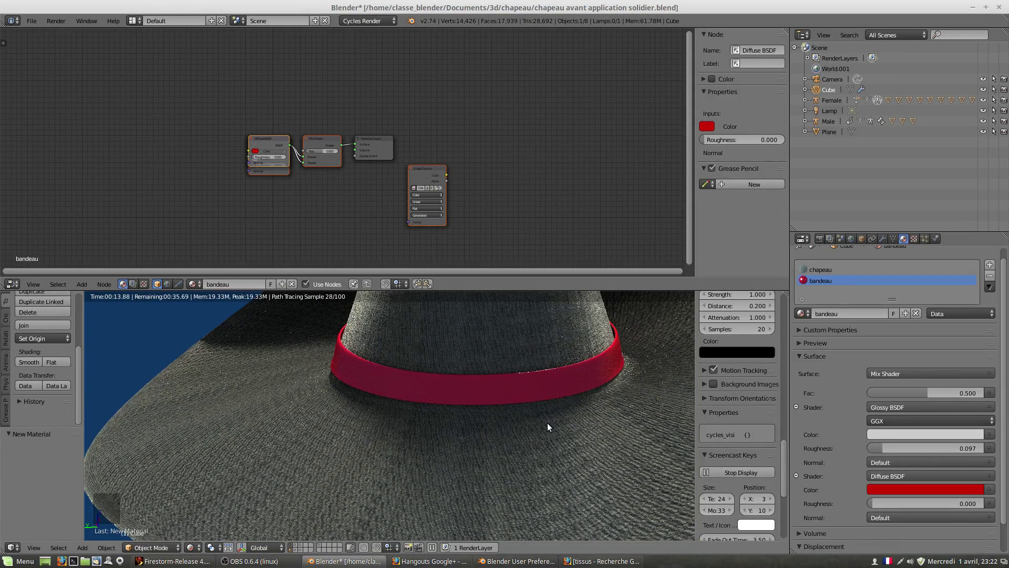
scroll("down", 3)
scroll("down", 3)
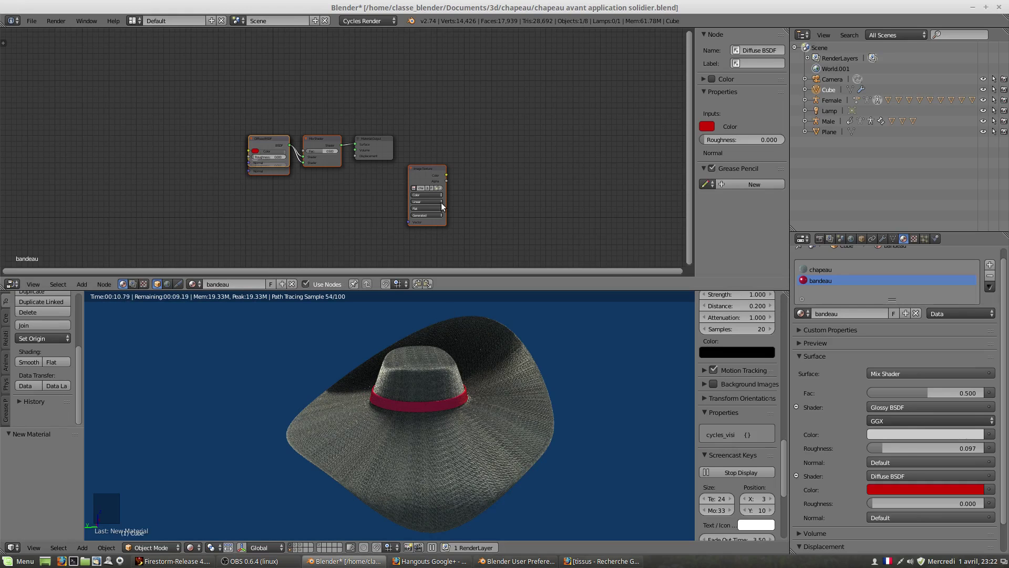
Switch to the chapeau material and make its unconnected Image Texture node the active bake target.
left_click(426, 173)
left_click(427, 173)
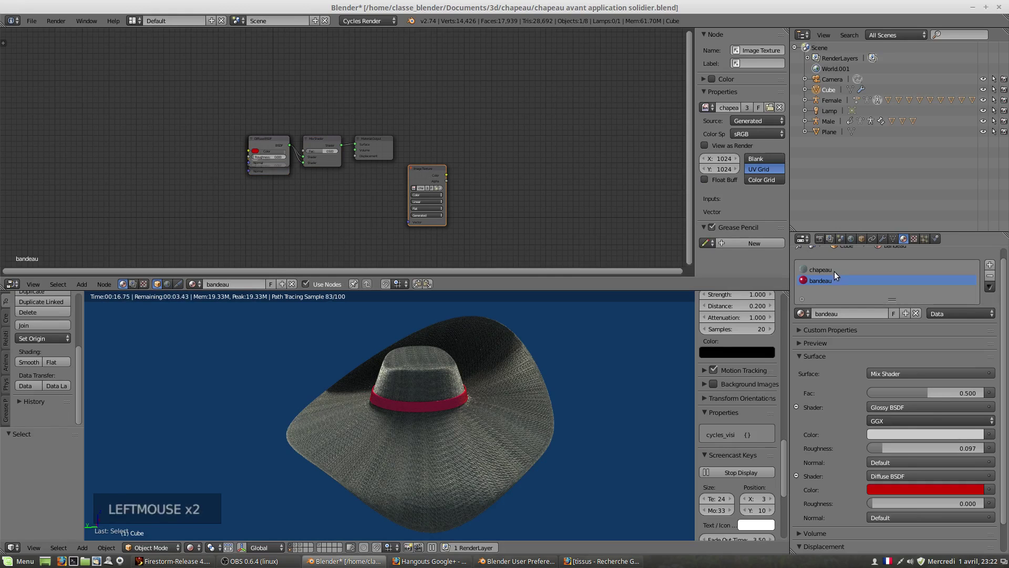
left_click(830, 277)
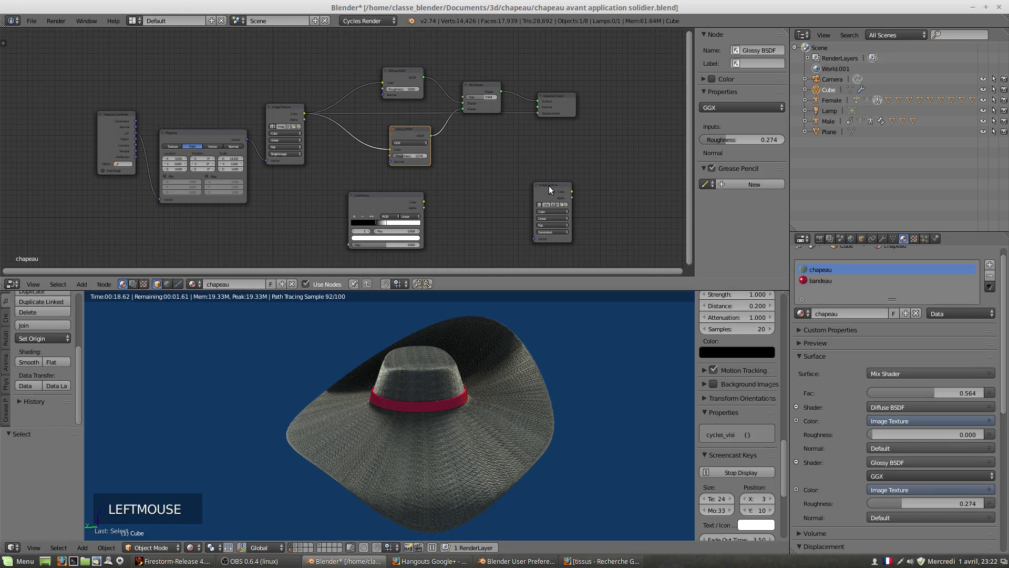
left_click(551, 191)
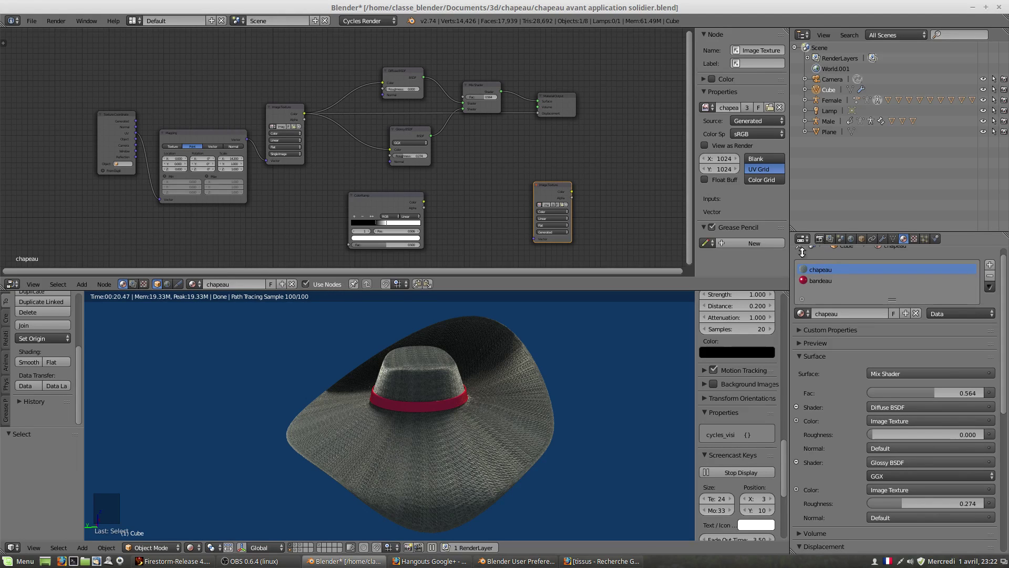
left_click(821, 243)
Turn the node area into a UV/Image editor and show the hat with solid shading.
left_click(15, 287)
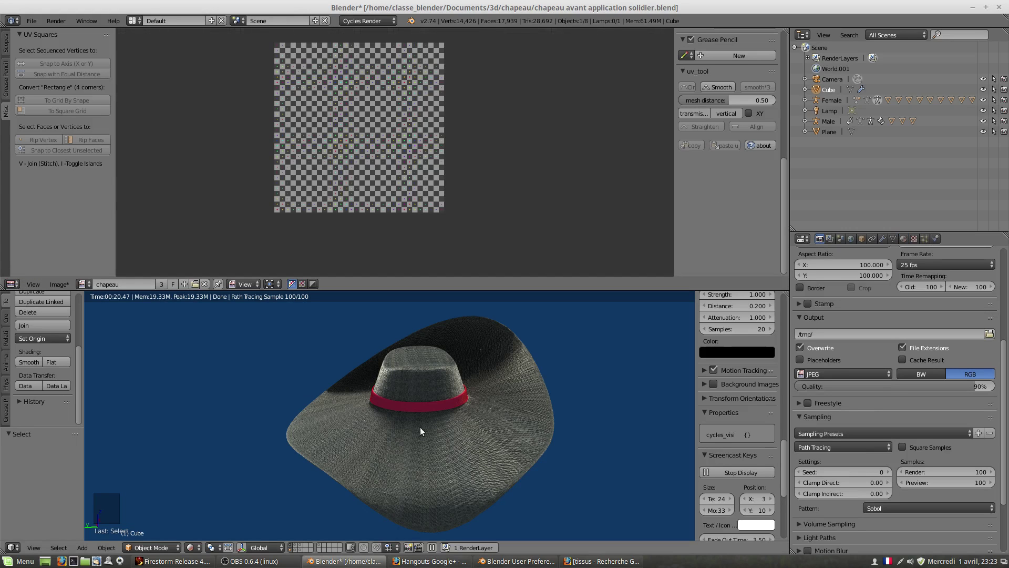
left_click(191, 553)
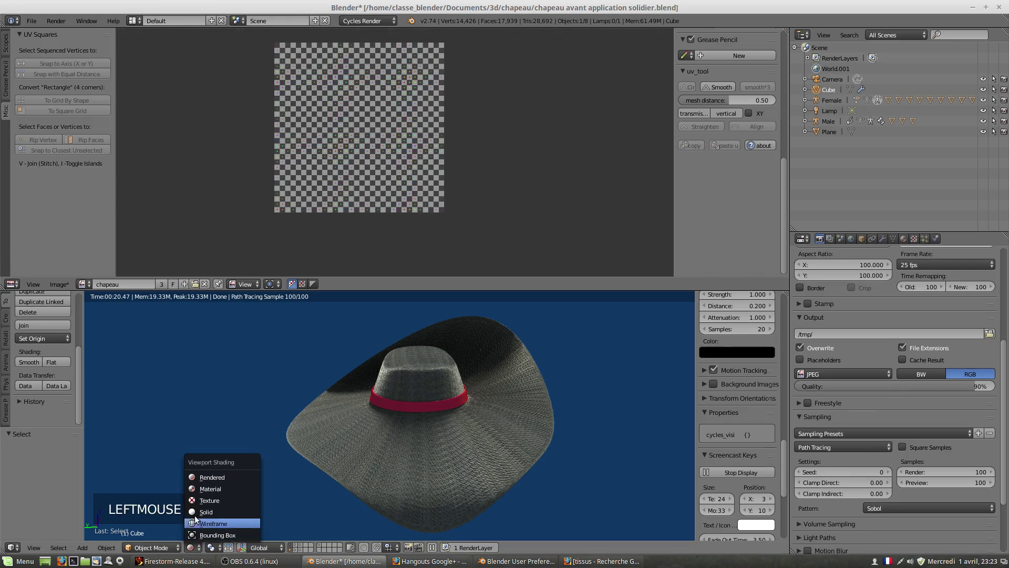
left_click(196, 518)
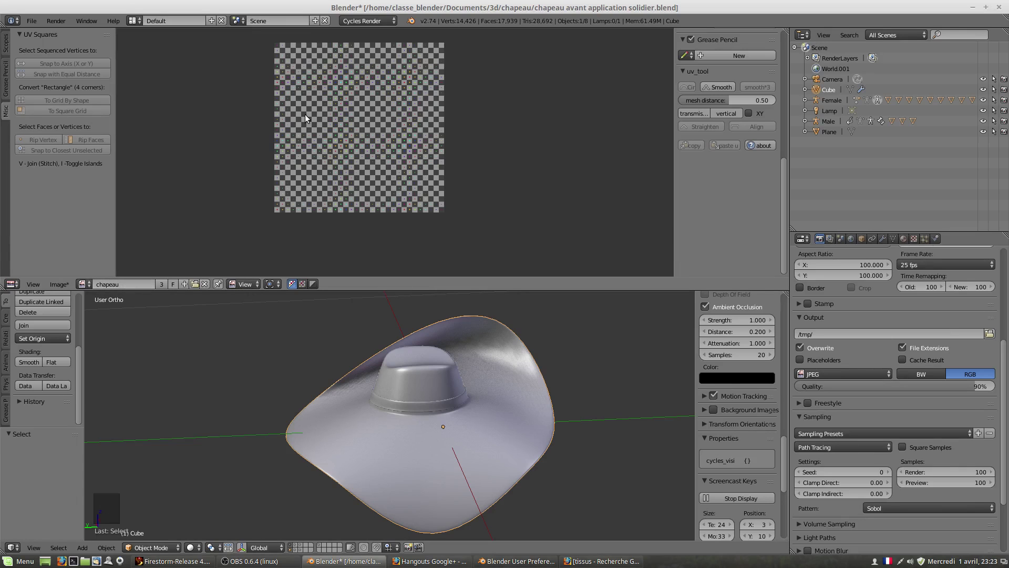
Reveal the Render Bake panel with Combined type, 16 px margin and Clear enabled.
scroll("down", 3)
scroll("down", 3)
scroll("down", 3)
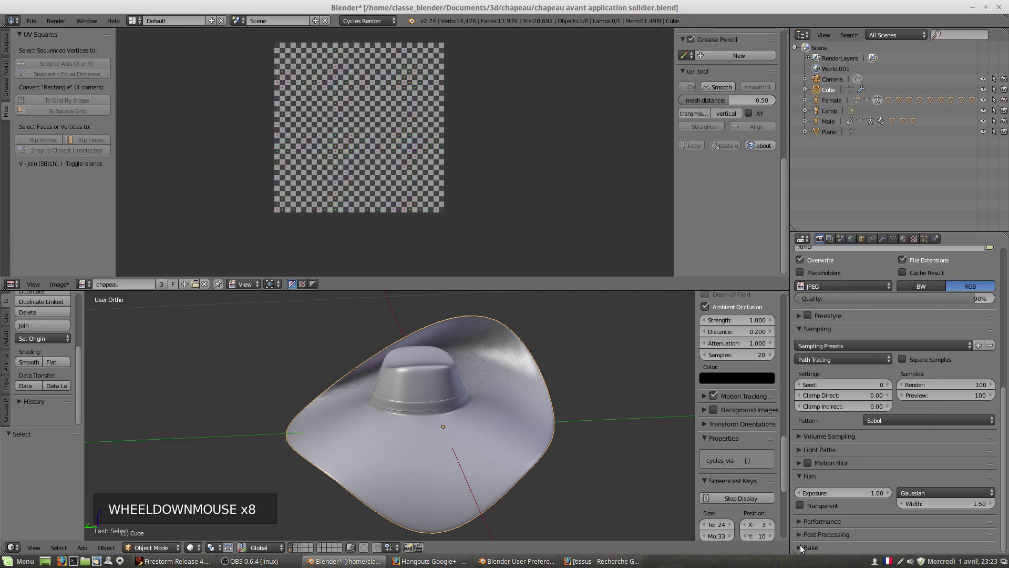
left_click(801, 550)
scroll("down", 3)
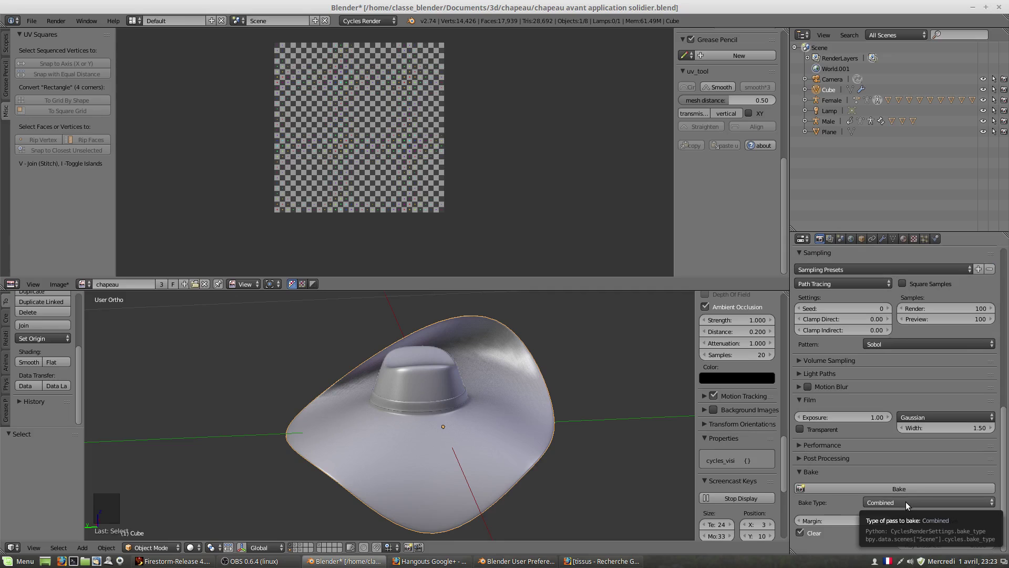
Bake the combined texture into the chapeau image and zoom over the fabric weave and red band result.
left_click(908, 493)
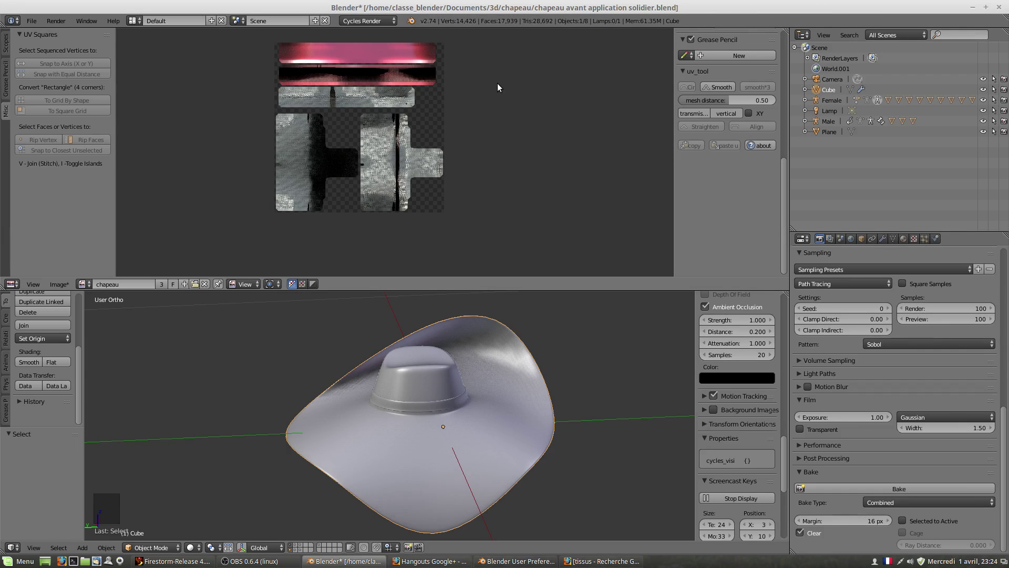
scroll("up", 3)
scroll("up", 3)
scroll("up", 3)
scroll("up", 3)
scroll("down", 3)
scroll("down", 3)
scroll("down", 3)
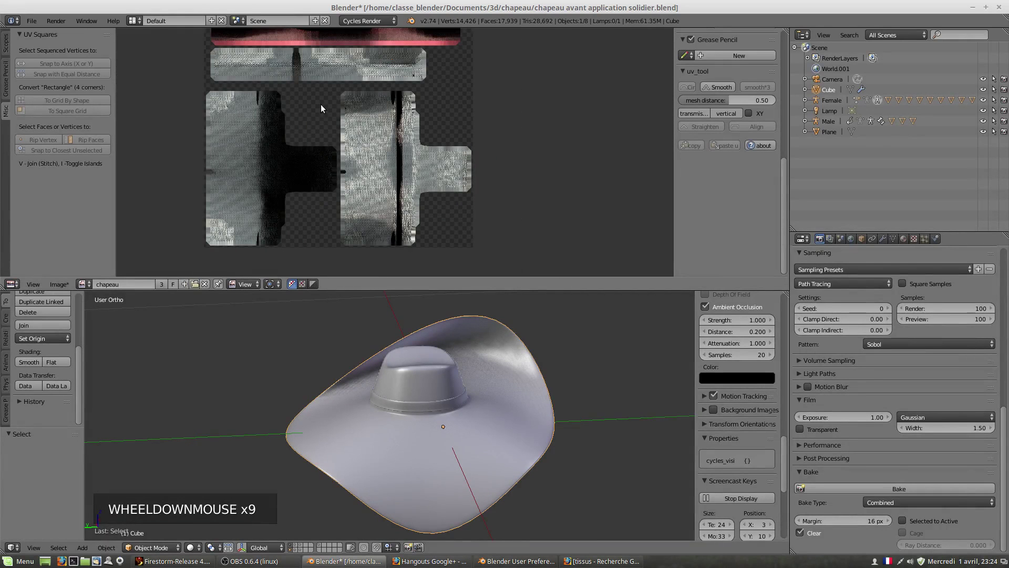
Save the baked image as chapeau.png, then as chapeau.bmp, overwriting it once more.
left_click(61, 290)
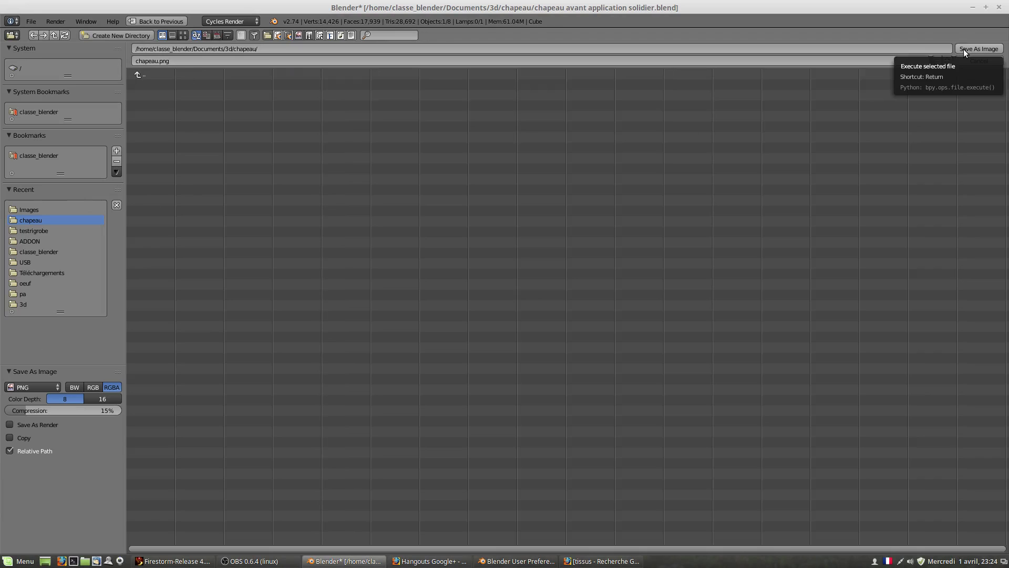
left_click(965, 52)
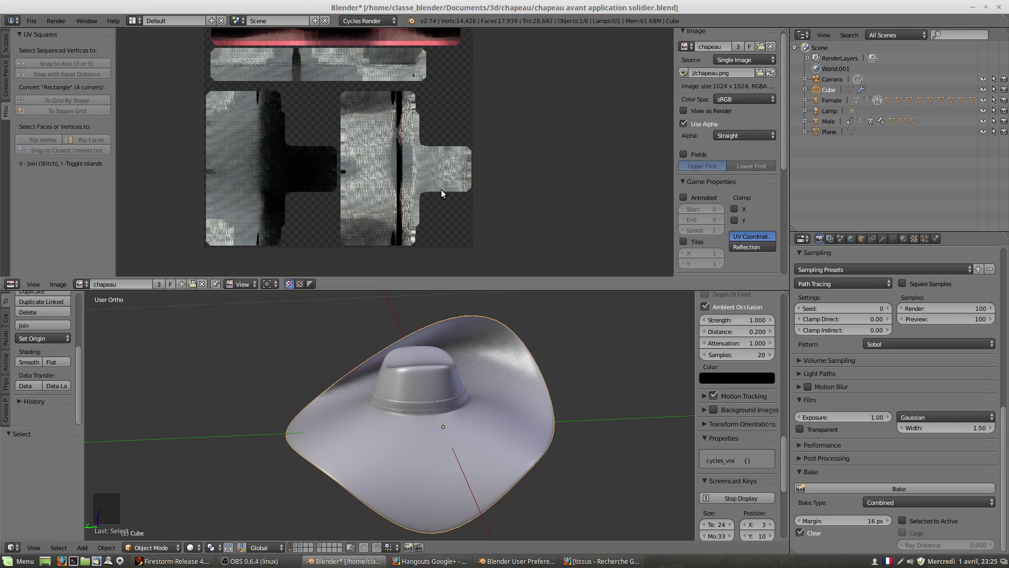
left_click(57, 287)
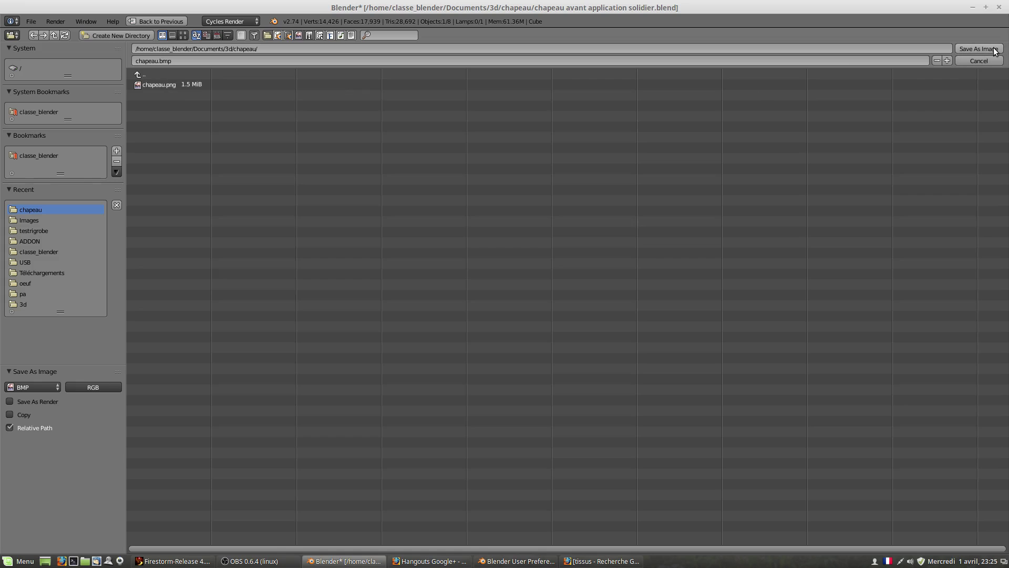
left_click(995, 51)
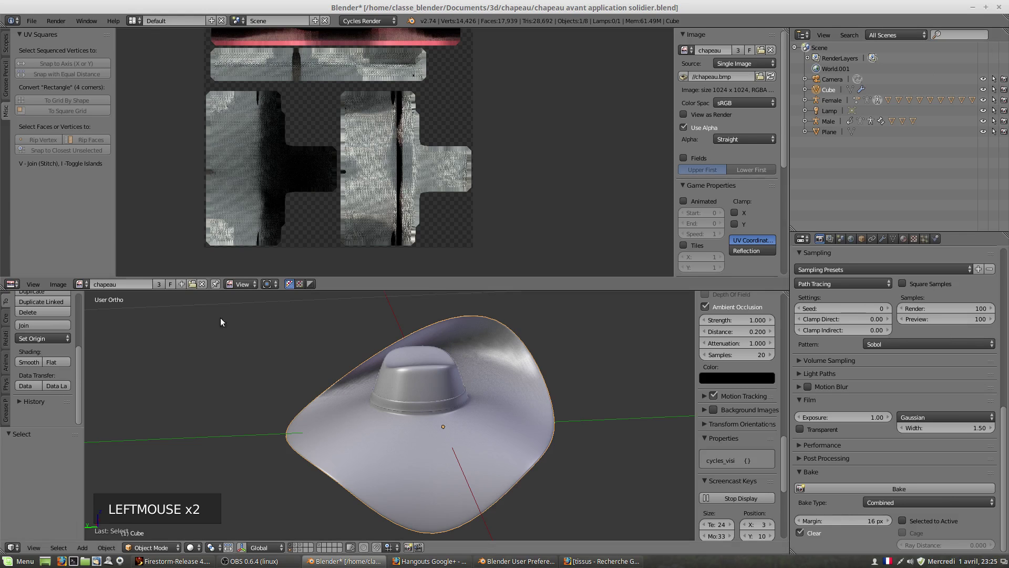
left_click(57, 288)
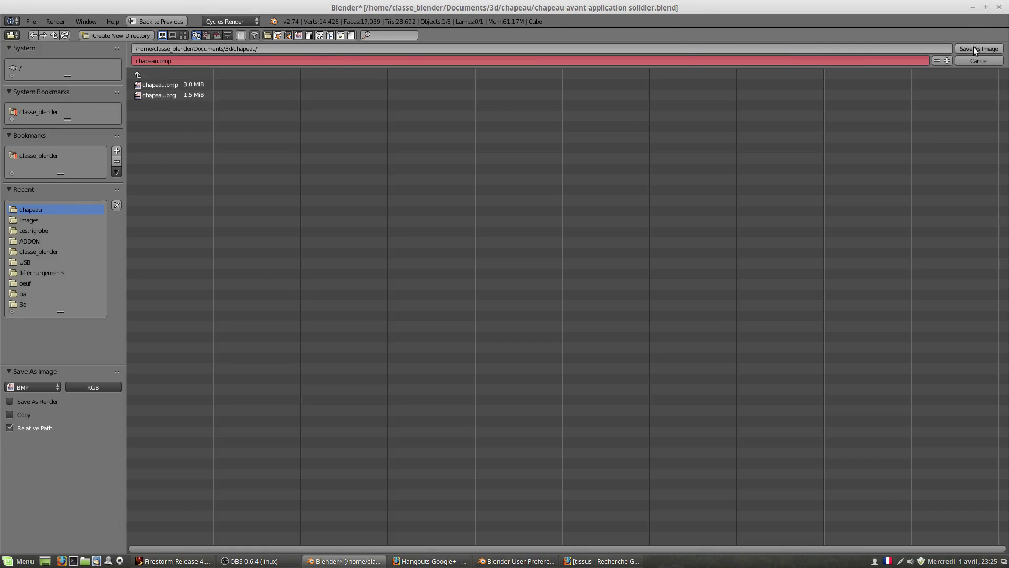
left_click(974, 52)
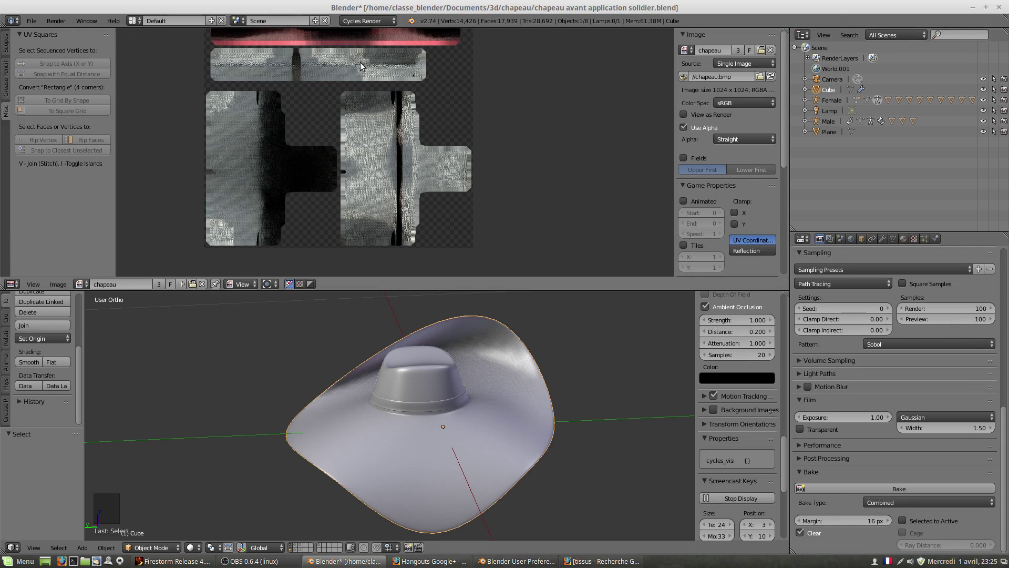
Switch the 3D view to Texture shading and orbit around the hat and inside its brim.
scroll("down", 3)
scroll("down", 3)
middle_click(453, 445)
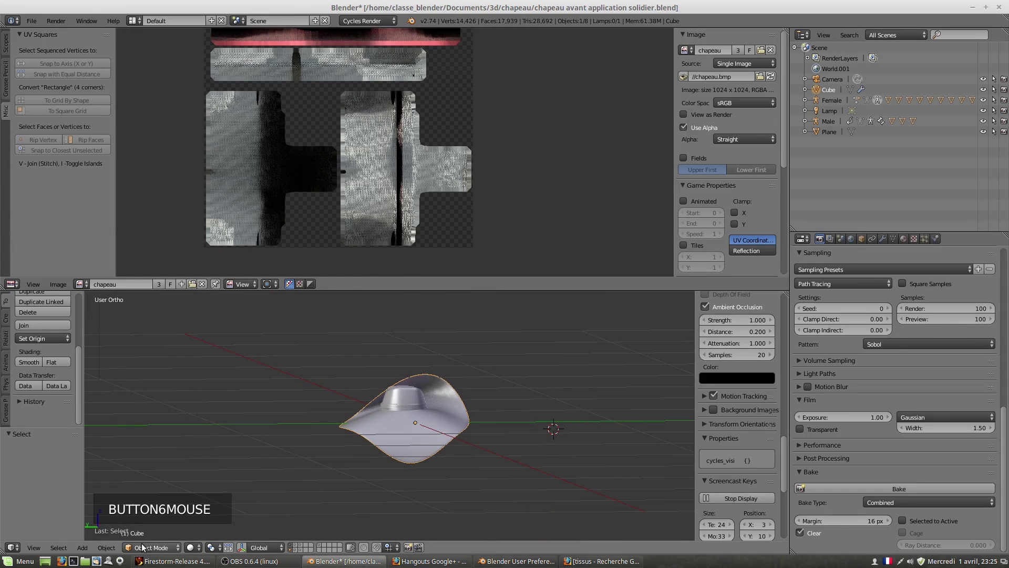
left_click(188, 552)
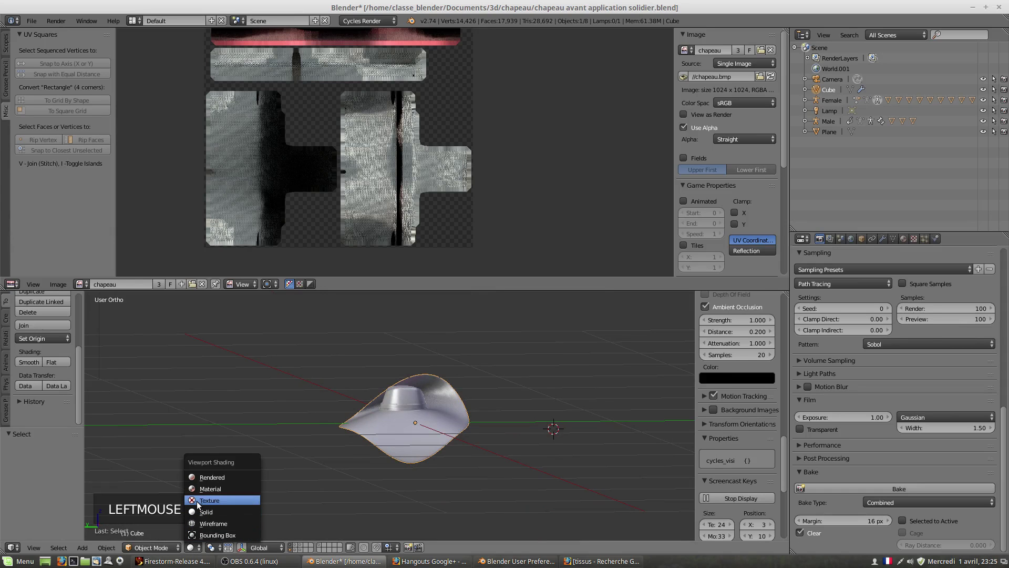
left_click(198, 506)
scroll("up", 3)
middle_click(451, 484)
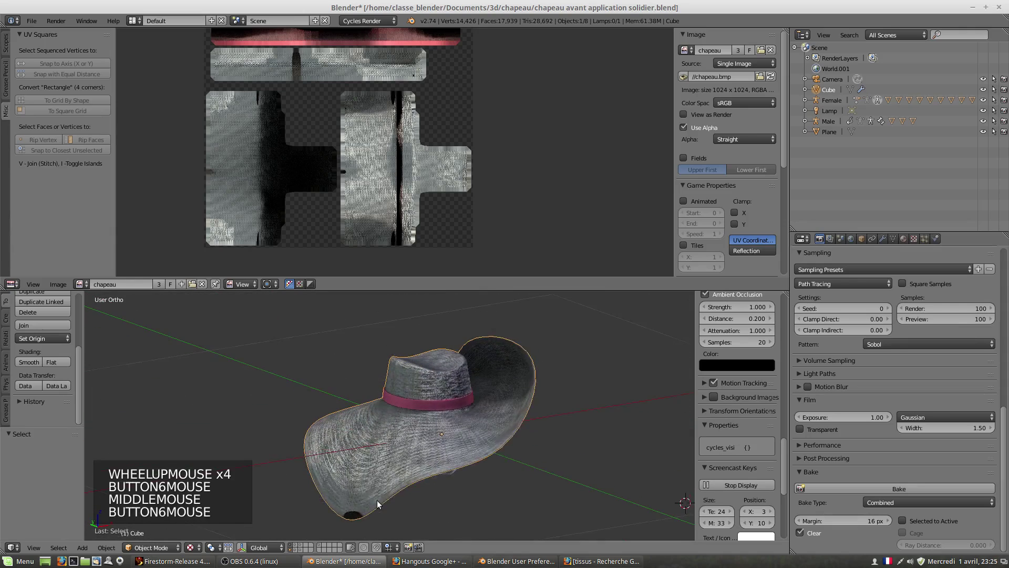
scroll("up", 3)
scroll("up", 3)
middle_click(425, 490)
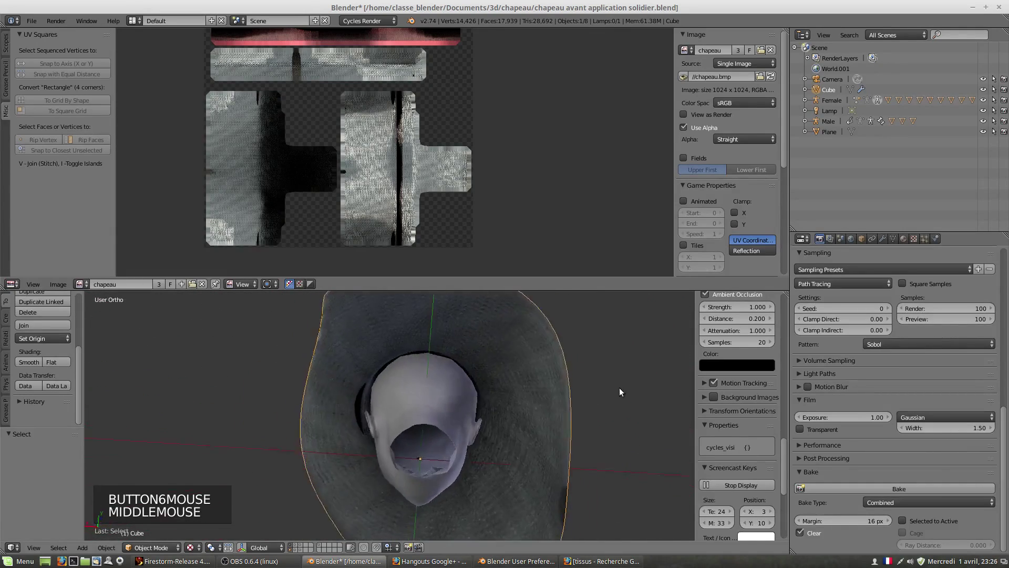
scroll("down", 3)
scroll("up", 3)
Orbit around the textured hat to check the crown band, brim and underside from several sides.
middle_click(383, 373)
scroll("up", 3)
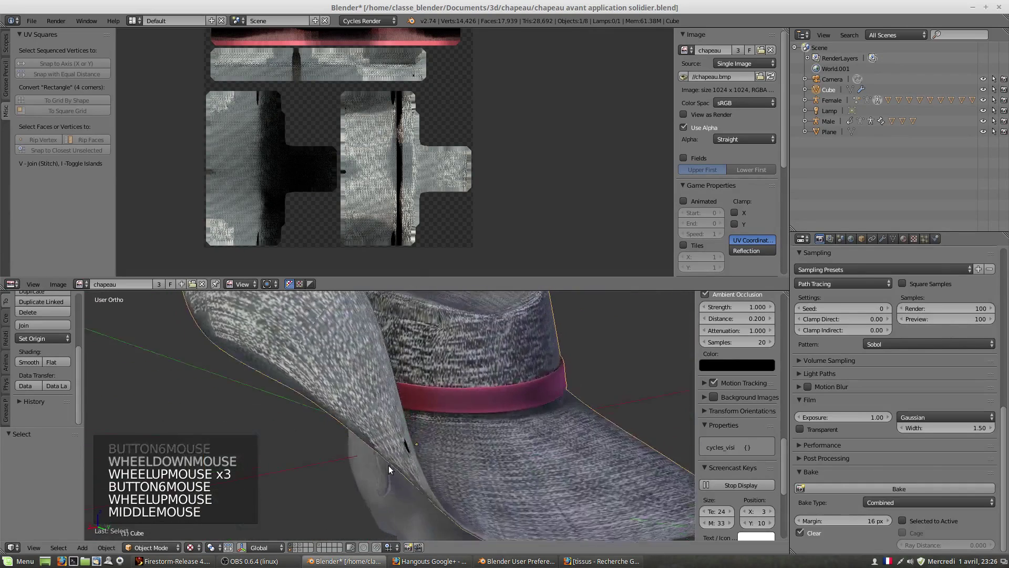
scroll("down", 3)
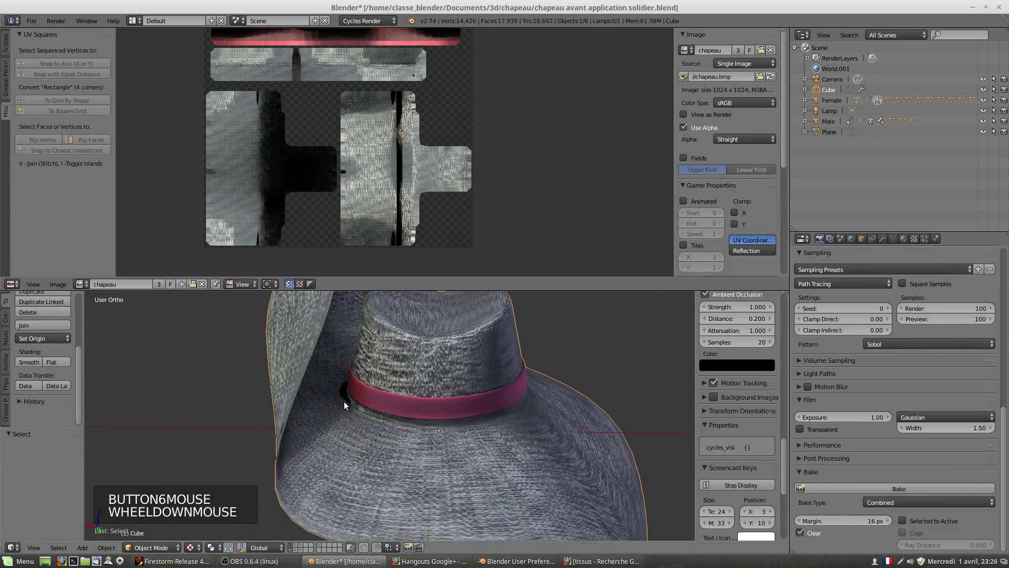
middle_click(353, 414)
scroll("up", 3)
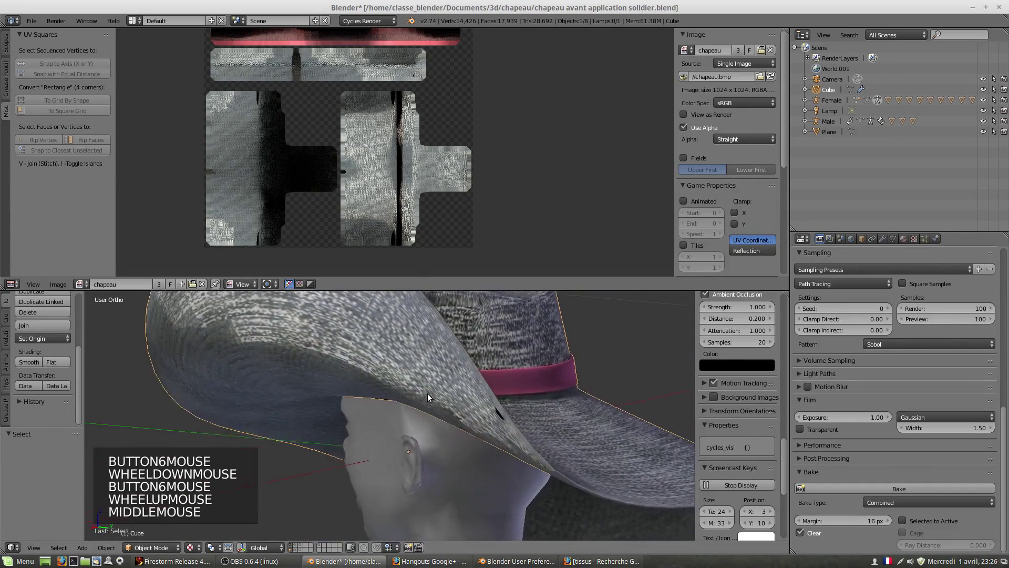
scroll("down", 3)
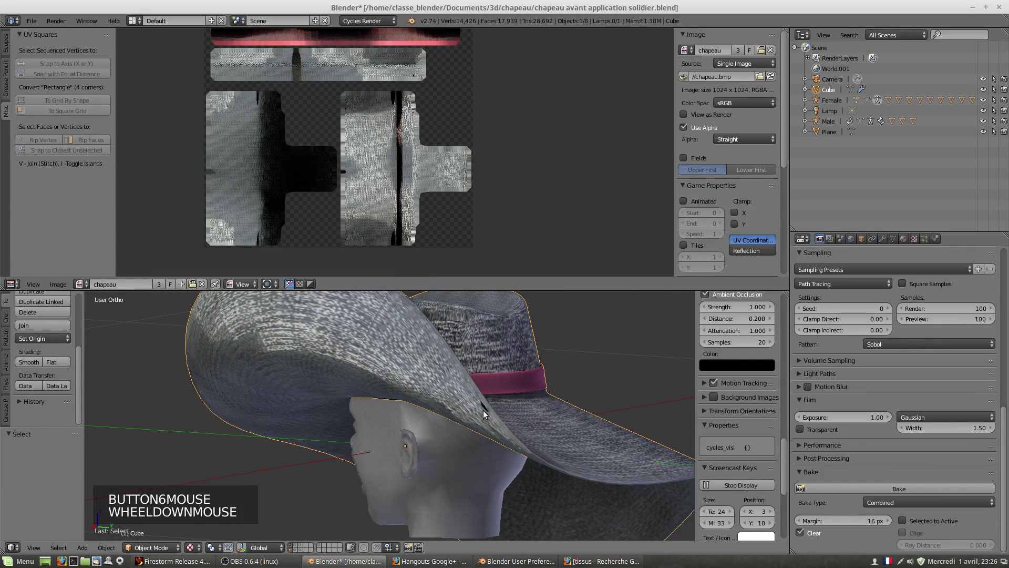
middle_click(502, 430)
scroll("up", 3)
scroll("down", 3)
scroll("down", 3)
middle_click(523, 432)
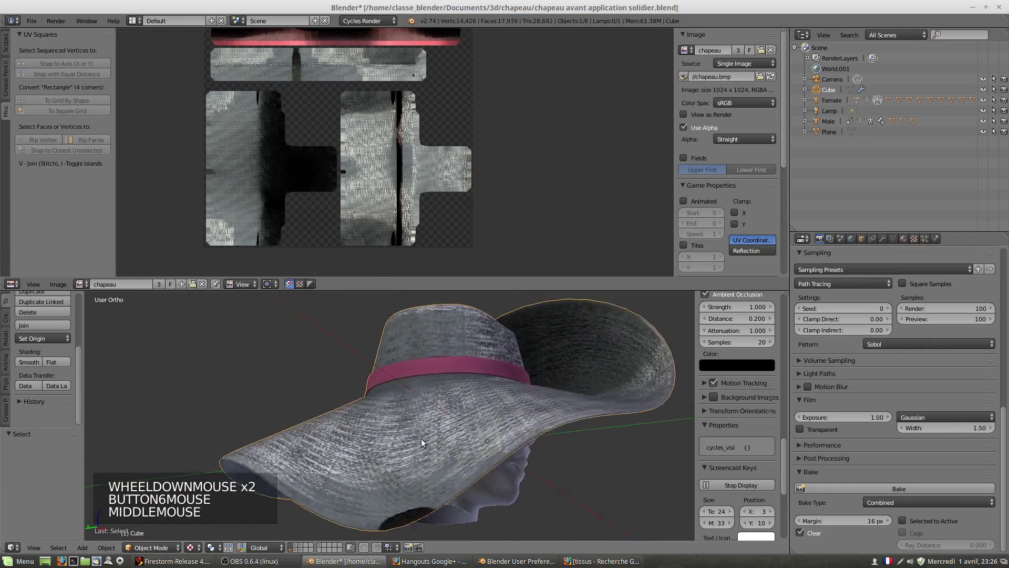
scroll("down", 3)
middle_click(399, 462)
middle_click(388, 484)
scroll("up", 3)
middle_click(505, 478)
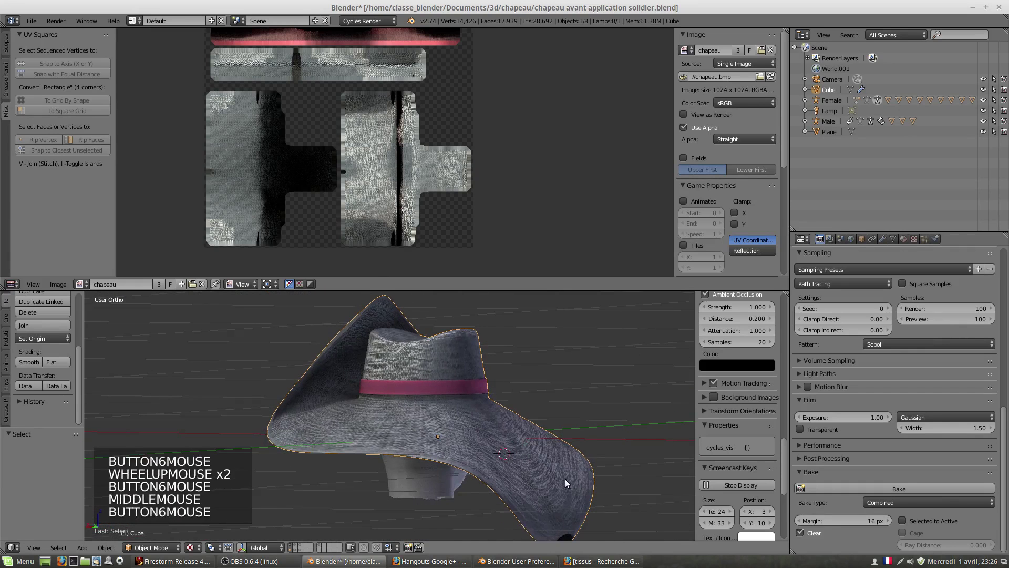
middle_click(571, 485)
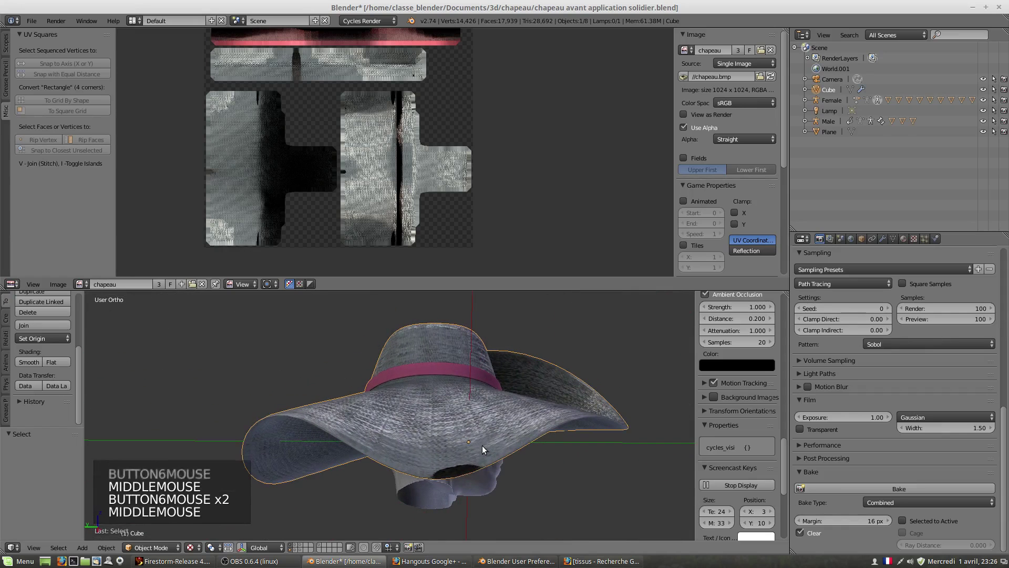
middle_click(445, 449)
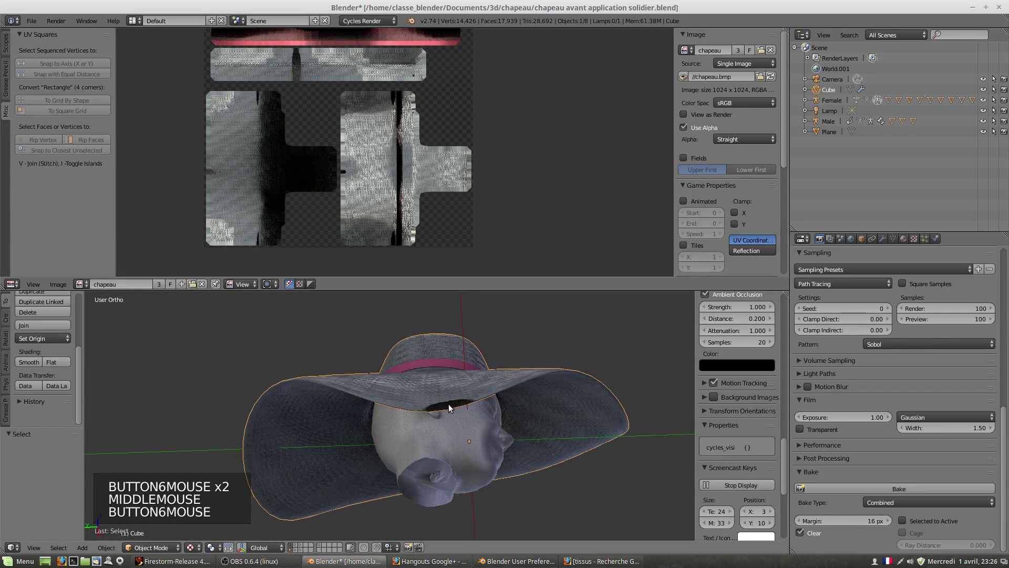
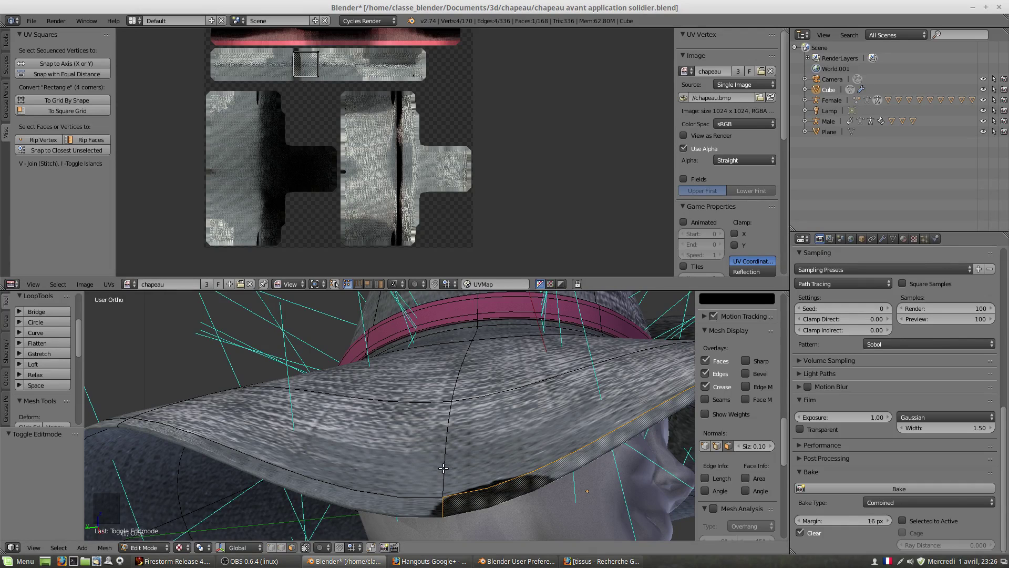
Orbit the view around the hat brim while its mesh is in edit mode.
middle_click(445, 457)
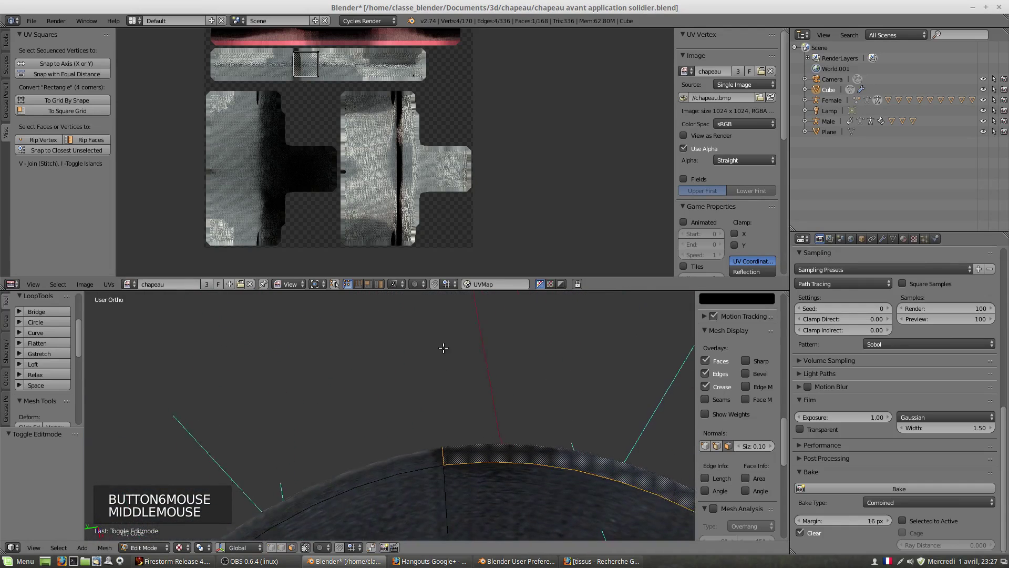
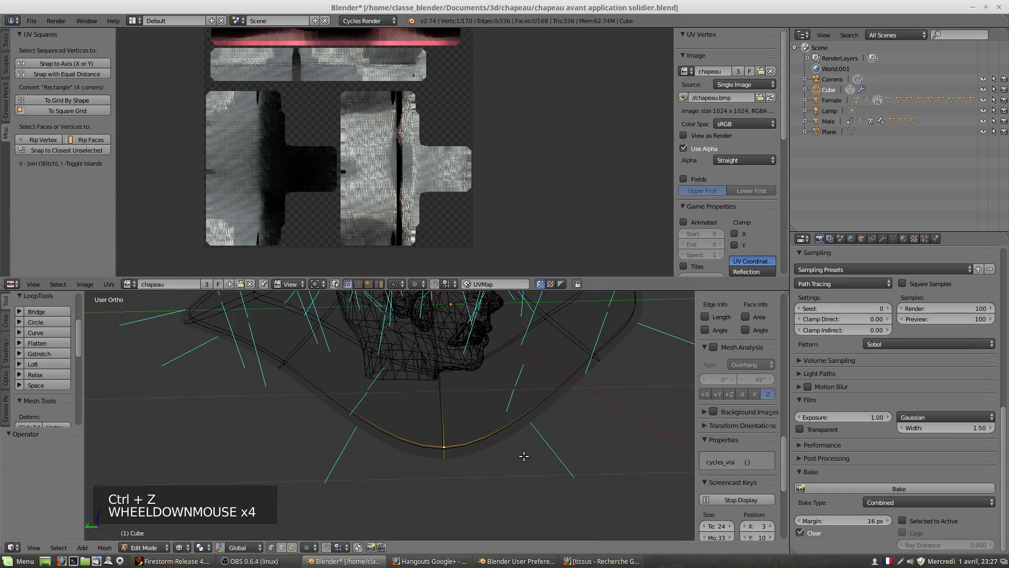
Select all hat vertices and run Remove Doubles from the mesh Tools.
key("a")
key("a")
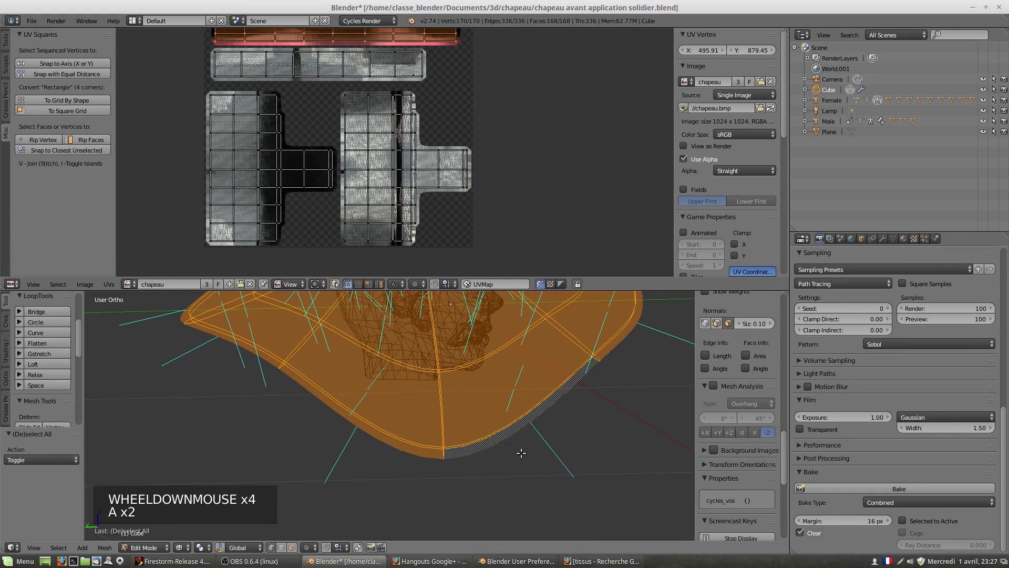
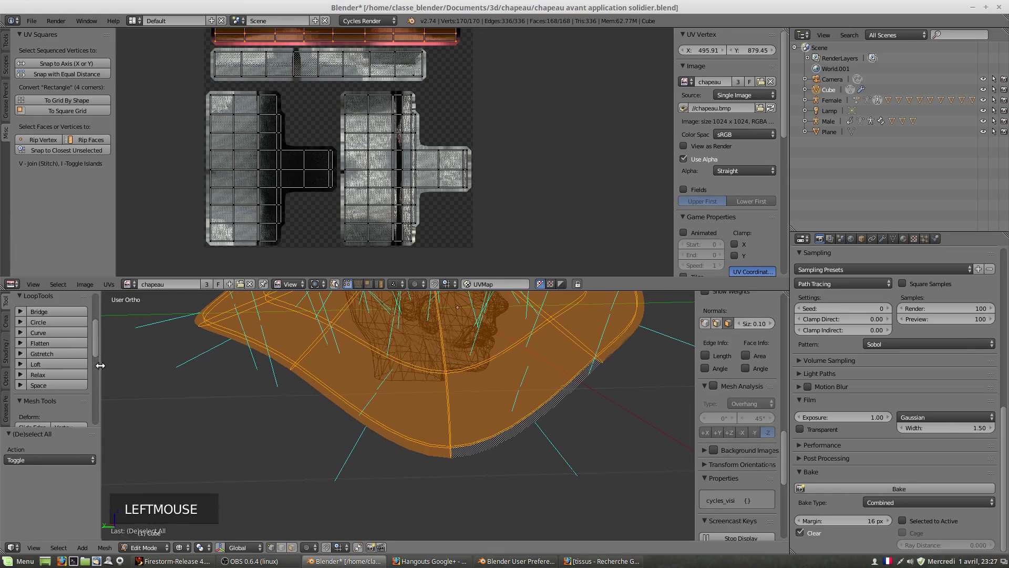
left_click(99, 354)
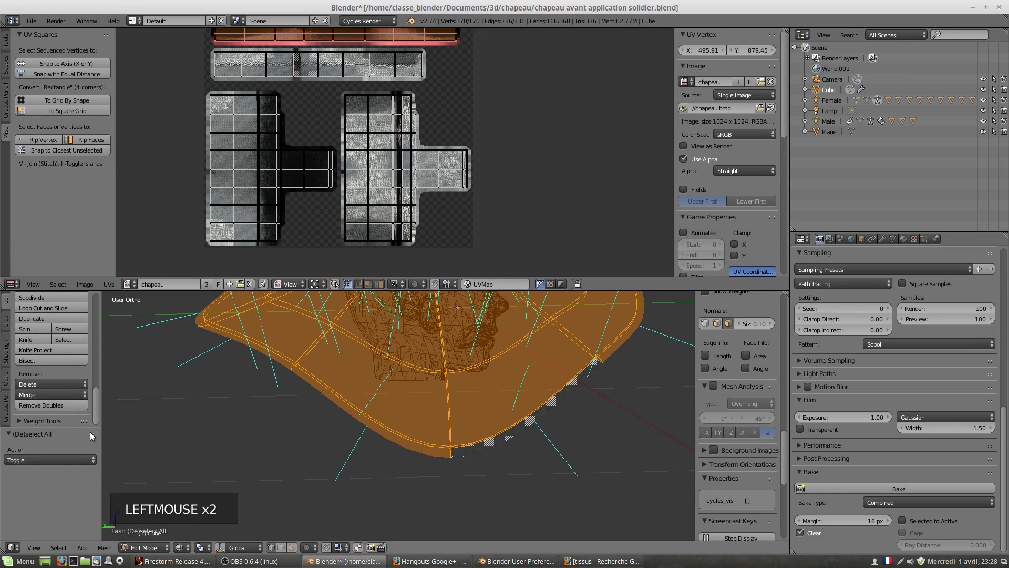
left_click(57, 409)
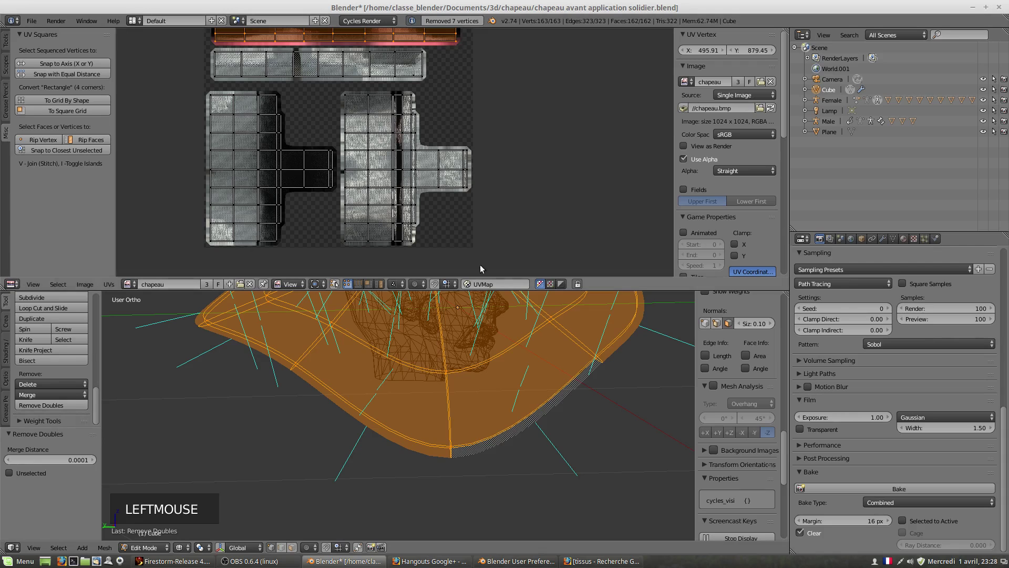
Test merge distances and settle on 0.005, removing 7 vertices to leave 163.
scroll("down", 3)
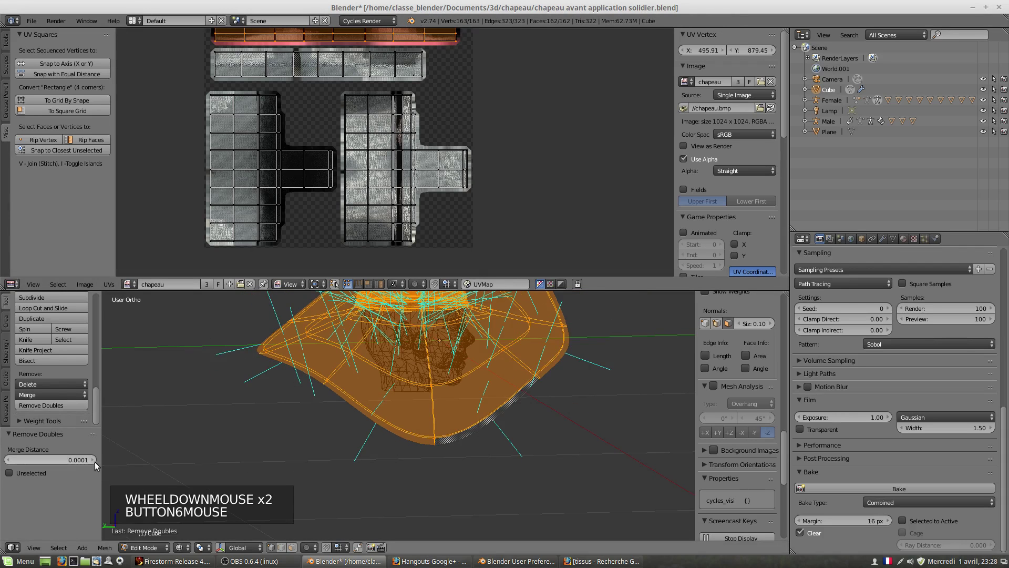
left_click(96, 464)
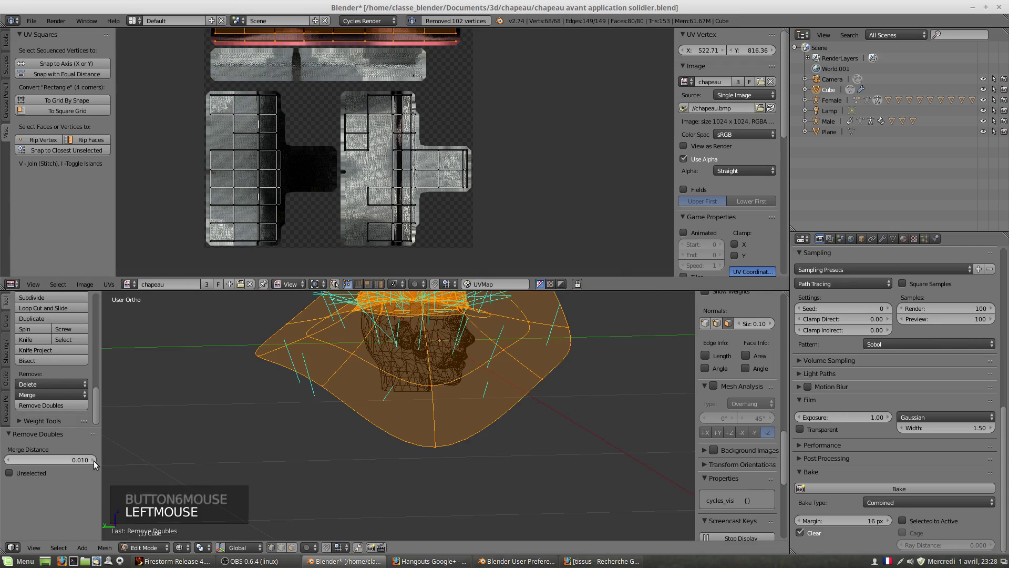
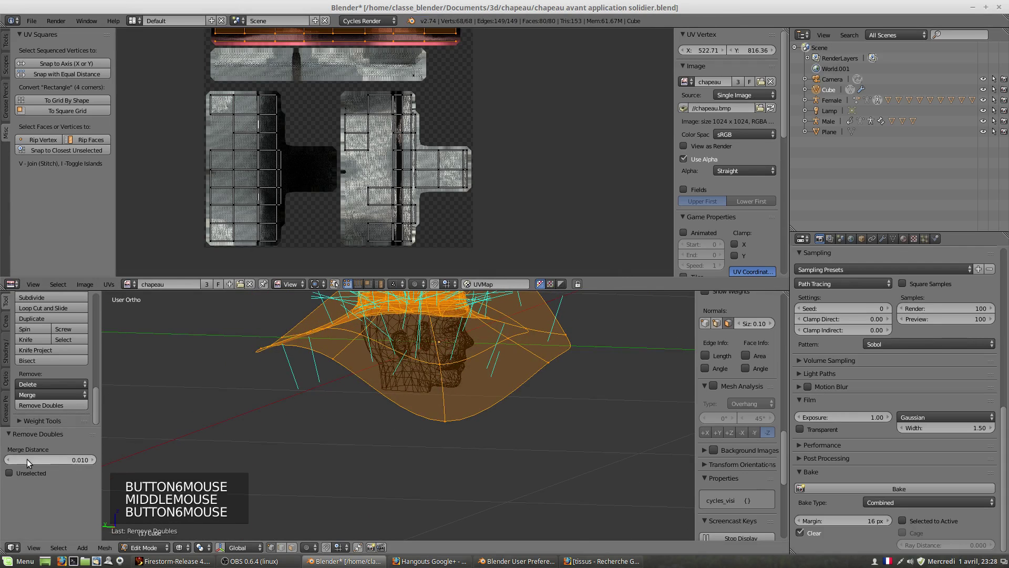
left_click(11, 462)
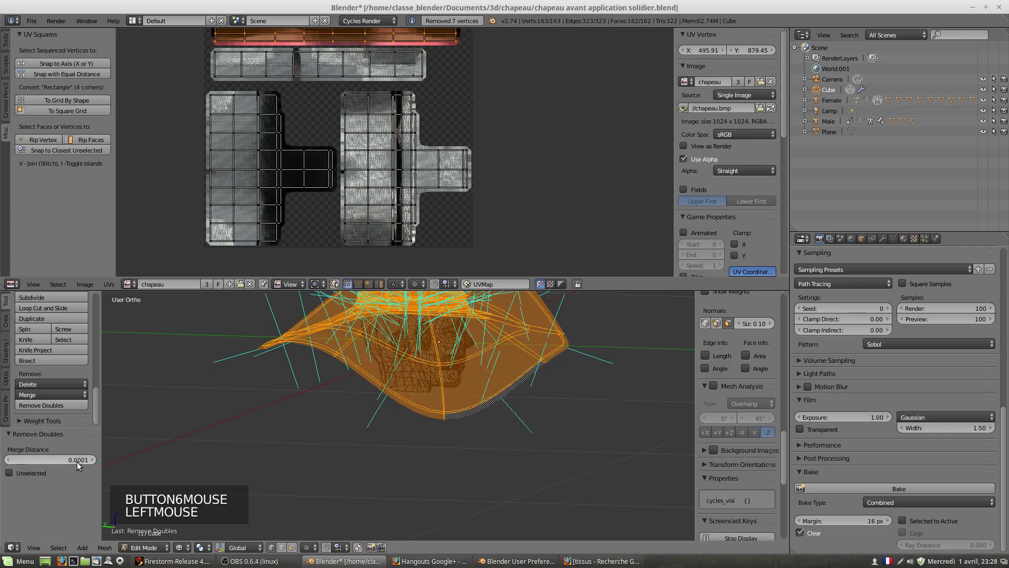
left_click(93, 461)
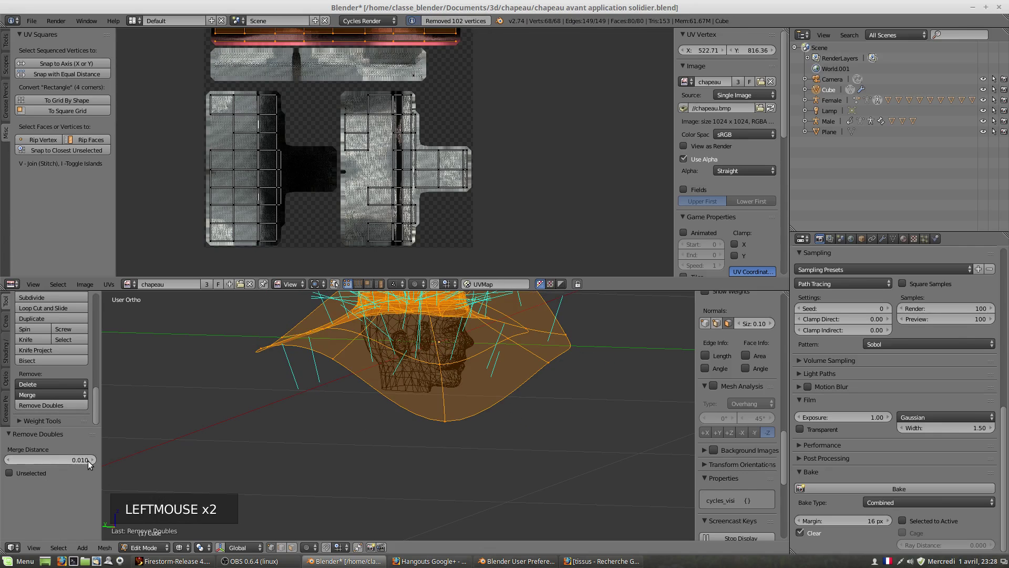
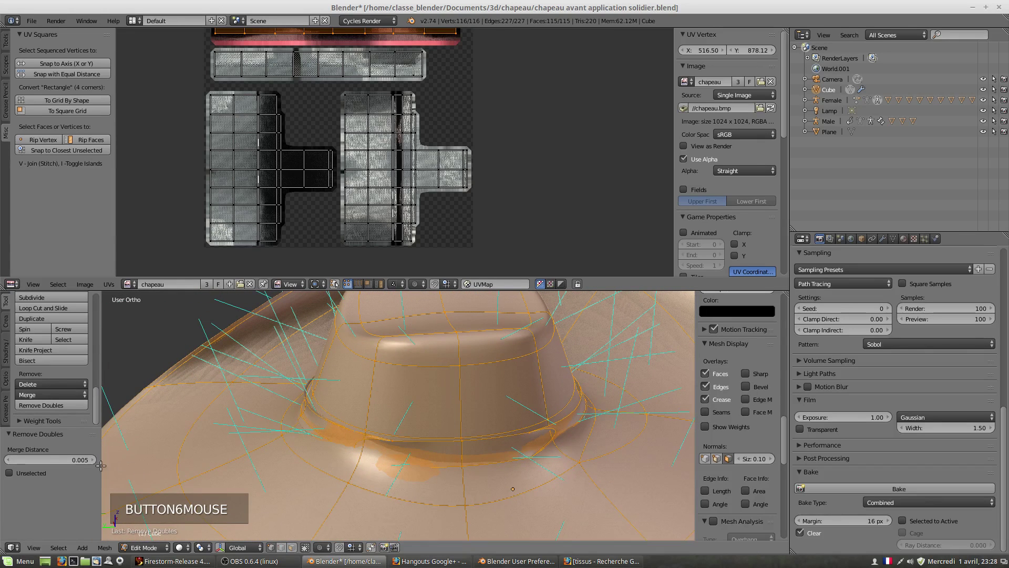
left_click(78, 461)
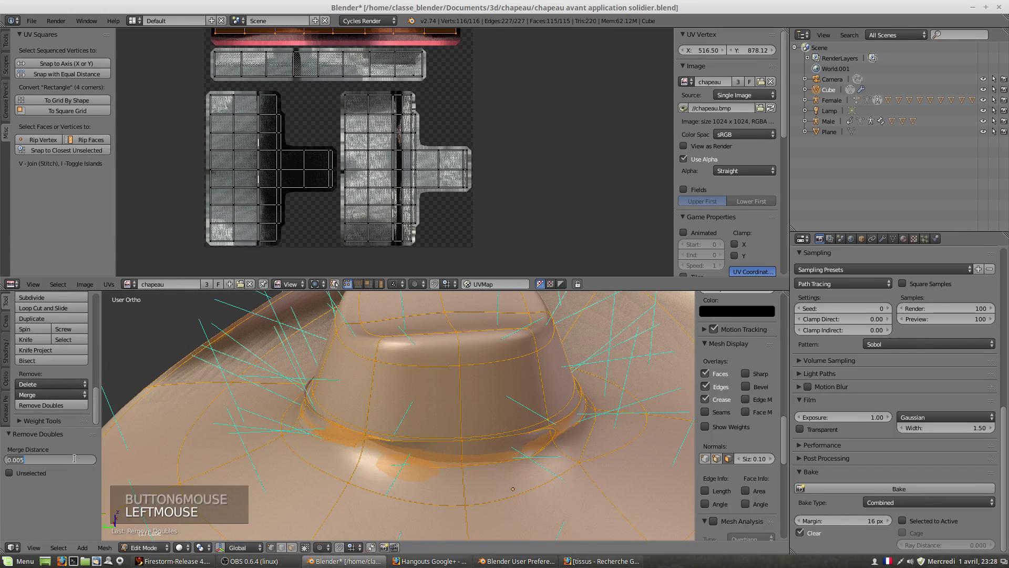
key("KP_0")
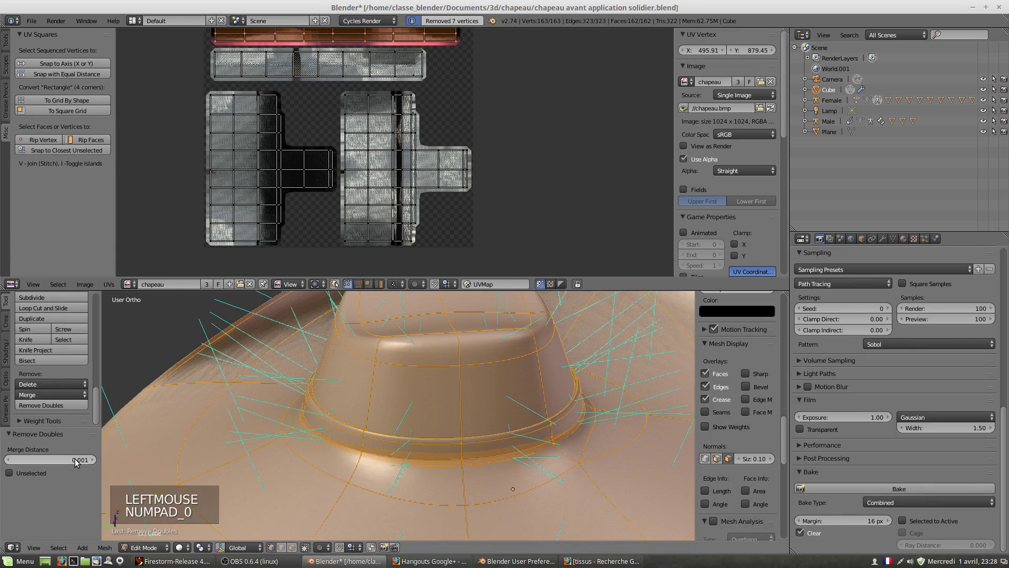
middle_click(459, 469)
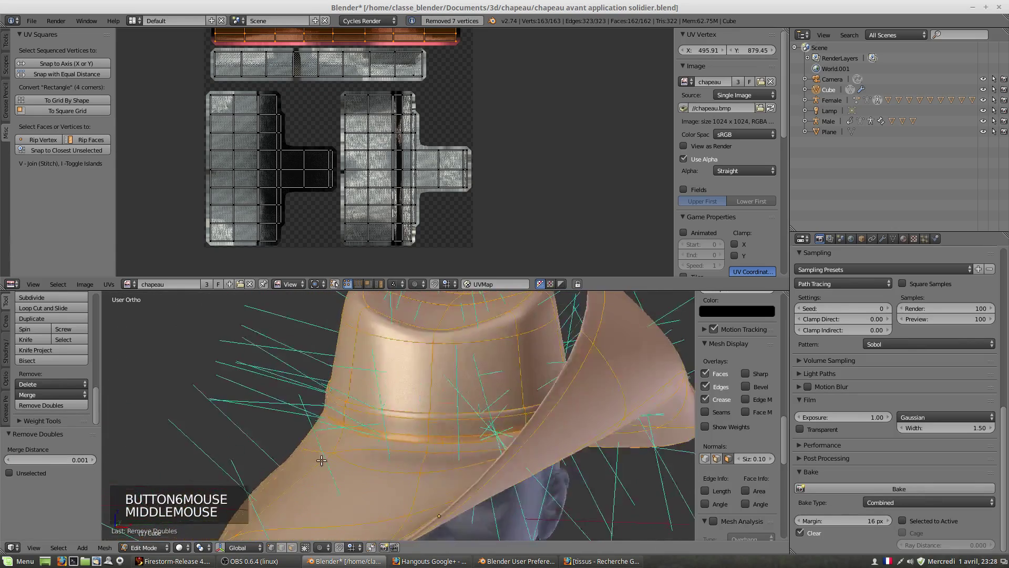
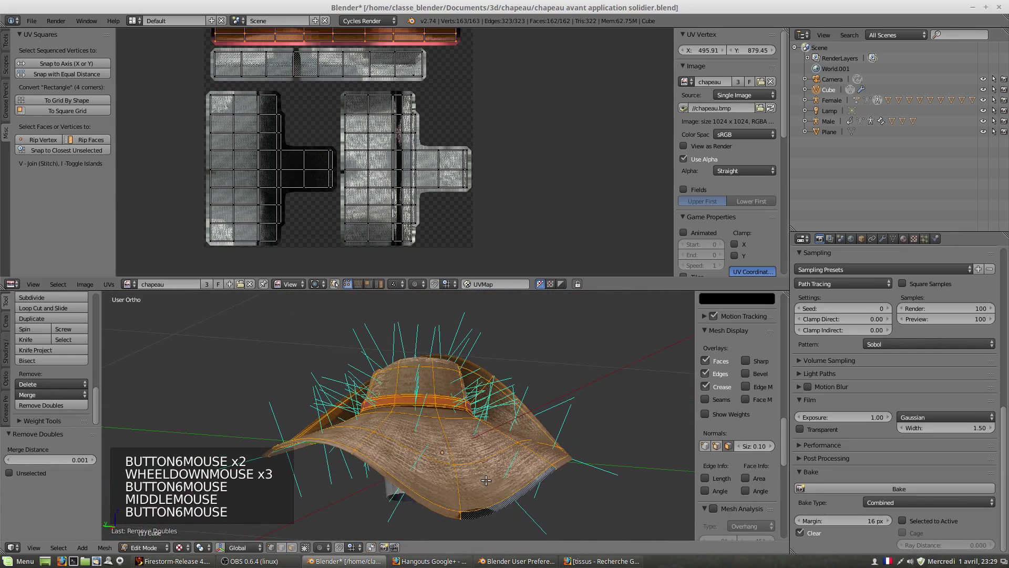
Set the bake type to Ambient Occlusion and start baking the hat's AO map.
scroll("down", 3)
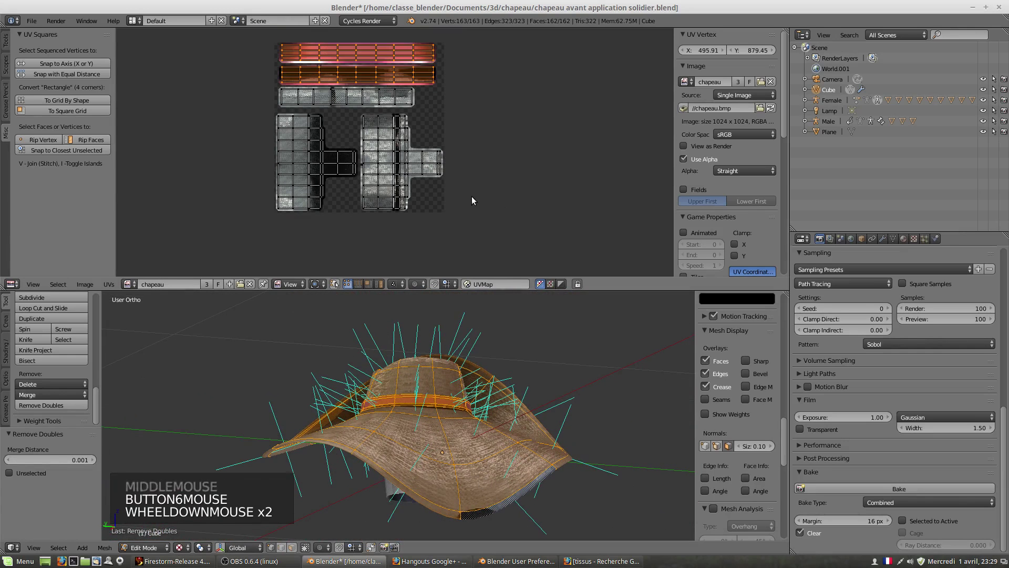
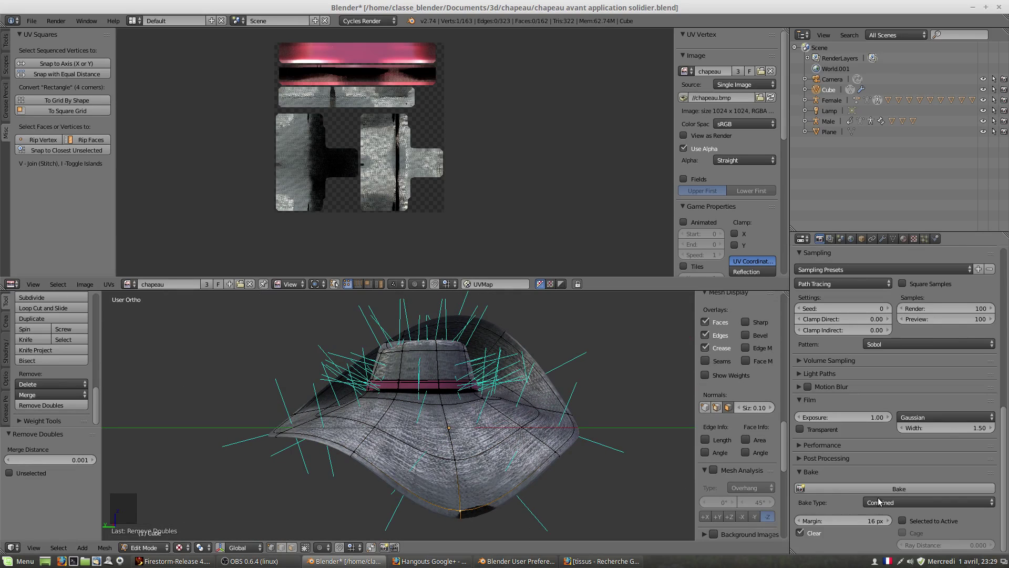
left_click(890, 509)
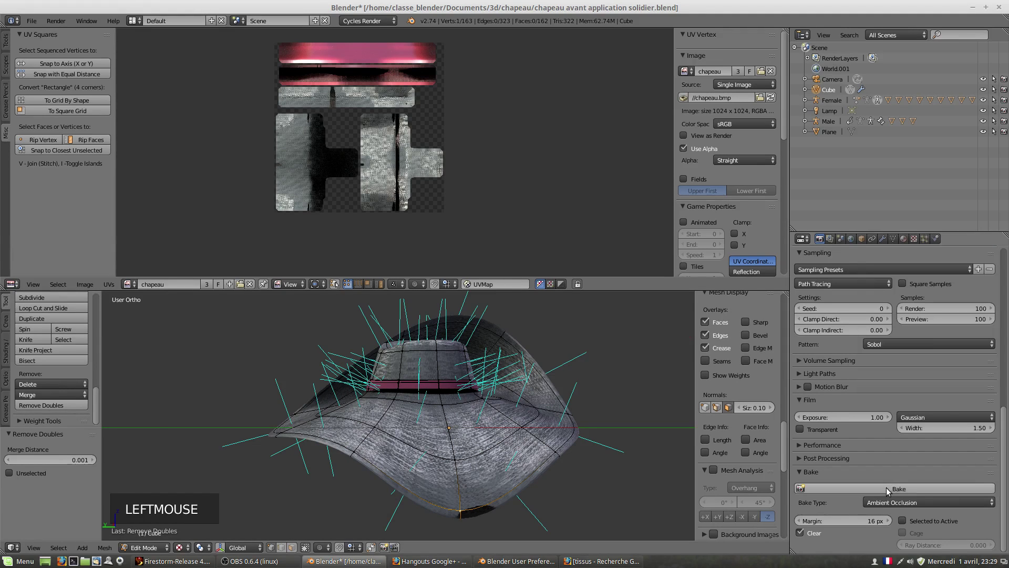
left_click(887, 495)
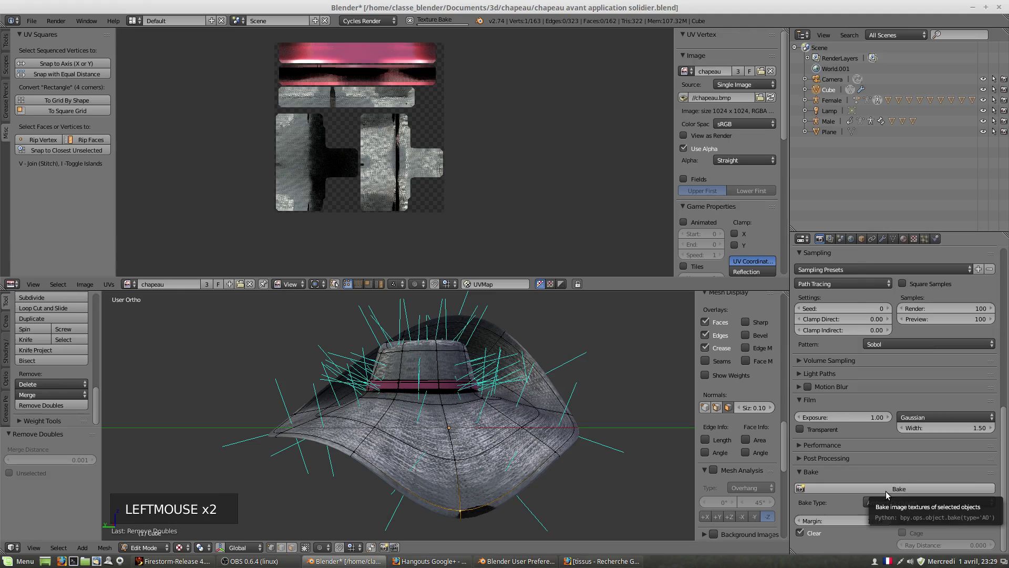
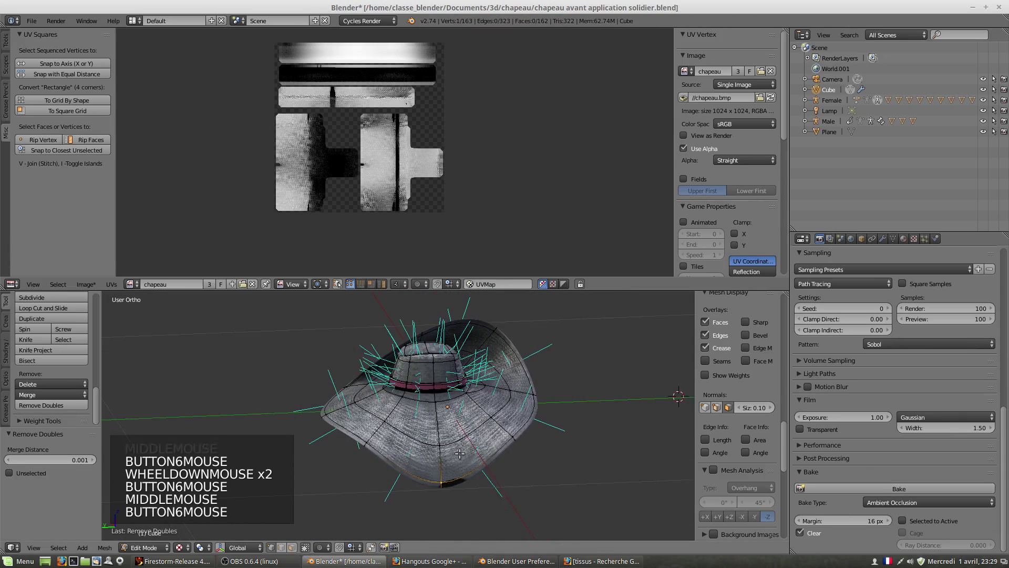
Select a brim face, re-bake the AO map and zoom into the dark blotch it left, then undo.
middle_click(465, 442)
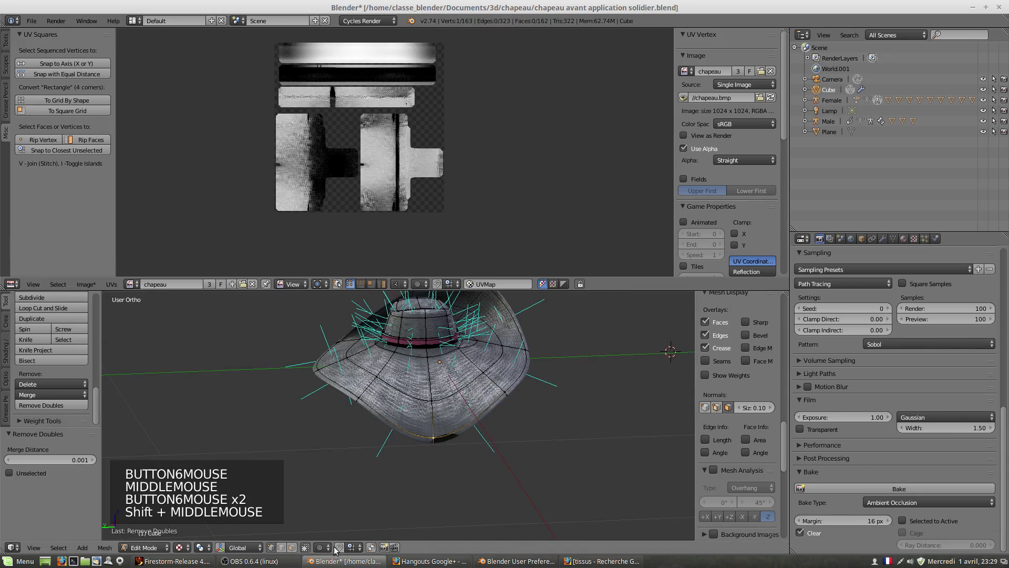
left_click(291, 553)
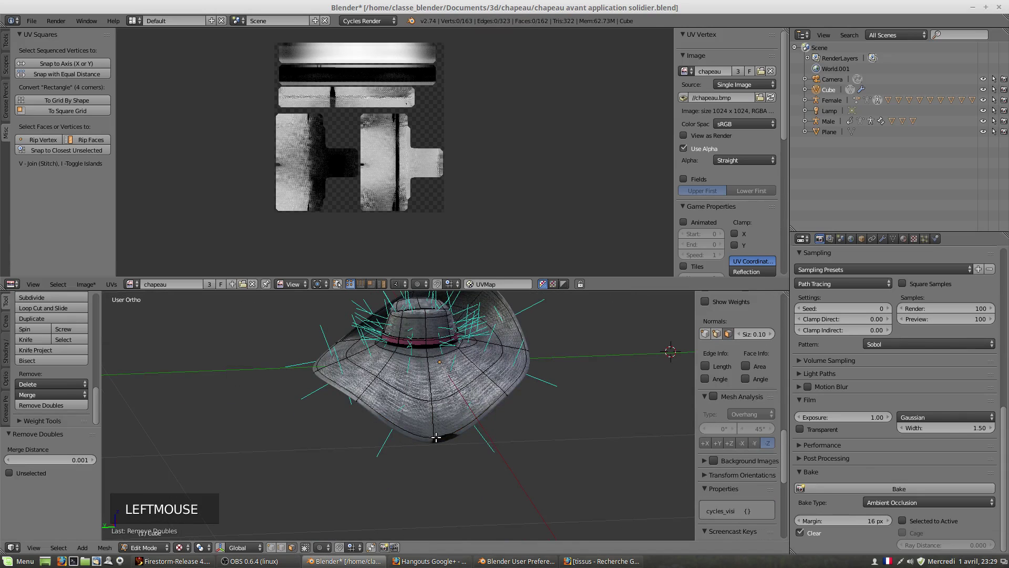
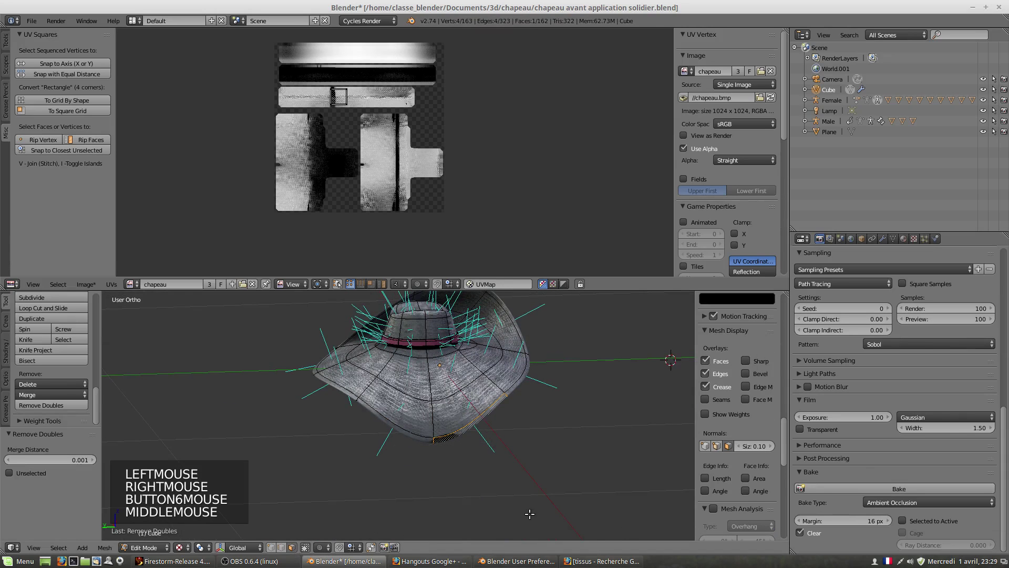
scroll("up", 3)
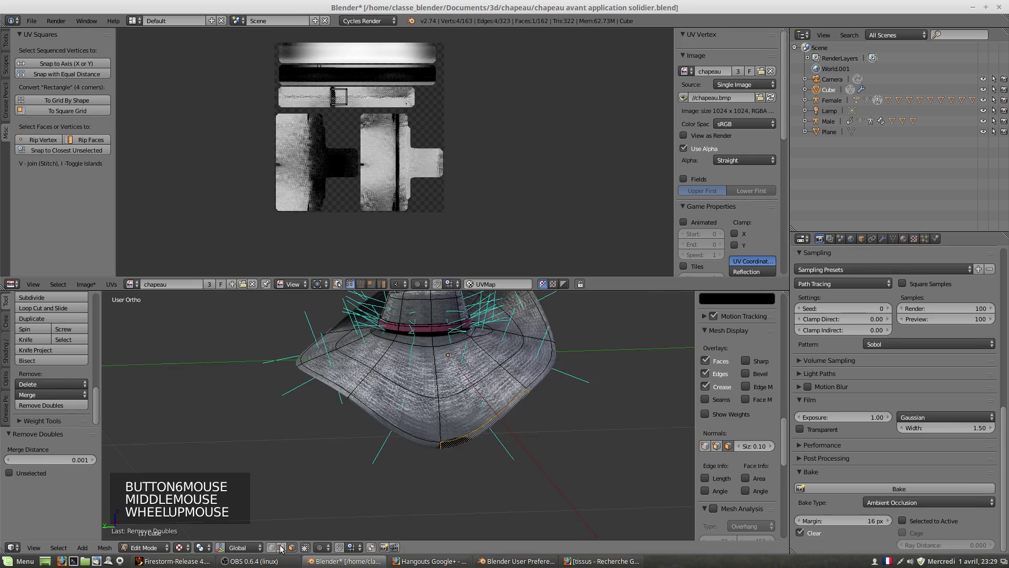
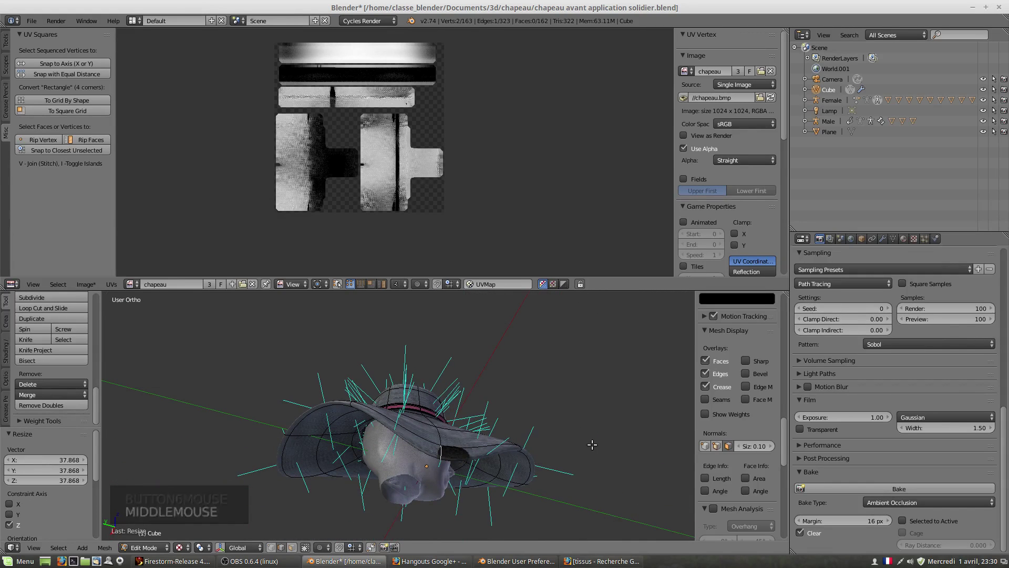
key("s")
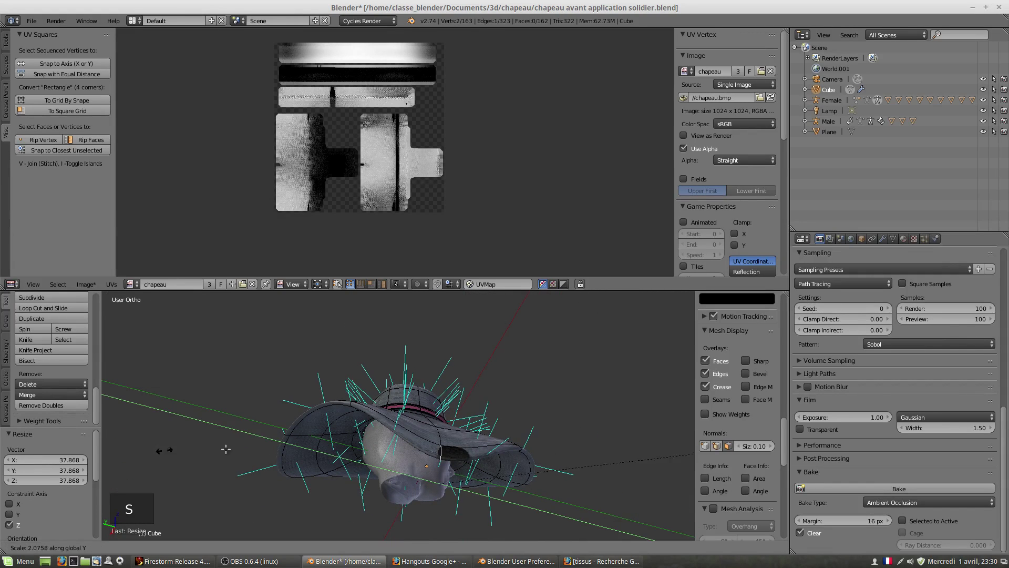
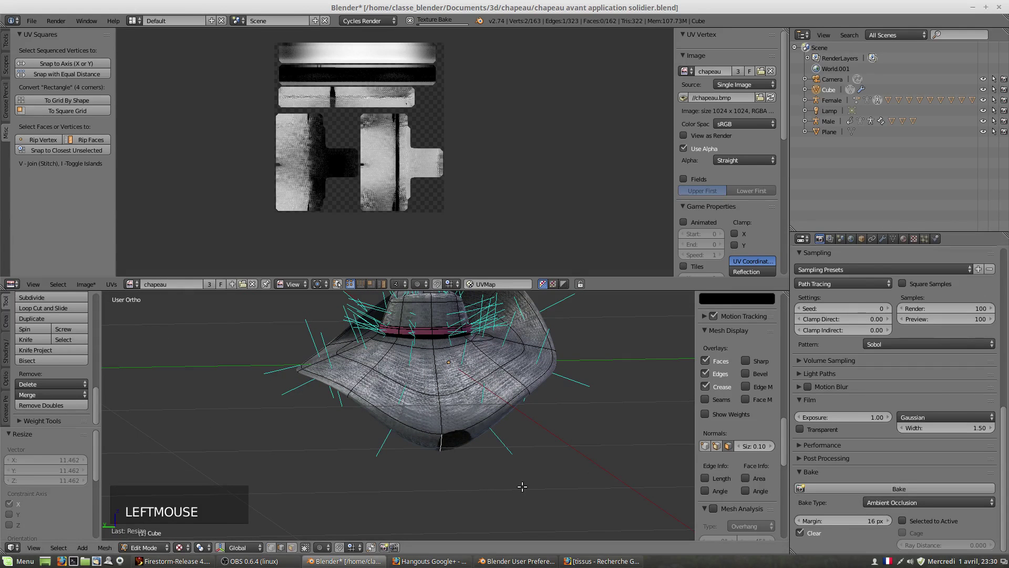
scroll("up", 3)
scroll("up", 3)
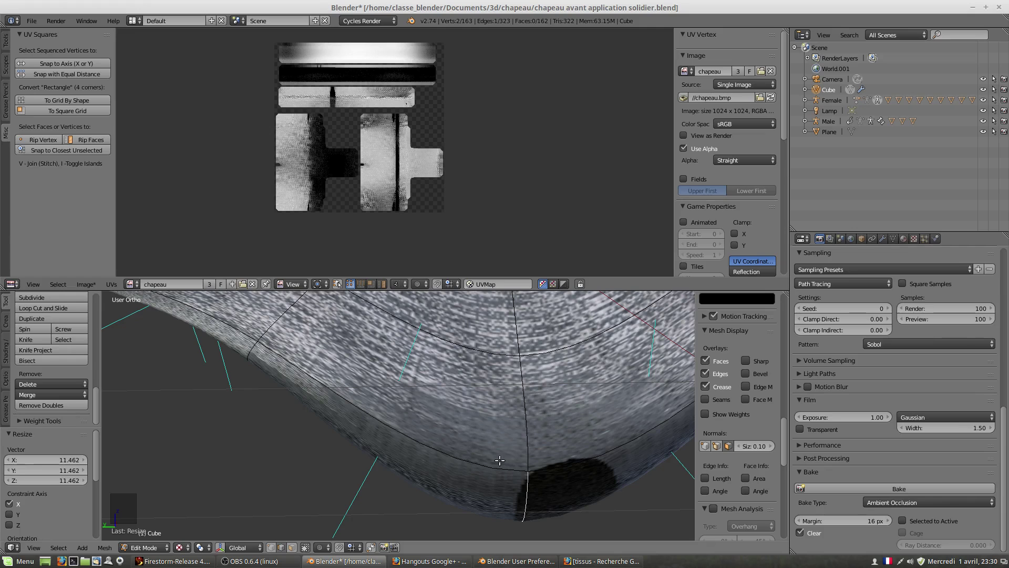
key("ctrl+z")
Lower the hat's Subsurf View subdivisions from 3 down toward 1 in the Modifiers settings.
key("ctrl+z")
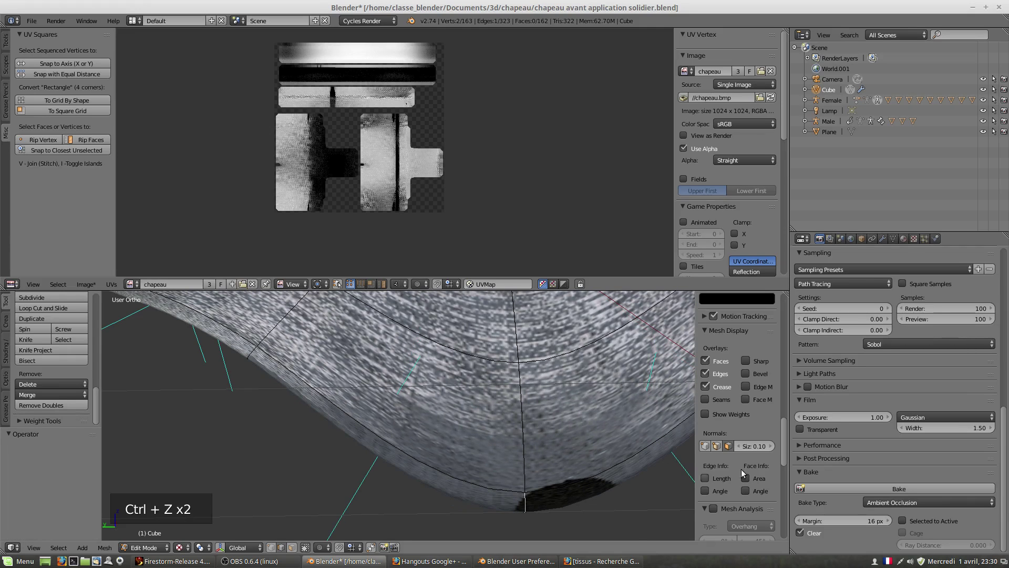
left_click(888, 236)
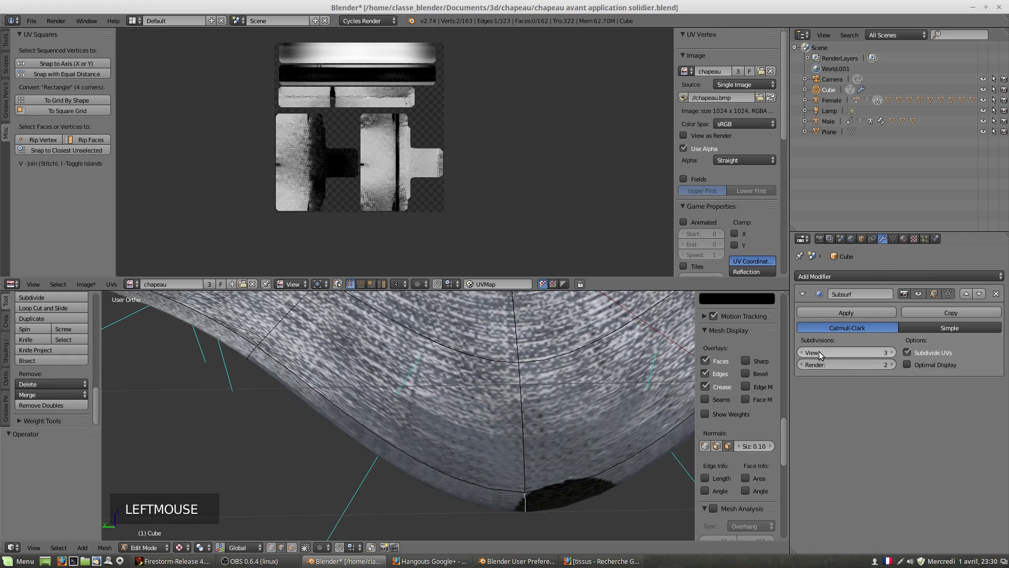
left_click(804, 356)
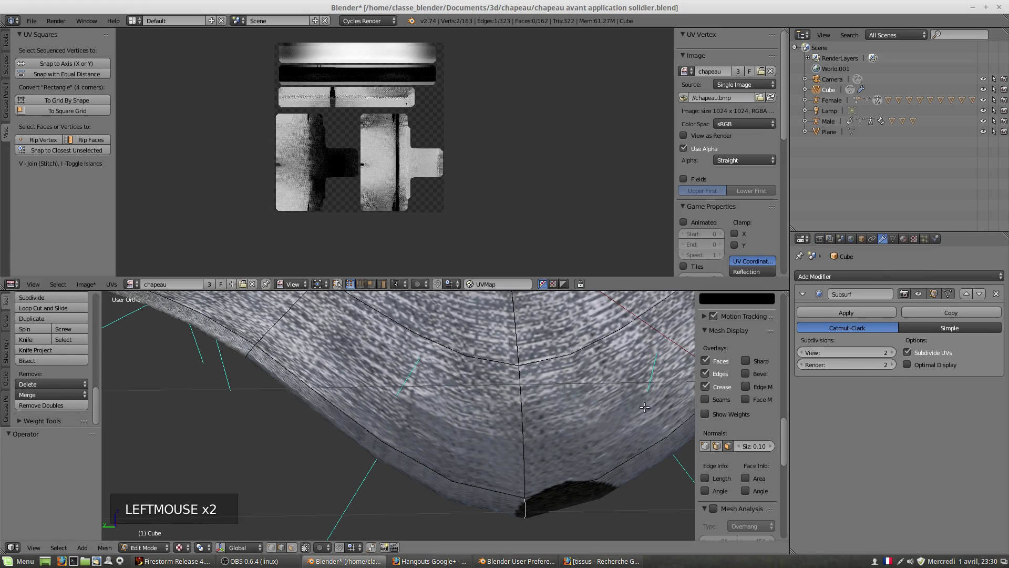
scroll("down", 3)
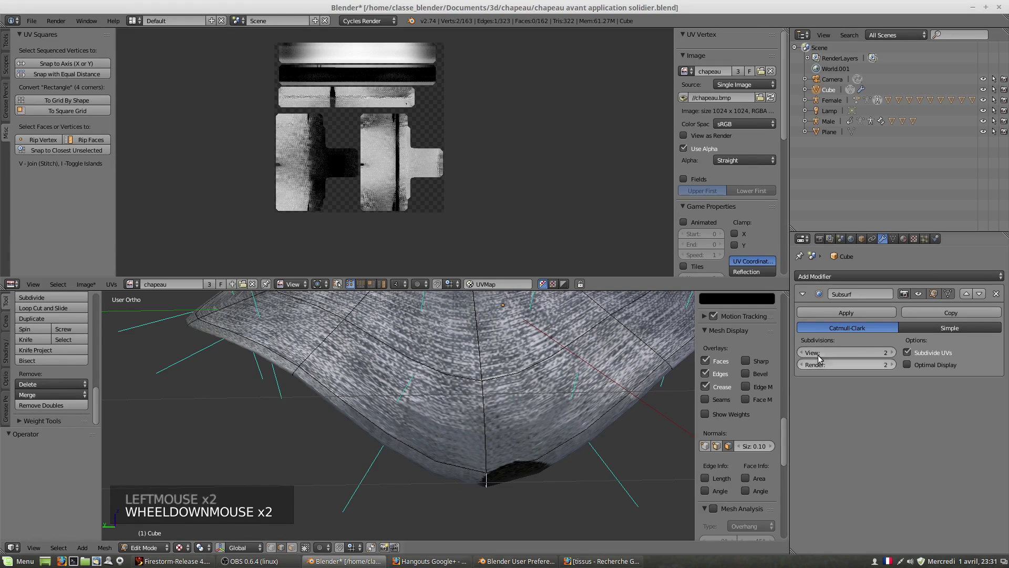
left_click(805, 356)
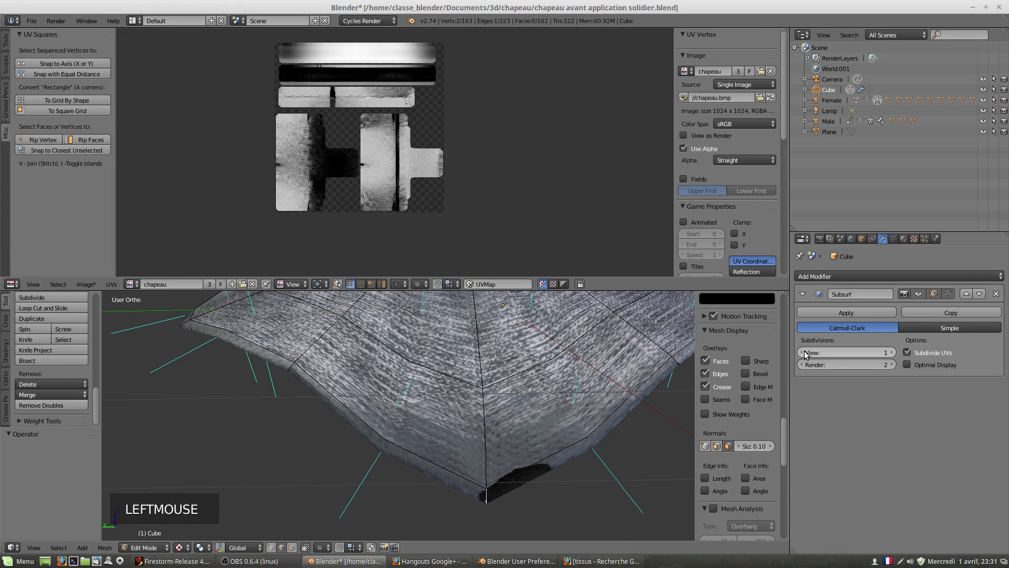
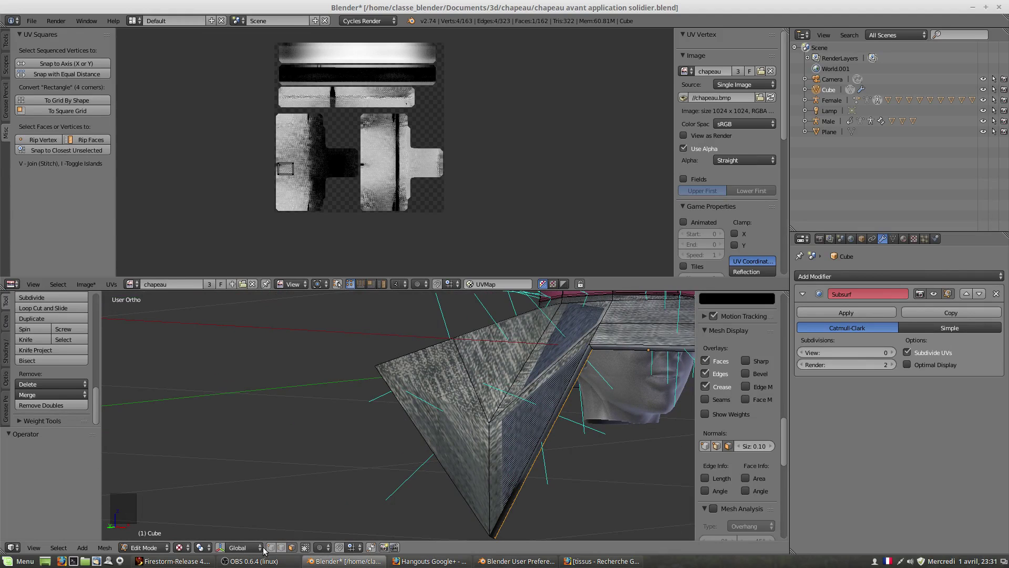
Select a face on the brim's side and grab it to move it slightly.
left_click(242, 551)
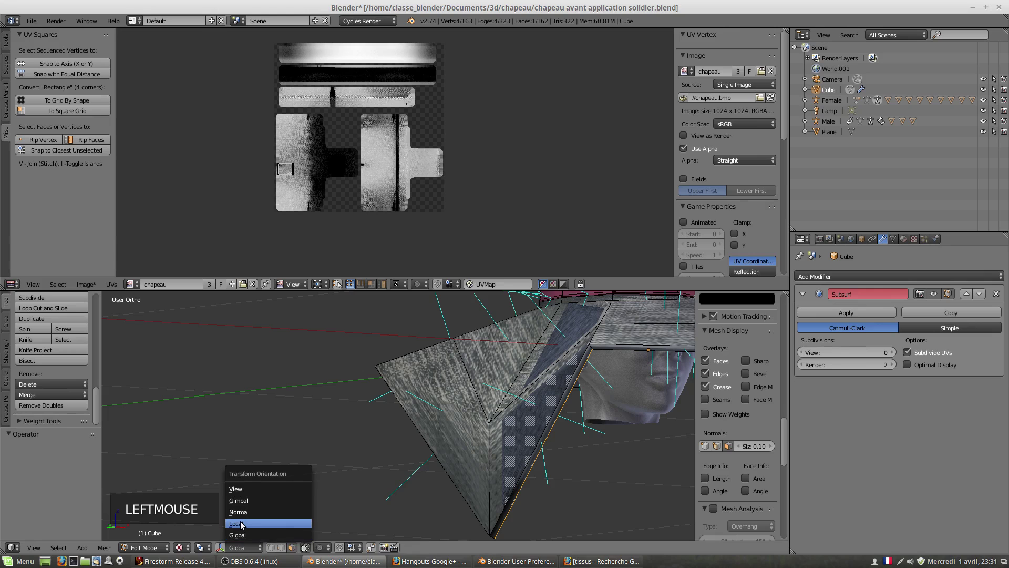
left_click(243, 509)
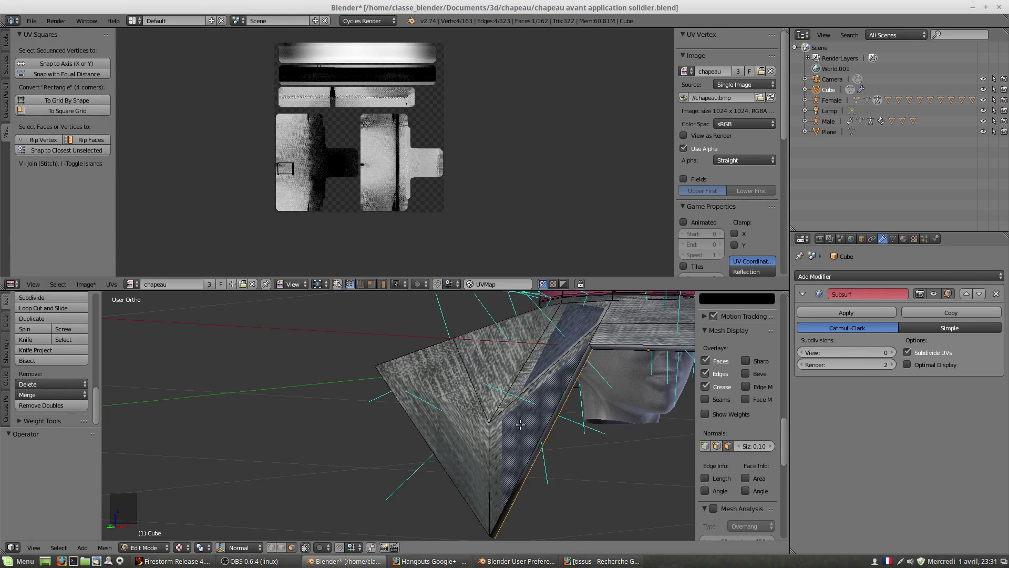
key("g")
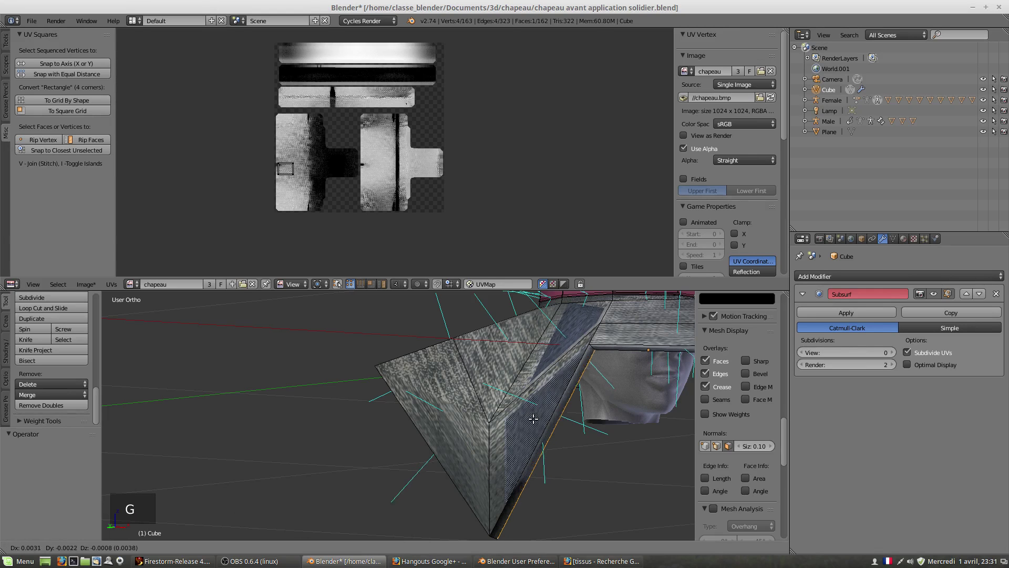
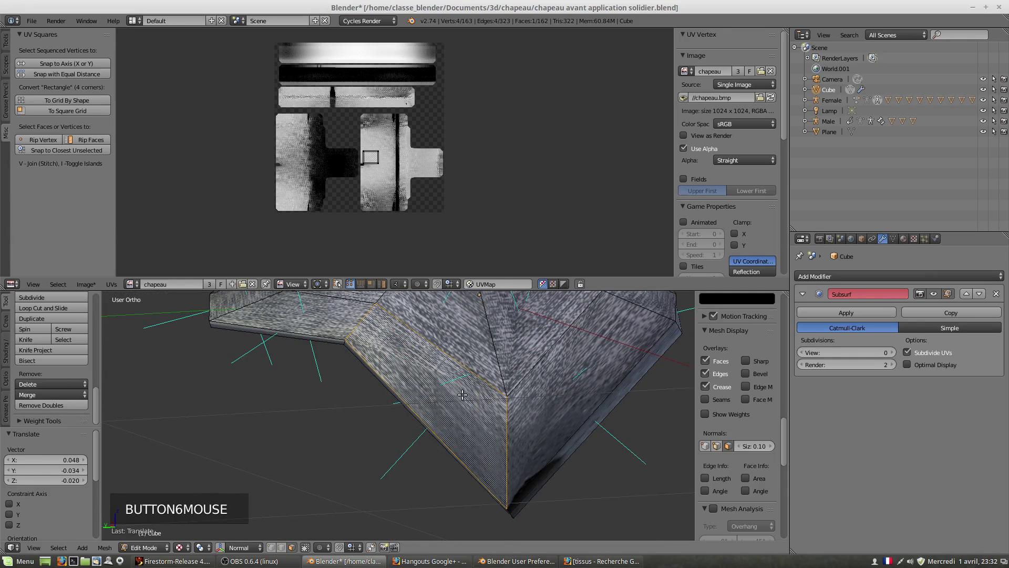
Select an edge along the brim's underside and bring up the delete/dissolve choices for it.
middle_click(526, 411)
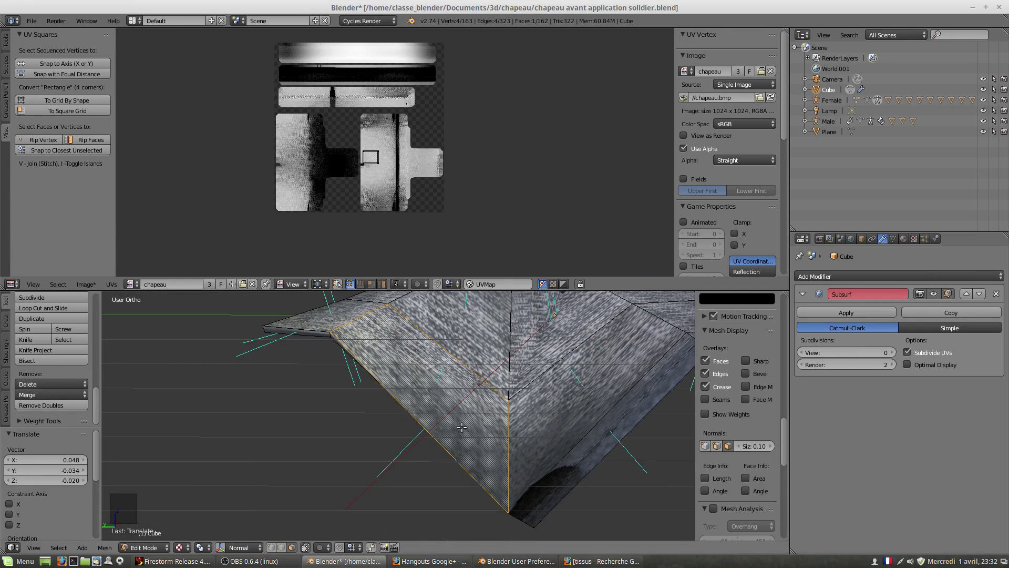
key("f")
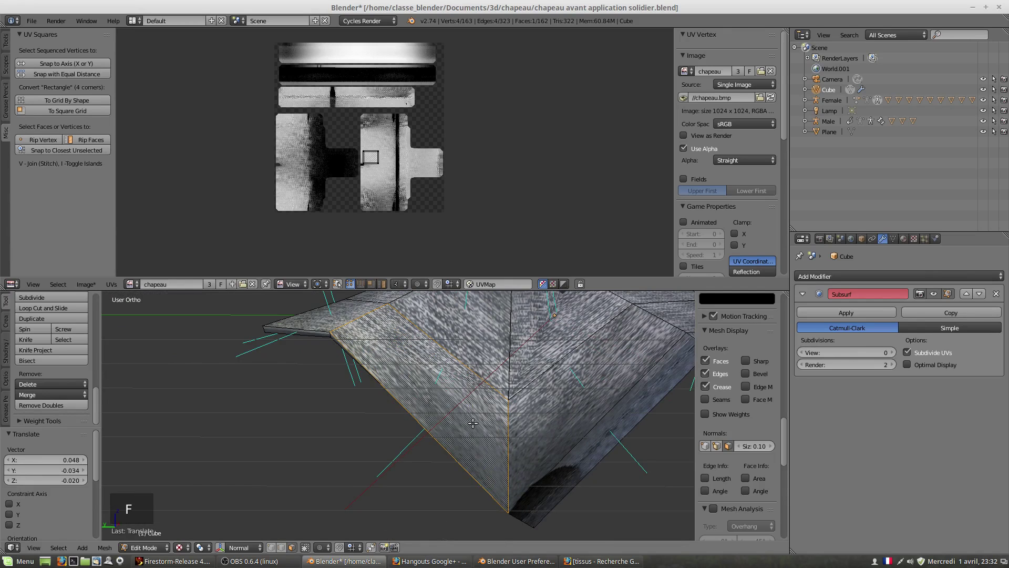
right_click(554, 422)
key("x")
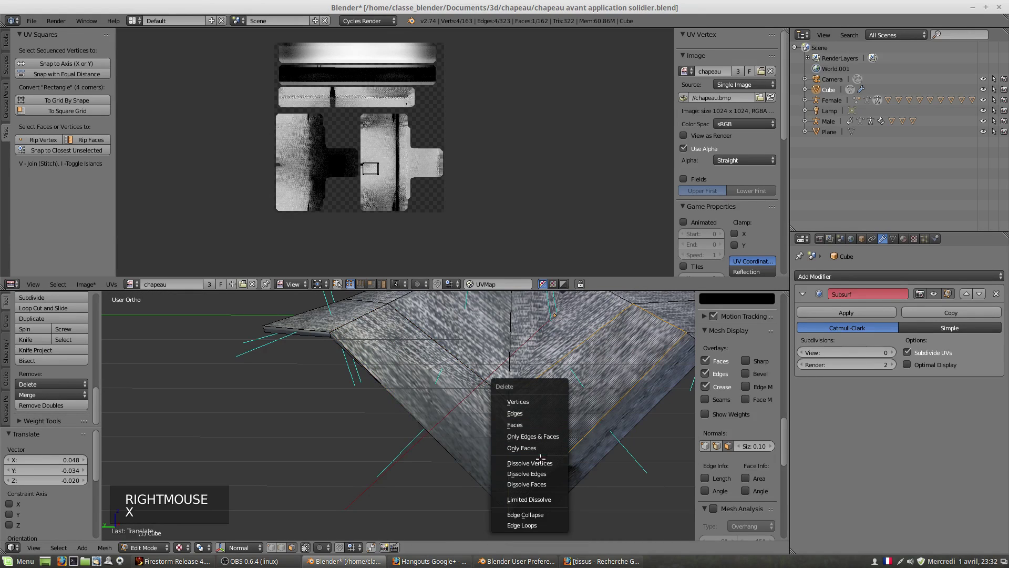
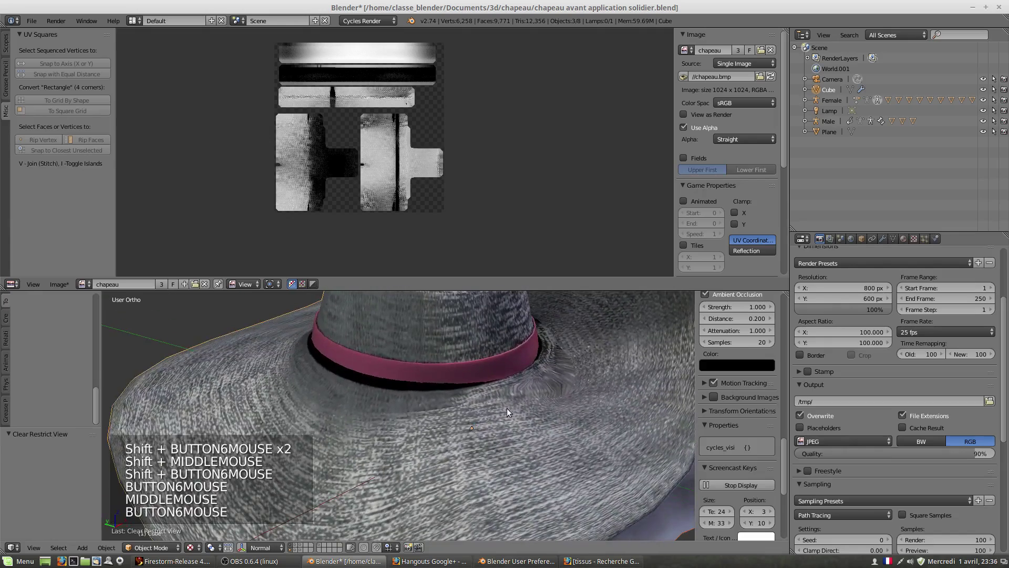
middle_click(494, 408)
scroll("down", 3)
scroll("down", 3)
key("ctrl+z")
key("ctrl+z")
key("ctrl+z")
key("ctrl+z")
key("ctrl+z")
key("ctrl+z")
key("ctrl+z")
key("ctrl+z")
key("ctrl+z")
middle_click(505, 467)
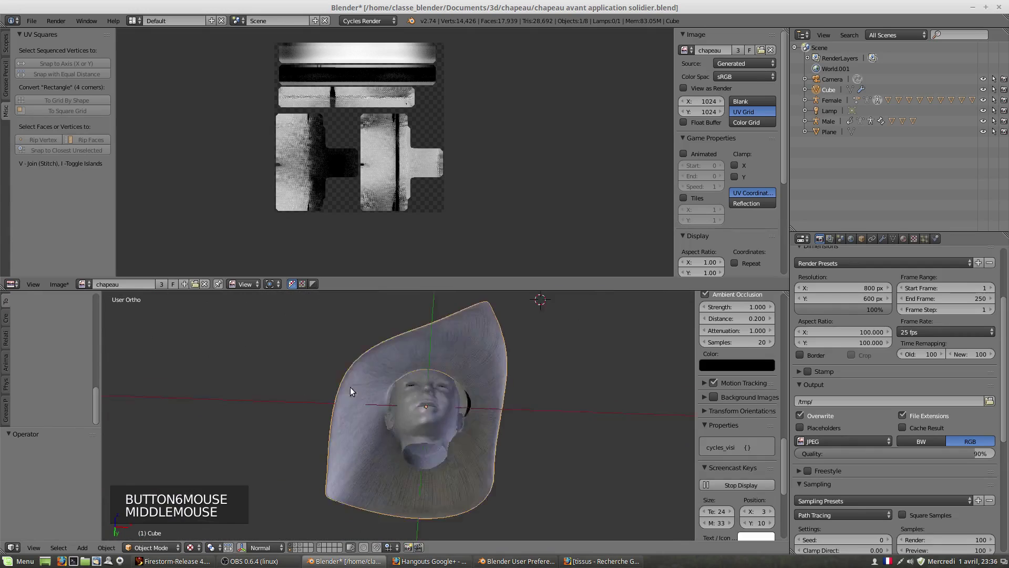
middle_click(355, 449)
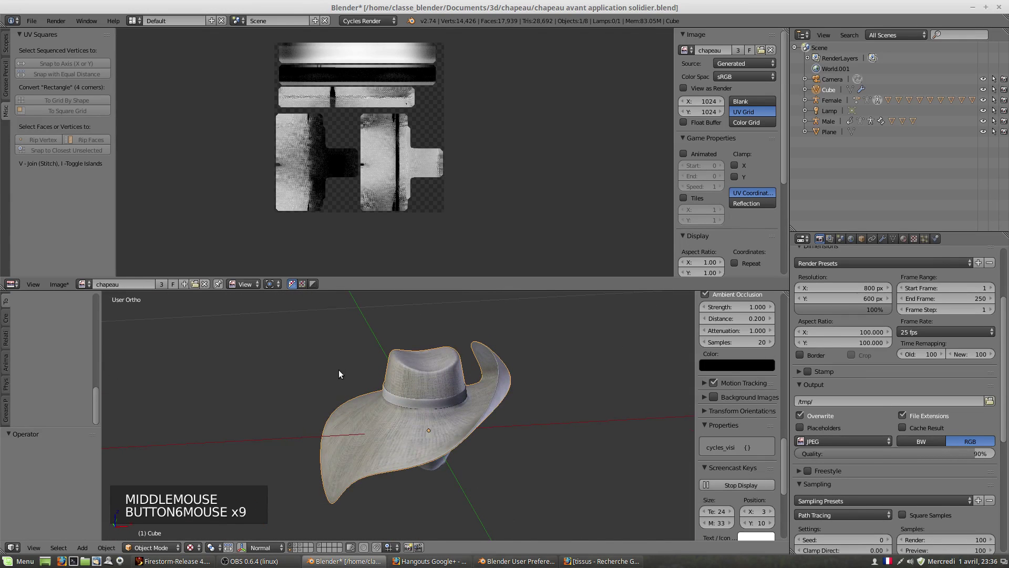
right_click(447, 387)
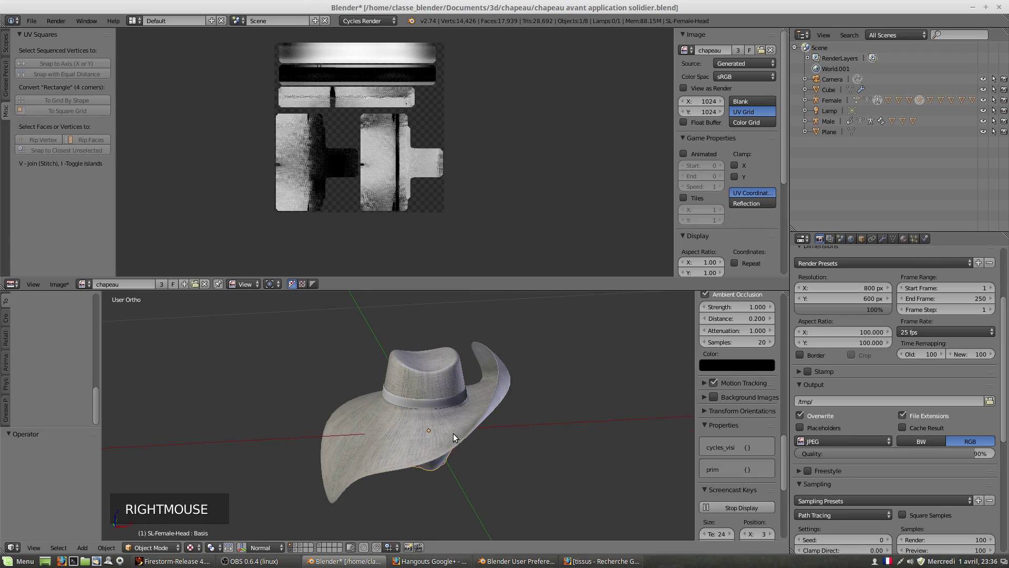
key("g")
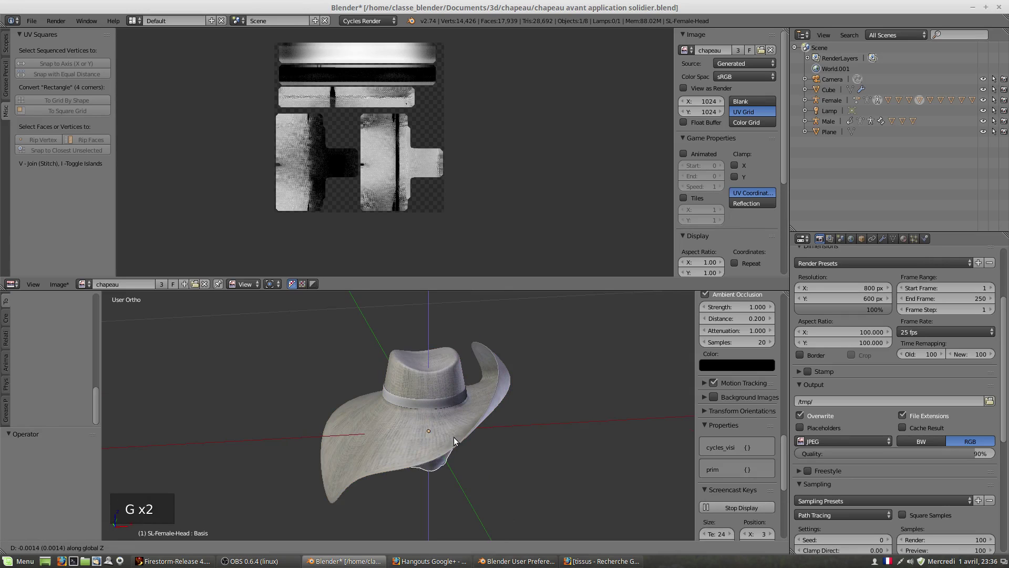
middle_click(429, 409)
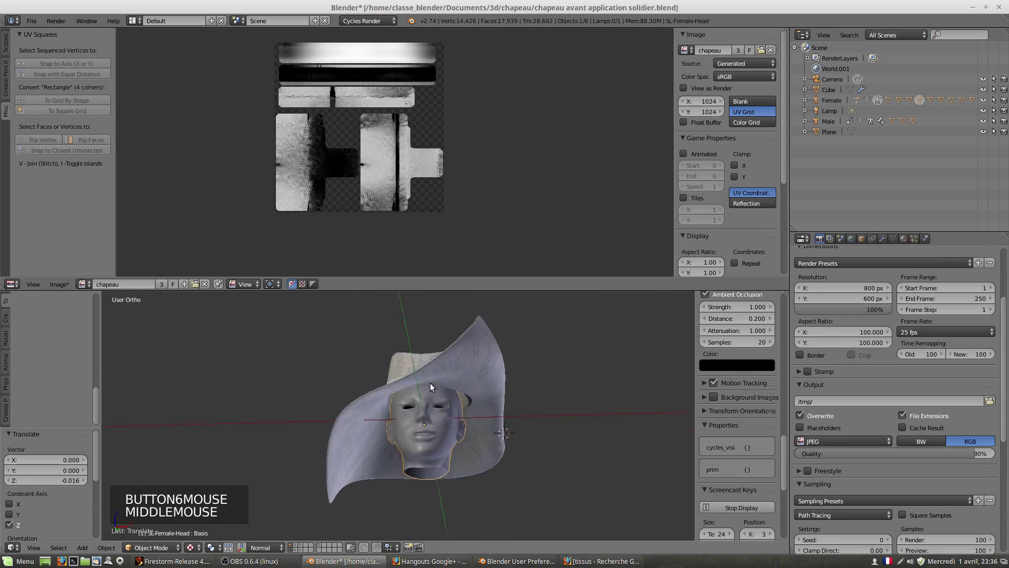
scroll("up", 3)
middle_click(542, 410)
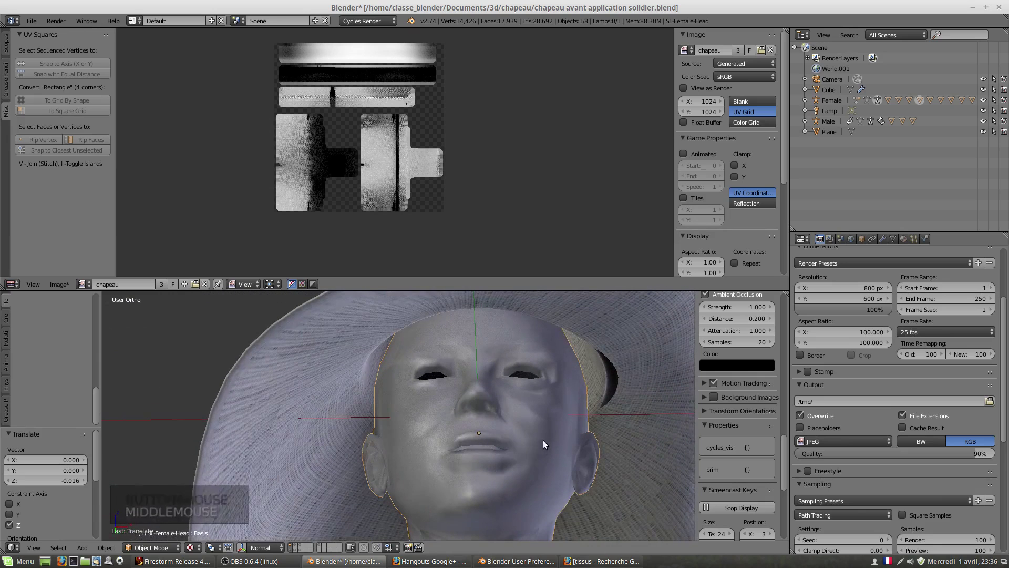
key("g")
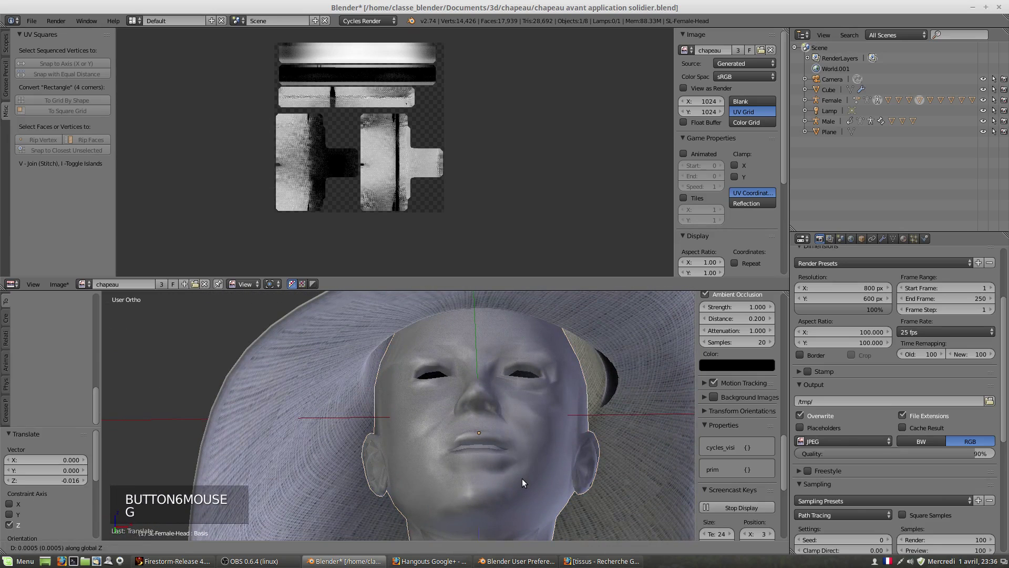
middle_click(456, 455)
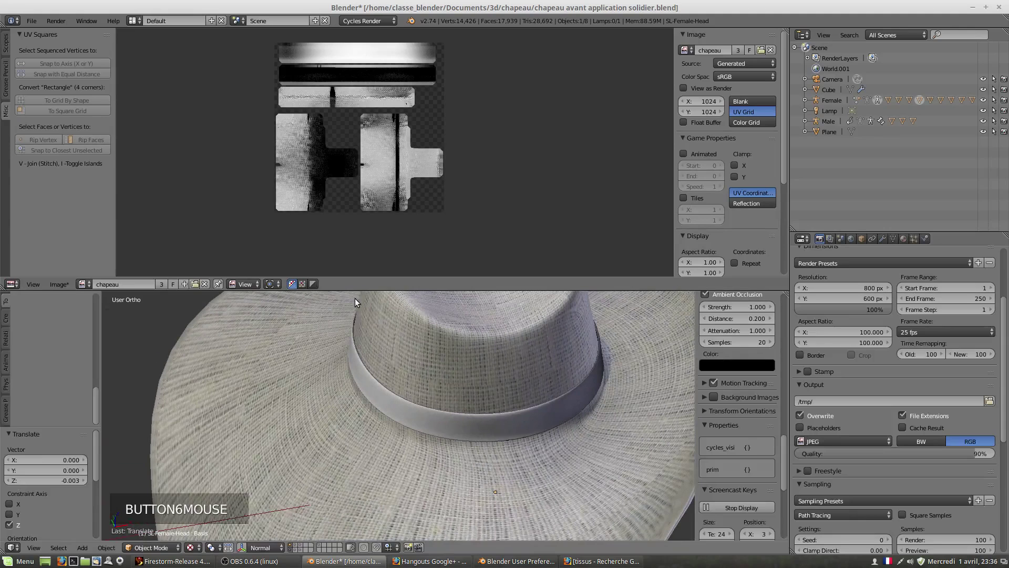
scroll("down", 3)
Reveal the hidden objects in the scene with Alt+H.
scroll("down", 3)
middle_click(384, 423)
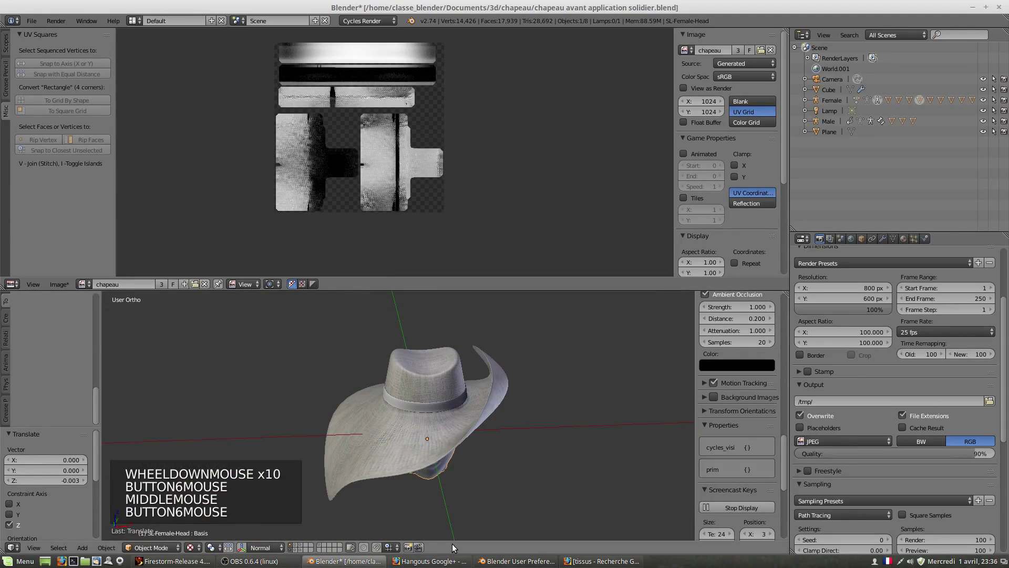
key("alt+h")
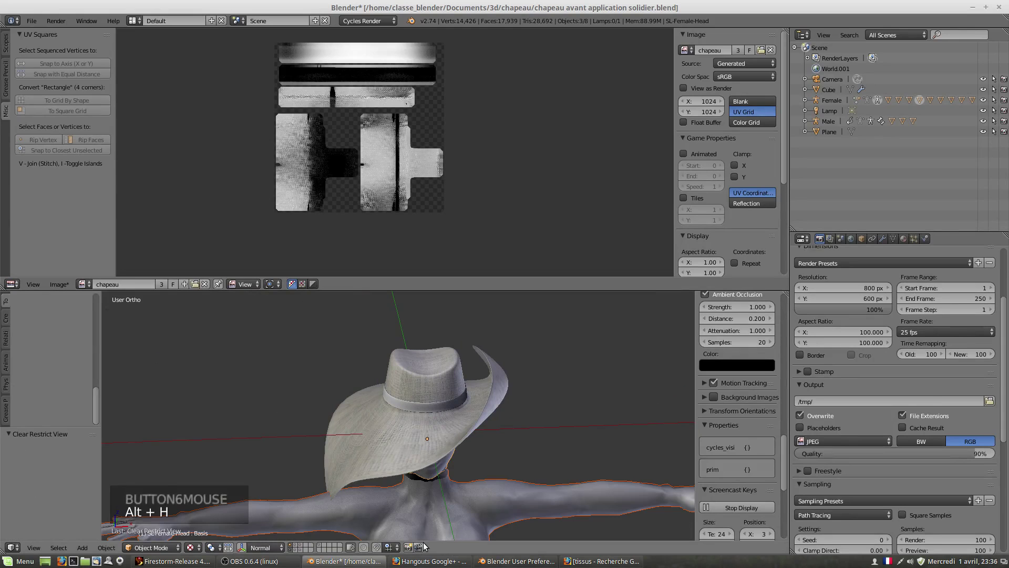
Select the SL-Female-UpperBody mesh and orbit to face it from the front.
middle_click(453, 498)
scroll("down", 3)
right_click(430, 381)
key("g")
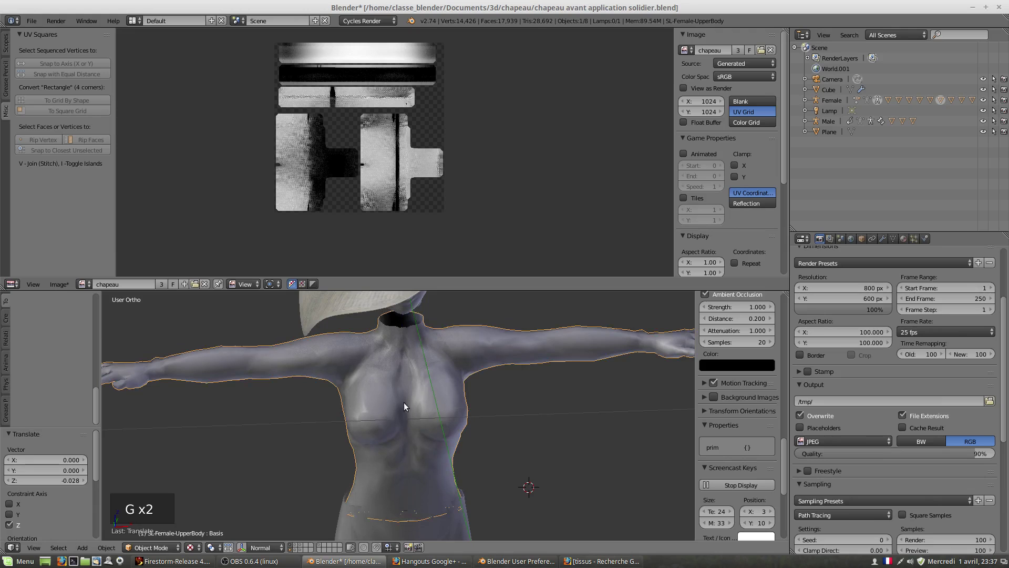
middle_click(368, 396)
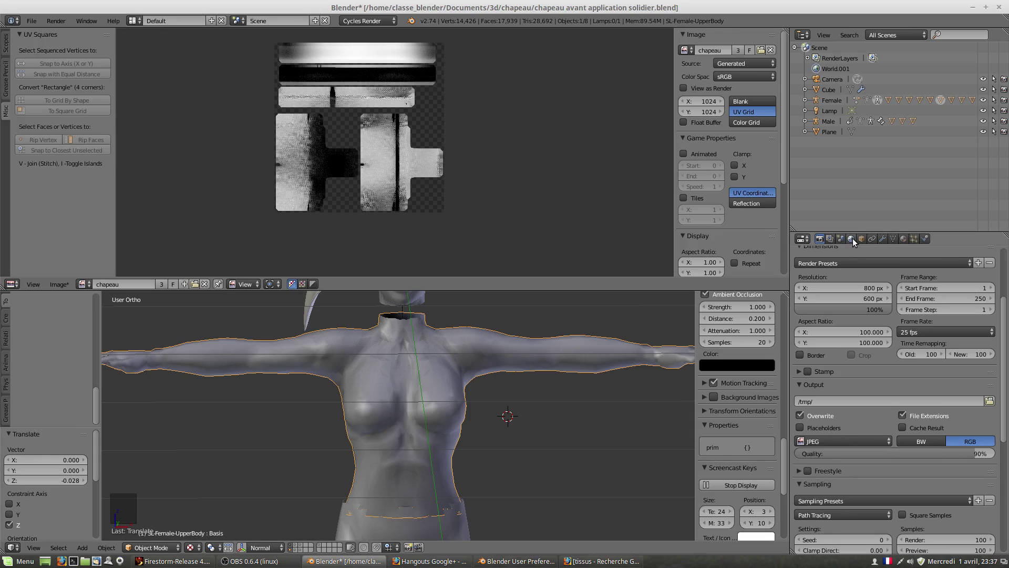
In Render settings select the hat and set the Bake Type to Ambient Occlusion.
left_click(824, 240)
scroll("down", 3)
scroll("down", 3)
left_click(893, 493)
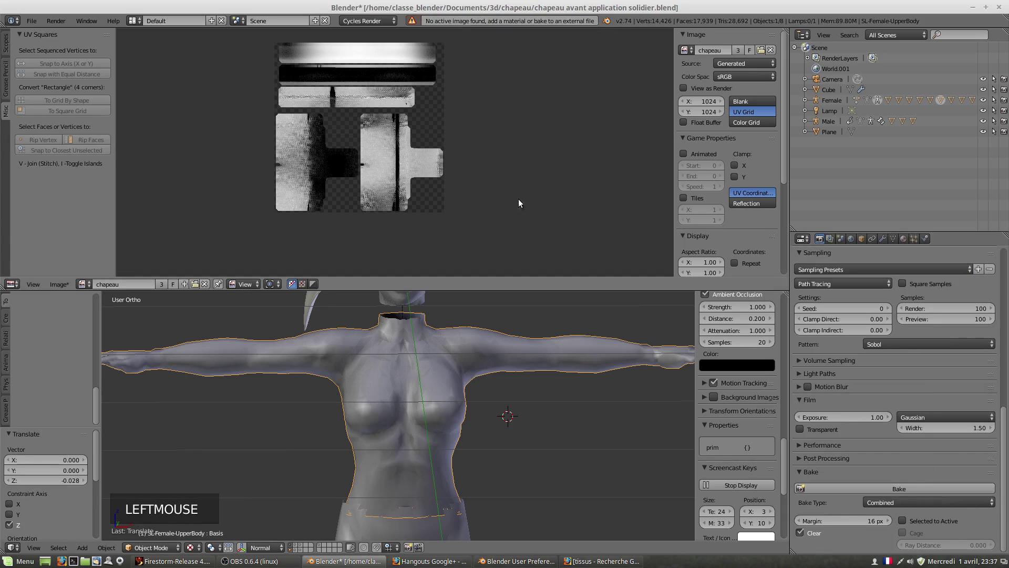
right_click(307, 315)
left_click(892, 508)
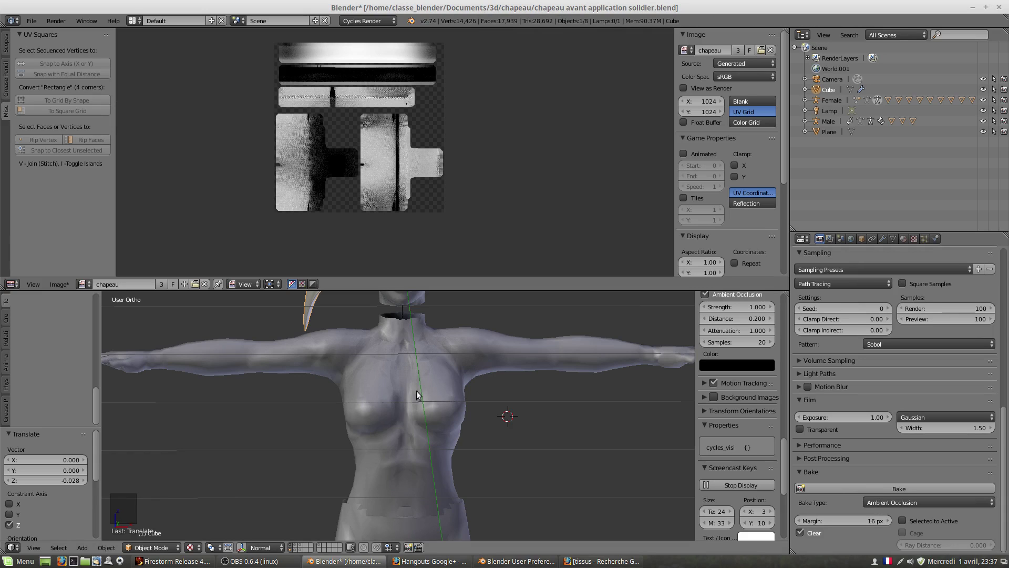
Reselect the hat and orbit to view its woven crown up close.
scroll("down", 3)
middle_click(427, 336)
right_click(388, 419)
scroll("up", 3)
right_click(392, 387)
scroll("down", 3)
middle_click(378, 432)
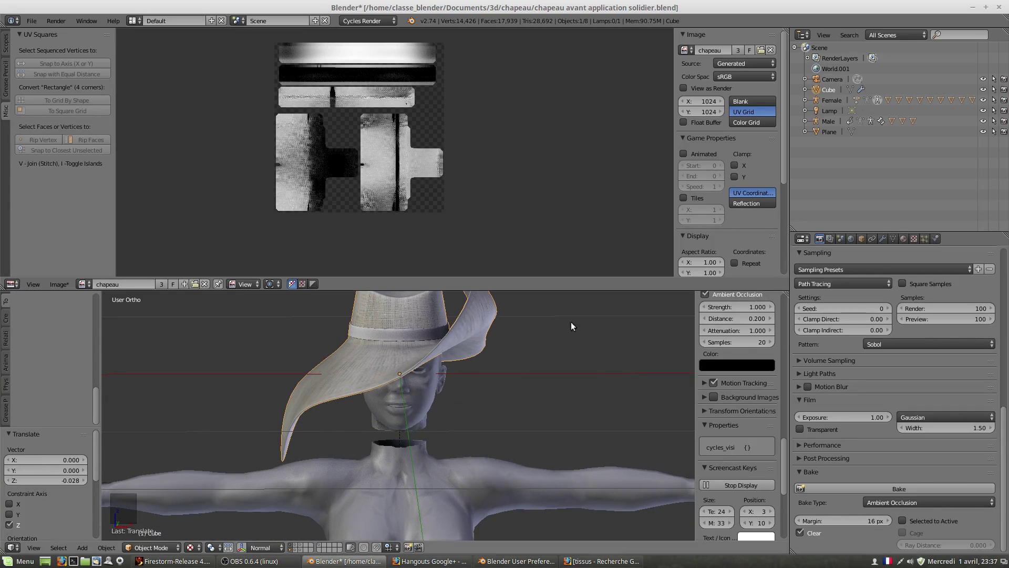
Make the Image Texture node active in the chapeau material's node editor.
left_click(906, 242)
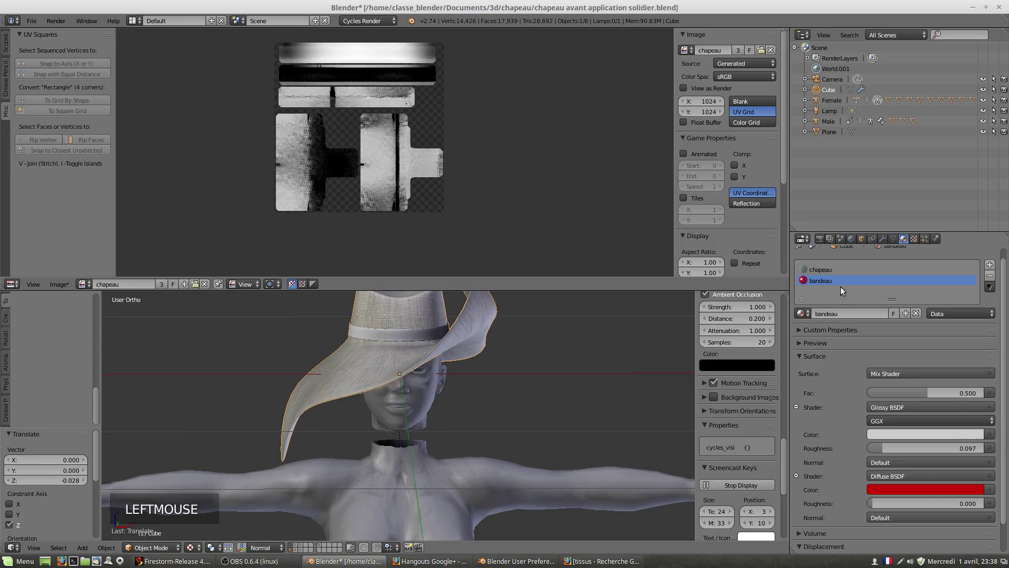
left_click(831, 274)
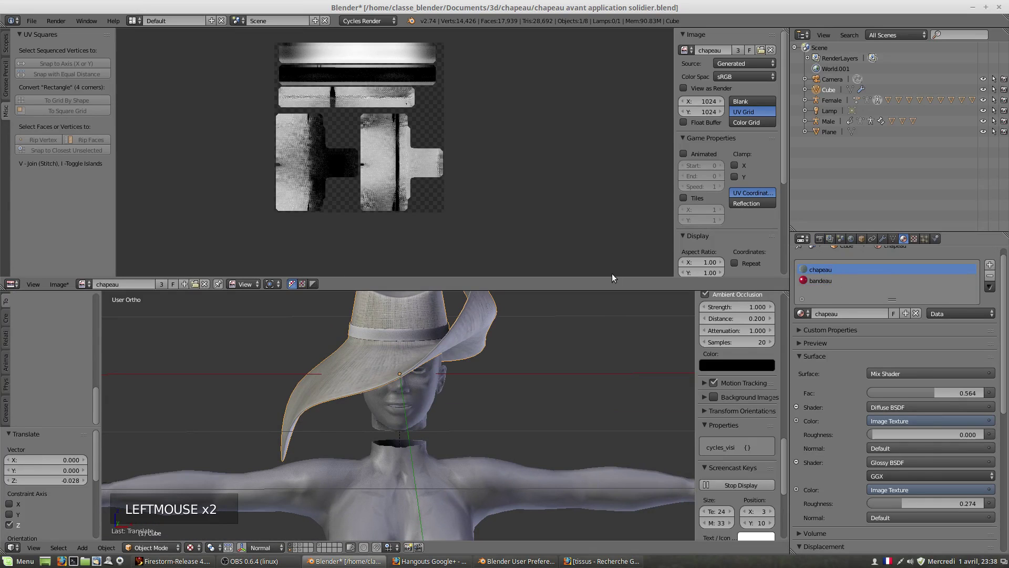
left_click(19, 288)
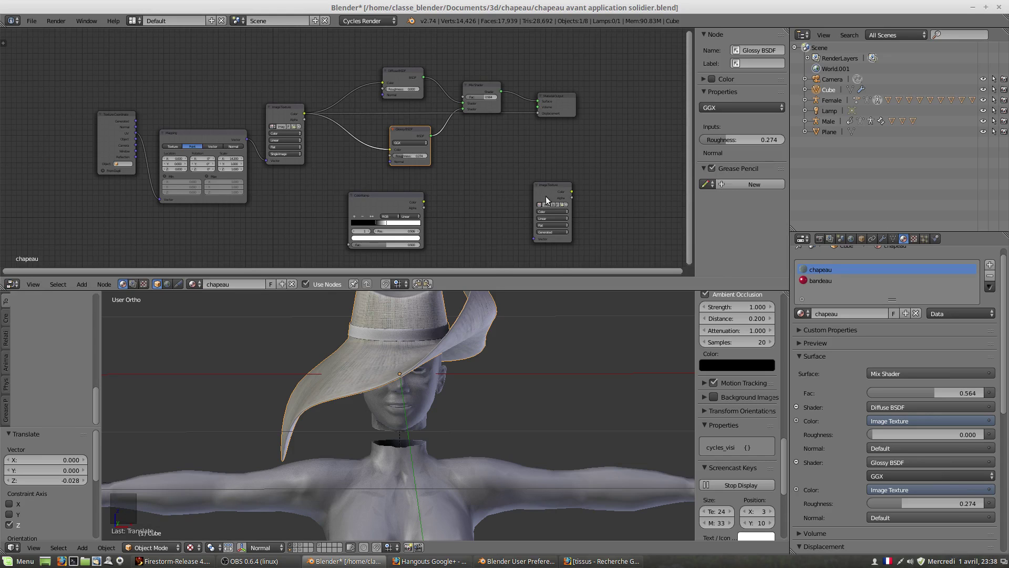
left_click(558, 185)
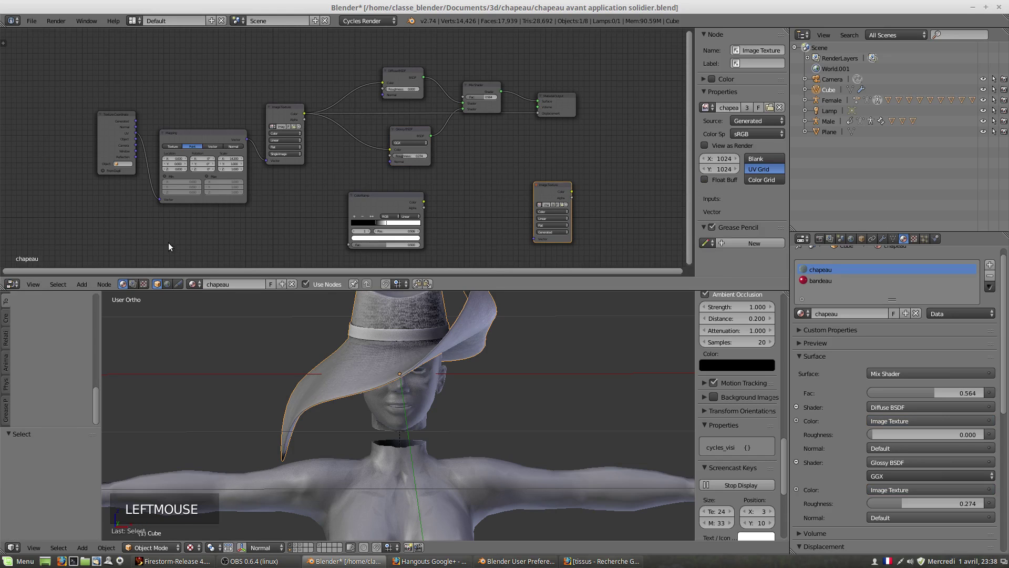
Make the bandeau material's Image Texture node active, then return the area to the image view.
left_click(820, 286)
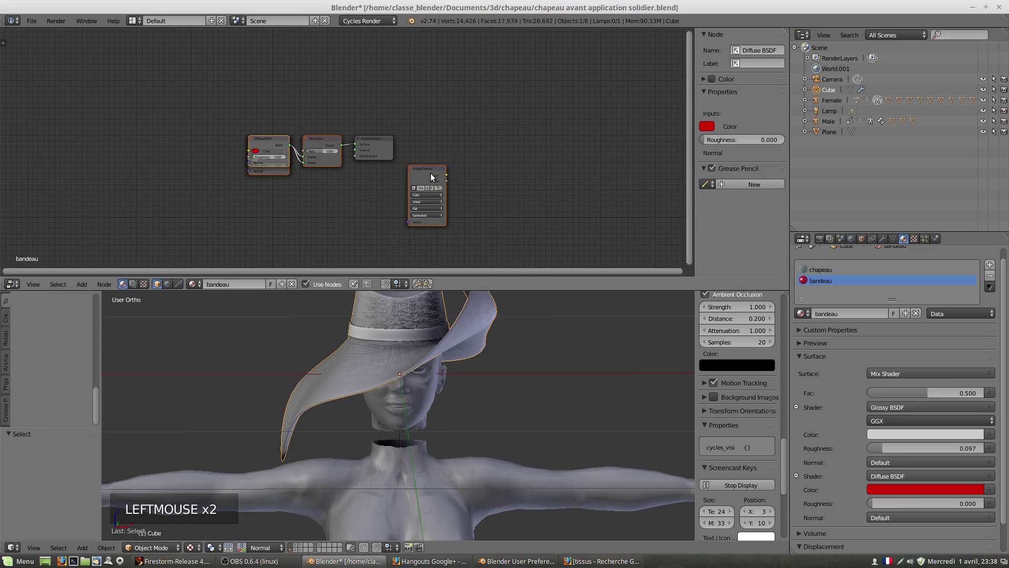
left_click(430, 174)
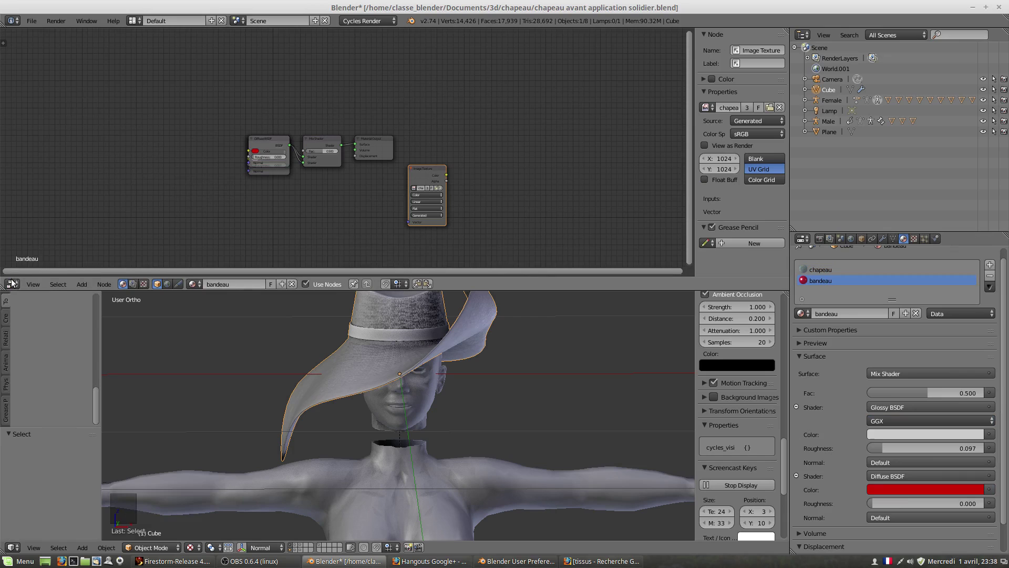
left_click(14, 288)
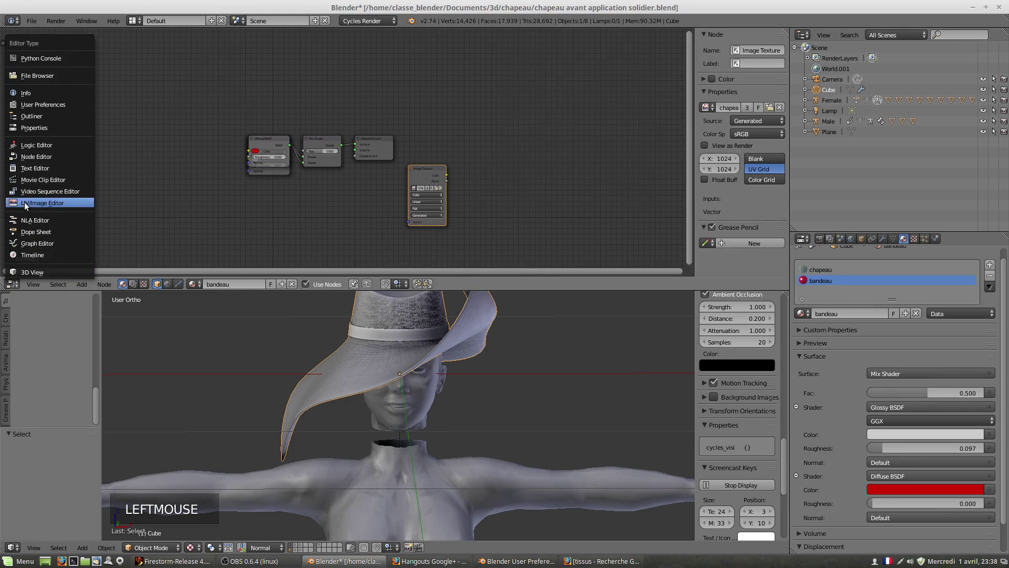
left_click(826, 241)
Bake the hat's ambient occlusion into its image and orbit to inspect the result.
scroll("down", 3)
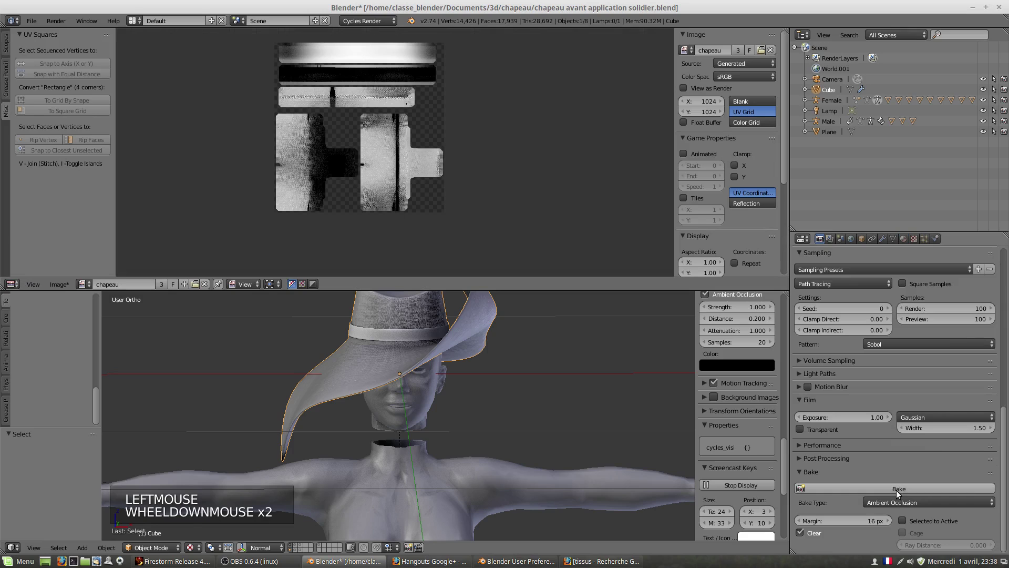
left_click(903, 493)
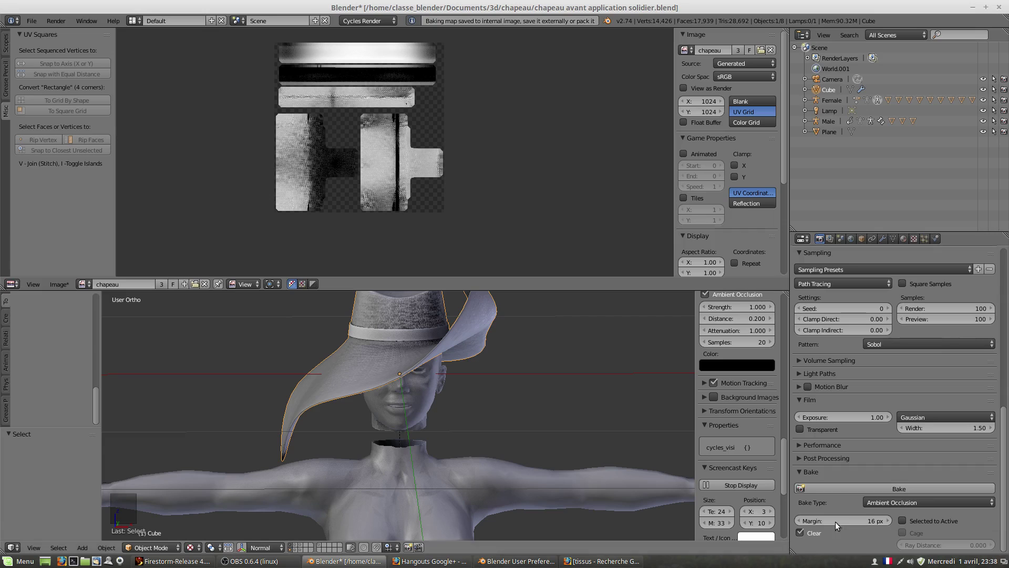
scroll("up", 3)
middle_click(383, 445)
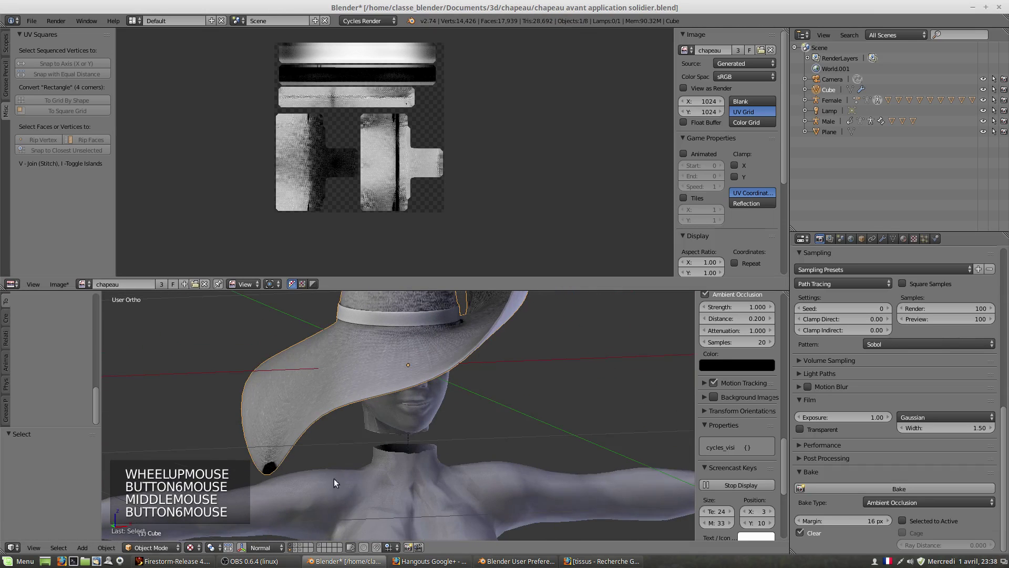
left_click(192, 549)
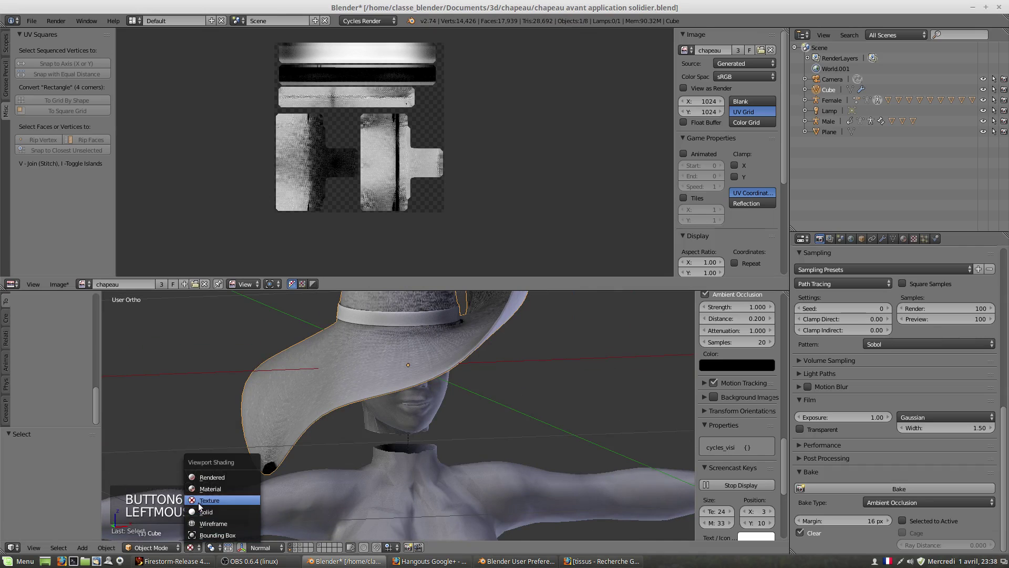
middle_click(359, 467)
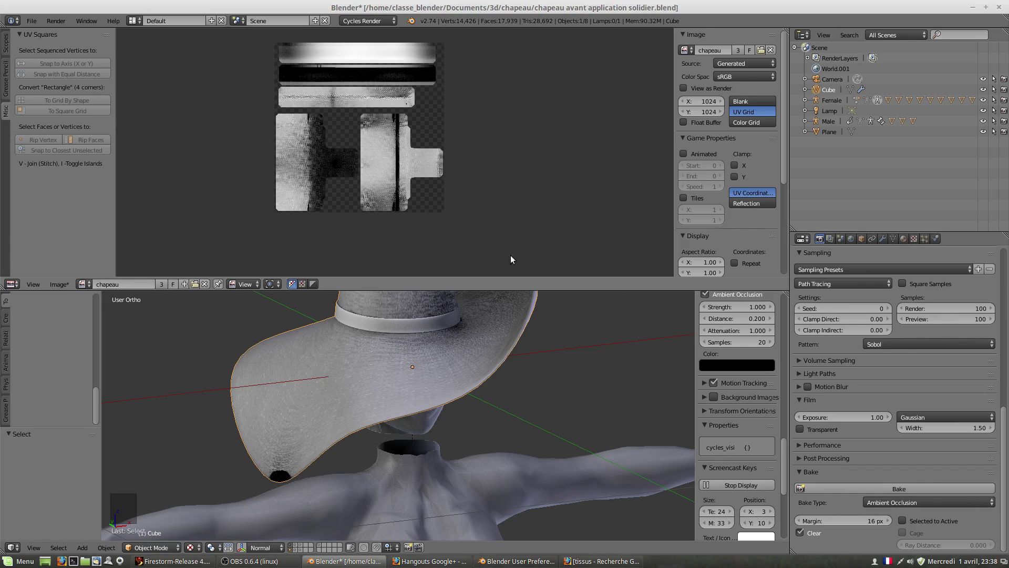
Check the chapeau material's texture settings and browse the images available for its node.
left_click(908, 243)
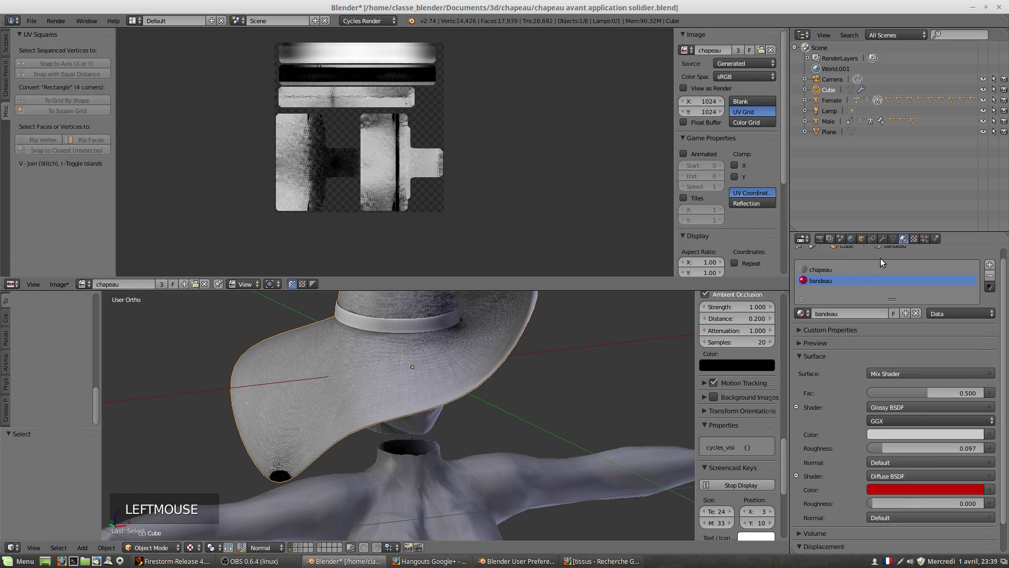
left_click(832, 274)
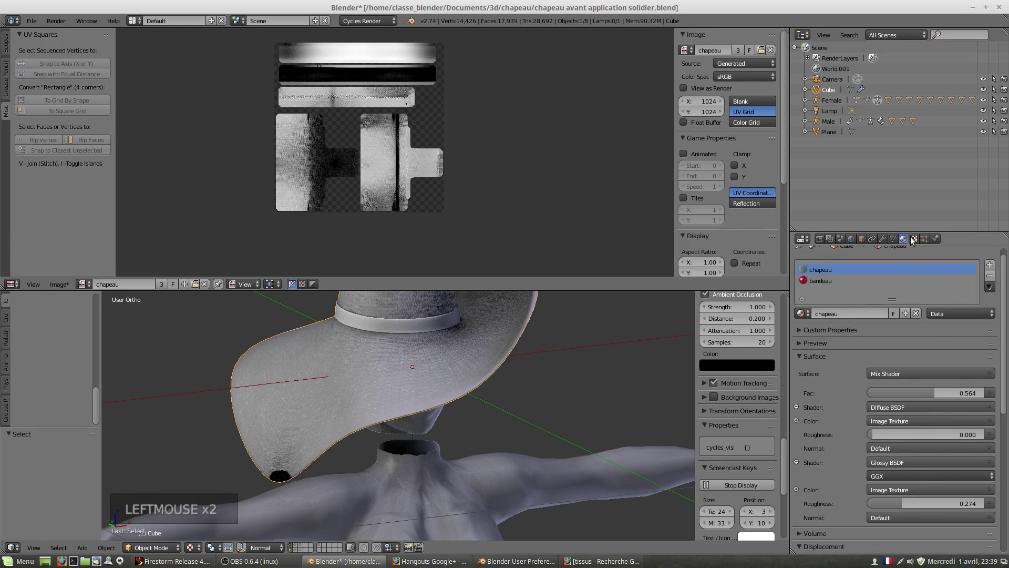
left_click(911, 241)
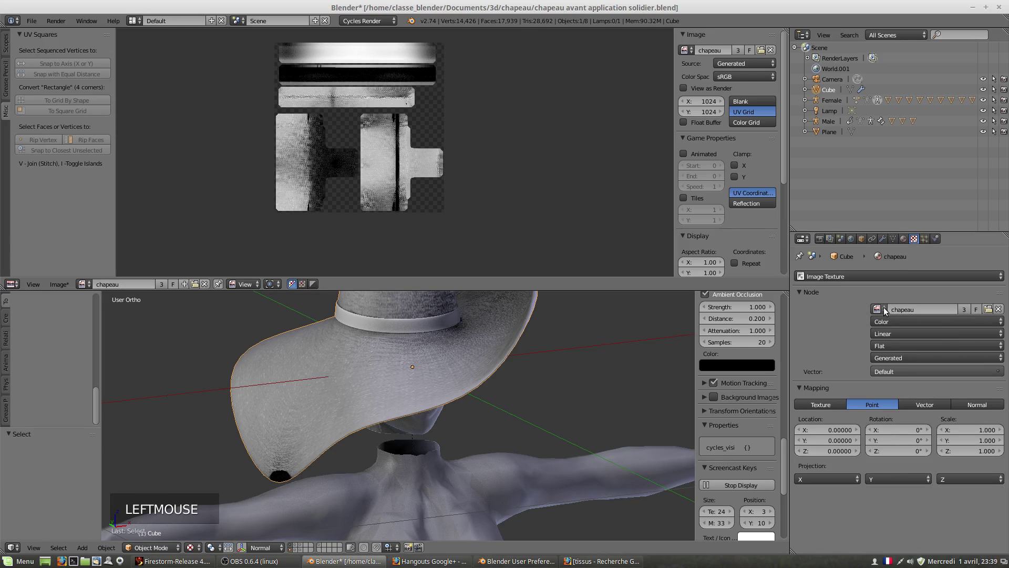
left_click(887, 311)
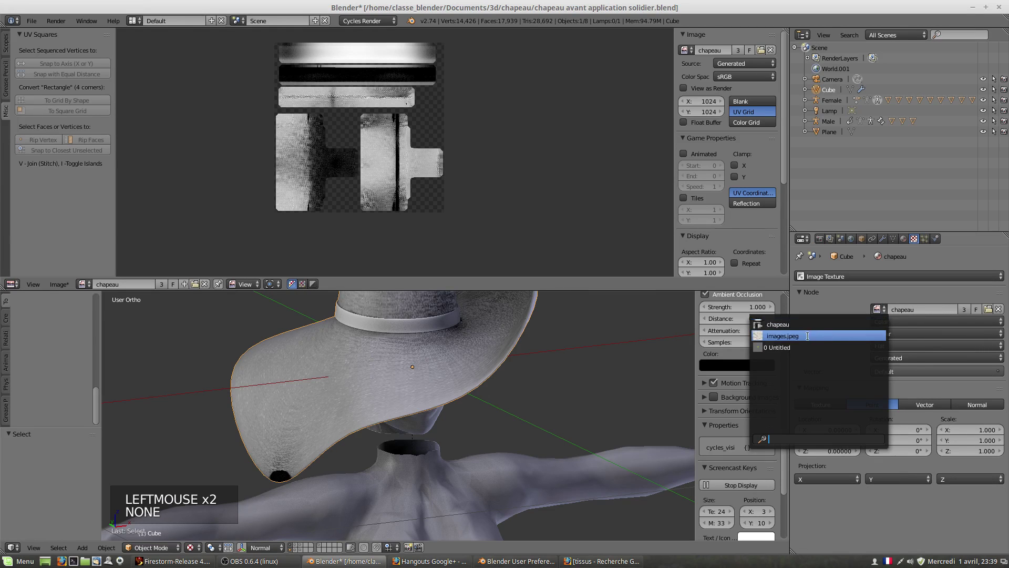
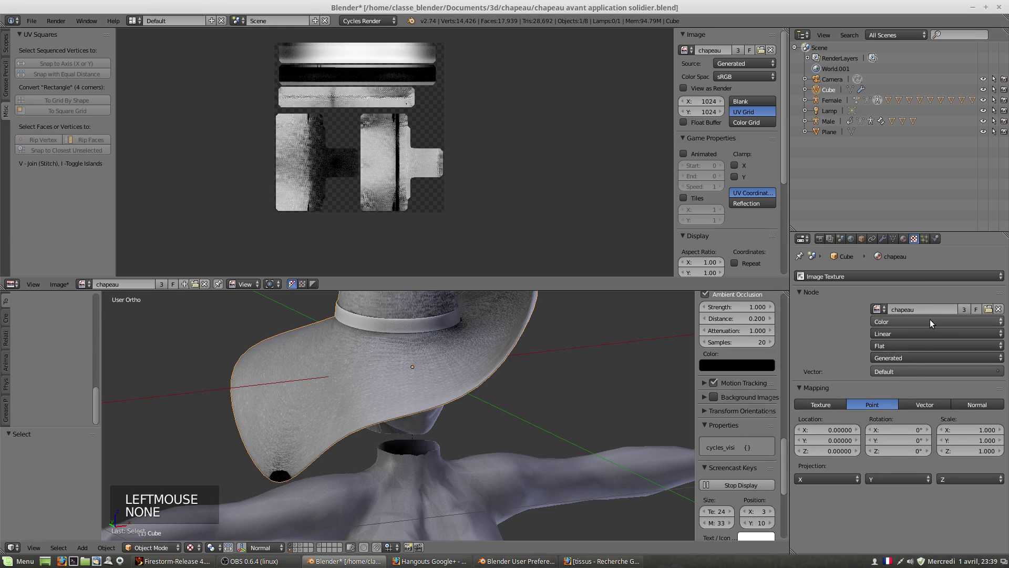
middle_click(314, 462)
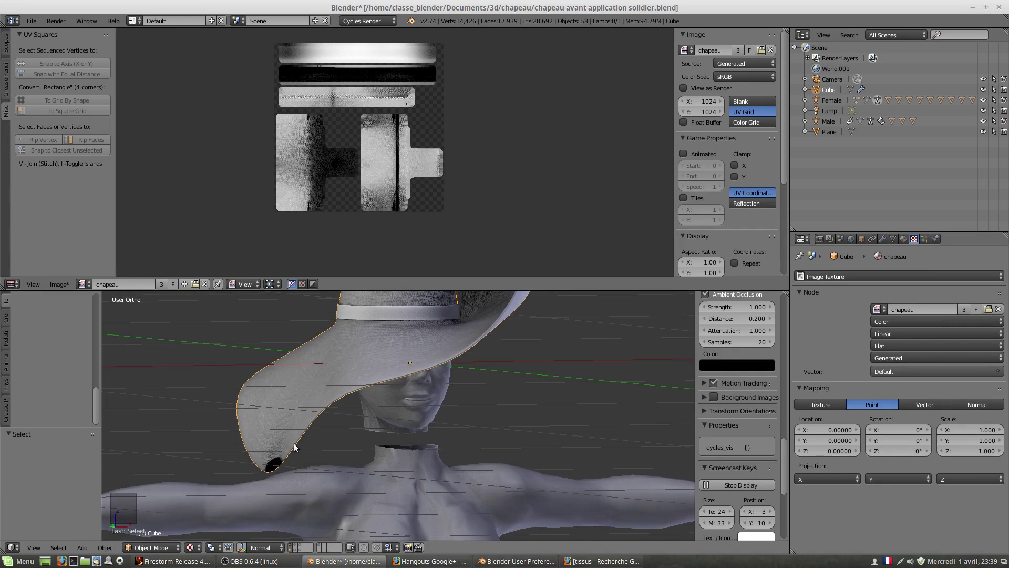
Delete the female upper-body mesh, leaving only the hat in view.
right_click(399, 506)
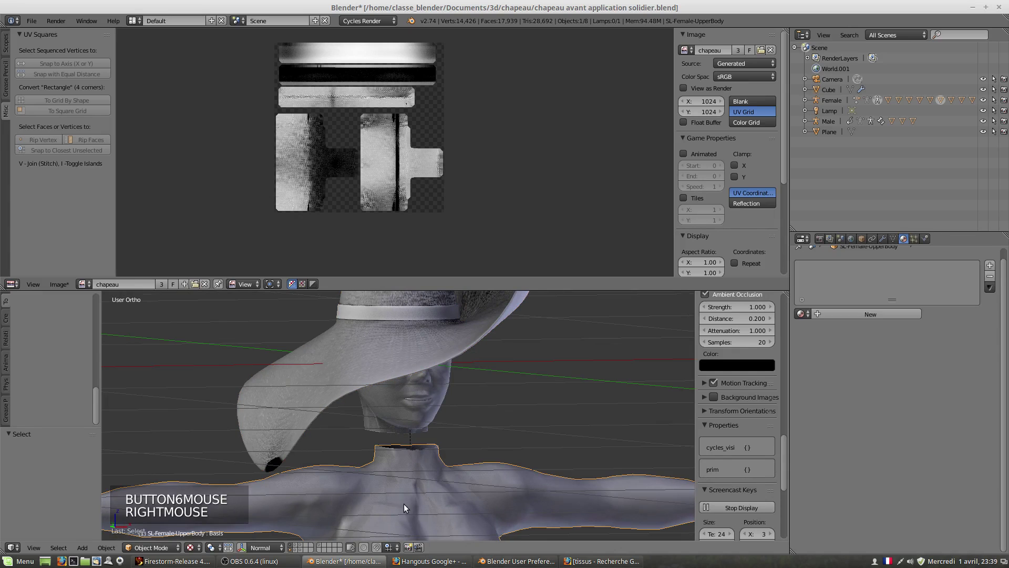
scroll("down", 3)
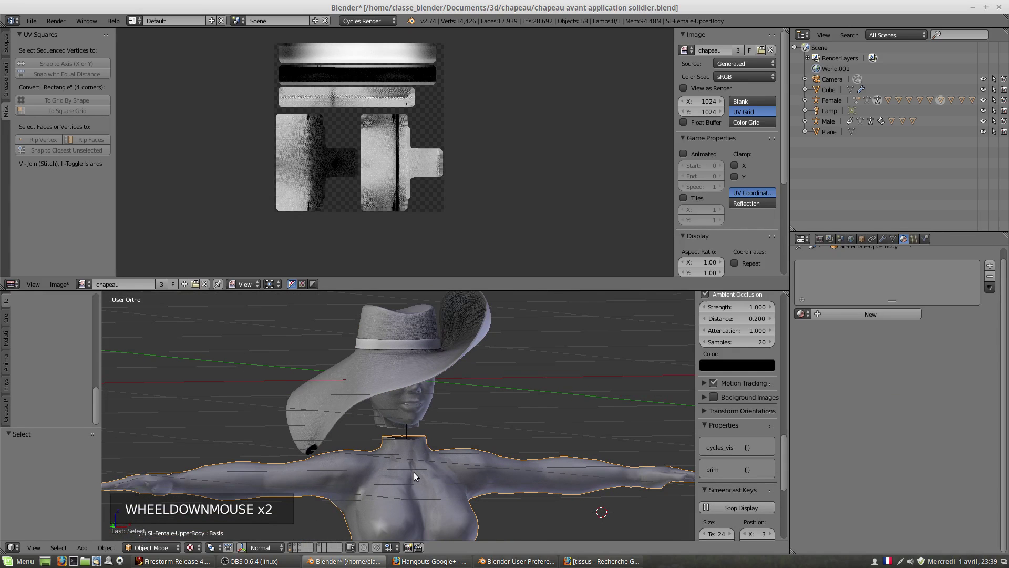
key("x")
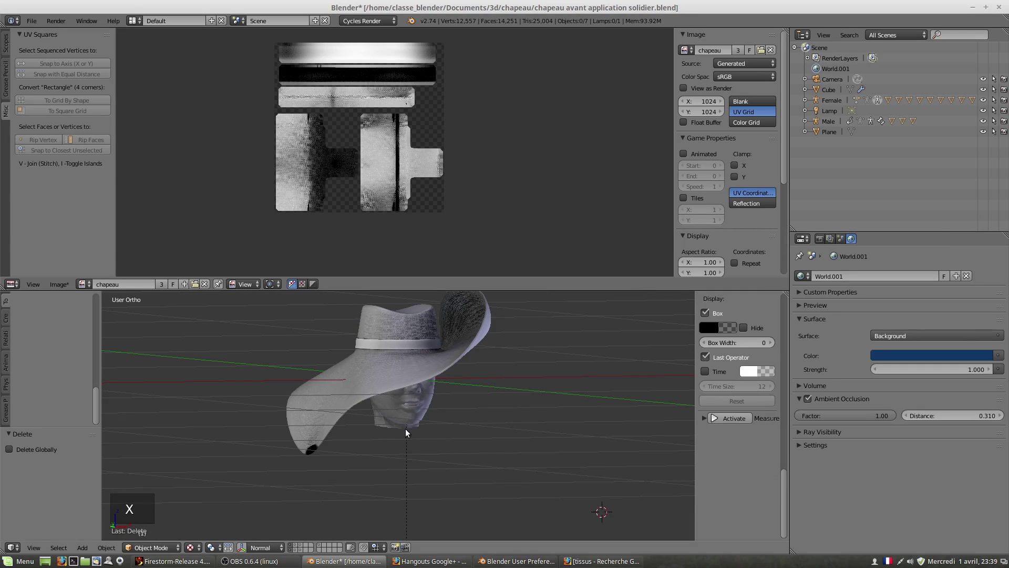
middle_click(397, 403)
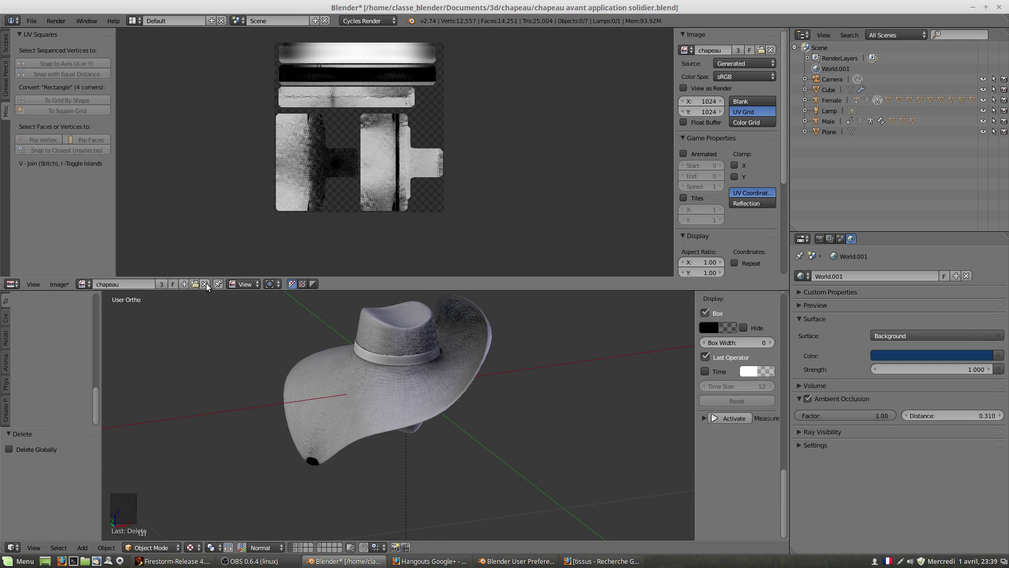
Unlink chapeau and create a new 1024×1024 UV Grid image 'chapeau bake ao', then show the node editor.
left_click(209, 287)
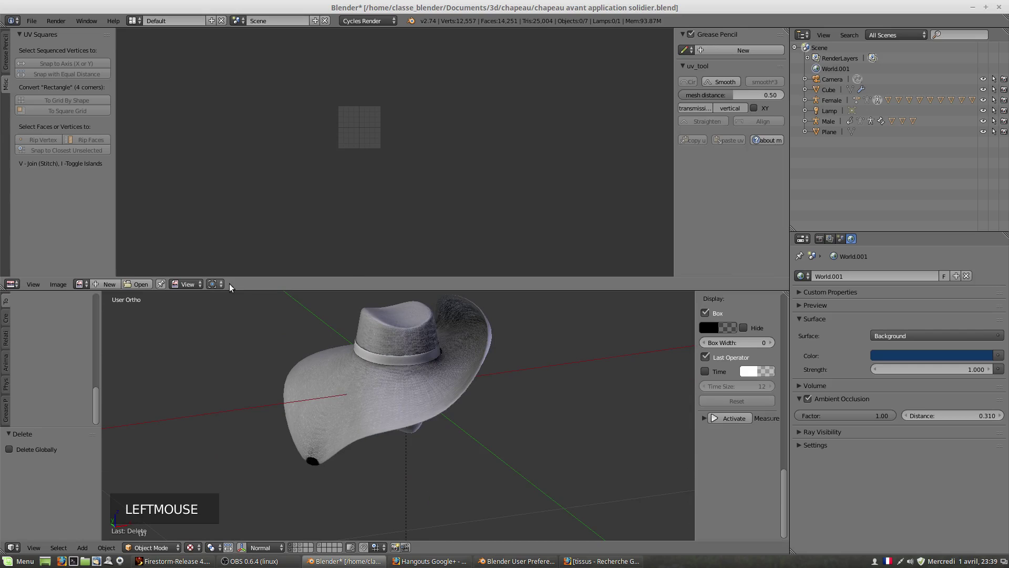
middle_click(440, 358)
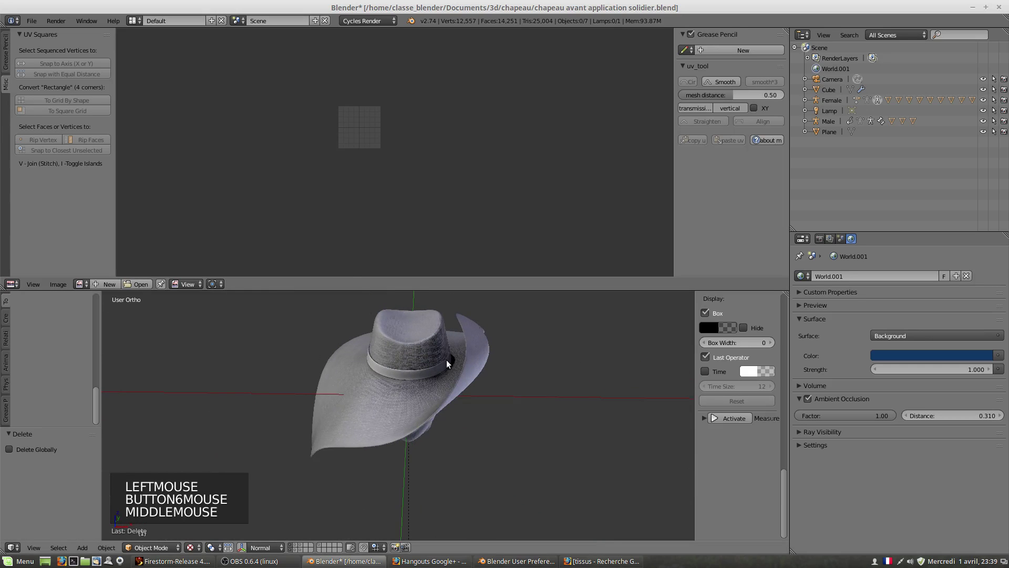
middle_click(445, 381)
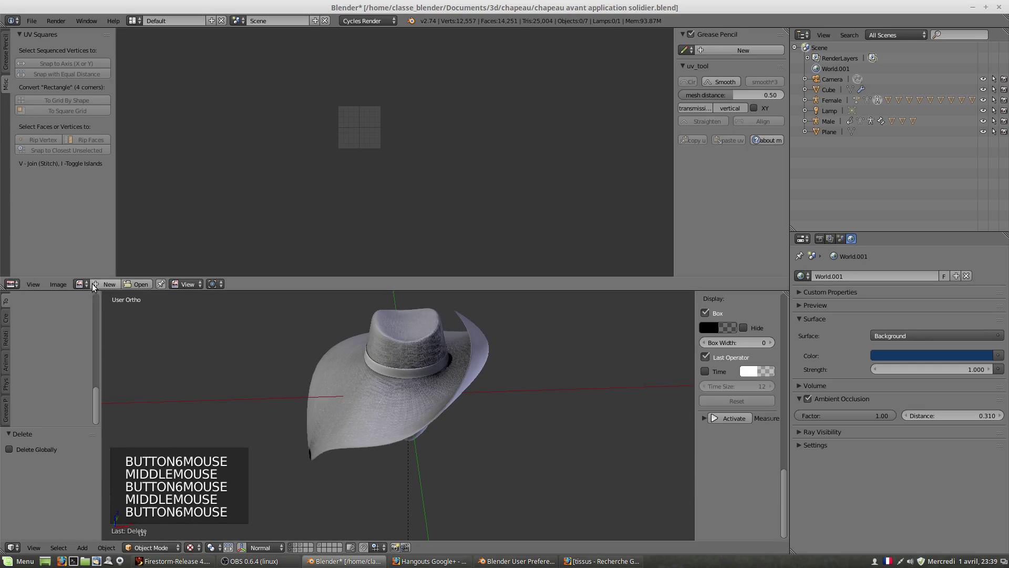
left_click(89, 286)
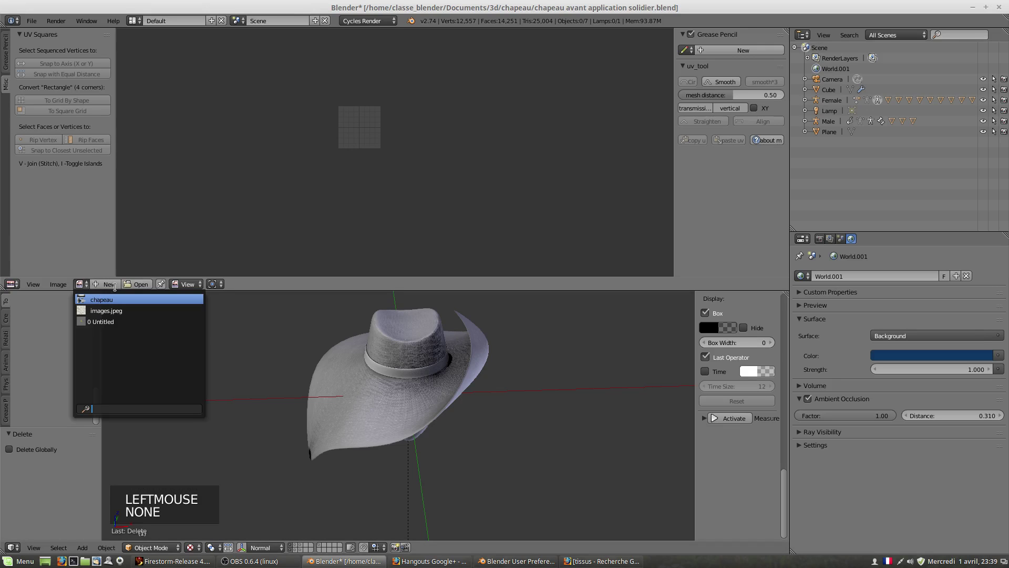
left_click(108, 291)
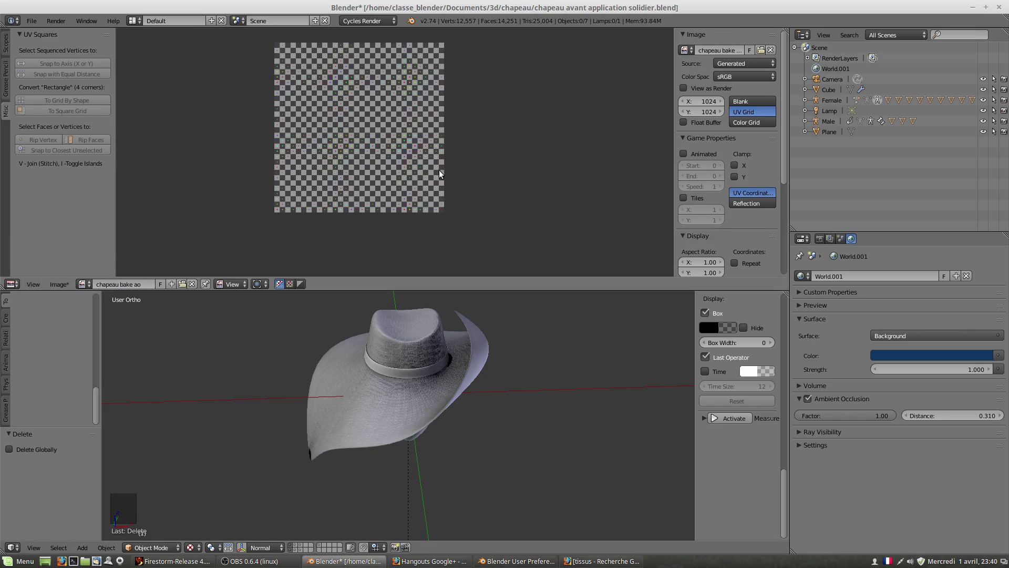
left_click(11, 282)
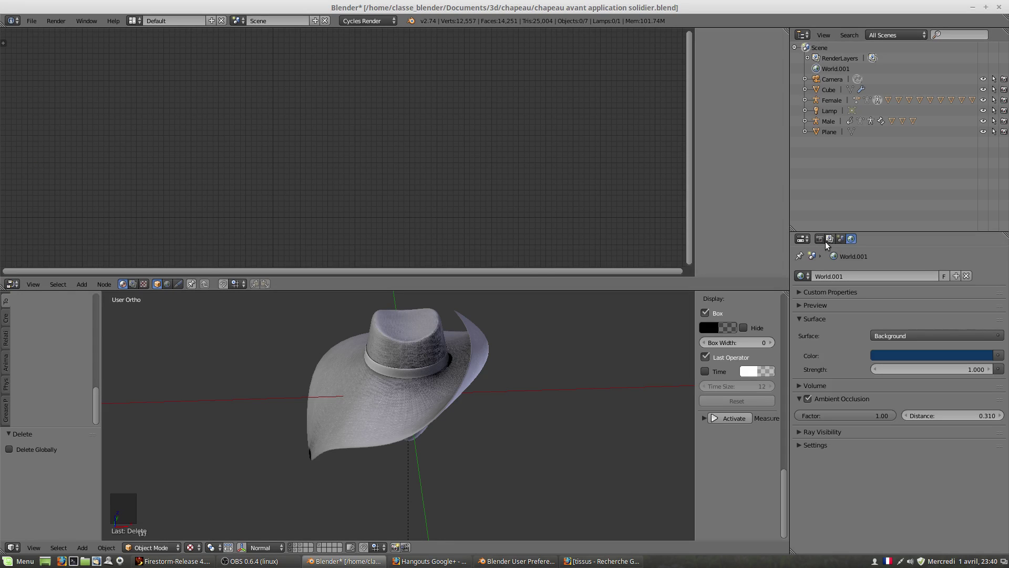
Assign 'chapeau bake ao' to the Image Texture nodes of both chapeau and bandeau materials, then show the image view.
right_click(414, 393)
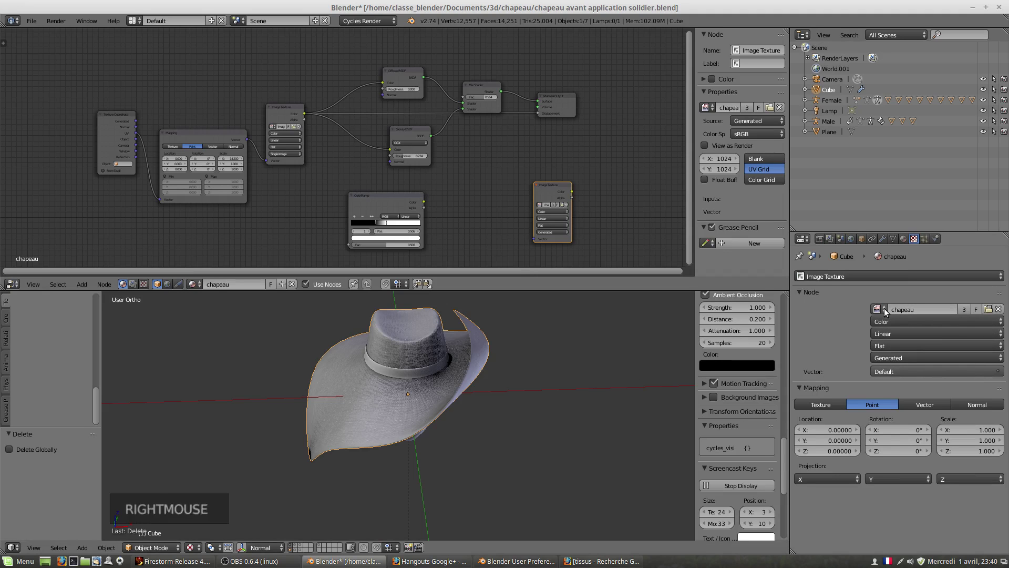
left_click(884, 313)
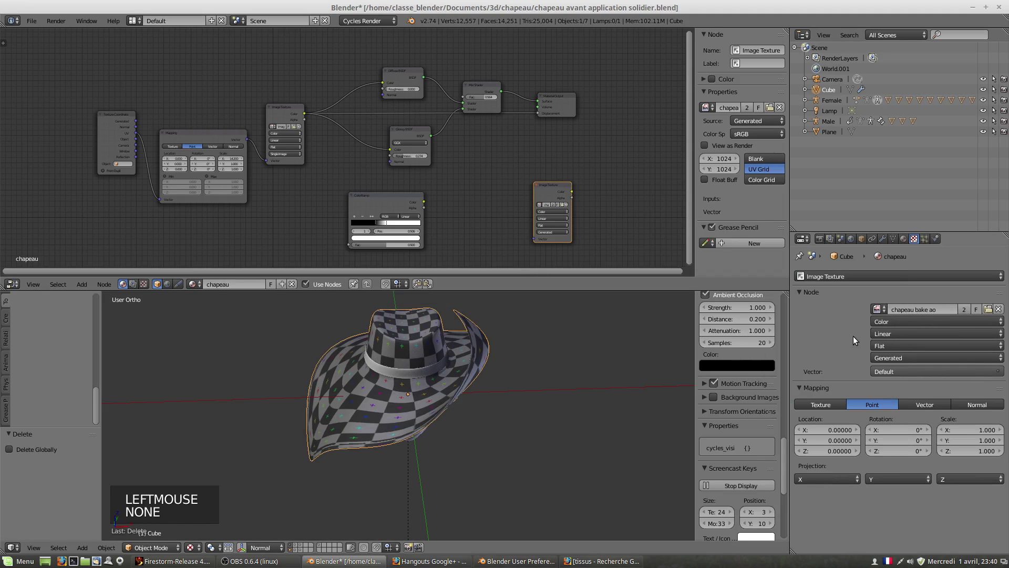
left_click(904, 242)
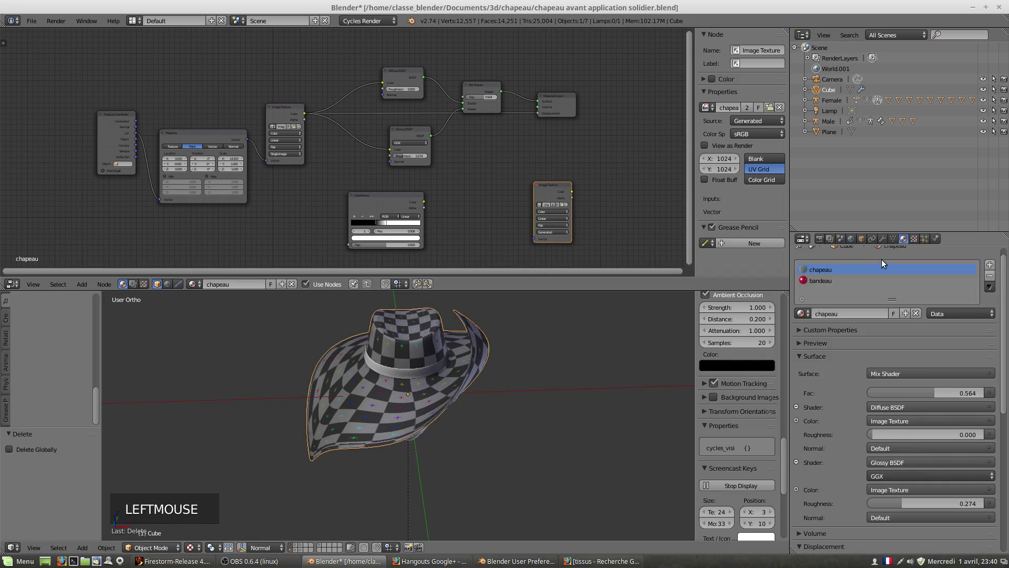
left_click(826, 284)
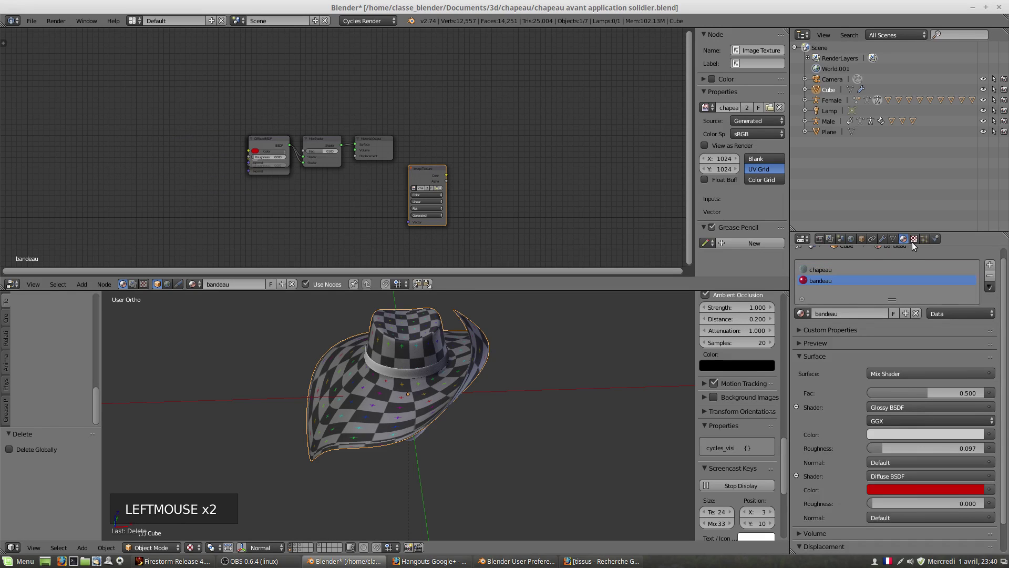
left_click(913, 247)
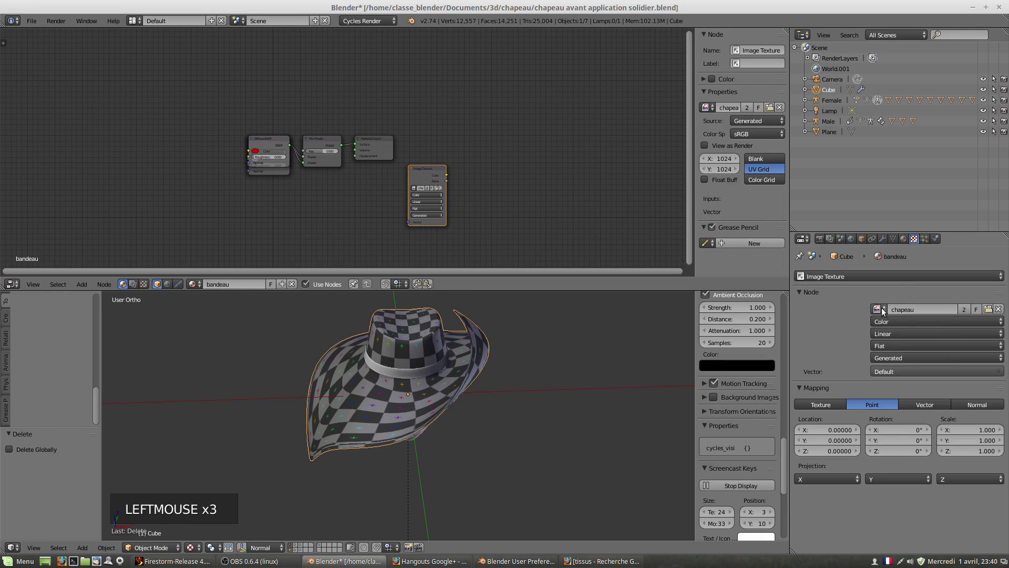
left_click(883, 313)
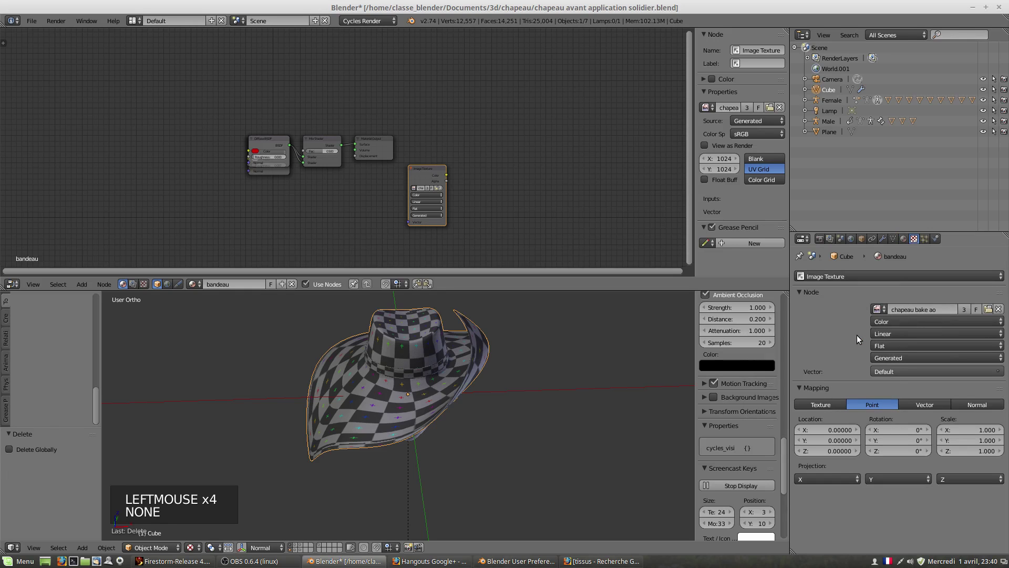
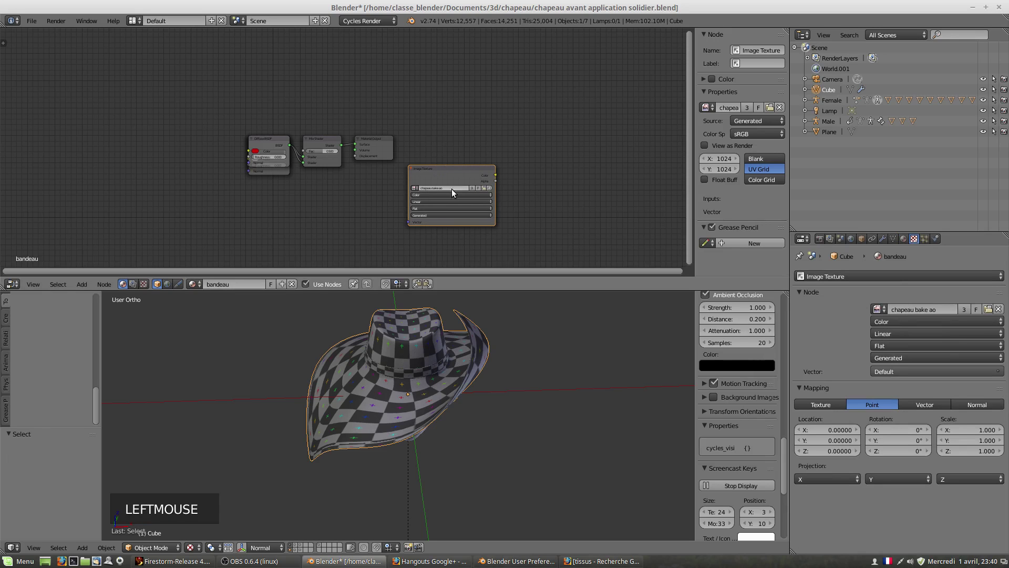
scroll("up", 3)
scroll("down", 3)
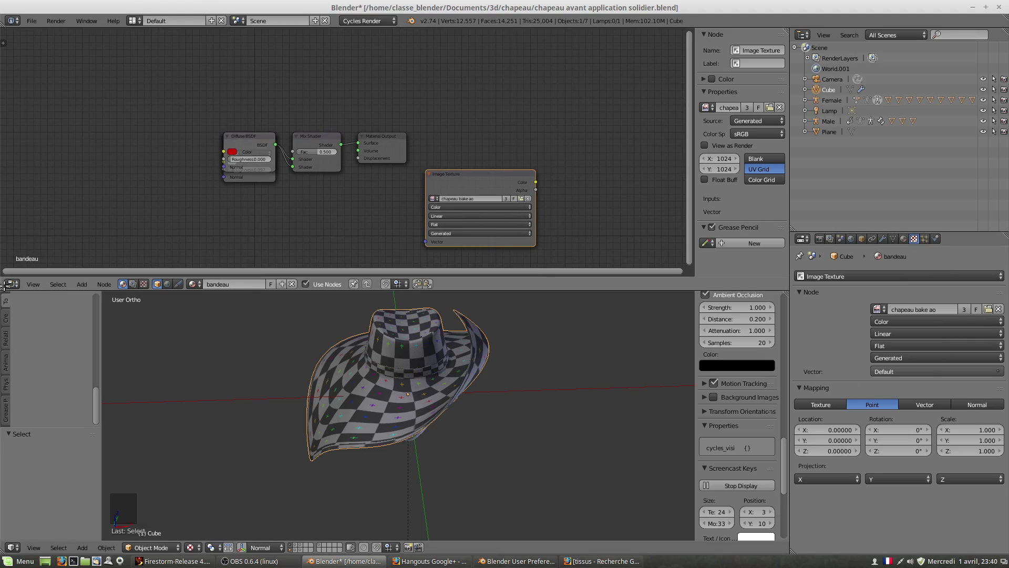
left_click(13, 290)
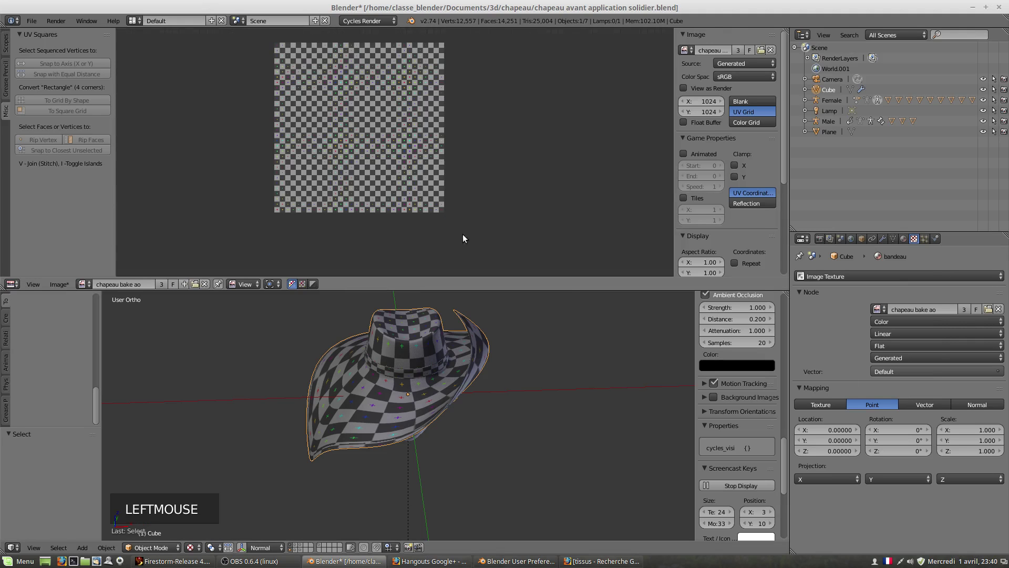
Bake ambient occlusion into 'chapeau bake ao' and inspect the shading under the brim and inside the hat.
left_click(821, 240)
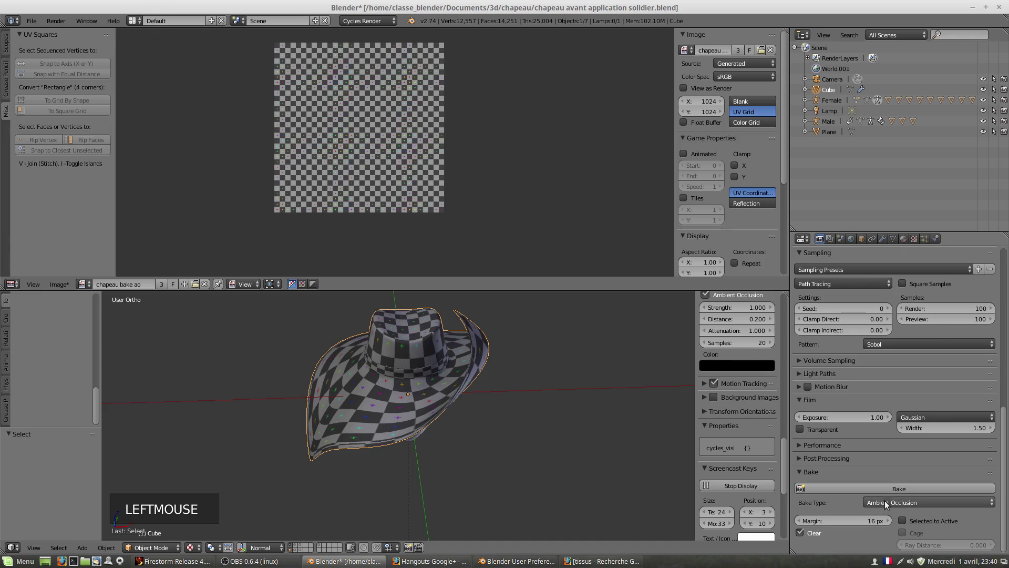
left_click(888, 493)
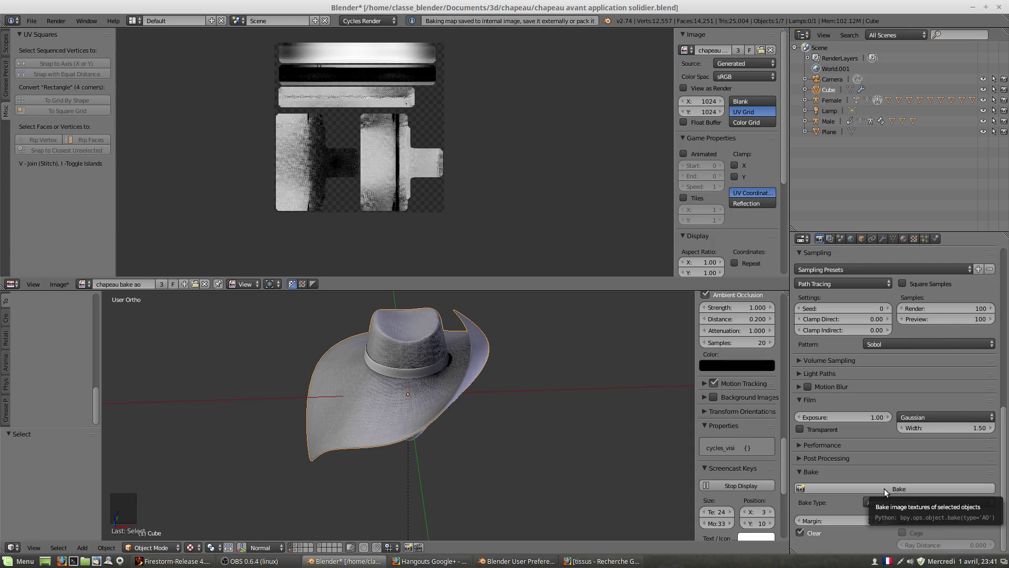
middle_click(312, 419)
scroll("up", 3)
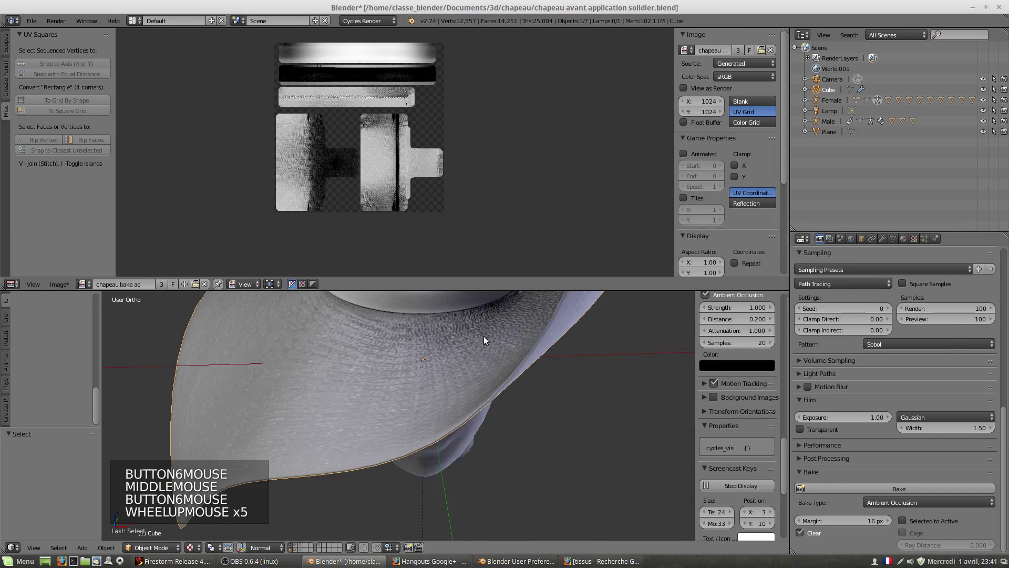
middle_click(497, 342)
scroll("up", 3)
middle_click(530, 412)
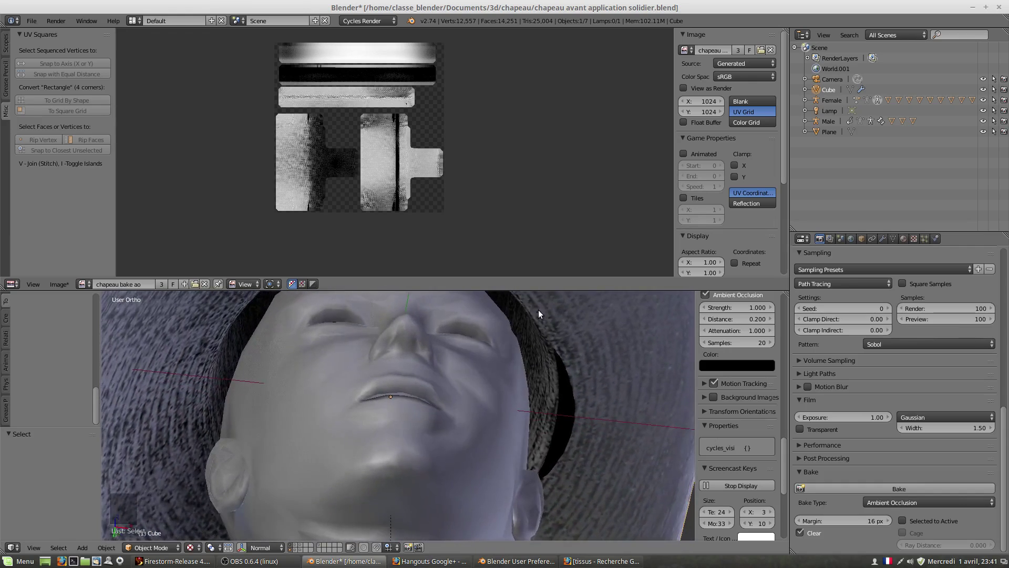
middle_click(558, 346)
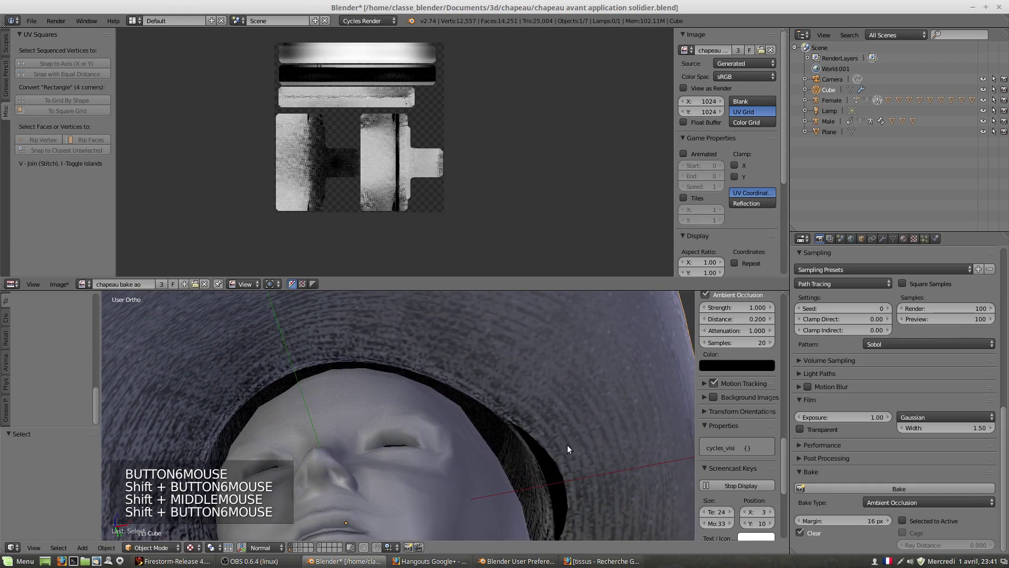
Enter Edit Mode on the hat and move selected vertices along the Z axis.
right_click(578, 440)
key("Tab")
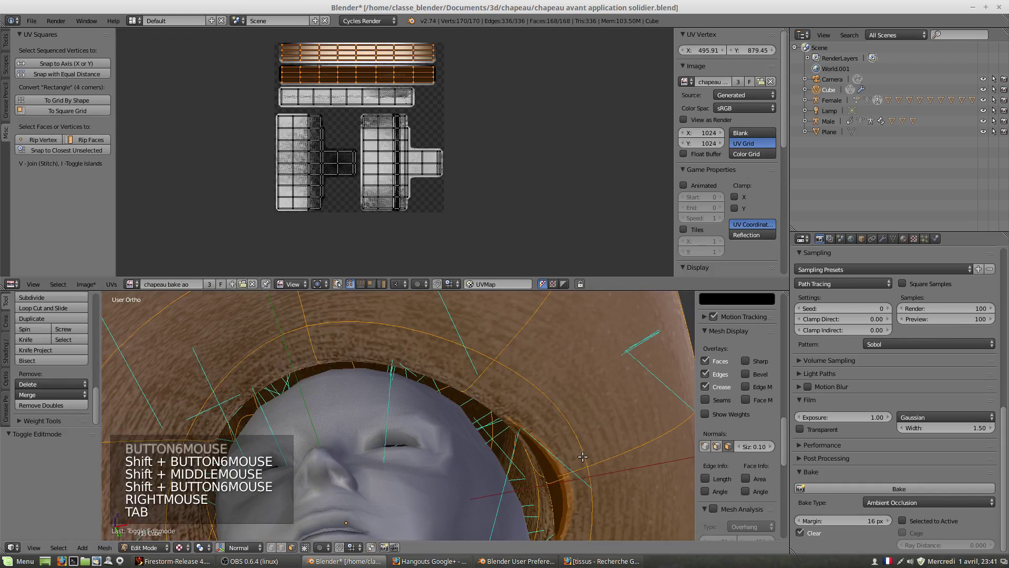
middle_click(596, 453)
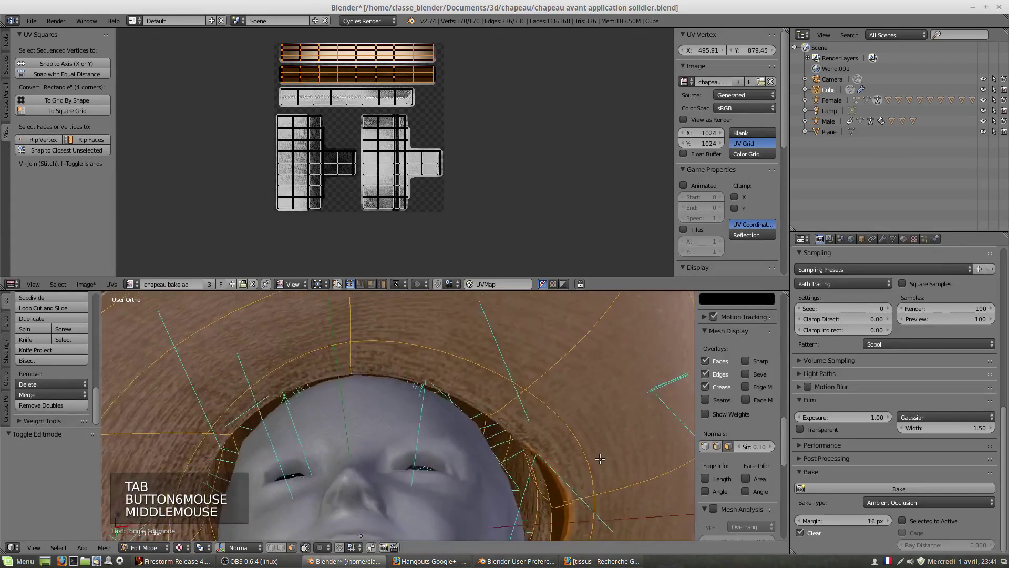
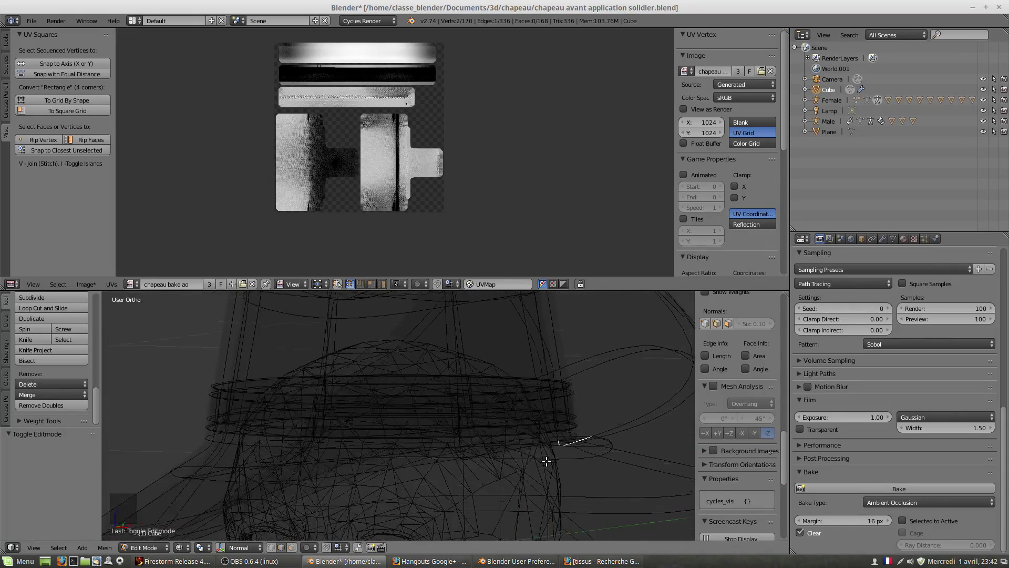
key("g")
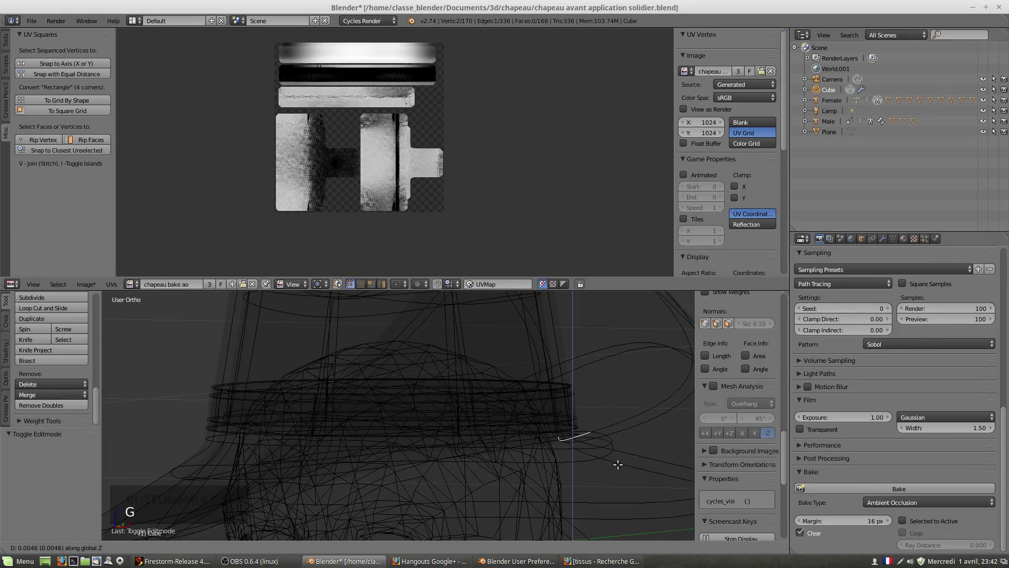
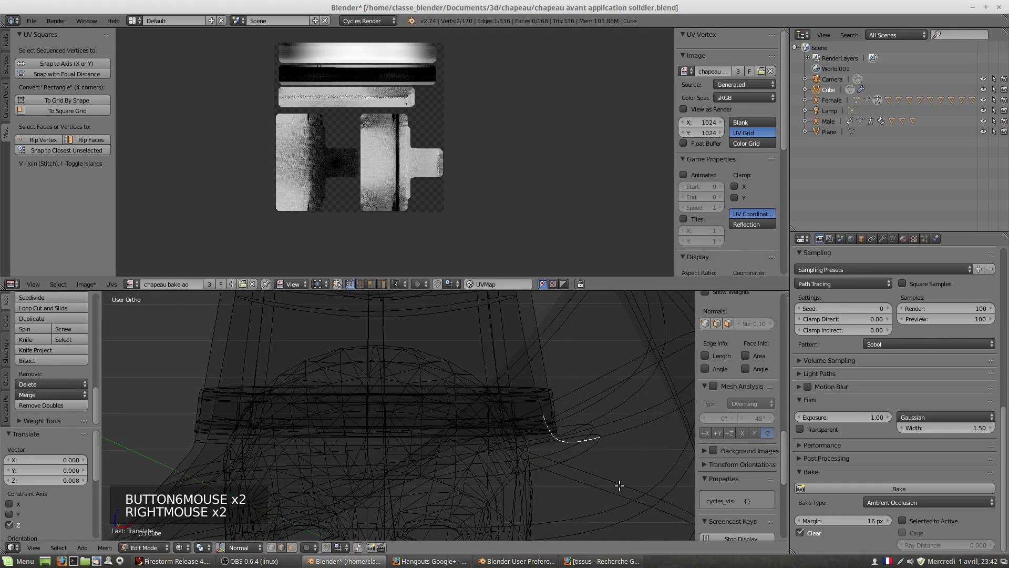
key("g")
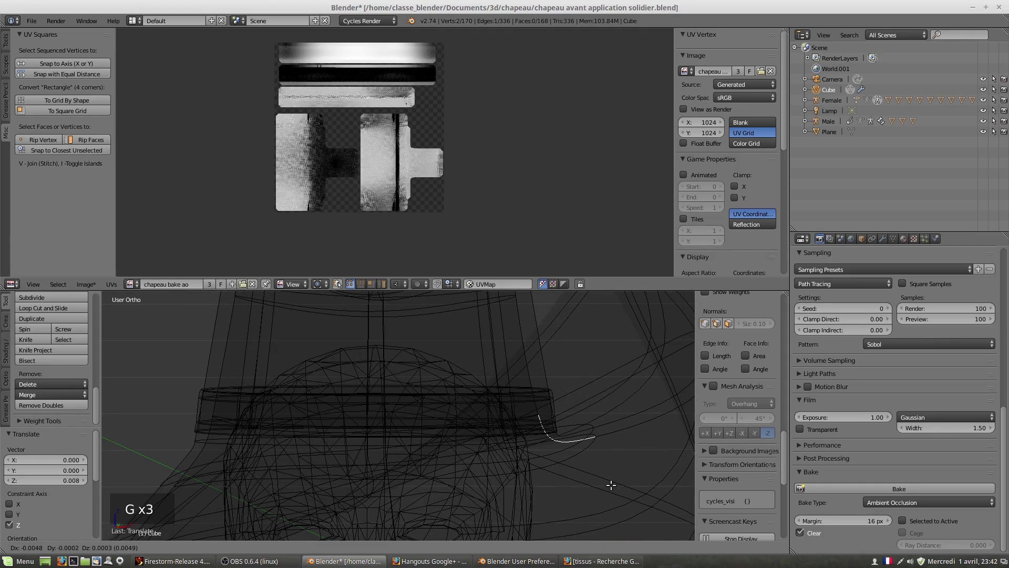
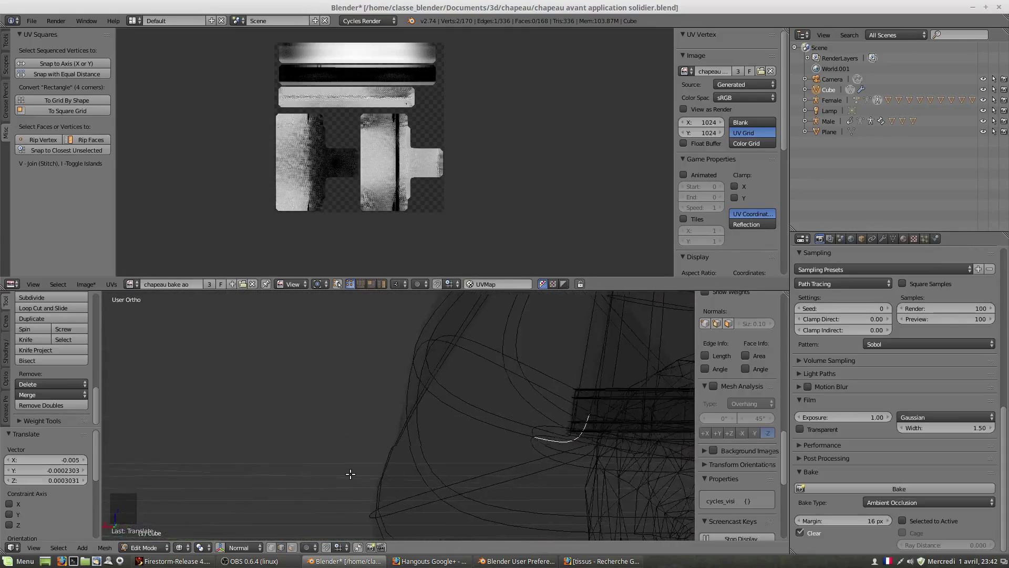
scroll("down", 3)
key("z")
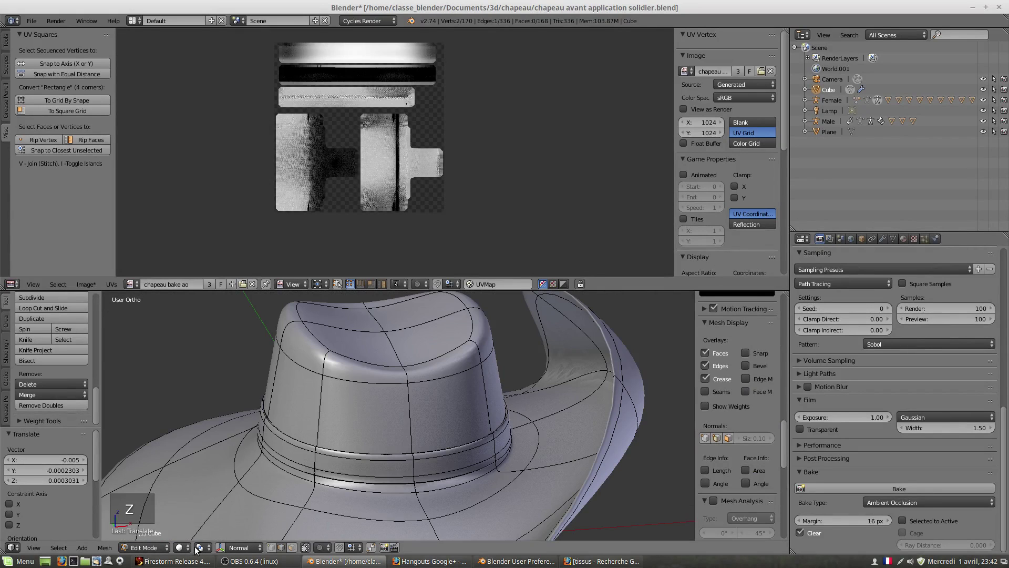
Vertex-slide a few picked vertices along their edges and pick further vertices.
left_click(202, 550)
left_click(185, 548)
left_click(199, 504)
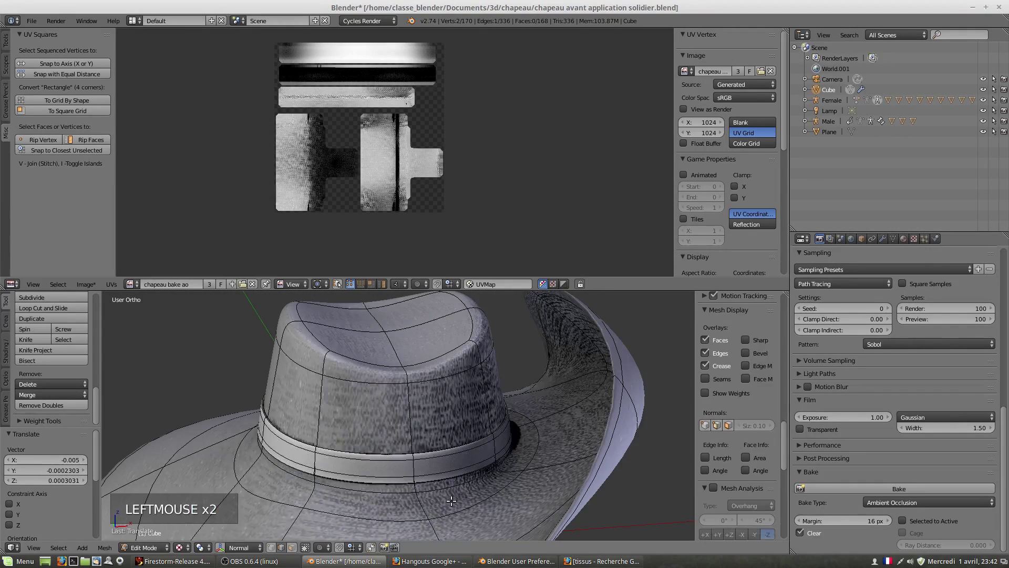
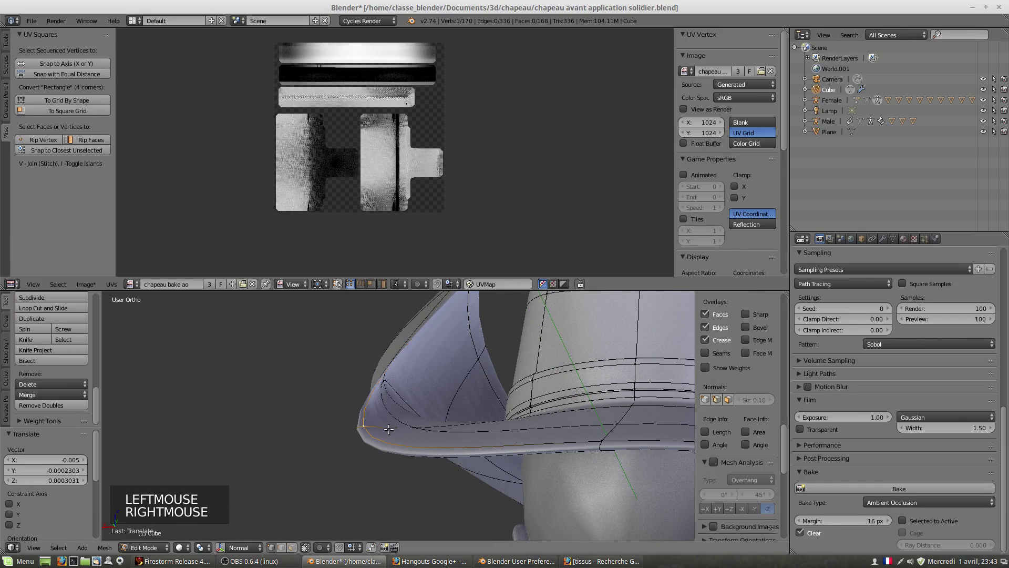
key("g")
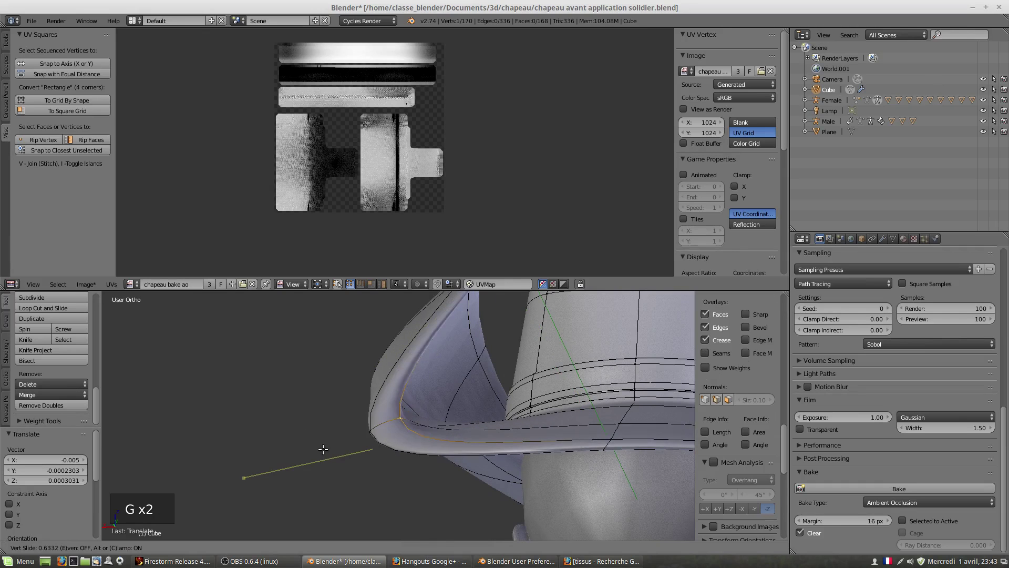
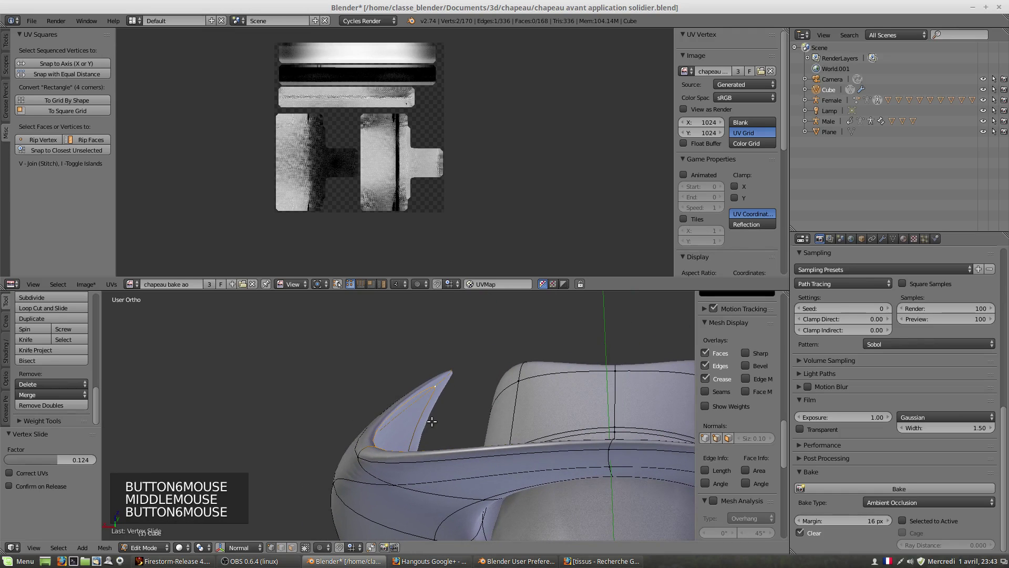
key("g")
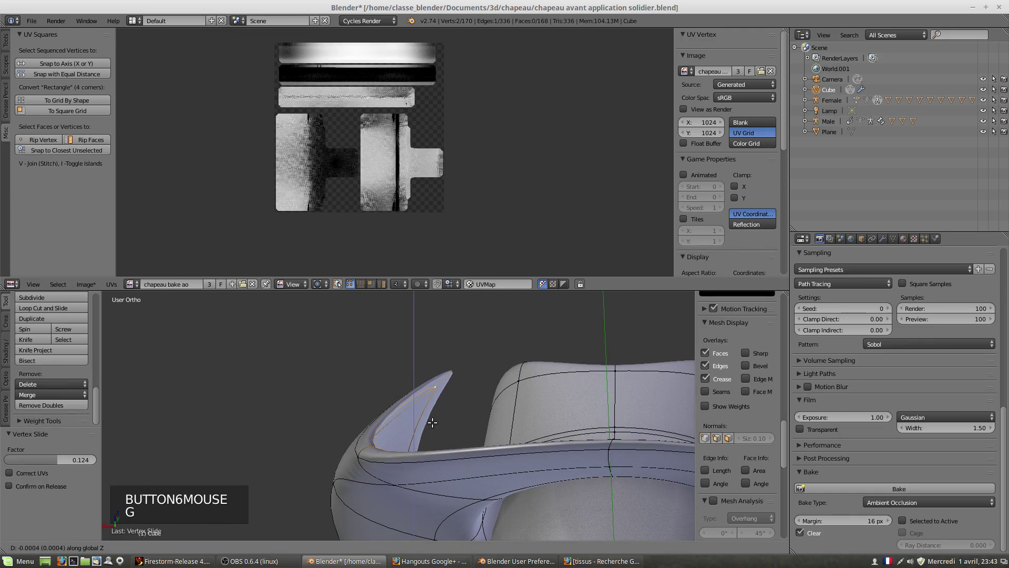
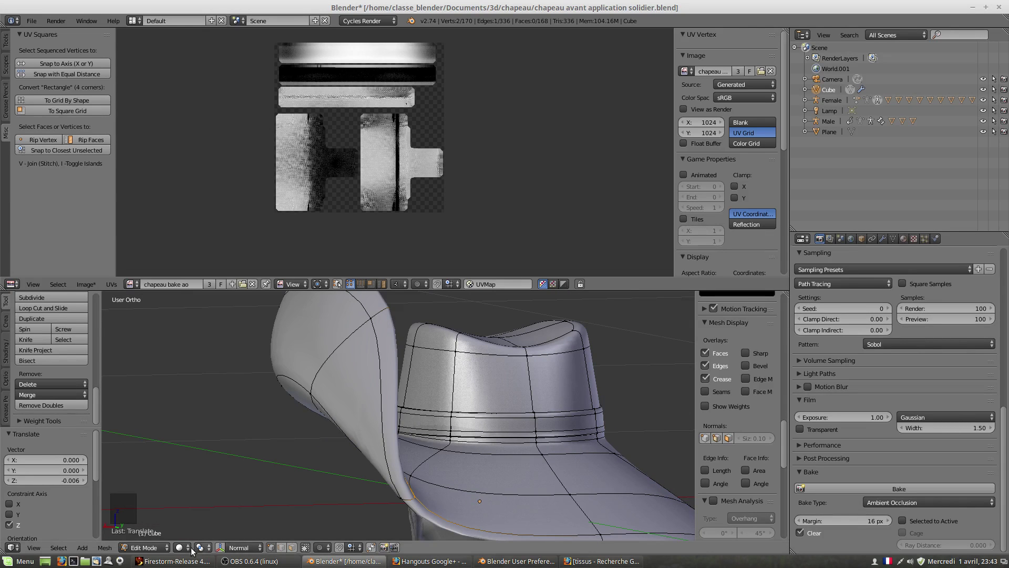
left_click(185, 551)
left_click(194, 503)
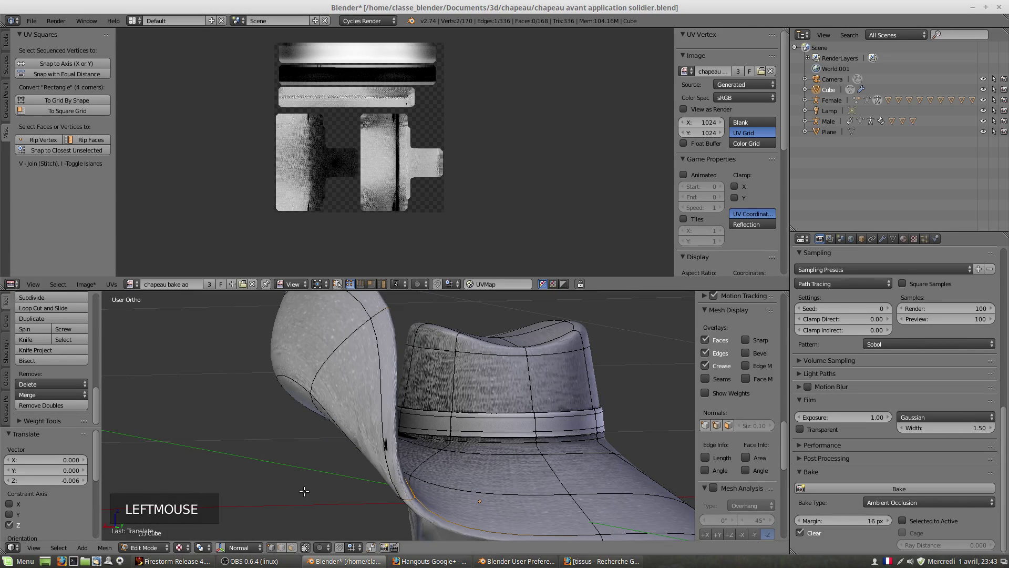
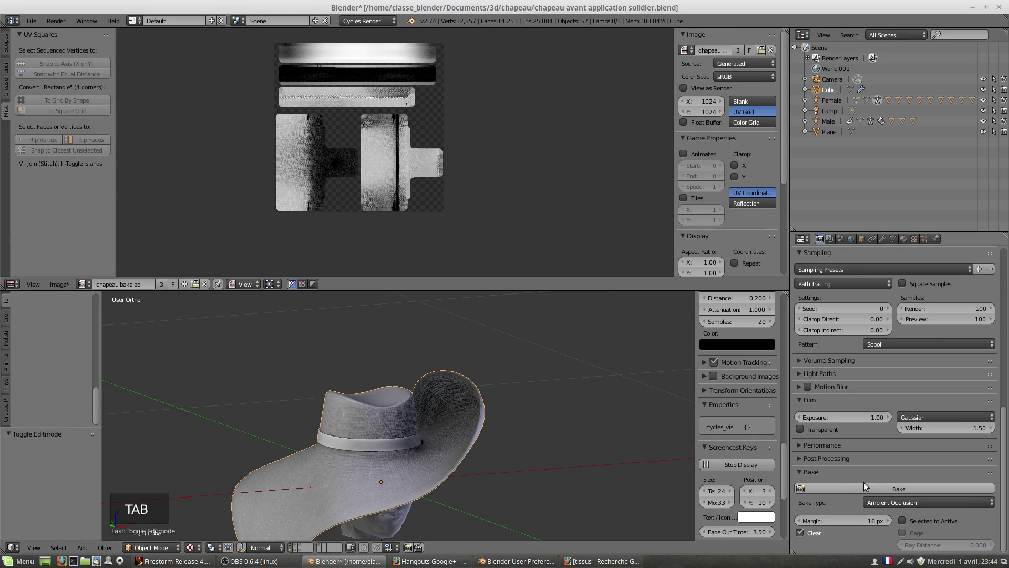
Bake ambient occlusion into the 'chapeau bake ao' image from the Render Bake panel.
left_click(872, 493)
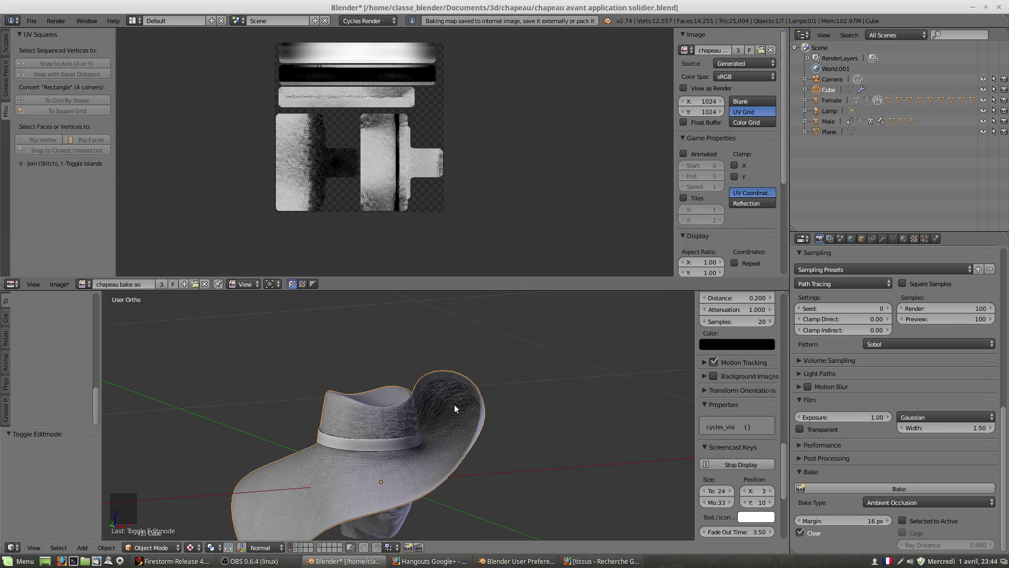
middle_click(442, 423)
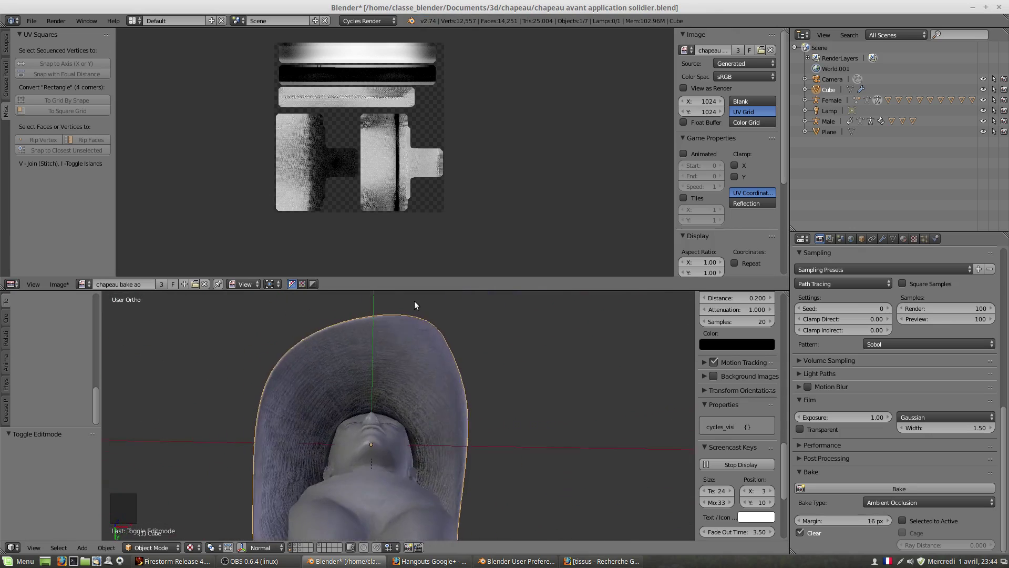
scroll("up", 3)
middle_click(312, 404)
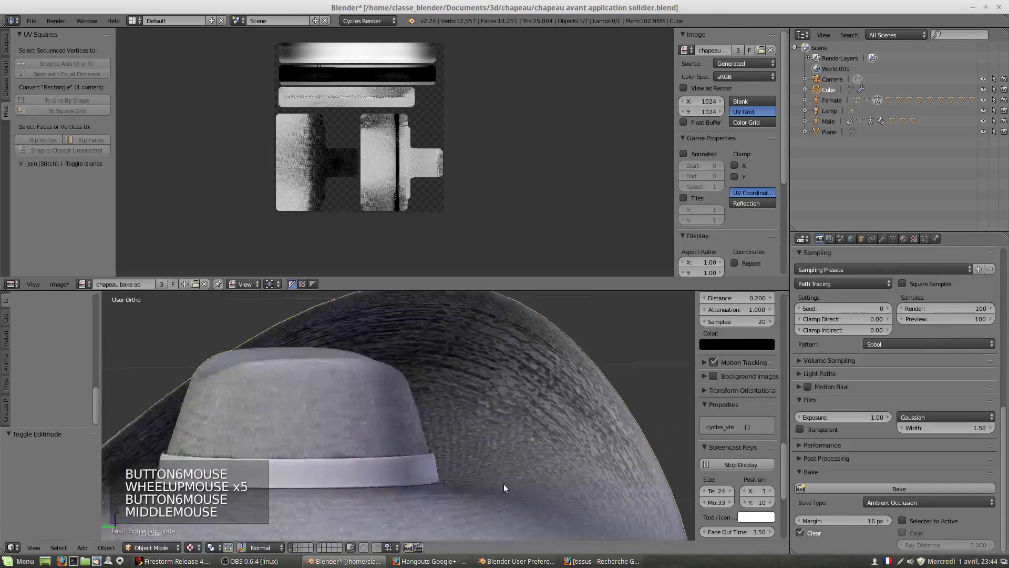
scroll("up", 3)
scroll("down", 3)
middle_click(448, 435)
scroll("up", 3)
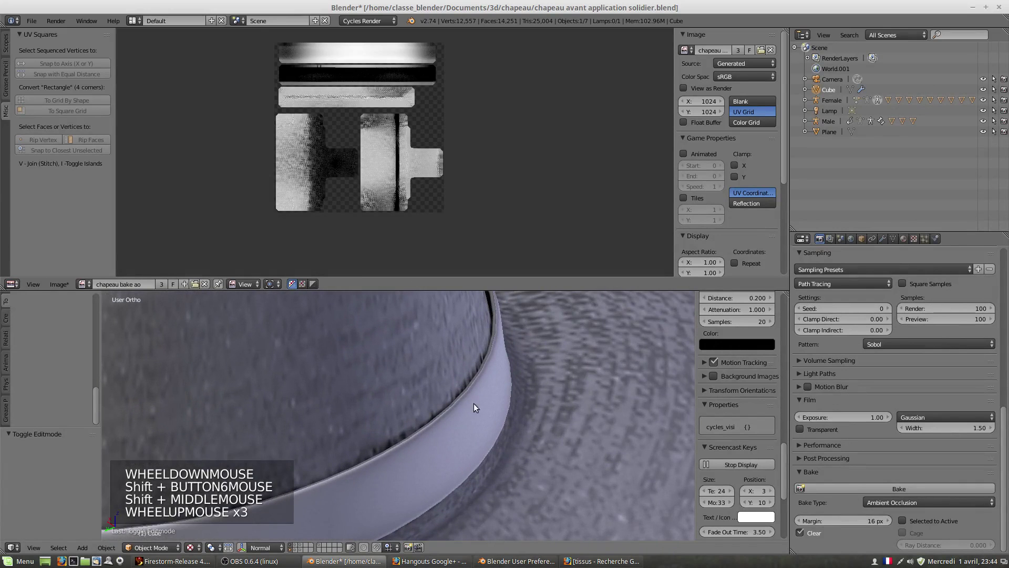
scroll("down", 3)
scroll("down", 3)
middle_click(413, 439)
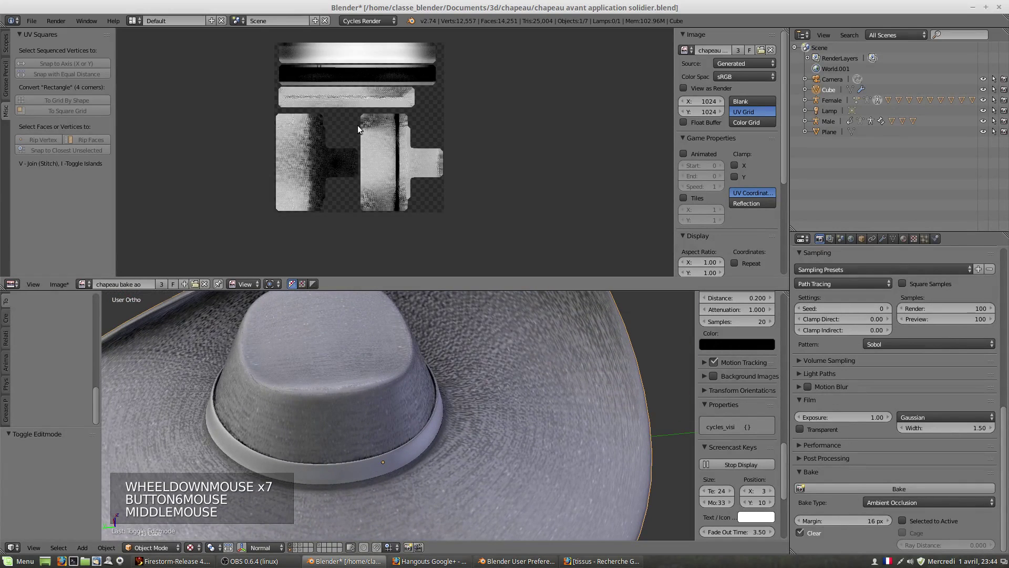
scroll("up", 3)
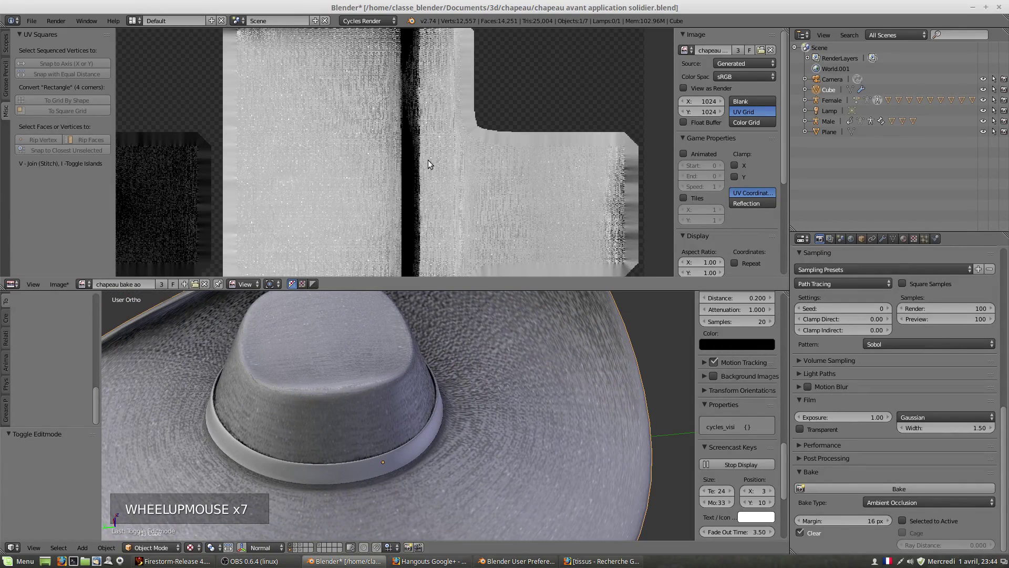
scroll("down", 3)
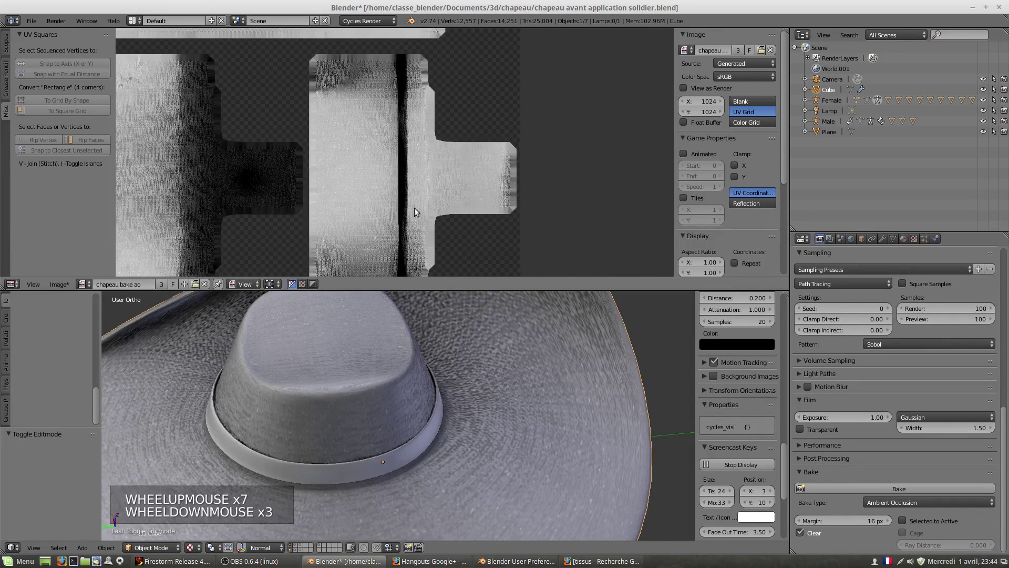
middle_click(410, 212)
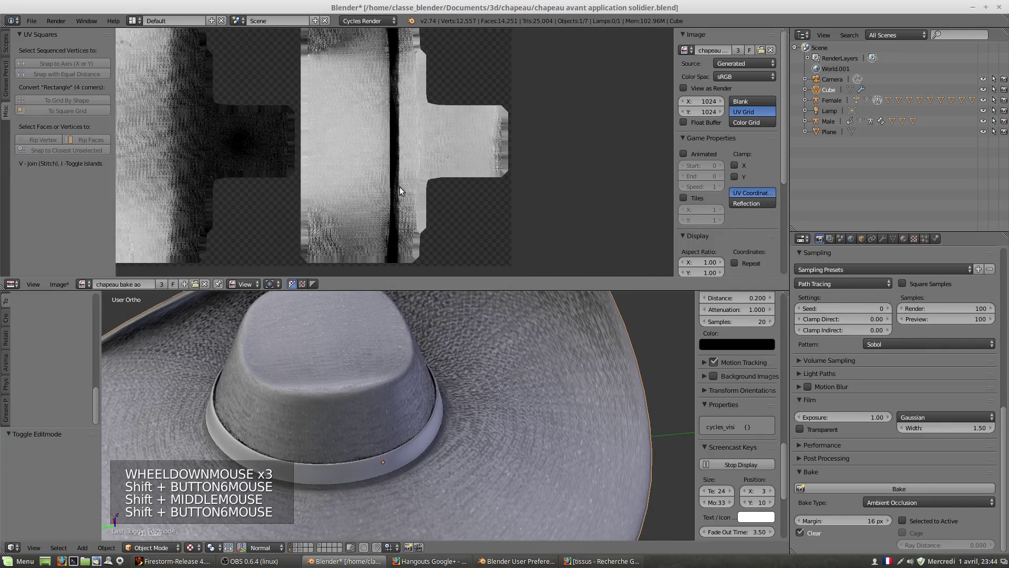
scroll("up", 3)
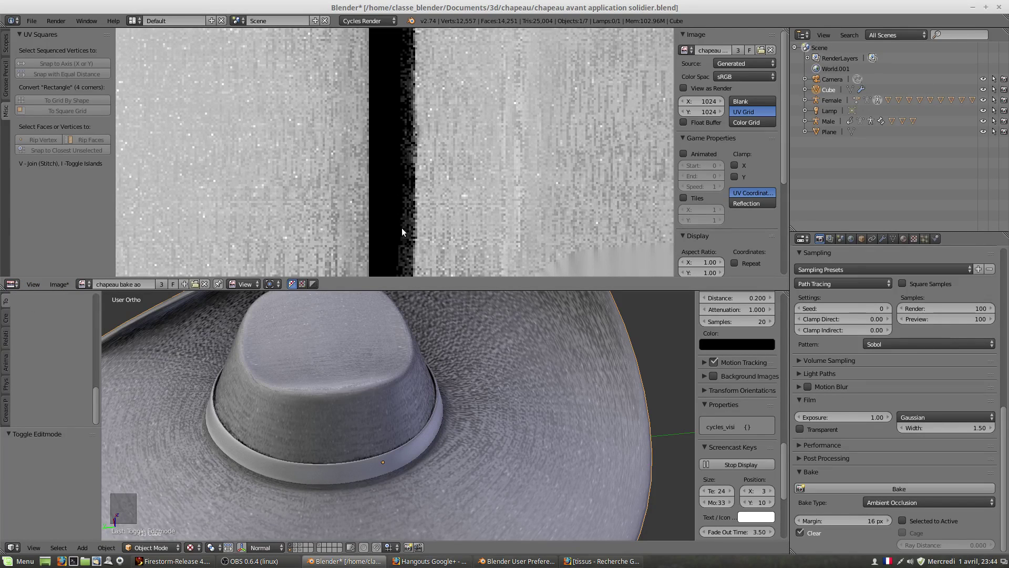
scroll("down", 3)
scroll("down", 3)
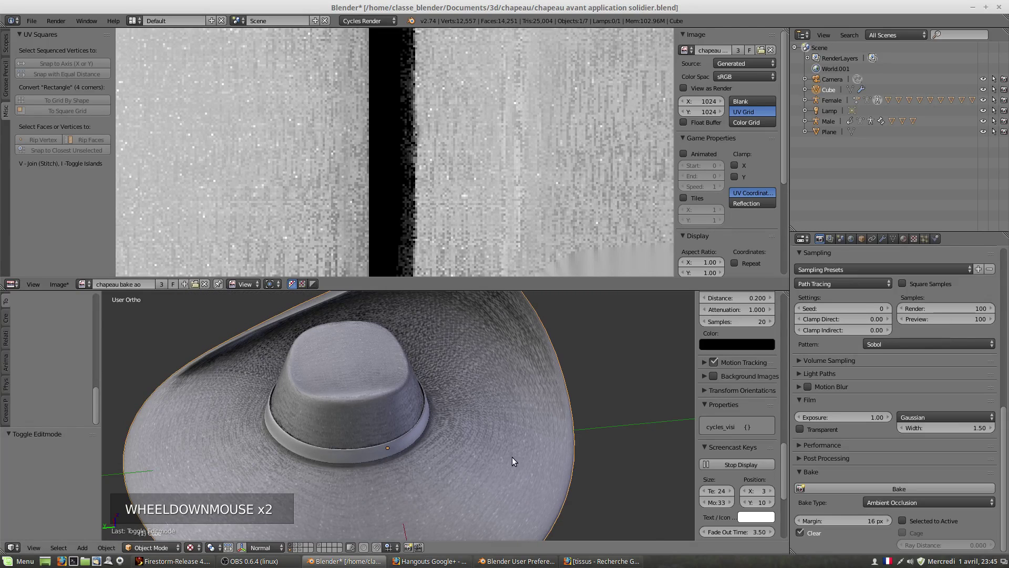
scroll("down", 3)
scroll("down", 3)
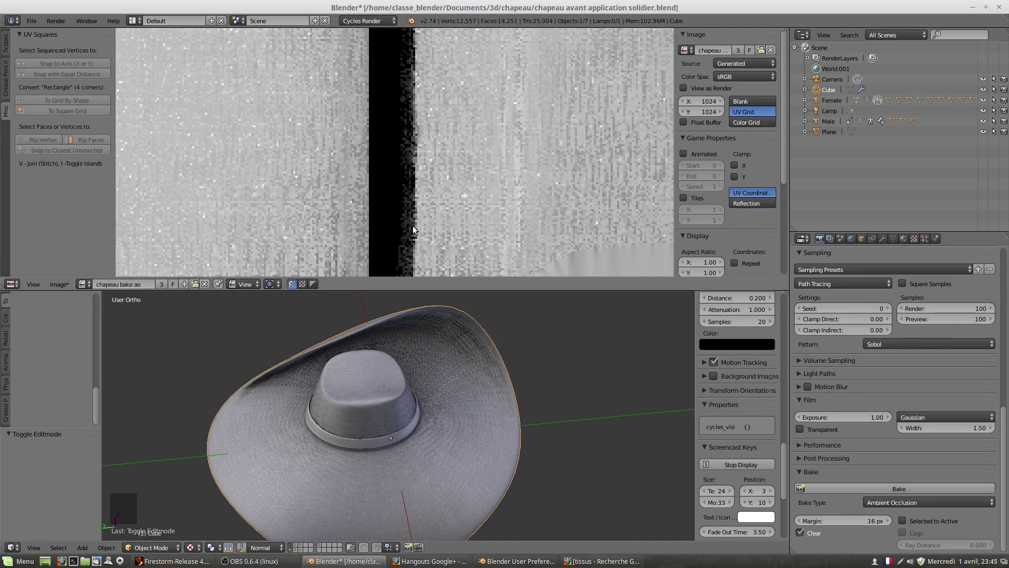
scroll("down", 3)
scroll("down", 3)
middle_click(441, 394)
scroll("up", 3)
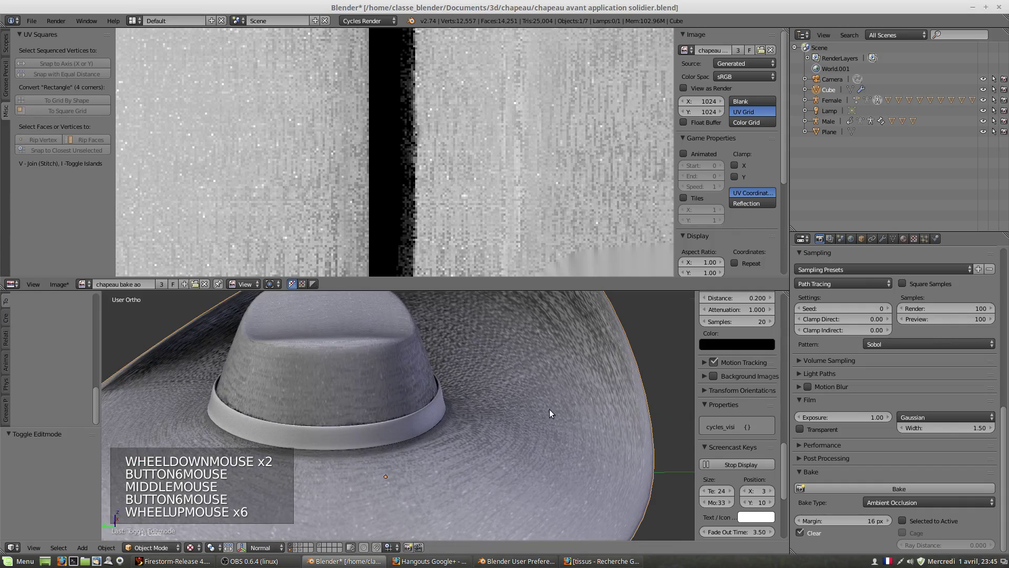
scroll("down", 3)
middle_click(460, 400)
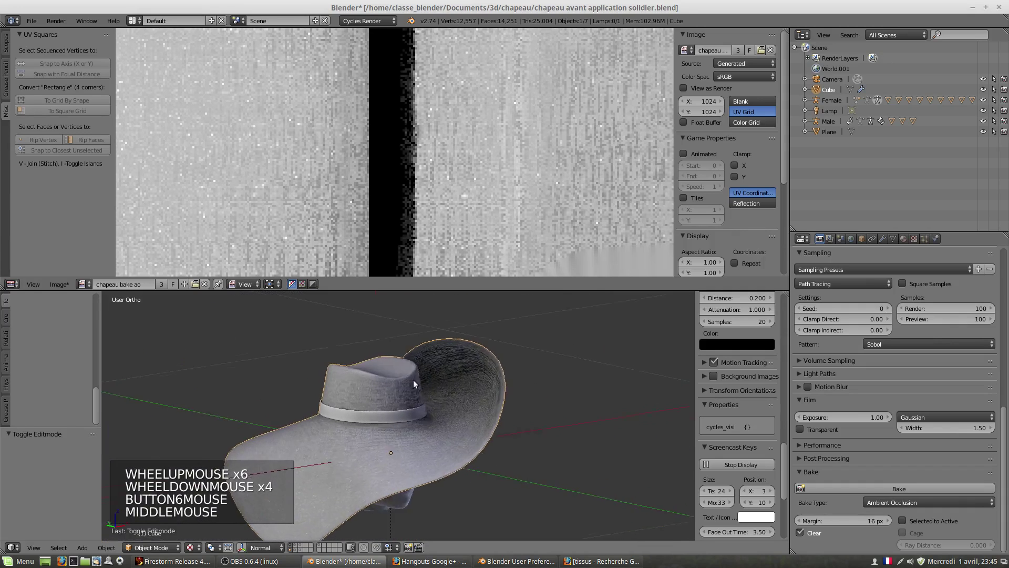
scroll("down", 3)
middle_click(384, 415)
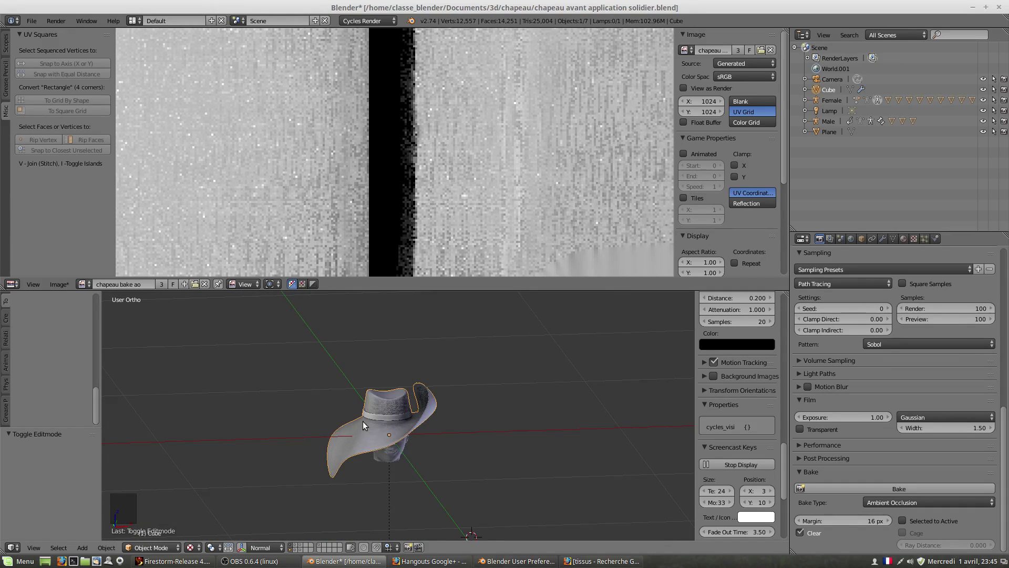
middle_click(373, 423)
middle_click(414, 424)
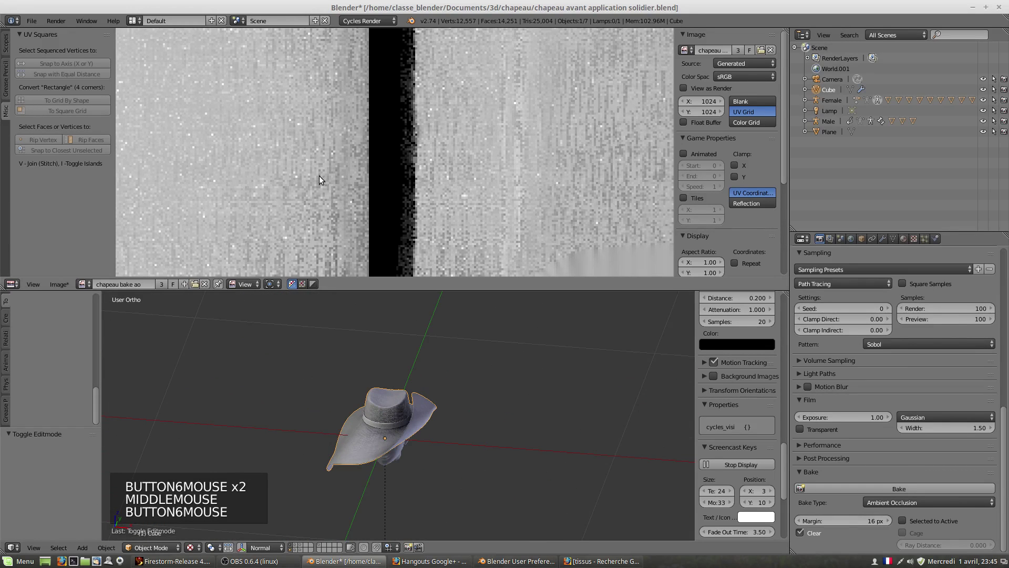
scroll("down", 3)
middle_click(275, 377)
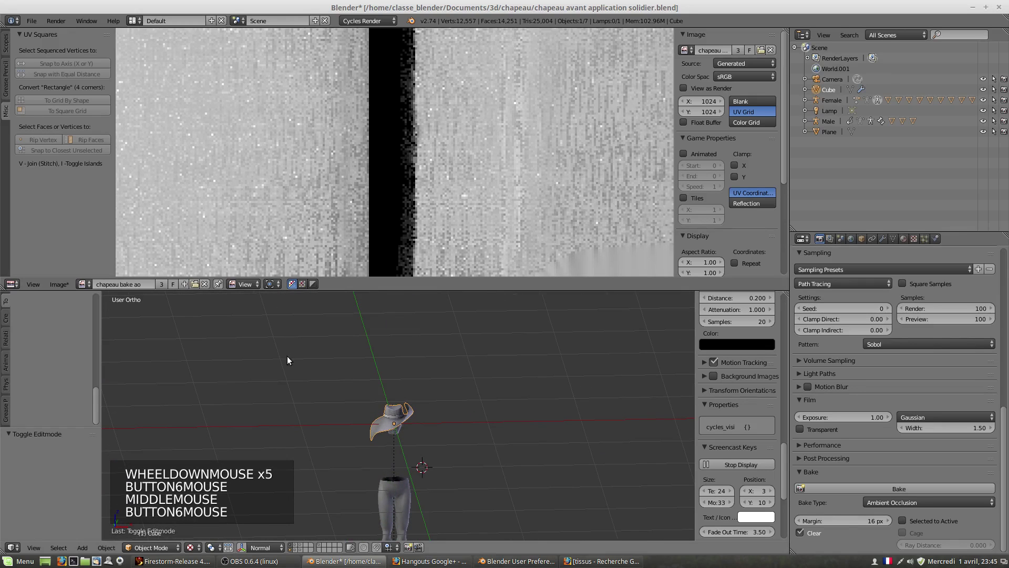
left_click(82, 194)
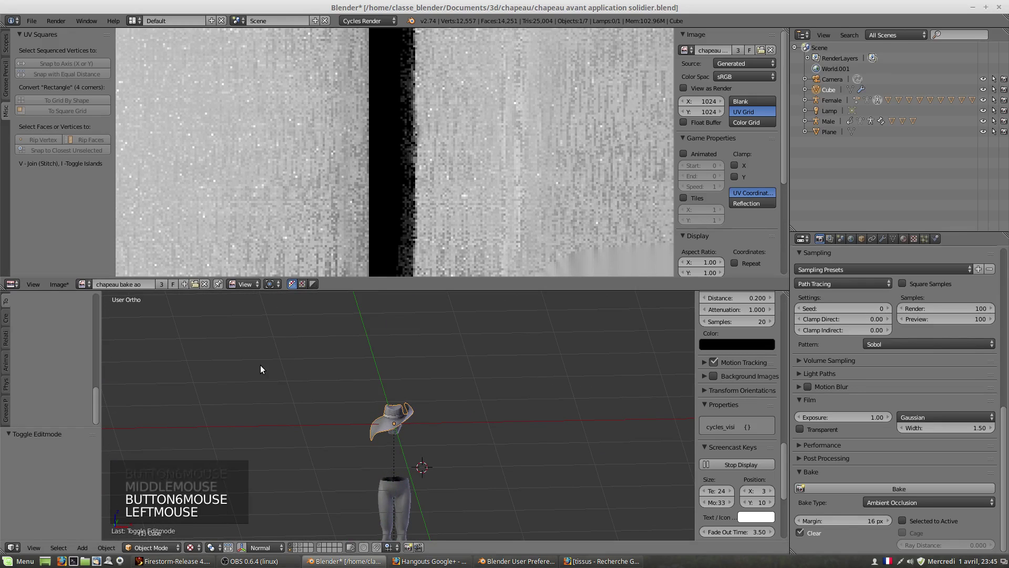
left_click(268, 370)
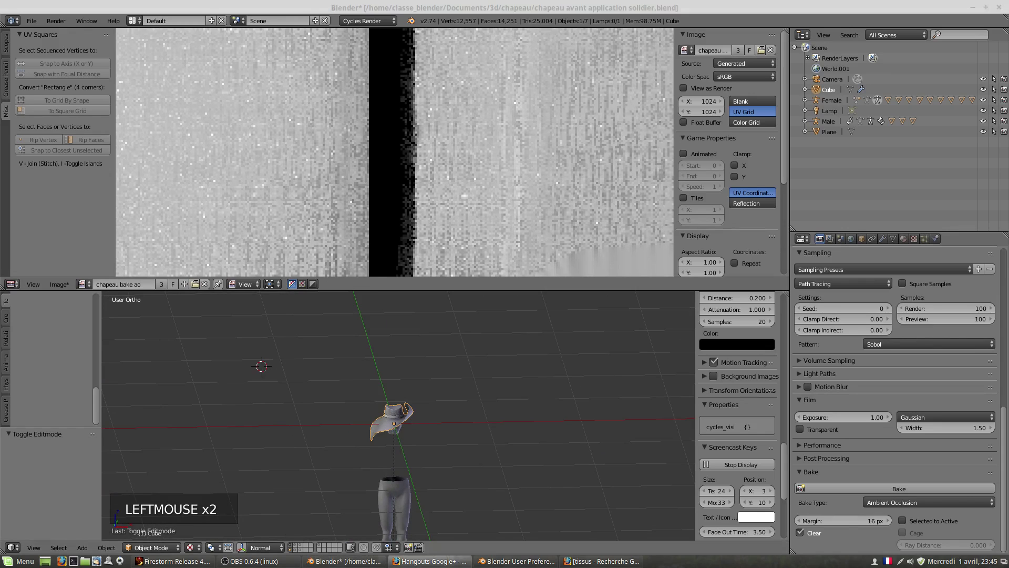